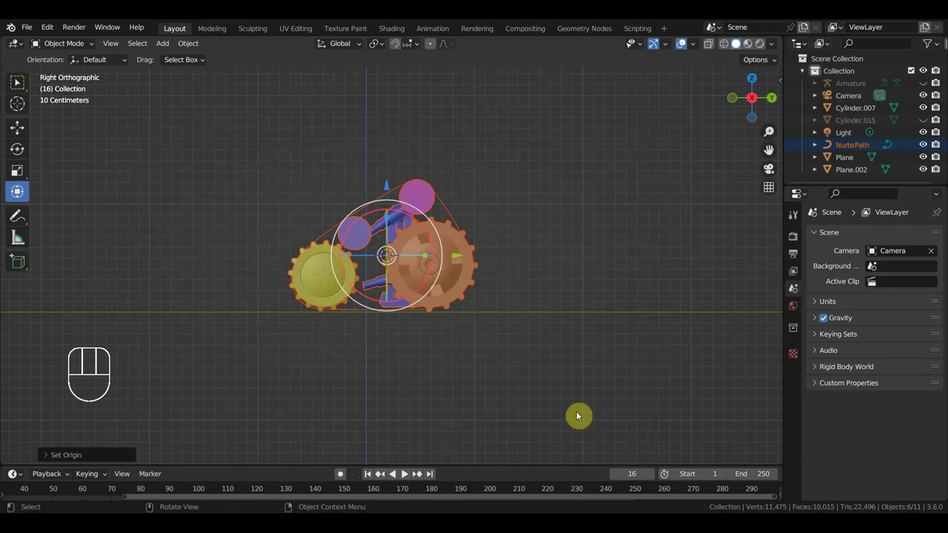
Delete the old NurbsPath and add a new Bezier circle at the wheels
click(448, 213)
key(Delete)
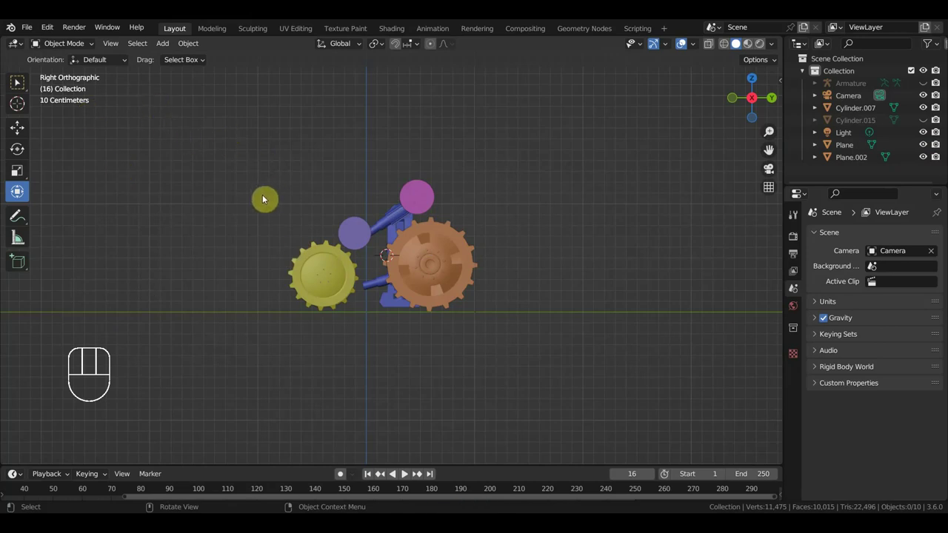
click(187, 49)
drag(158, 47, 304, 88)
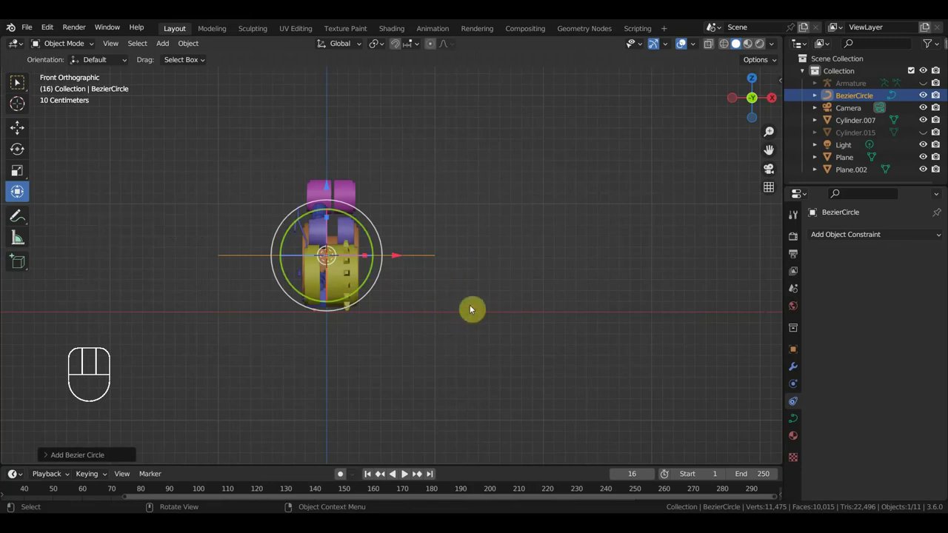
Rotate the Bezier circle 90° so it stands upright around the wheels
key(r)
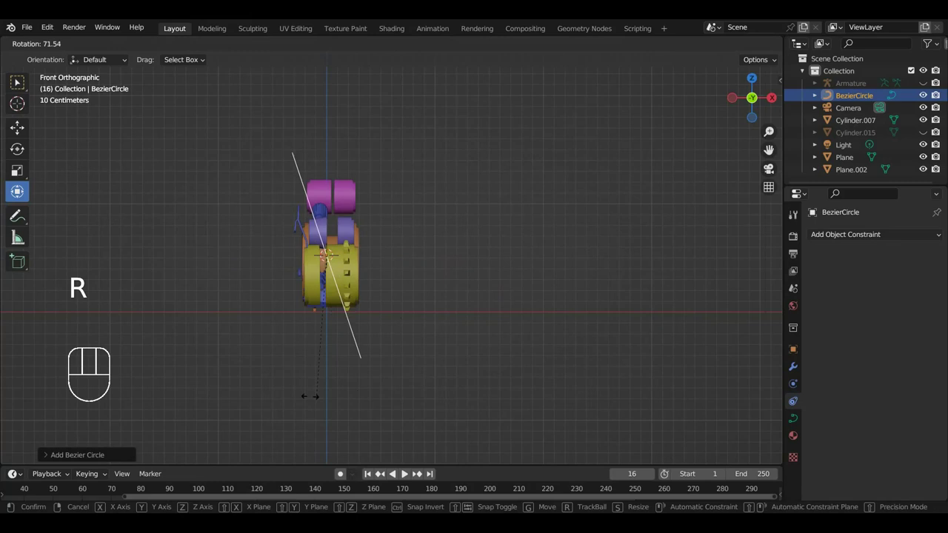
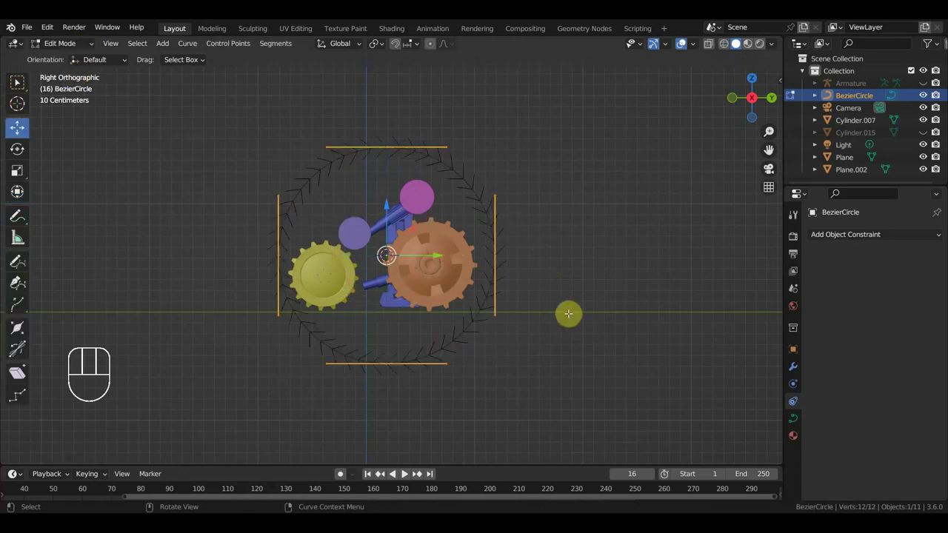
Scale the whole curve down and fit the top point and its handles to the gear edge
key(a)
key(s)
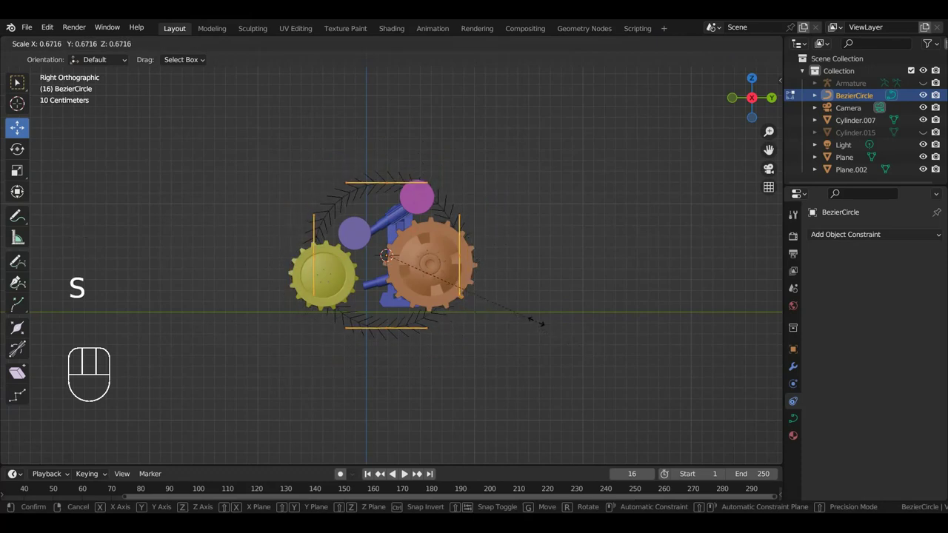
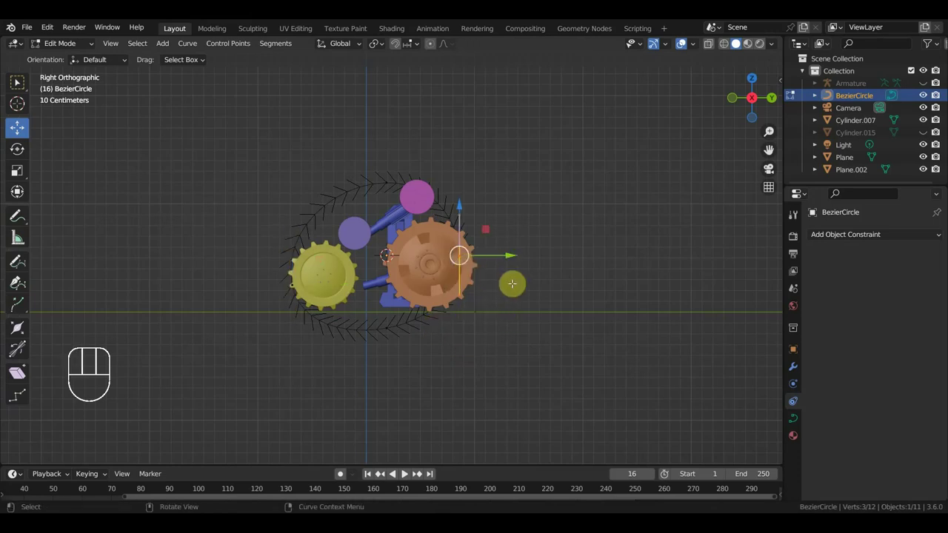
key(g)
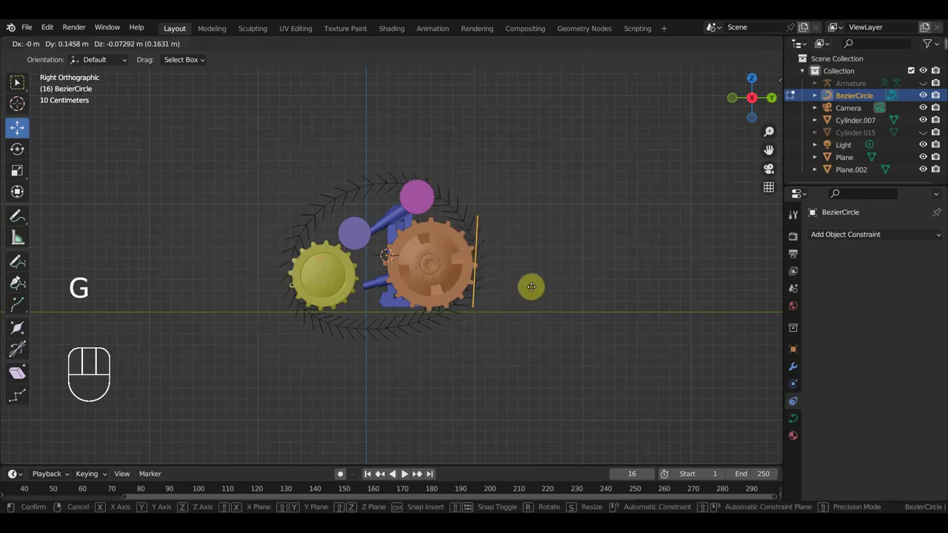
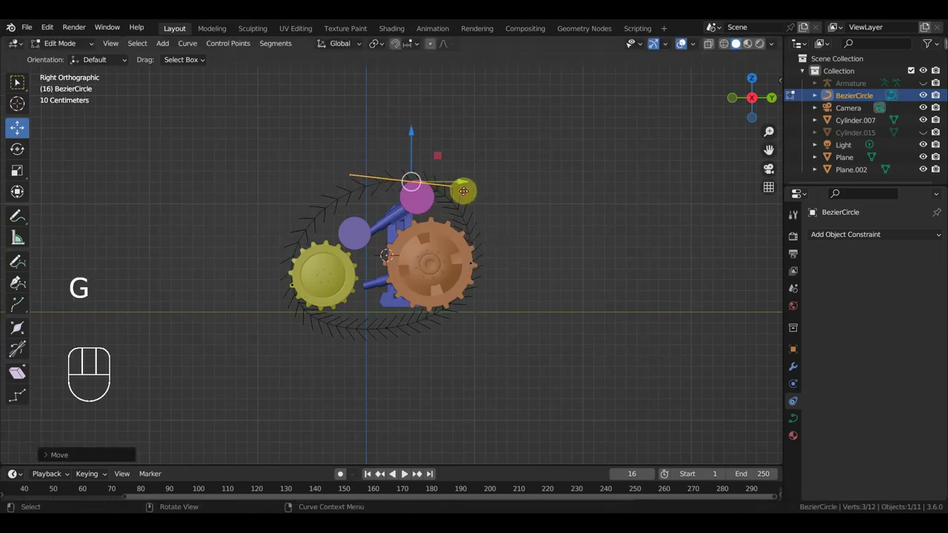
key(s)
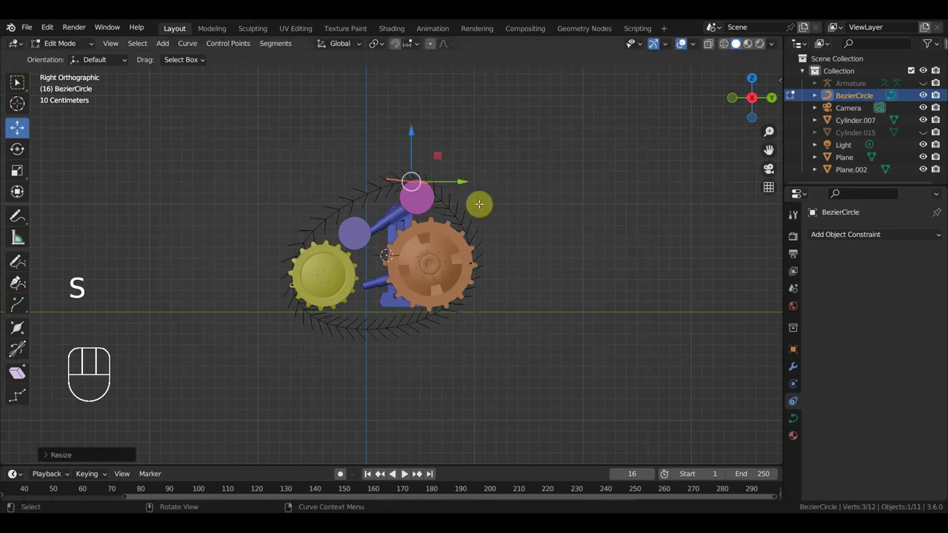
key(g)
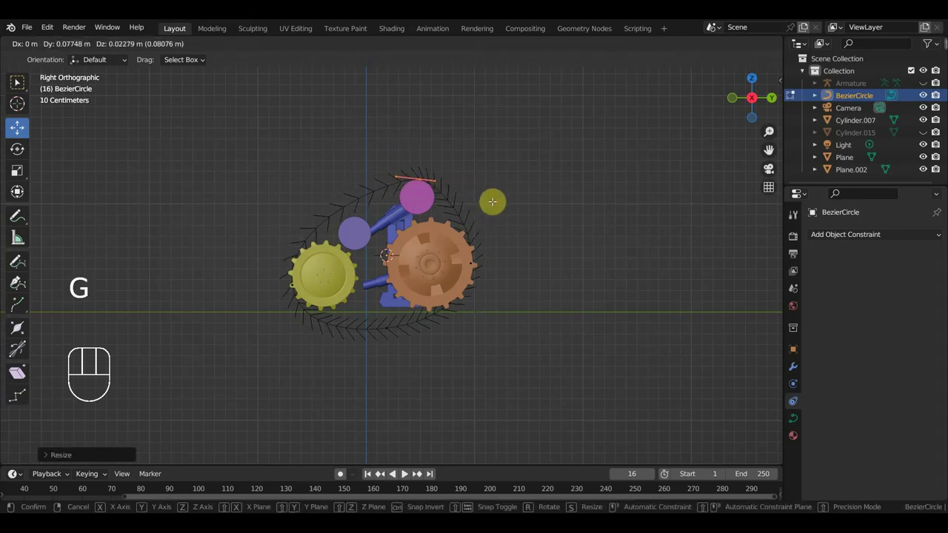
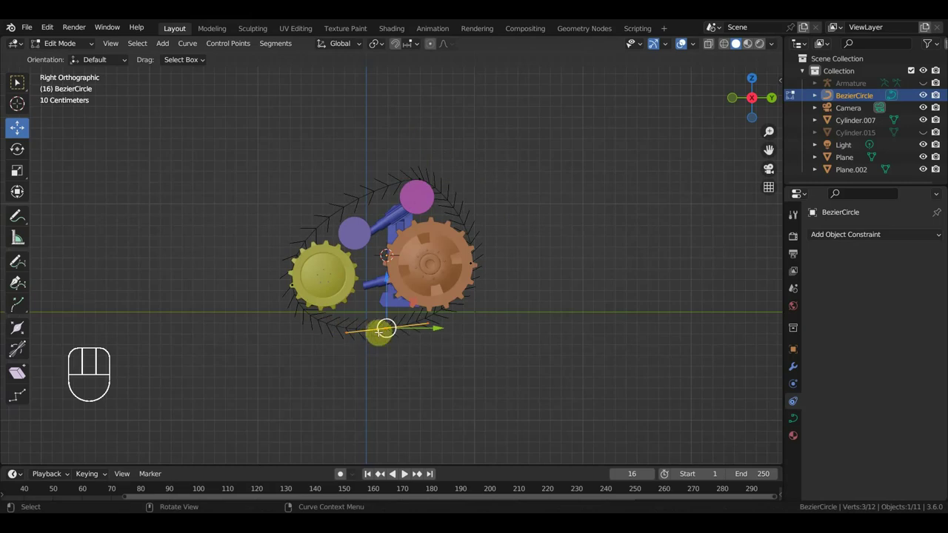
Flatten the bottom point under the gears and wrap a new point around the purple wheel
key(r)
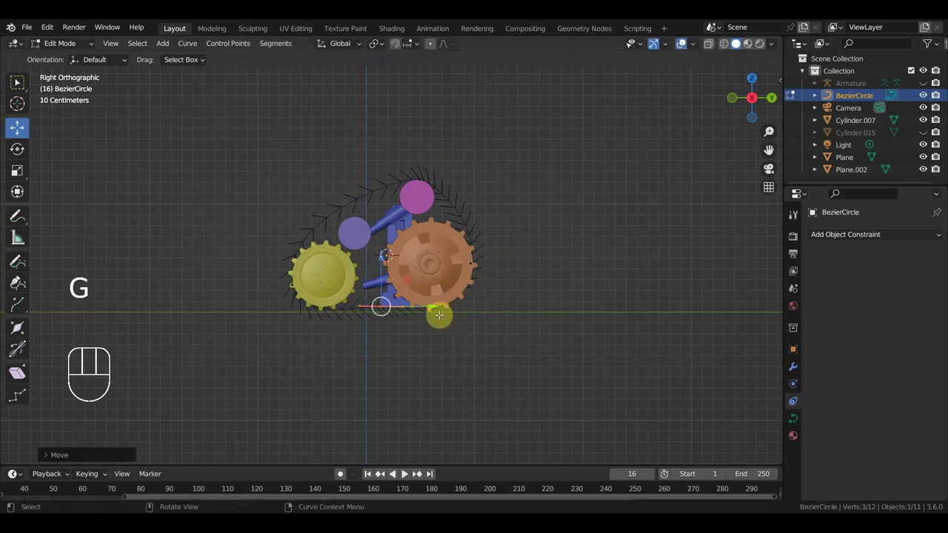
key(r)
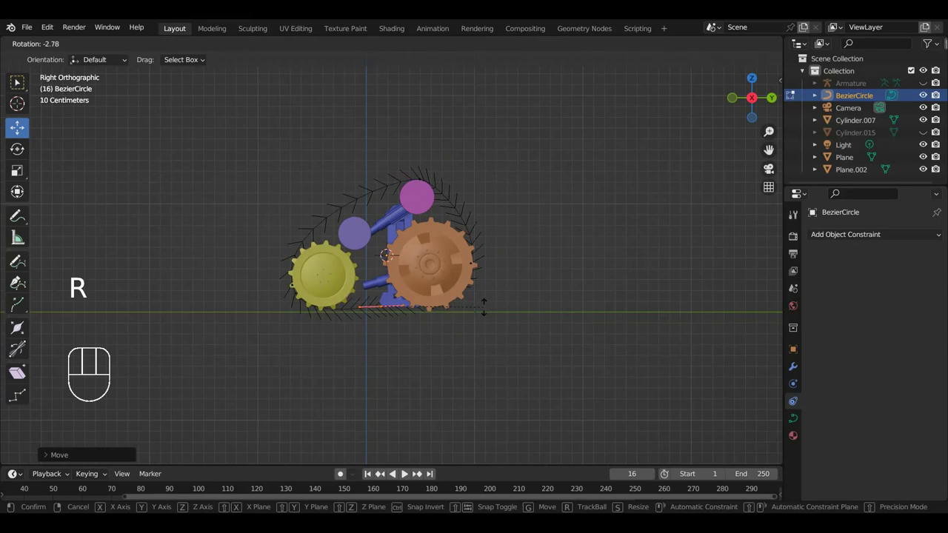
key(g)
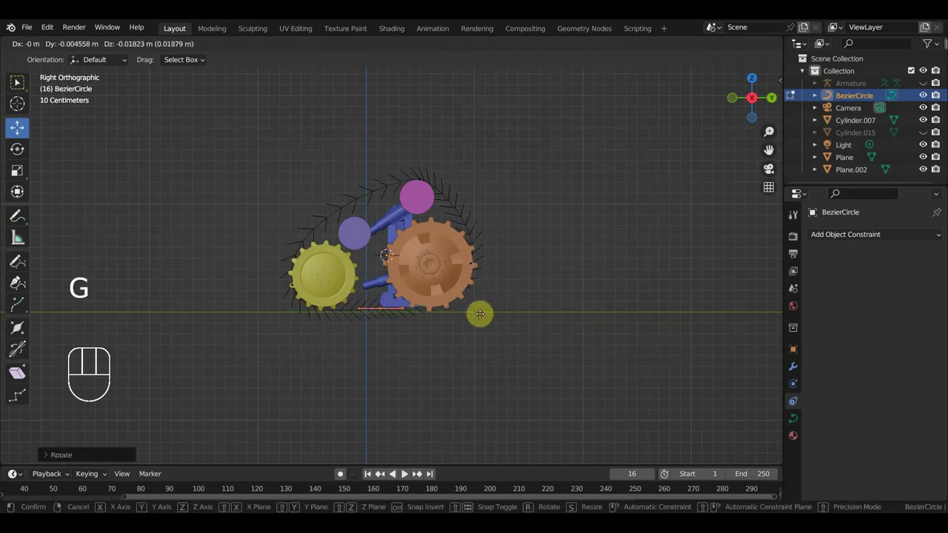
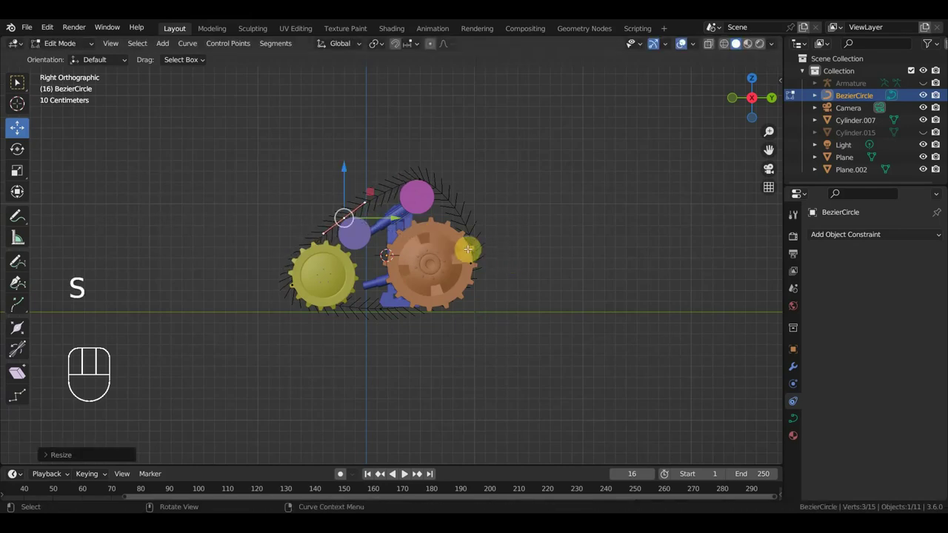
key(g)
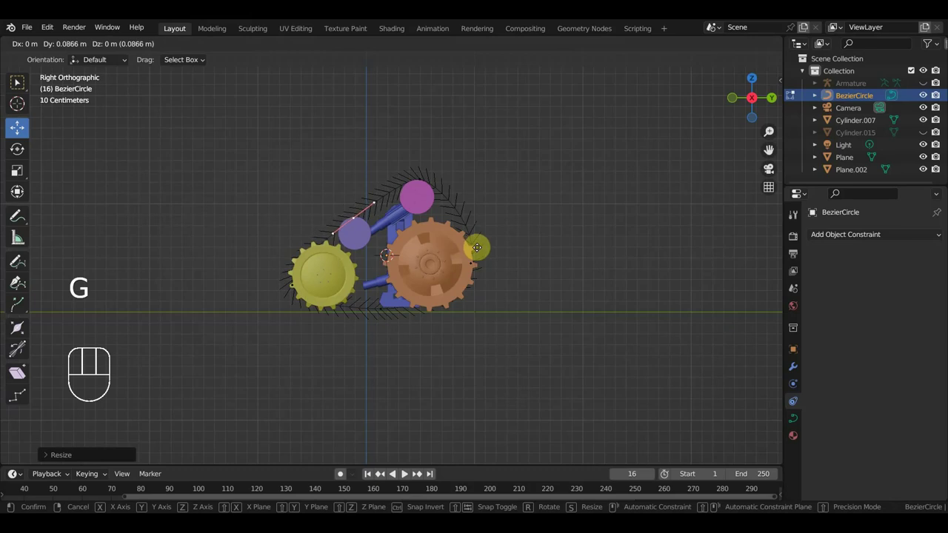
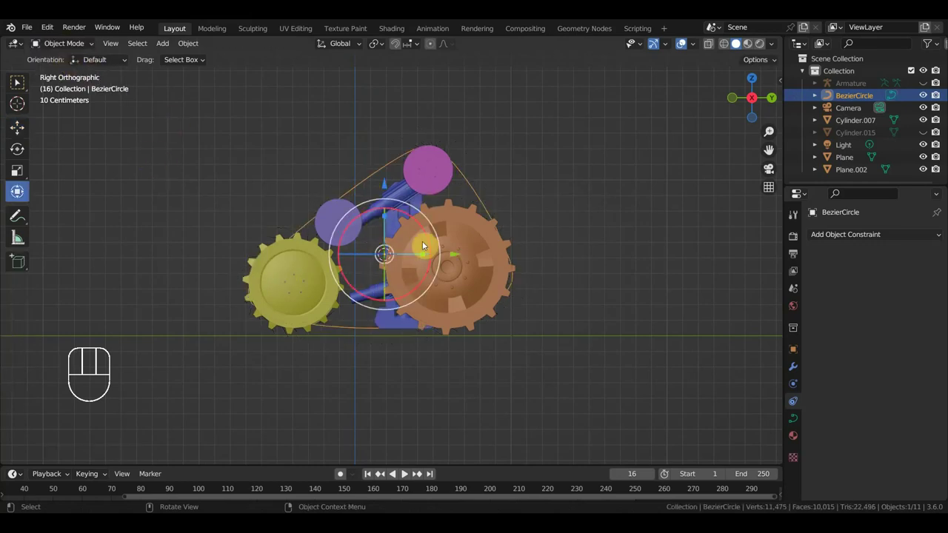
Add a cube and scale it down into a small track link
key(shift+a)
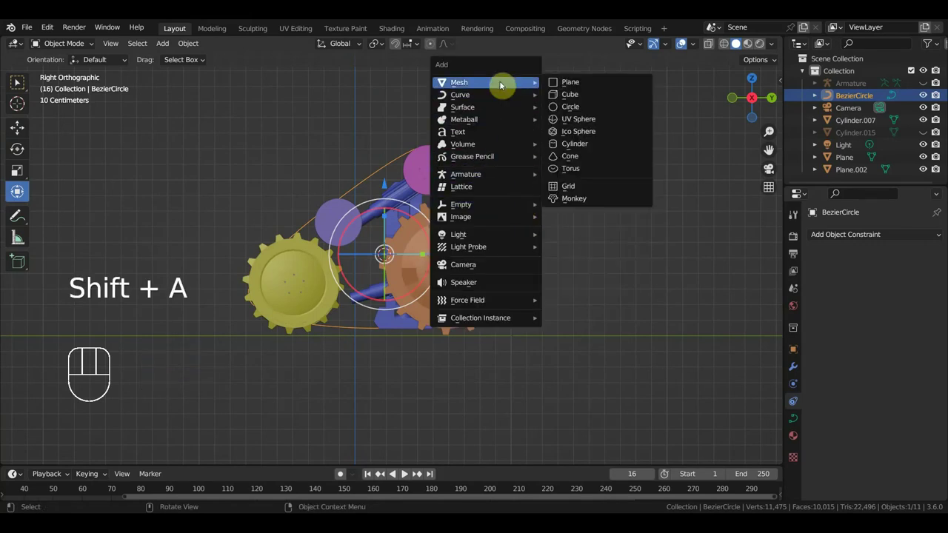
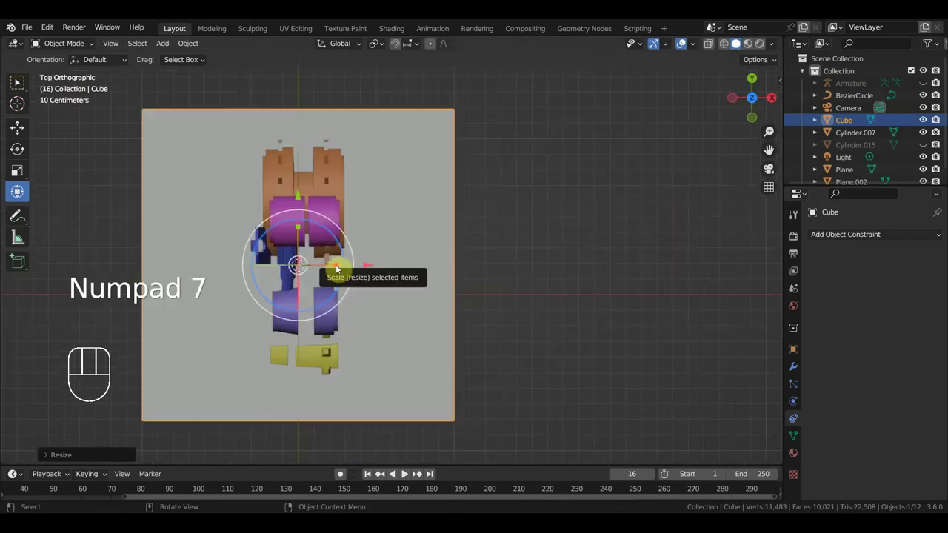
key(s)
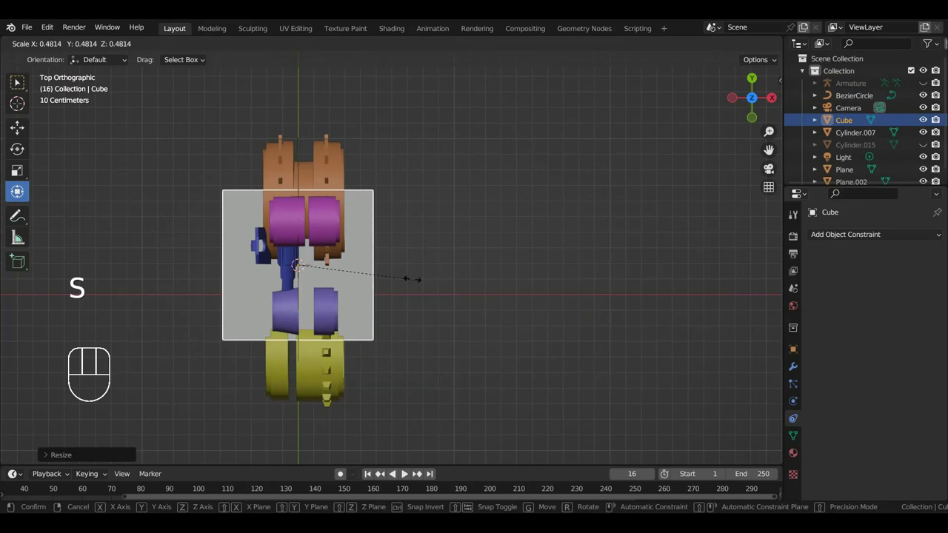
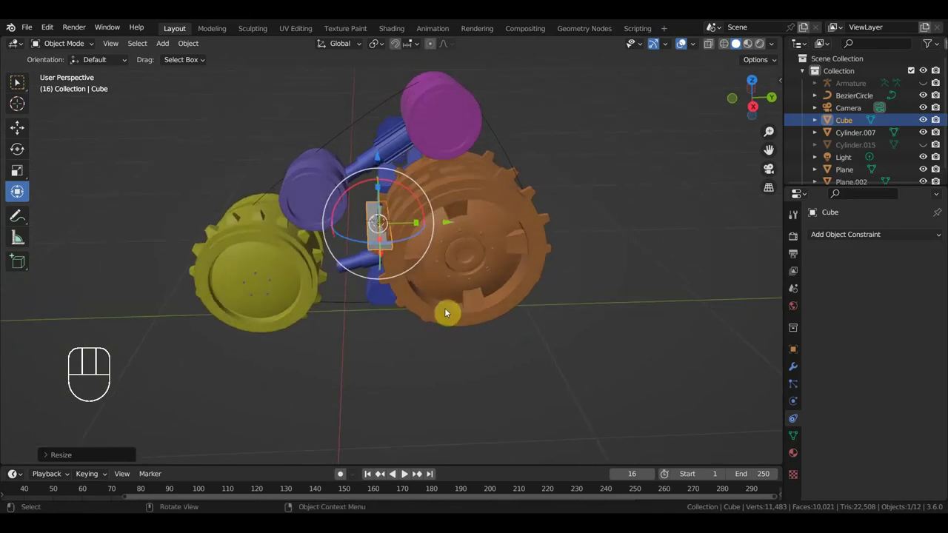
Give the cube an Array modifier and a Curve modifier deformed by BezierCircle
drag(855, 239, 770, 246)
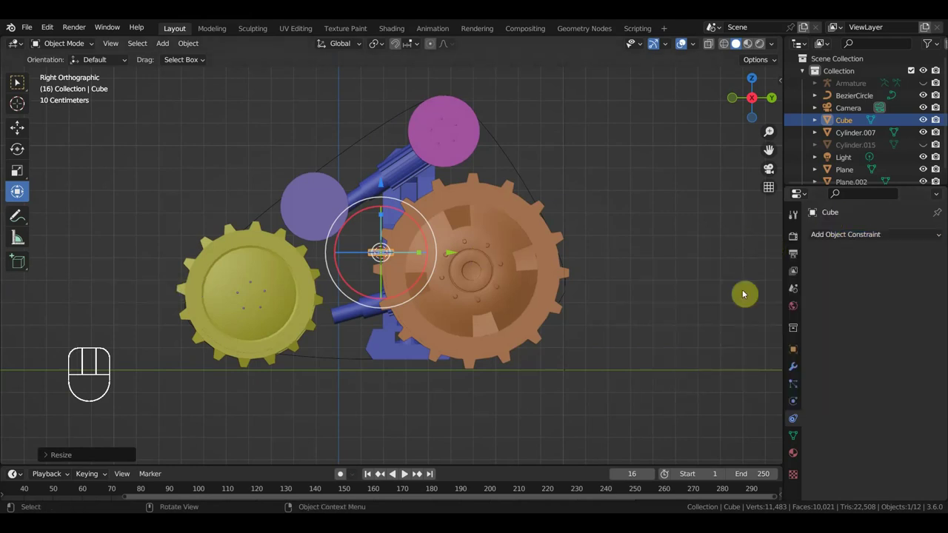
click(798, 372)
drag(847, 243, 698, 269)
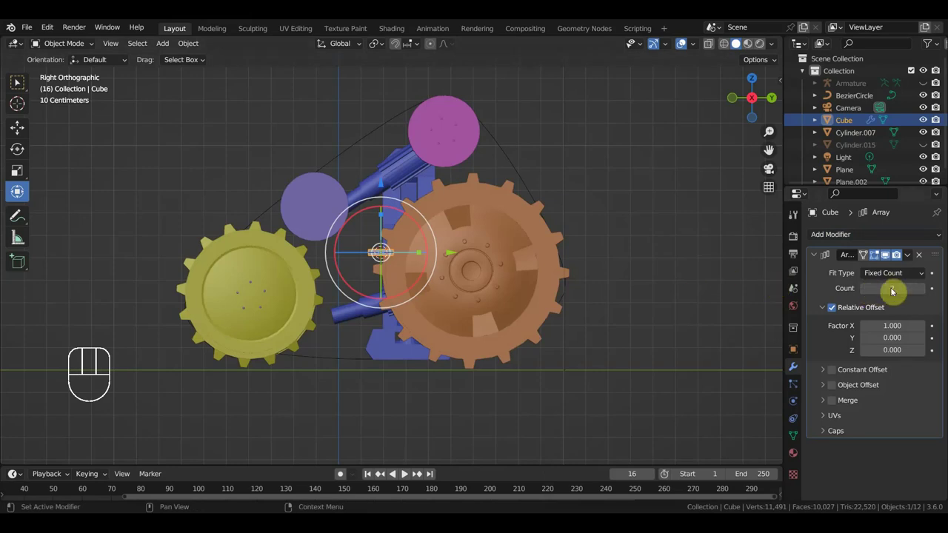
drag(888, 239, 805, 299)
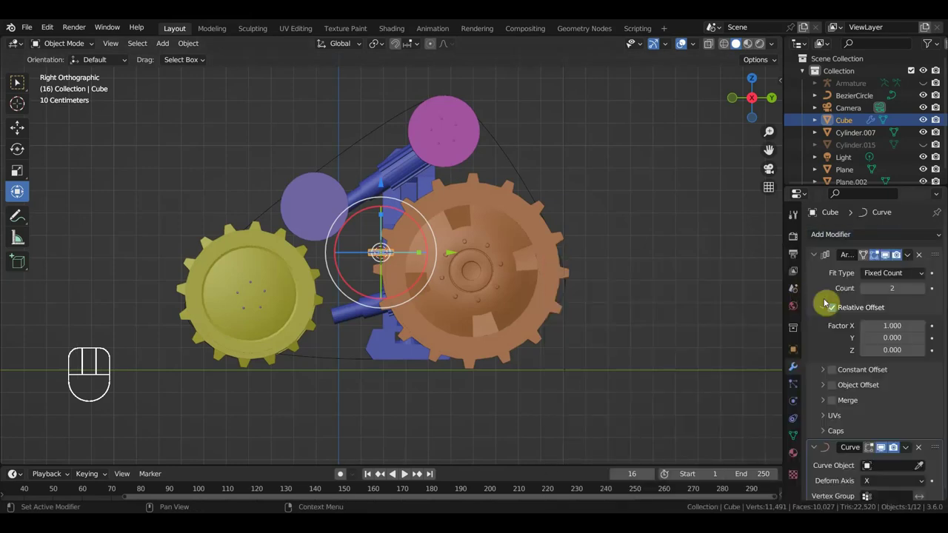
click(920, 467)
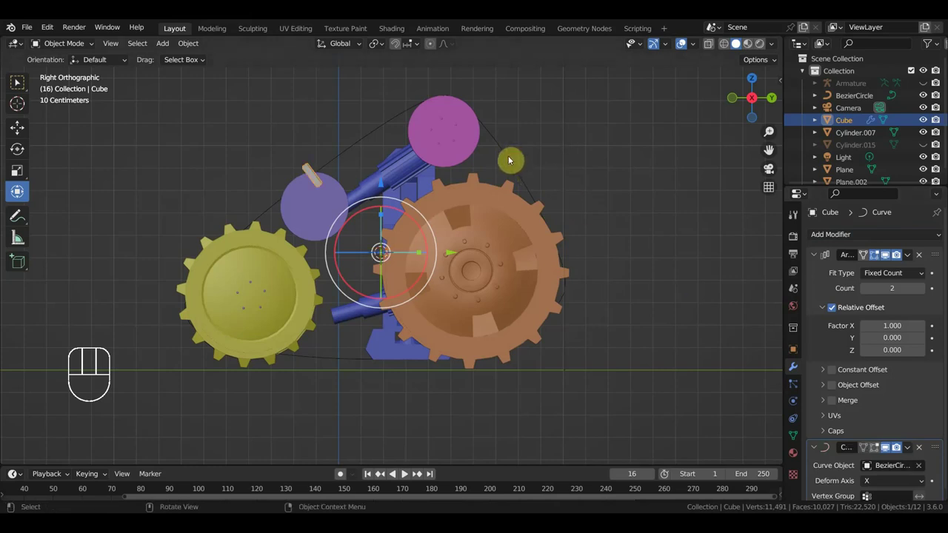
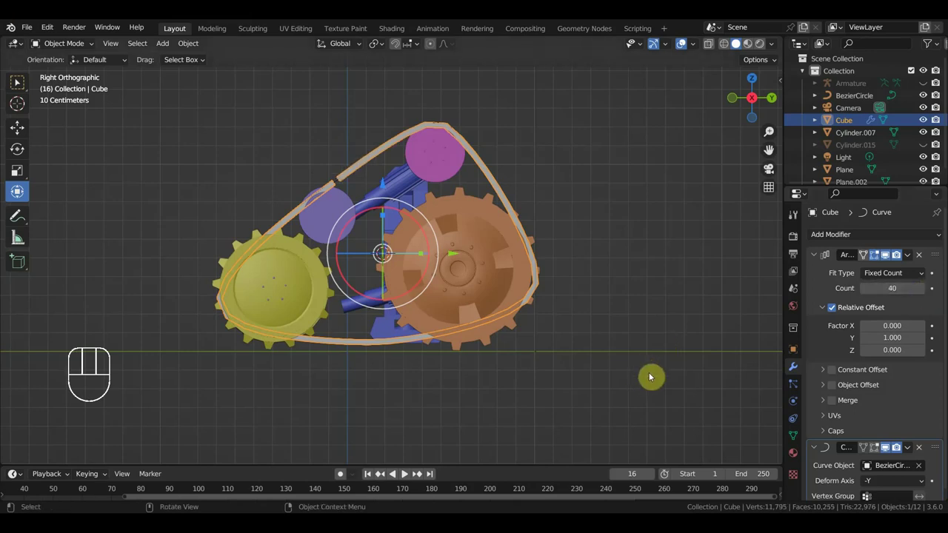
Scale the track links to about 0.97, then select the Bezier track path
key(s)
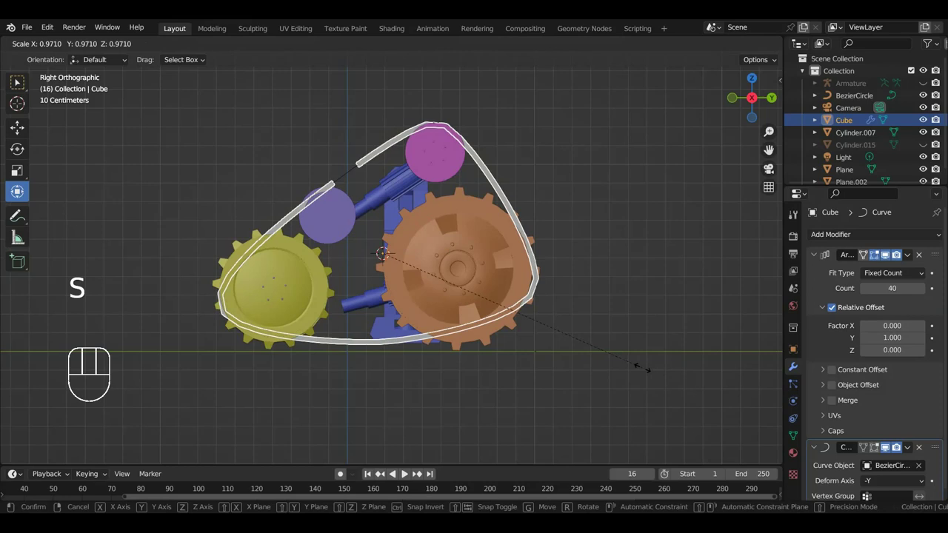
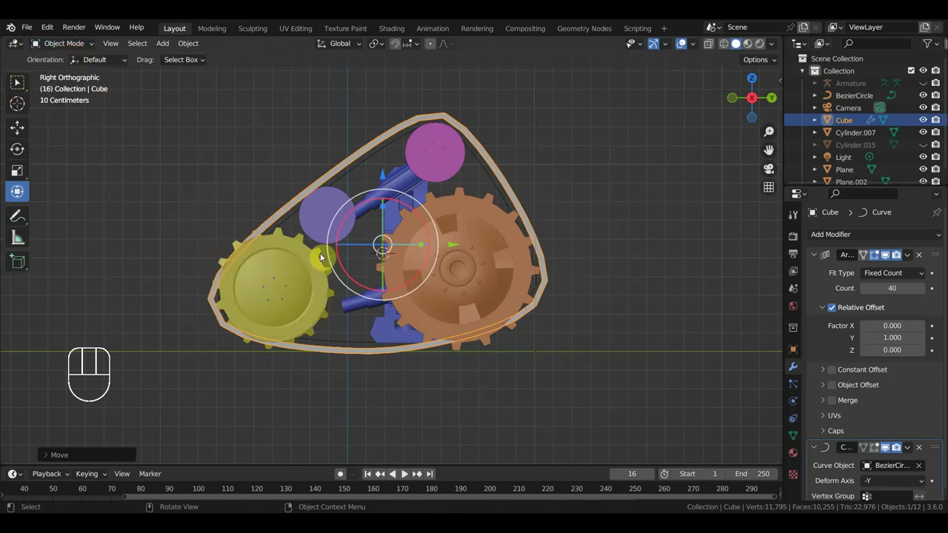
click(495, 183)
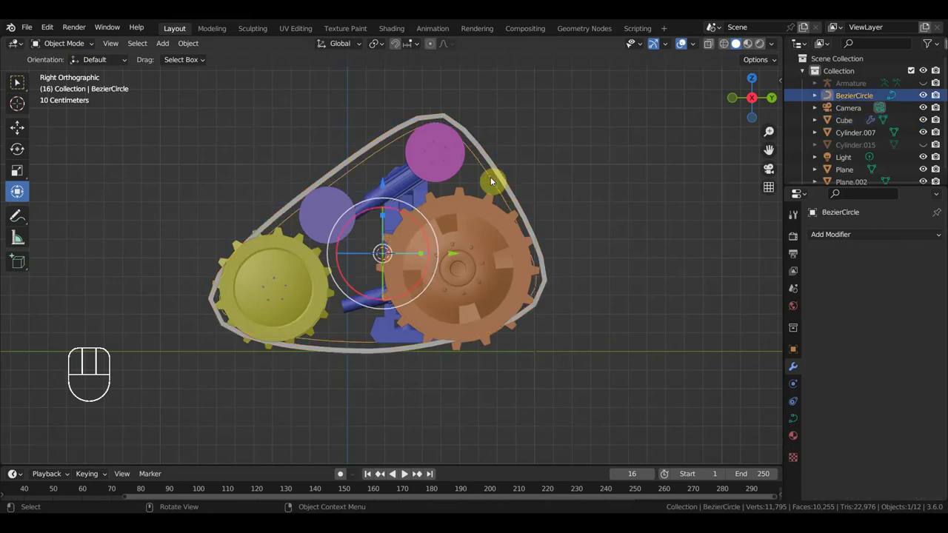
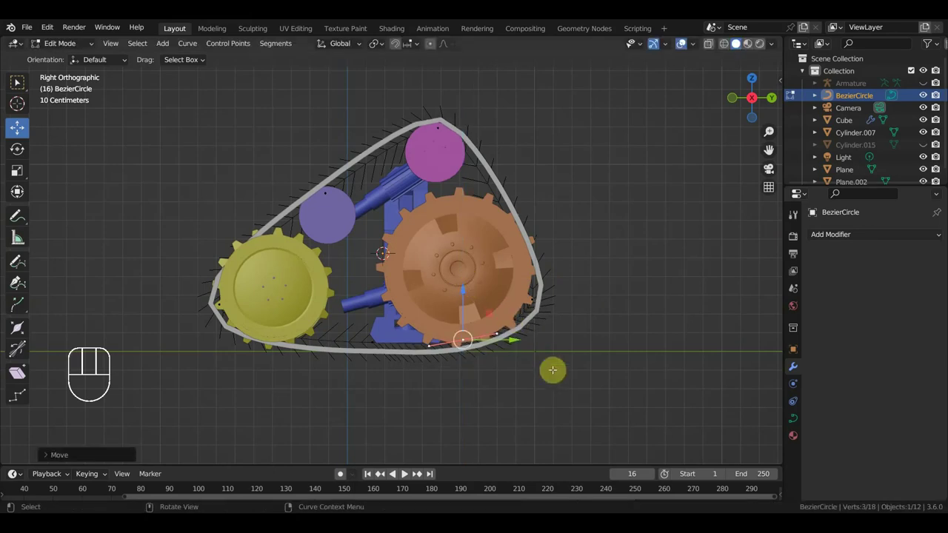
Rotate the bottom handles and move curve points to tighten the track around the gears
key(r)
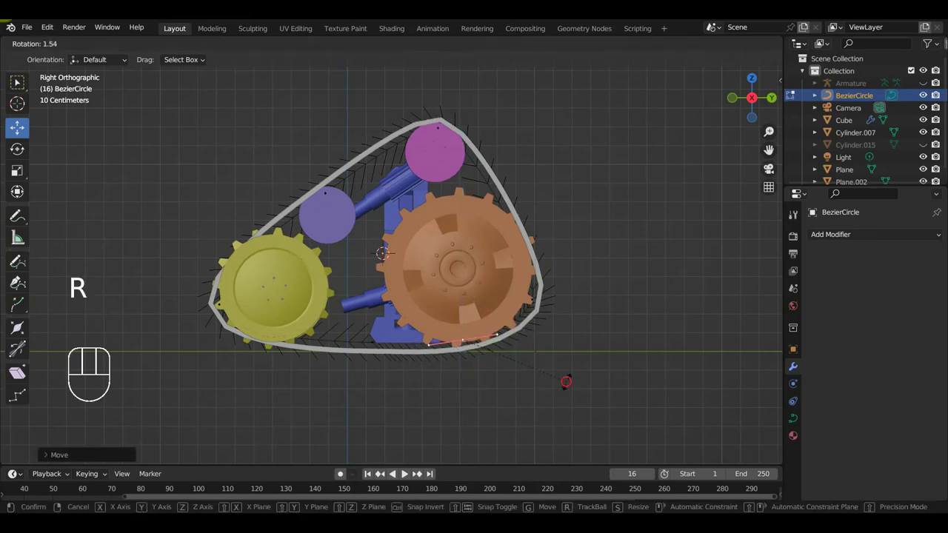
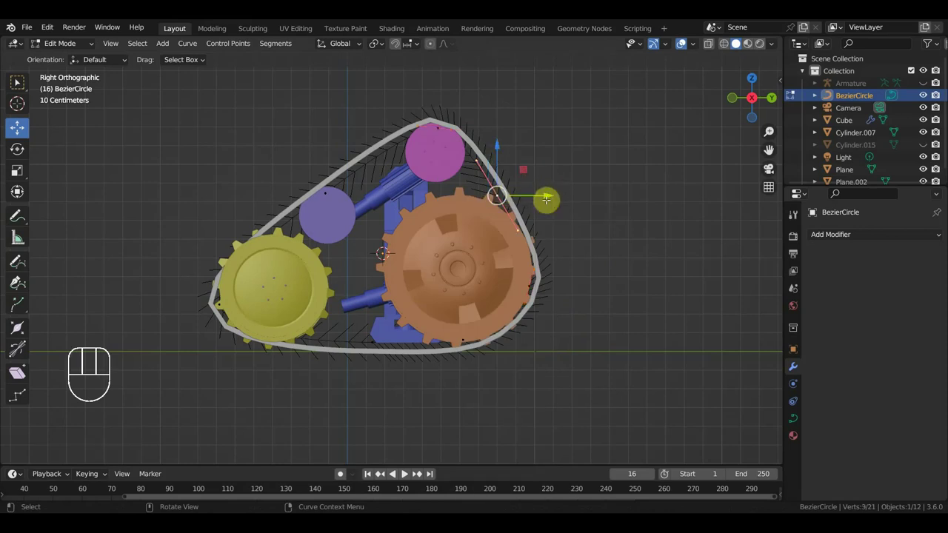
key(g)
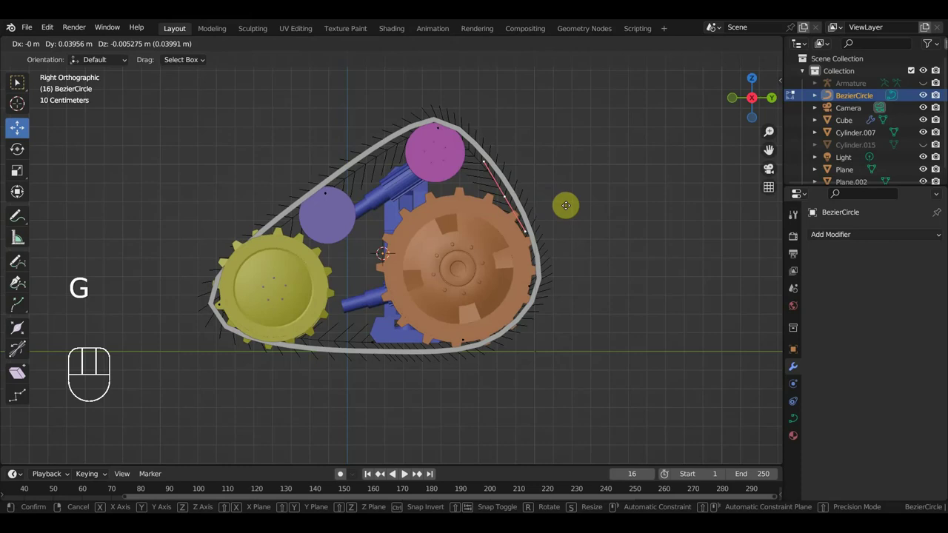
key(g)
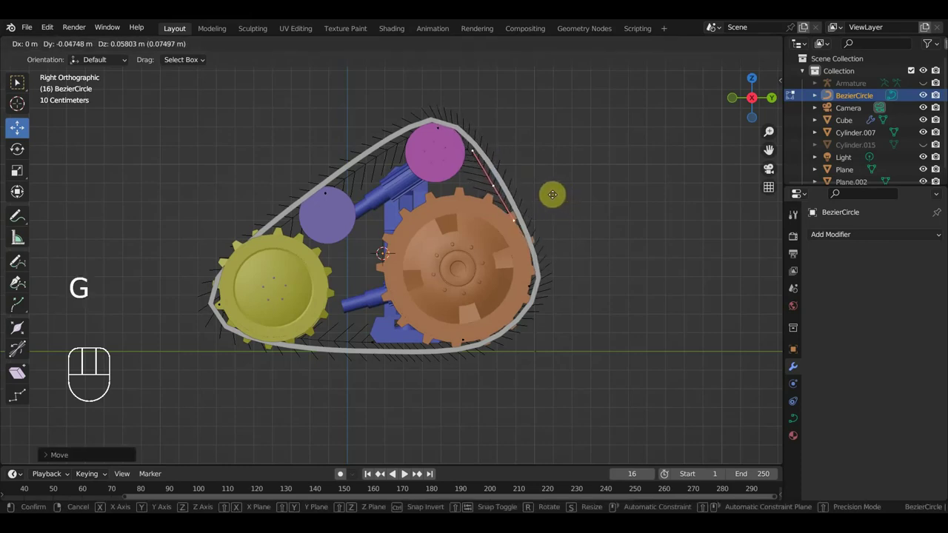
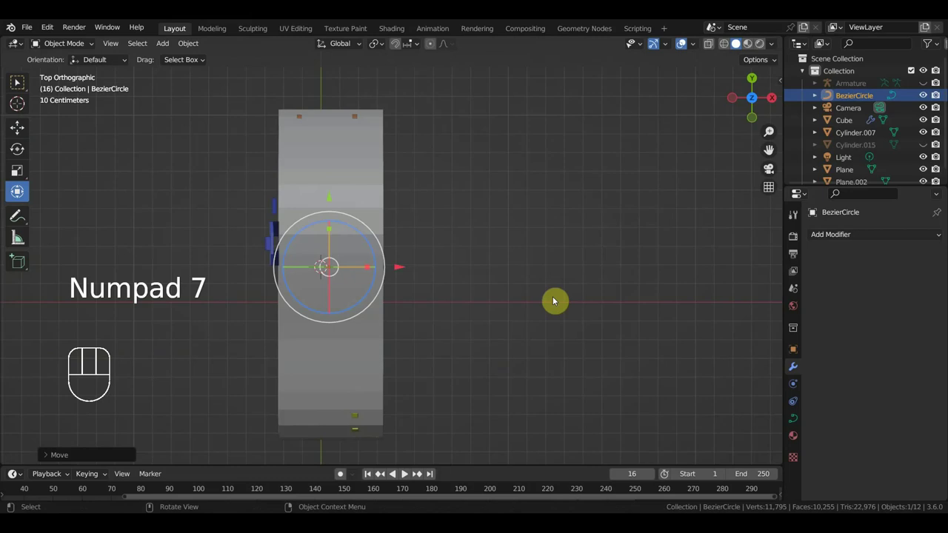
Test-rotate the track curve in top view and undo it back to its original orientation
key(r)
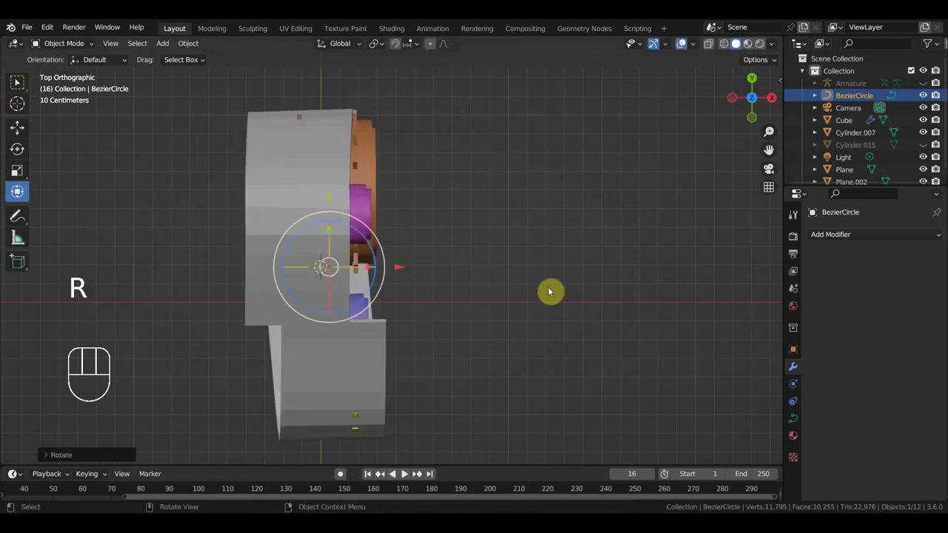
key(ctrl+z)
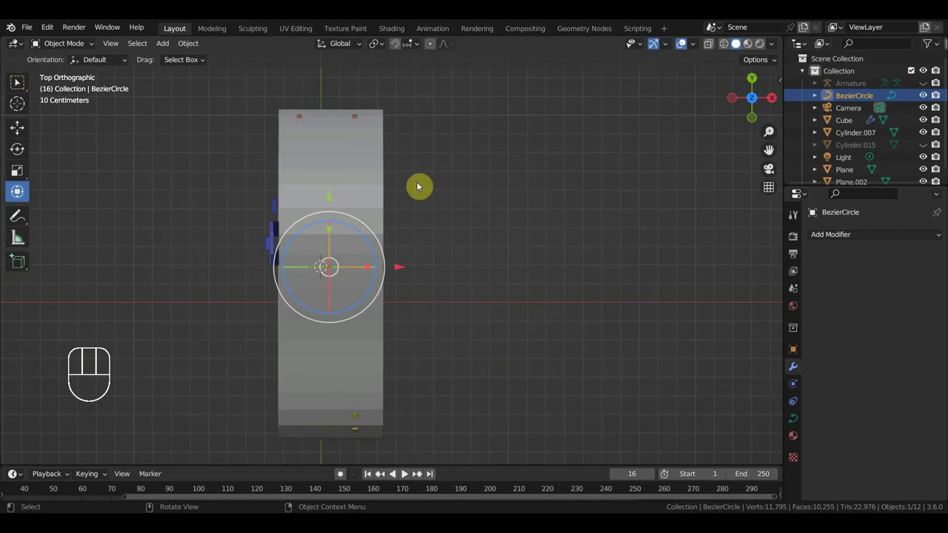
Add a Child Of constraint to the track mesh with its X axes disabled
click(384, 161)
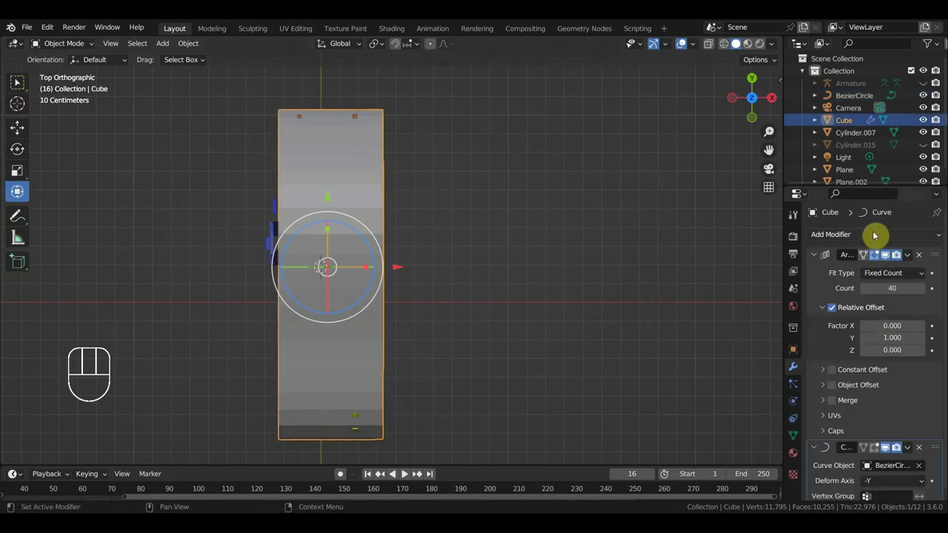
click(802, 424)
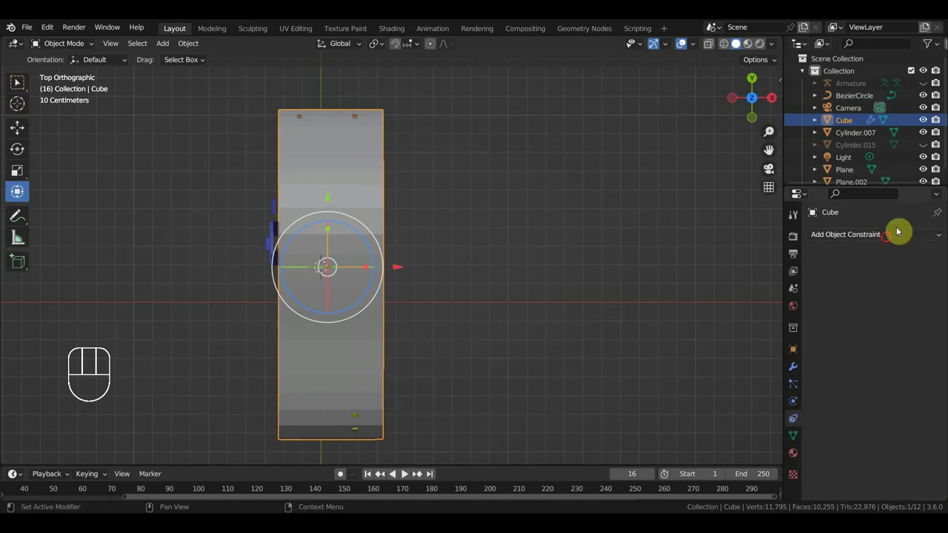
drag(891, 243, 913, 302)
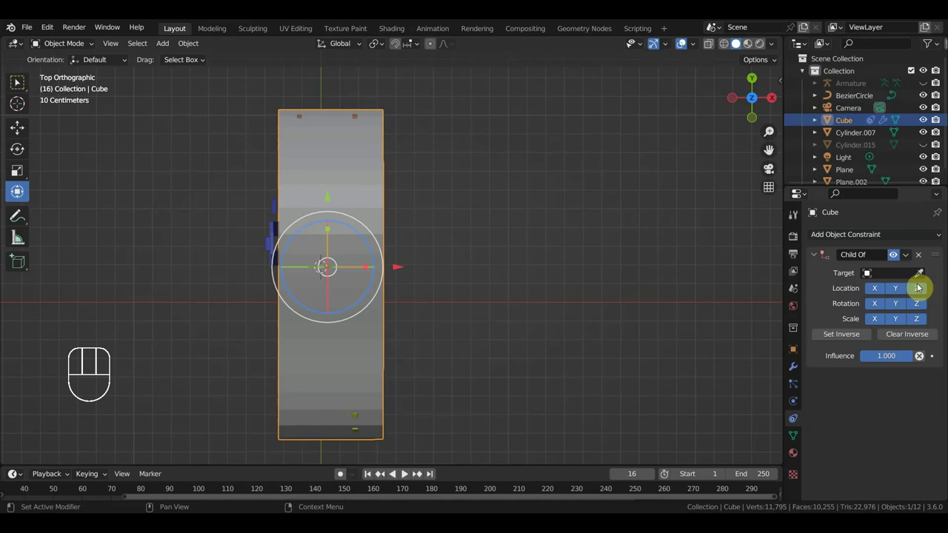
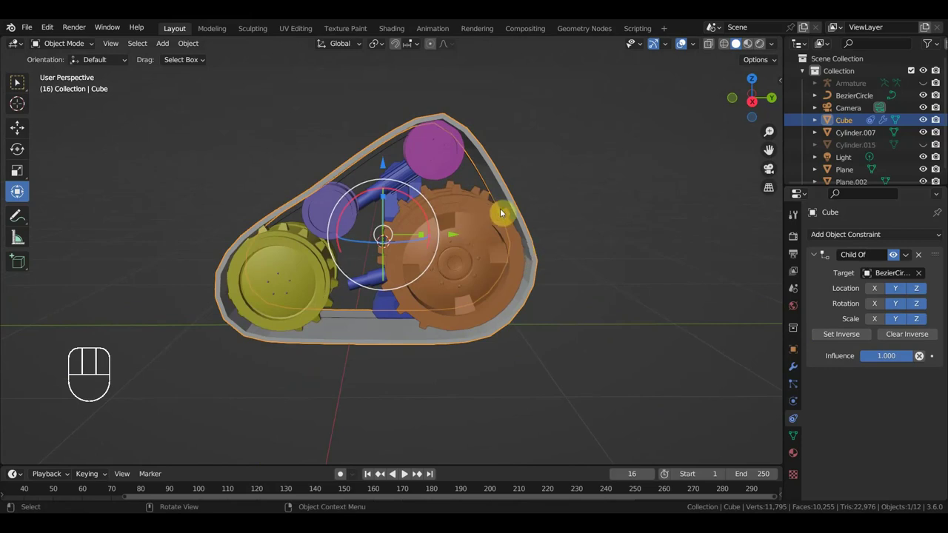
Orbit around the track to inspect the constrained links
drag(528, 236, 630, 271)
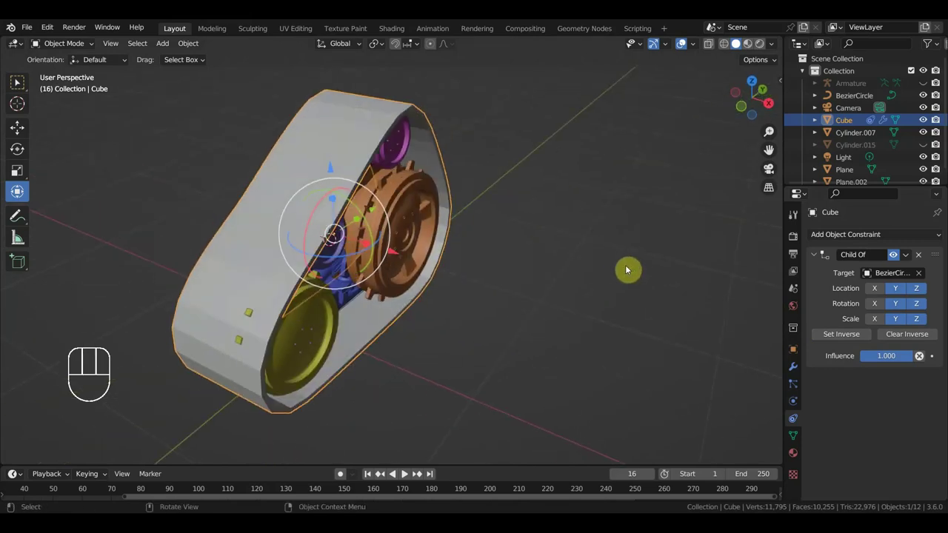
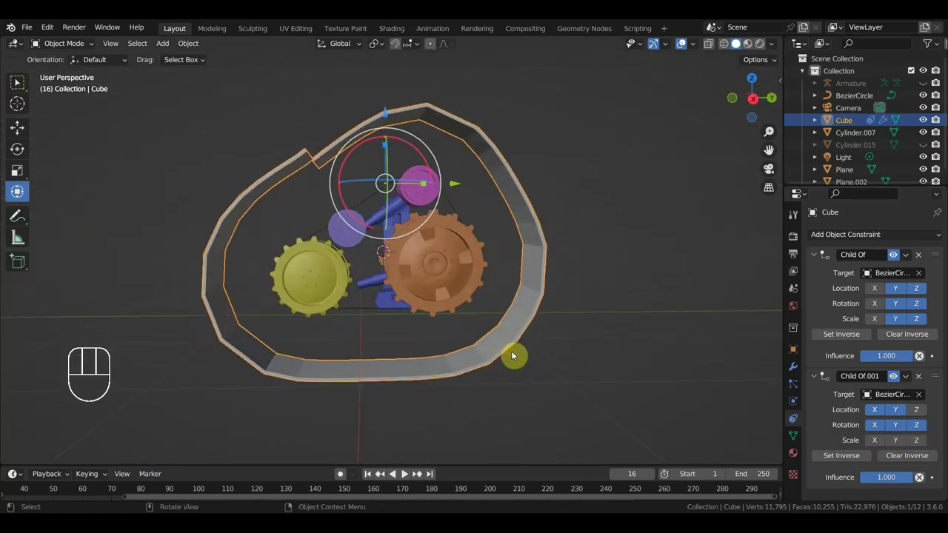
Test-rotate the constrained track, then scale it down to about 0.95 so it fits the gears
drag(522, 273, 643, 334)
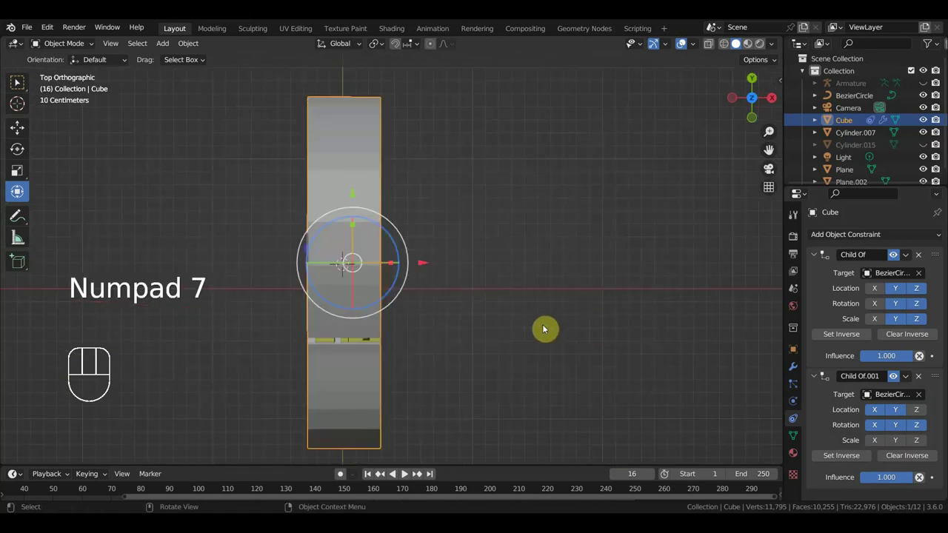
key(r)
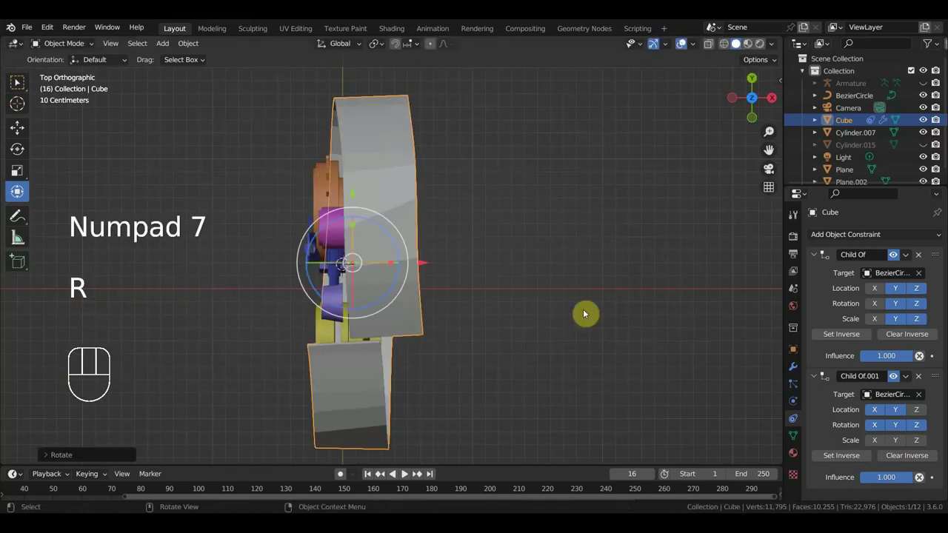
key(ctrl+z)
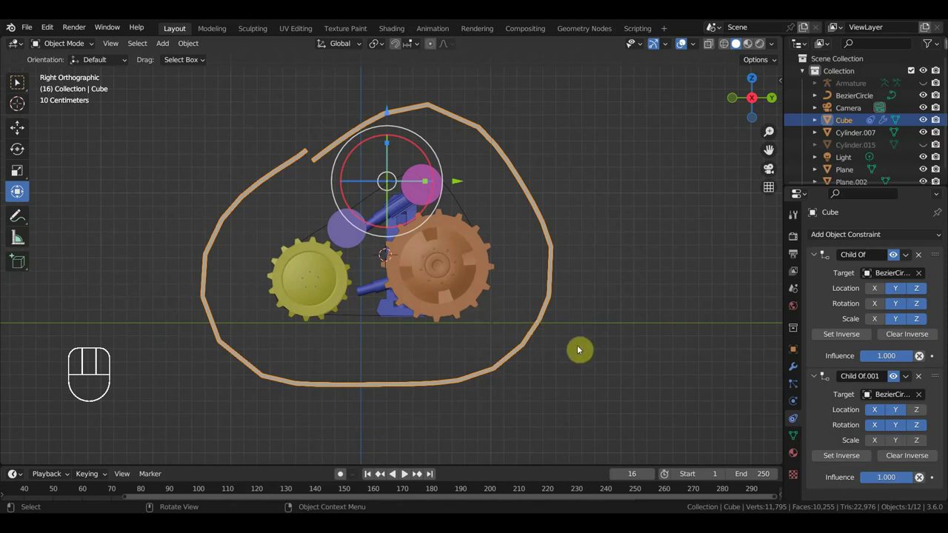
key(s)
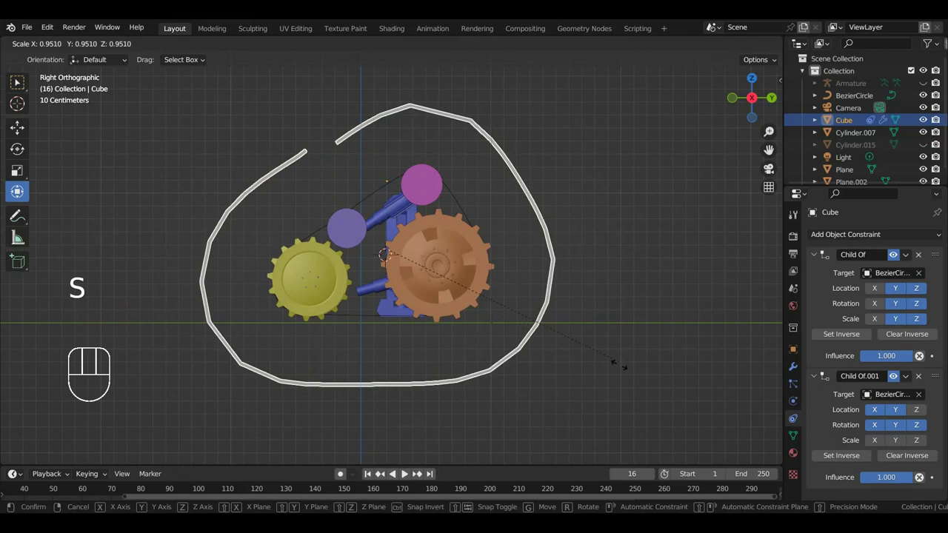
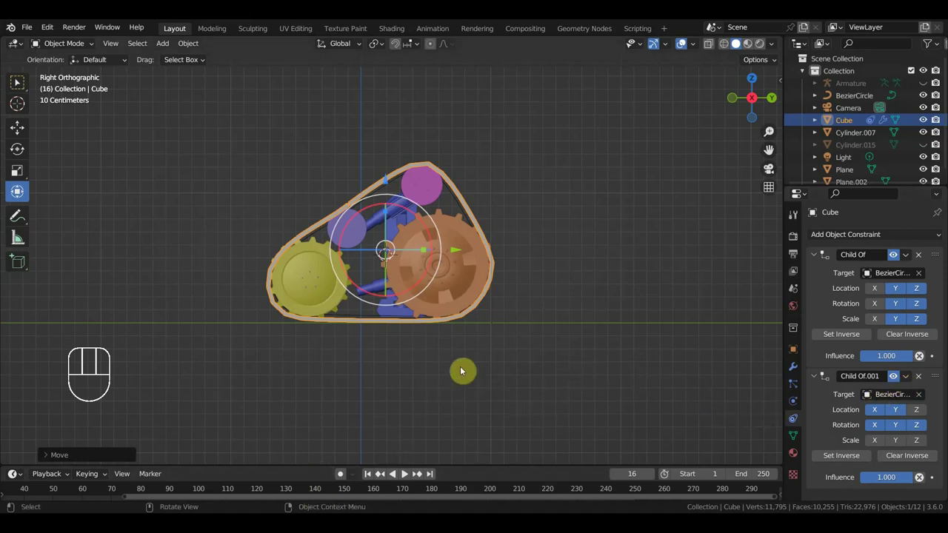
drag(513, 367, 620, 385)
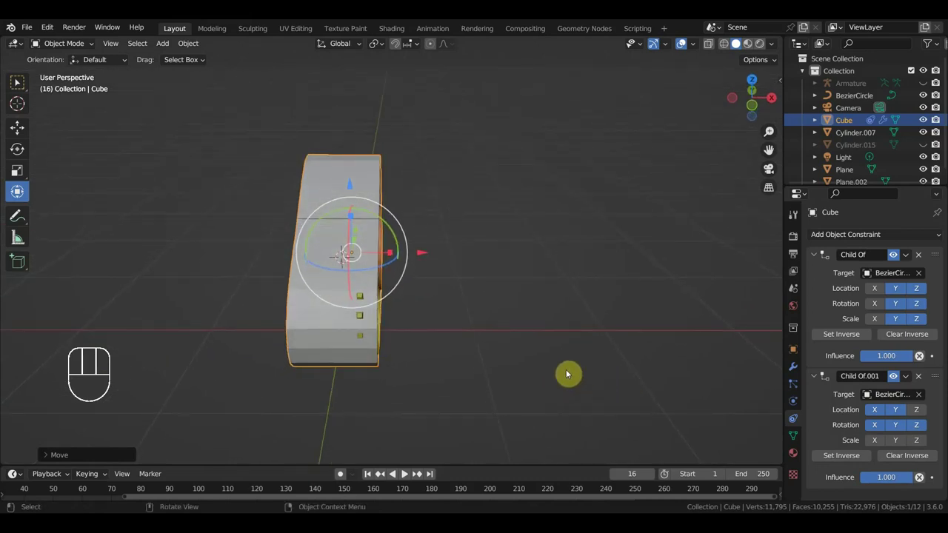
drag(432, 293, 321, 291)
click(353, 307)
click(360, 186)
drag(477, 245, 552, 285)
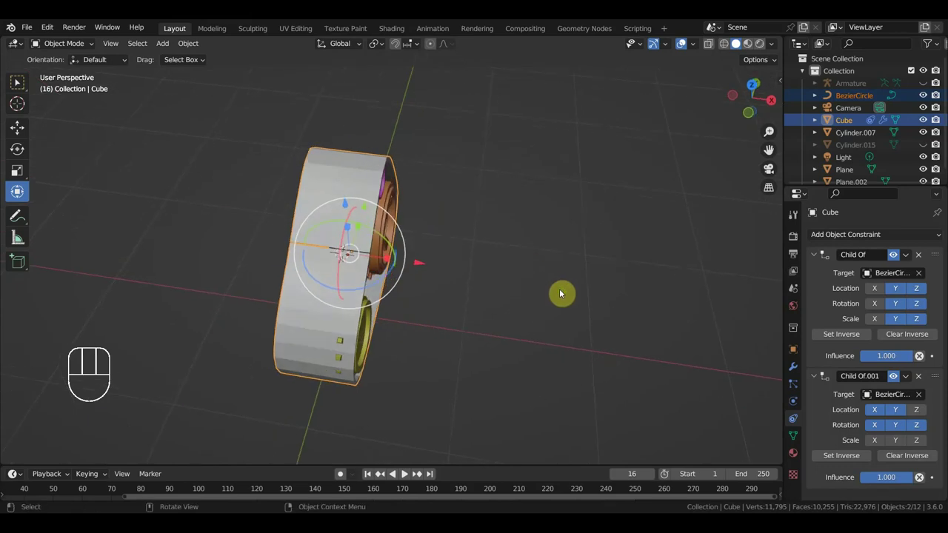
key(r)
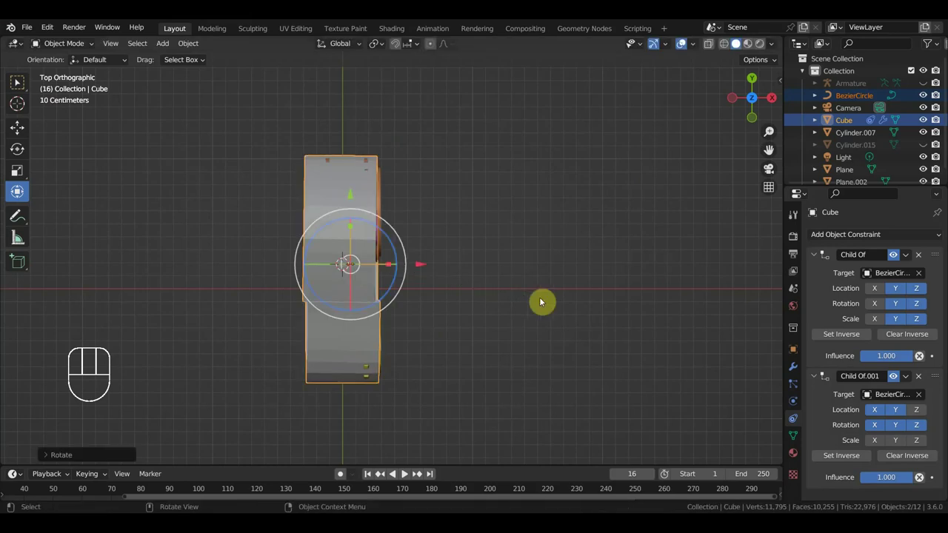
key(ctrl+z)
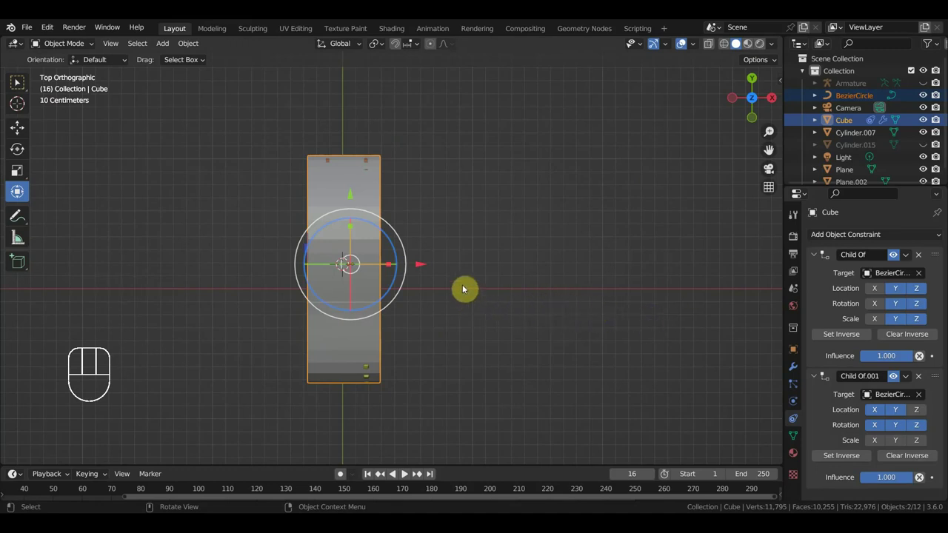
drag(484, 290, 374, 227)
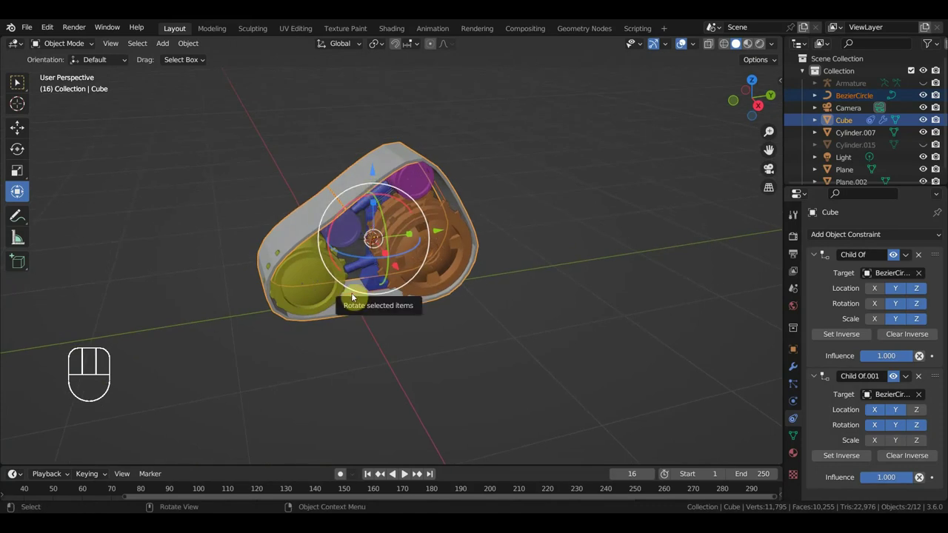
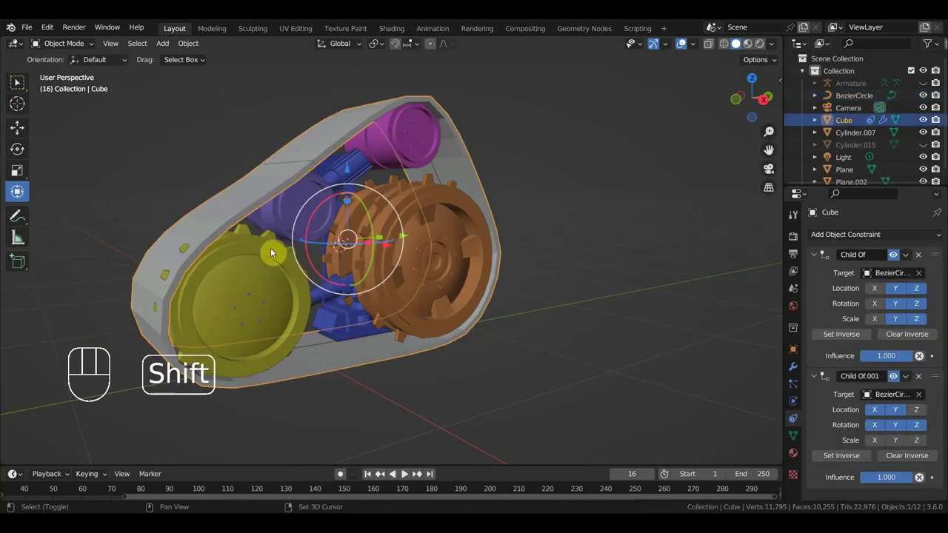
click(324, 344)
drag(233, 215, 248, 236)
Duplicate BezierCircle and Cube into a second track beside the first and test-rotate the copy
click(315, 348)
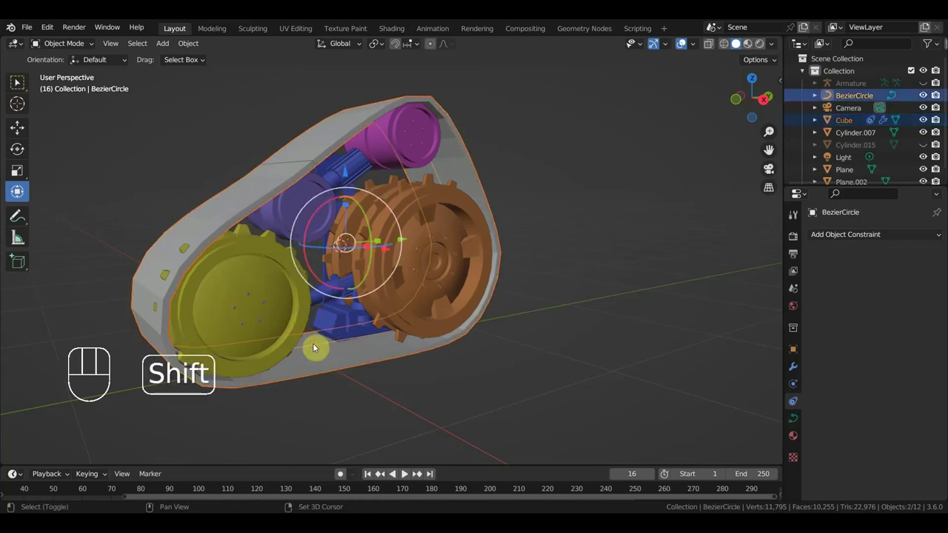
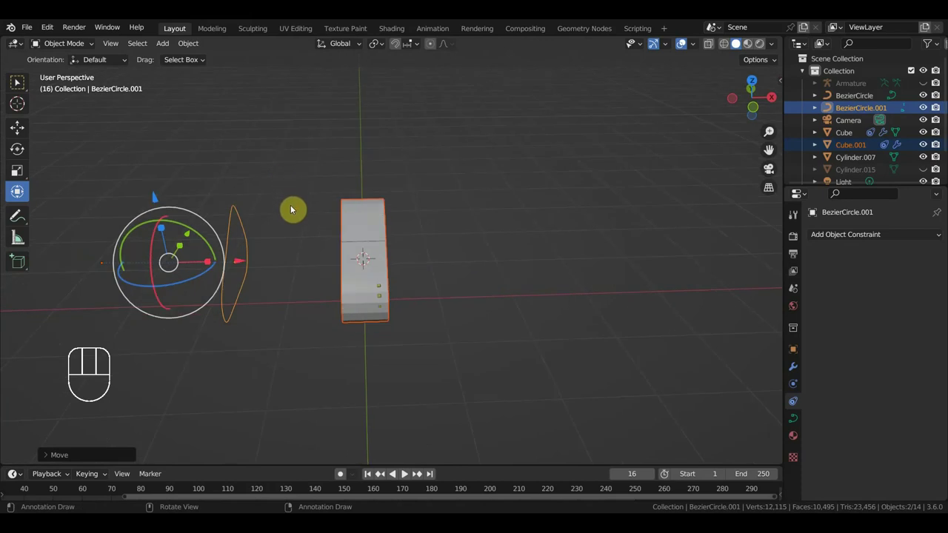
drag(311, 218, 450, 228)
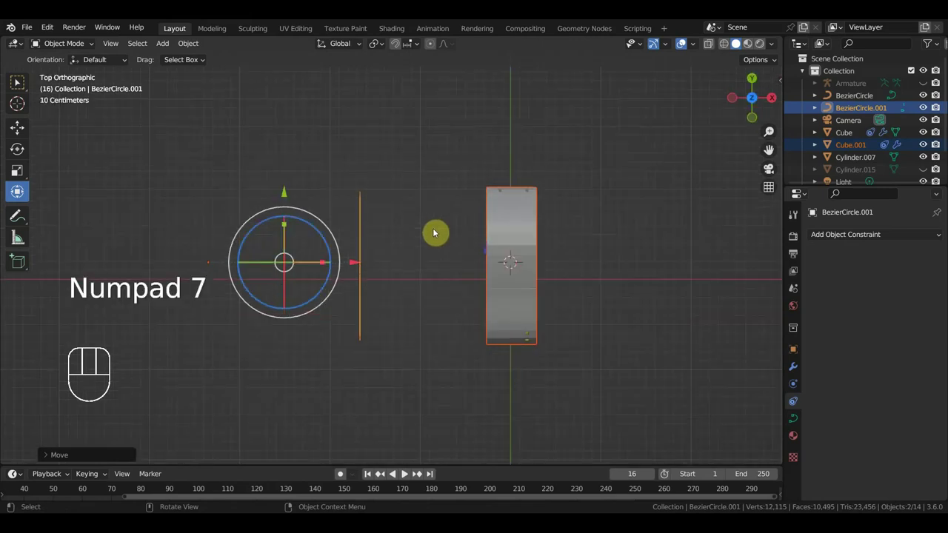
key(r)
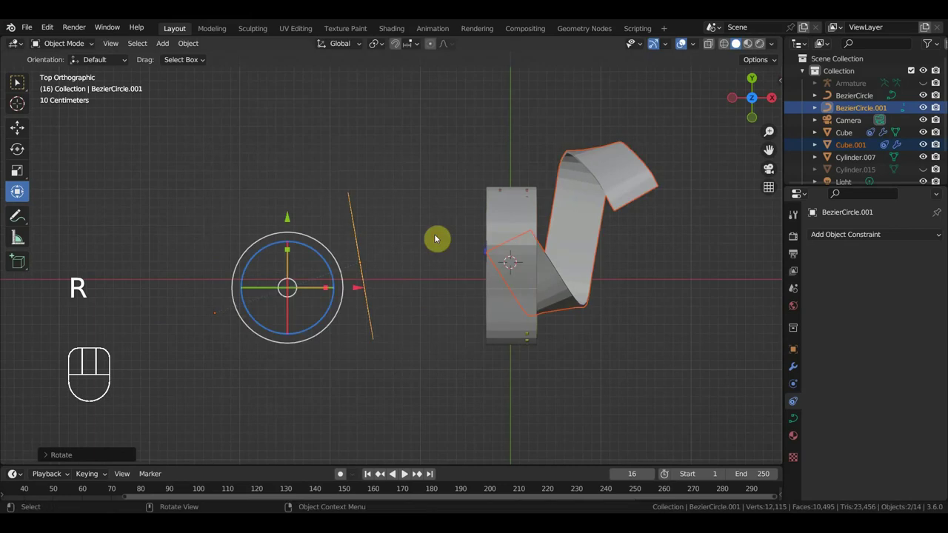
key(ctrl+z)
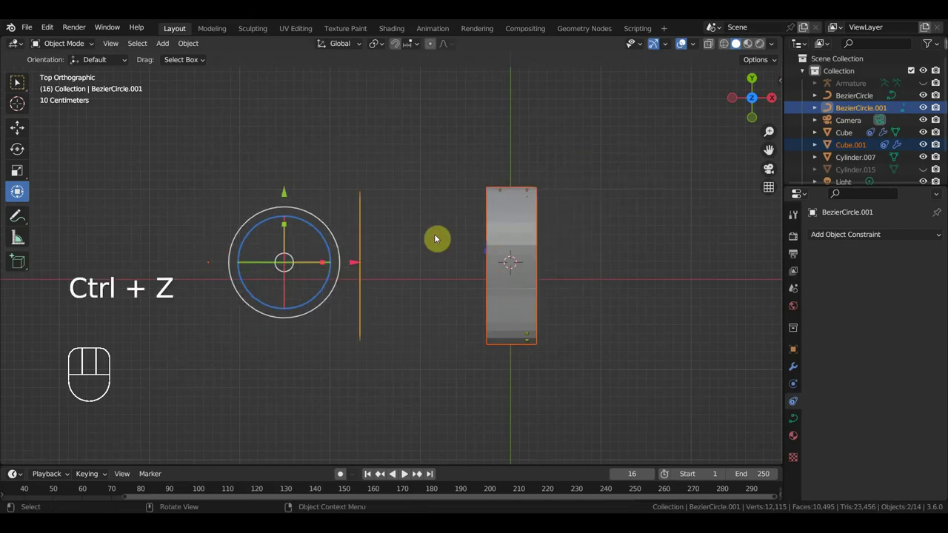
Reselect the original track, view both side by side and start adding a plain-axes empty
drag(501, 189, 506, 131)
click(536, 243)
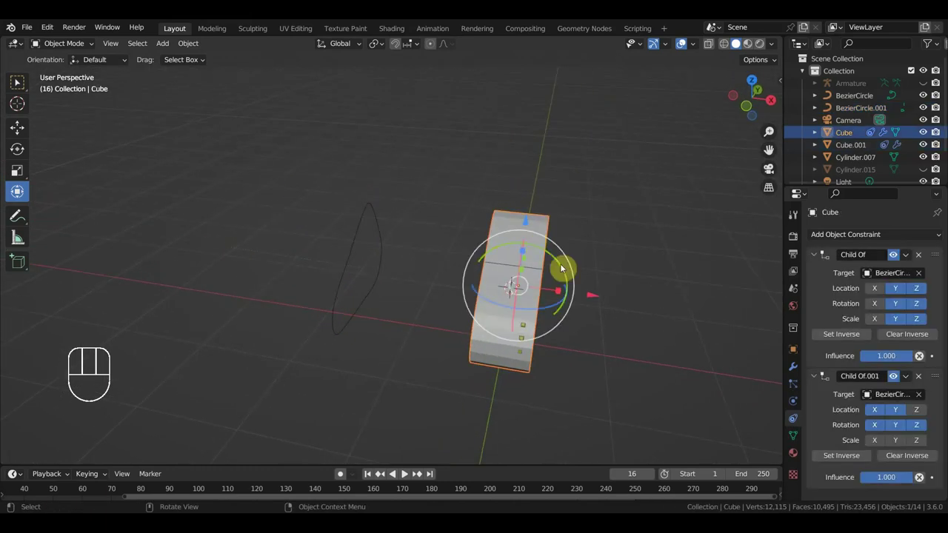
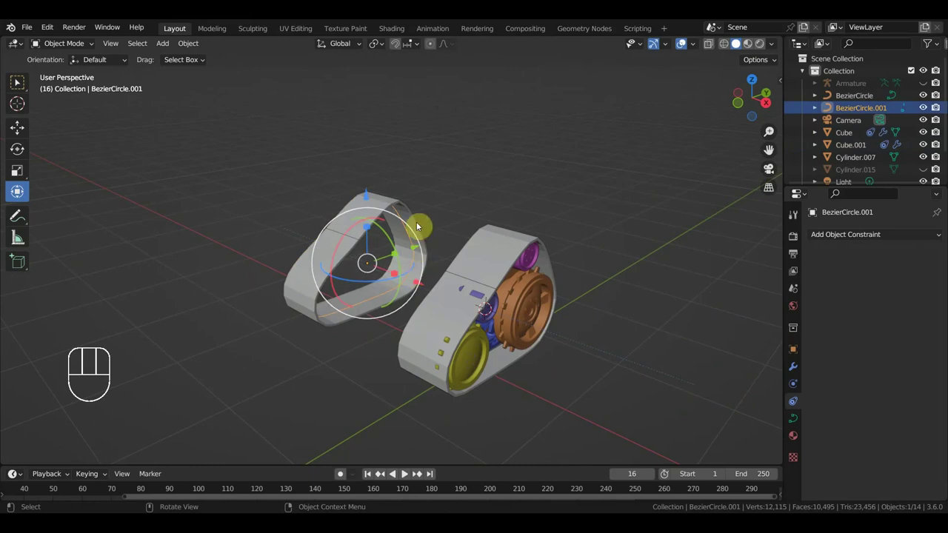
drag(450, 236, 518, 266)
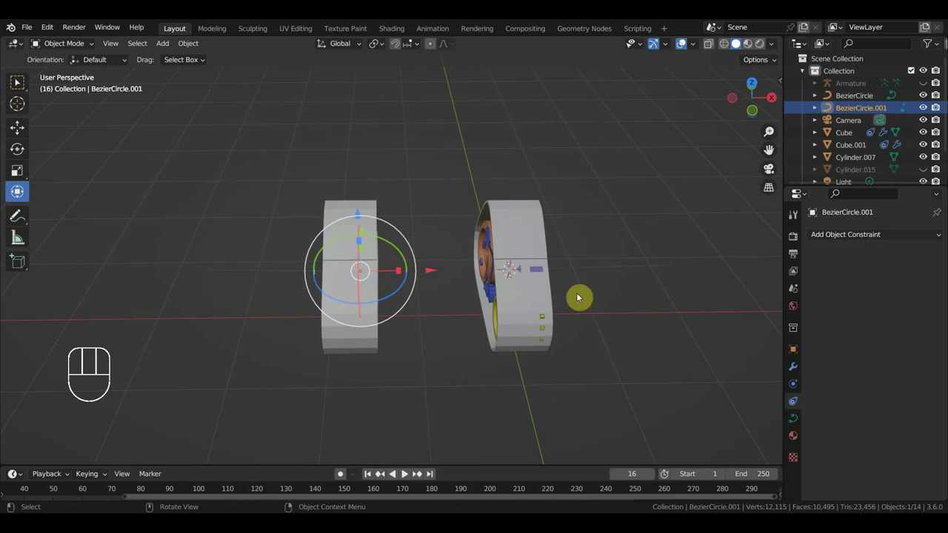
key(shift+a)
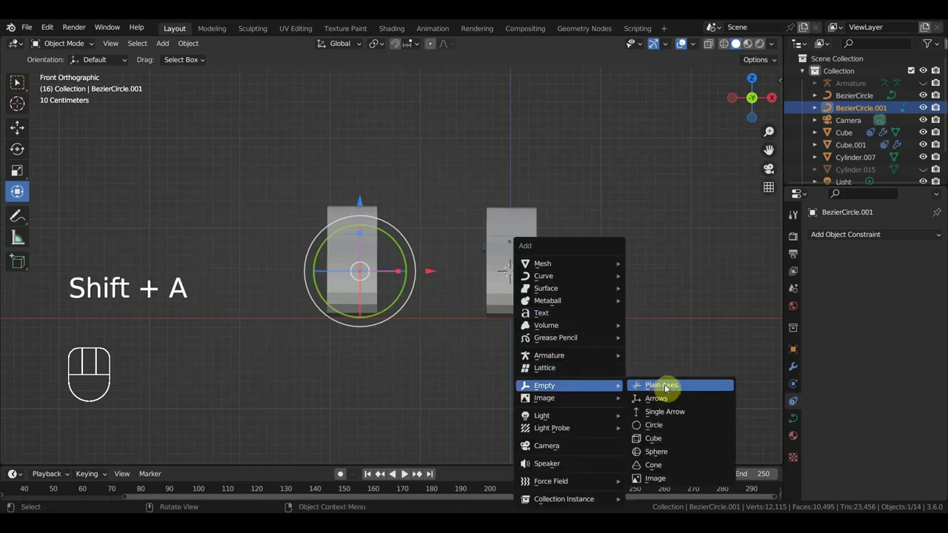
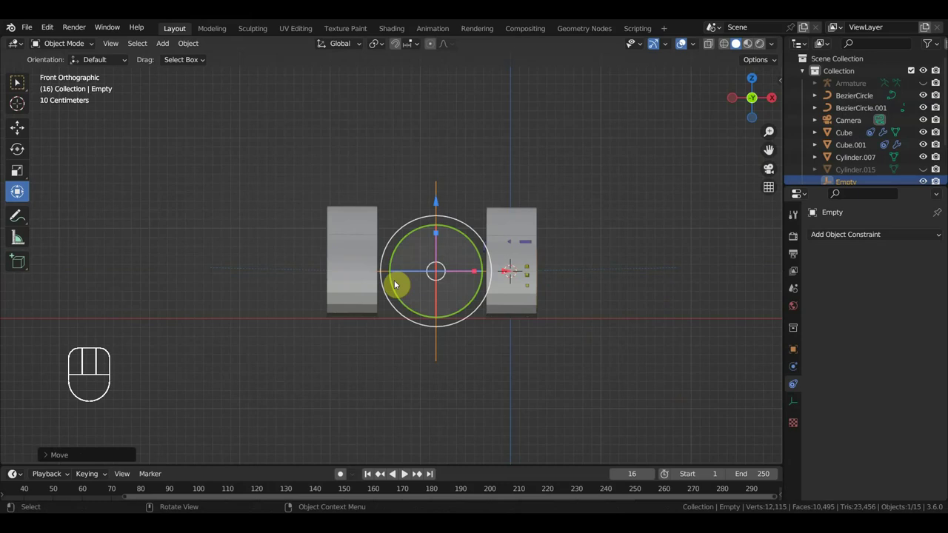
Select the second track's curve BezierCircle.001 while framing the tank in view
drag(370, 321, 426, 334)
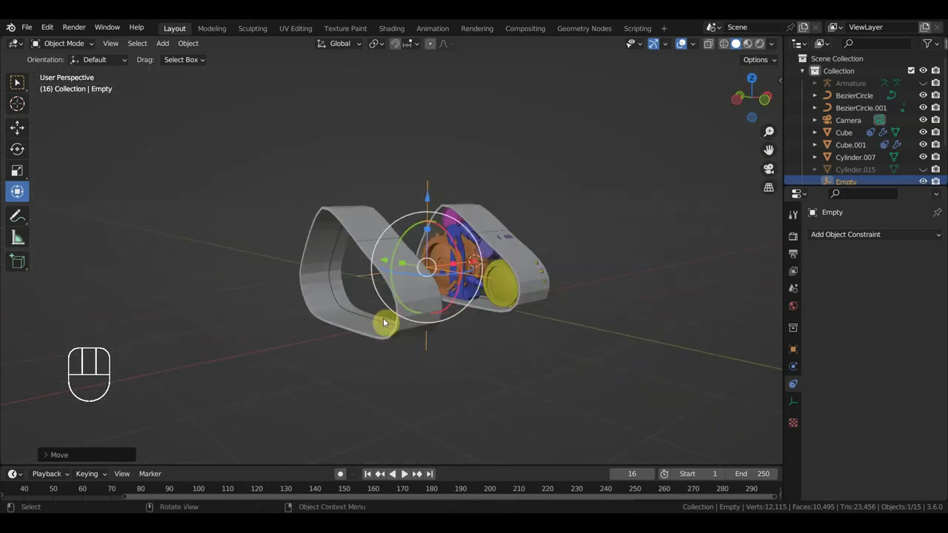
click(386, 325)
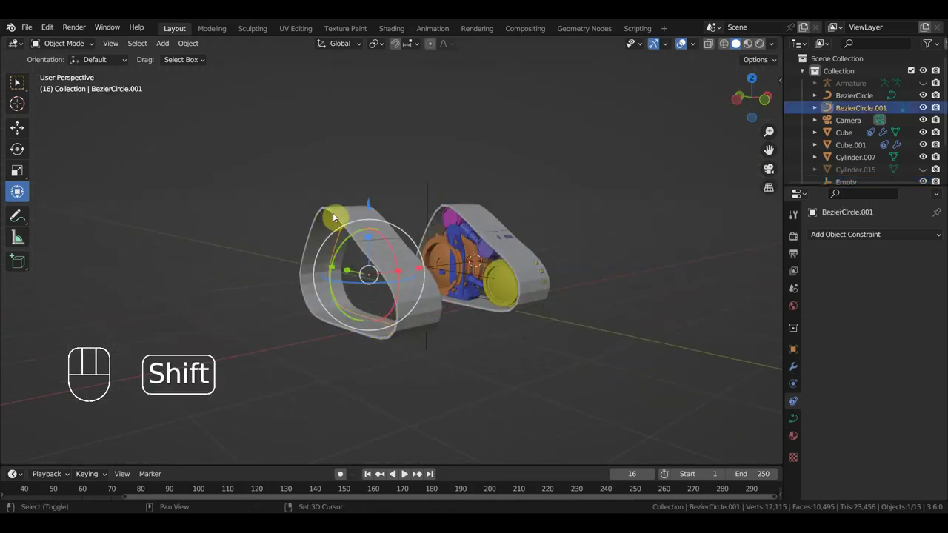
drag(339, 218, 370, 233)
drag(400, 269, 380, 265)
drag(569, 335, 439, 349)
drag(457, 359, 456, 261)
middle_click(457, 268)
Add both tracks and curves with the Empty active, and bring up Set Parent To
click(427, 313)
click(309, 143)
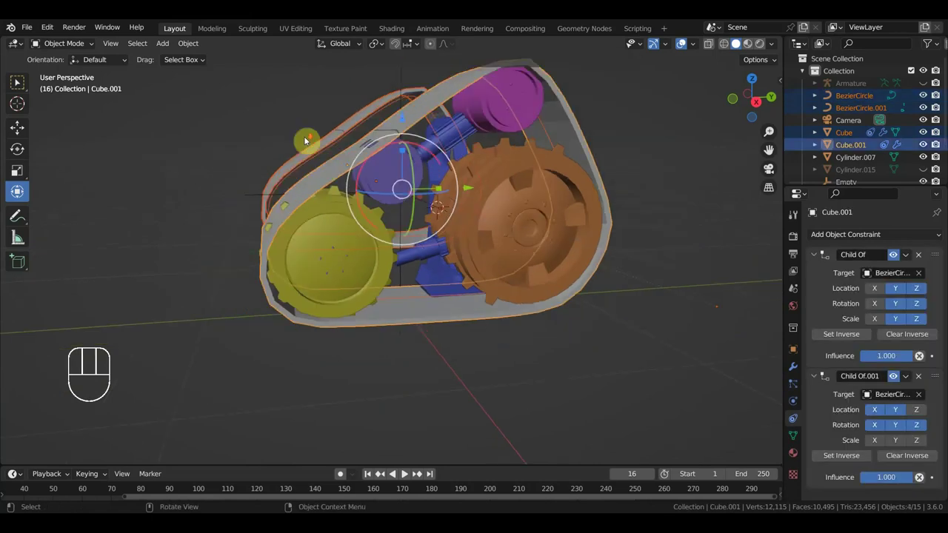
drag(364, 171, 449, 185)
click(440, 140)
key(ctrl+p)
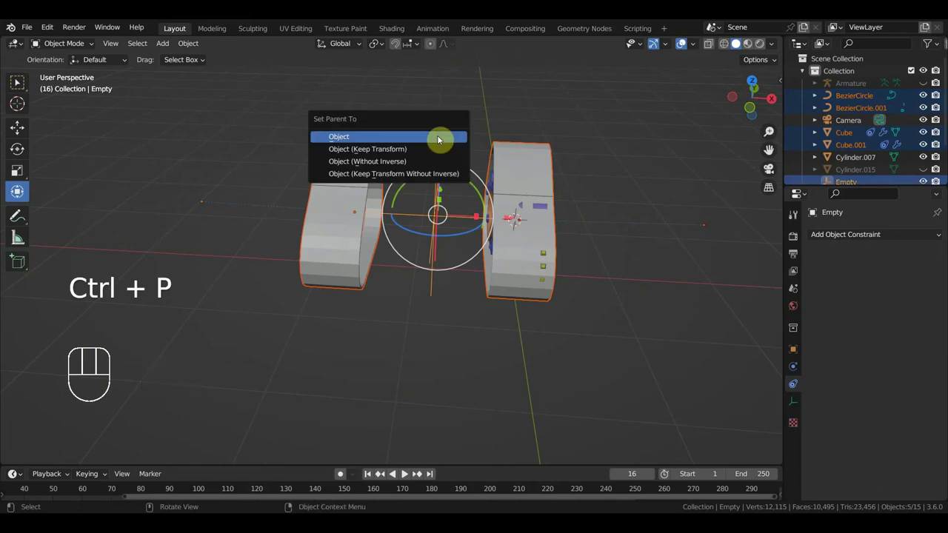
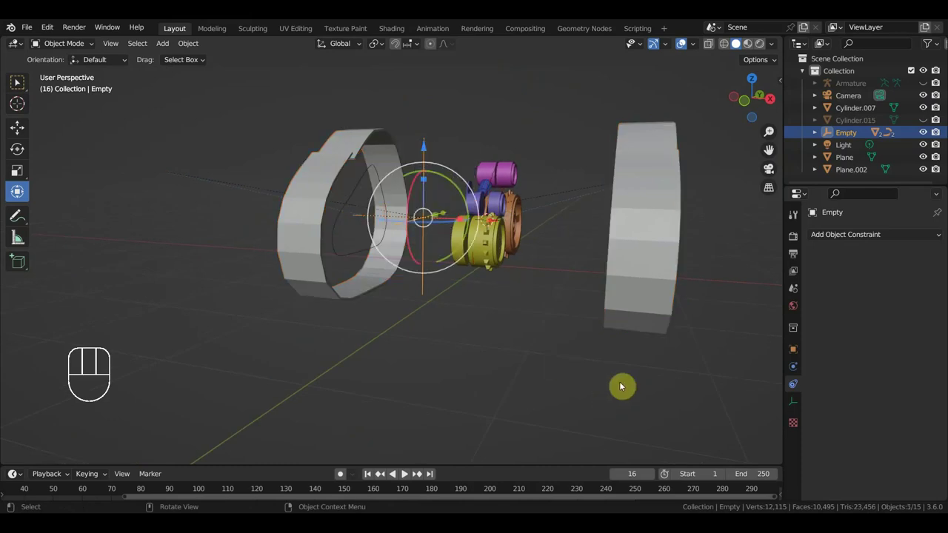
Parent to the Empty as Object, test scaling and rotating it, then undo the twisted result
key(s)
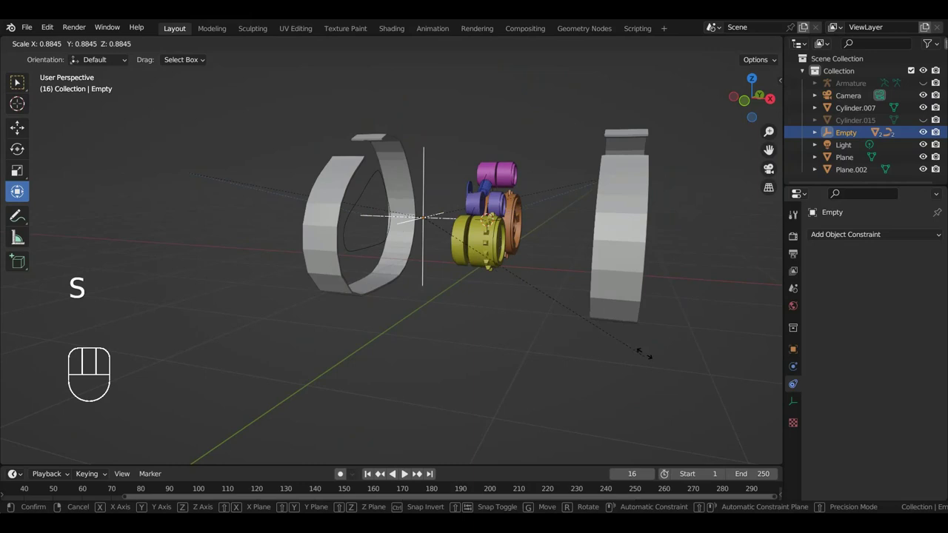
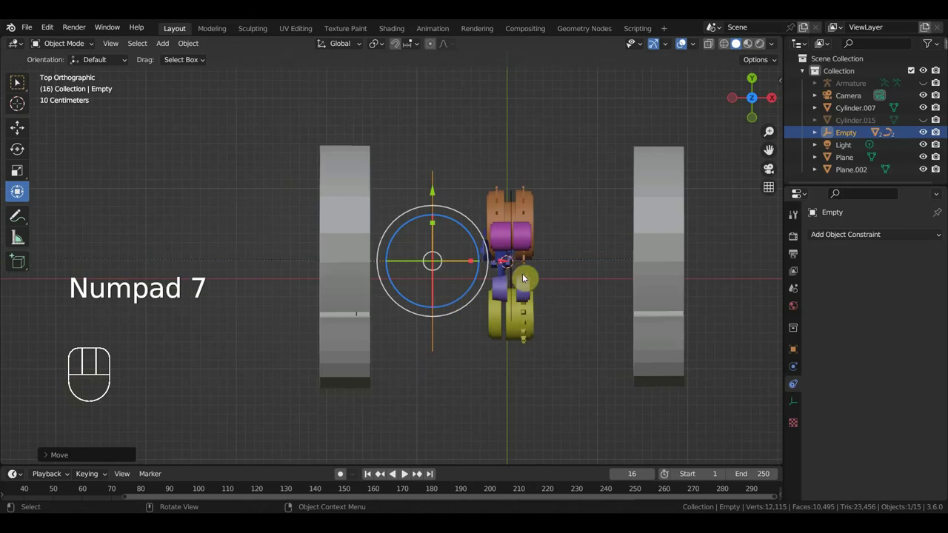
key(r)
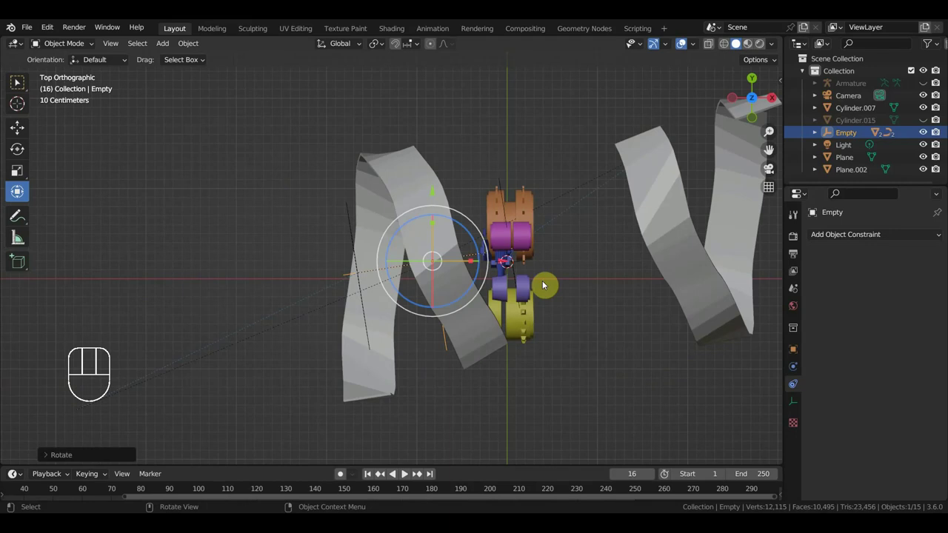
key(ctrl+z)
key(ctrl+z)
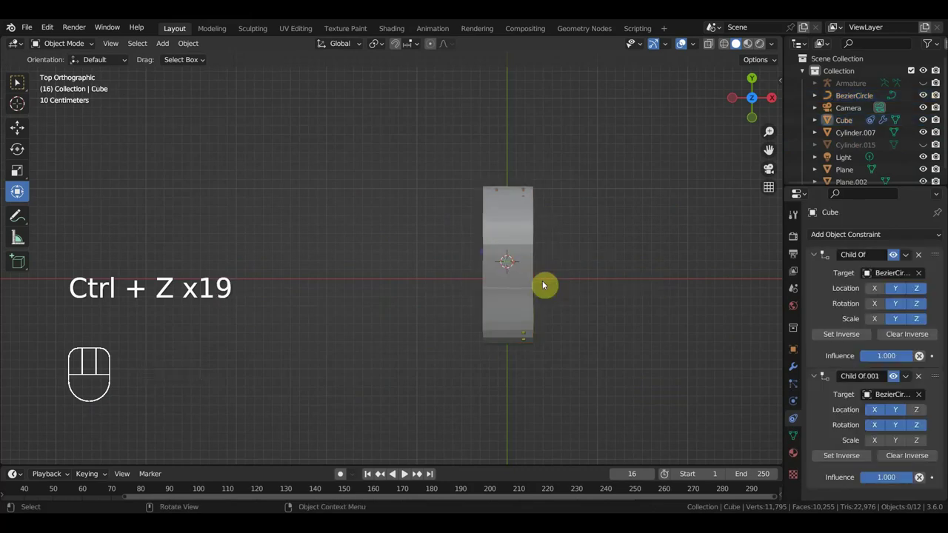
On Child Of.001 switch off Rotation X/Y/Z and switch on Scale X/Y/Z
middle_click(504, 255)
middle_click(459, 186)
drag(461, 226, 453, 242)
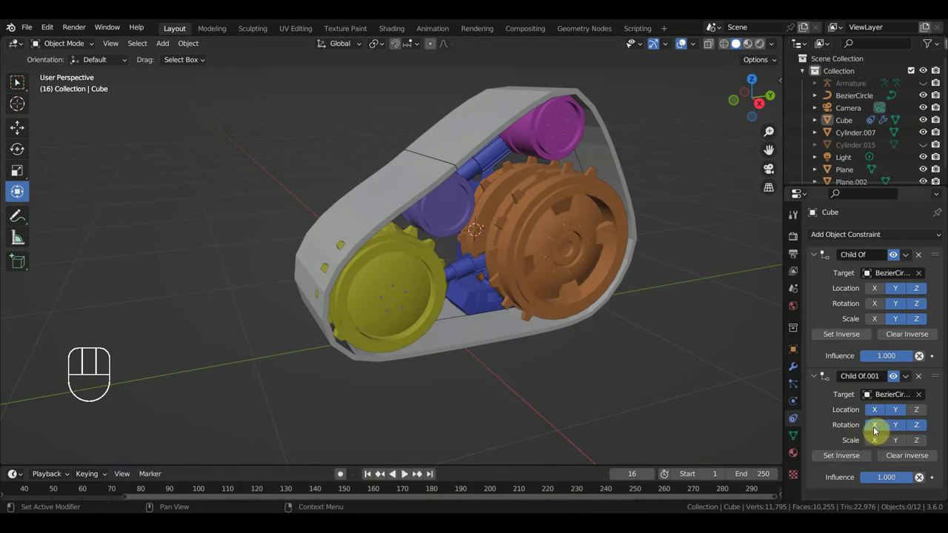
drag(881, 444, 893, 445)
click(894, 445)
click(921, 414)
click(900, 430)
click(880, 429)
click(923, 413)
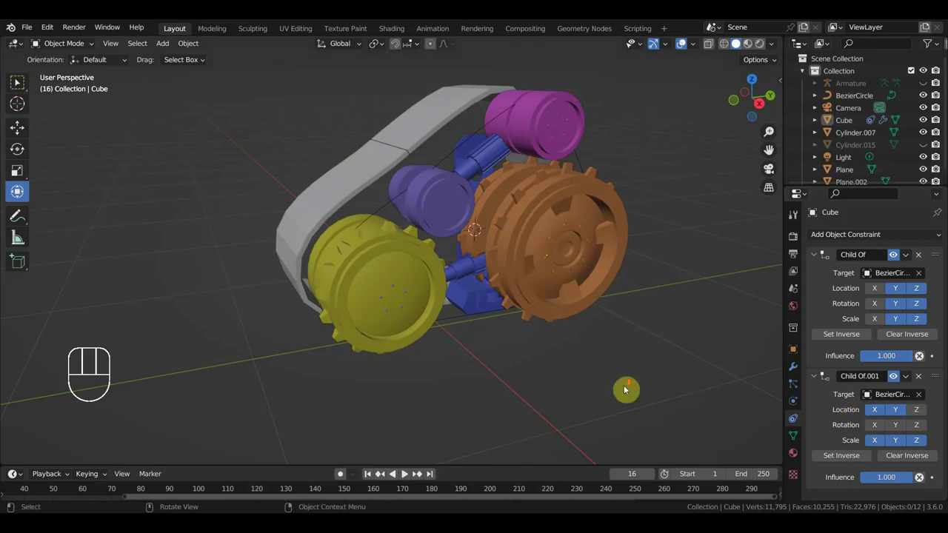
From top view test-rotate the track and cancel, leaving it unchanged
drag(543, 293, 605, 327)
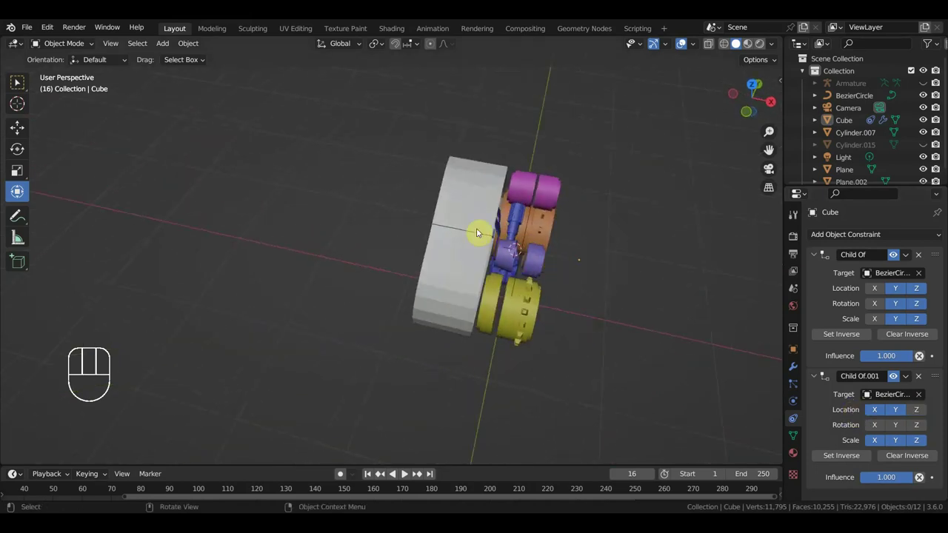
drag(478, 216, 510, 222)
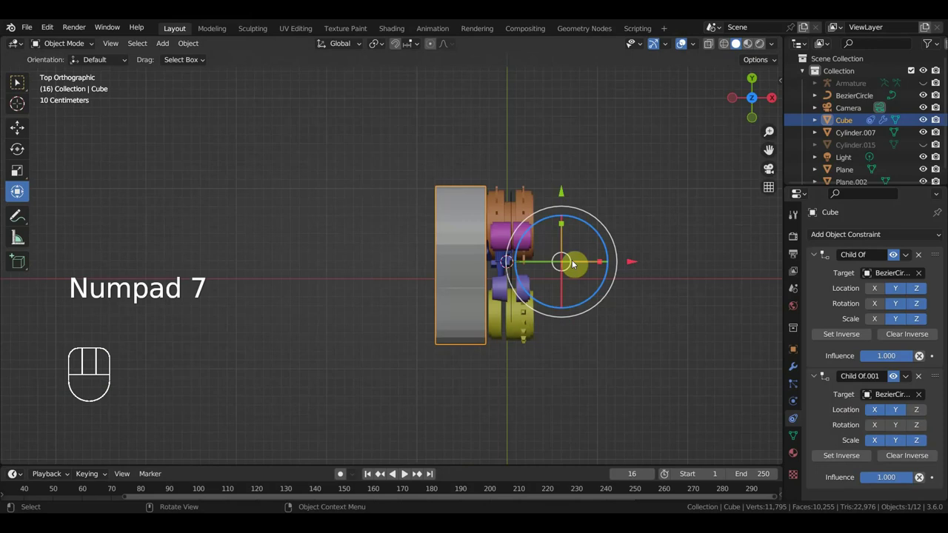
key(r)
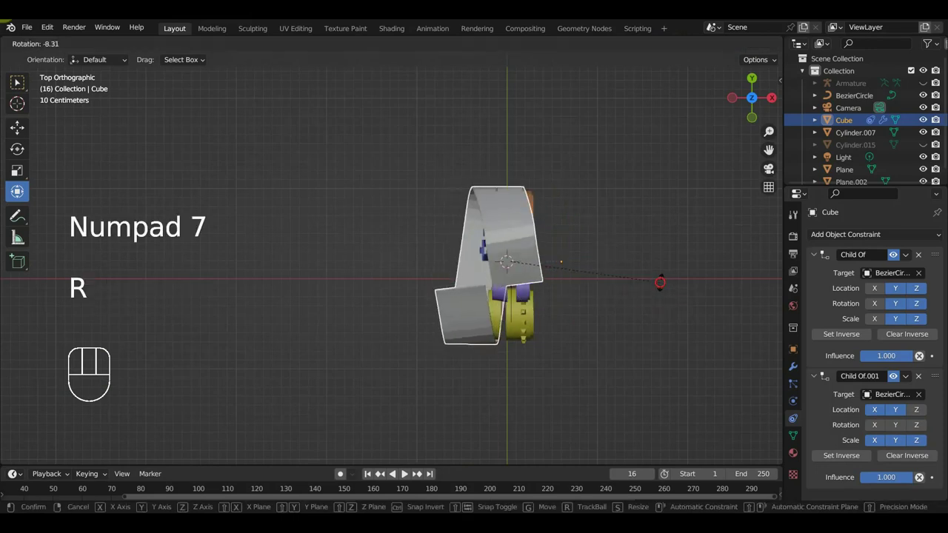
key(ctrl+z)
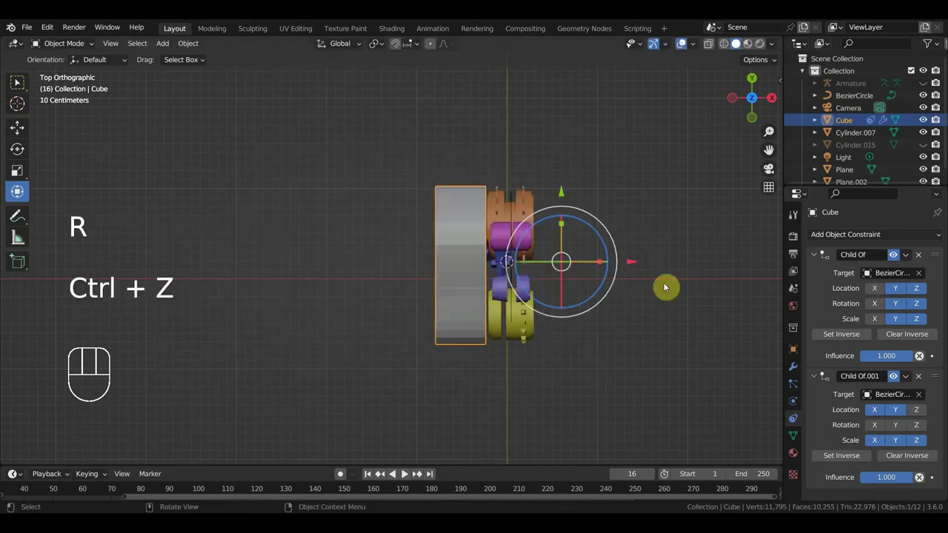
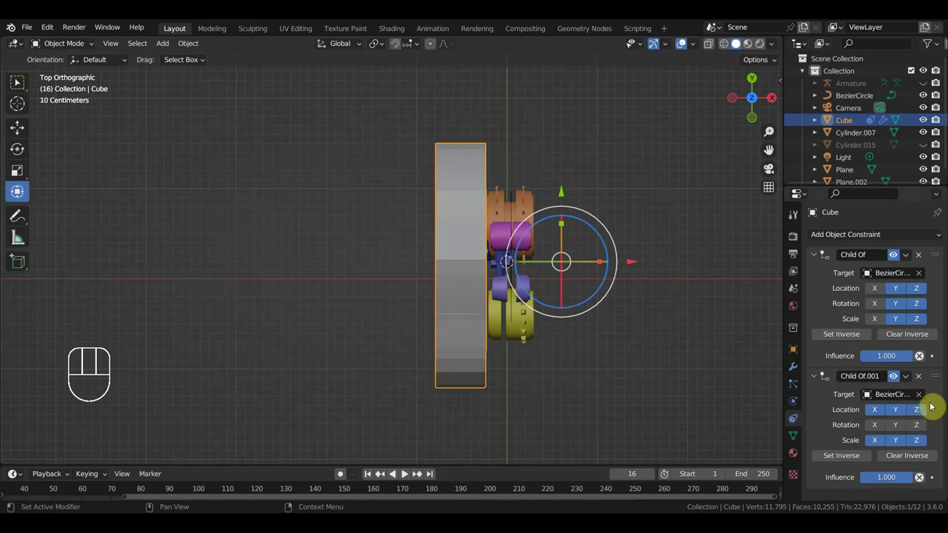
Delete the track's second Child Of constraint, test-move the track and undo the move
click(927, 384)
drag(922, 257, 883, 322)
drag(710, 359, 569, 243)
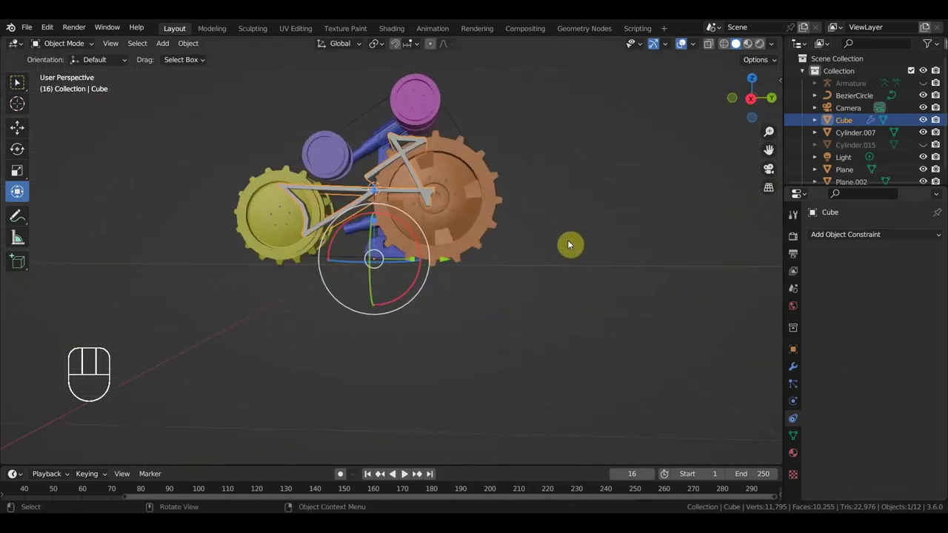
click(418, 182)
drag(465, 212, 557, 234)
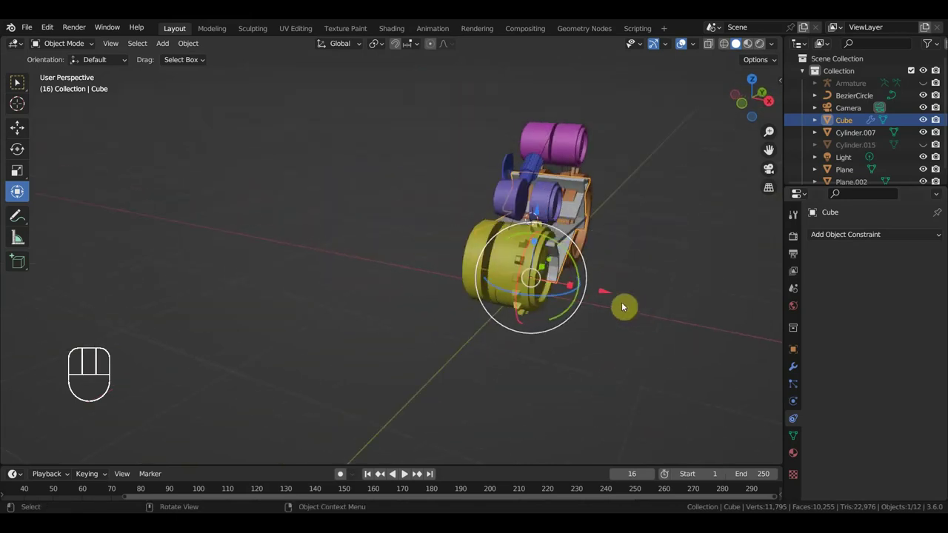
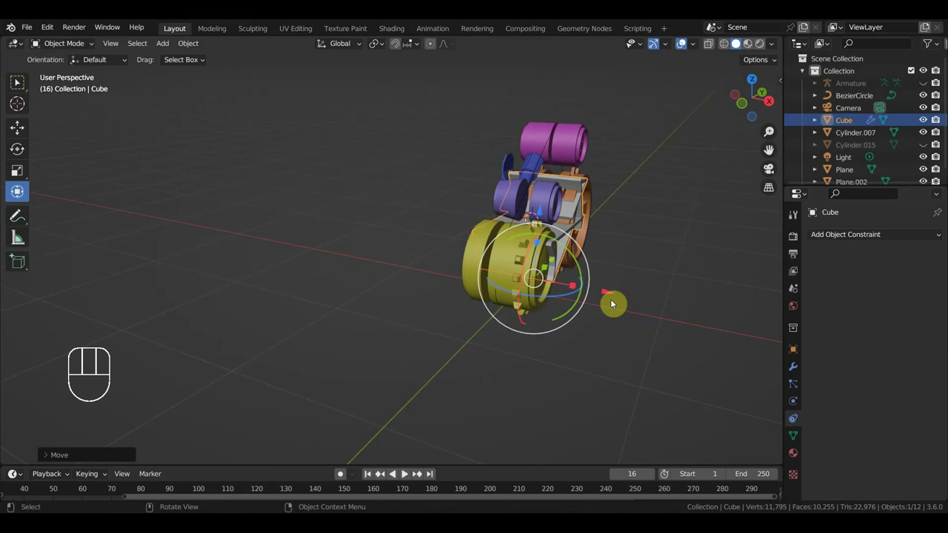
key(ctrl+z)
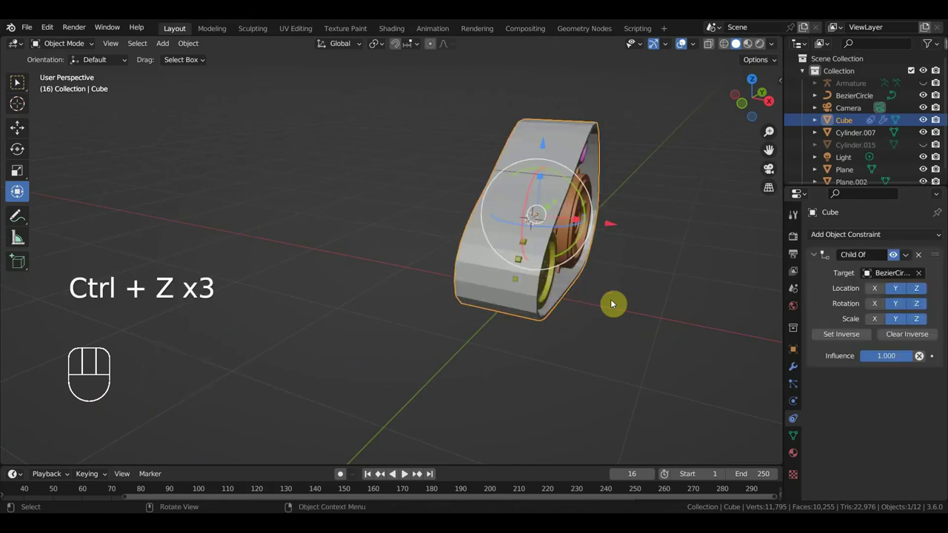
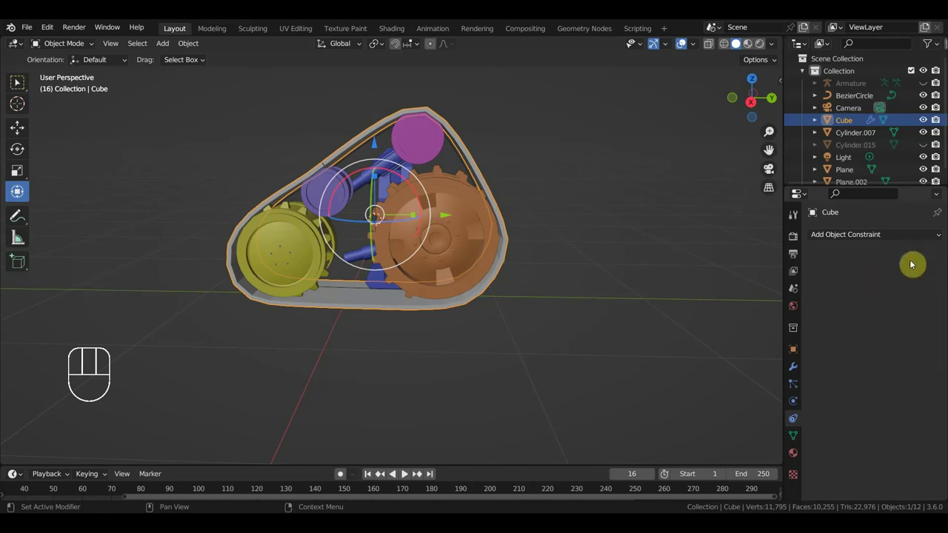
From top view add a fresh Child Of constraint, its target not yet set
drag(509, 237, 613, 305)
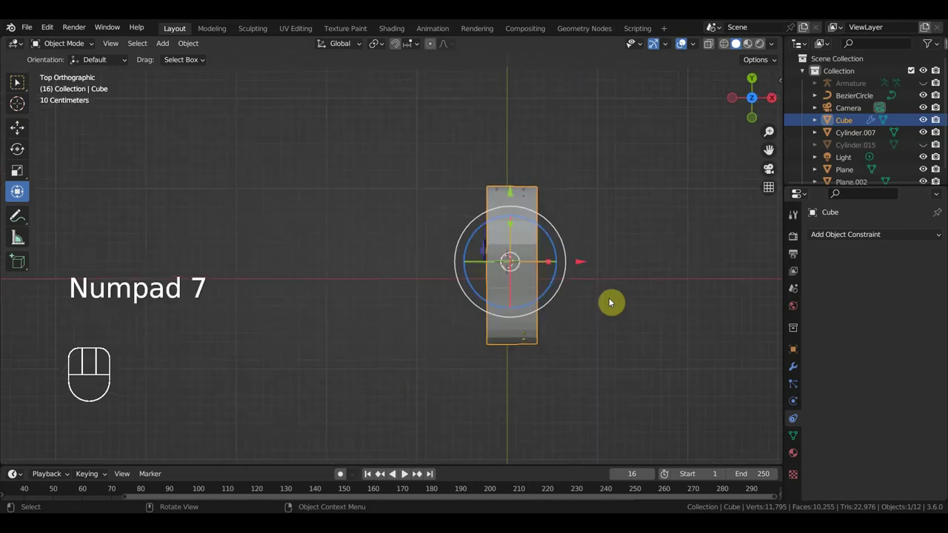
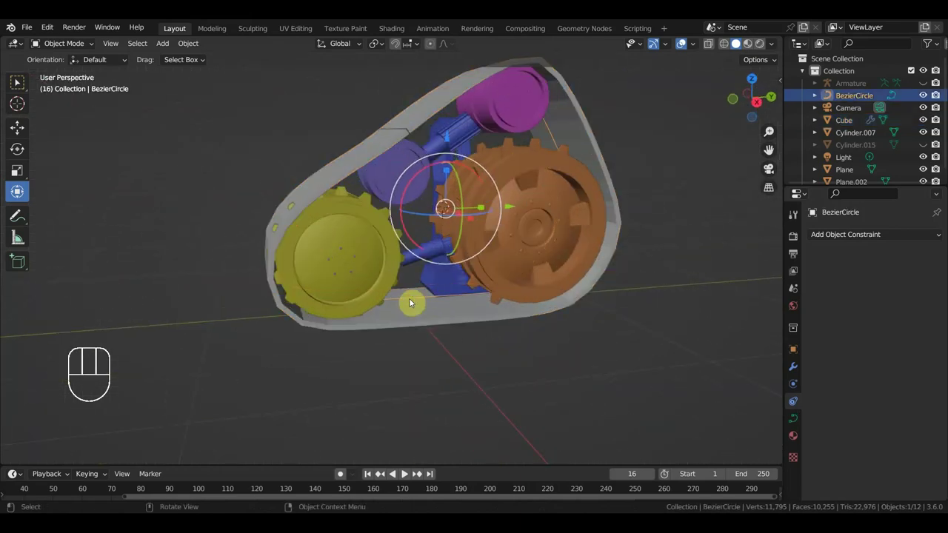
drag(881, 239, 906, 301)
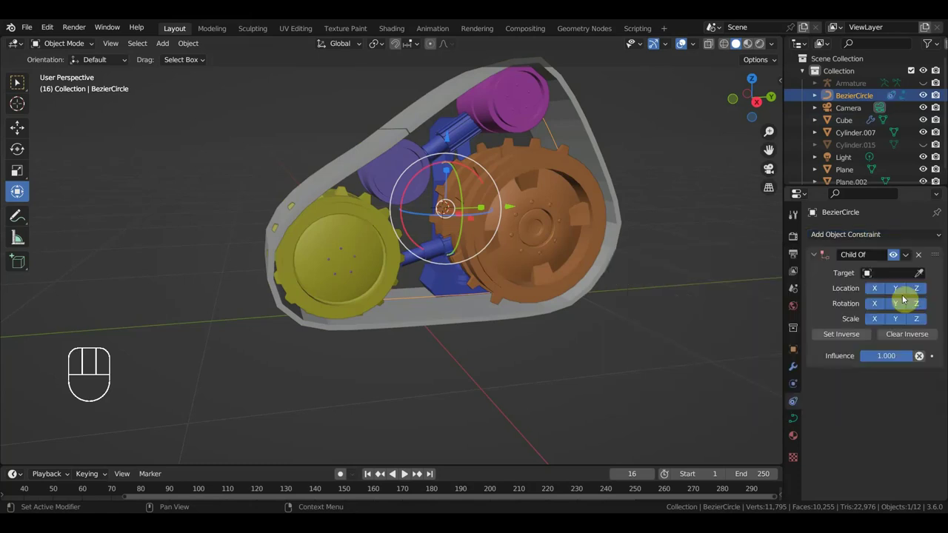
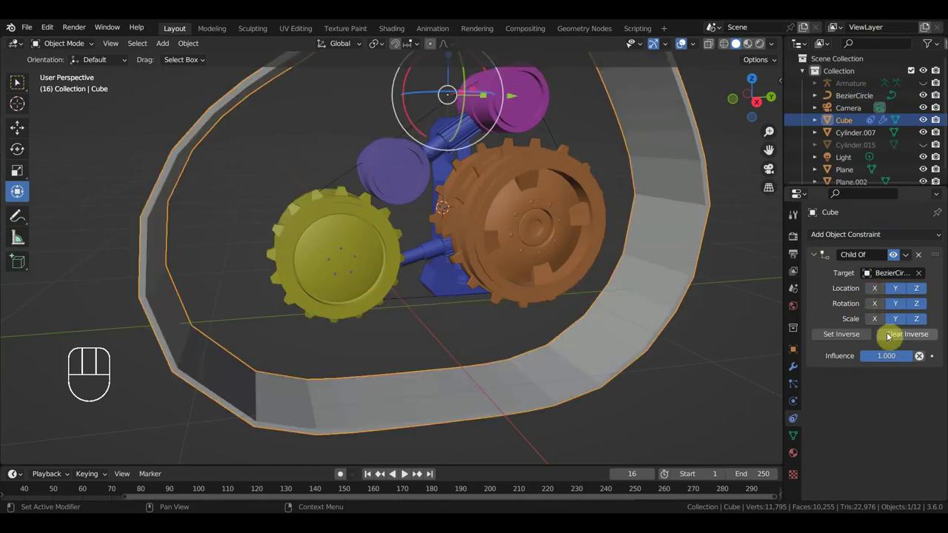
Add a second Child Of on BezierCircle with scale off, location fully on, and Set Inverse
click(851, 338)
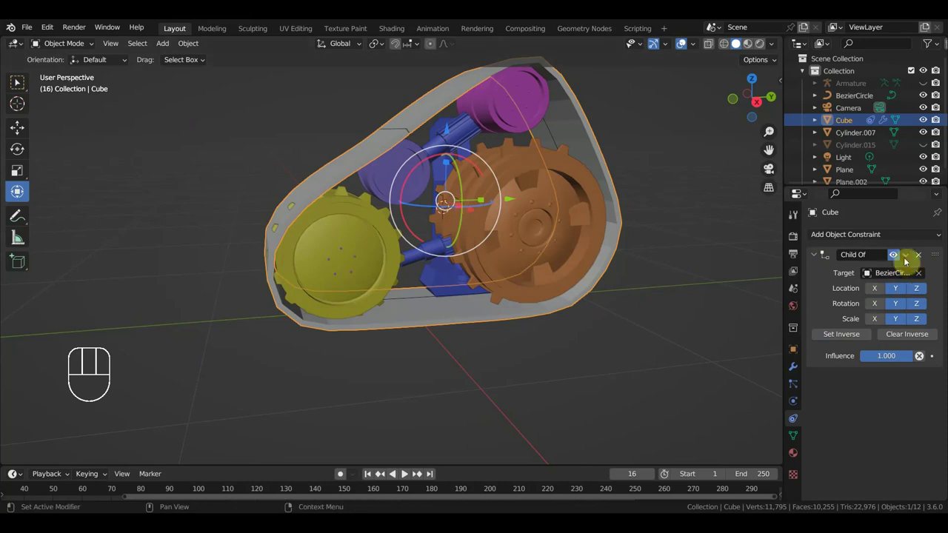
drag(897, 239, 911, 300)
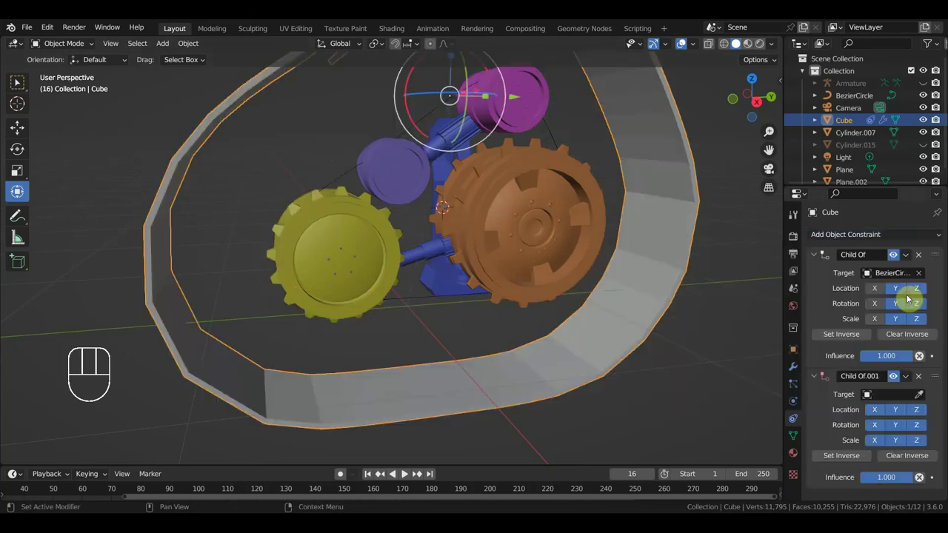
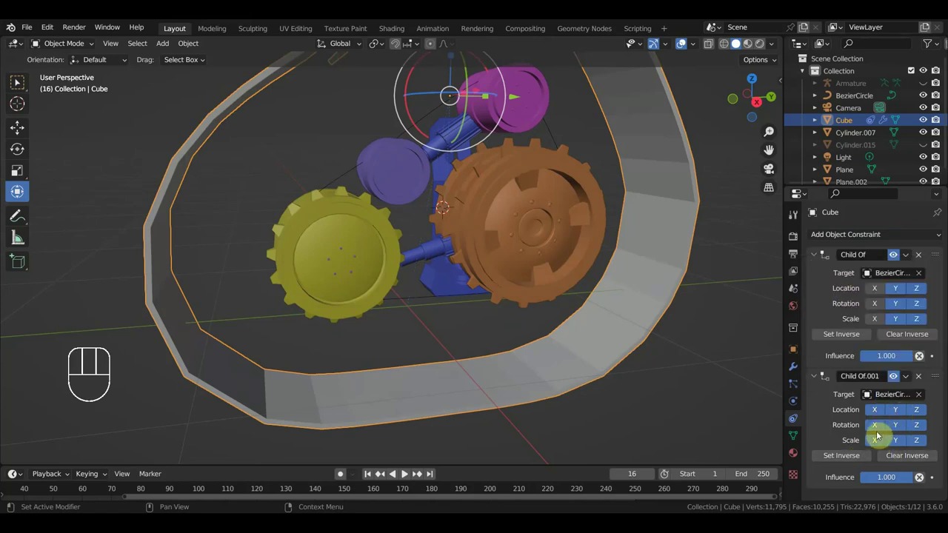
click(878, 442)
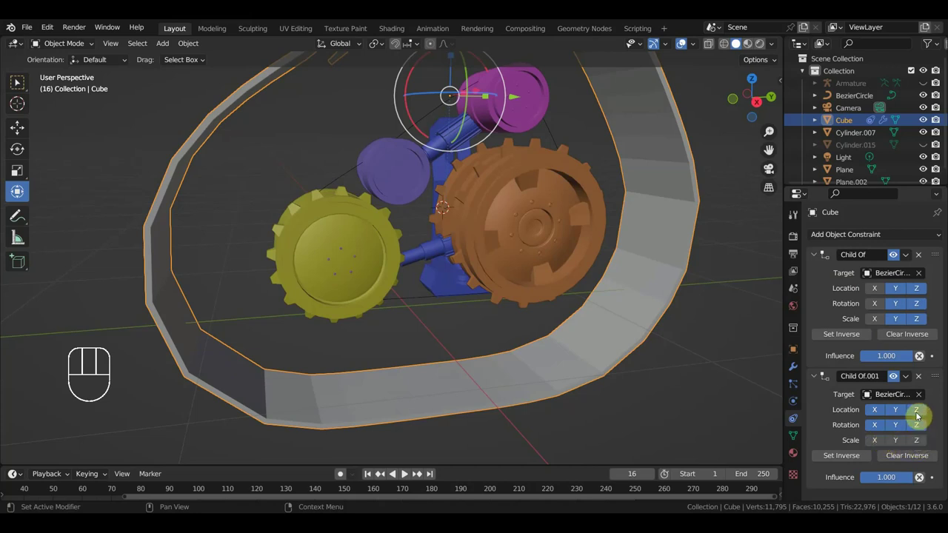
click(922, 414)
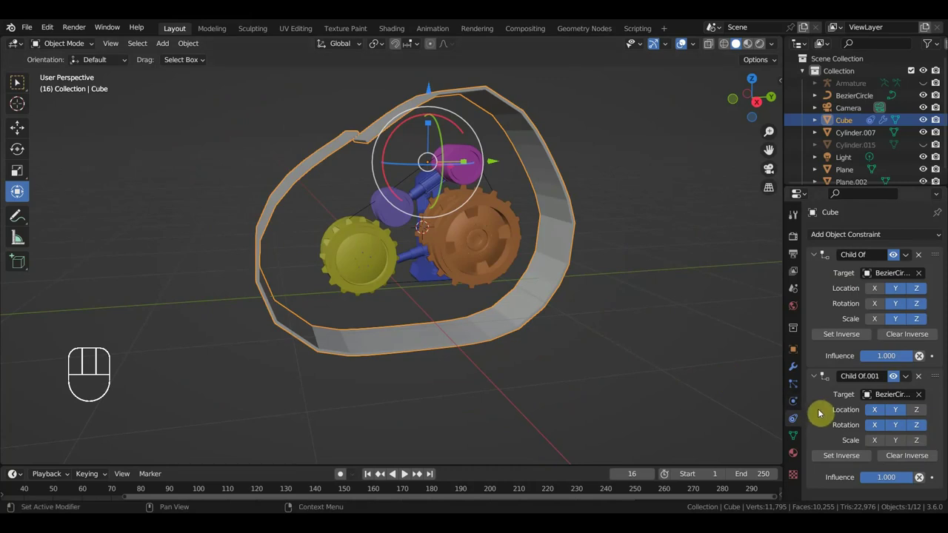
click(855, 460)
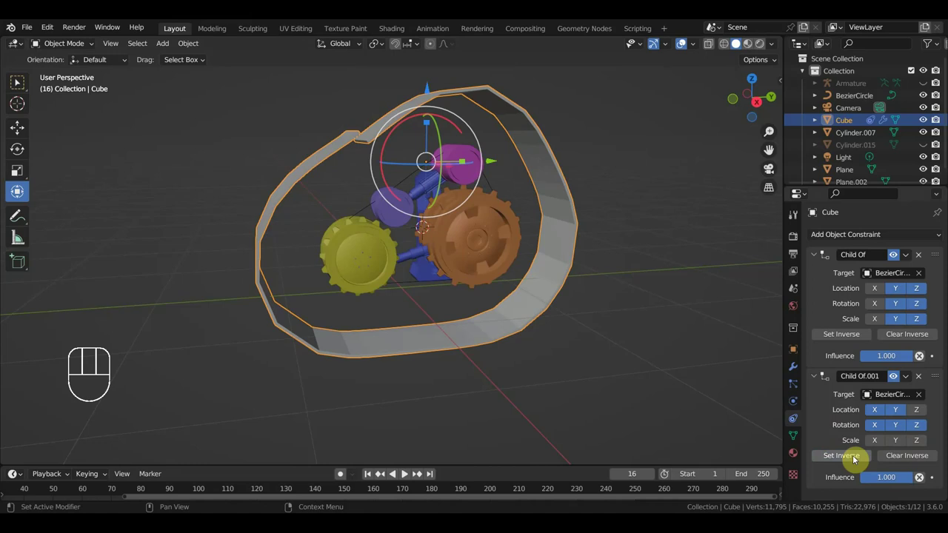
Test-rotate the track and cancel, then turn off rotation axes on Child Of.001
click(562, 202)
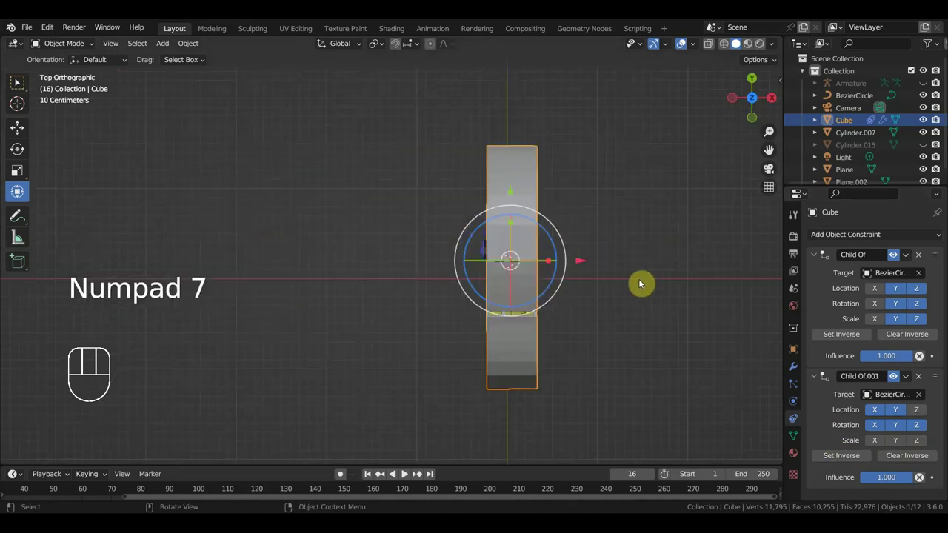
key(e)
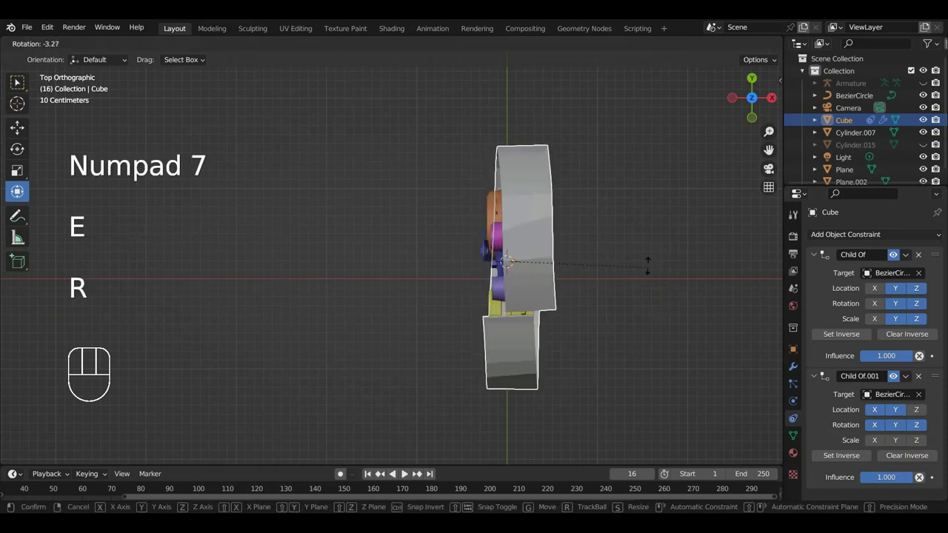
key(ctrl+z)
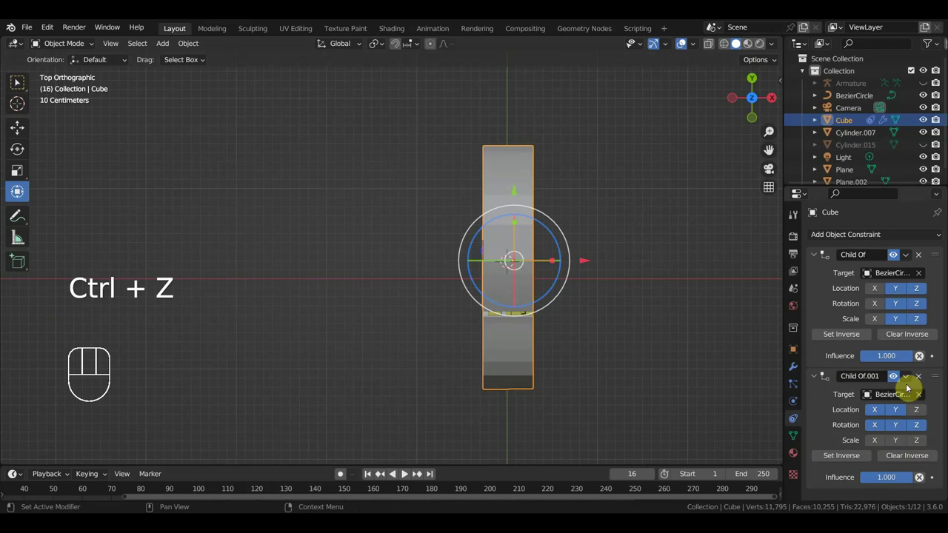
key(ctrl+z)
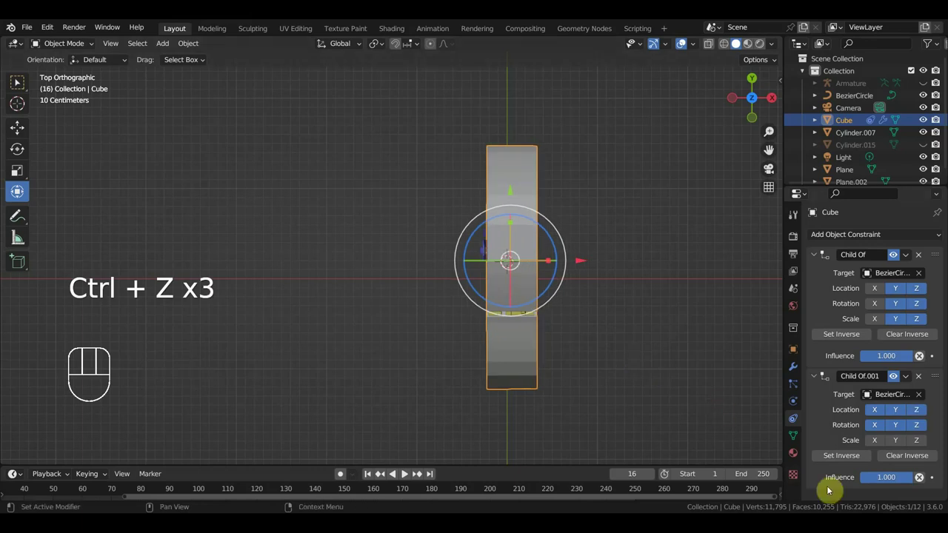
drag(882, 432, 896, 432)
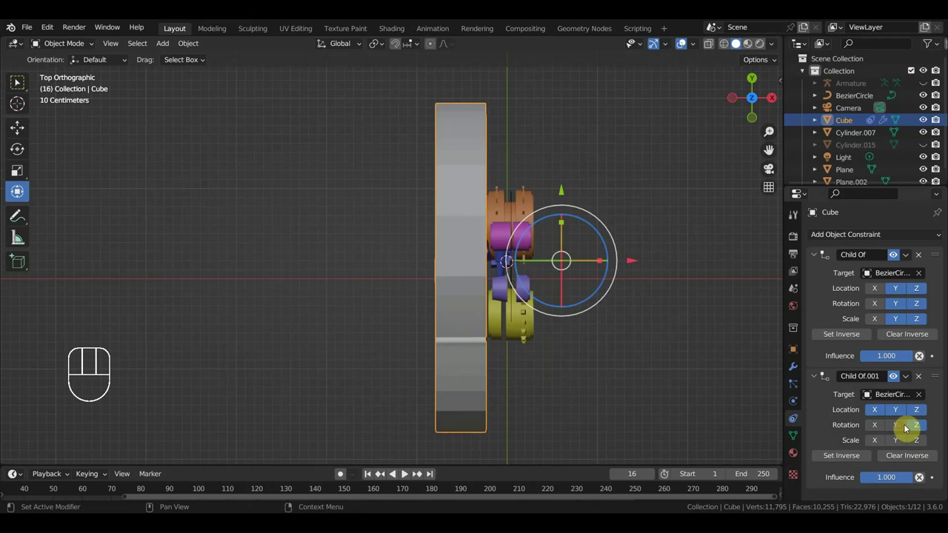
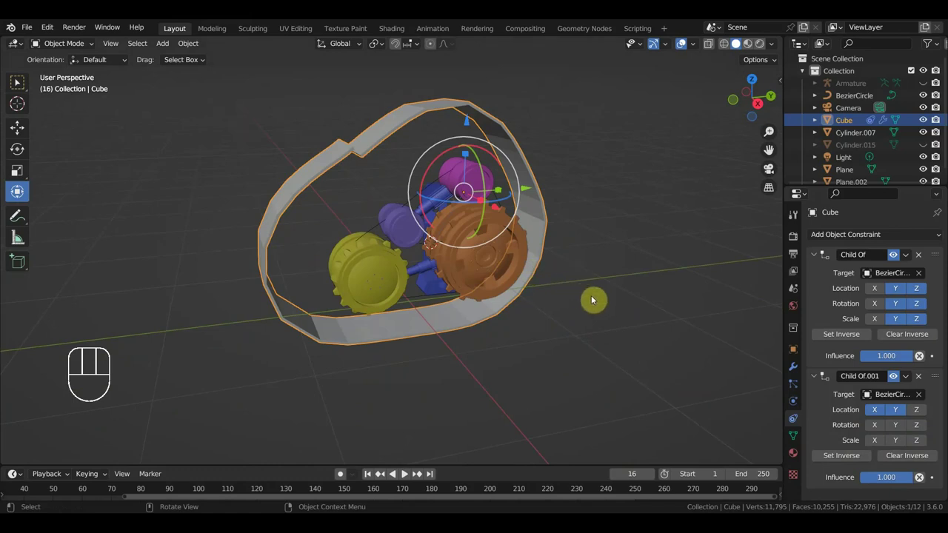
Test-rotate the rig from top view and undo back to the constrained track
key(r)
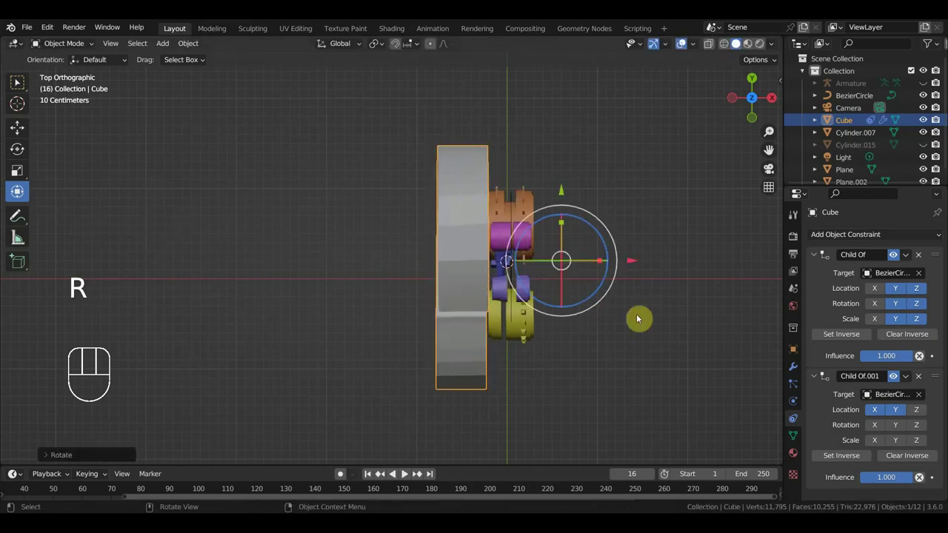
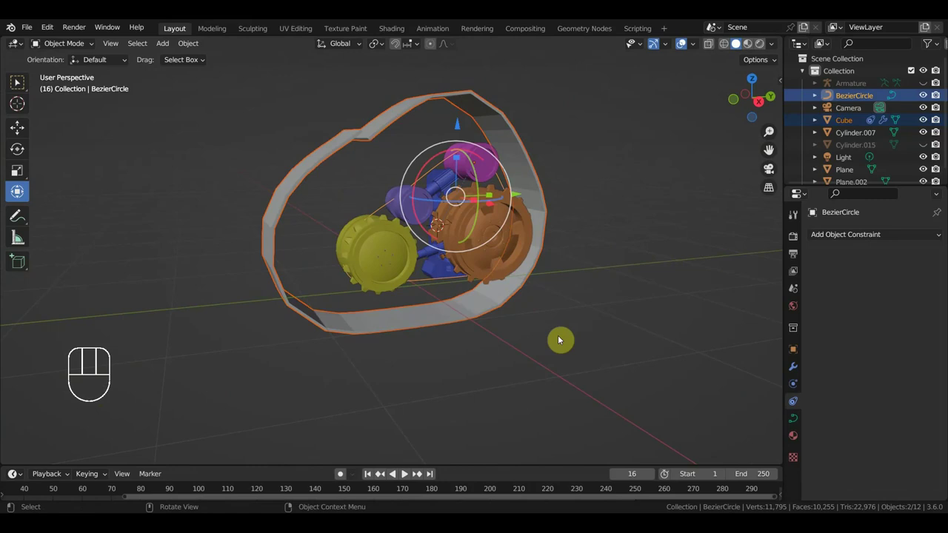
key(r)
key(ctrl+z)
key(ctrl+z)
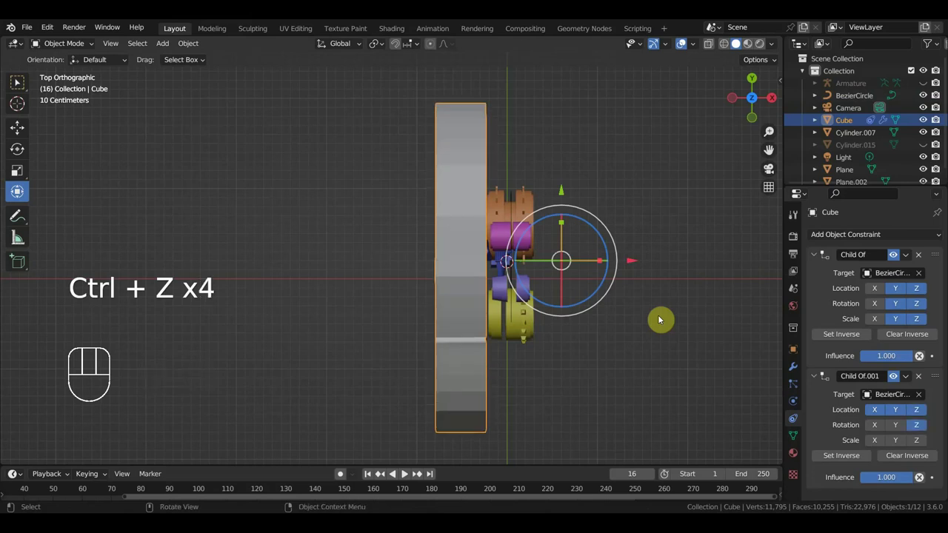
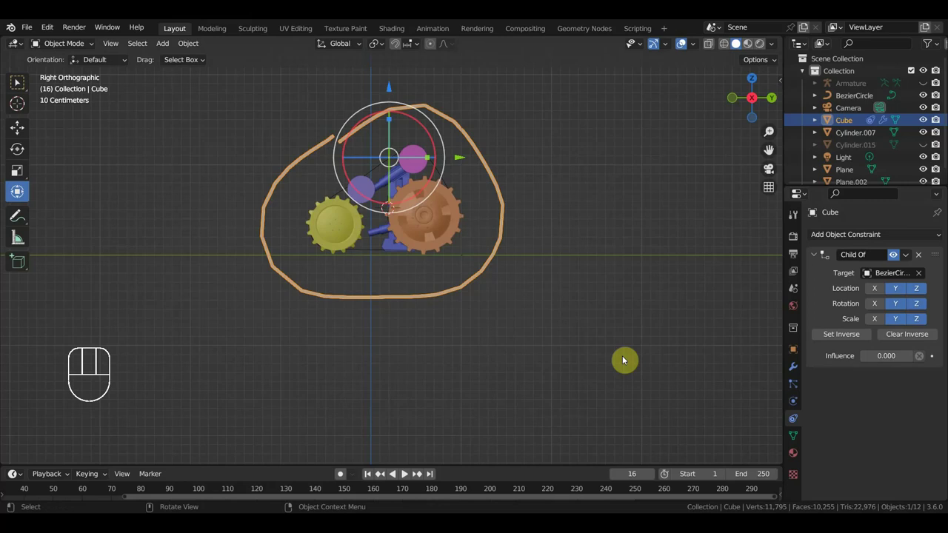
Test-rotate the Bezier circle and then the track near the wheels, undoing each
key(ctrl+z)
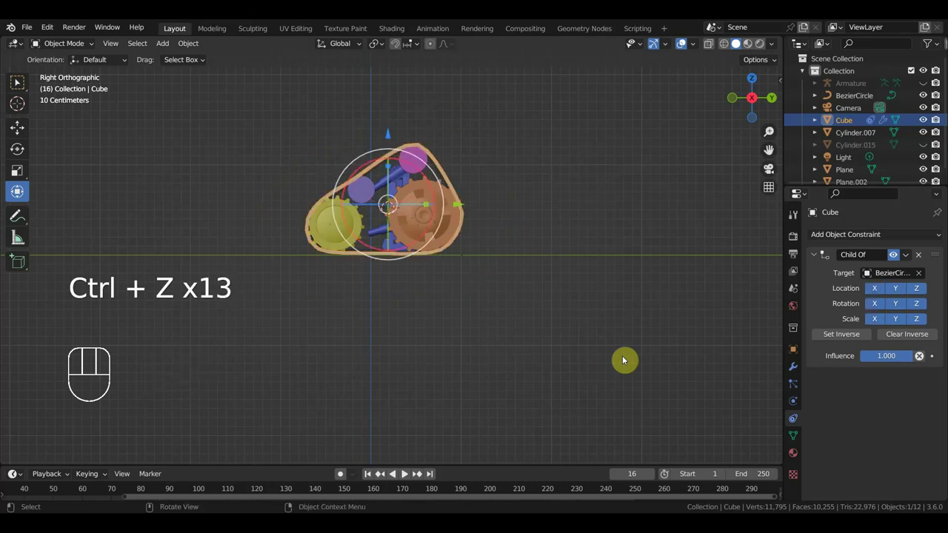
drag(456, 285, 450, 319)
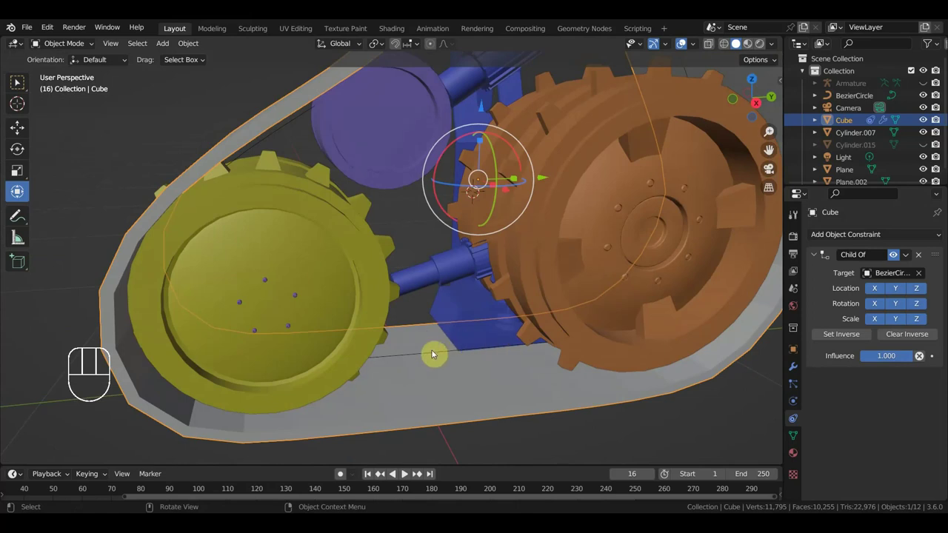
click(436, 356)
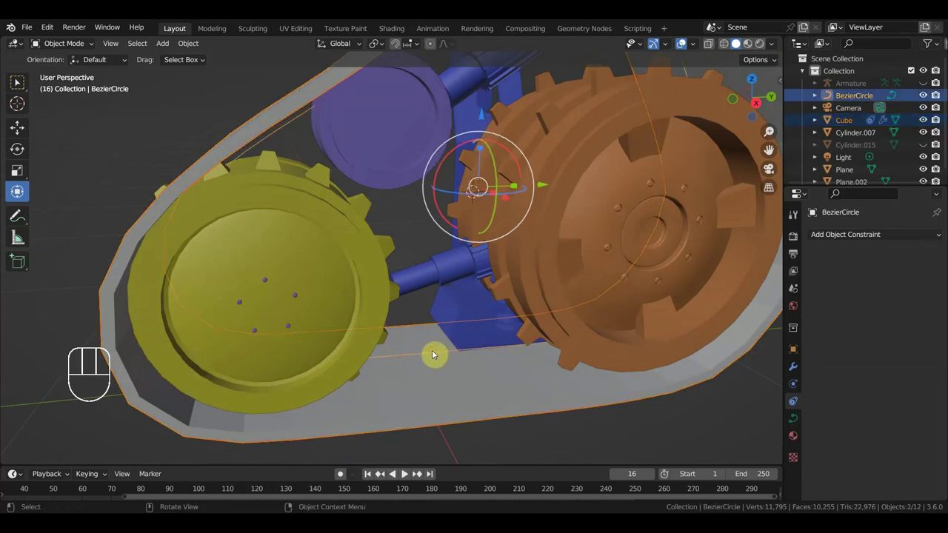
key(r)
key(ctrl+z)
click(593, 194)
key(r)
key(ctrl+z)
Select the Bezier circle from top view and rotate it to watch the track follow
drag(685, 340, 583, 230)
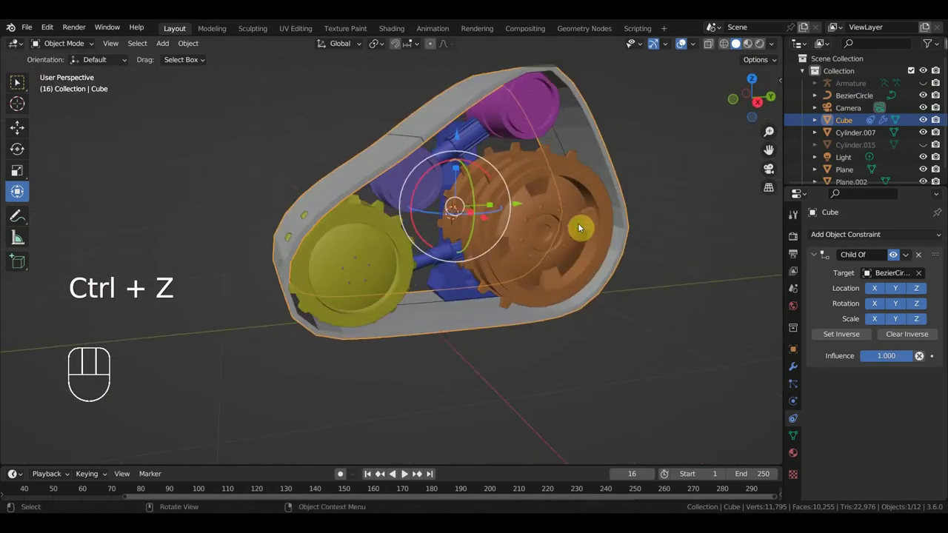
drag(428, 303, 416, 322)
click(399, 333)
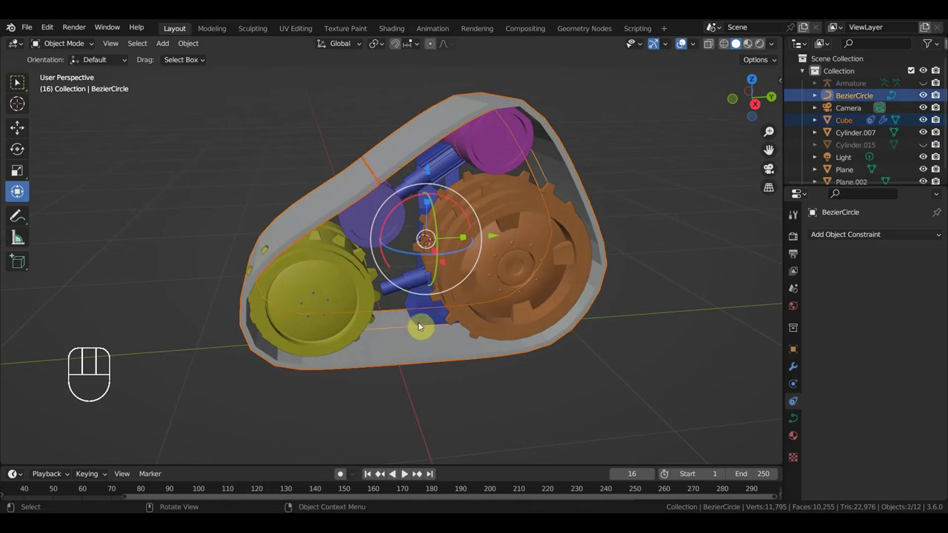
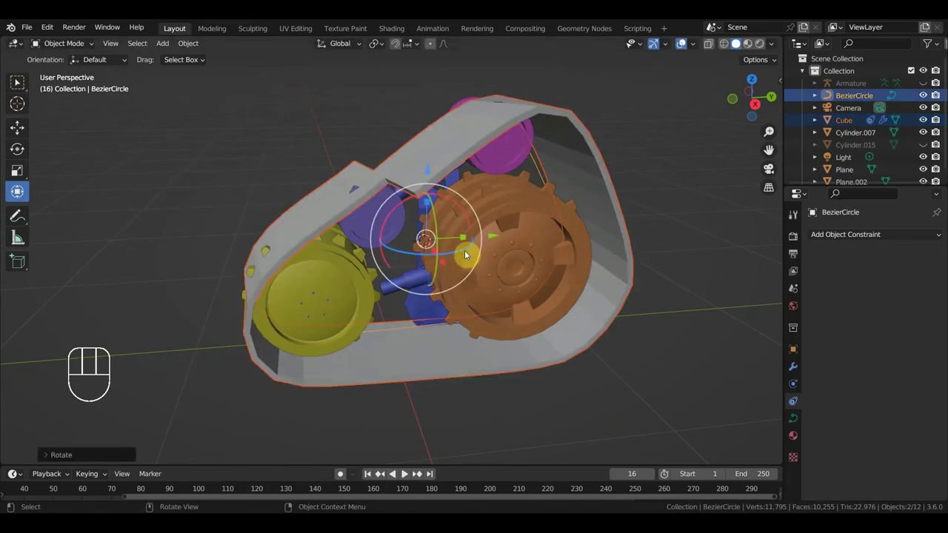
key(ctrl+z)
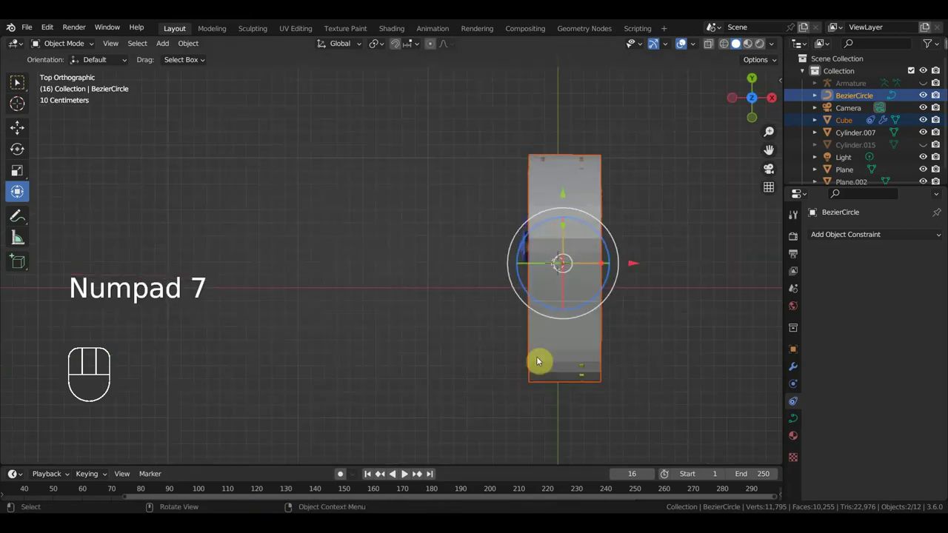
drag(649, 307, 610, 315)
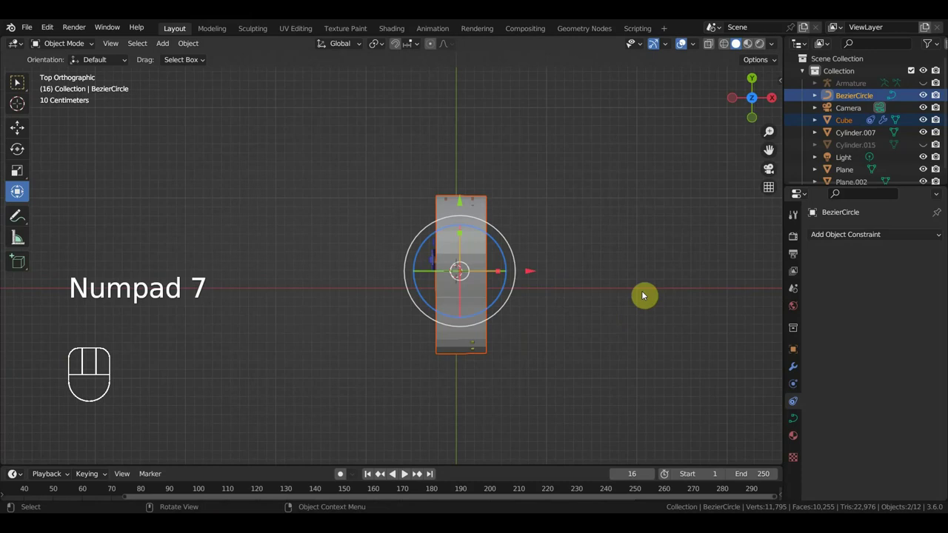
Show the BezierCircle's transform values in the sidebar and undo the test Y rotation back to 90 degrees
key(n)
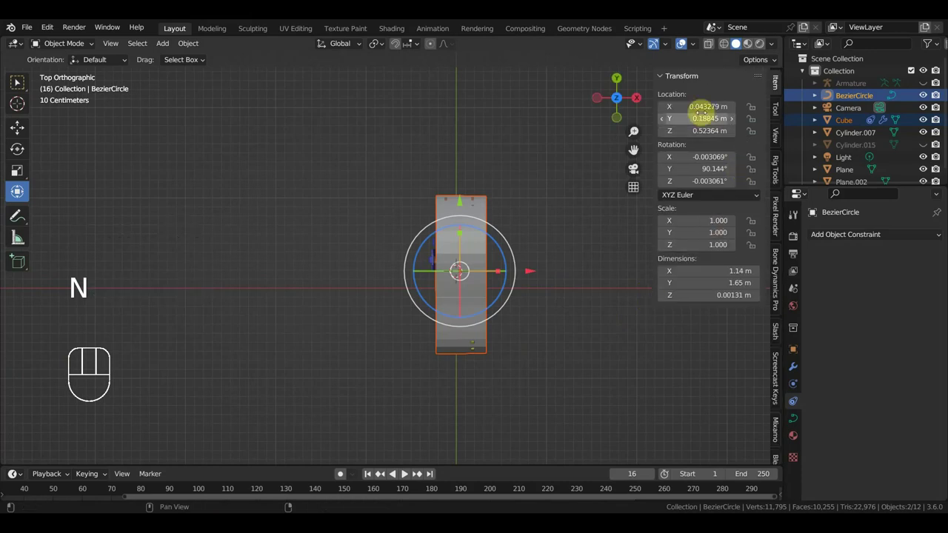
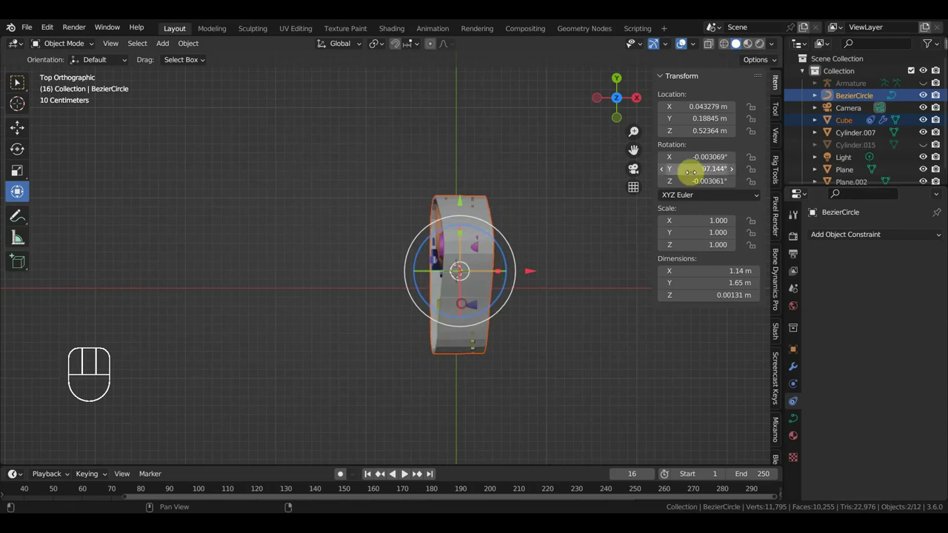
key(ctrl+z)
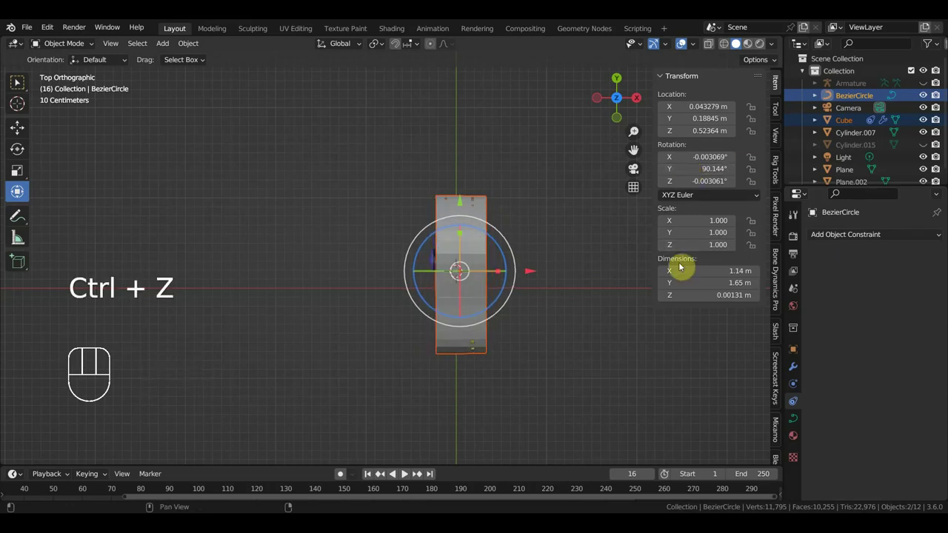
drag(535, 362, 442, 260)
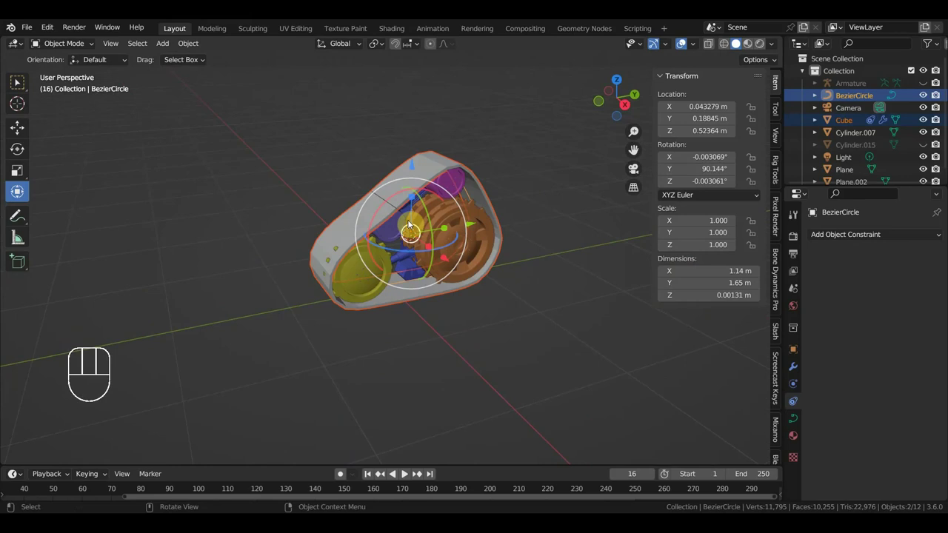
click(435, 174)
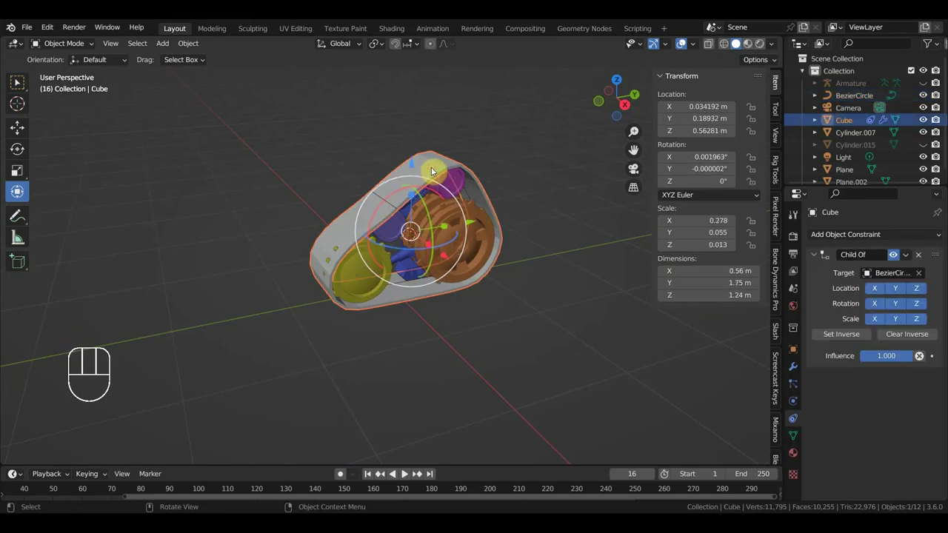
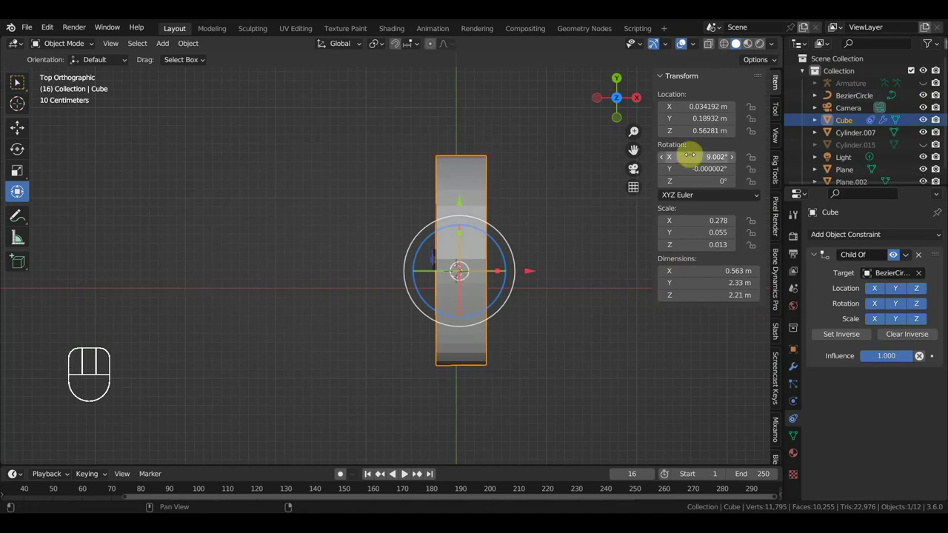
key(ctrl+z)
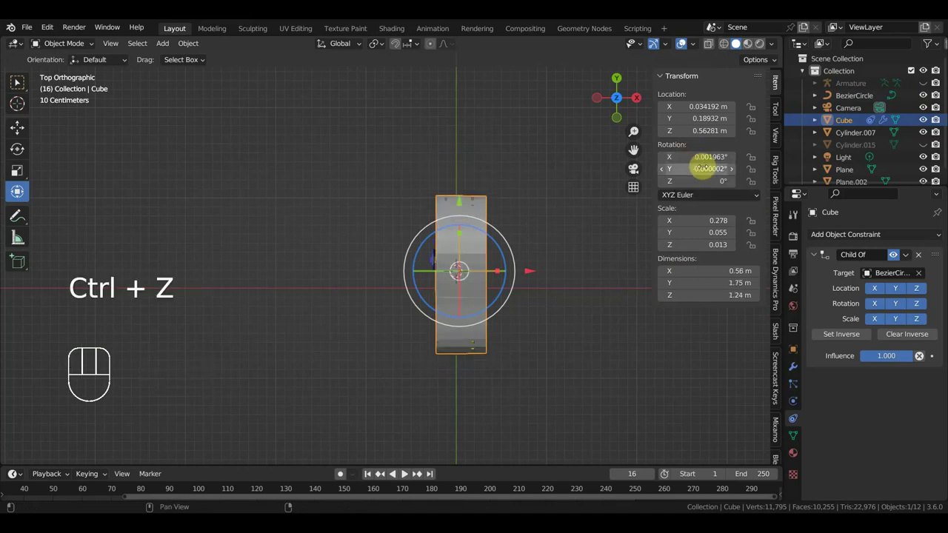
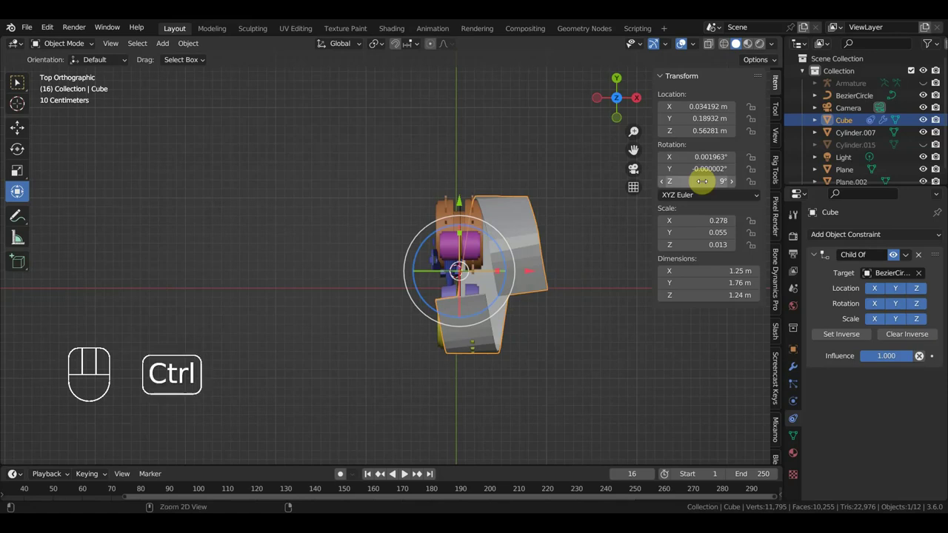
key(ctrl+z)
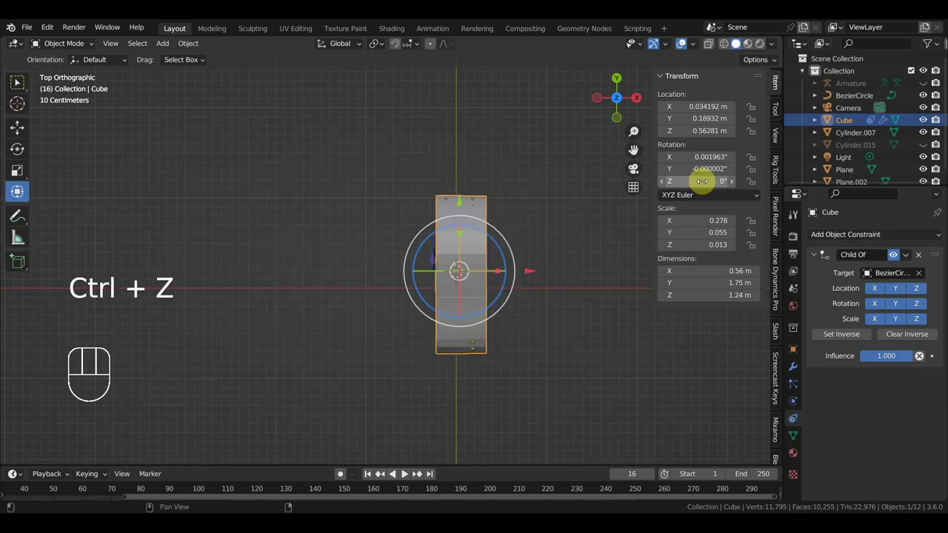
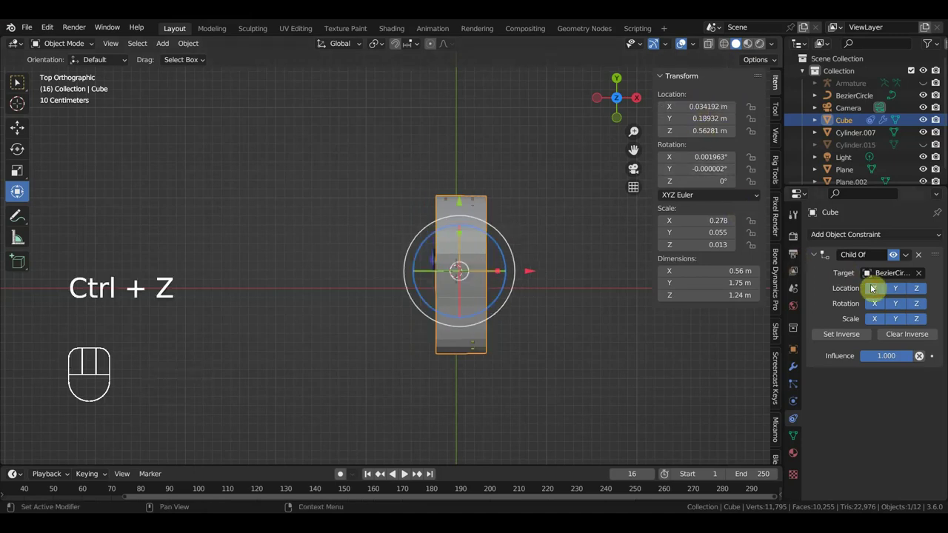
Toggle the X location and X scale axes on the track's Child Of constraint, then undo the test changes
click(879, 325)
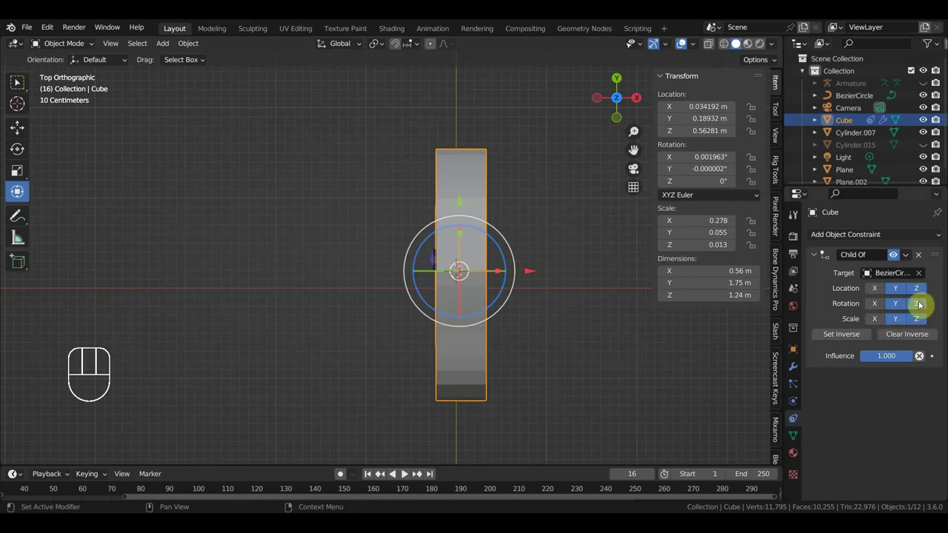
click(918, 307)
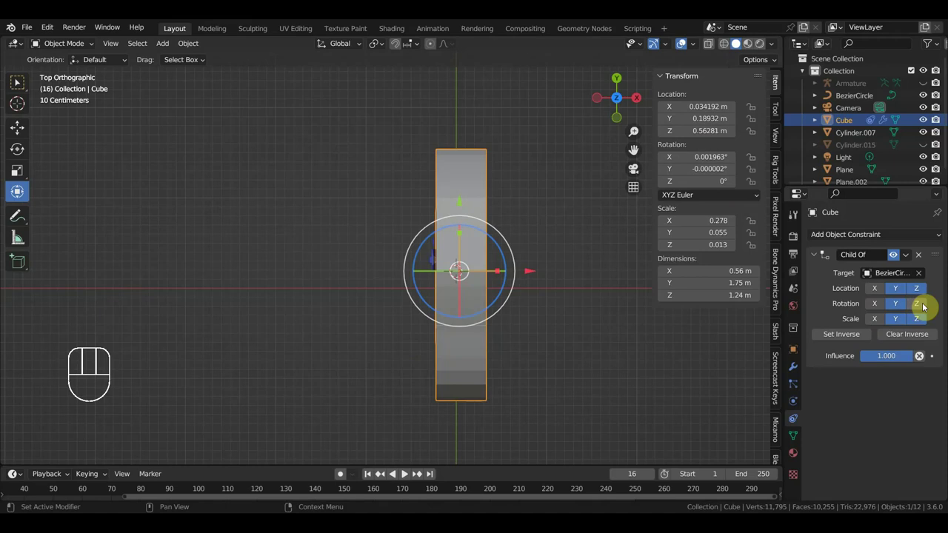
double_click(515, 256)
key(ctrl+z)
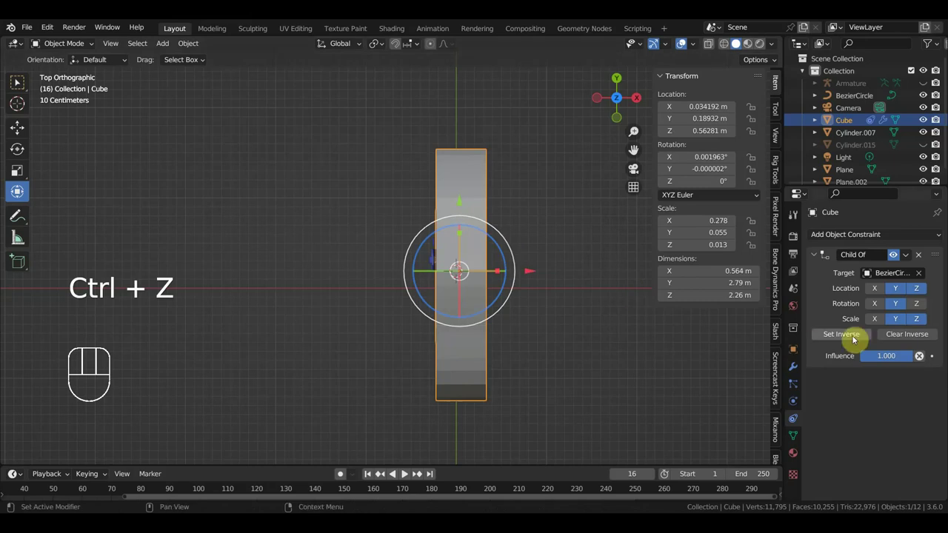
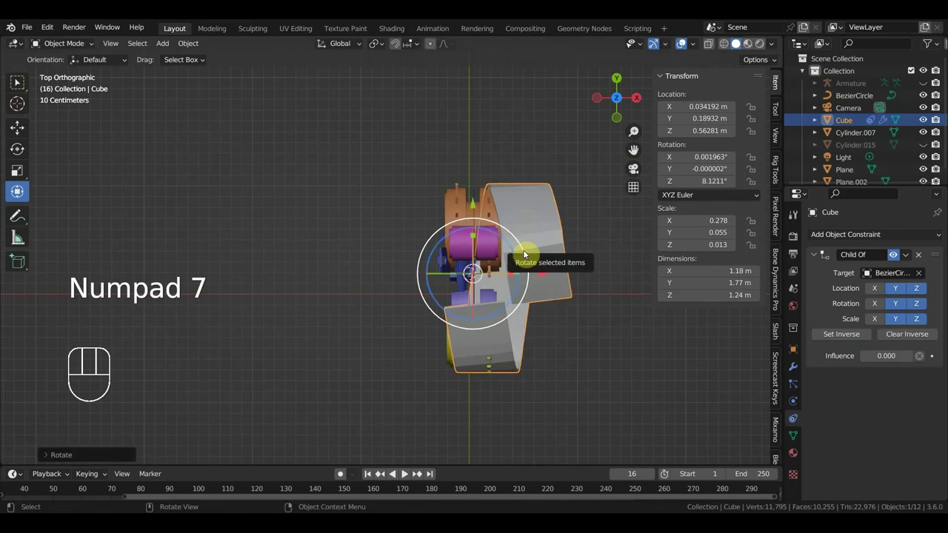
key(ctrl+z)
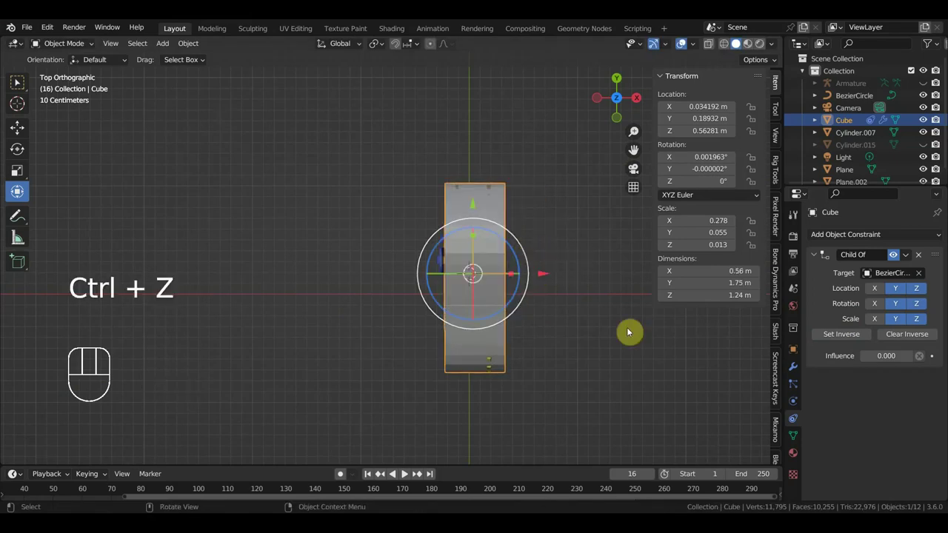
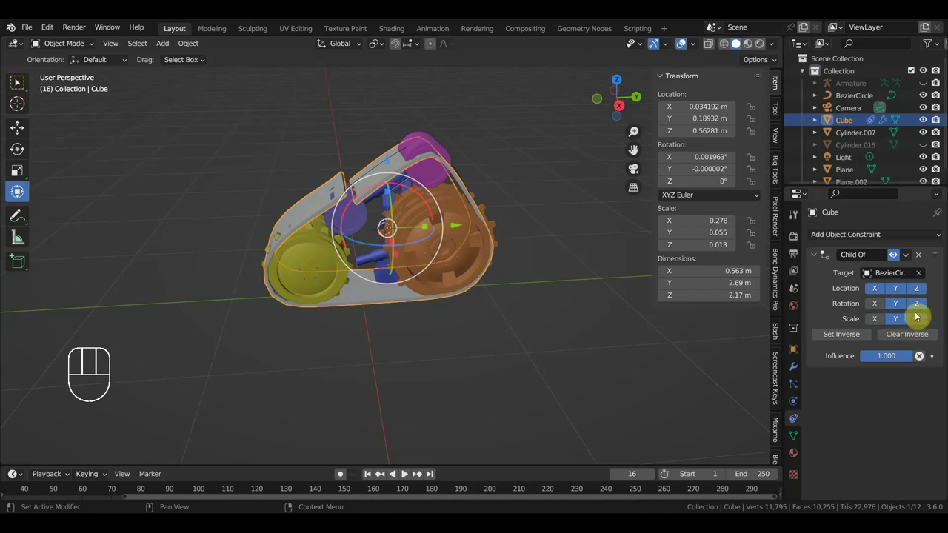
Toggle a scale axis on the constraint, test-rotate the track, then select the BezierCircle for a rotation test
click(924, 295)
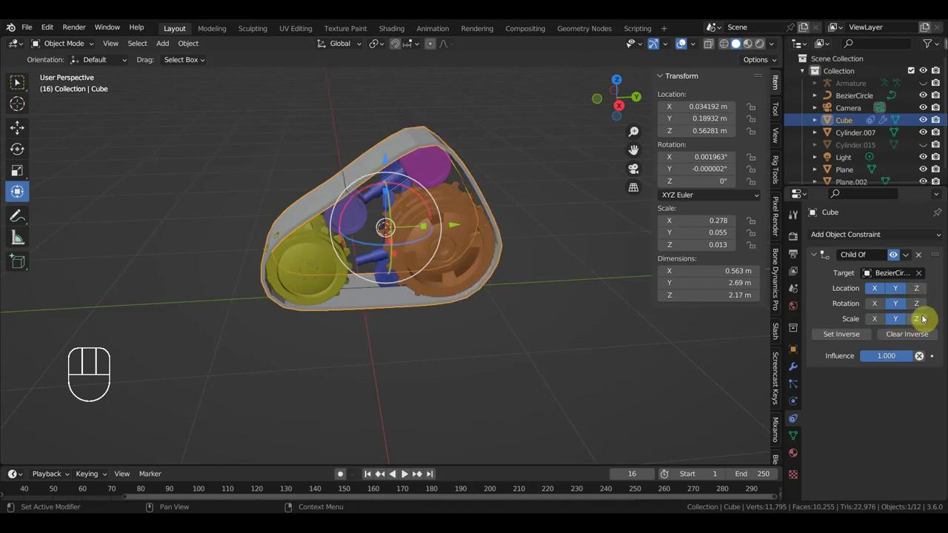
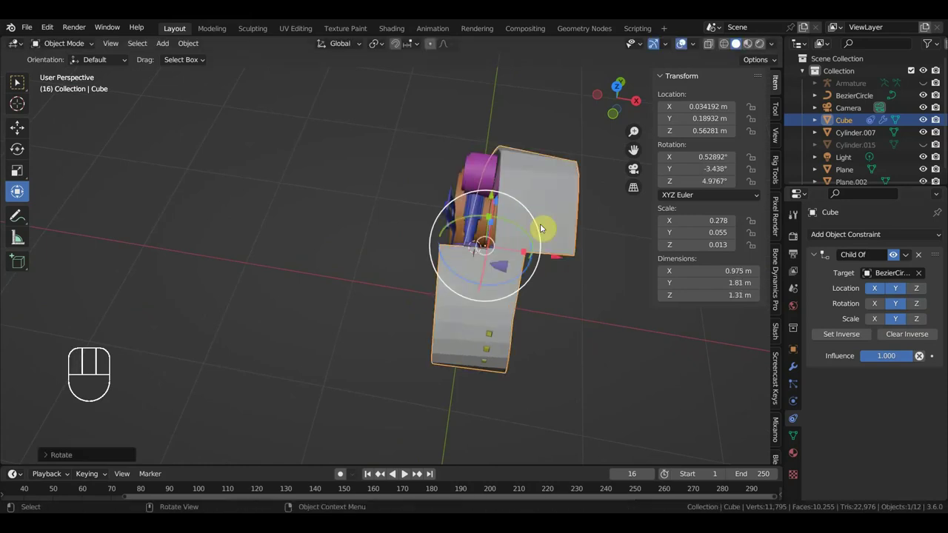
drag(572, 342, 530, 301)
drag(469, 286, 411, 265)
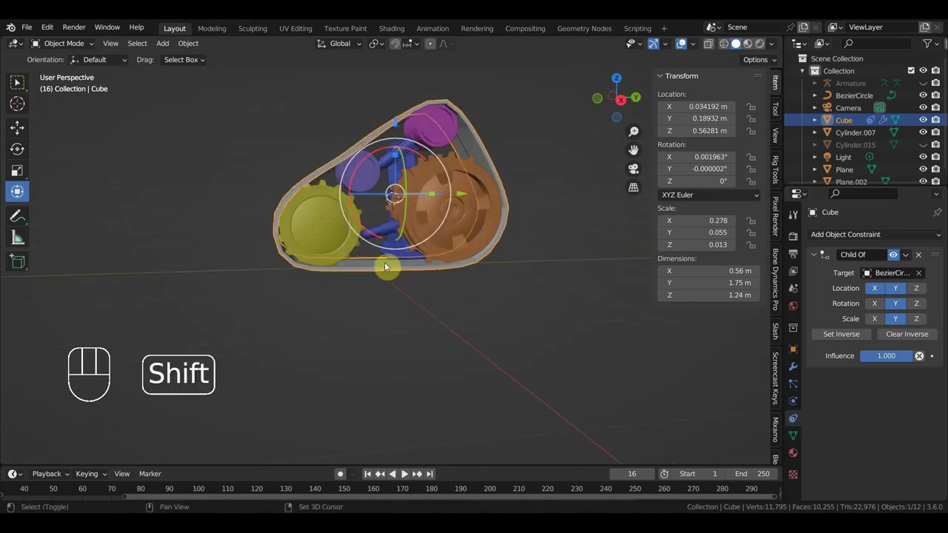
click(375, 265)
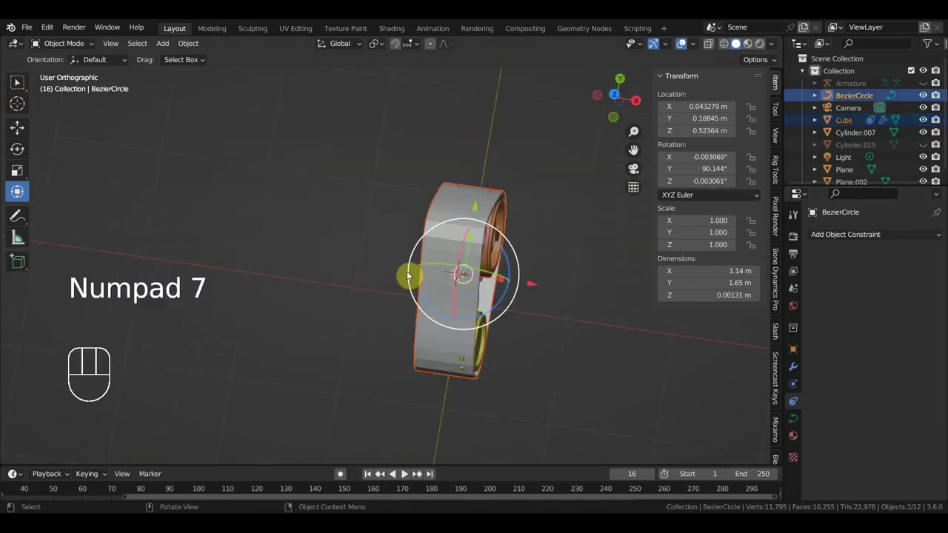
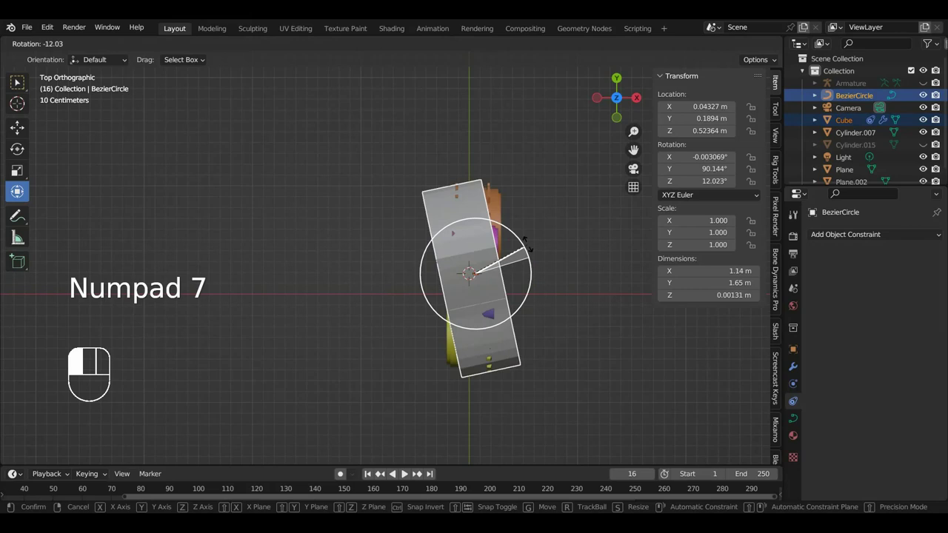
Undo the test rotation so the BezierCircle returns to its original orientation
key(ctrl+z)
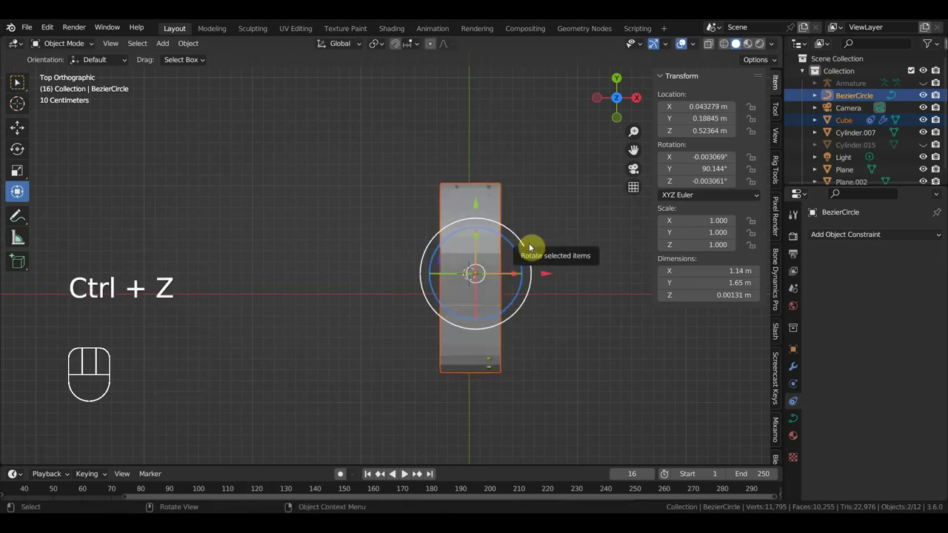
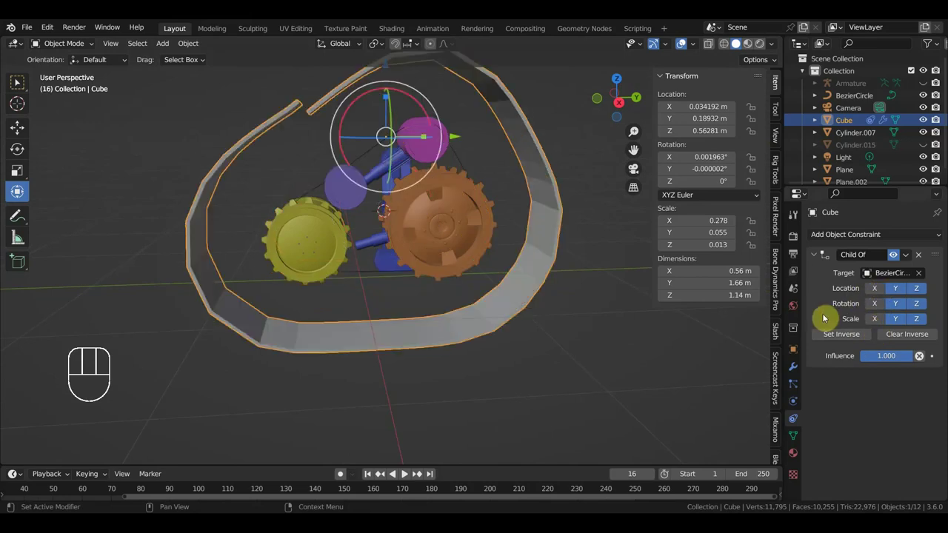
Set Inverse on the track's constraint and add a second Child Of constraint targeting BezierCircle
click(859, 340)
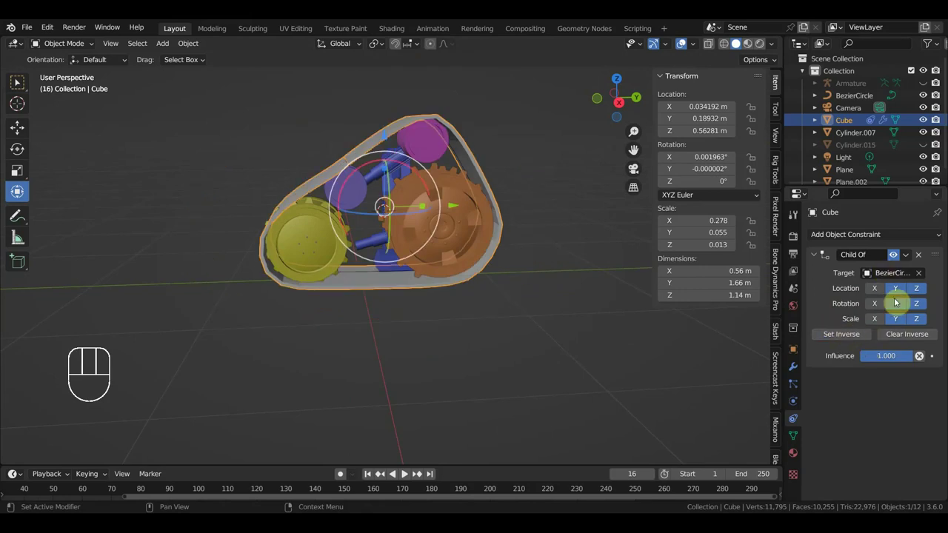
drag(897, 243, 910, 297)
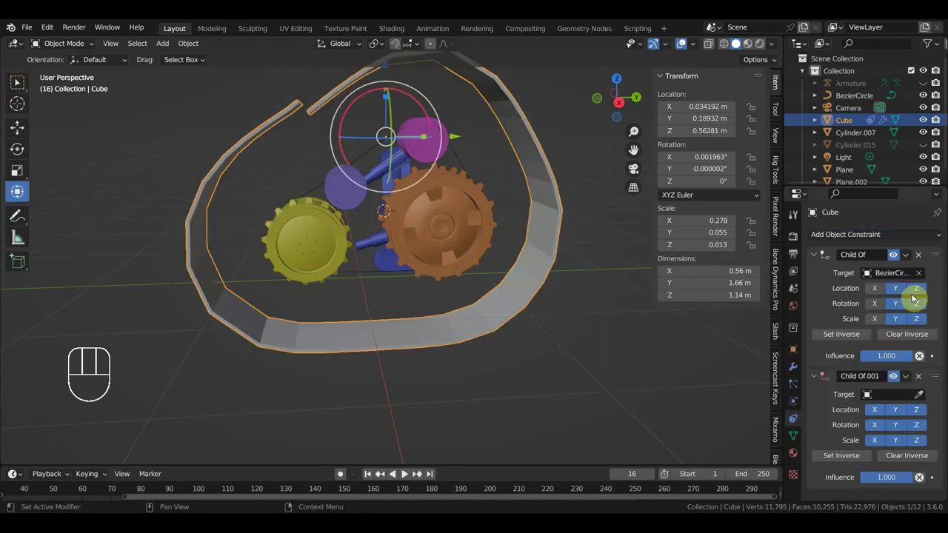
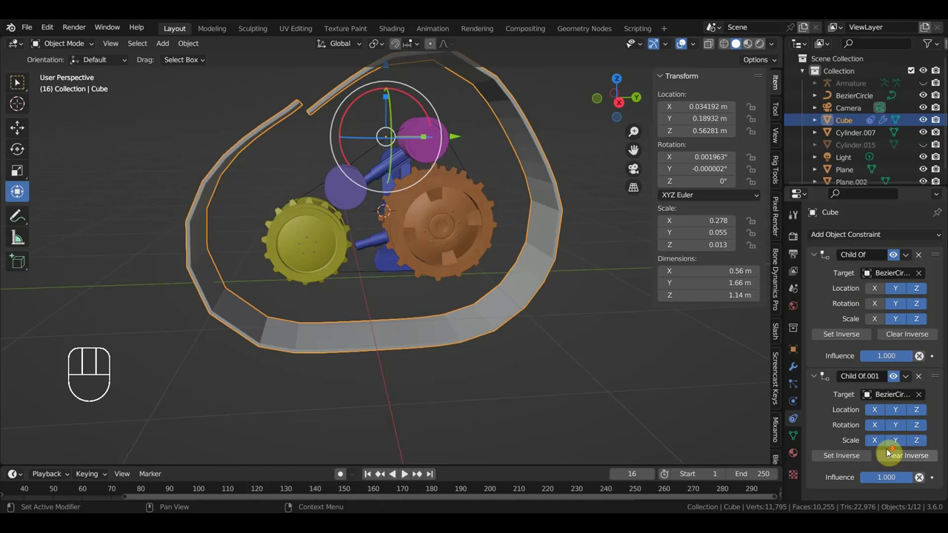
Set the second constraint to follow all location and rotation axes but no scale axes
drag(881, 442, 894, 444)
click(919, 443)
click(919, 413)
click(923, 431)
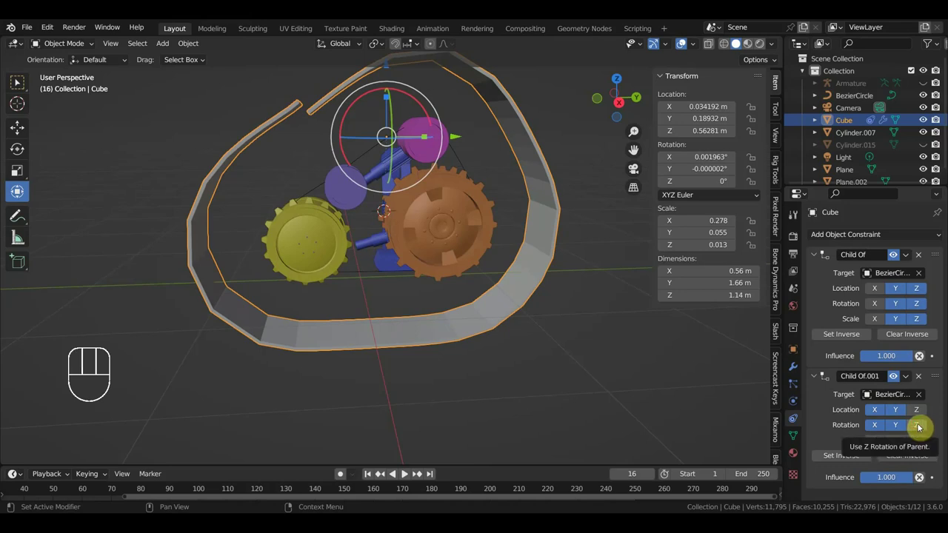
click(917, 430)
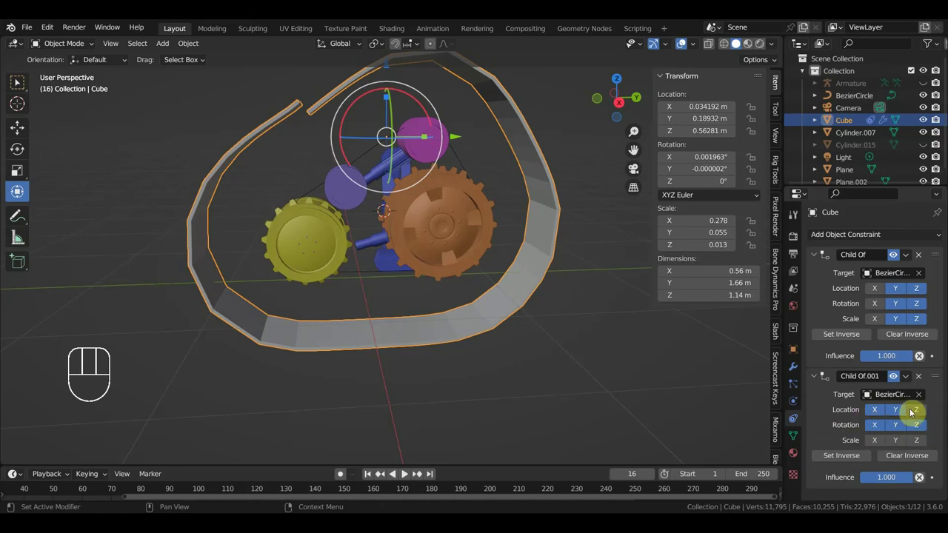
click(902, 413)
click(902, 413)
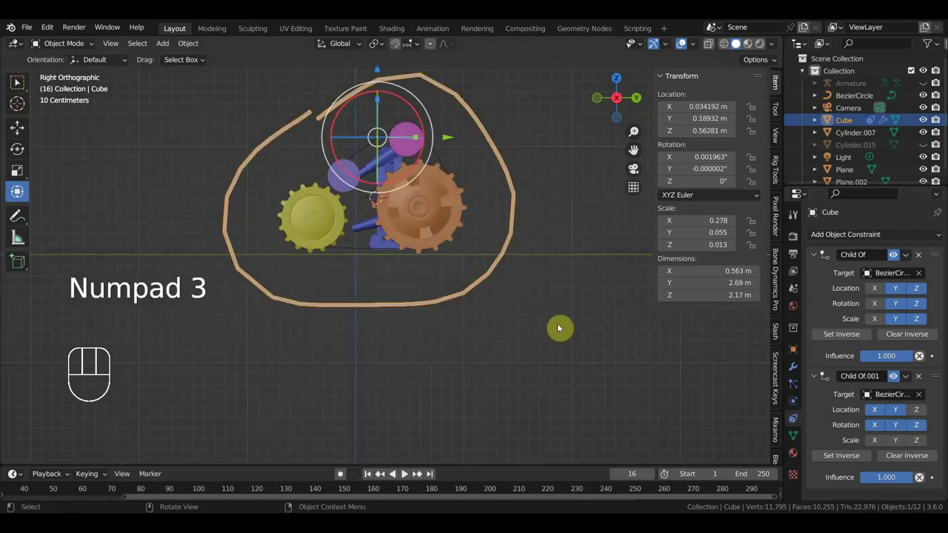
Scale and rotate the track in Right view until it wraps the wheels, ending near scale 0.282 × 0.056 × 0.014
key(s)
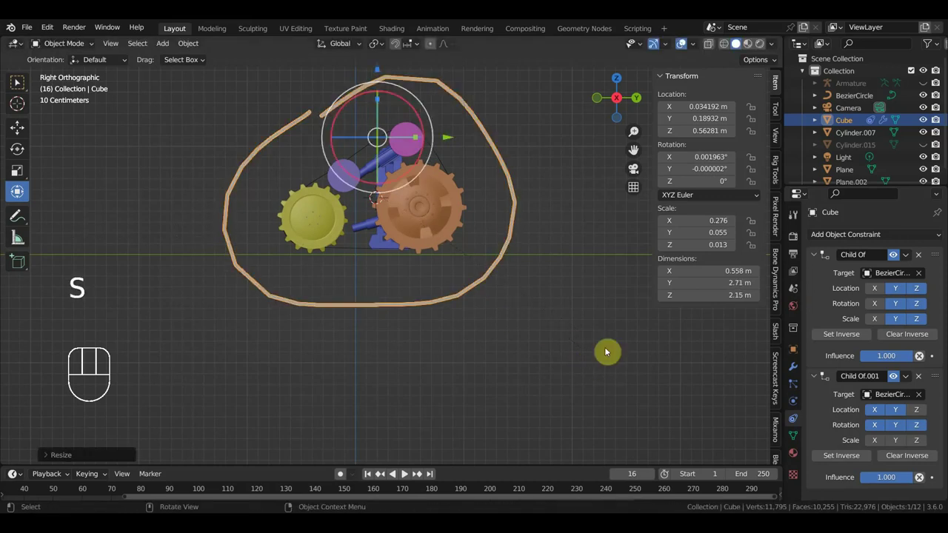
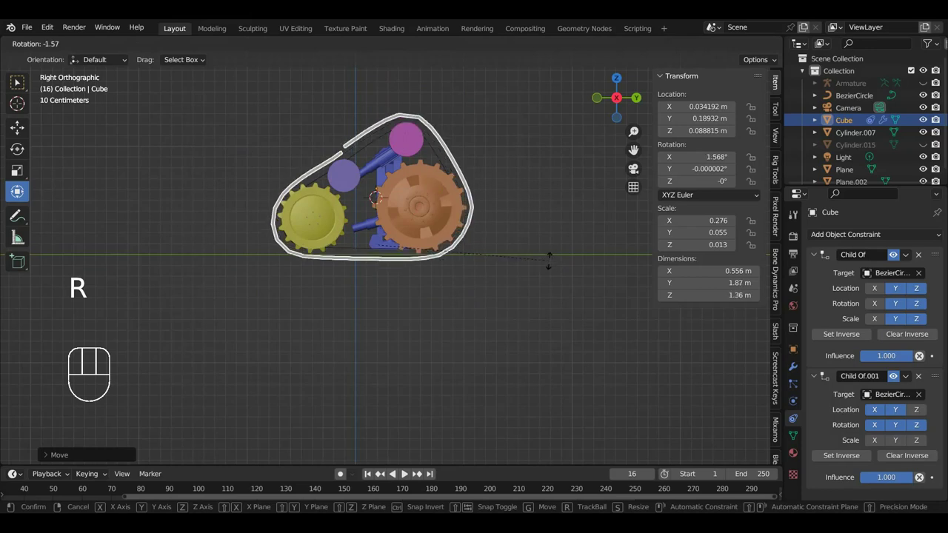
key(s)
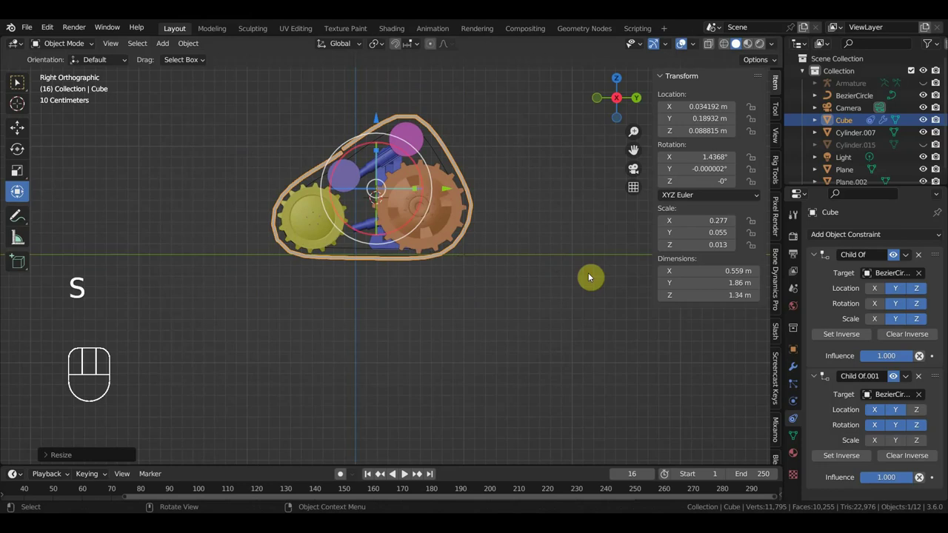
key(r)
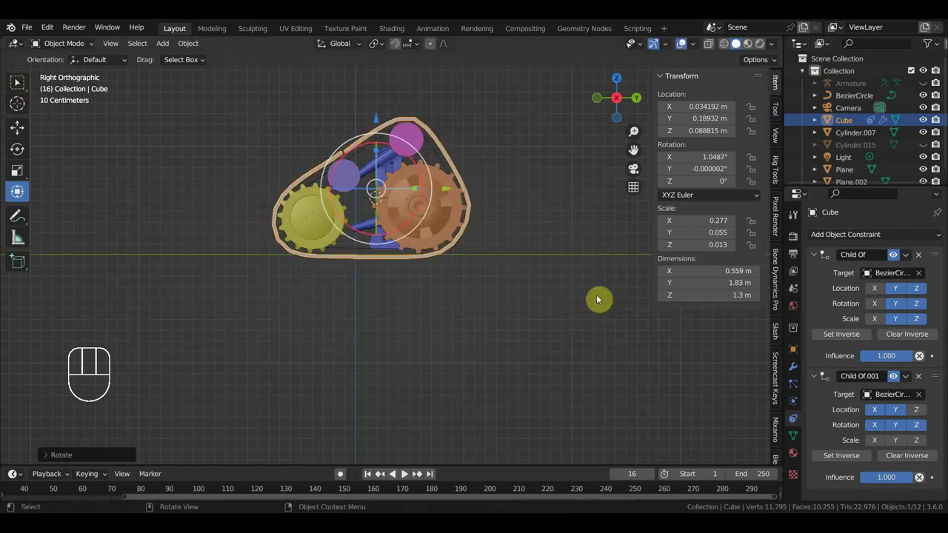
key(s)
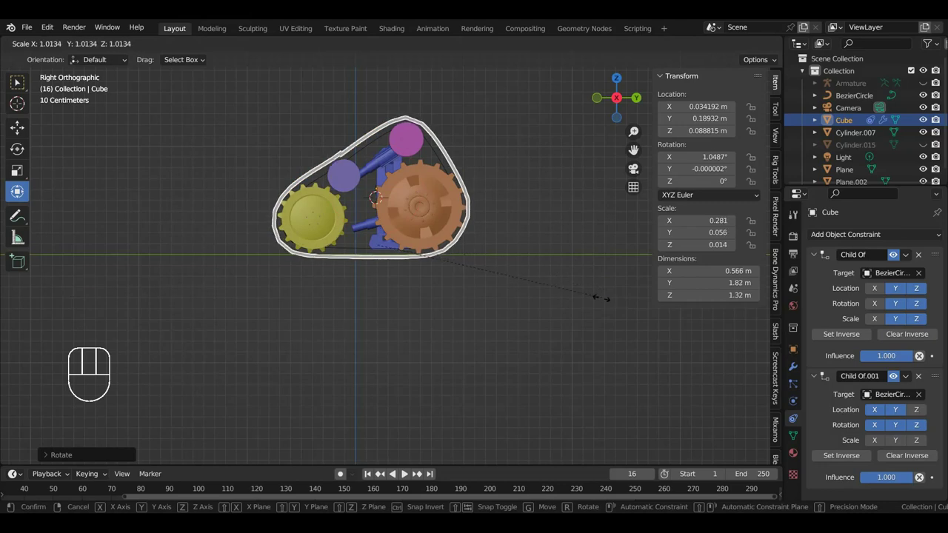
key(s)
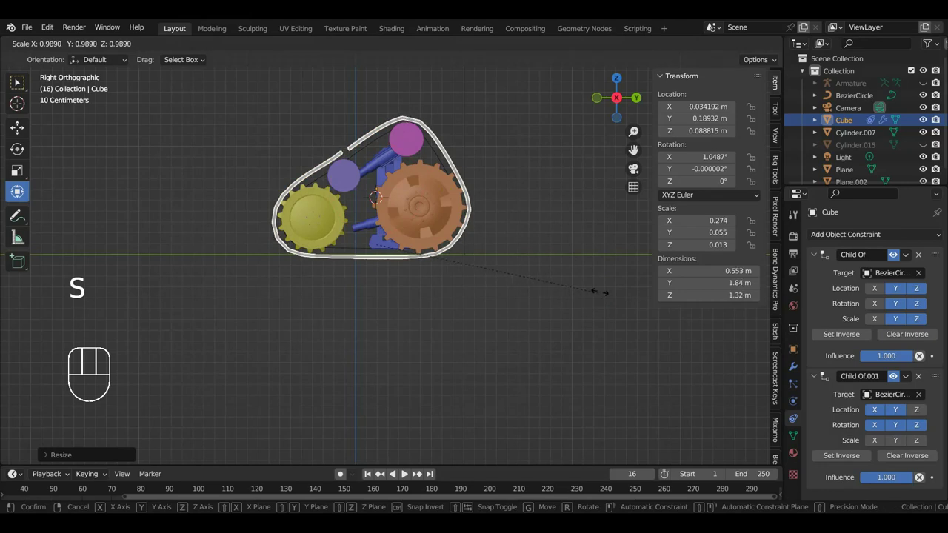
drag(499, 322, 606, 346)
drag(447, 309, 420, 307)
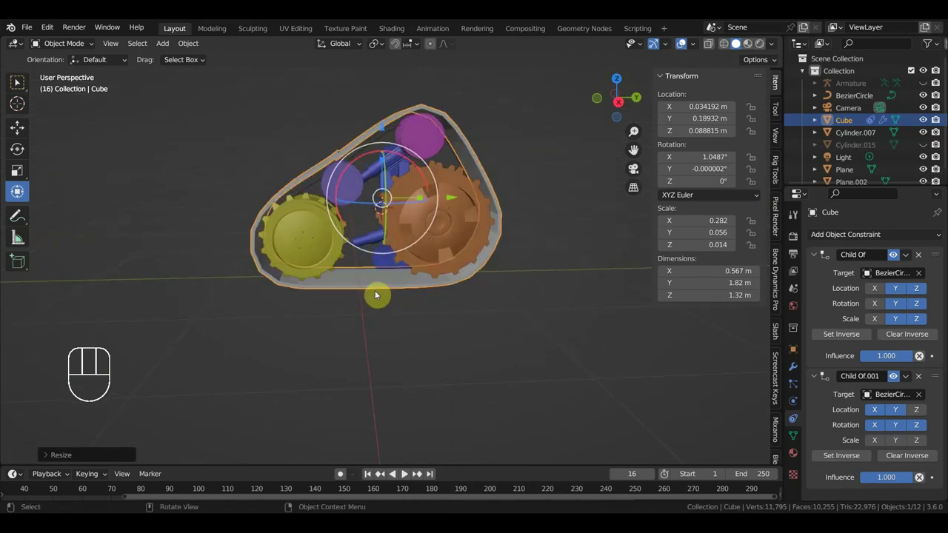
Select the BezierCircle and track together and duplicate them as Cube.001 and BezierCircle.001
click(367, 268)
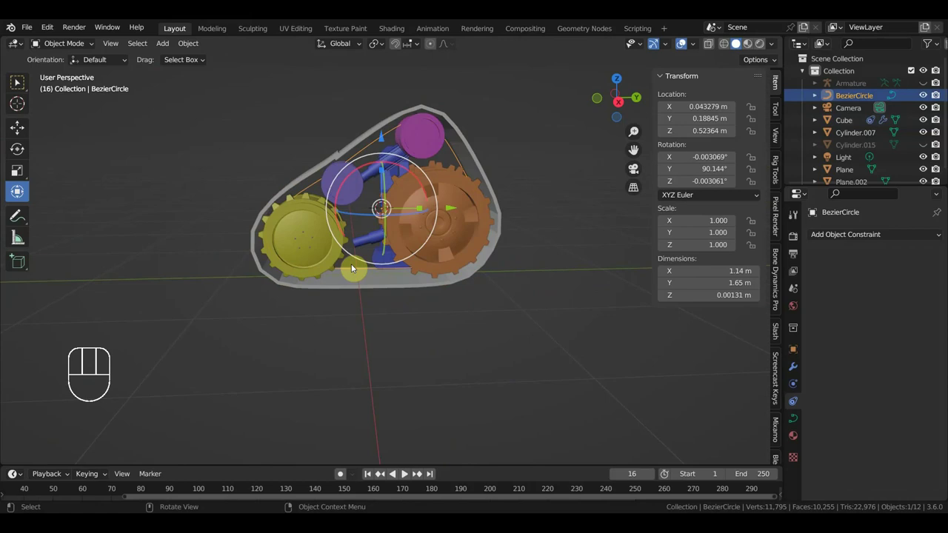
click(360, 145)
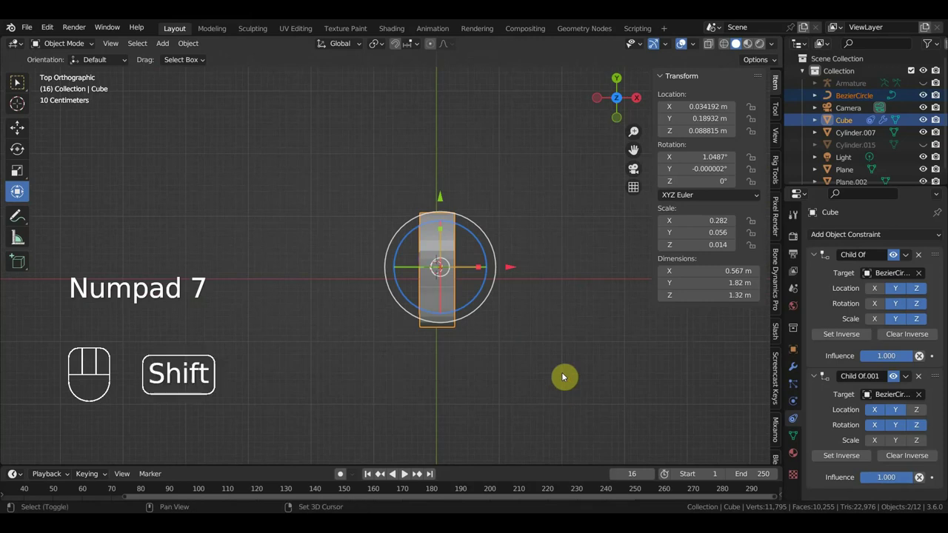
key(shift+d)
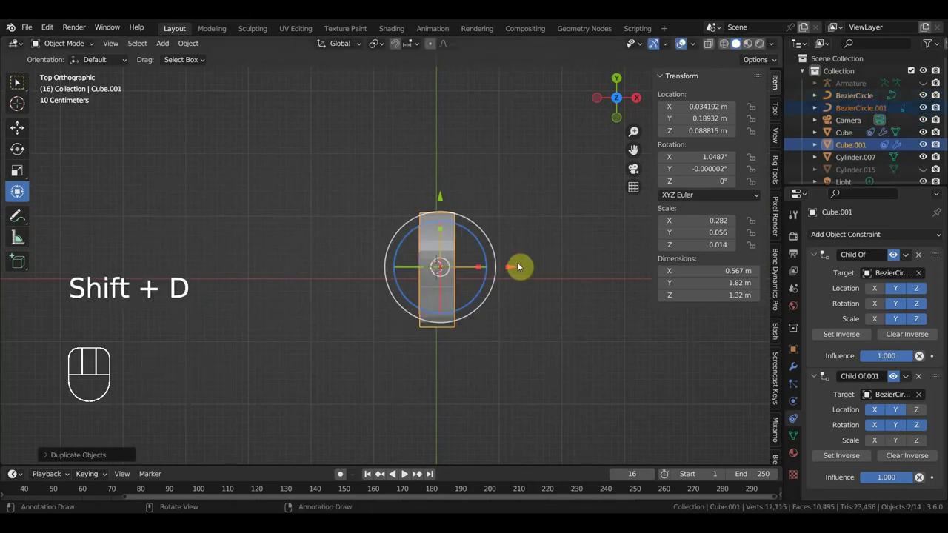
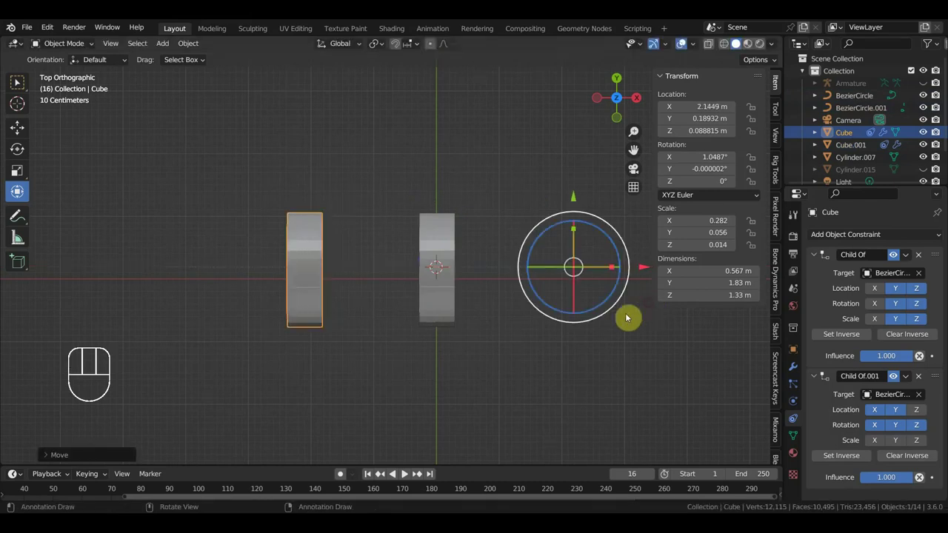
Add a Plain Axes Empty and parent both tracks and their circles to it with Ctrl+P Object
key(shift+a)
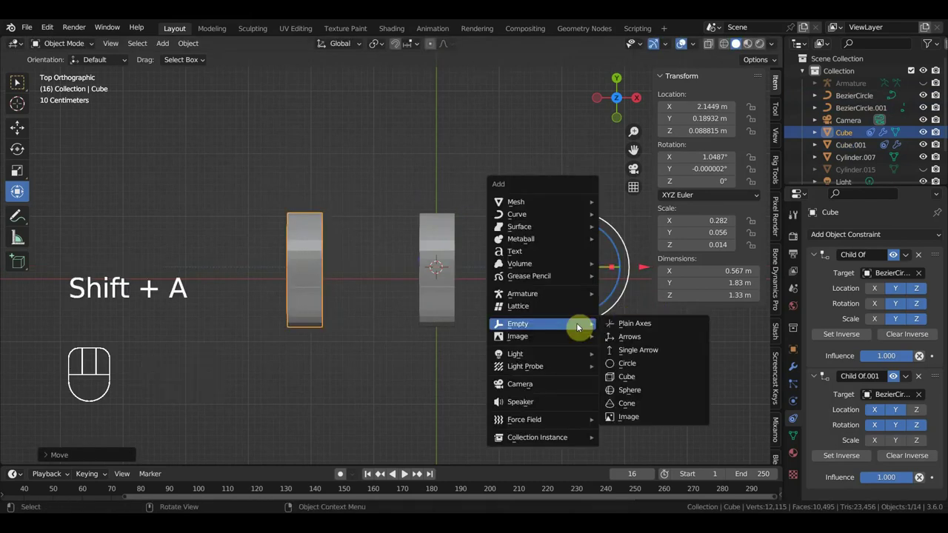
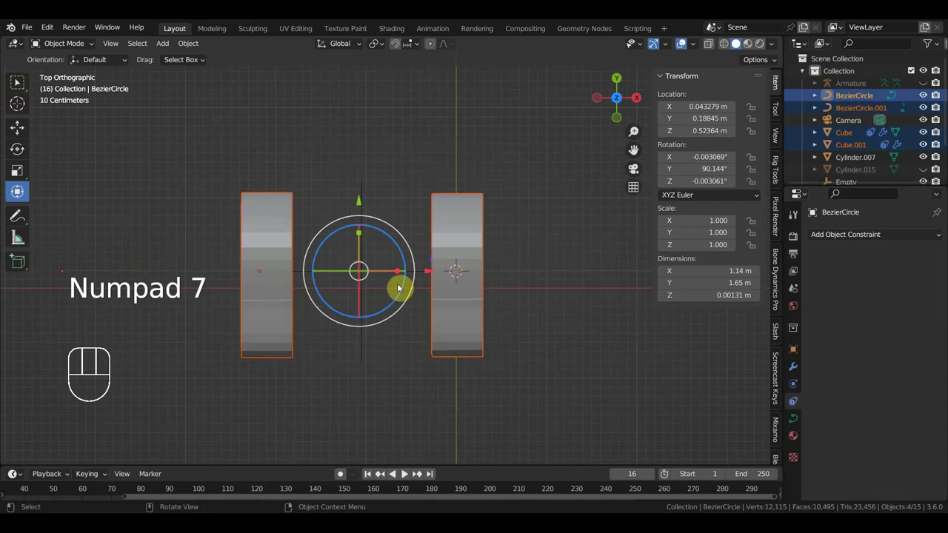
click(362, 352)
key(ctrl+p)
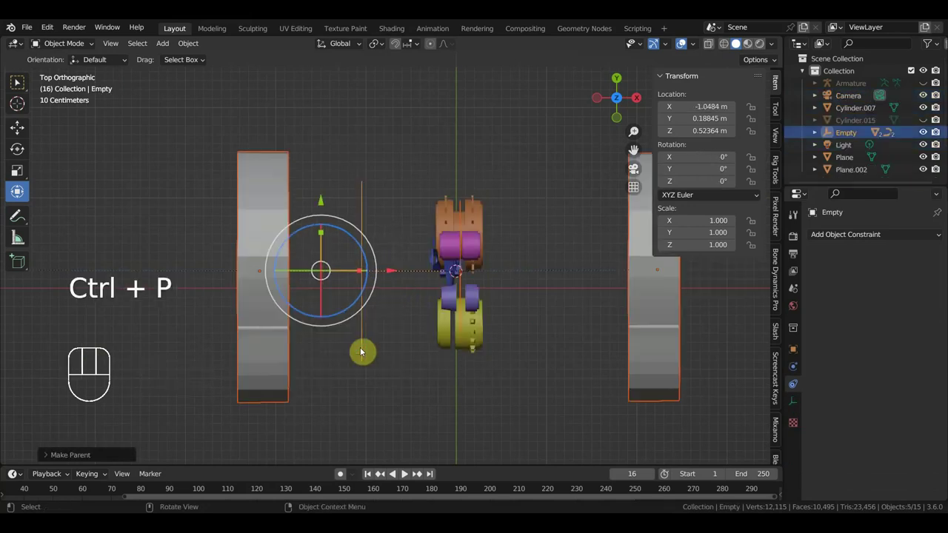
drag(429, 359, 334, 271)
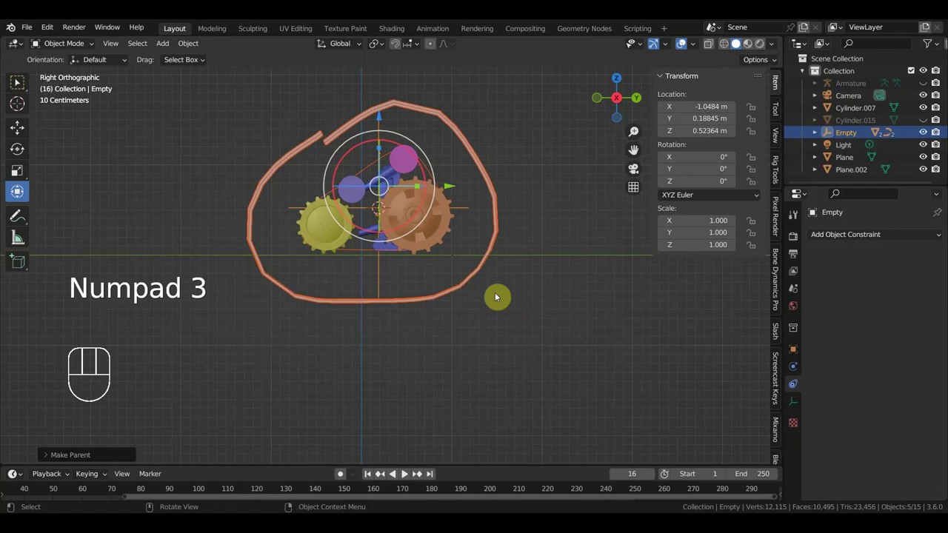
Test-scale and test-rotate the Empty to check the tracks follow, viewing the rig from the front
drag(474, 178, 484, 148)
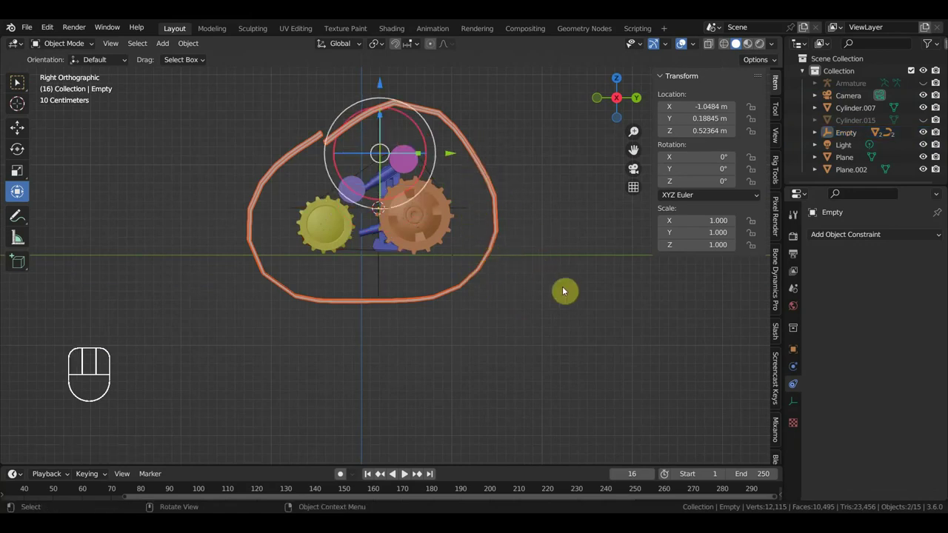
key(s)
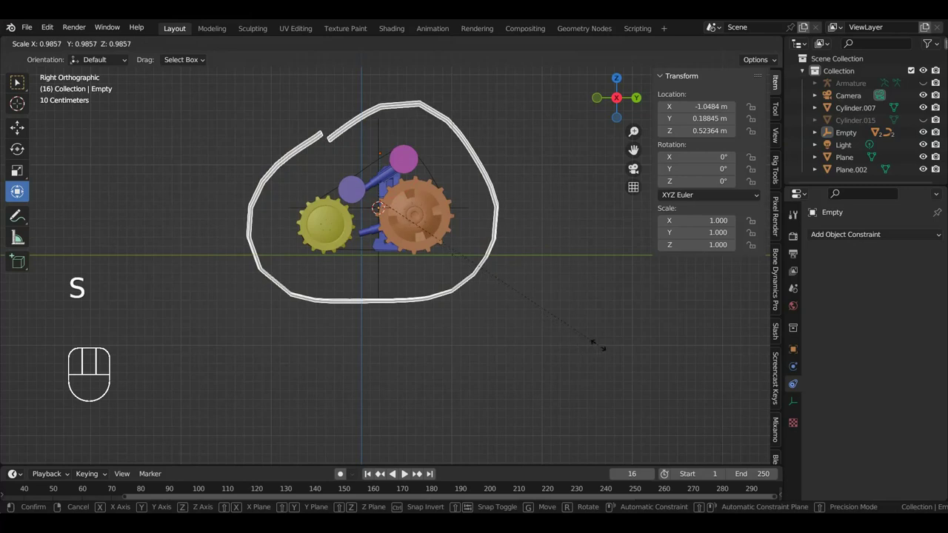
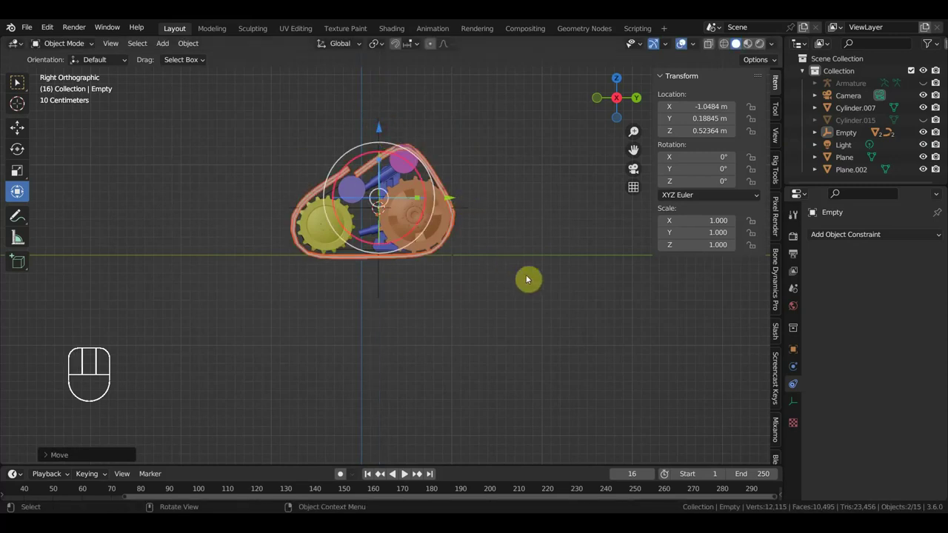
key(r)
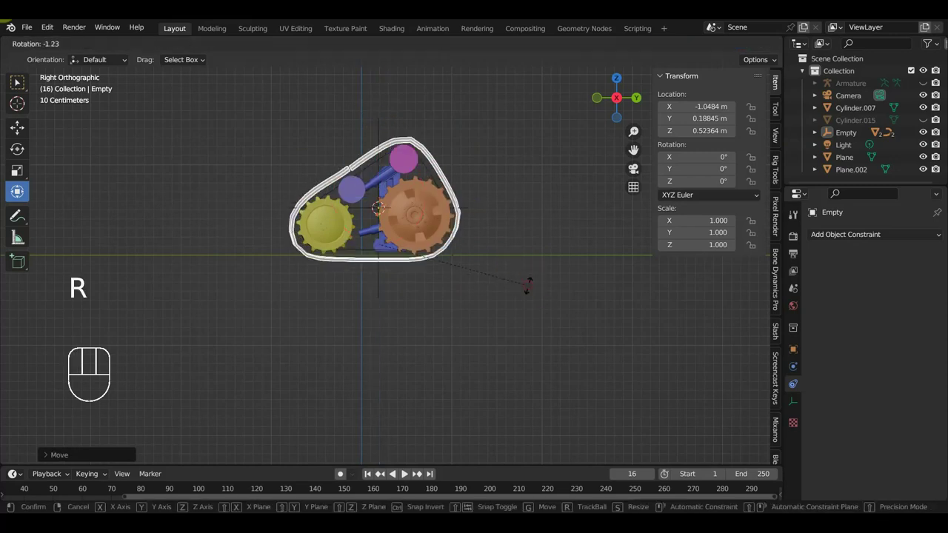
click(380, 134)
drag(381, 135, 381, 139)
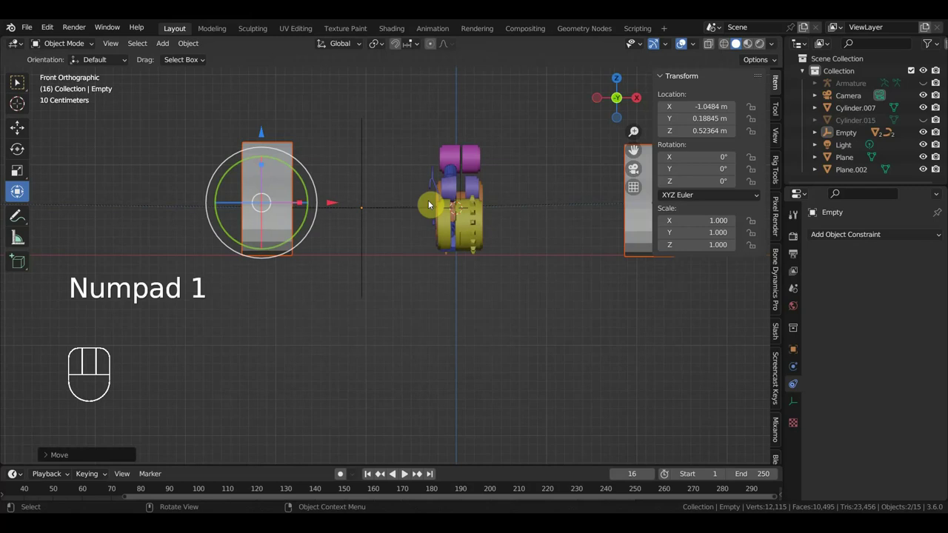
Move the Empty along Y onto the wheel centre, turn it about 3 degrees around Z, then undo the test
click(384, 211)
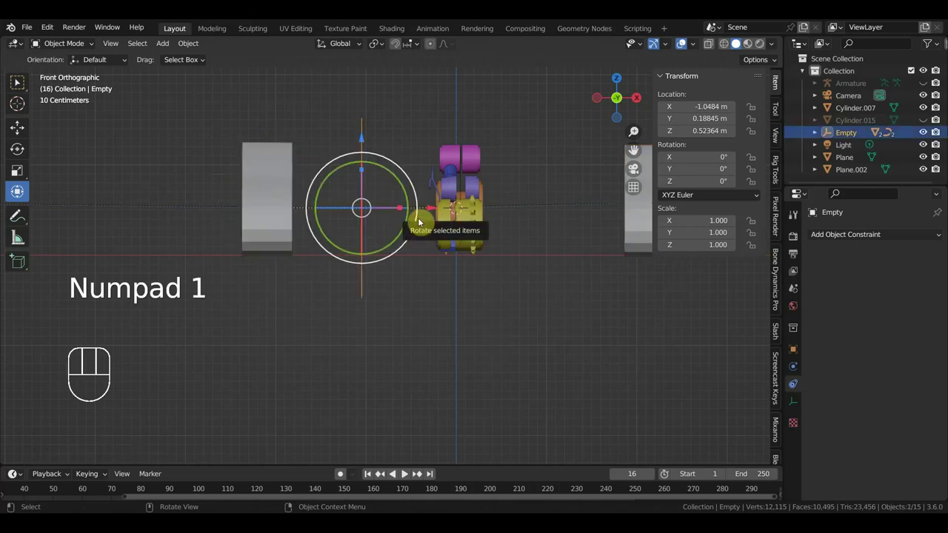
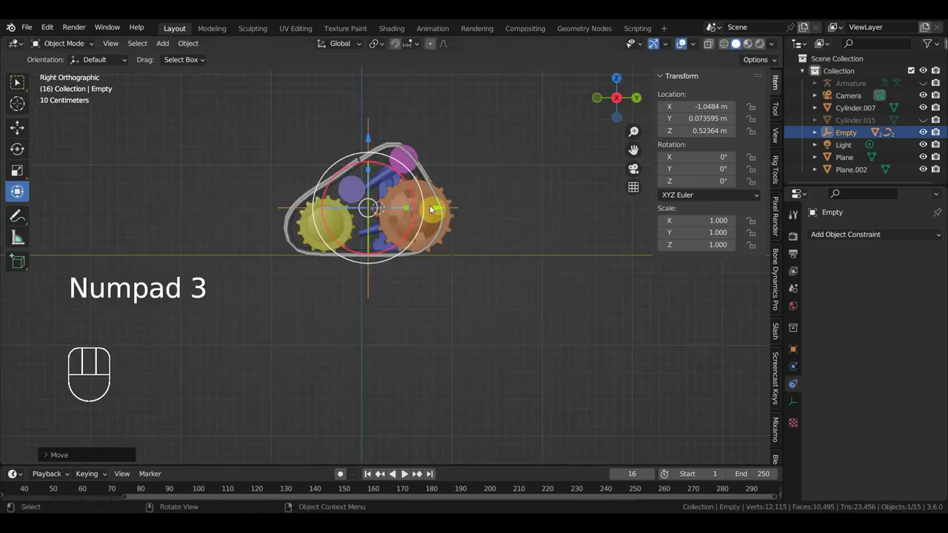
drag(446, 213, 453, 264)
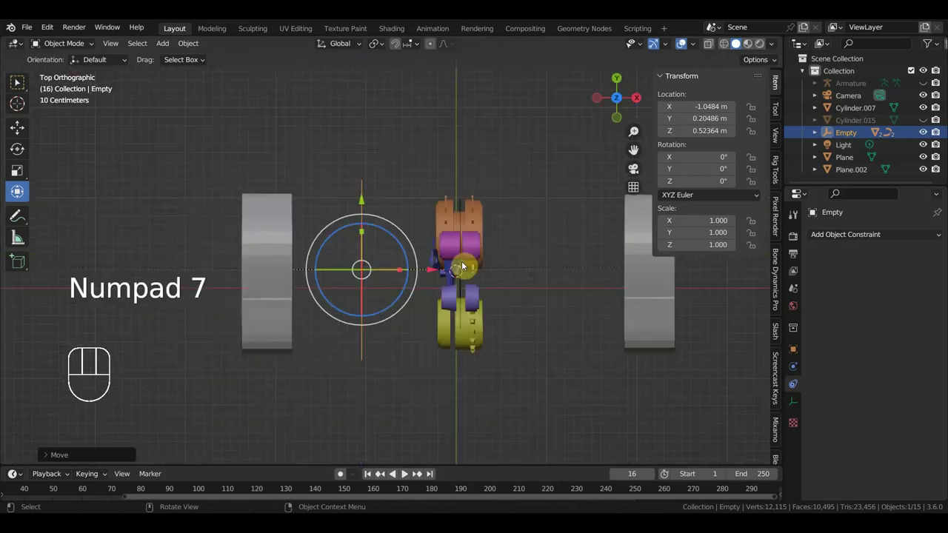
key(r)
drag(497, 322, 479, 322)
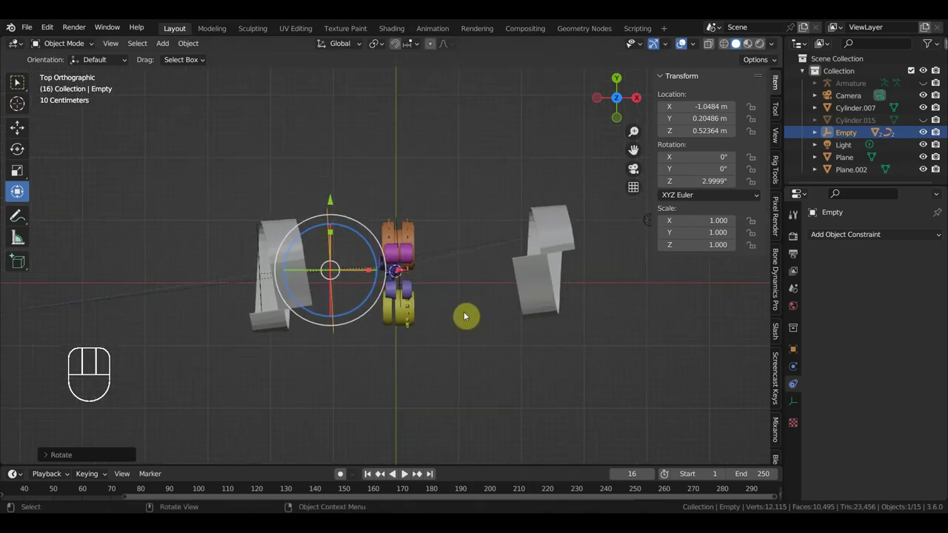
key(ctrl+z)
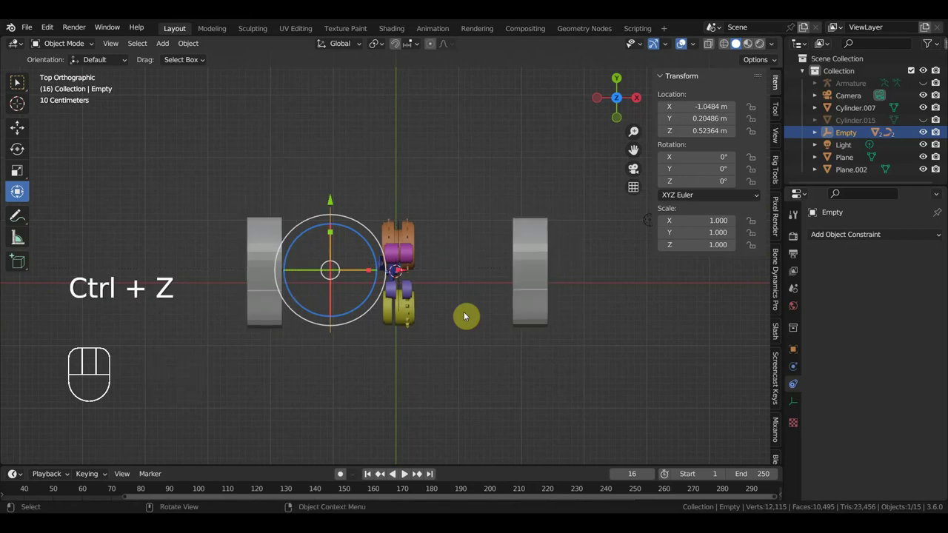
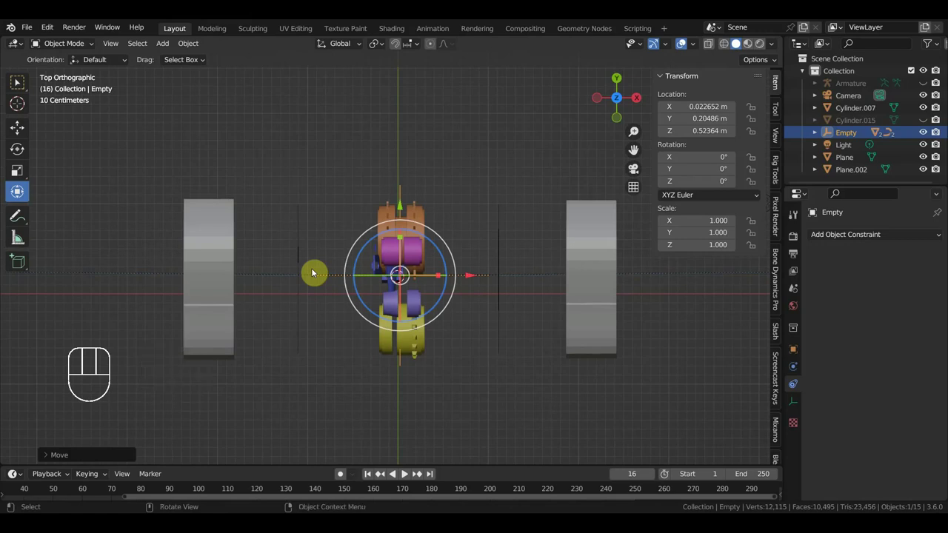
Lower the Empty slightly along Z with the Cube track selected for reference
click(233, 261)
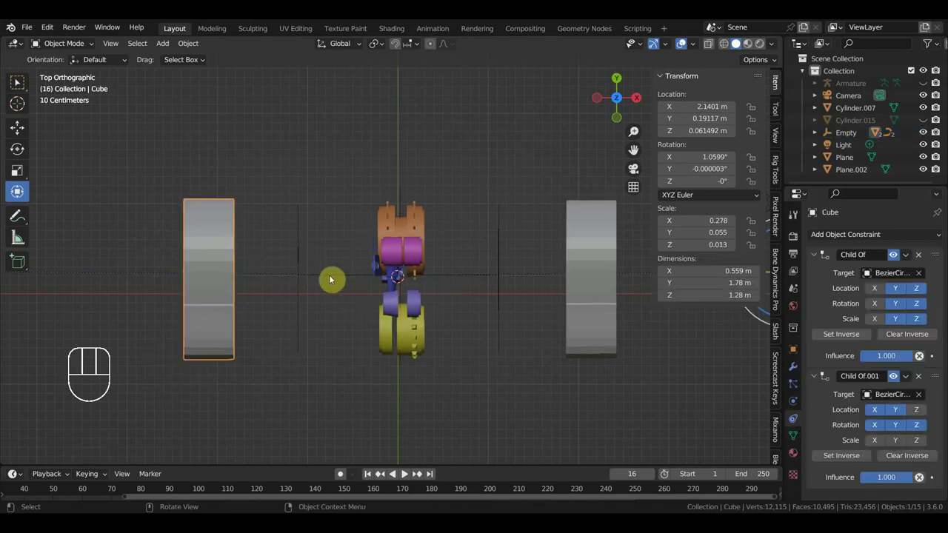
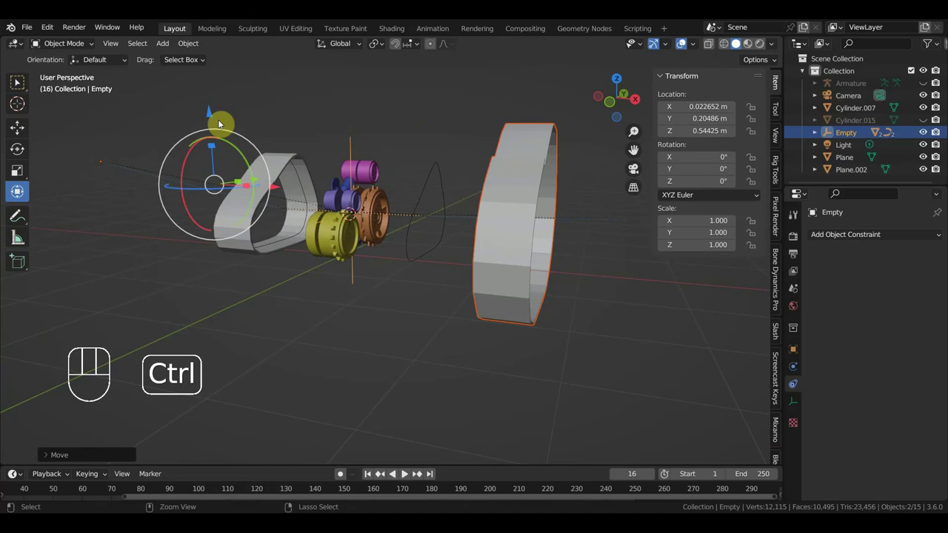
key(ctrl+z)
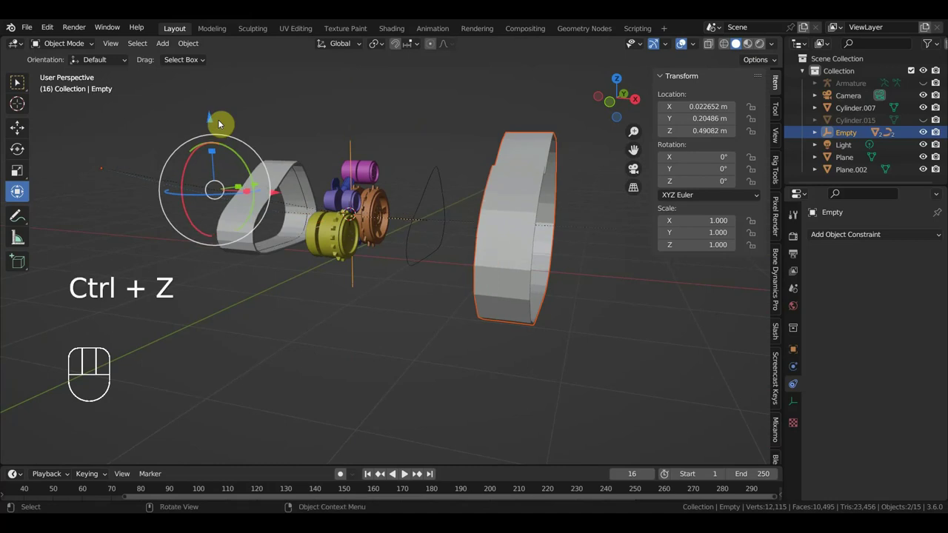
drag(258, 244, 327, 259)
Clear the Cube track's parent with Alt+P so it no longer follows the Empty
click(263, 248)
key(alt+p)
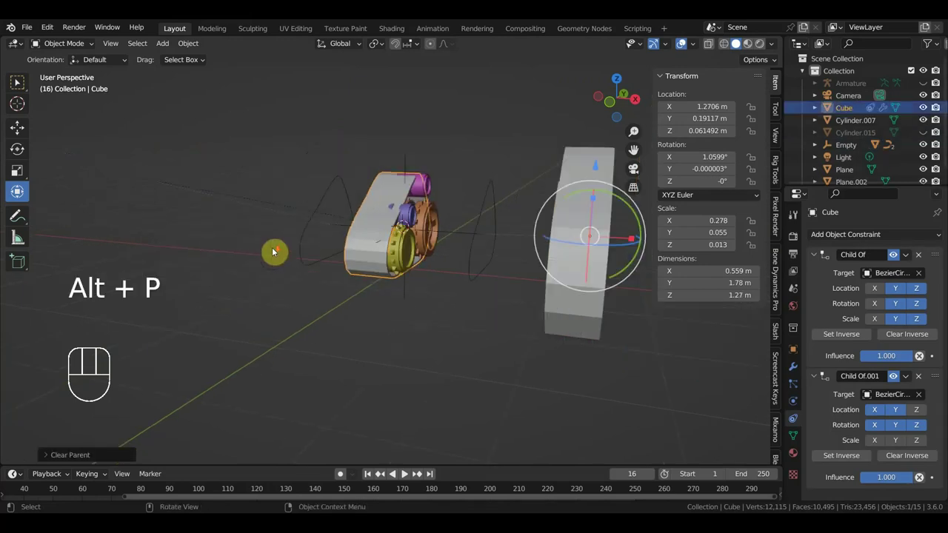
drag(406, 294, 338, 303)
drag(472, 321, 479, 329)
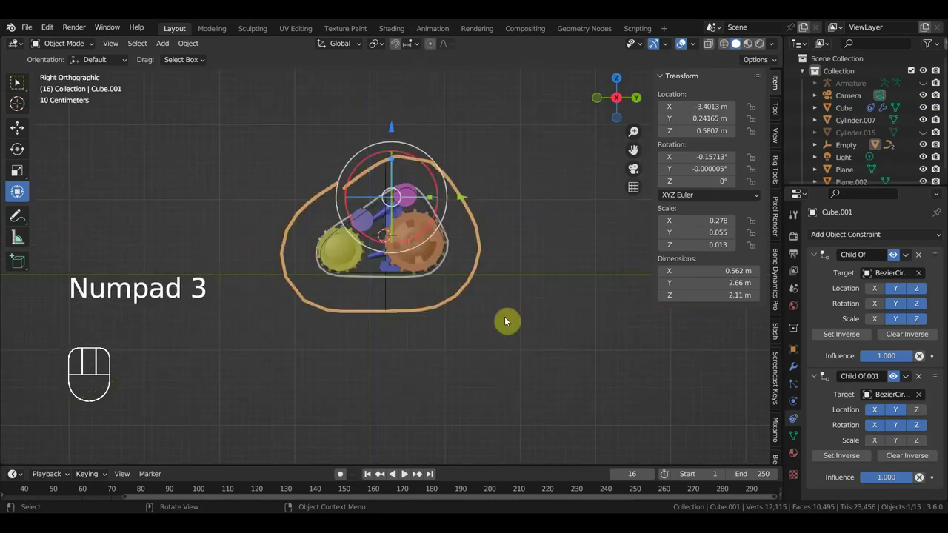
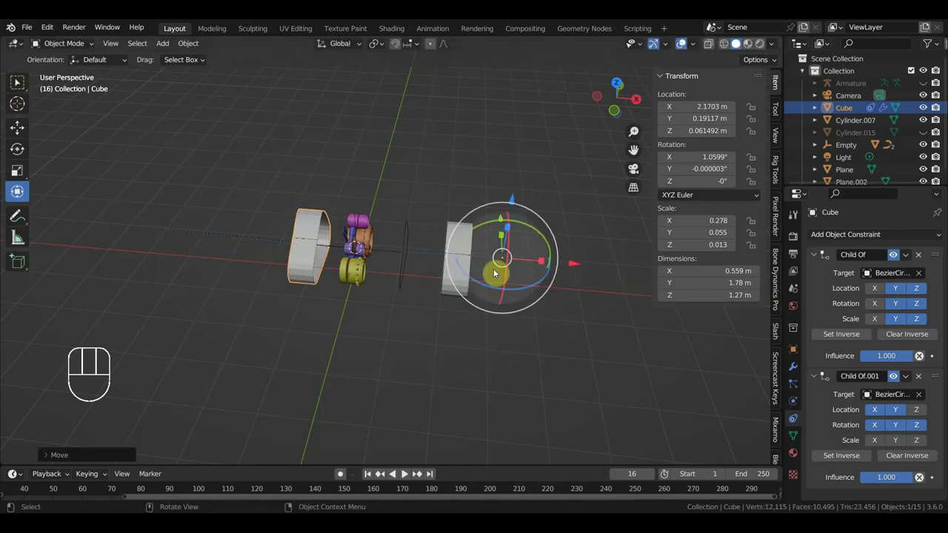
Reselect the Empty and orbit the view to face the wheels and check the track pieces
click(461, 292)
drag(243, 238, 315, 262)
click(382, 248)
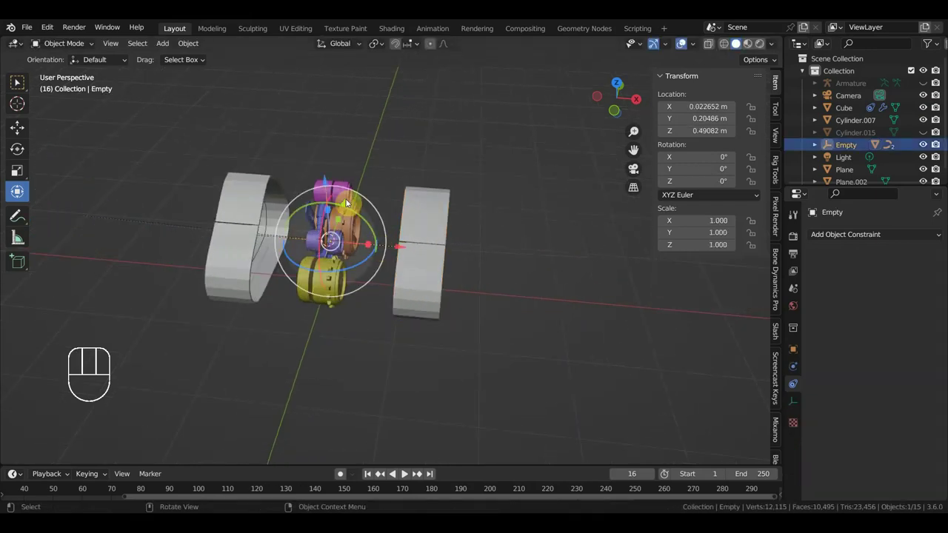
drag(343, 249, 266, 211)
drag(262, 208, 291, 212)
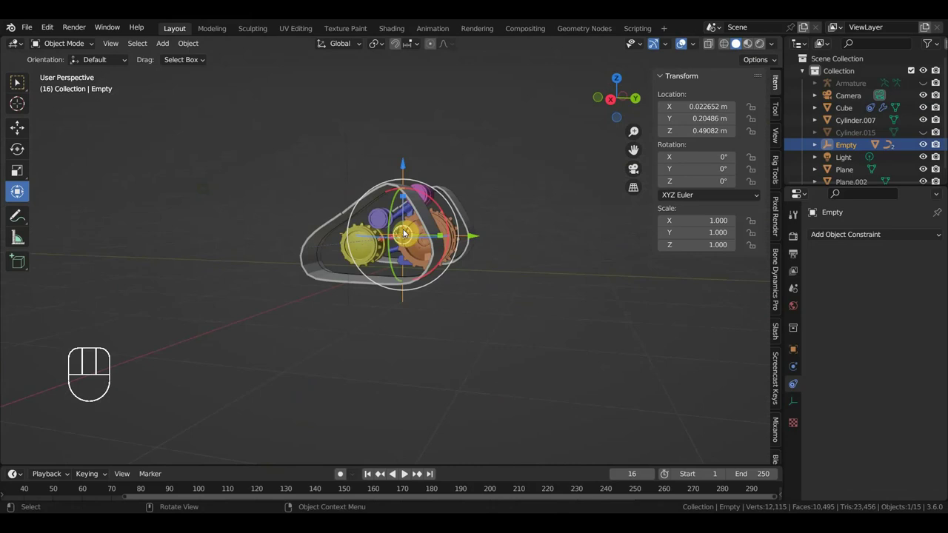
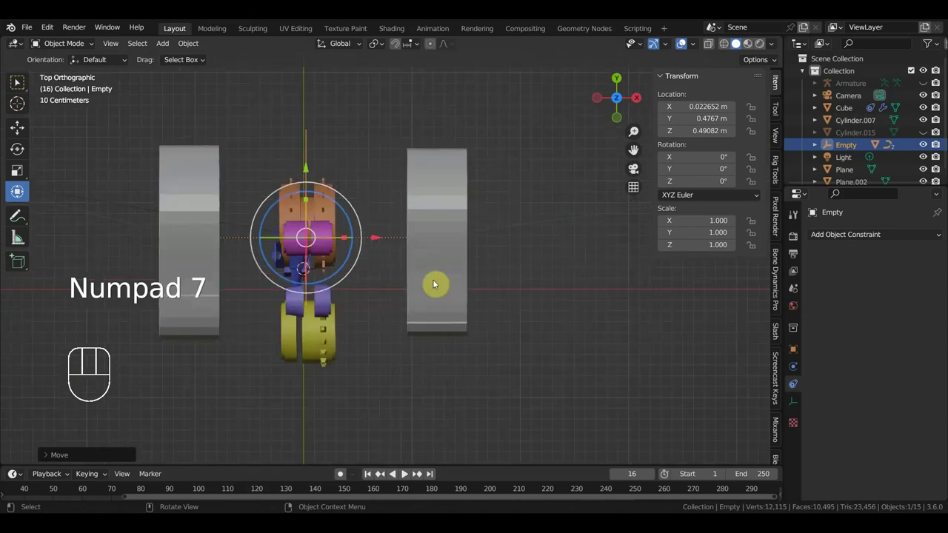
Select Cube.001 and stop its second Child Of constraint following Z and another rotation axis
drag(446, 288, 469, 293)
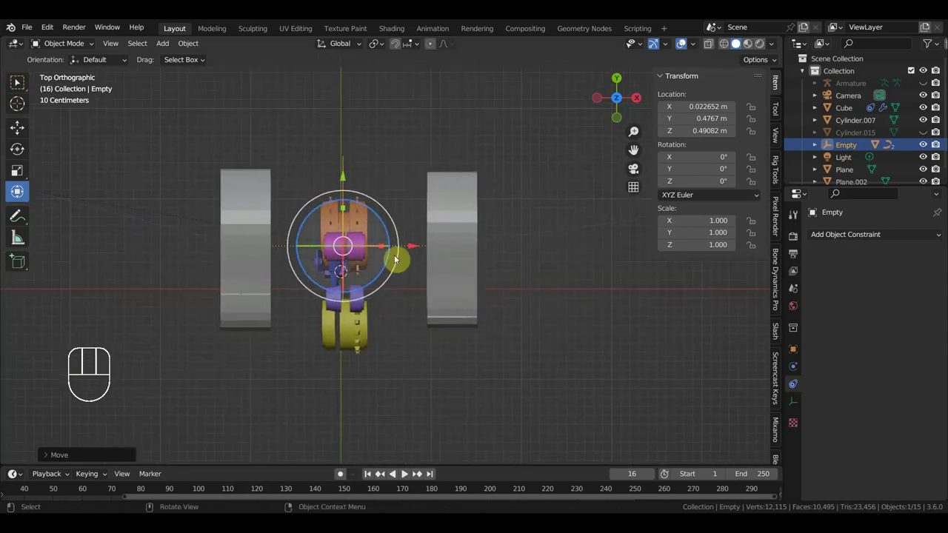
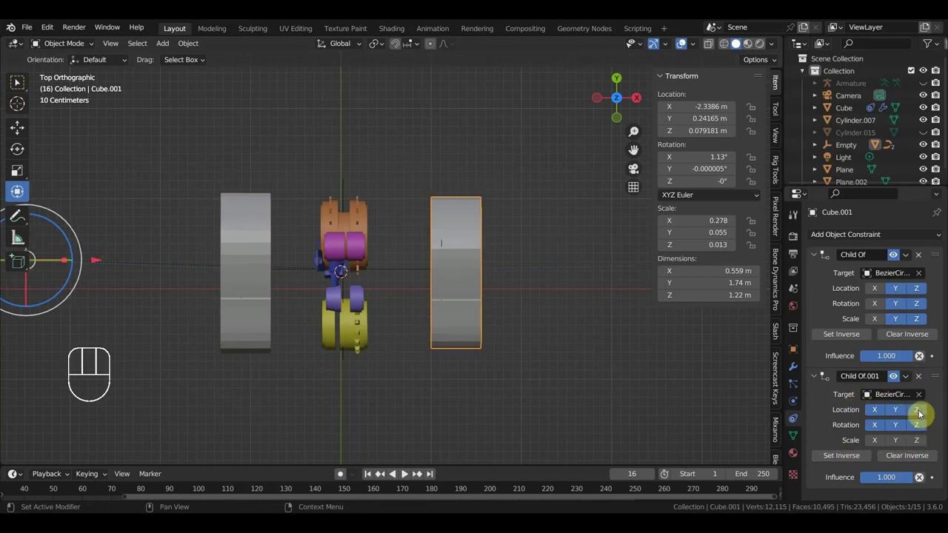
click(269, 242)
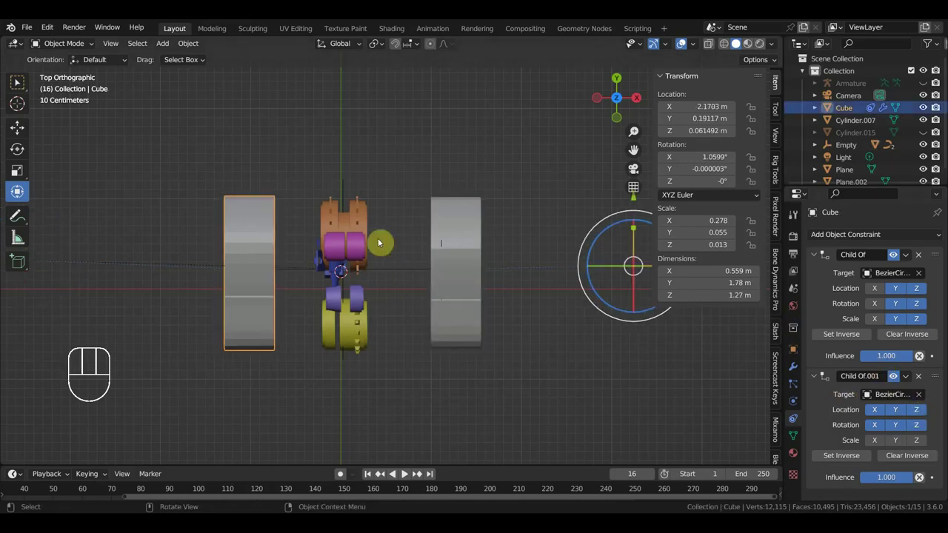
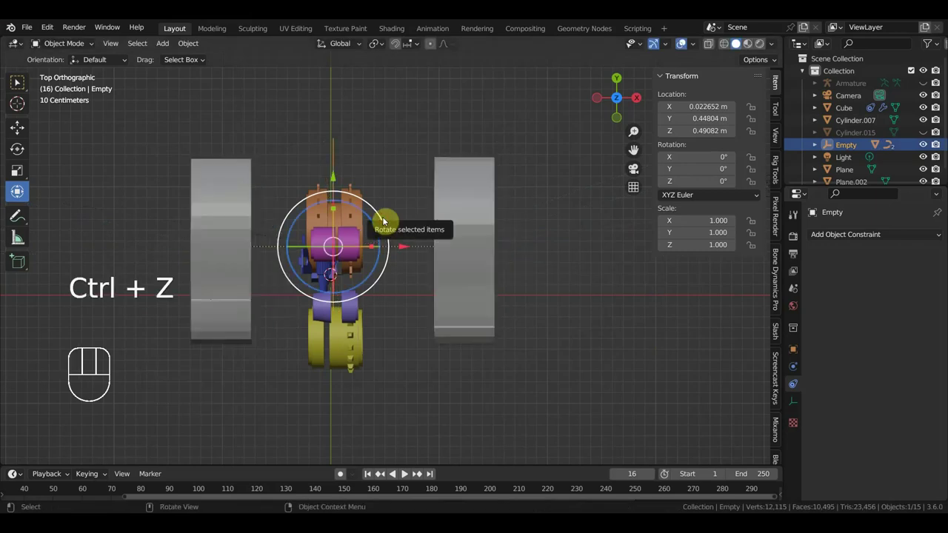
click(487, 241)
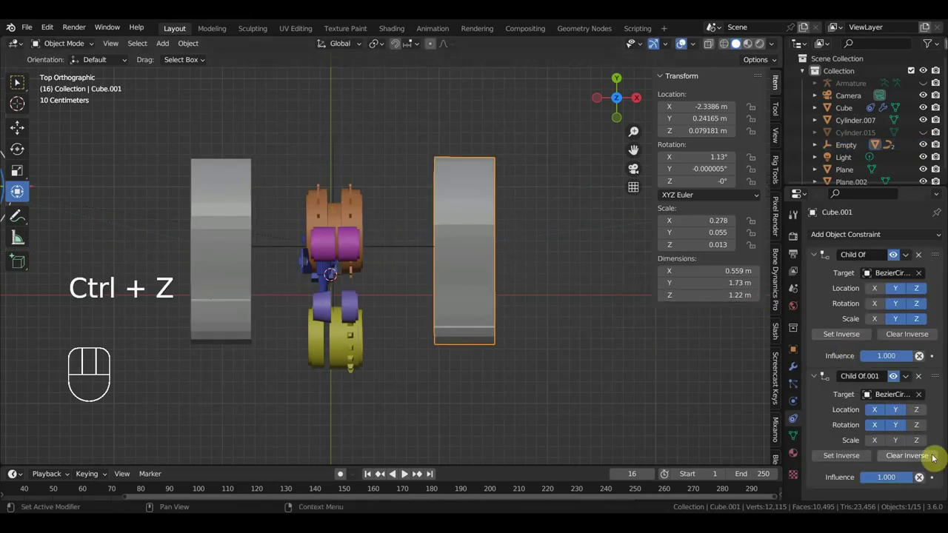
click(918, 430)
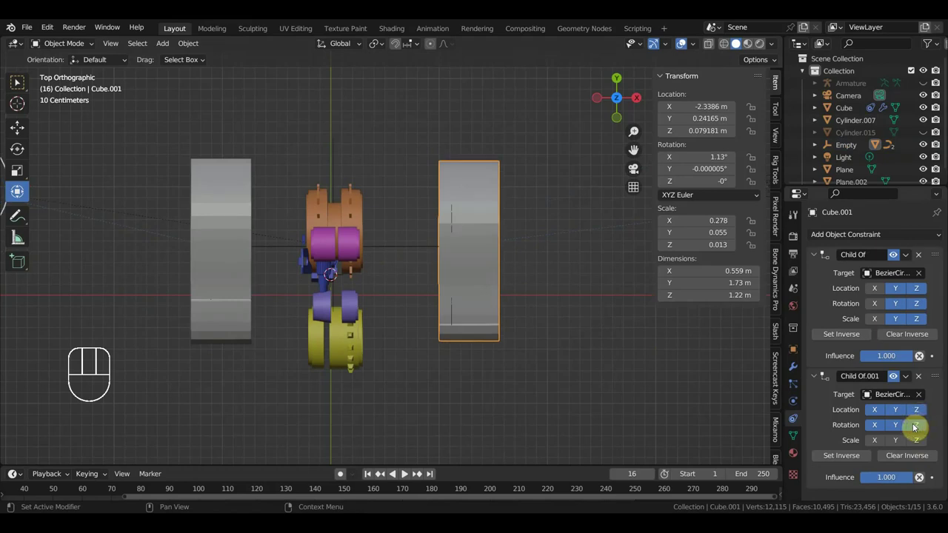
click(882, 430)
click(896, 433)
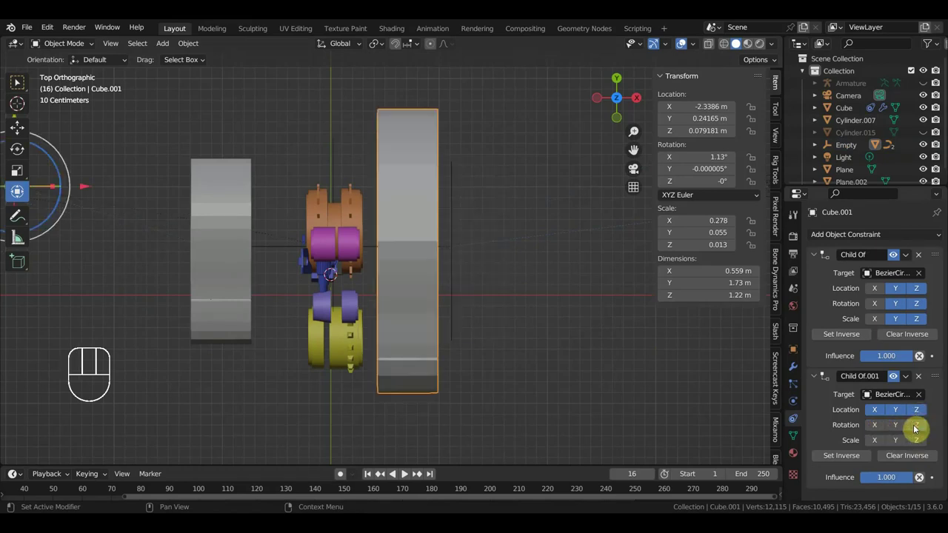
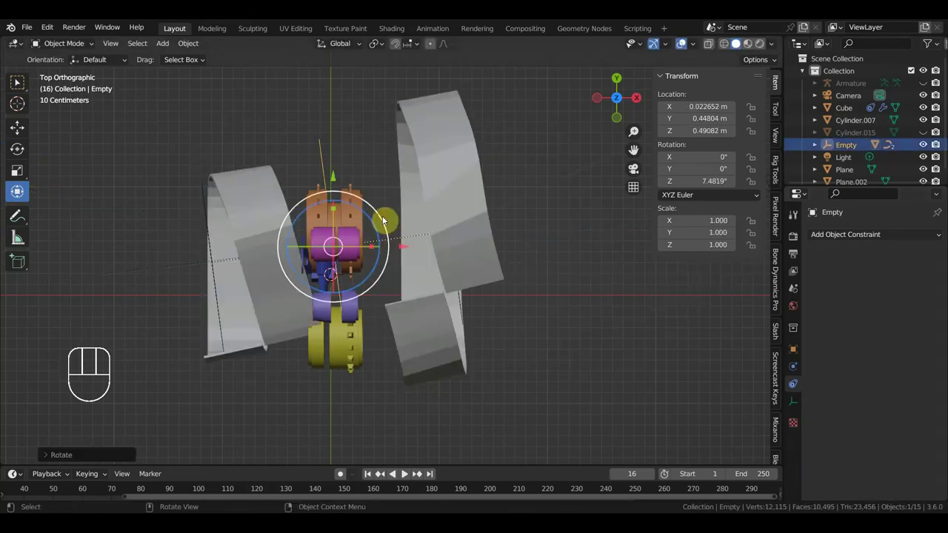
Undo the Empty test turn, reselect Cube.001 and change the location axes its second constraint follows
key(ctrl+z)
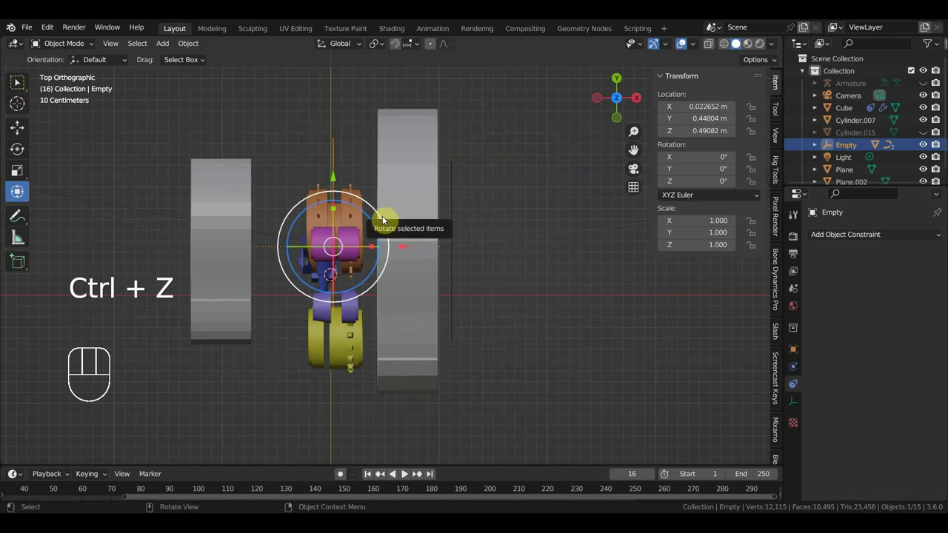
click(409, 205)
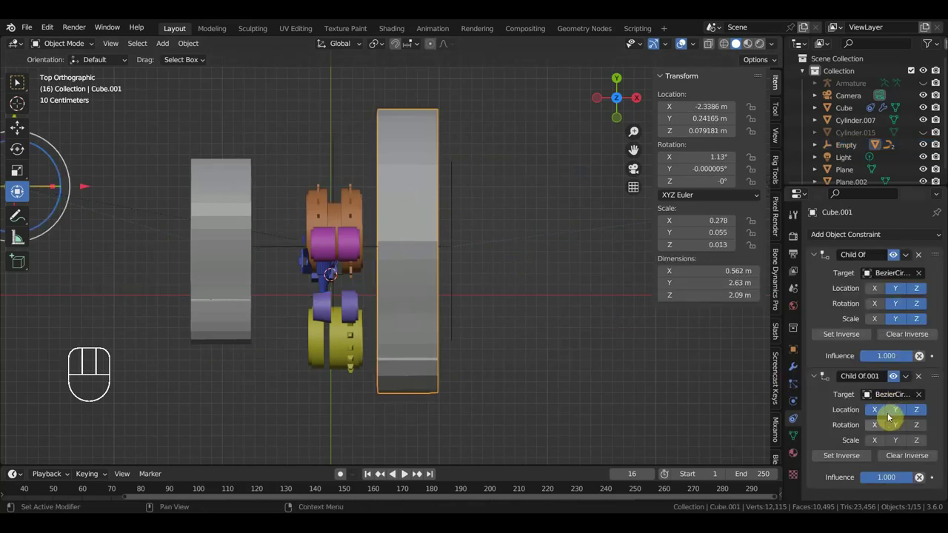
drag(875, 428, 886, 426)
drag(896, 426, 908, 430)
click(923, 431)
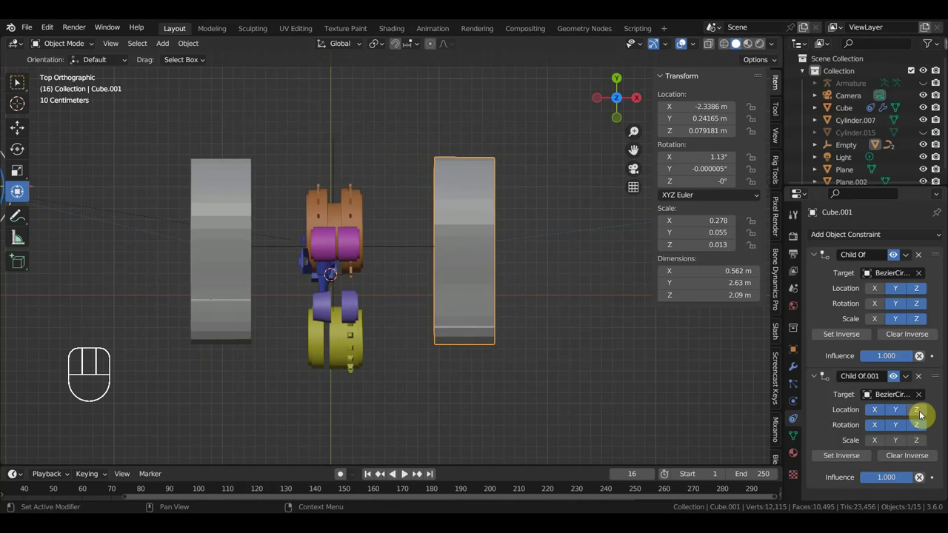
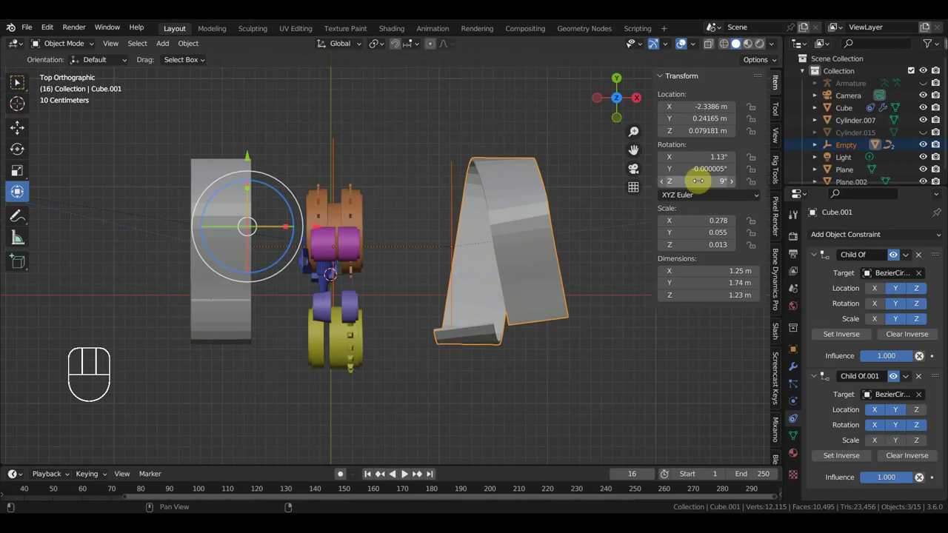
Cancel the test turn of the track piece and toggle Z rotation following on its second constraint
key(ctrl+z)
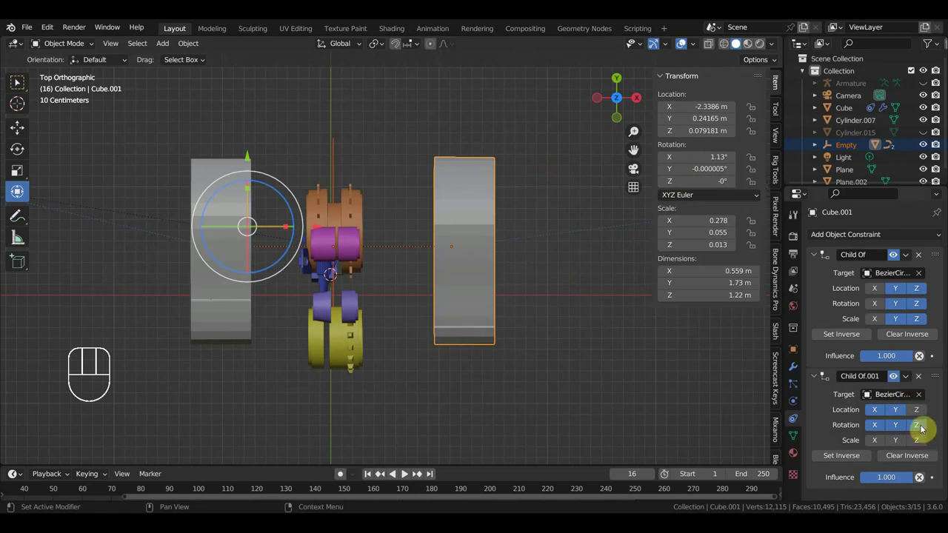
click(925, 431)
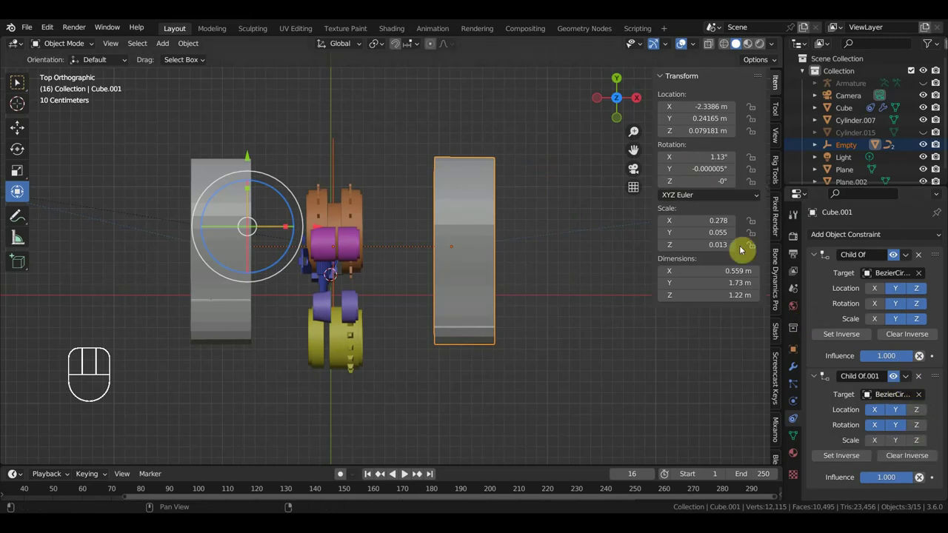
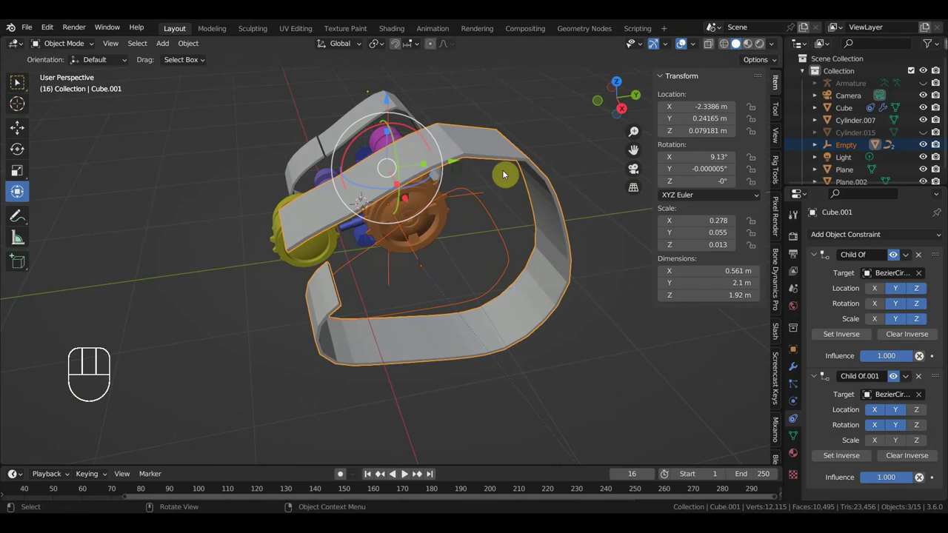
Undo the last change, untick the remaining rotation axes on Child Of.001 and nudge the track's Z location
key(ctrl+z)
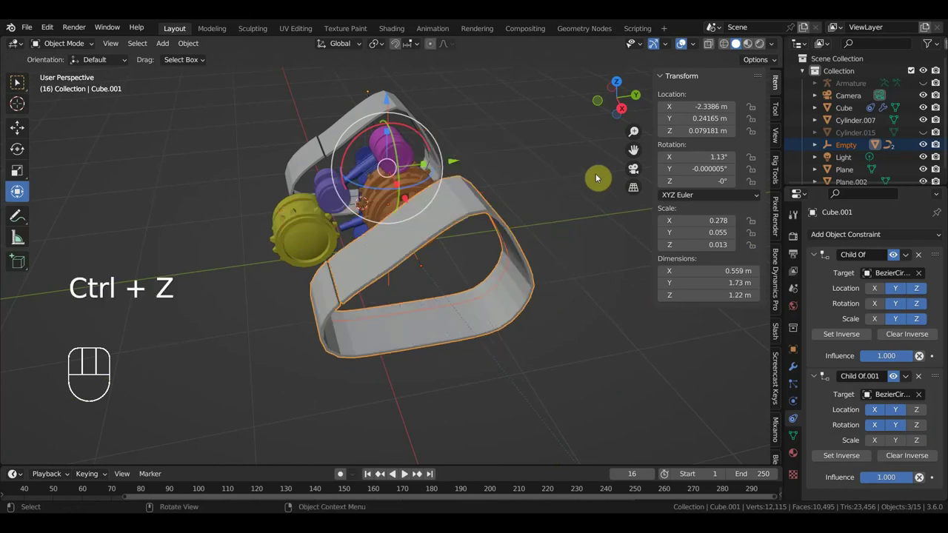
click(875, 428)
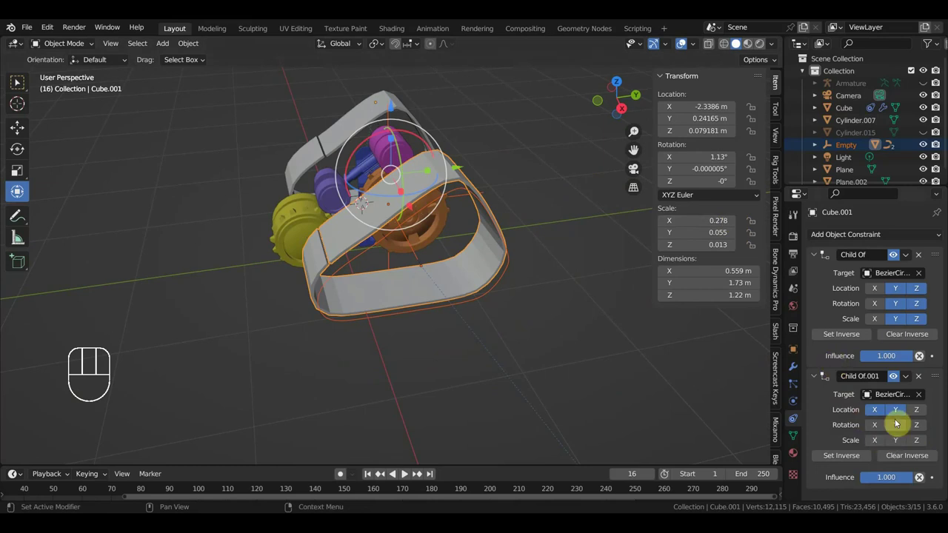
click(921, 413)
drag(568, 360, 573, 347)
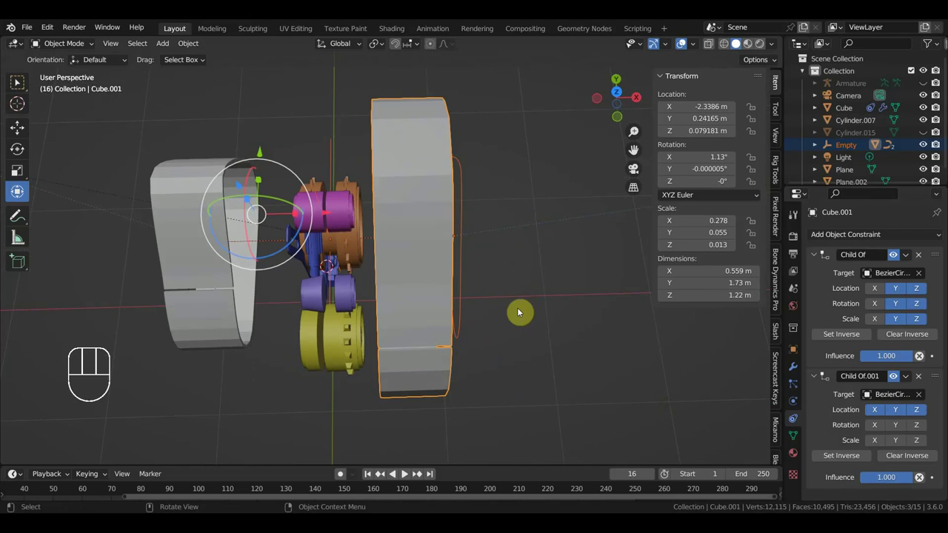
drag(356, 192, 357, 217)
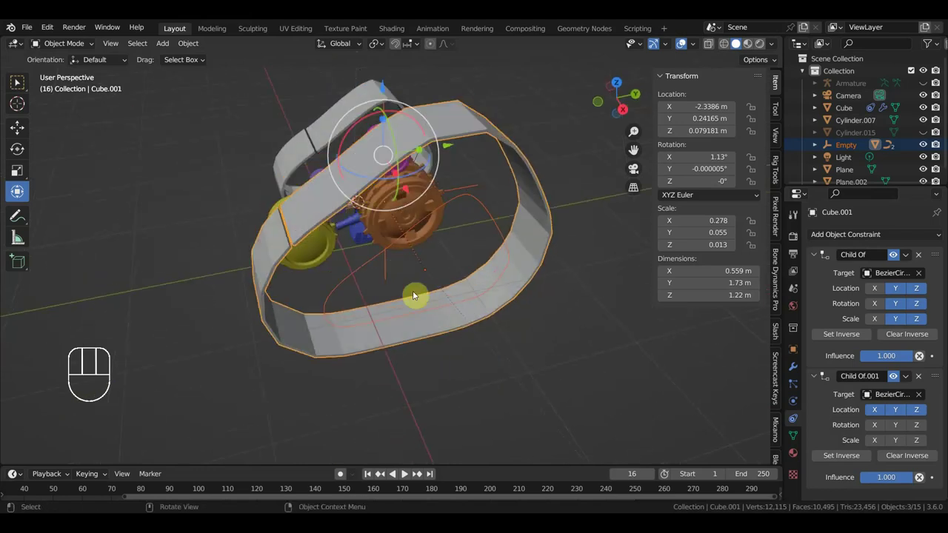
drag(476, 325, 531, 335)
drag(515, 336, 508, 335)
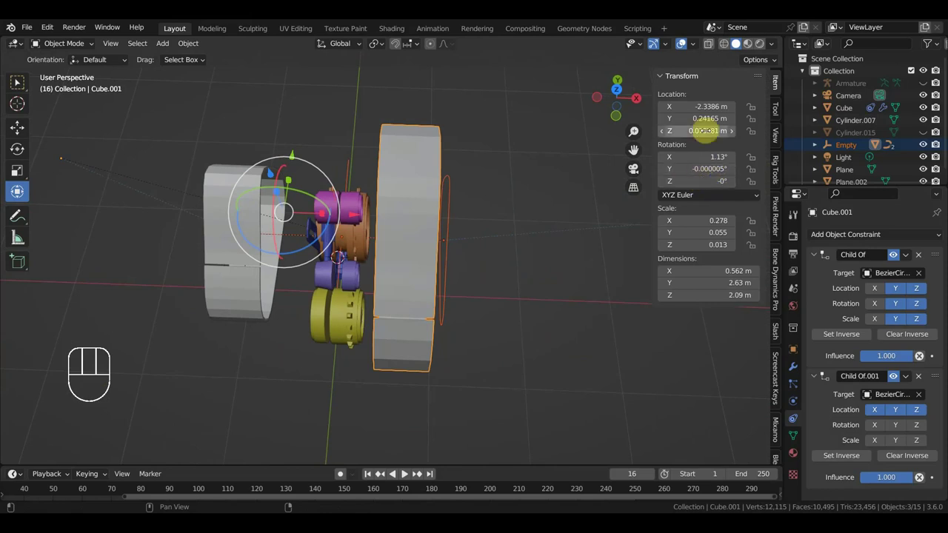
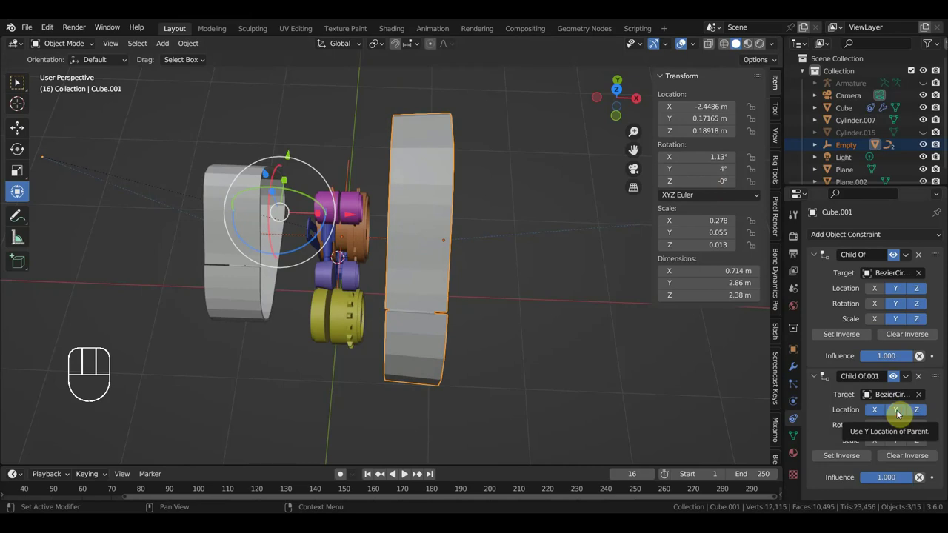
Rework the second constraint's Location, Rotation and Scale X/Y/Z toggles, ending with Y location and Z scale on
click(901, 416)
click(922, 415)
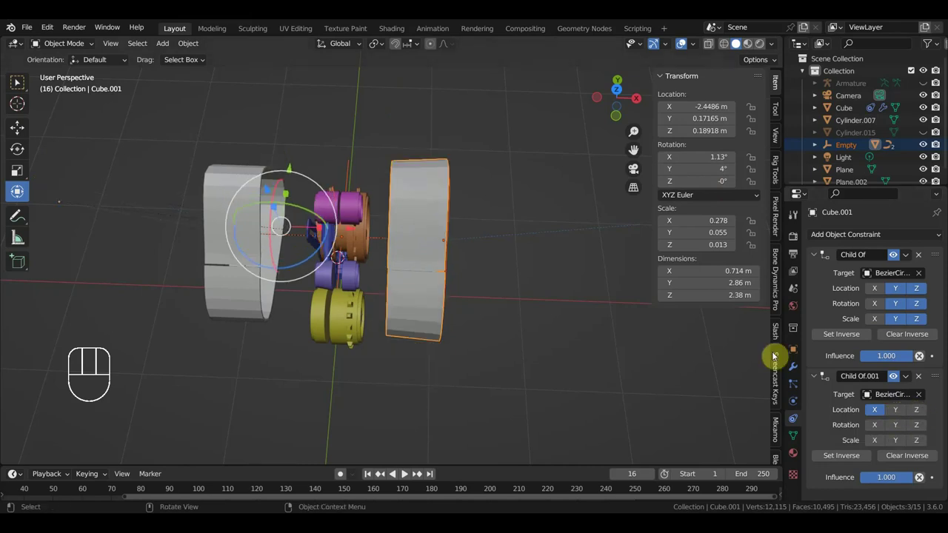
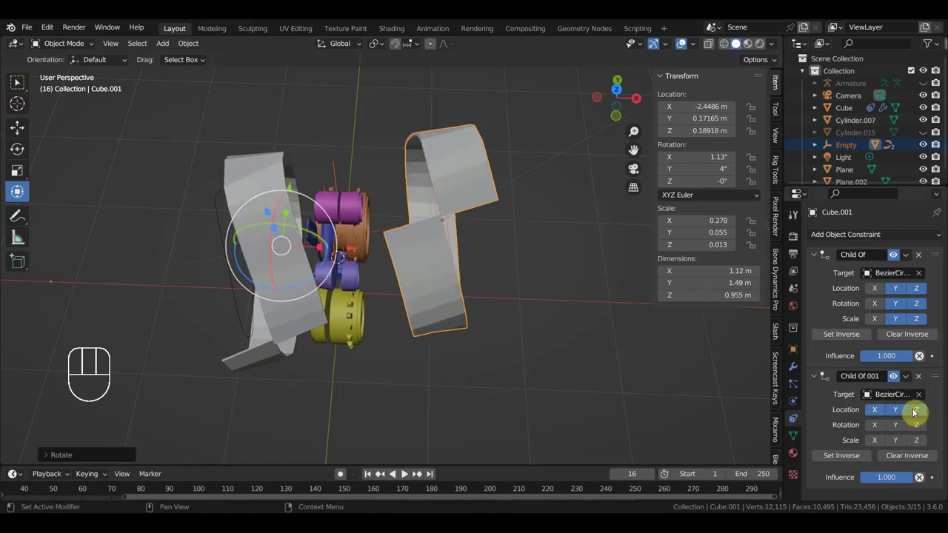
click(899, 411)
click(875, 427)
click(876, 440)
click(895, 441)
click(897, 428)
click(915, 430)
click(917, 442)
drag(897, 445, 880, 445)
click(875, 429)
click(894, 415)
drag(907, 430, 917, 430)
click(918, 431)
click(921, 415)
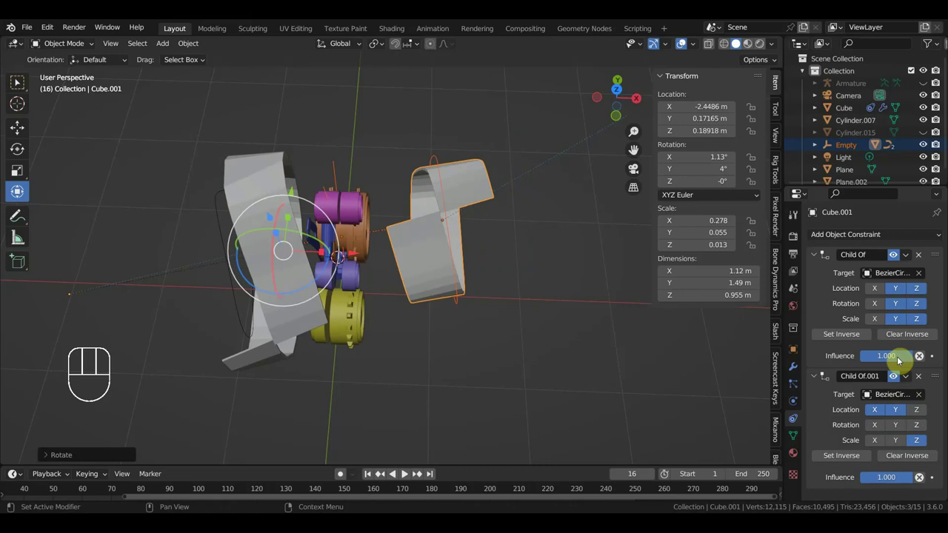
Turn off Z rotation and two scale axes on the first constraint, inspect the track, then restore Y and Z scale
click(901, 322)
click(929, 322)
click(925, 306)
drag(654, 365, 545, 317)
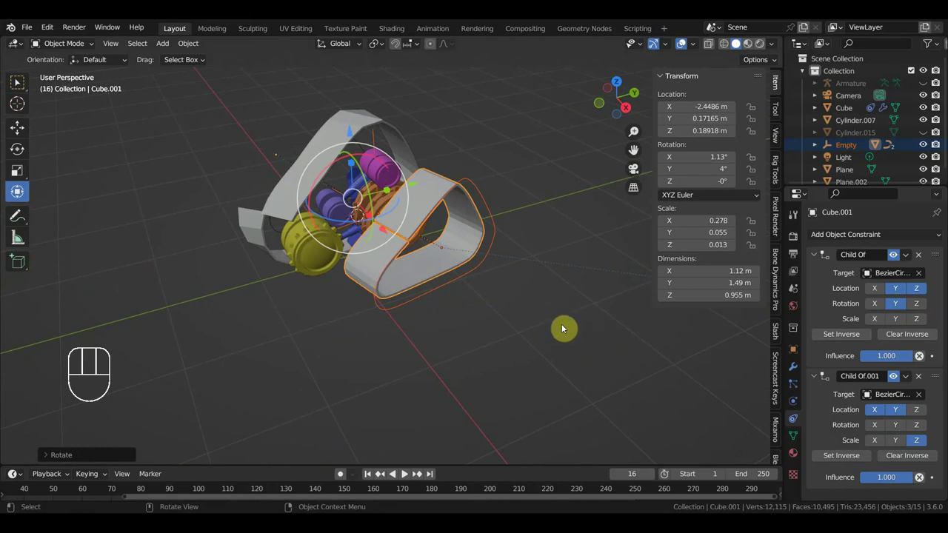
drag(585, 346, 631, 381)
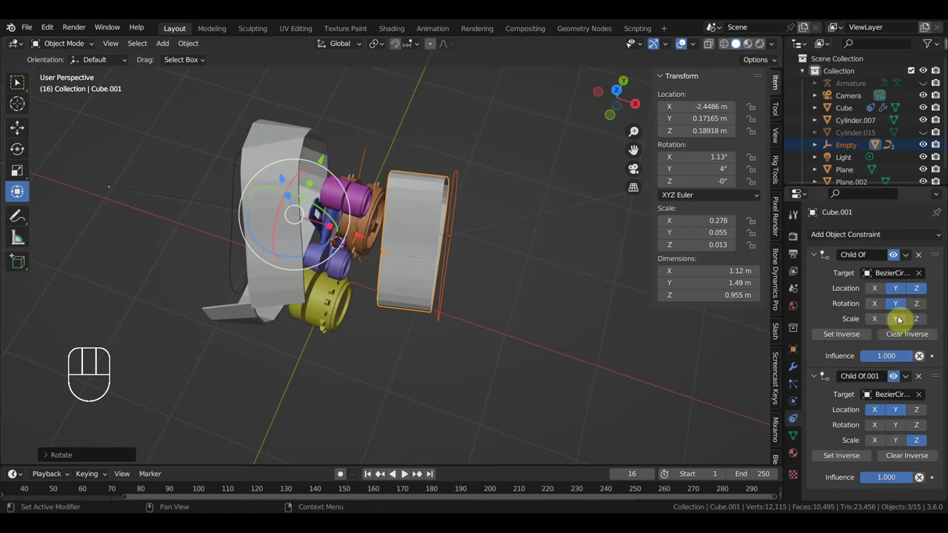
click(898, 322)
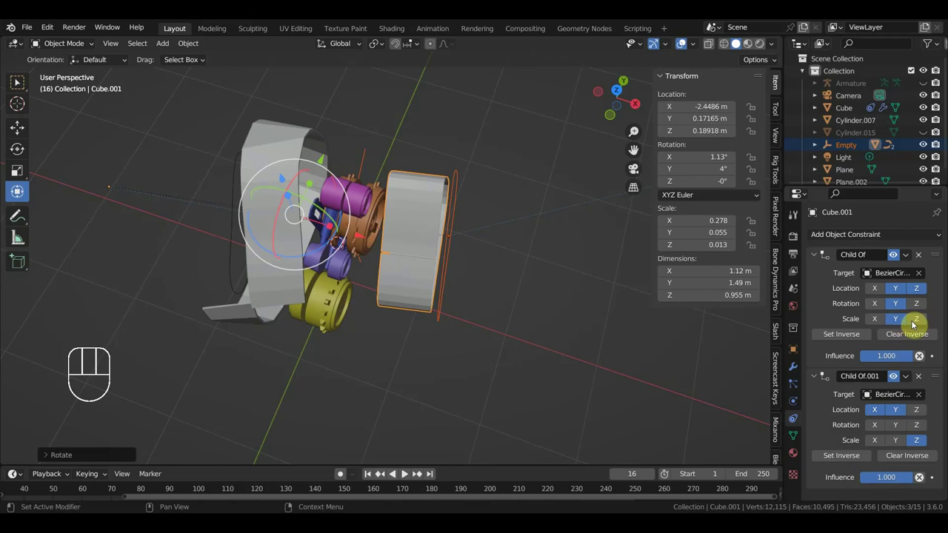
click(919, 321)
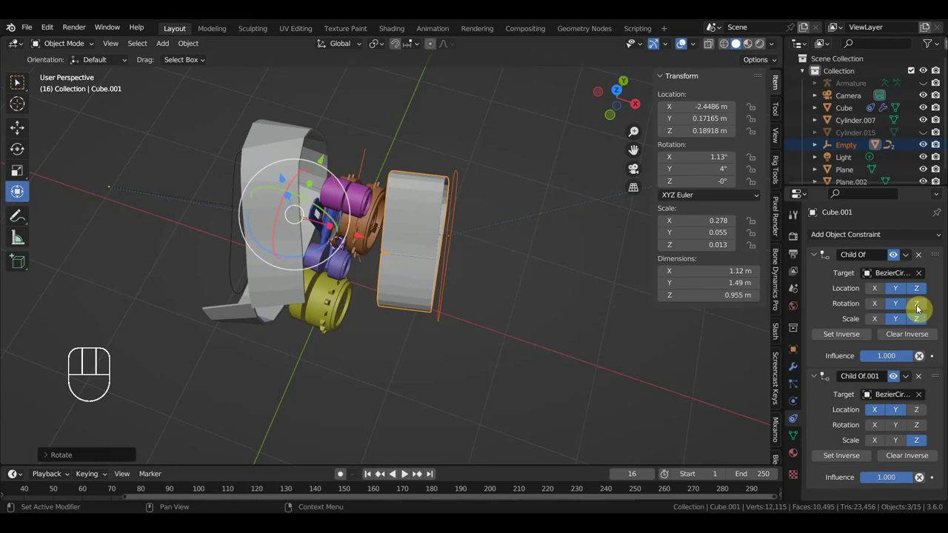
Adjust the rotation toggles on both constraints so the second follows only X and Y location, then select the Empty
click(900, 430)
click(877, 429)
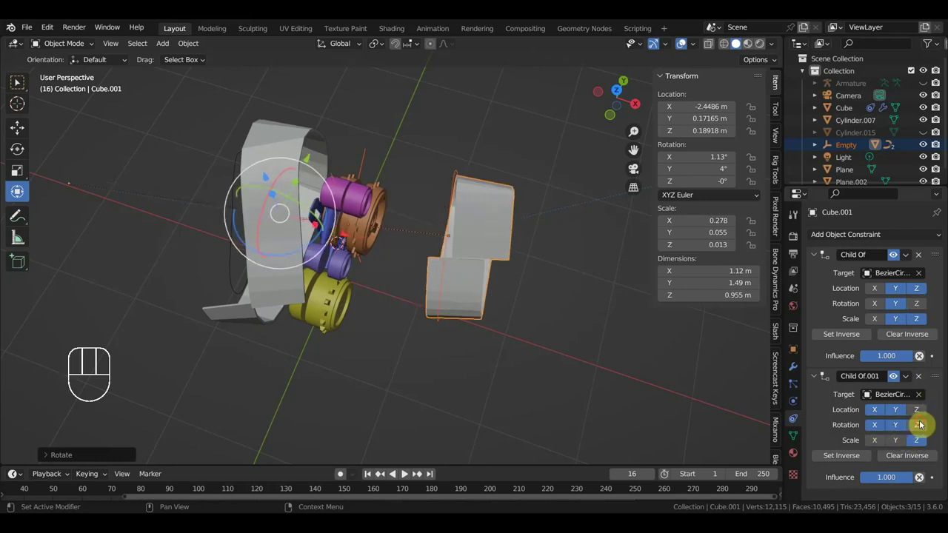
click(916, 429)
drag(897, 427, 885, 427)
click(877, 427)
click(919, 445)
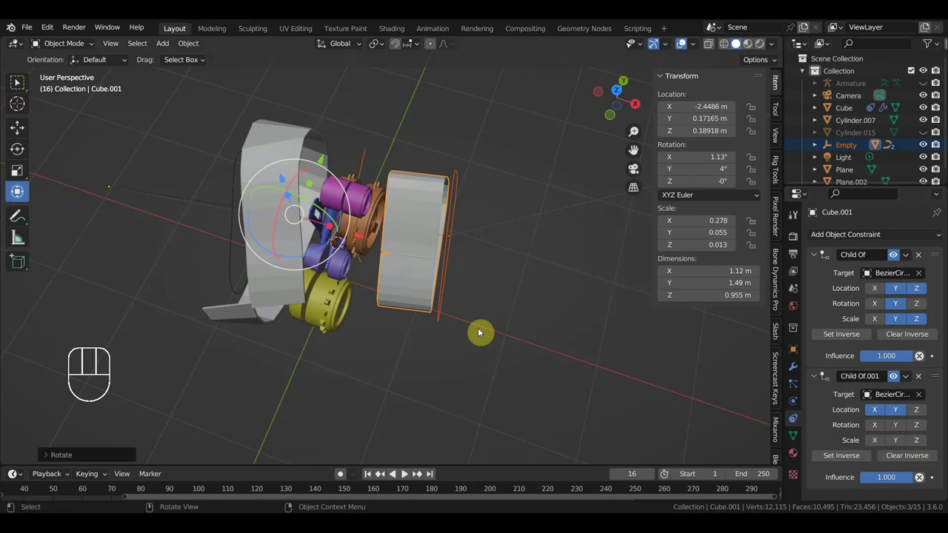
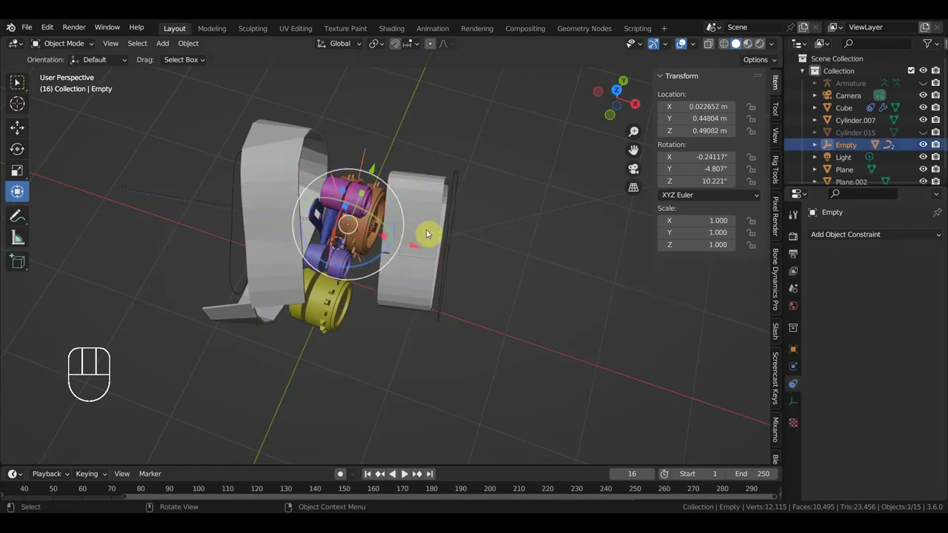
Rotate the Empty with R to test whether the track follows, then view the track from the side
key(r)
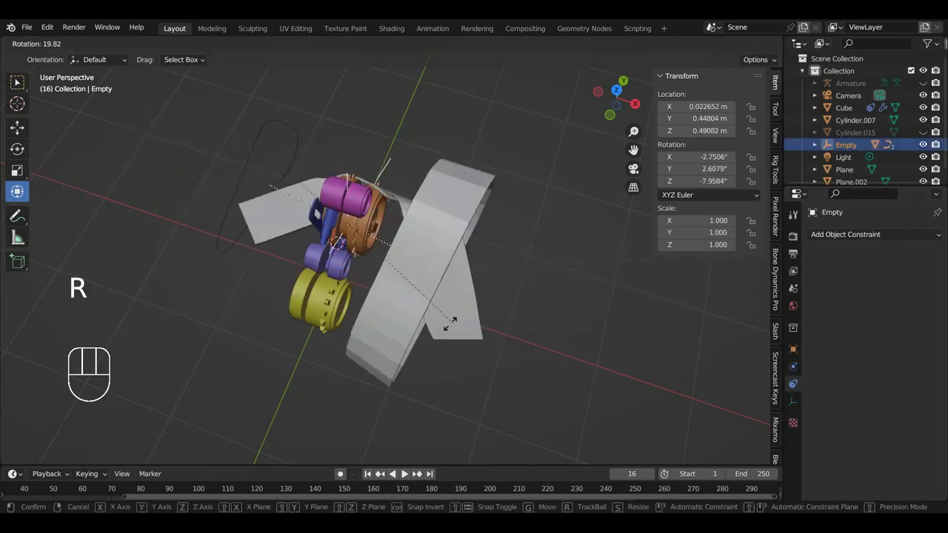
drag(466, 320, 450, 262)
key(r)
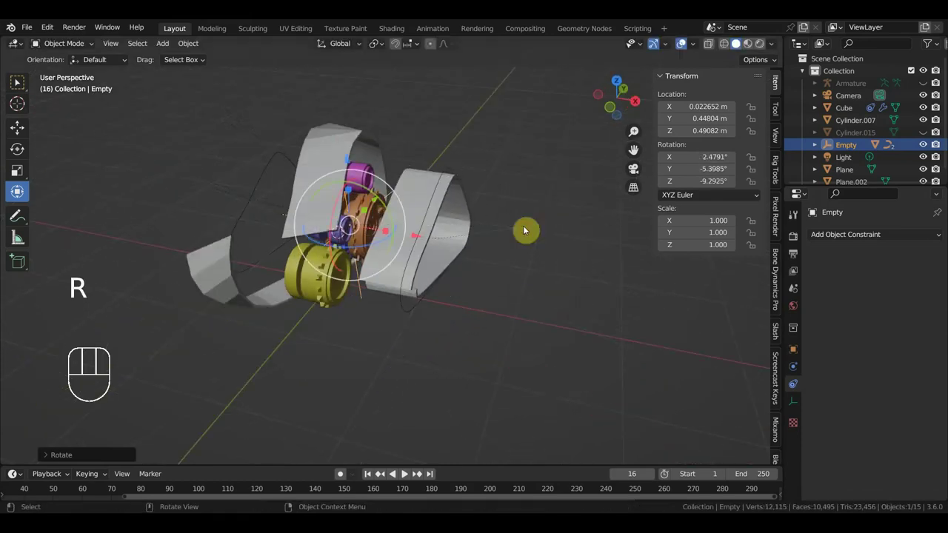
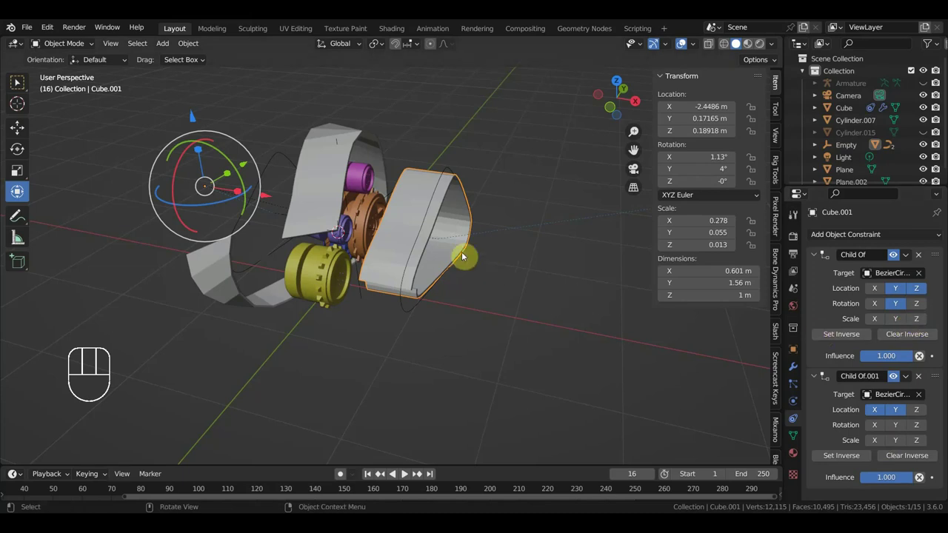
drag(469, 279, 470, 299)
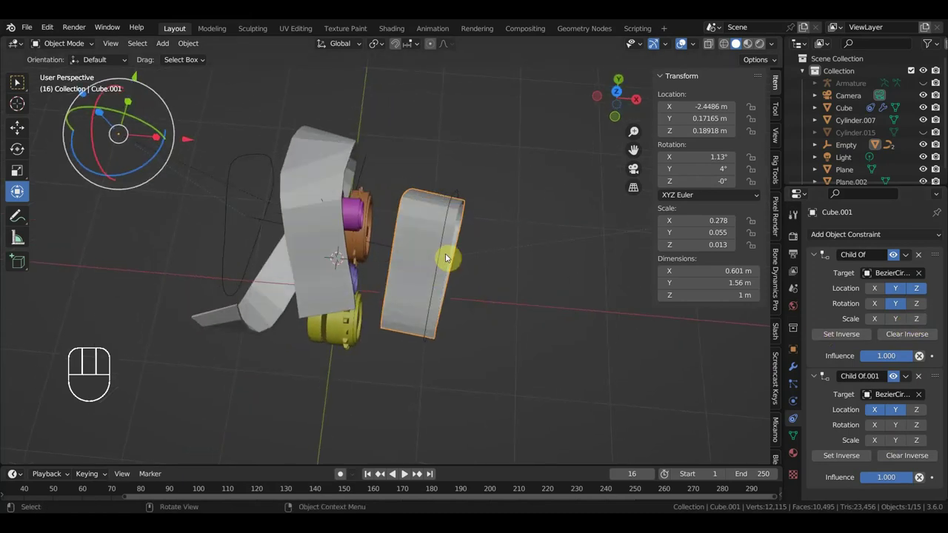
Reselect the Empty and rotate it again to retest the track's response
click(379, 251)
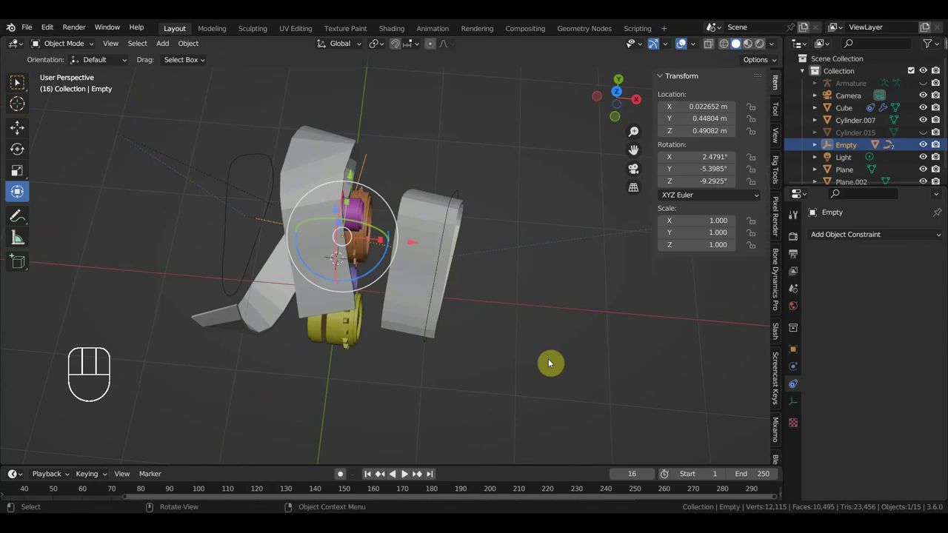
key(r)
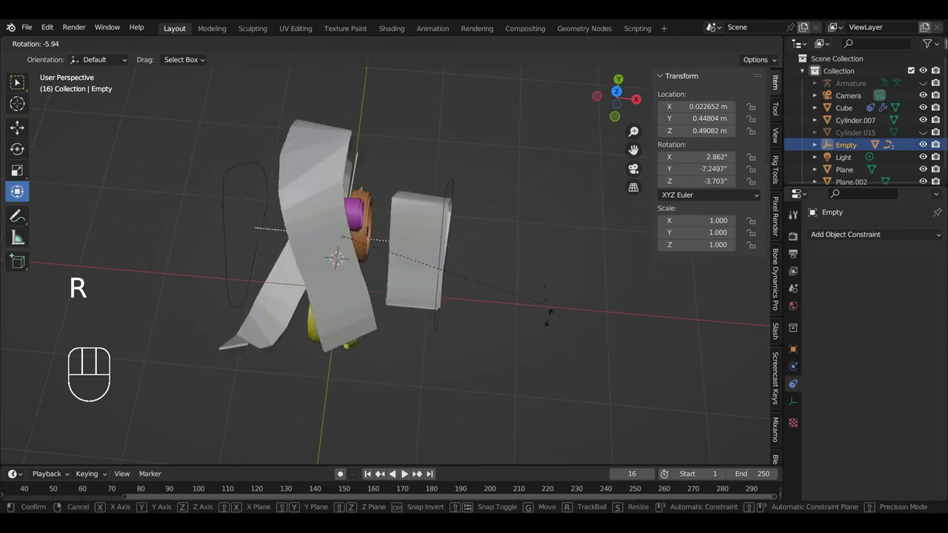
drag(534, 340, 445, 282)
key(r)
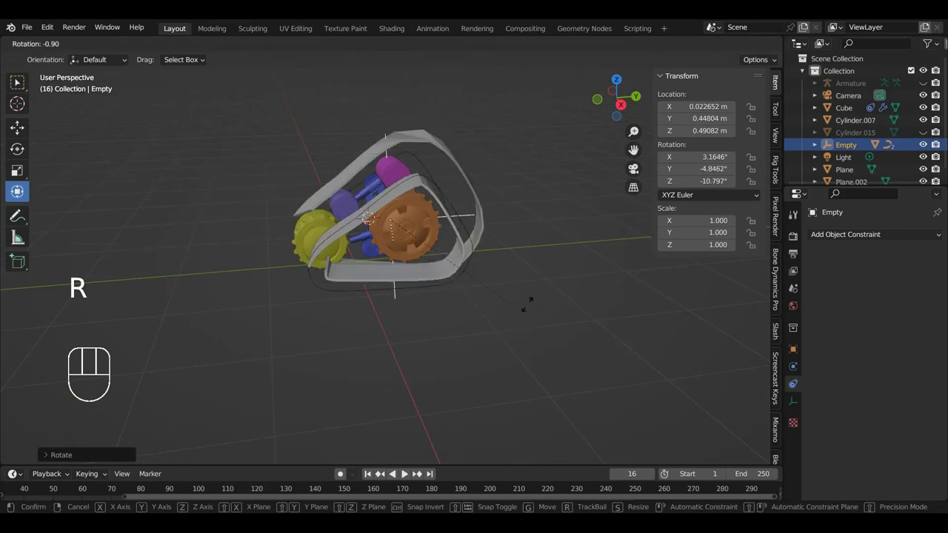
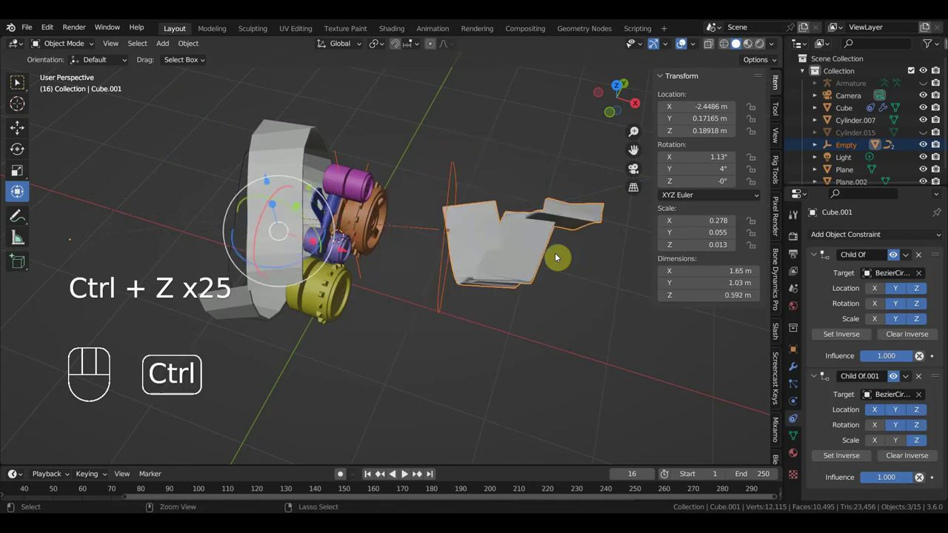
Undo the test rotation and step back through the recent constraint changes
key(ctrl+z)
key(ctrl+z)
key(ctrl+z)
key(ctrl+z)
key(ctrl+z)
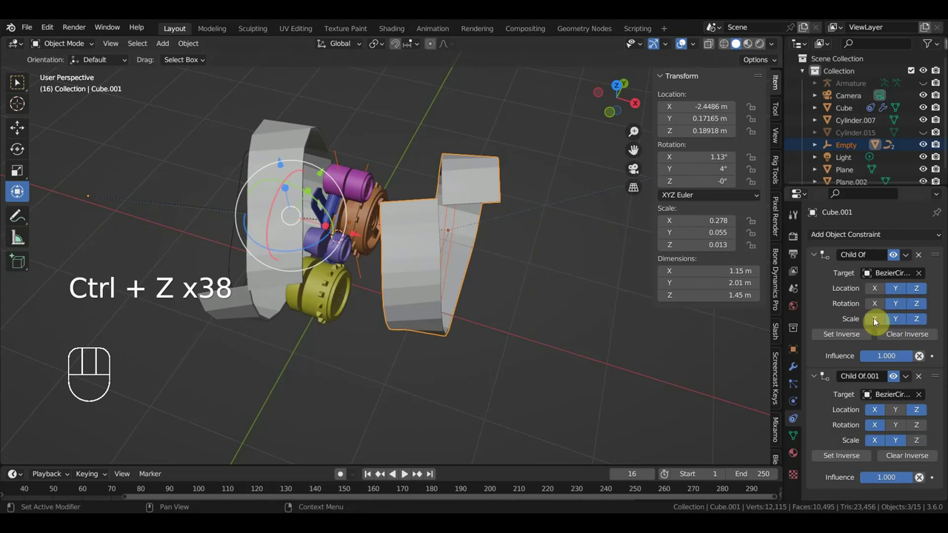
Enable X scale on the first constraint and Z rotation on the second, remove Child Of.001, then select the Empty
click(898, 414)
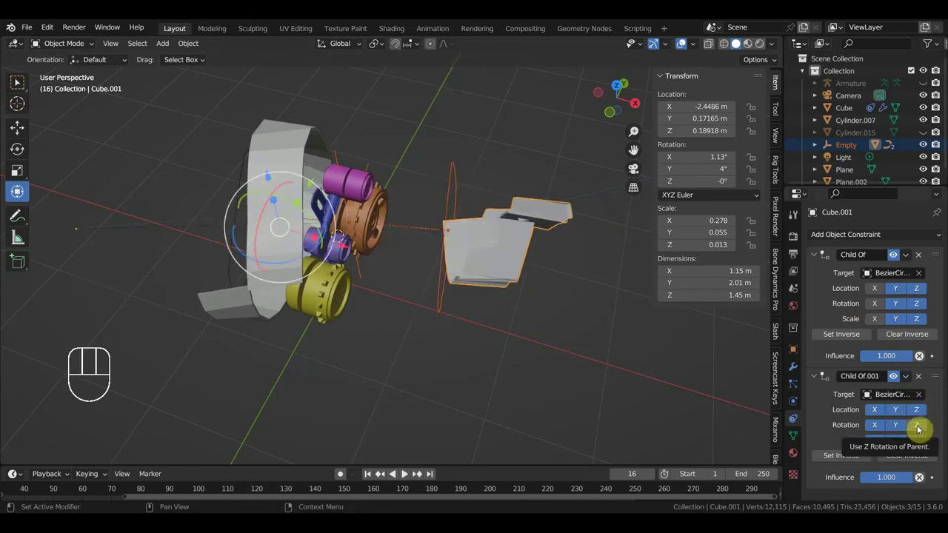
click(880, 442)
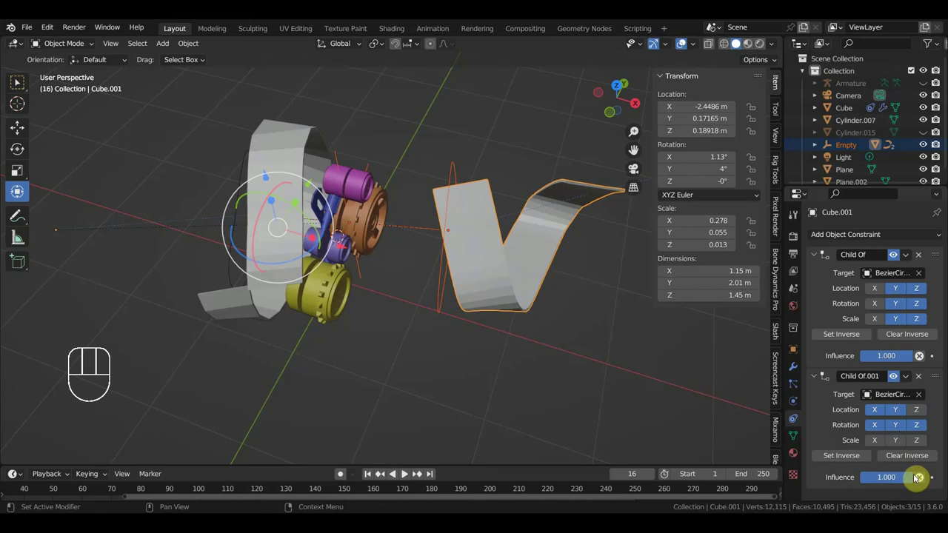
click(921, 380)
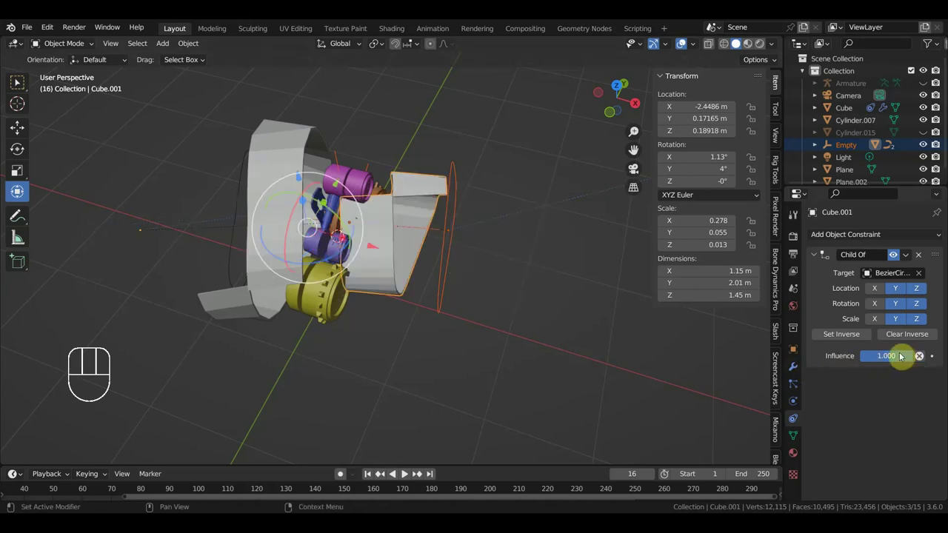
key(ctrl+z)
click(362, 276)
Start a retest rotation of the Empty, delete and undo, then deselect everything
key(r)
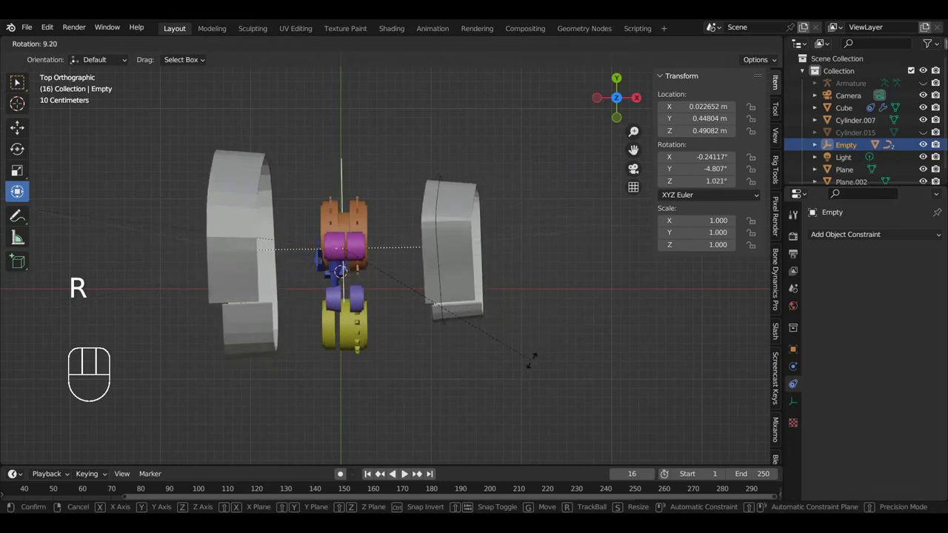
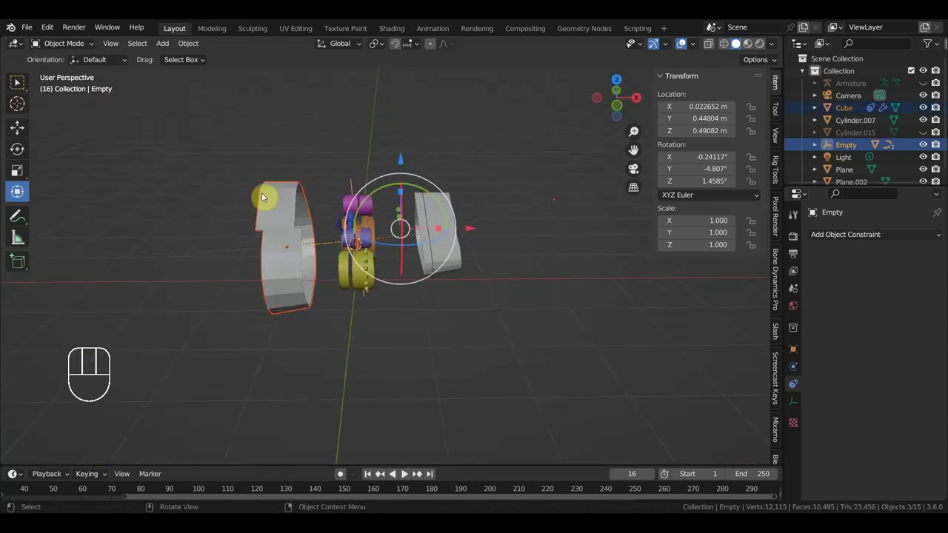
key(Delete)
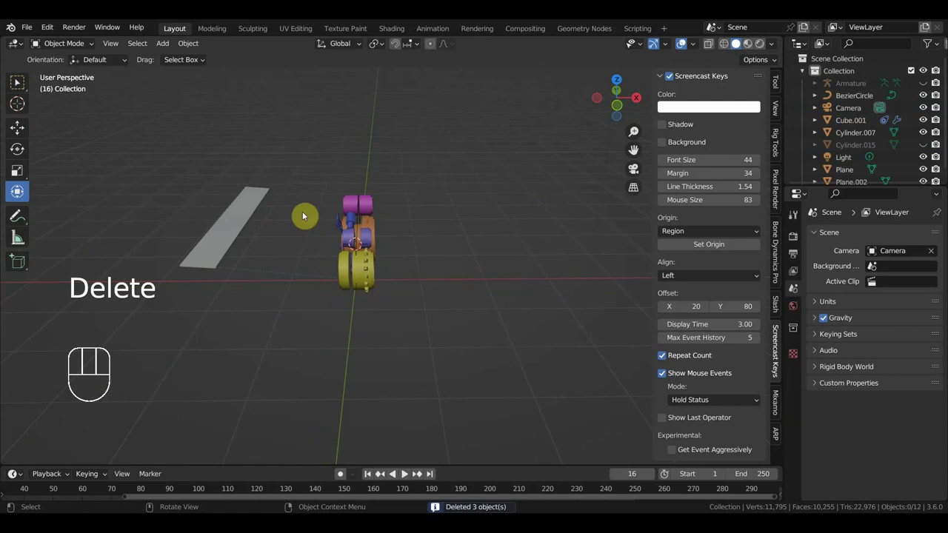
key(ctrl+z)
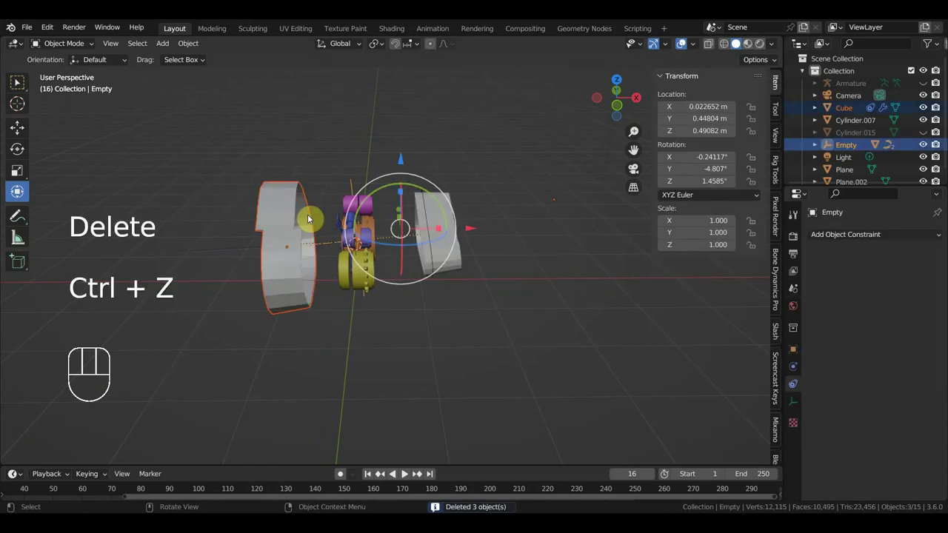
click(299, 325)
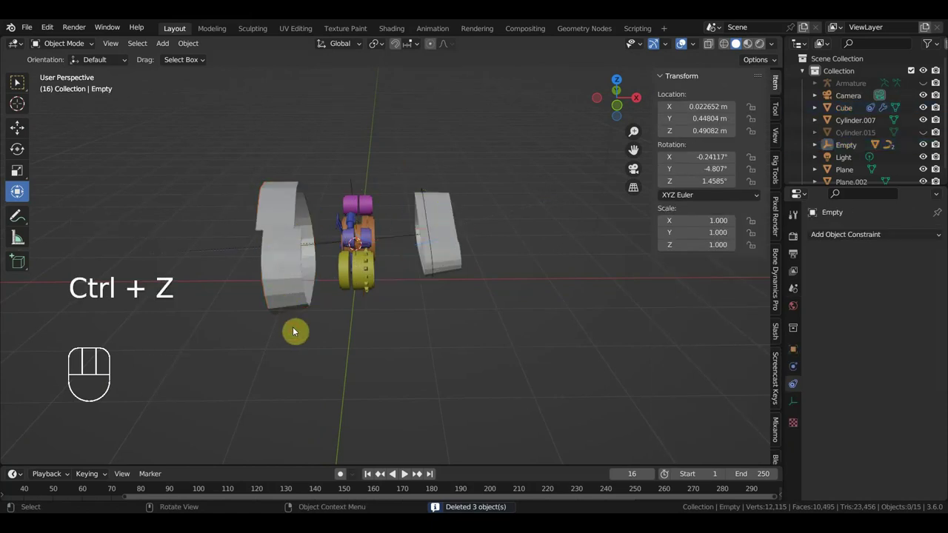
Delete the old Cube track and move the remaining Cube.001 track back toward the robot
drag(292, 318, 237, 164)
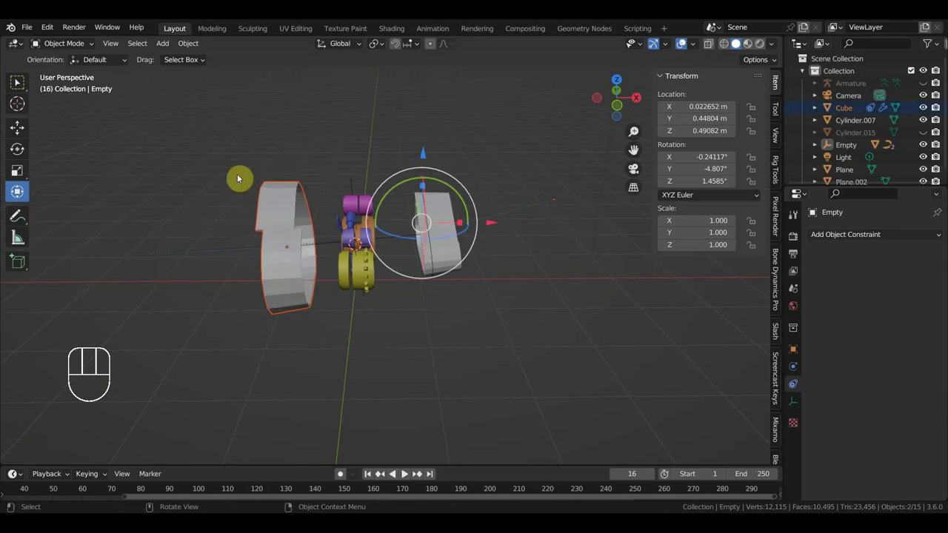
key(Delete)
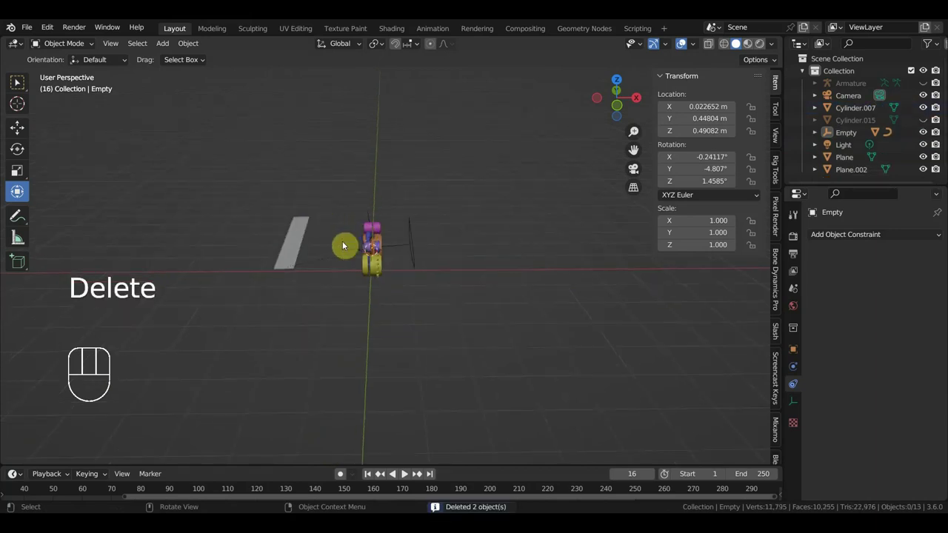
drag(289, 249, 307, 253)
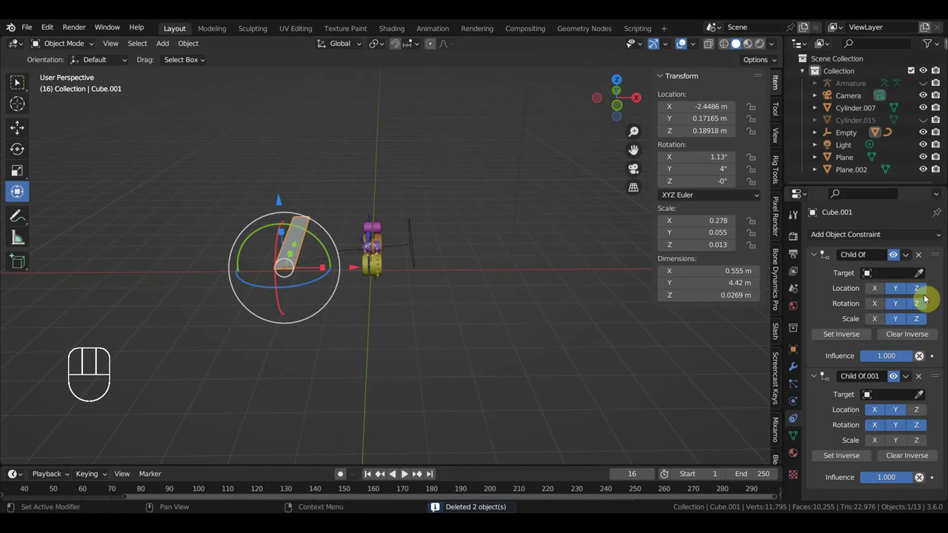
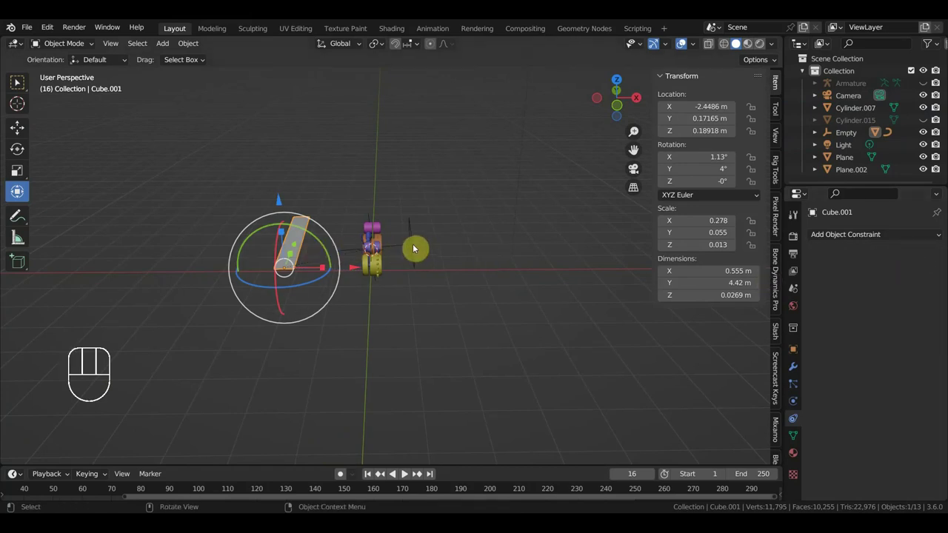
click(417, 250)
drag(310, 248, 340, 250)
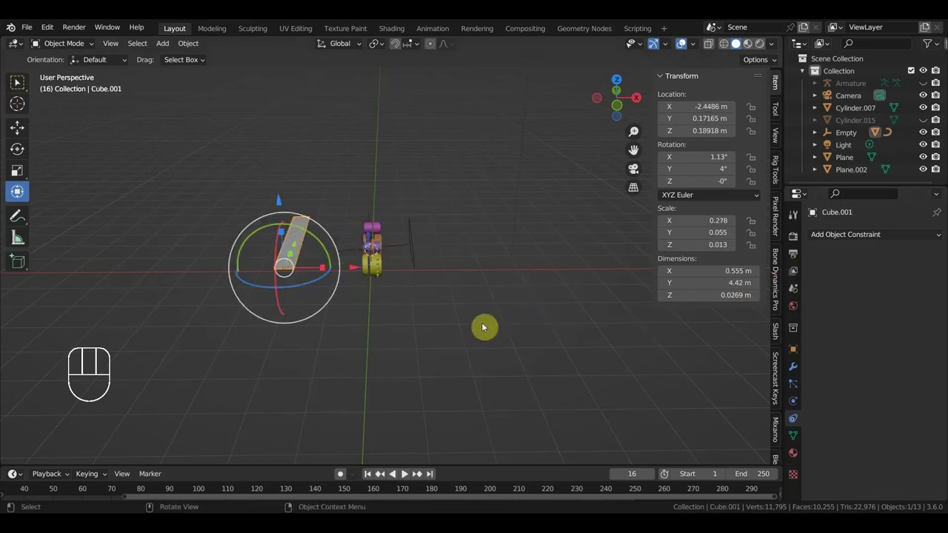
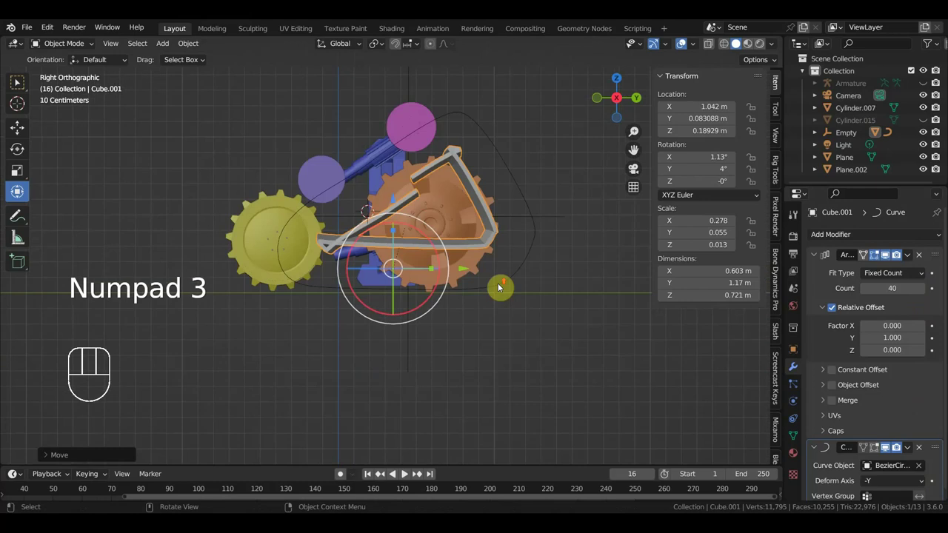
Scale the track down and back up slightly and tilt it with R so its loop fits around the gear
key(s)
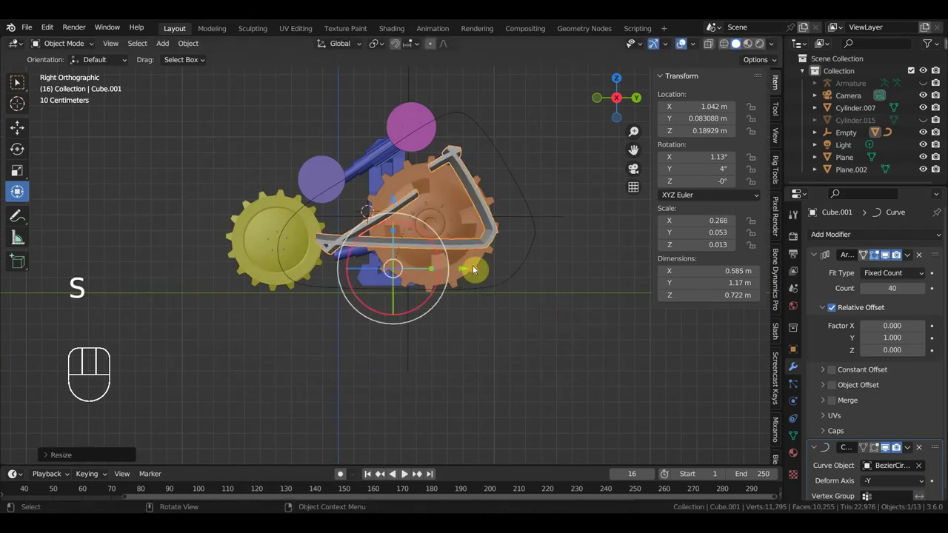
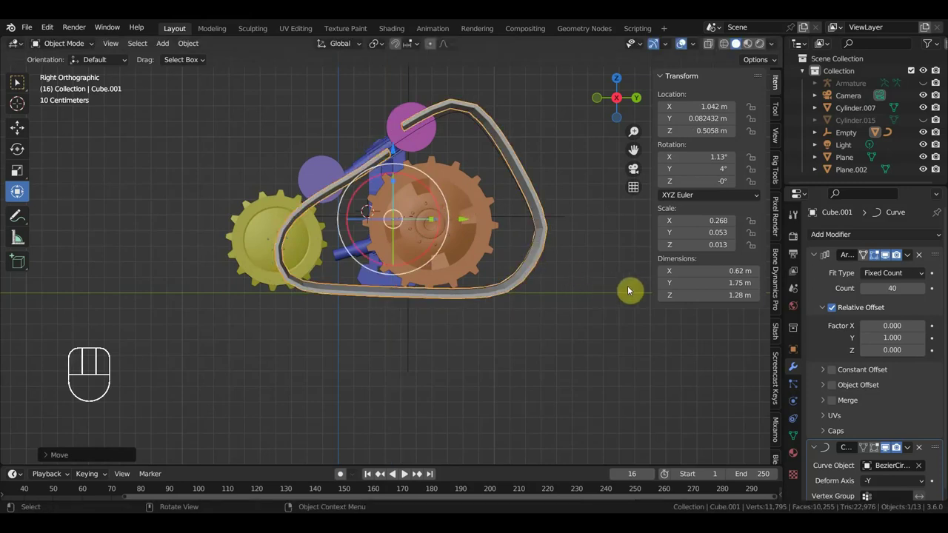
key(s)
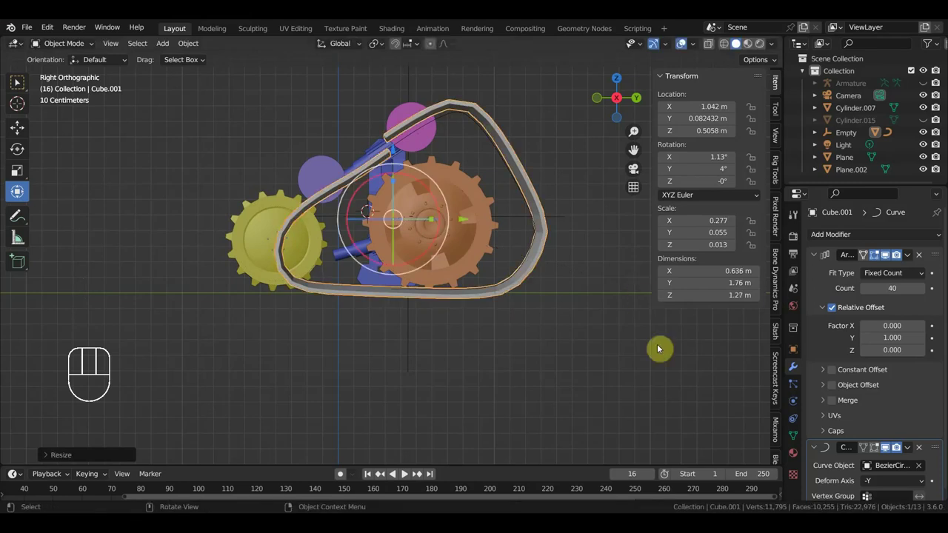
key(r)
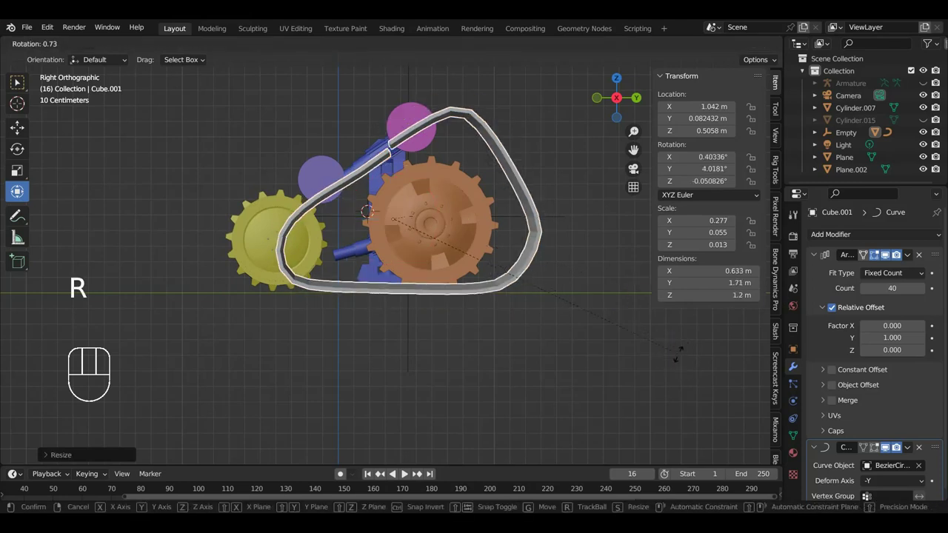
drag(610, 354, 717, 411)
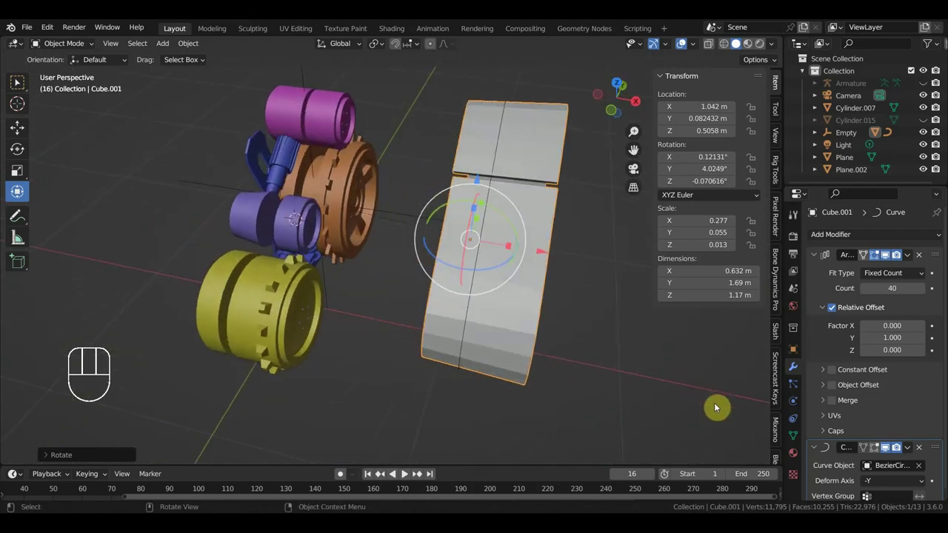
drag(716, 400, 616, 354)
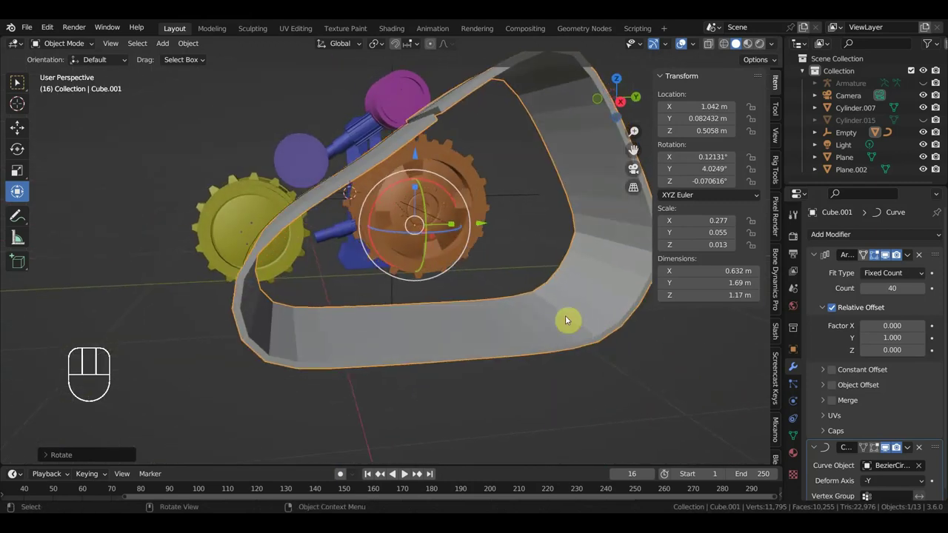
click(535, 309)
drag(572, 328, 607, 353)
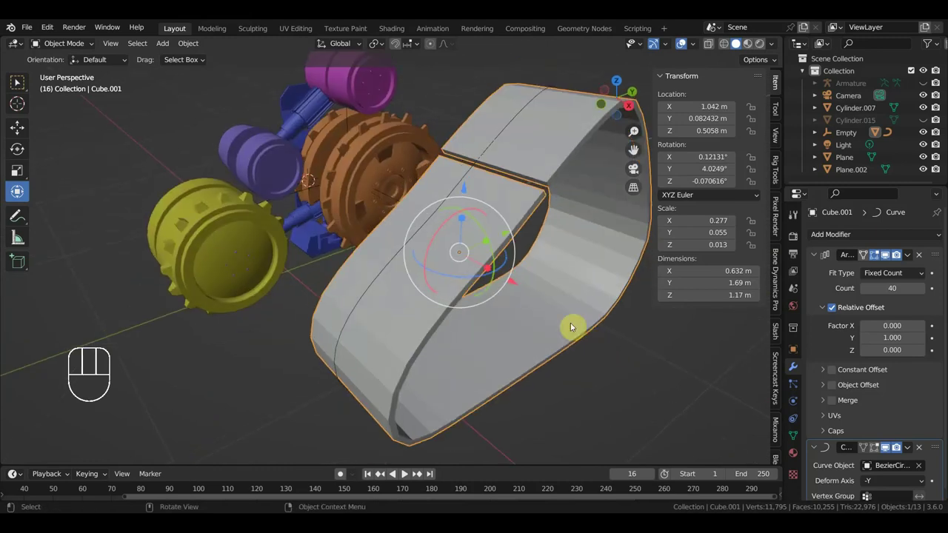
Inspect robot and track, then select the Empty, the Bezier circle and finally the track object
click(544, 315)
click(537, 292)
drag(582, 327, 625, 317)
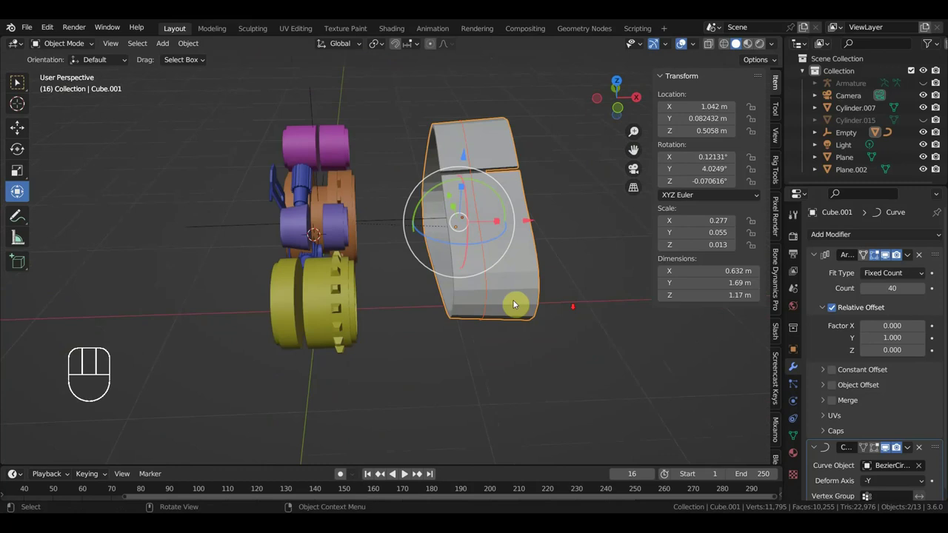
click(383, 225)
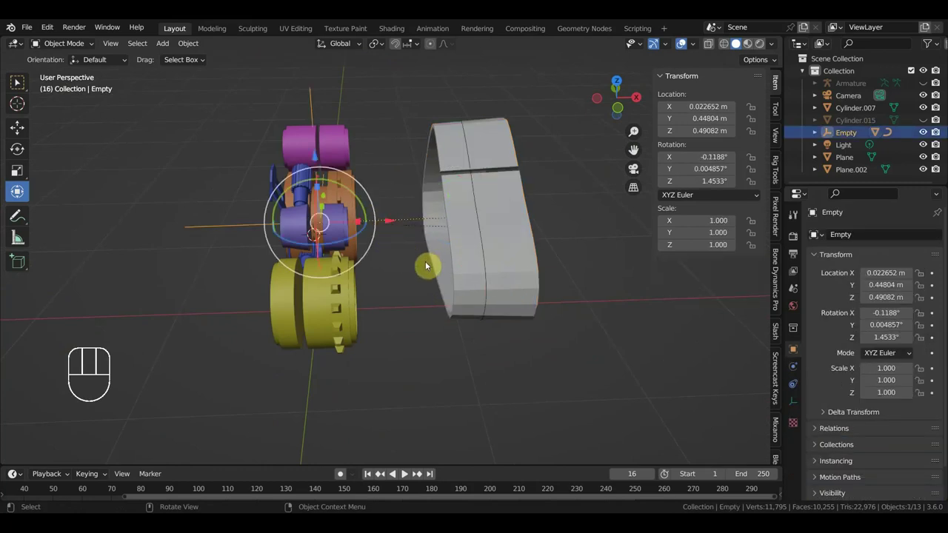
click(488, 256)
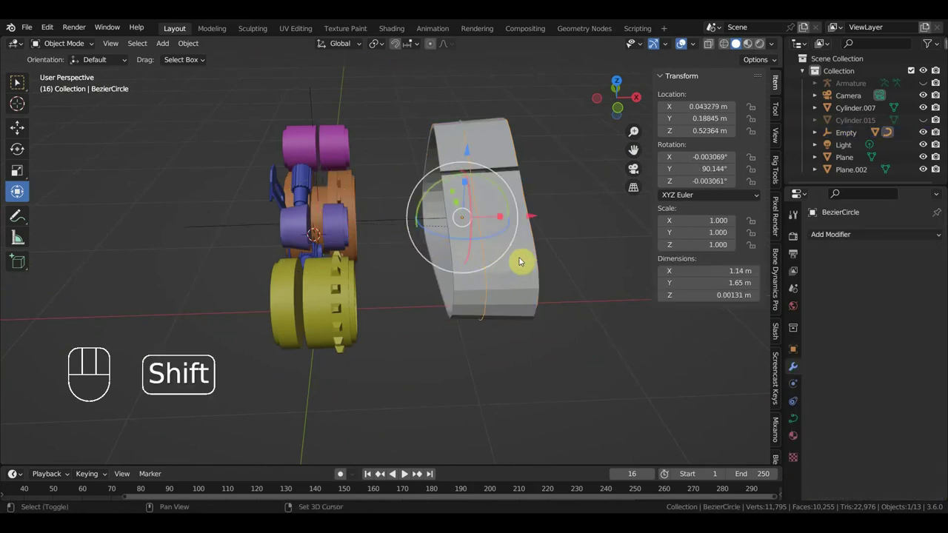
click(528, 265)
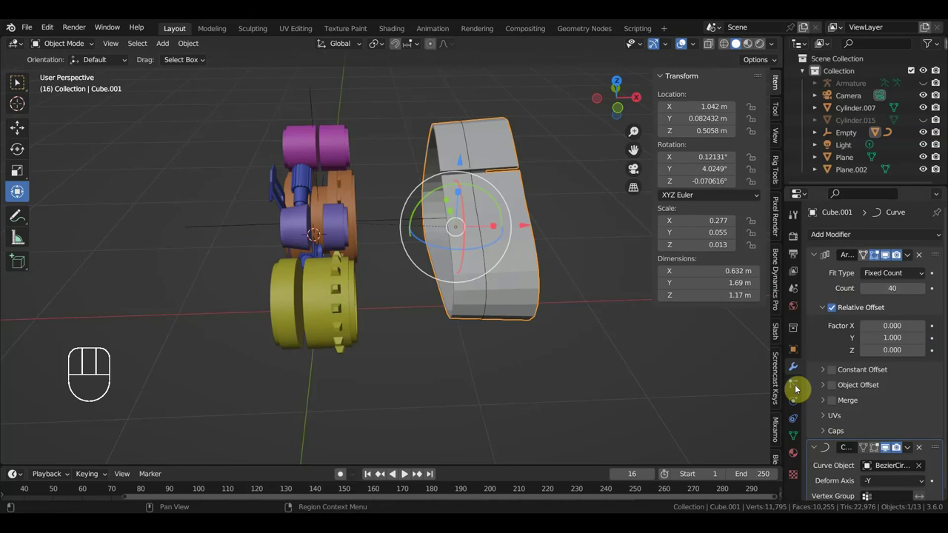
Browse Cube.001's property panels to its Object Constraint properties
click(797, 376)
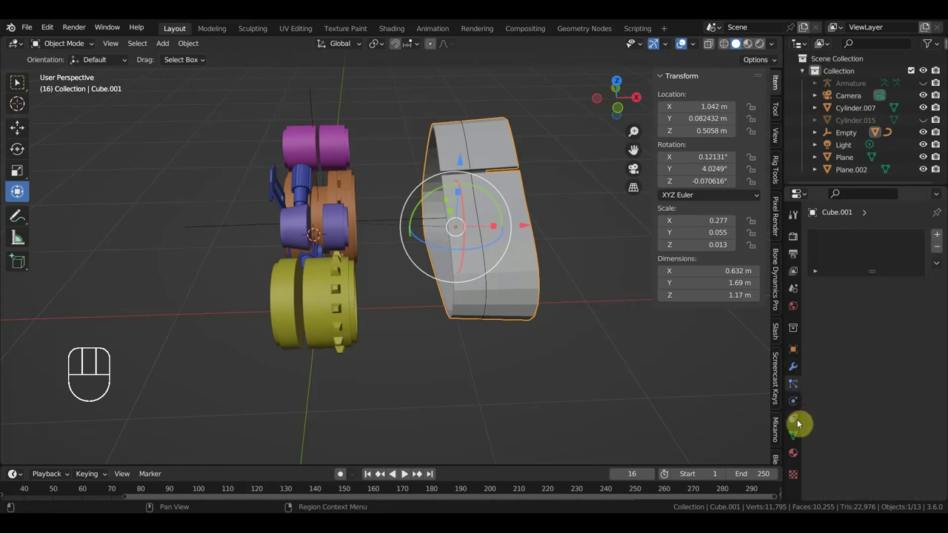
click(798, 439)
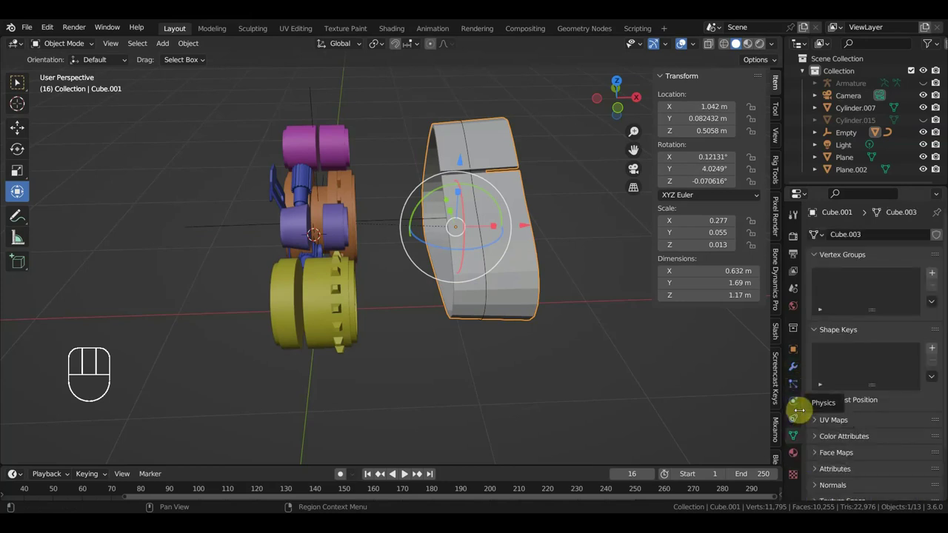
click(797, 418)
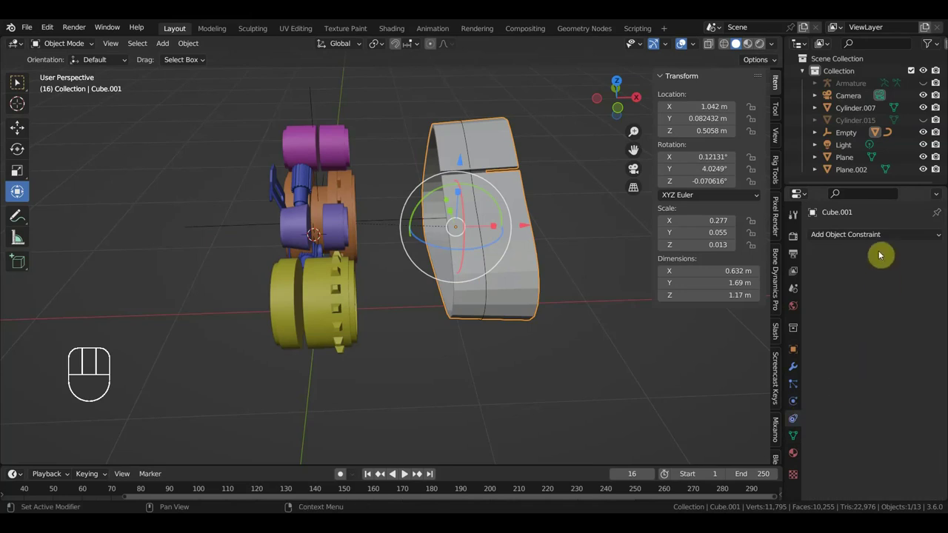
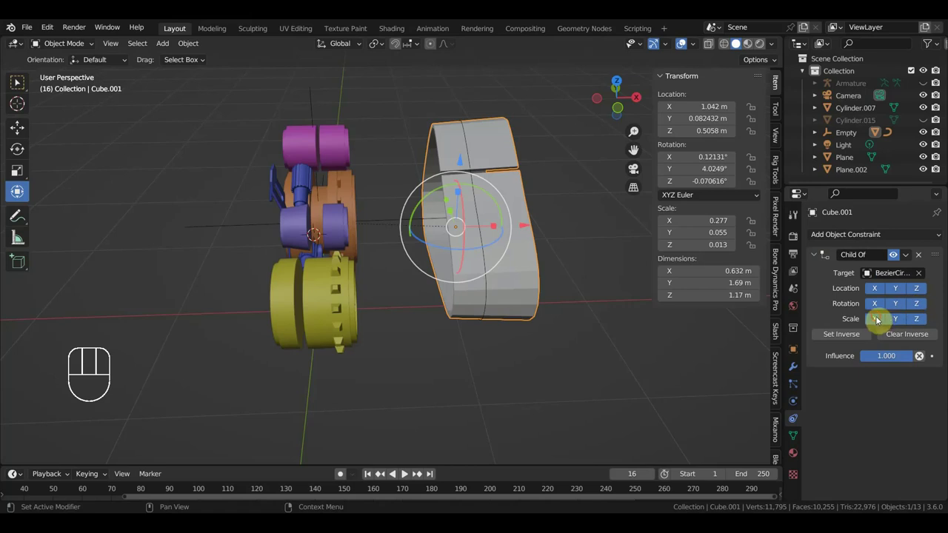
On the new Child Of targeting BezierCircle, untick Scale X/Y/Z and start unticking Rotation
click(903, 320)
click(899, 310)
click(919, 311)
click(878, 308)
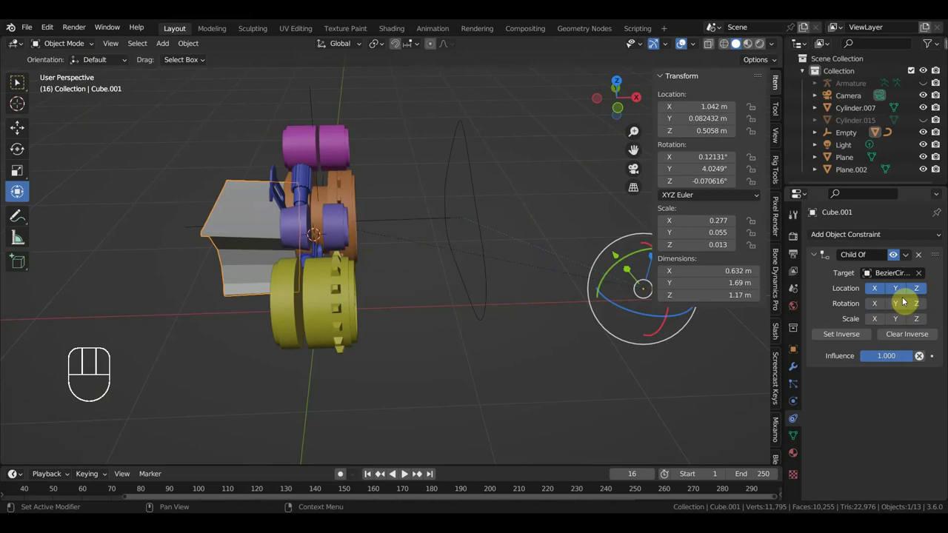
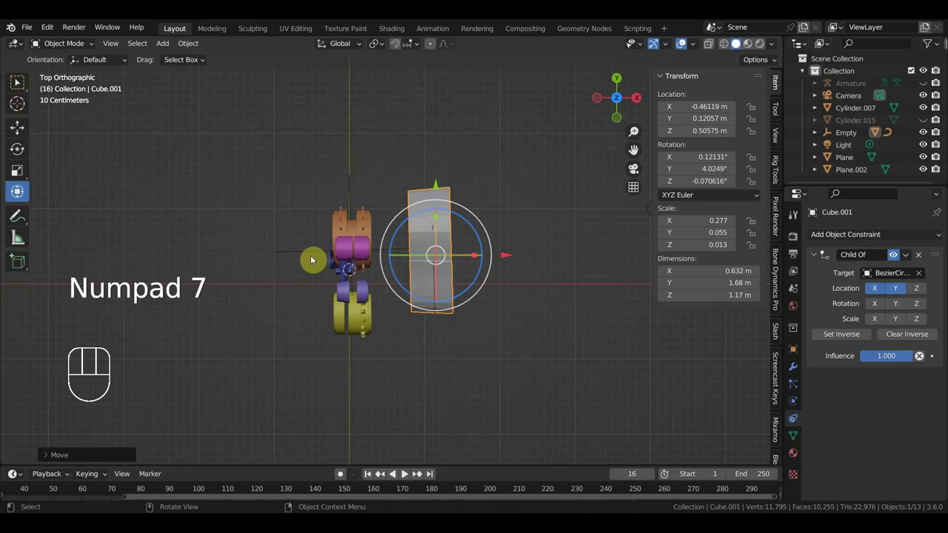
Rotate the Empty back and forth around its vertical axis in Top view, watching the track swing with it
click(314, 254)
key(r)
drag(509, 272, 324, 165)
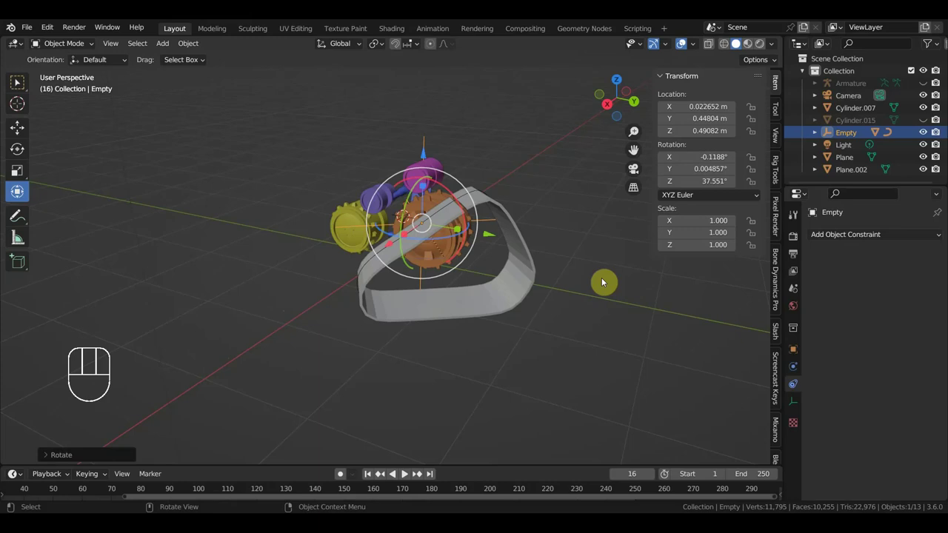
key(r)
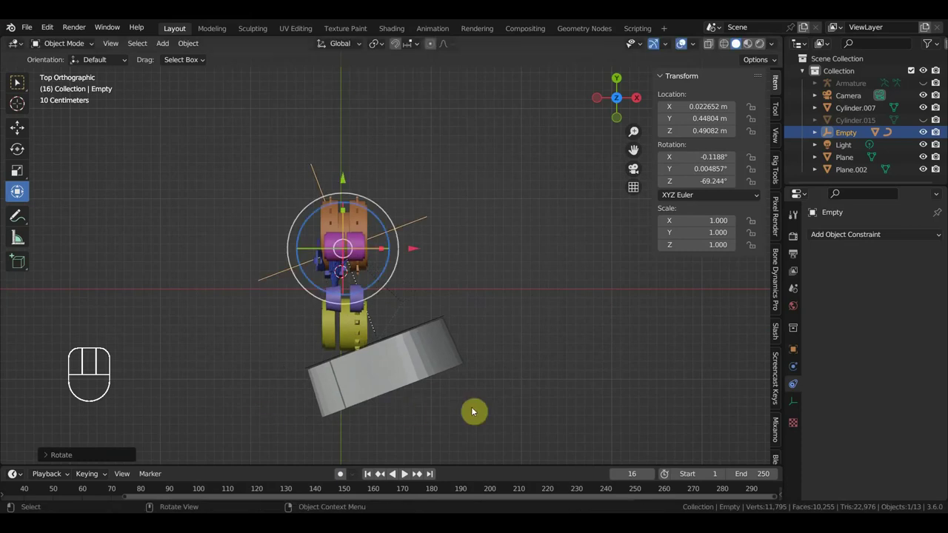
drag(464, 377, 454, 304)
drag(455, 298, 576, 325)
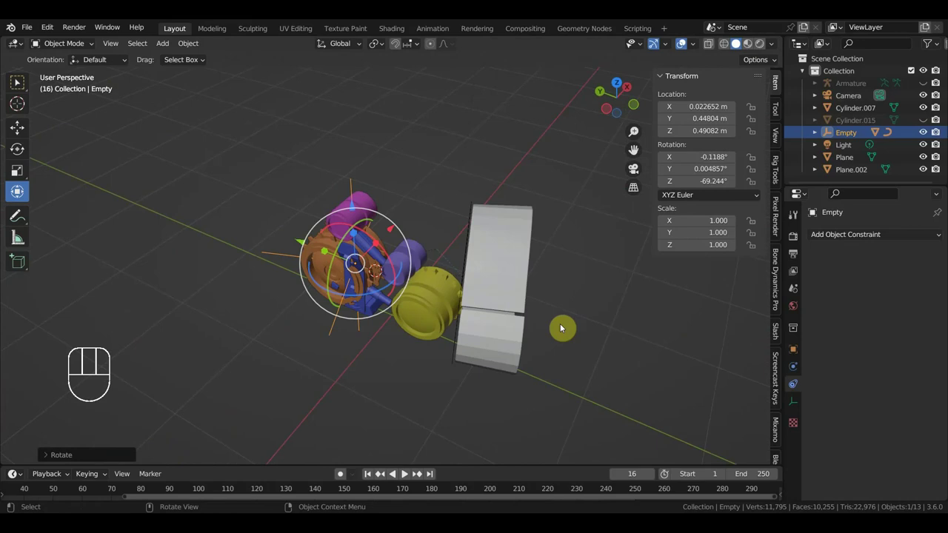
key(r)
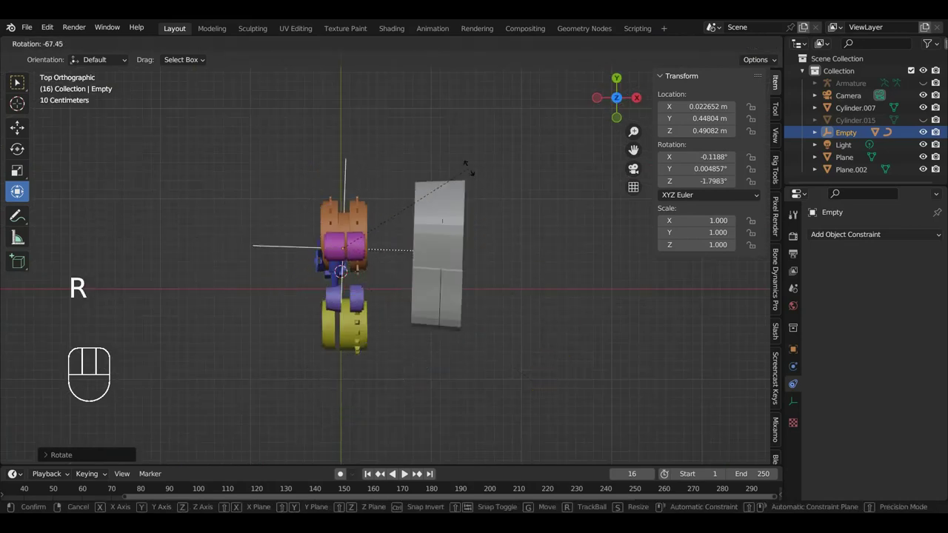
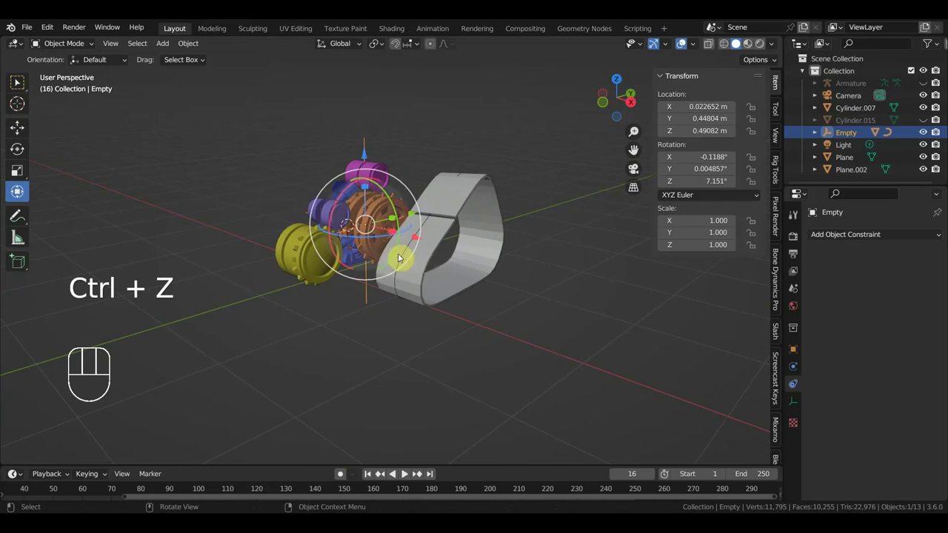
On Cube.001's Child Of.001 constraint to the Bezier circle, turn off the scale axes so it follows location and rotation only
drag(488, 265, 512, 276)
click(461, 238)
click(494, 302)
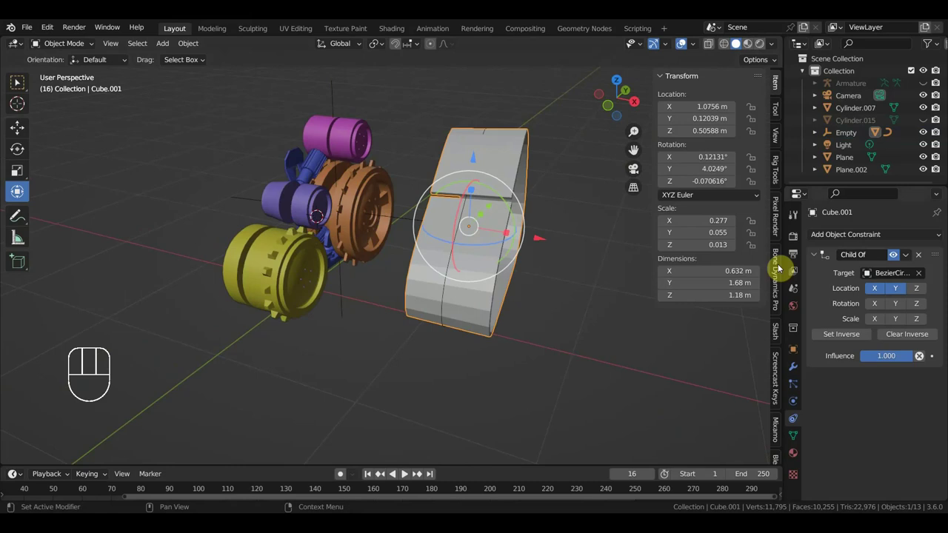
drag(899, 238, 915, 299)
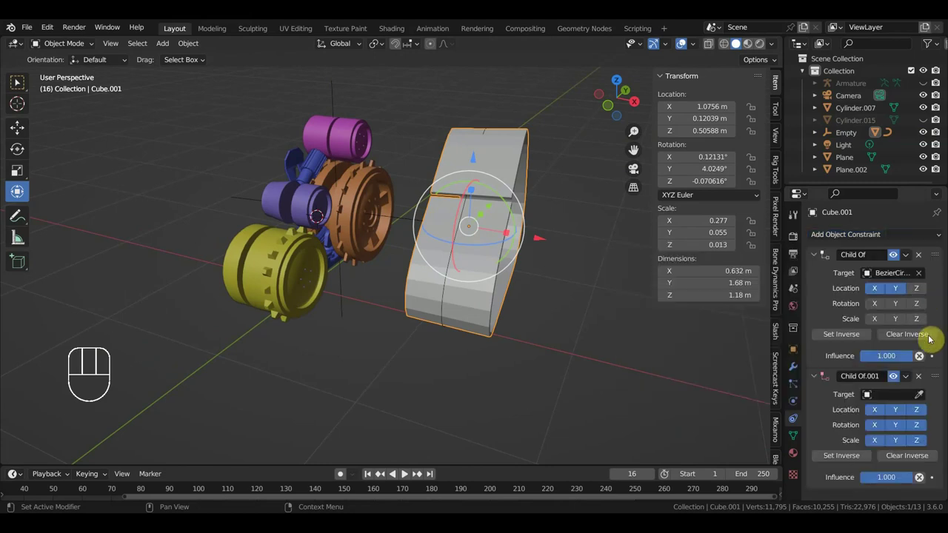
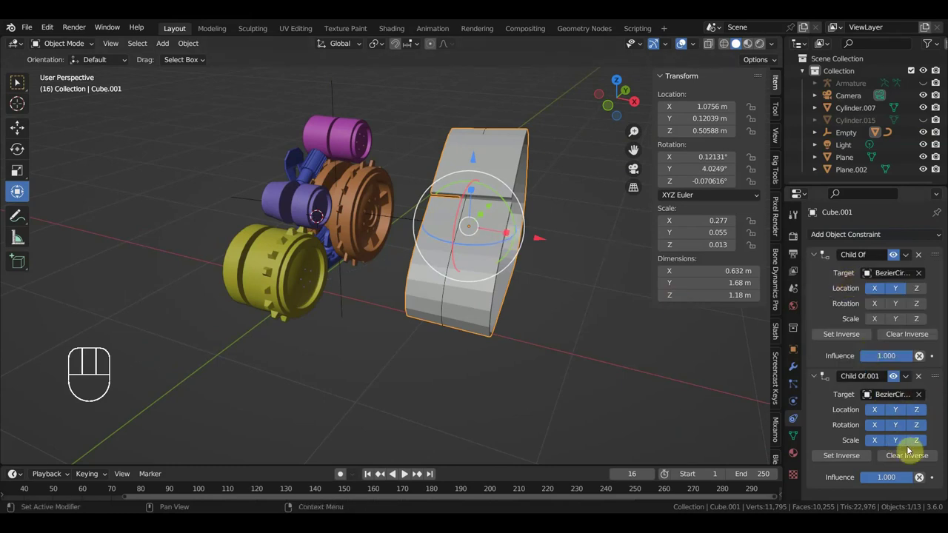
drag(880, 443, 891, 443)
click(915, 441)
click(920, 427)
click(920, 413)
drag(594, 415, 606, 422)
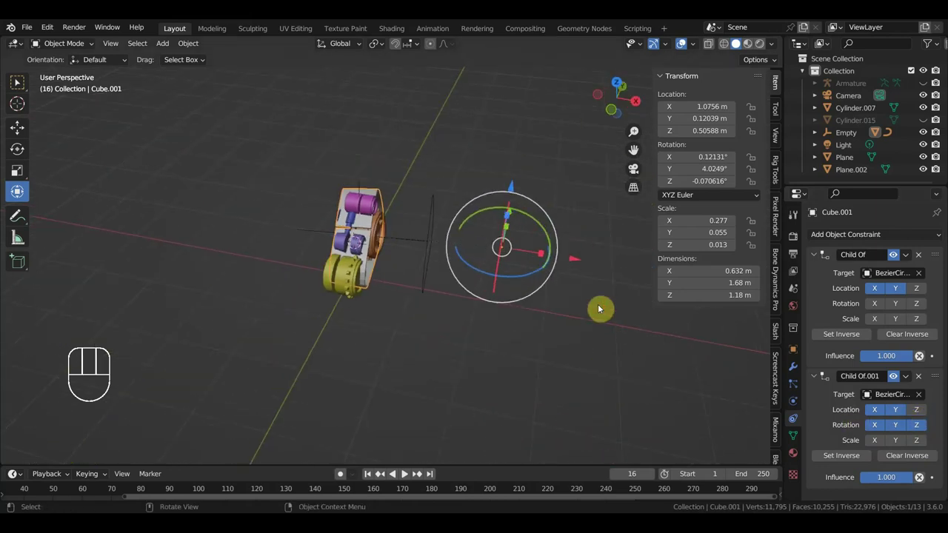
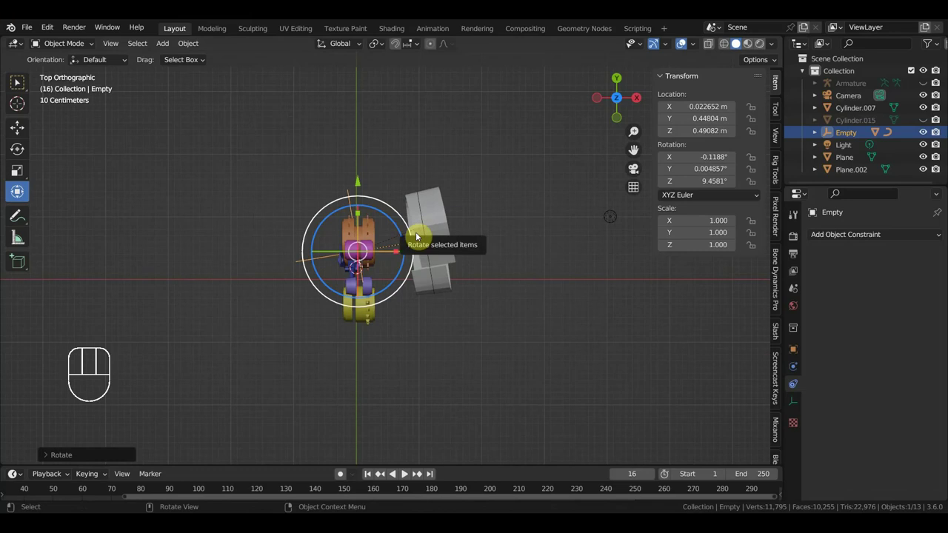
Undo the free test rotations of the Empty, leaving it near level at about 7° around Z
key(ctrl+z)
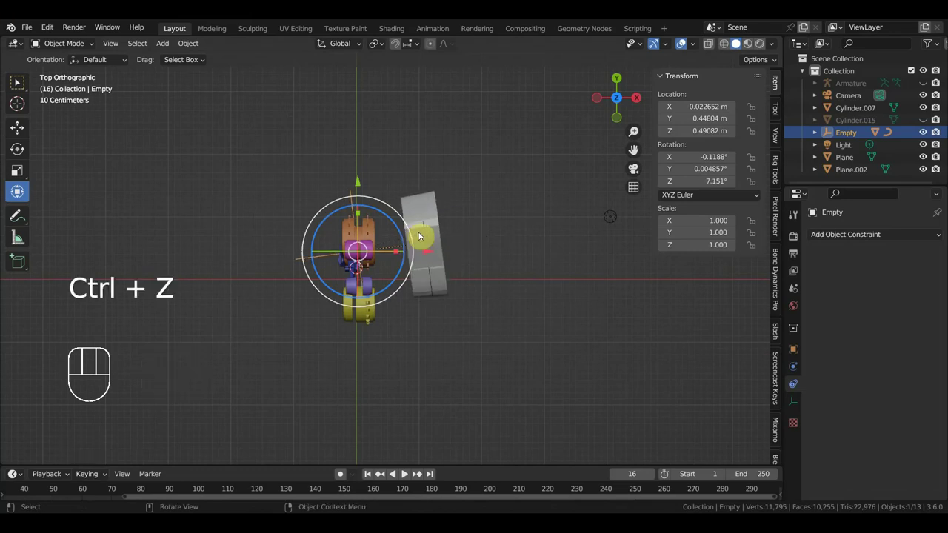
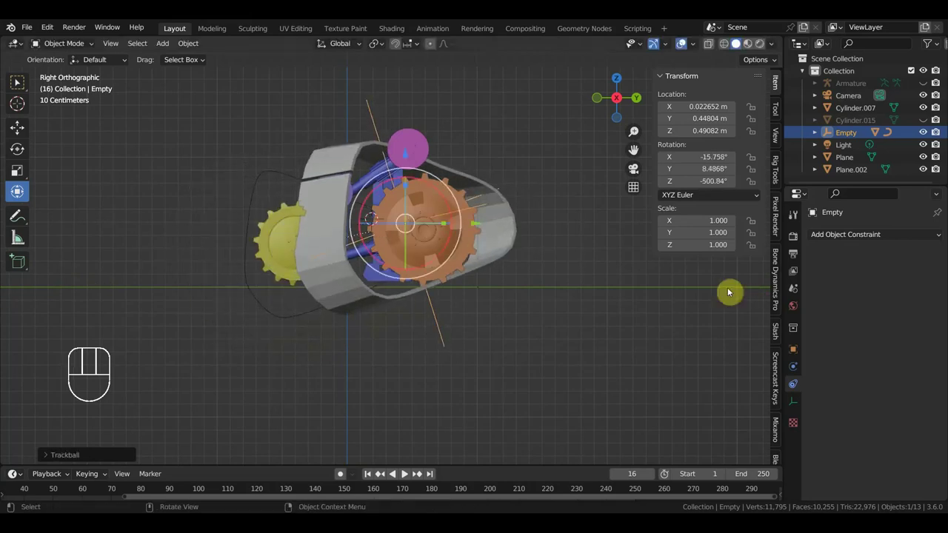
key(ctrl+z)
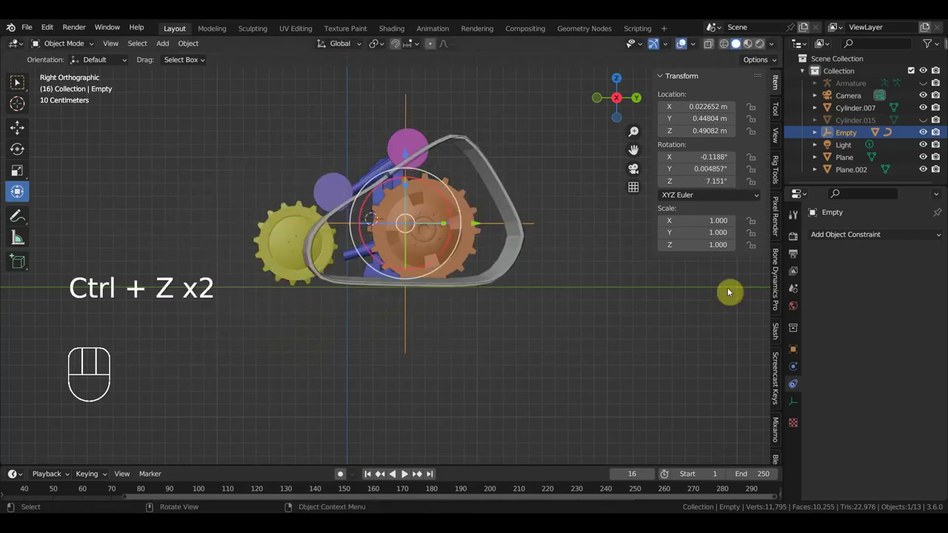
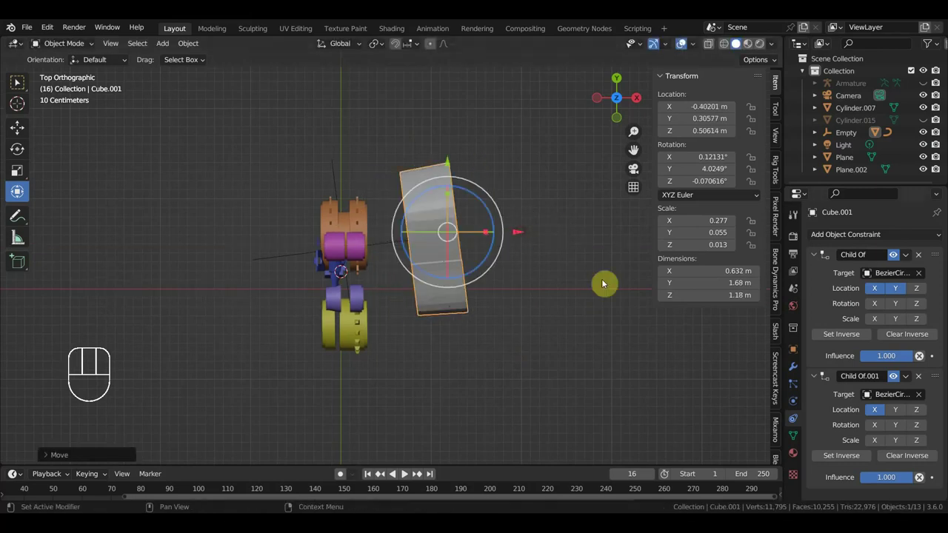
Delete Child Of.001 from Cube.001, move the track back beside the wheels at about 1.07 m X, and reselect the Empty
click(922, 379)
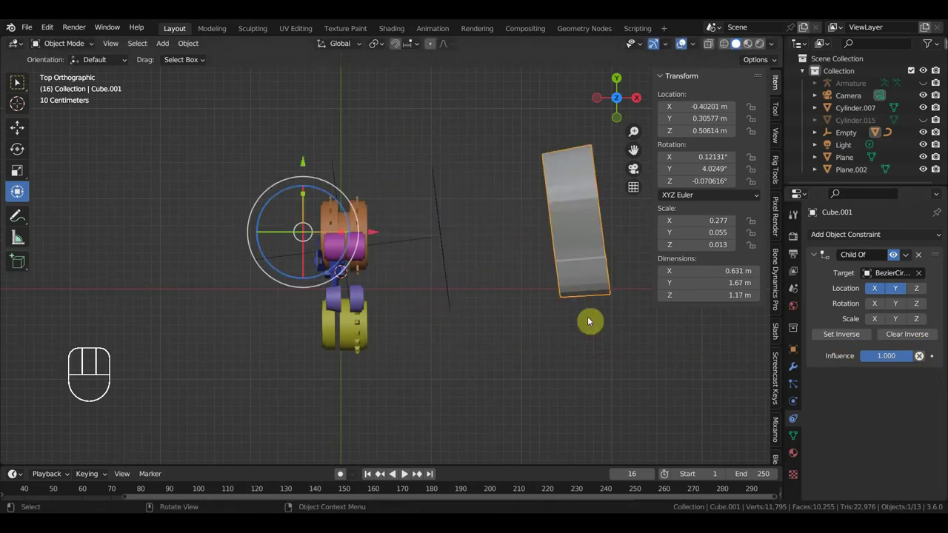
drag(371, 238, 500, 239)
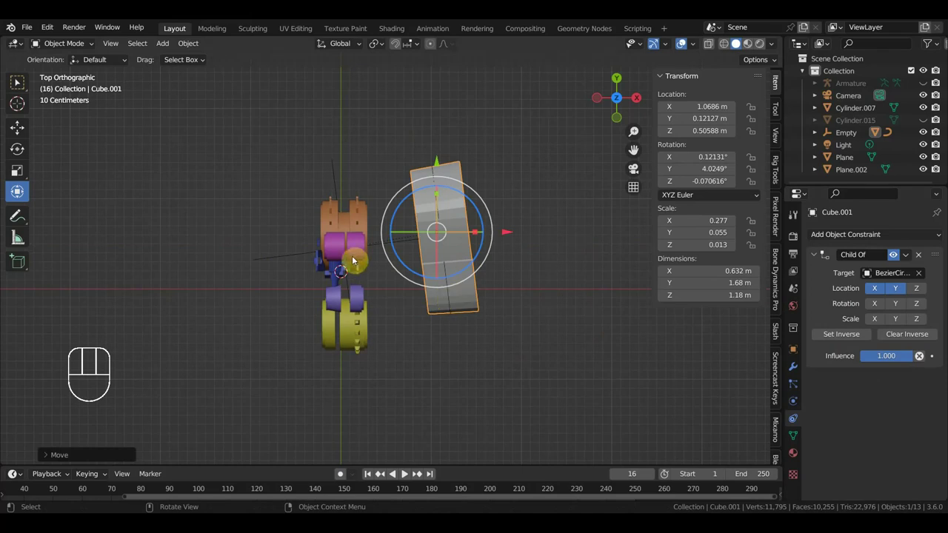
click(297, 257)
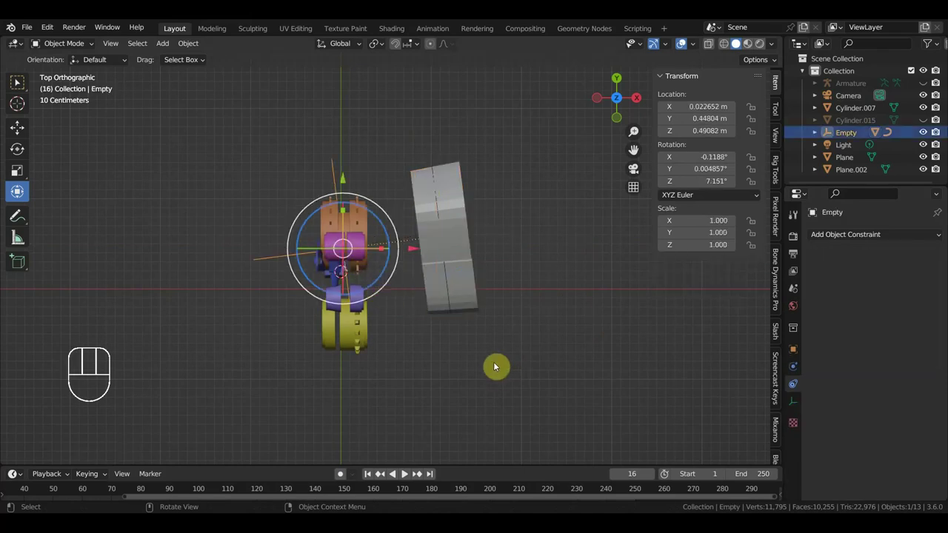
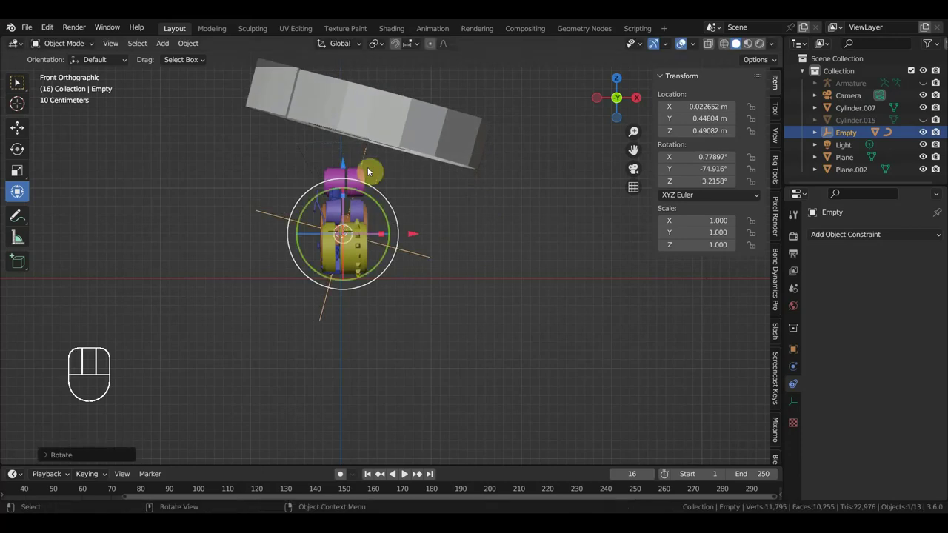
Undo the Empty's steep tilt, then rotate, move it to about 0.197 m Y and scale it to about 1.107 to check the track follows
drag(379, 216, 381, 245)
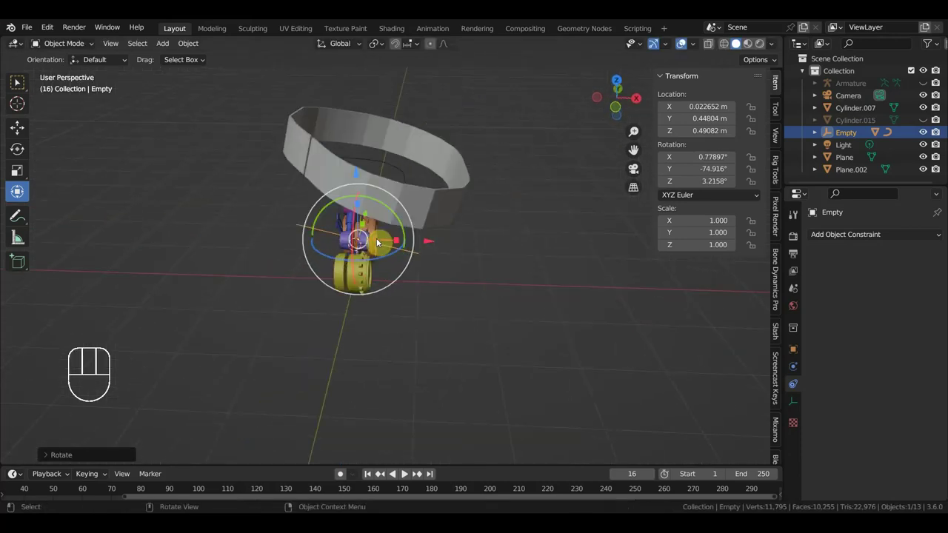
key(ctrl+z)
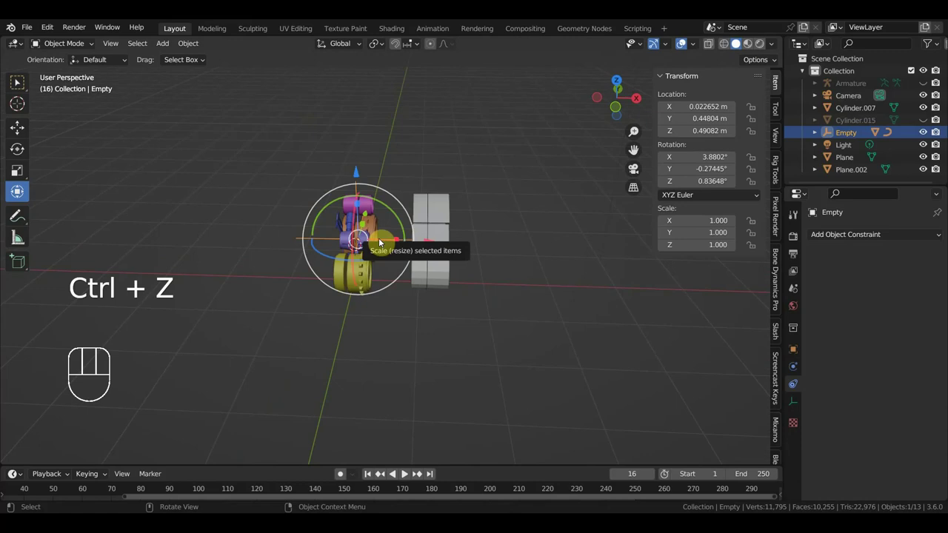
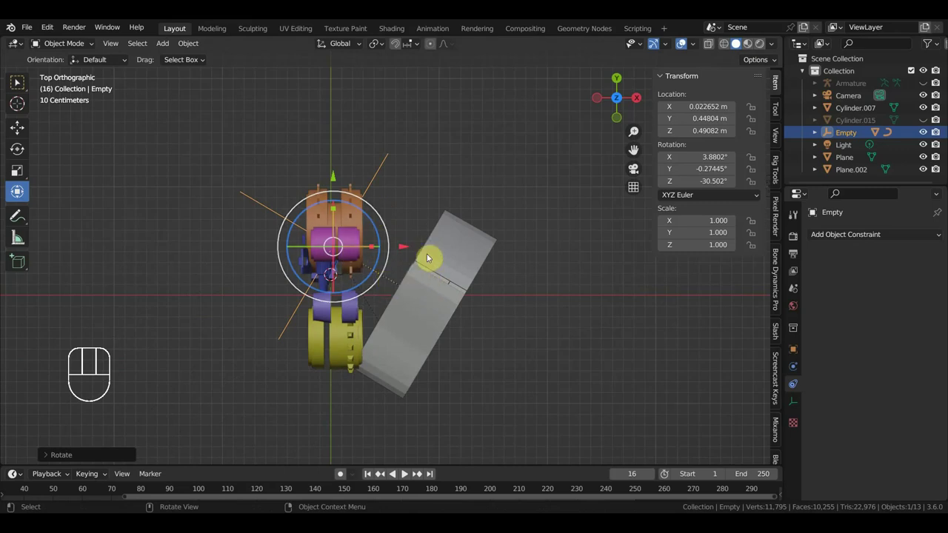
key(r)
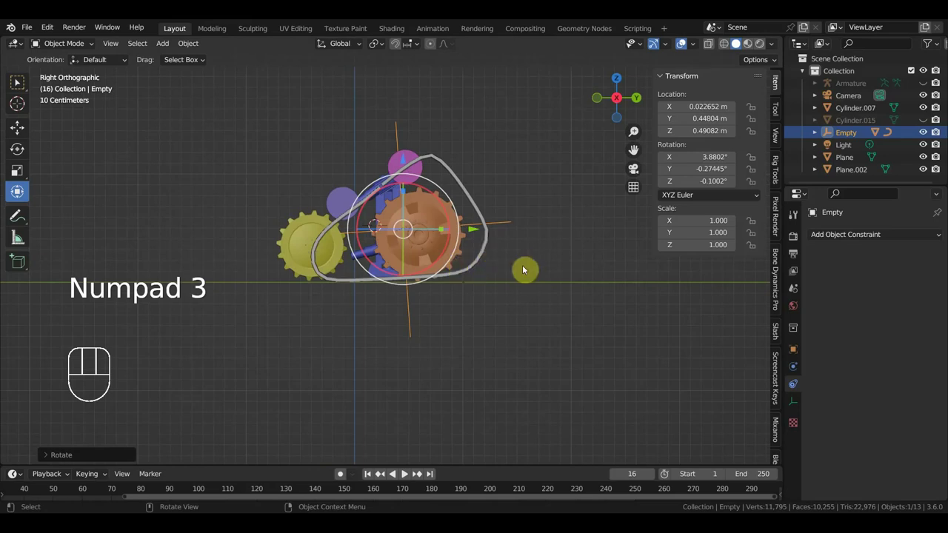
key(r)
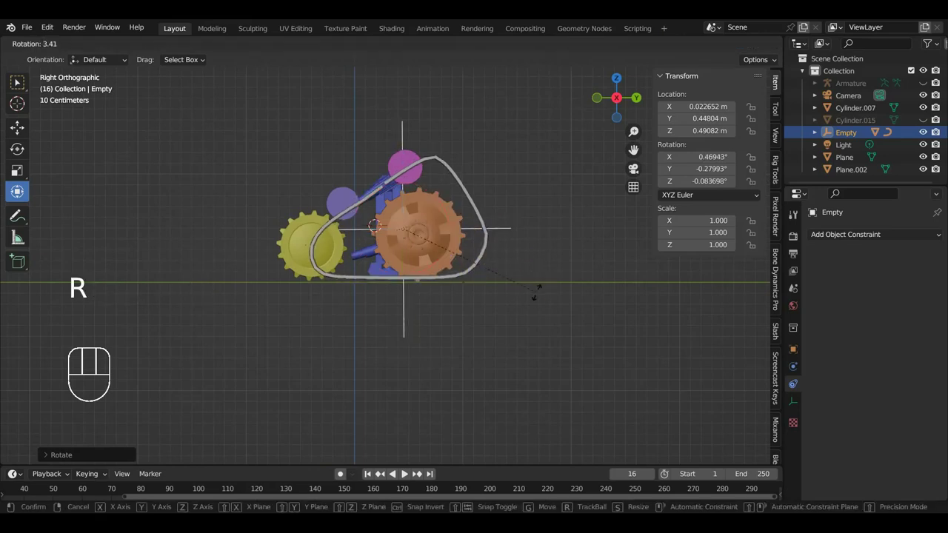
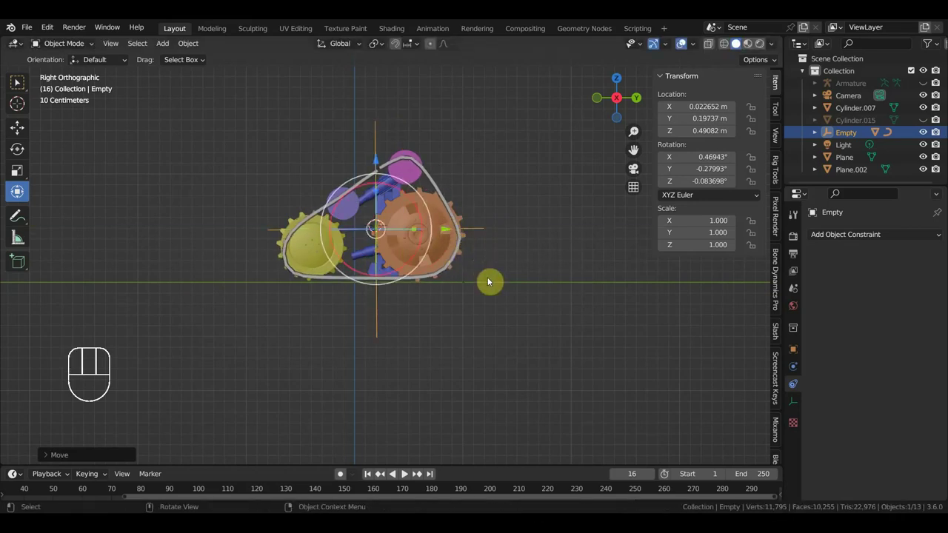
key(s)
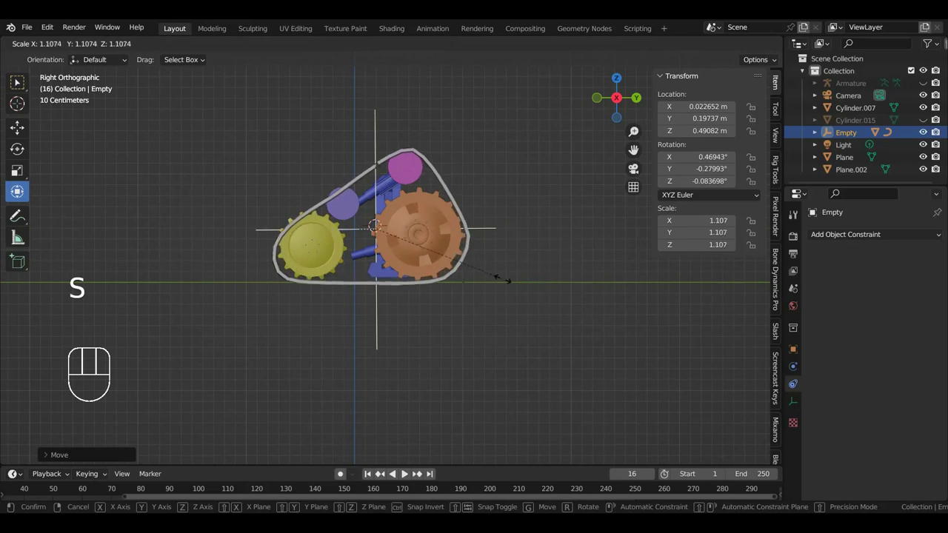
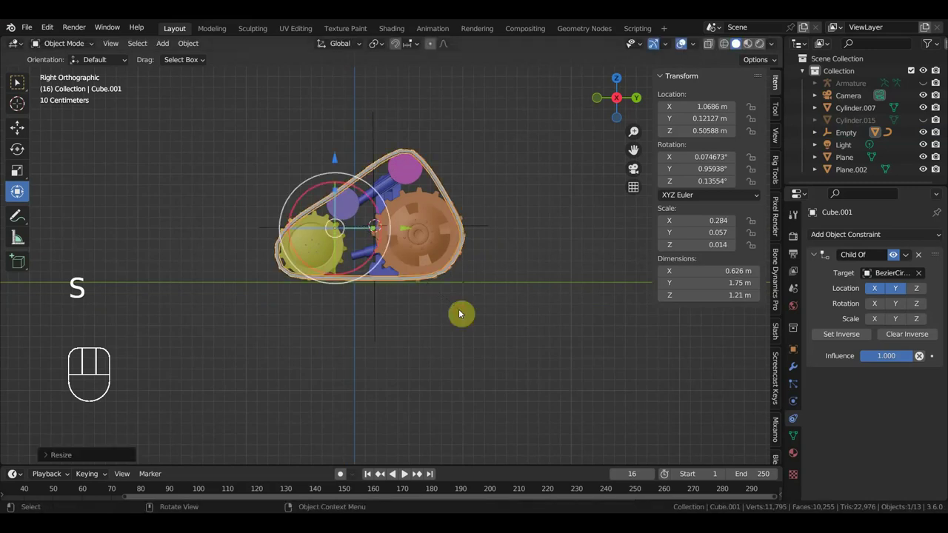
Undo the last resize and scale Cube.001 slightly larger so the track wraps snugly around the wheels
key(ctrl+z)
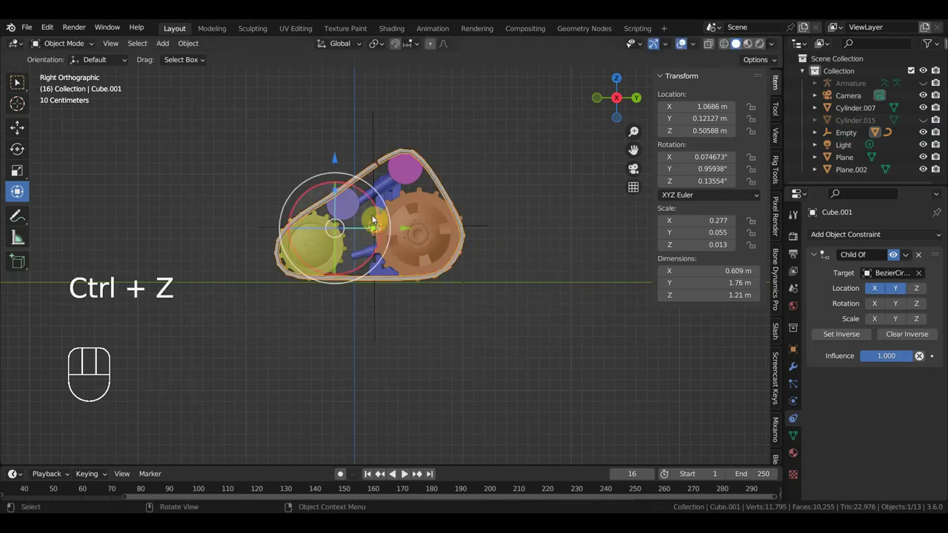
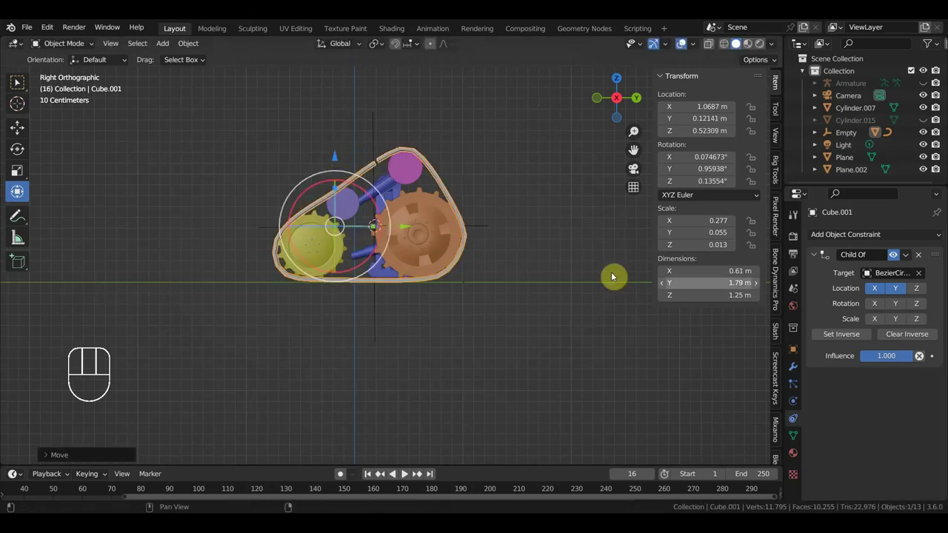
drag(533, 373, 656, 396)
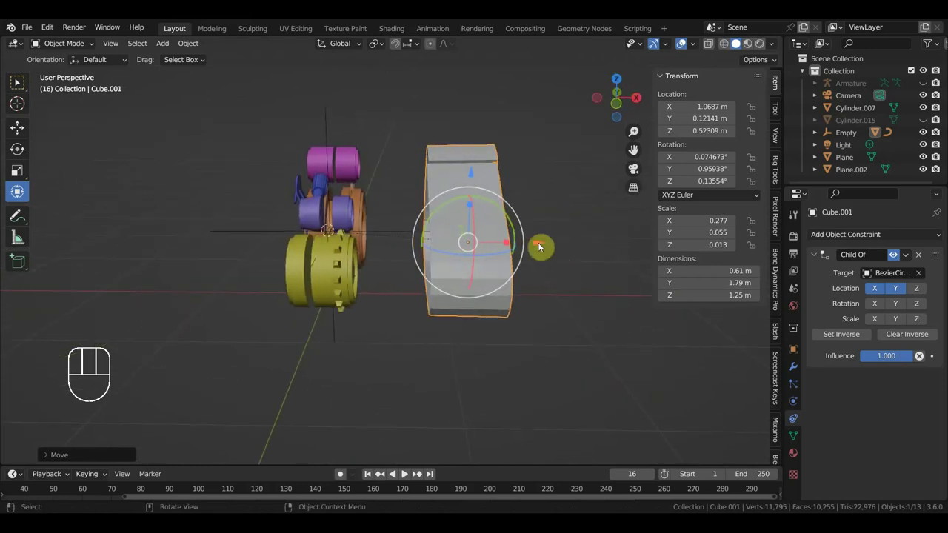
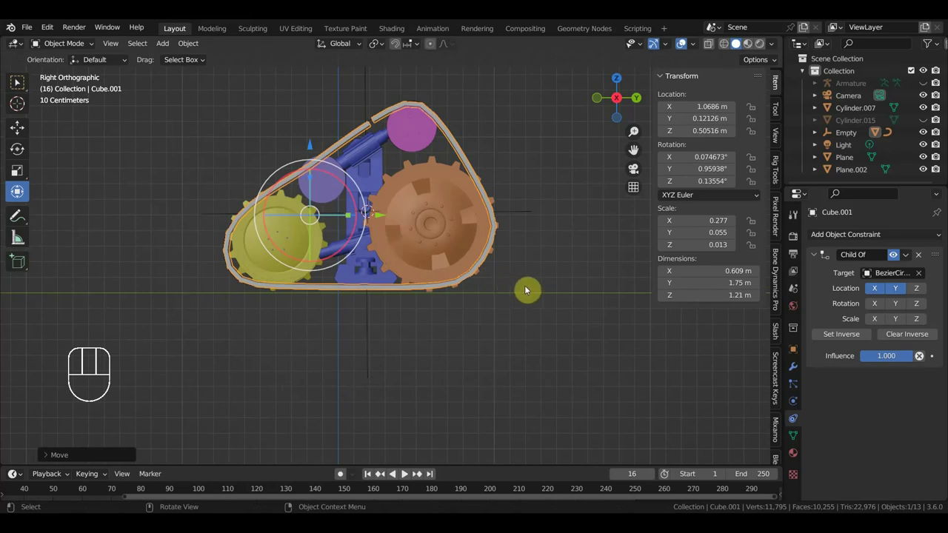
key(s)
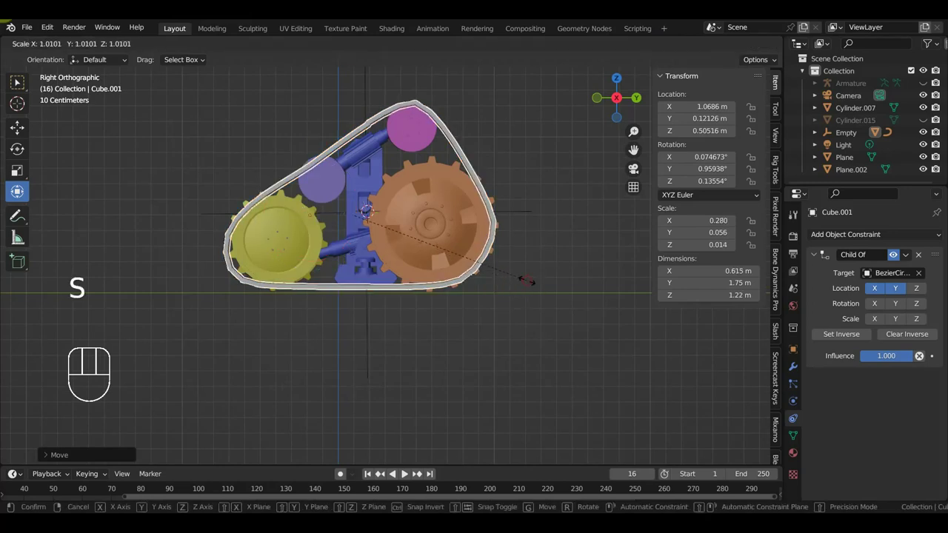
drag(460, 276, 522, 283)
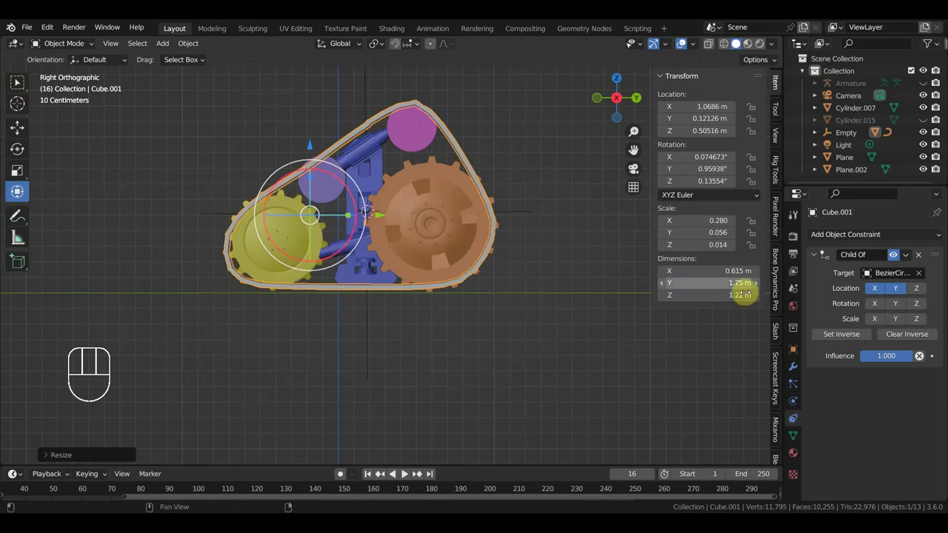
Set Inverse on Cube.001's Child Of constraint and reselect the Empty at scale about 1.059
click(852, 339)
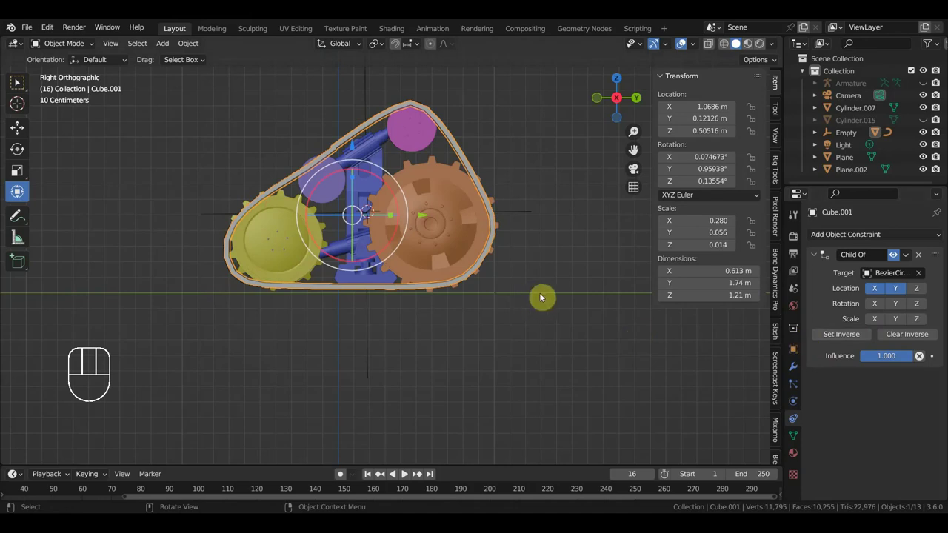
drag(443, 219, 536, 237)
click(371, 225)
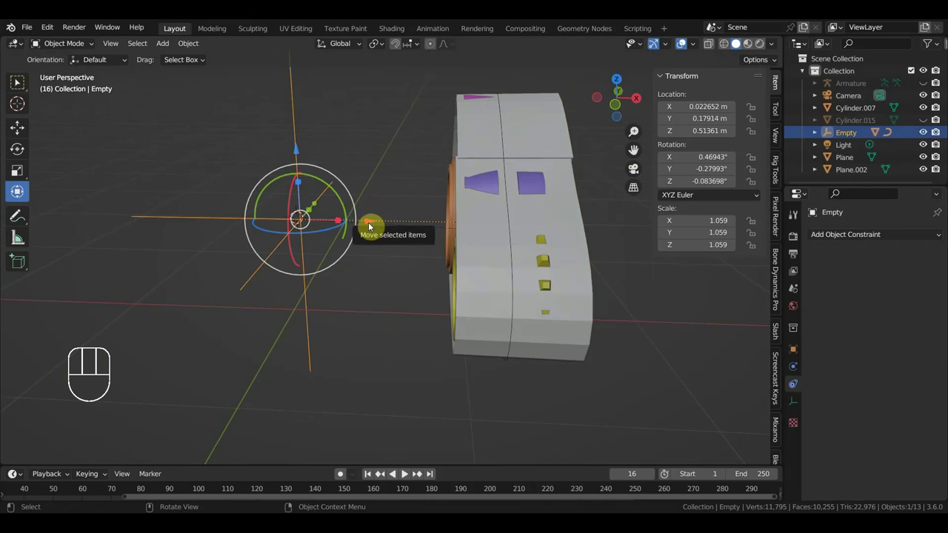
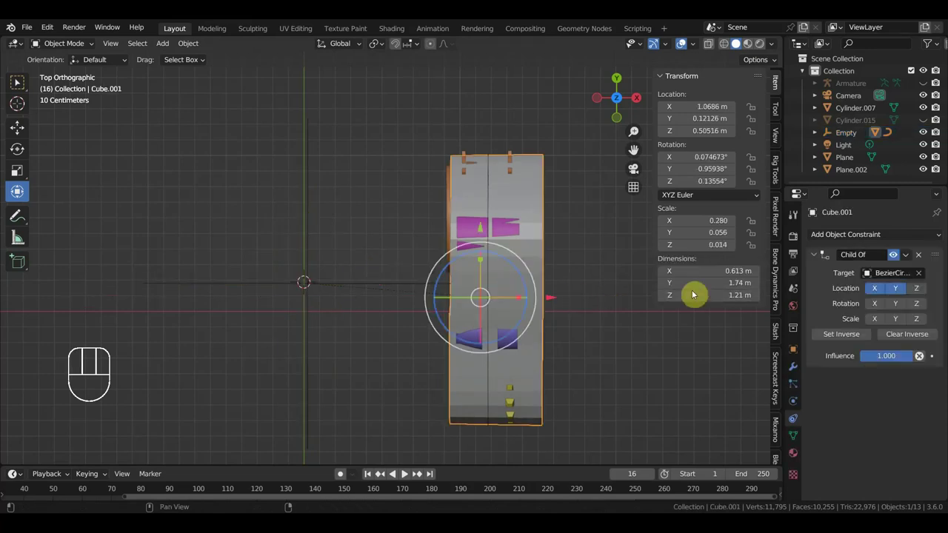
On Child Of.001, stop inheriting X and Y scale and Z location from BezierCircle
drag(908, 242, 903, 300)
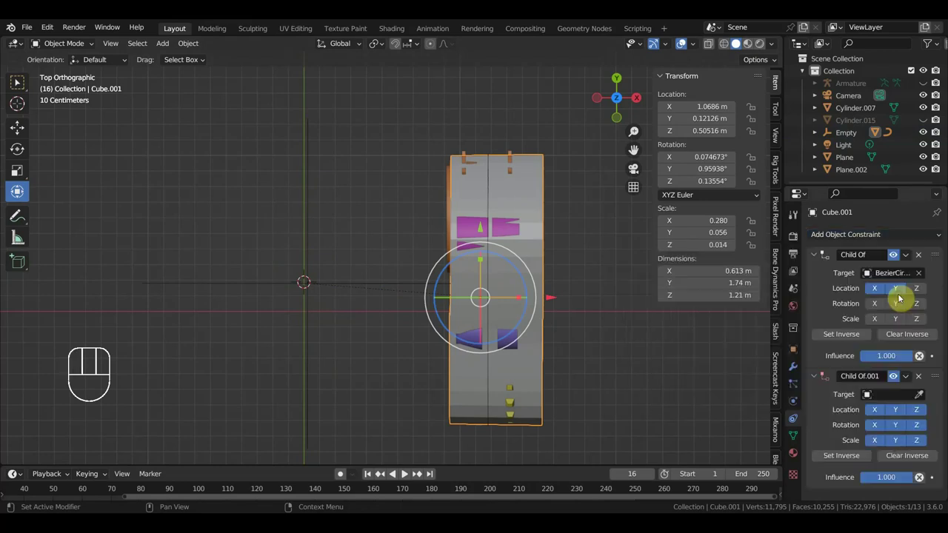
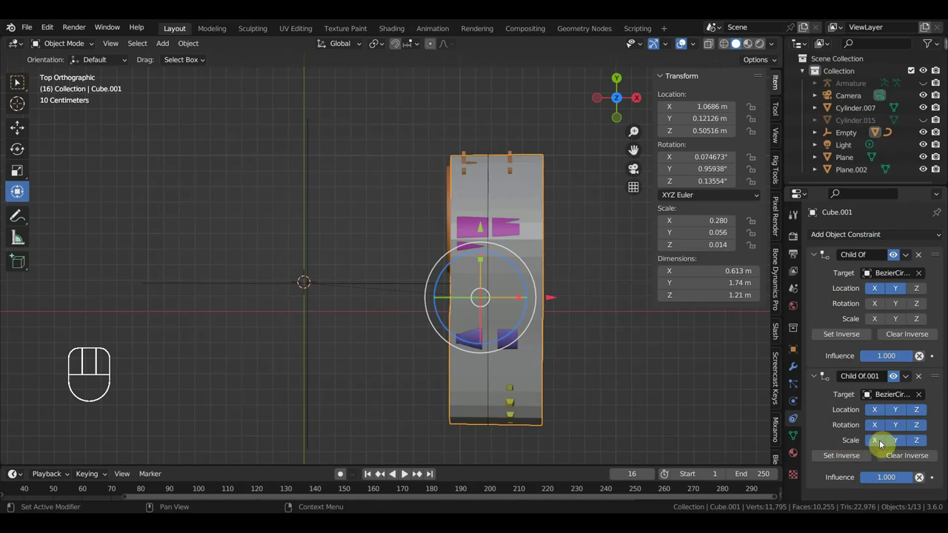
click(902, 445)
click(921, 446)
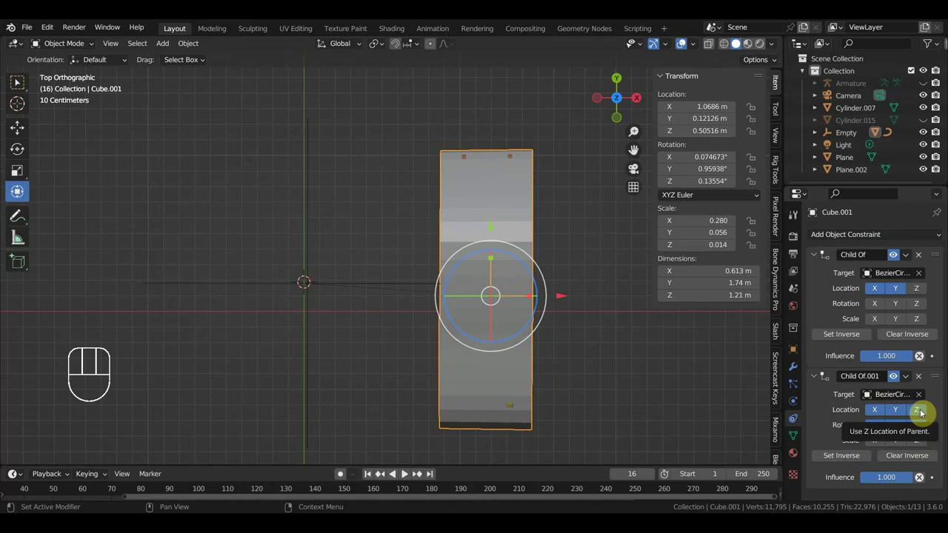
click(923, 415)
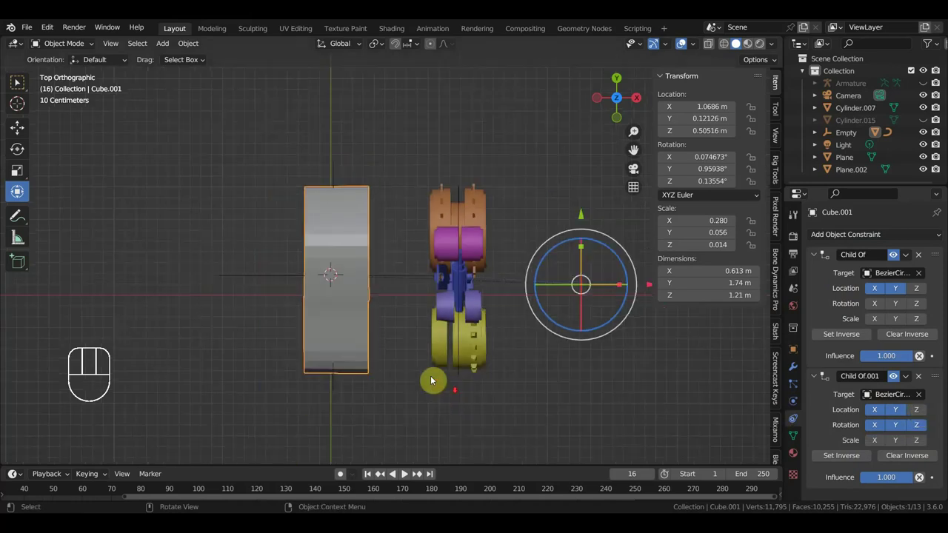
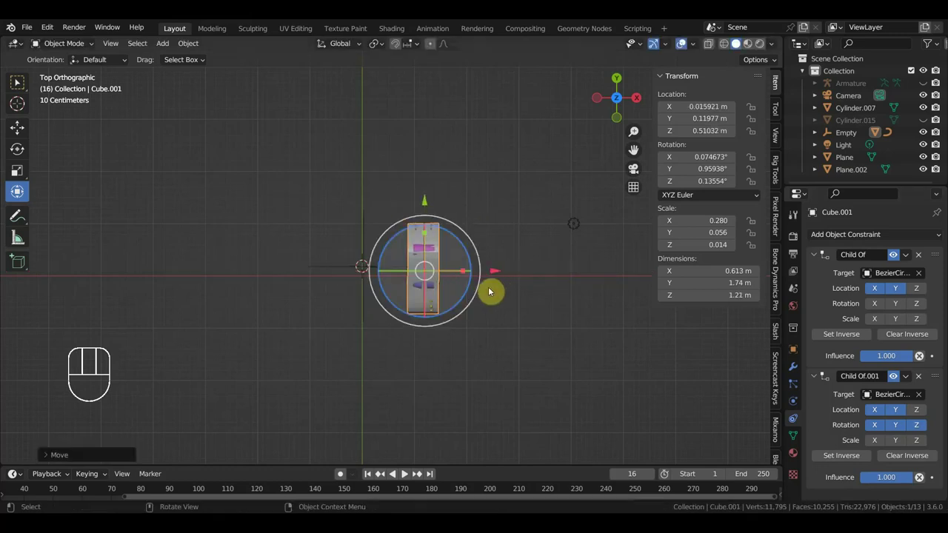
Test-rotate the Empty to see the tracks follow, then undo the rotation
click(345, 272)
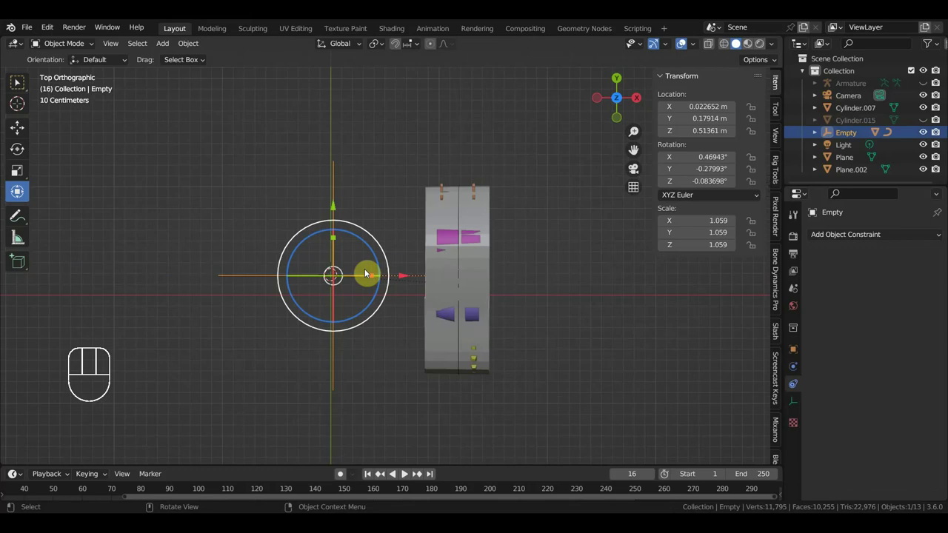
drag(386, 261, 390, 255)
key(ctrl+z)
Toggle Child Of.001's Rotation X/Y/Z so the track copies all rotation and X location, then reselect the Empty
click(475, 224)
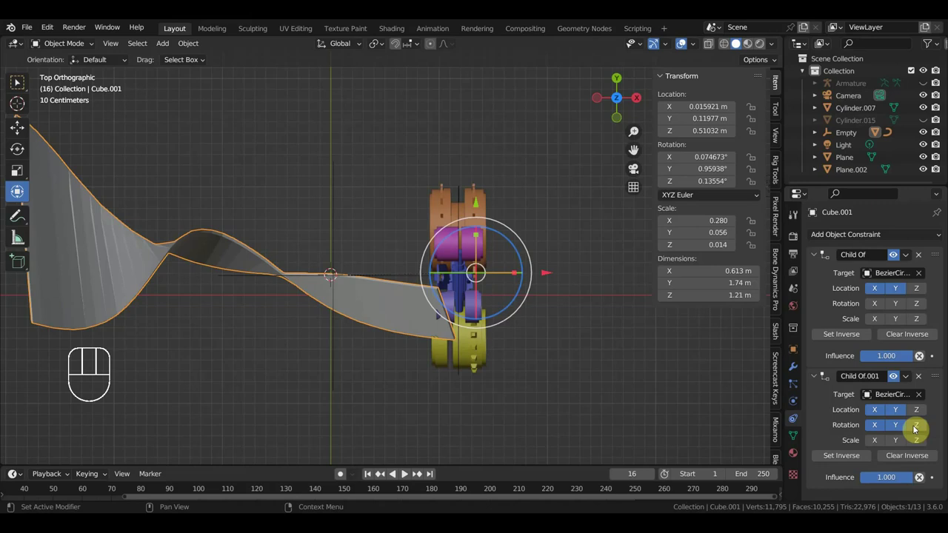
click(879, 431)
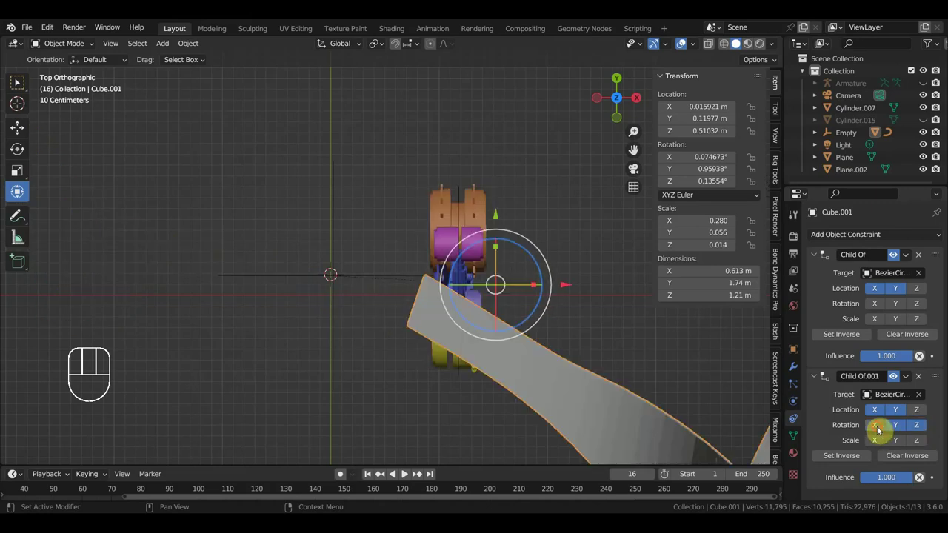
click(897, 430)
click(897, 429)
click(898, 416)
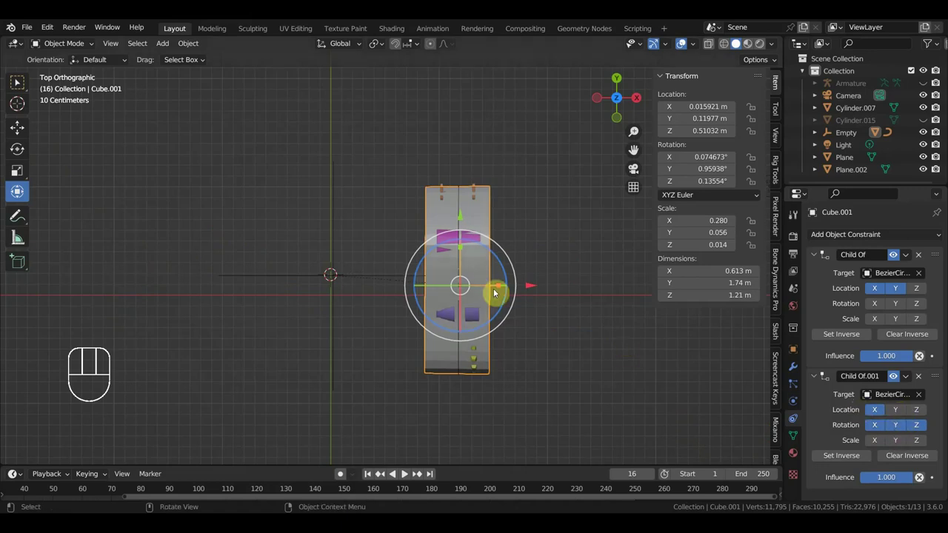
click(359, 284)
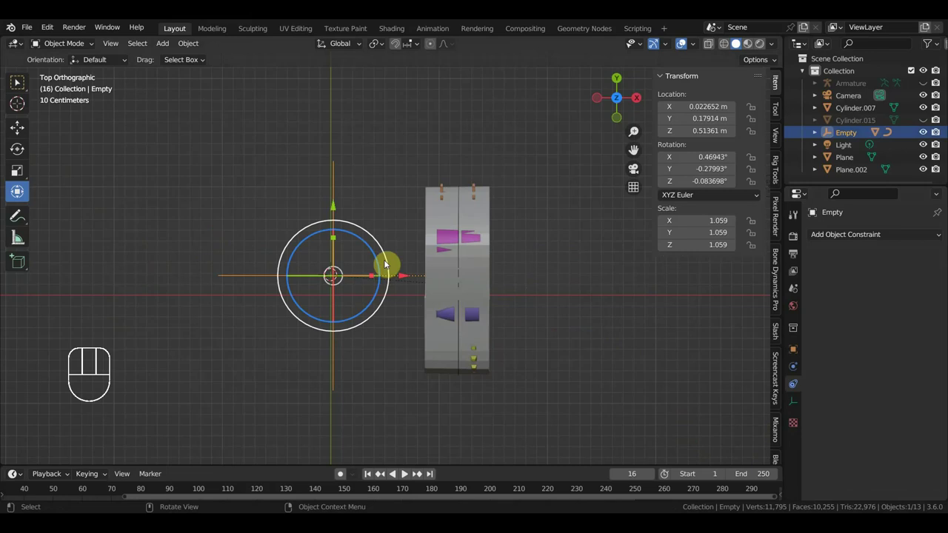
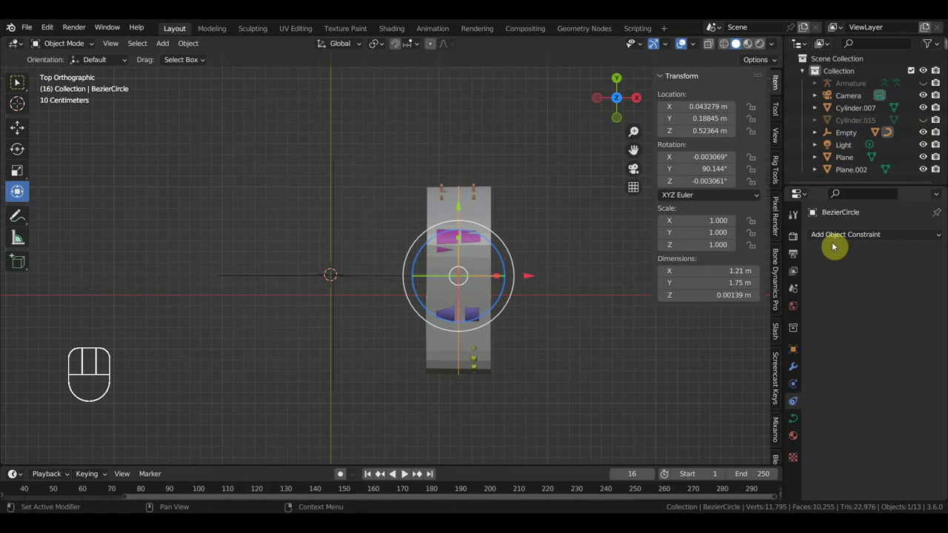
drag(849, 239, 762, 356)
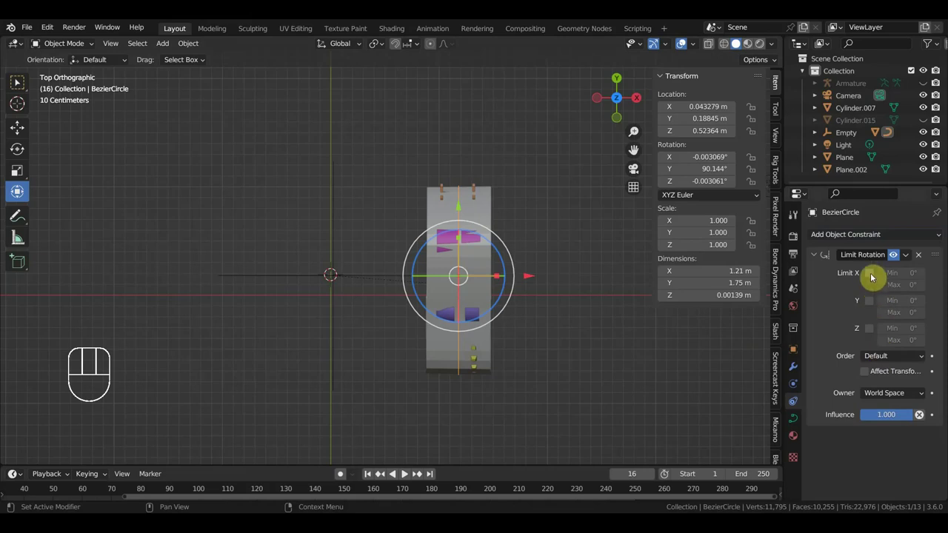
click(872, 277)
drag(873, 274, 873, 293)
click(872, 305)
click(872, 304)
click(872, 333)
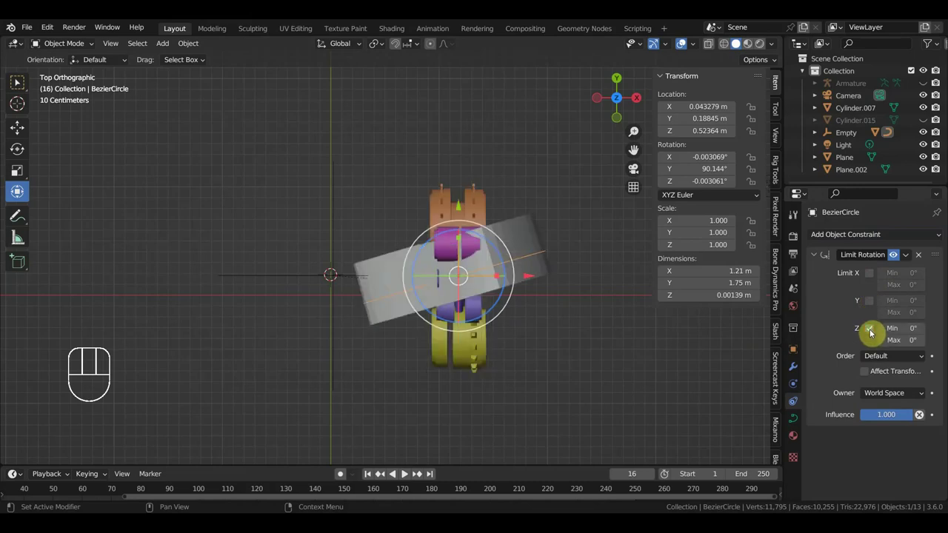
click(872, 333)
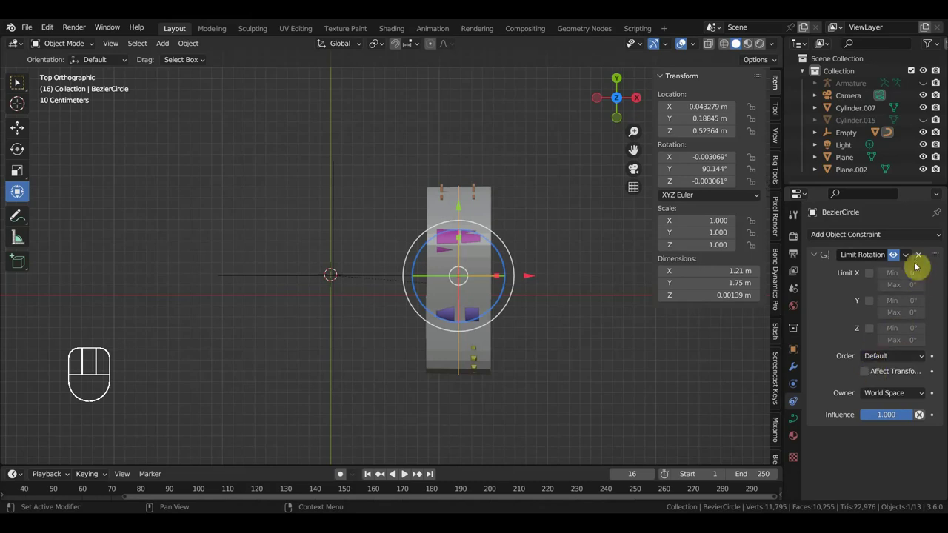
click(919, 258)
drag(877, 237, 759, 338)
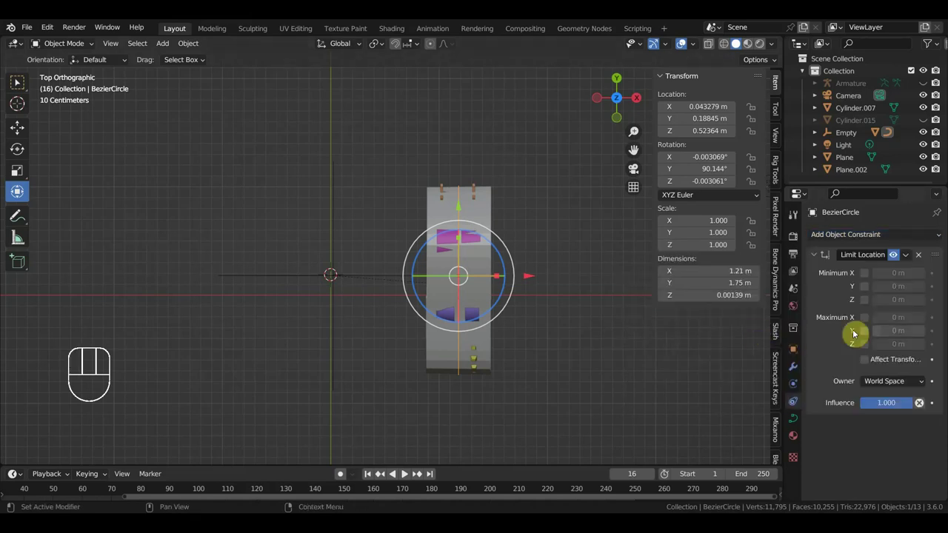
click(866, 277)
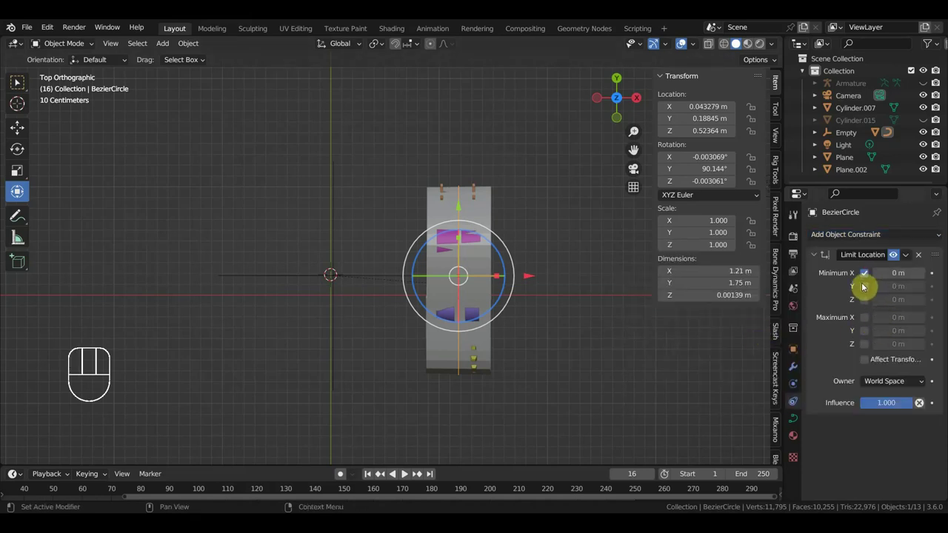
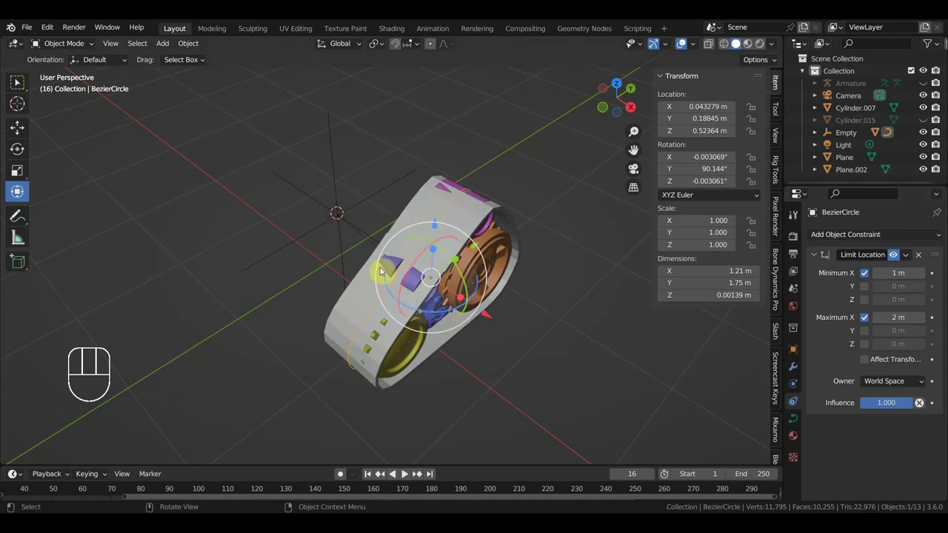
click(361, 211)
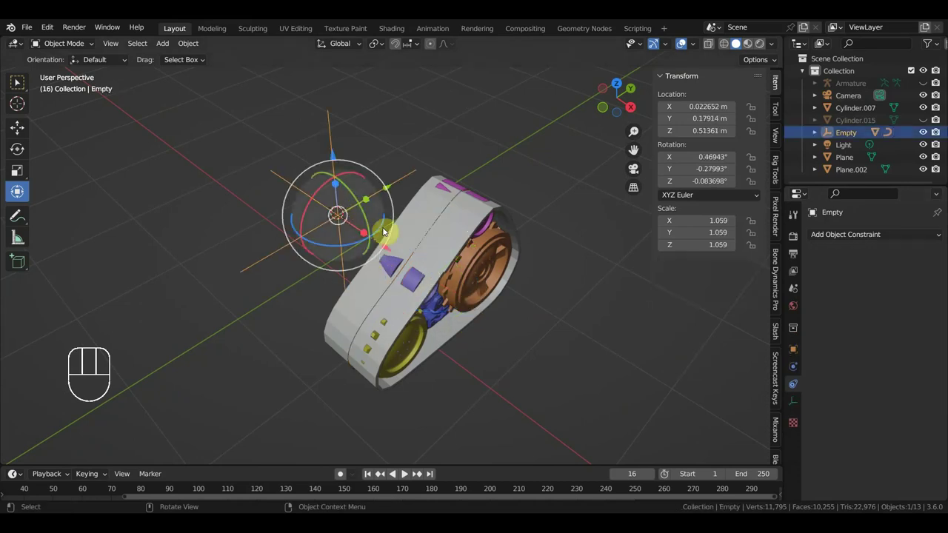
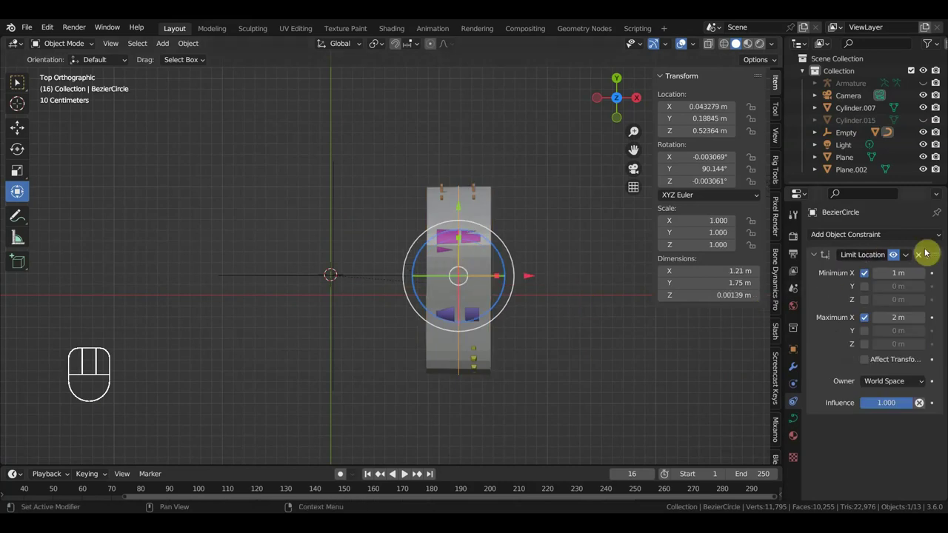
click(921, 260)
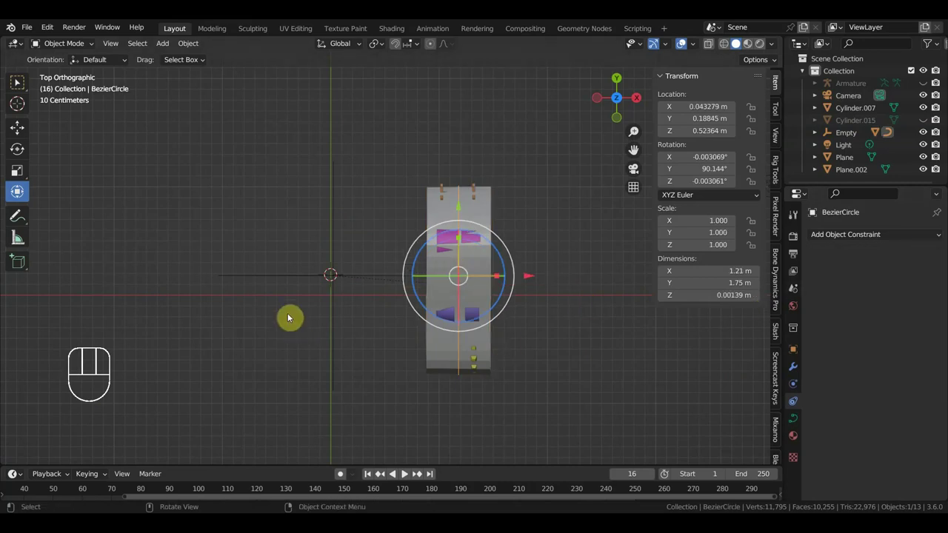
click(349, 280)
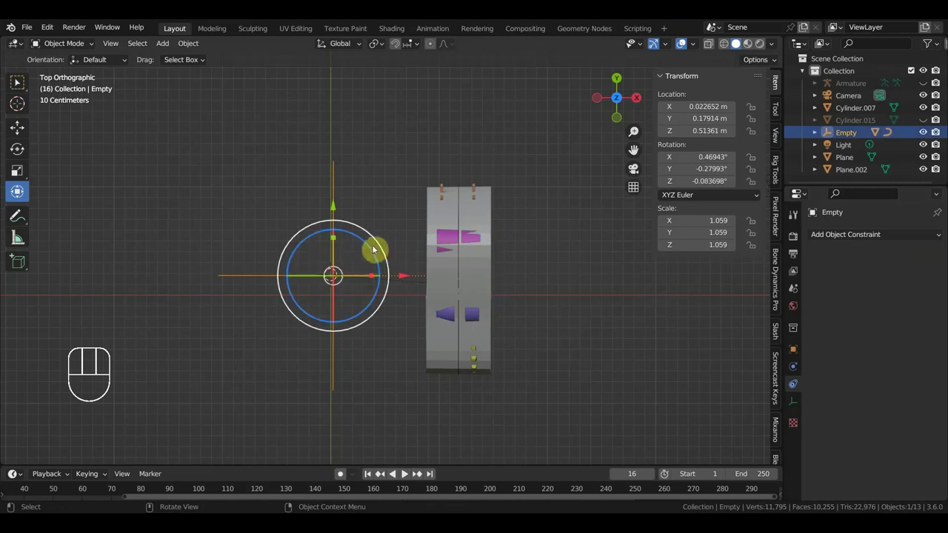
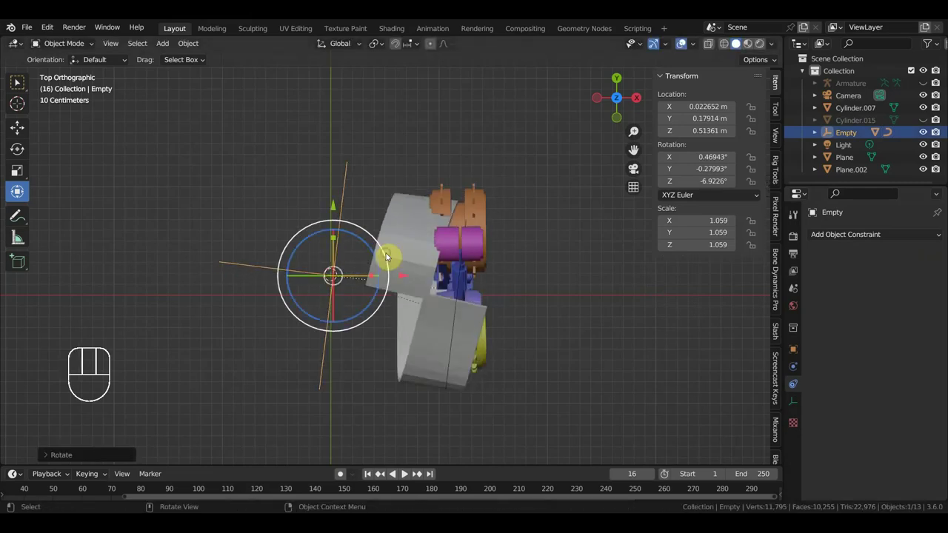
Undo the Empty's test rotation and view the track assembly from the side and around
key(ctrl+z)
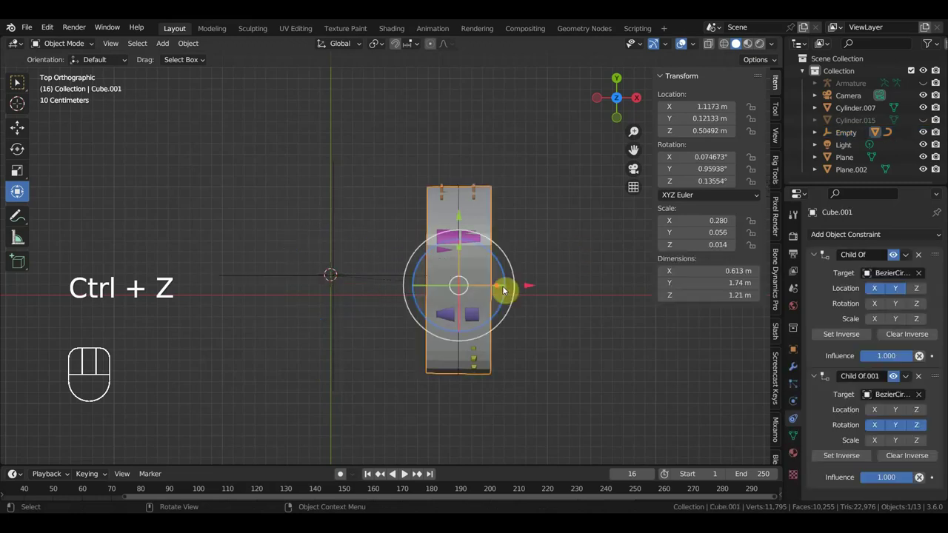
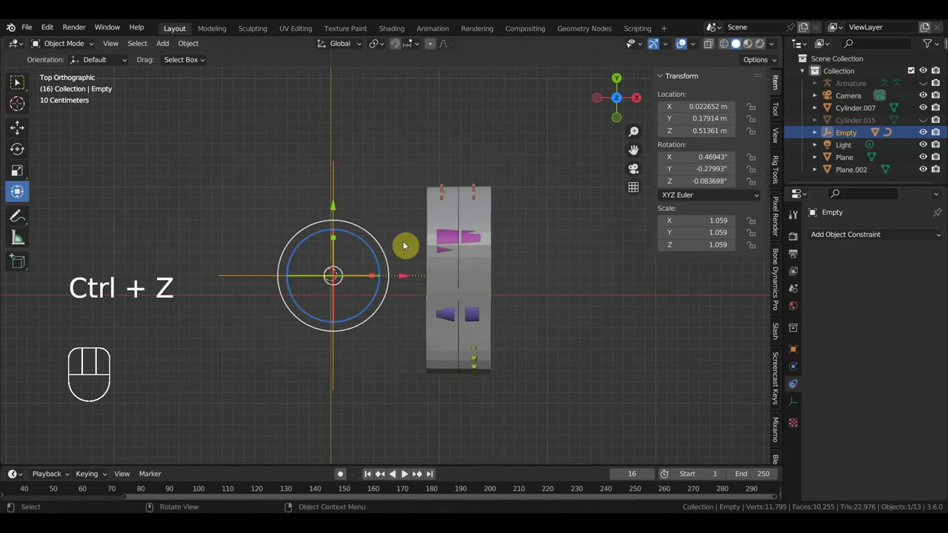
drag(415, 249, 416, 260)
drag(284, 266, 306, 310)
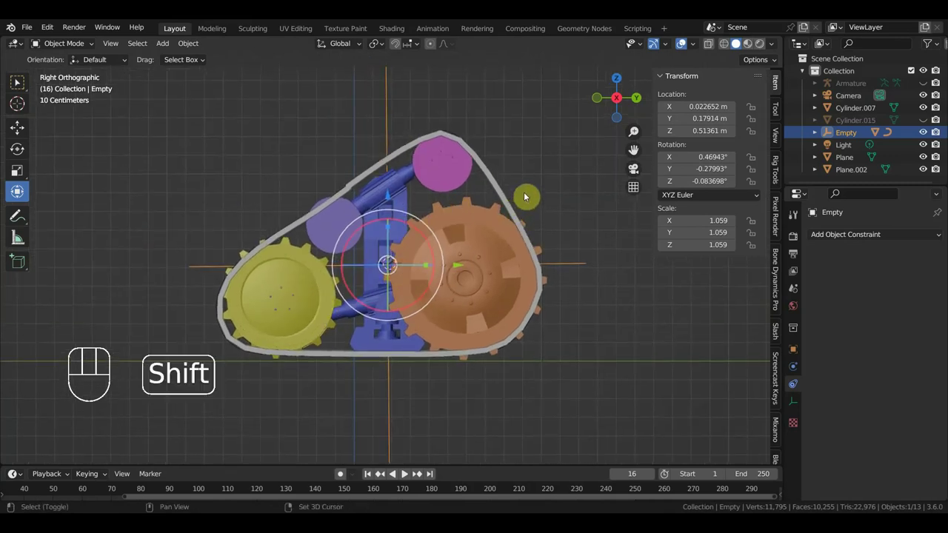
middle_click(529, 199)
drag(536, 190, 573, 208)
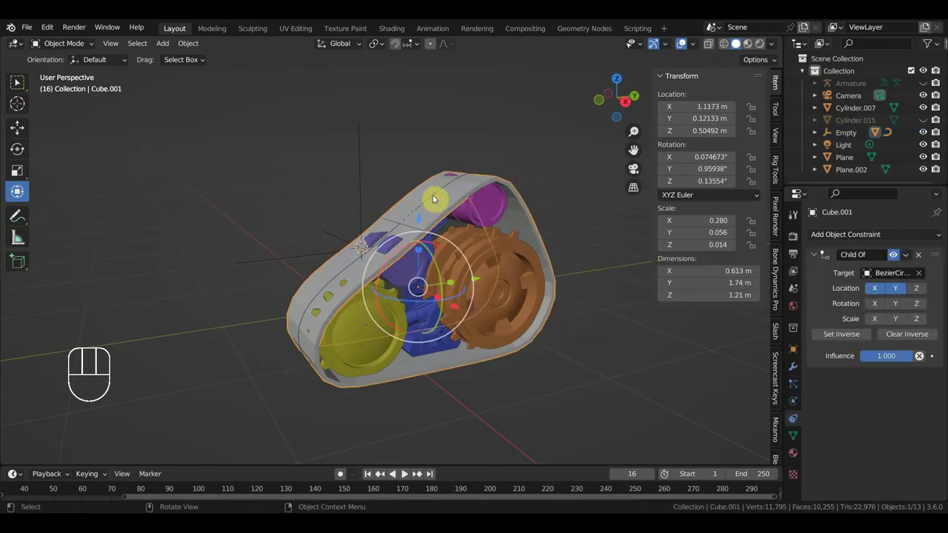
Select Cube.001, now carrying a single Child Of on BezierCircle following only X and Y location
click(450, 159)
click(450, 159)
middle_click(528, 193)
click(467, 237)
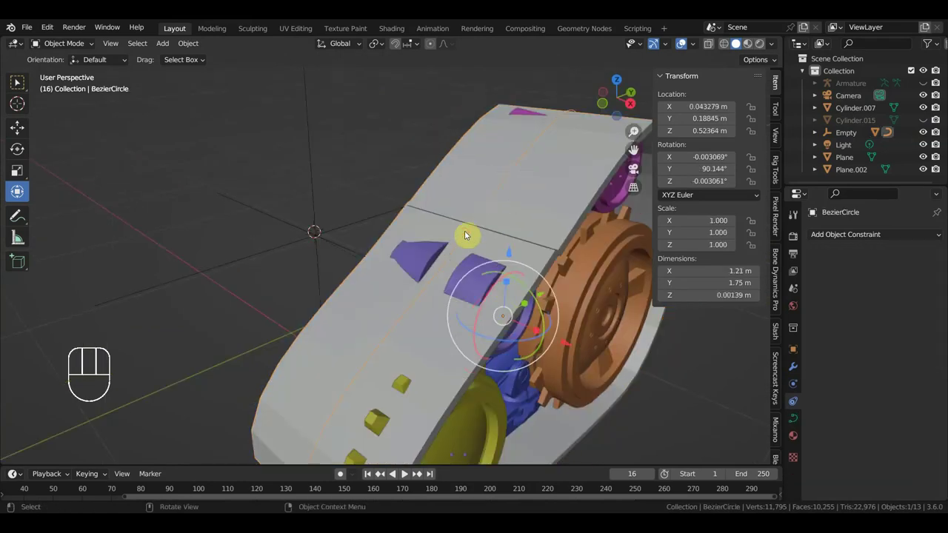
click(526, 216)
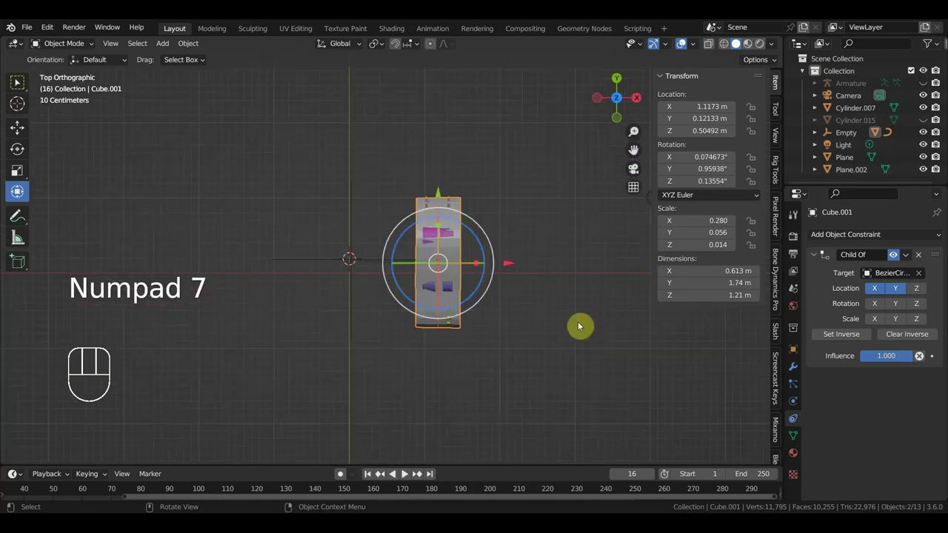
Duplicate Cube.001 with Shift+D and mirror the copy across X for the opposite-side track
key(shift+d)
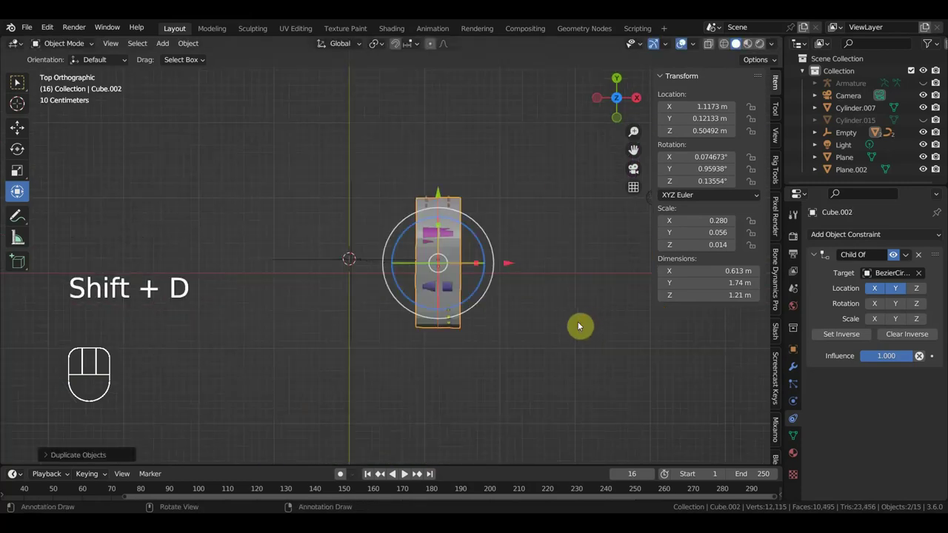
drag(582, 328, 655, 364)
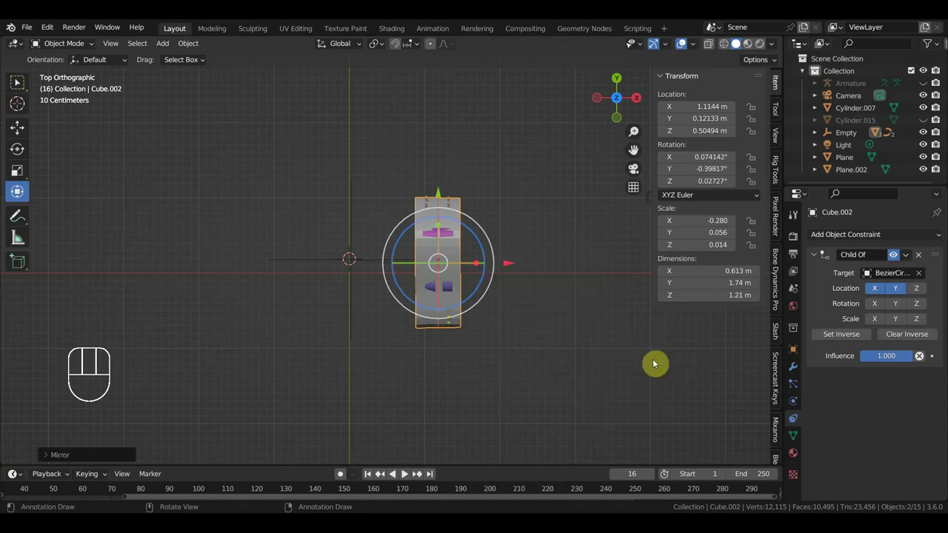
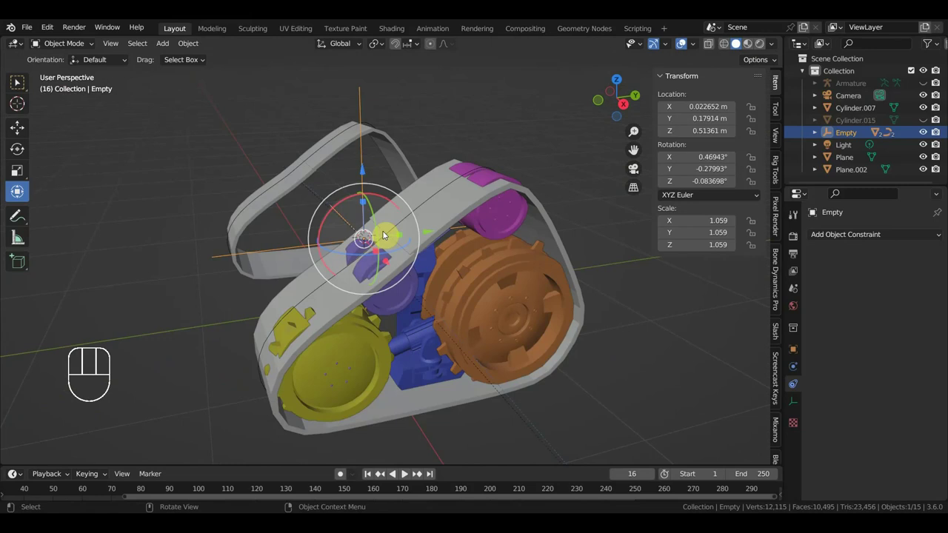
drag(440, 283, 422, 295)
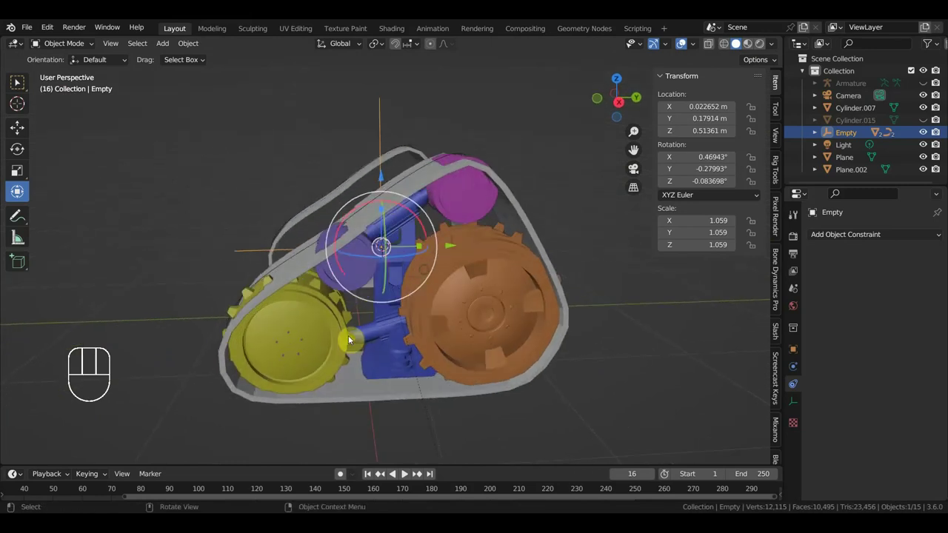
Select the five wheel cylinders, ending with Cylinder.009, as one group for duplication
click(317, 342)
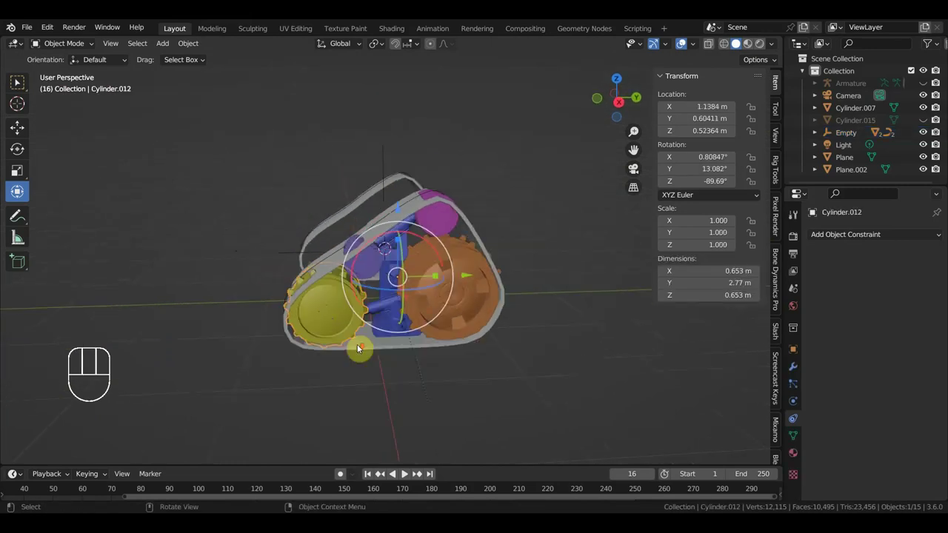
drag(385, 358, 468, 371)
drag(449, 353, 376, 334)
click(363, 266)
click(384, 251)
click(455, 283)
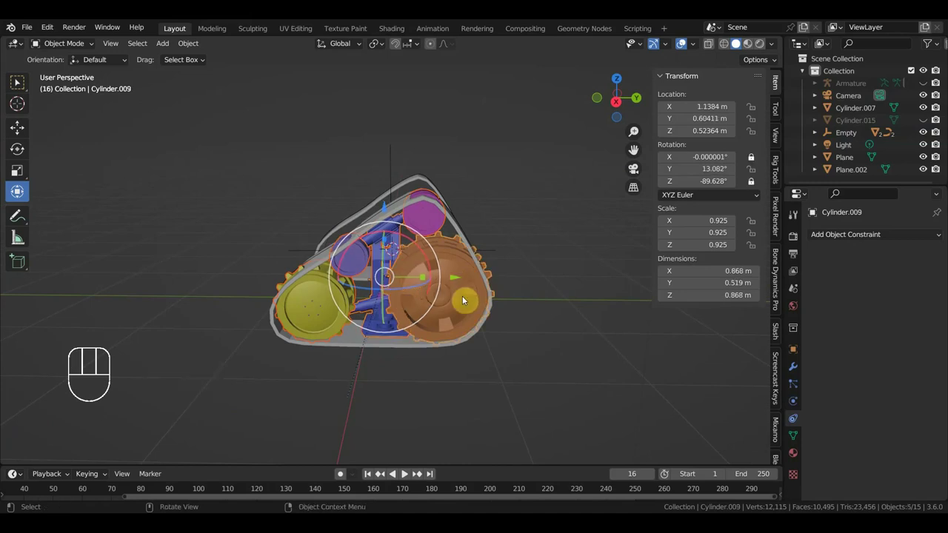
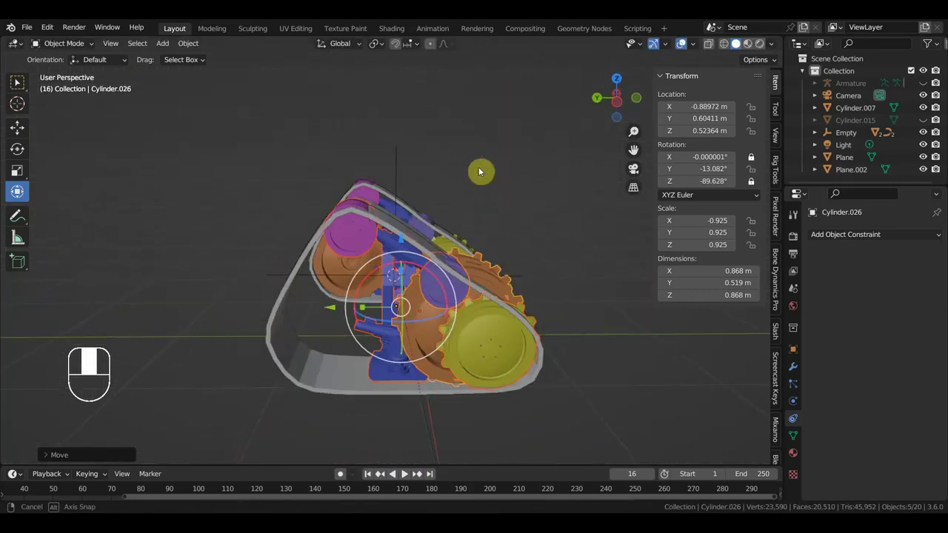
Place and mirror the duplicated wheels along Y, then undo the mirror and duplication back to Cylinder.029
click(414, 234)
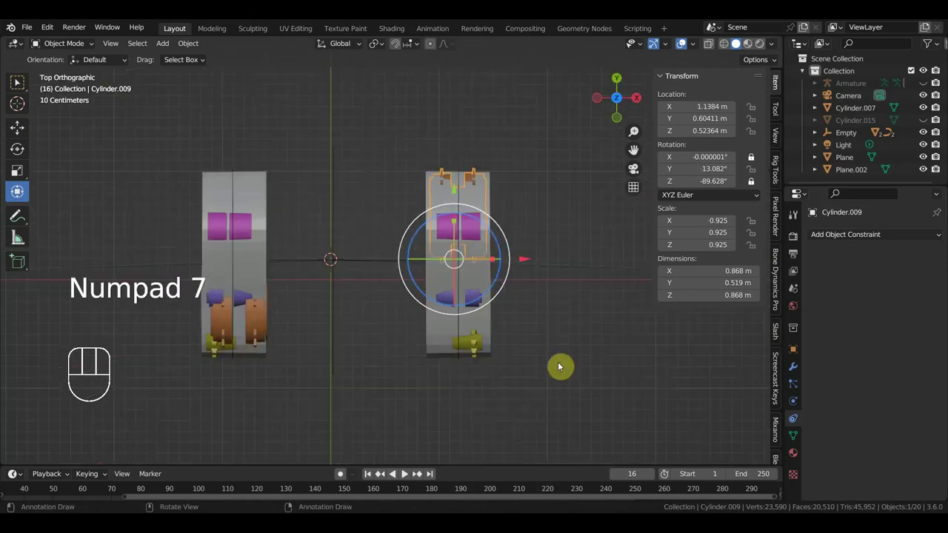
drag(562, 370, 552, 291)
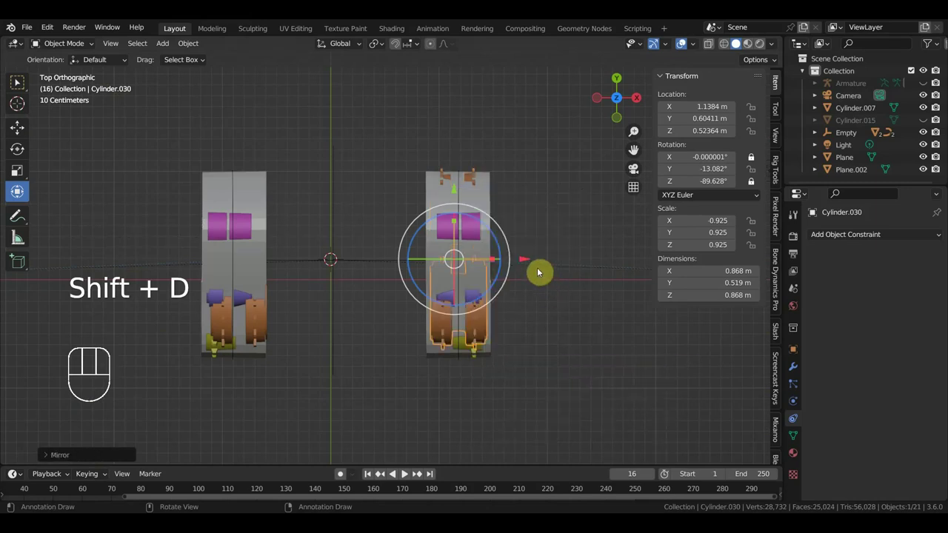
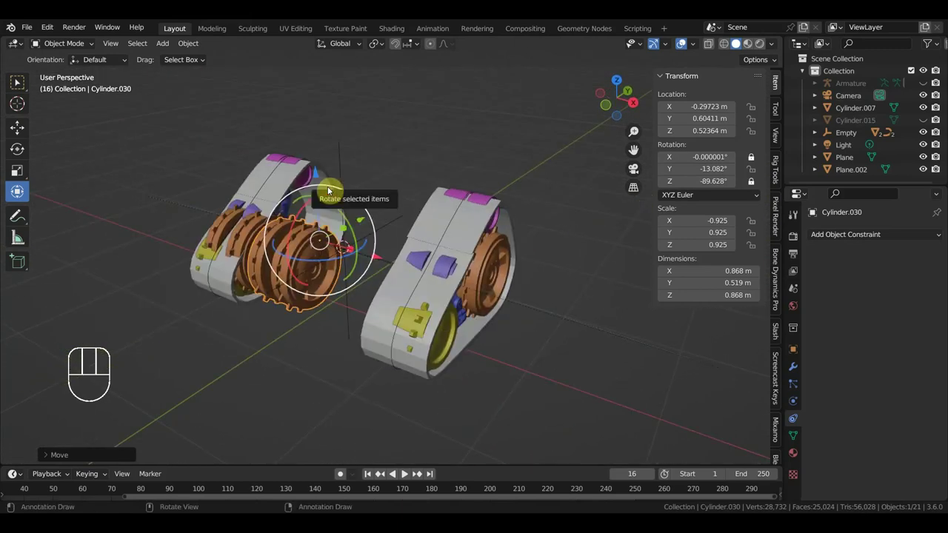
key(ctrl+z)
key(ctrl+z)
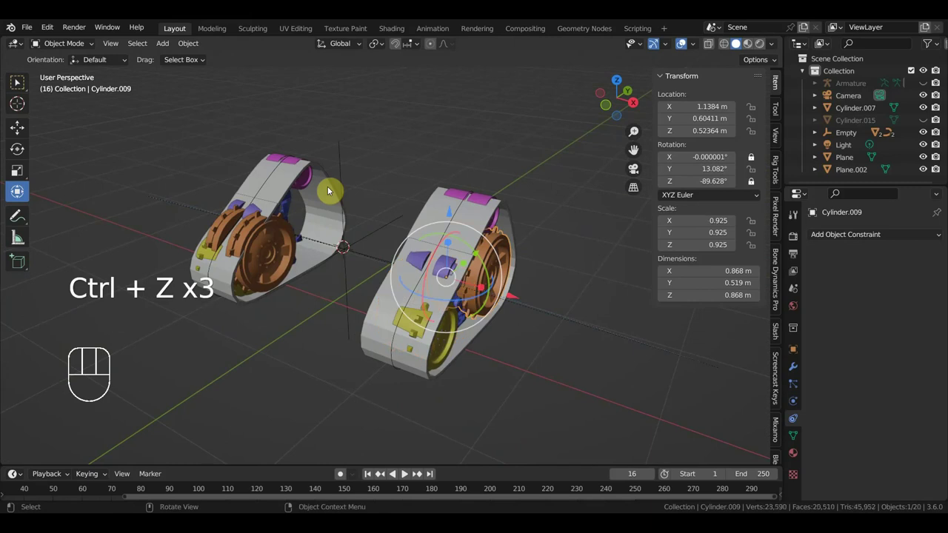
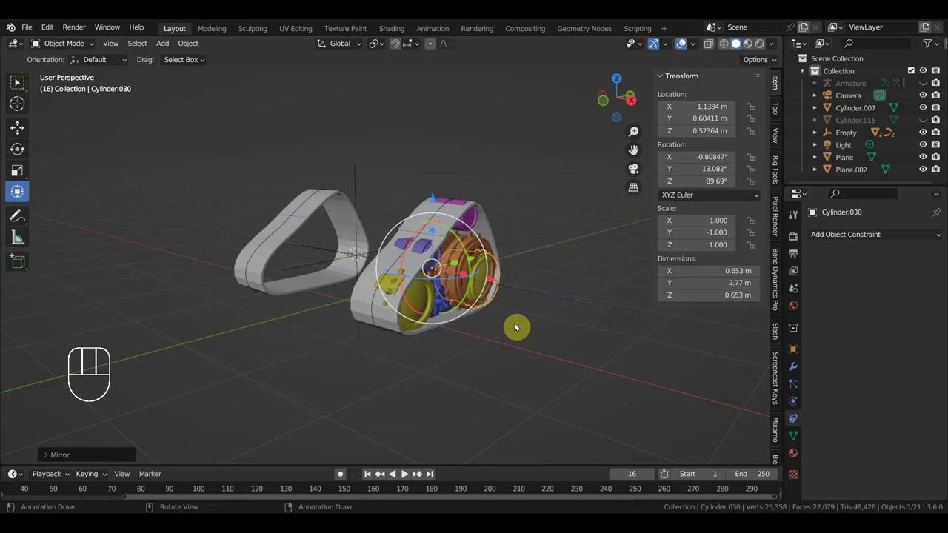
key(ctrl+z)
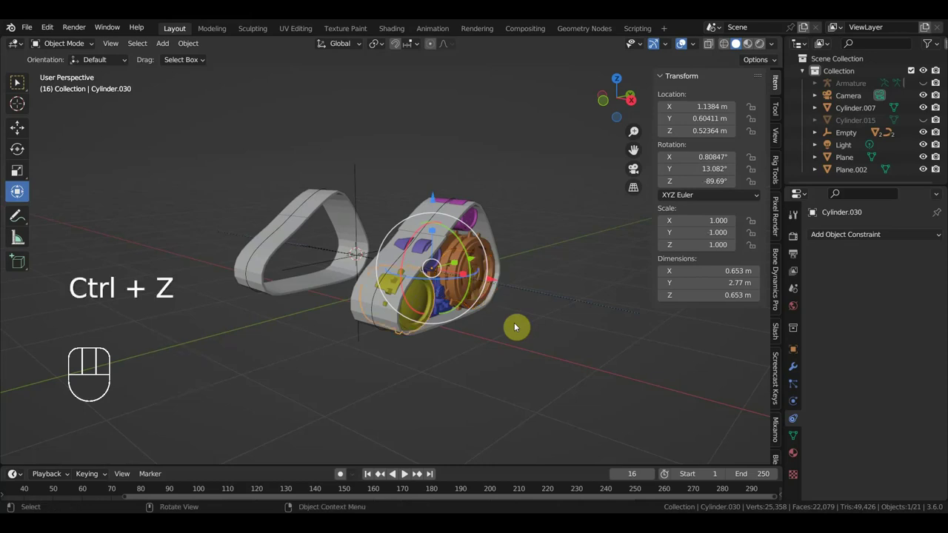
key(ctrl+z)
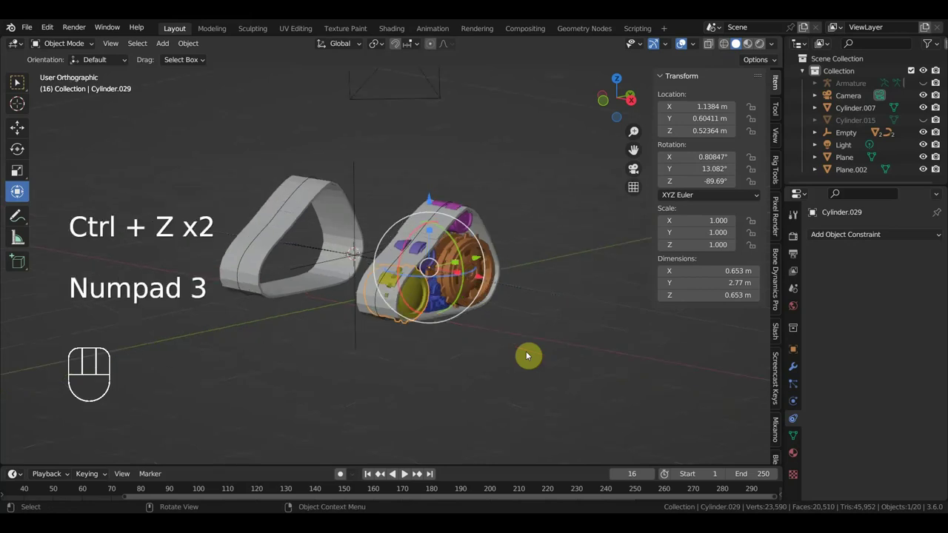
Duplicate the selected track cylinders and drag the copies across to the other side of the rig
click(335, 233)
click(396, 186)
drag(440, 179, 461, 225)
click(476, 245)
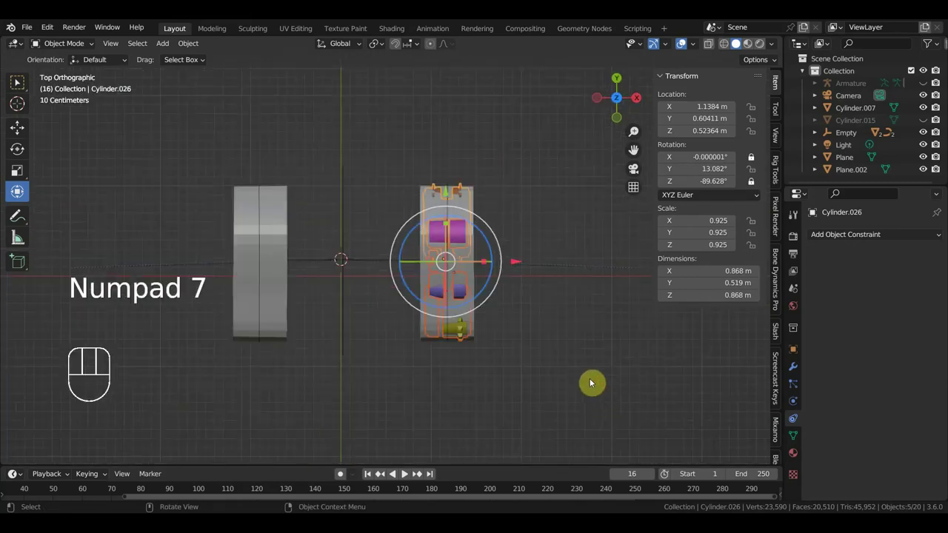
key(shift+d)
drag(593, 385, 637, 396)
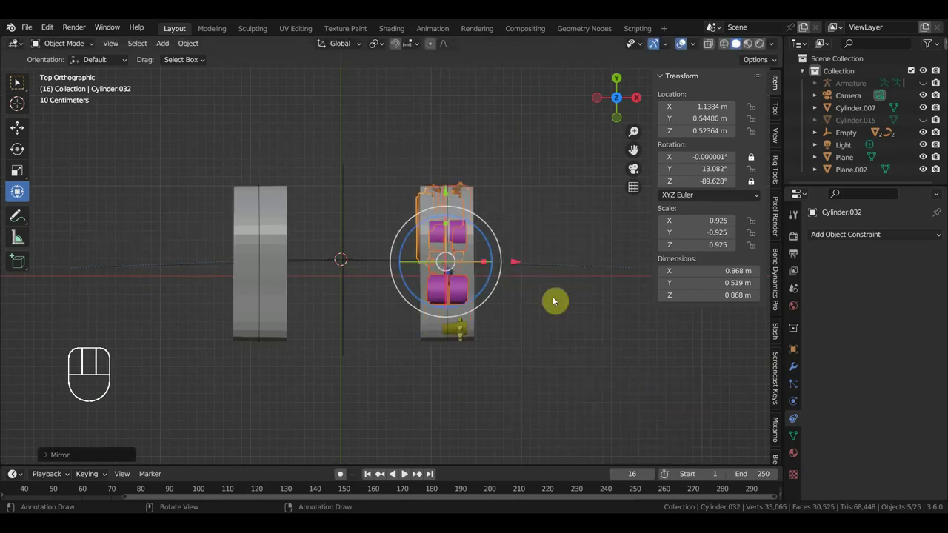
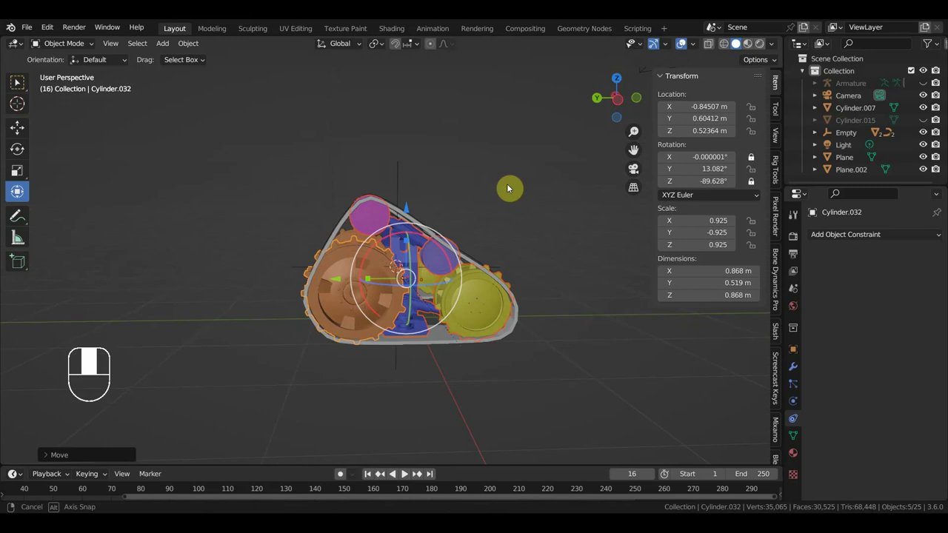
drag(495, 229, 475, 223)
click(369, 225)
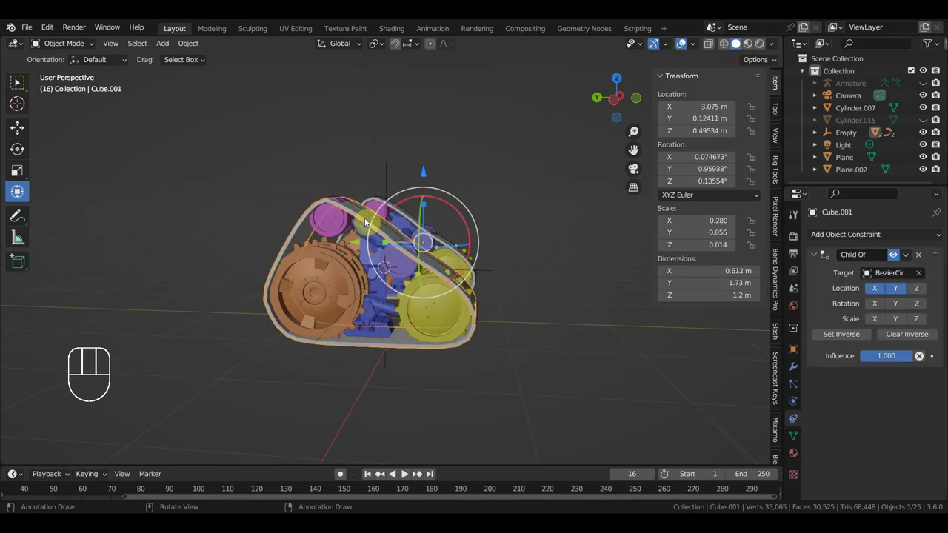
drag(439, 219, 441, 207)
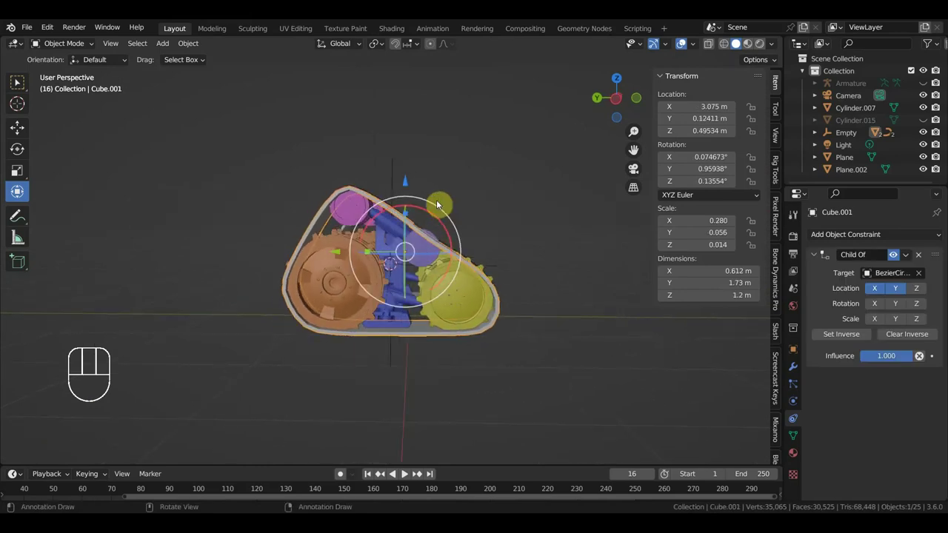
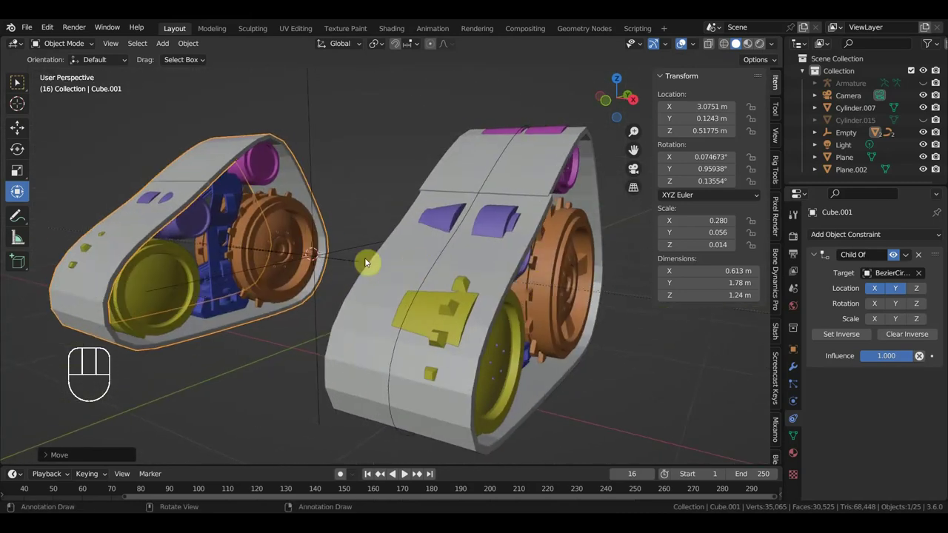
click(294, 219)
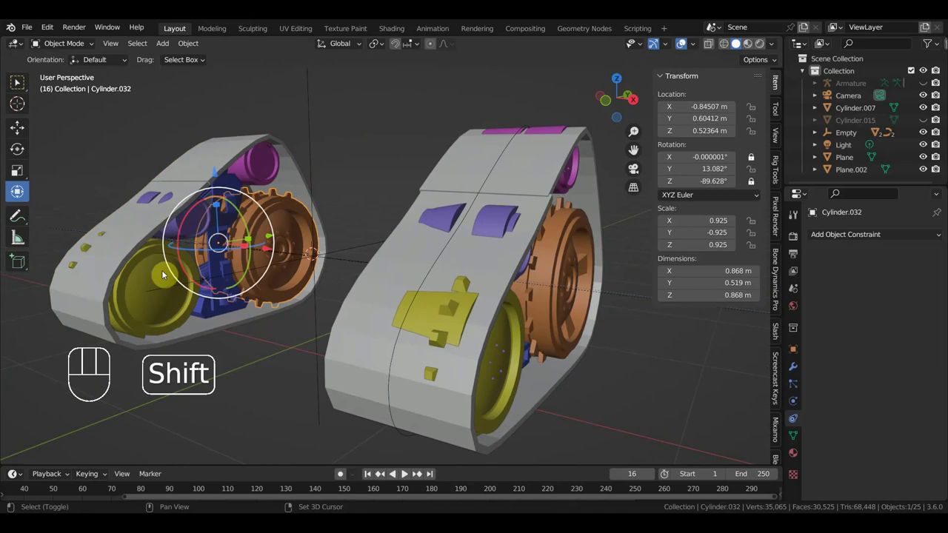
click(157, 270)
click(213, 220)
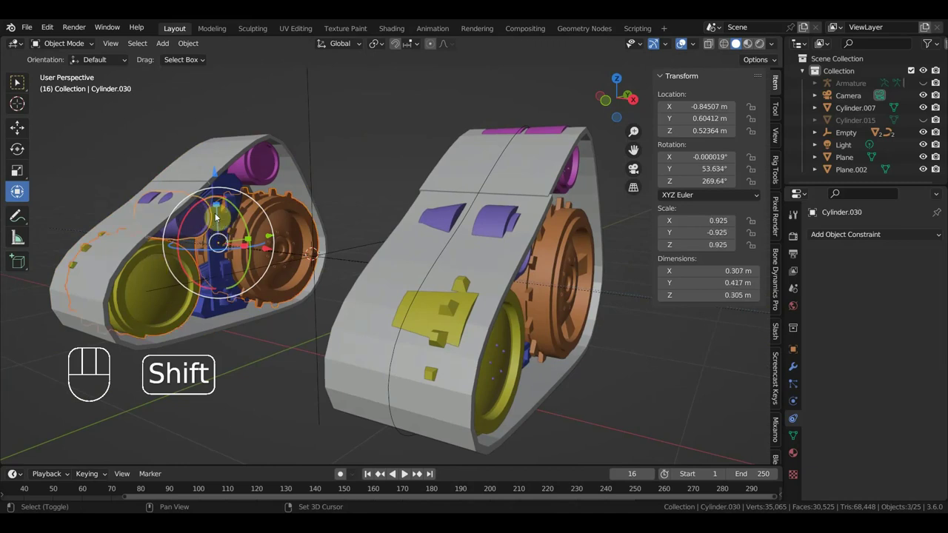
drag(494, 279, 427, 263)
click(317, 325)
click(382, 202)
click(506, 151)
click(530, 224)
drag(499, 258, 603, 273)
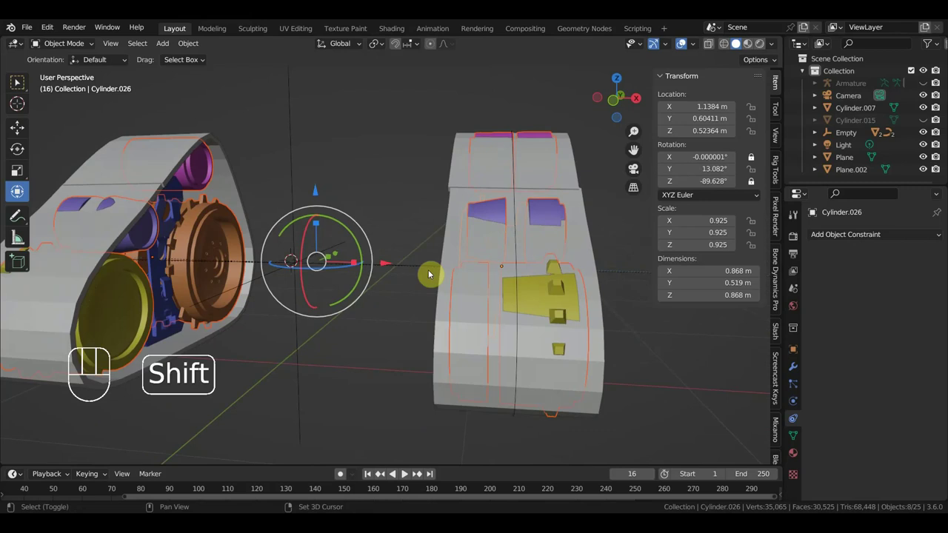
Parent the selected track parts to the Empty using the Object parenting option
click(419, 270)
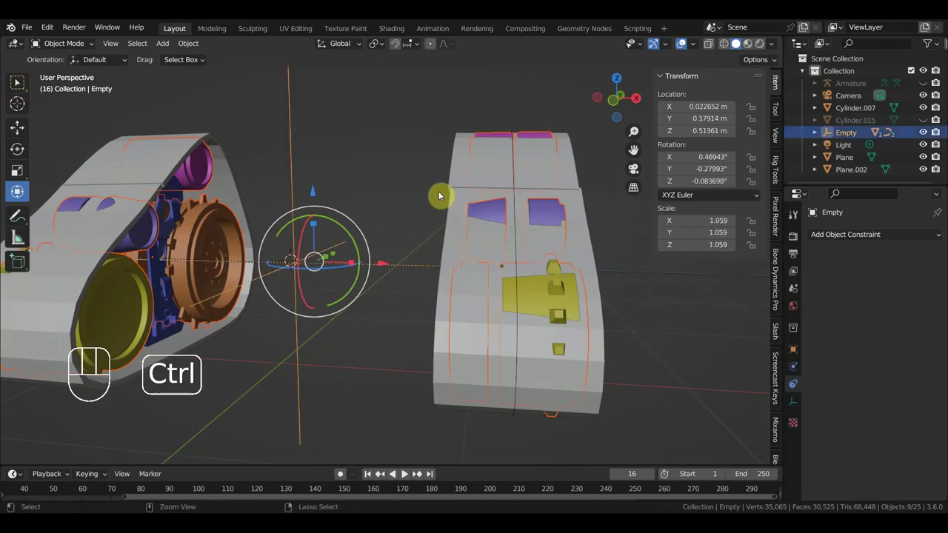
key(ctrl+p)
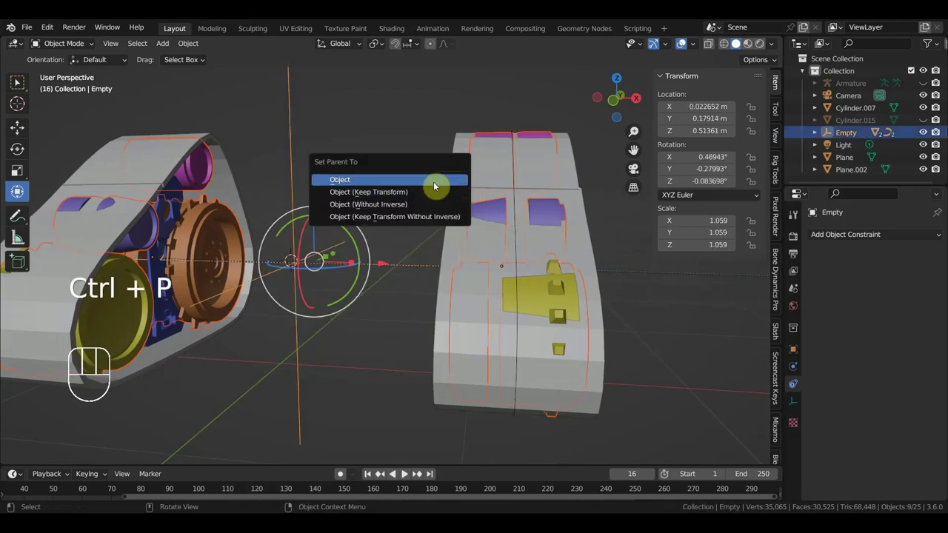
drag(428, 215, 444, 271)
drag(464, 274, 573, 214)
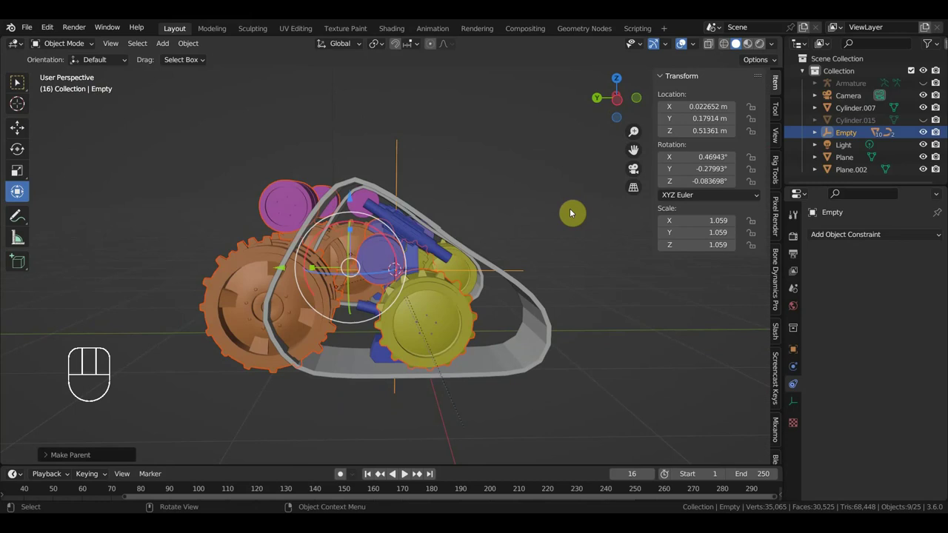
middle_click(589, 234)
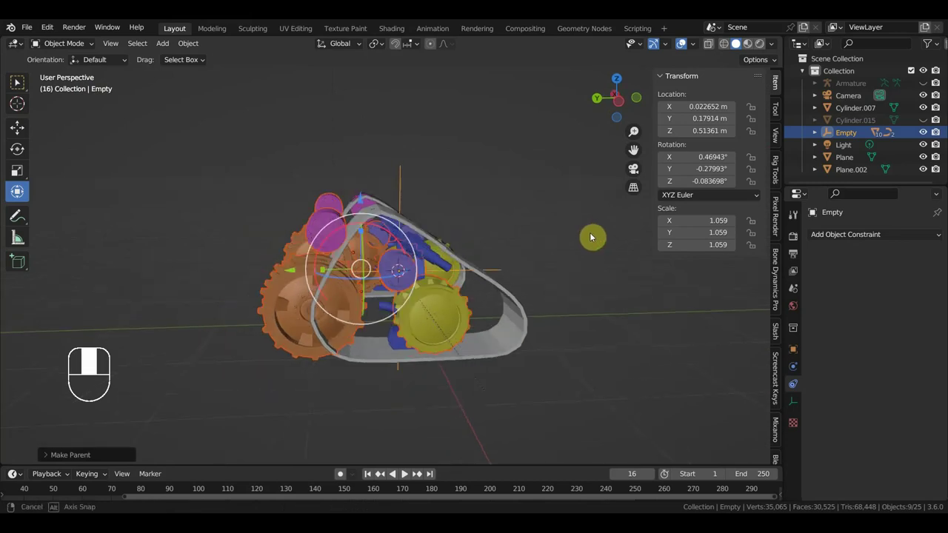
Select the four leftover duplicated track cylinders and delete them from the scene
click(401, 195)
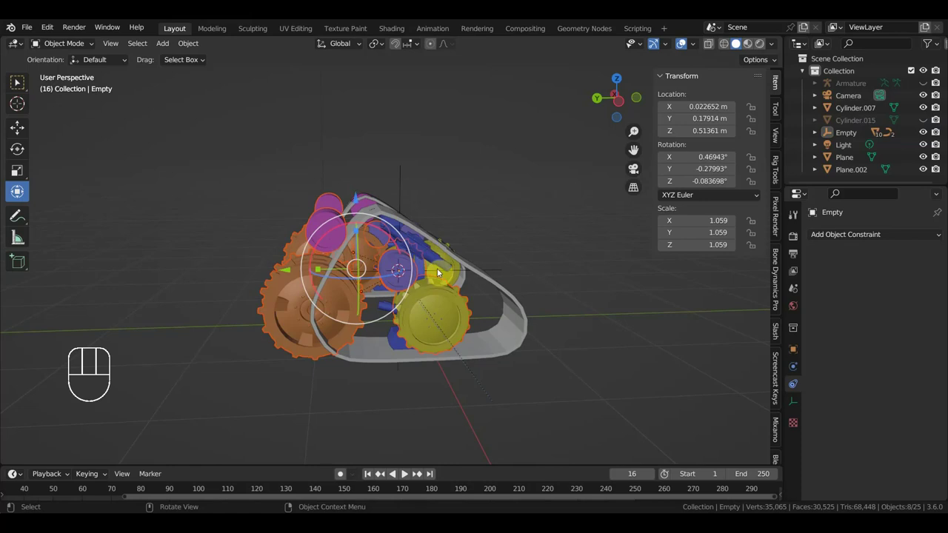
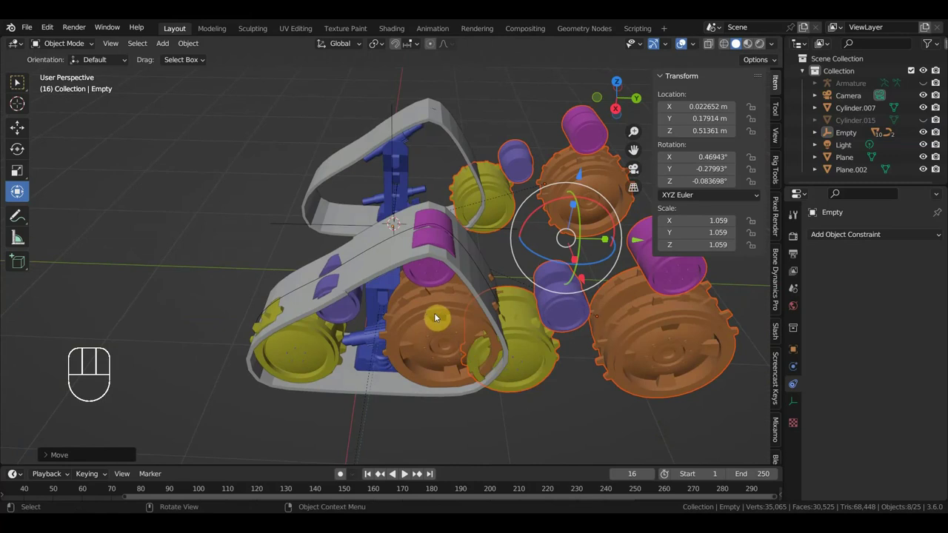
click(439, 320)
click(323, 344)
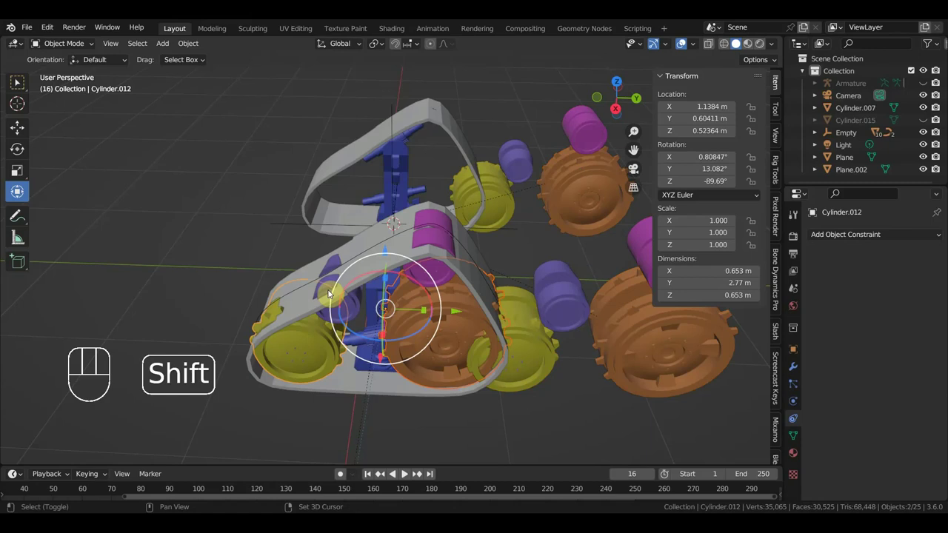
click(335, 288)
click(371, 365)
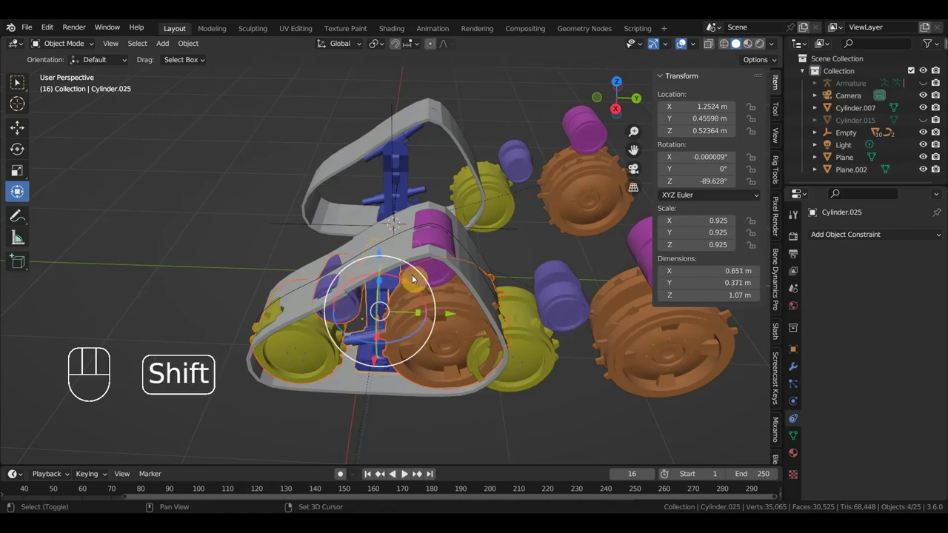
click(371, 368)
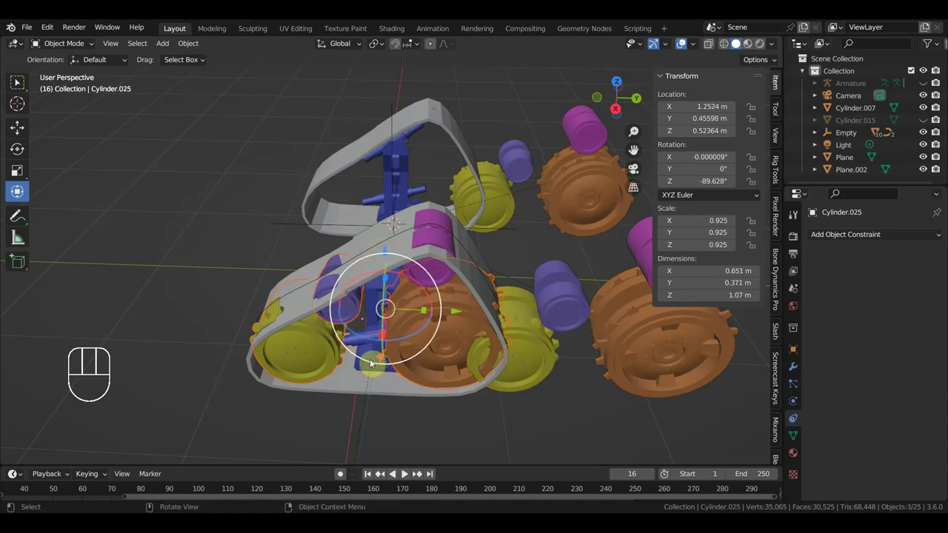
click(435, 276)
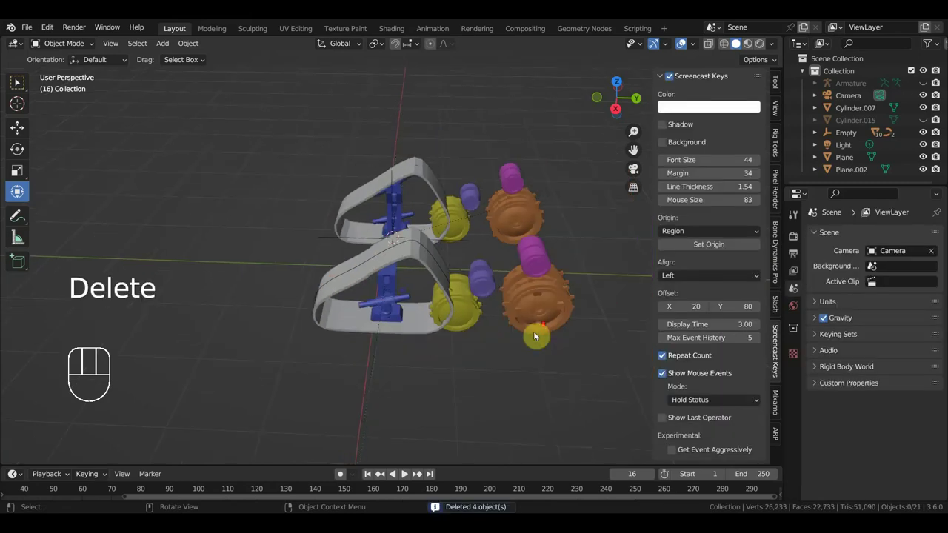
Box-select the remaining wheel cylinders, add the Empty last, and parent them to it
middle_click(555, 356)
drag(573, 390, 472, 185)
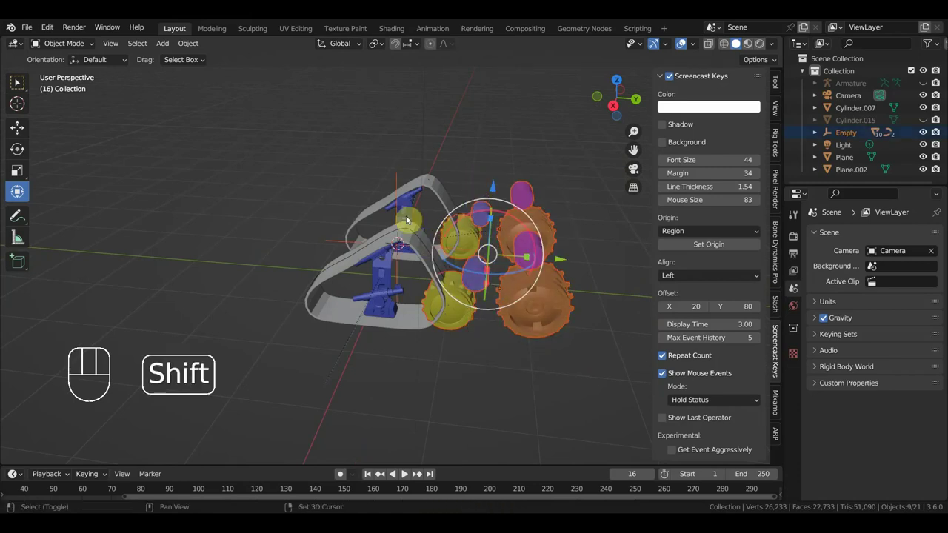
click(401, 185)
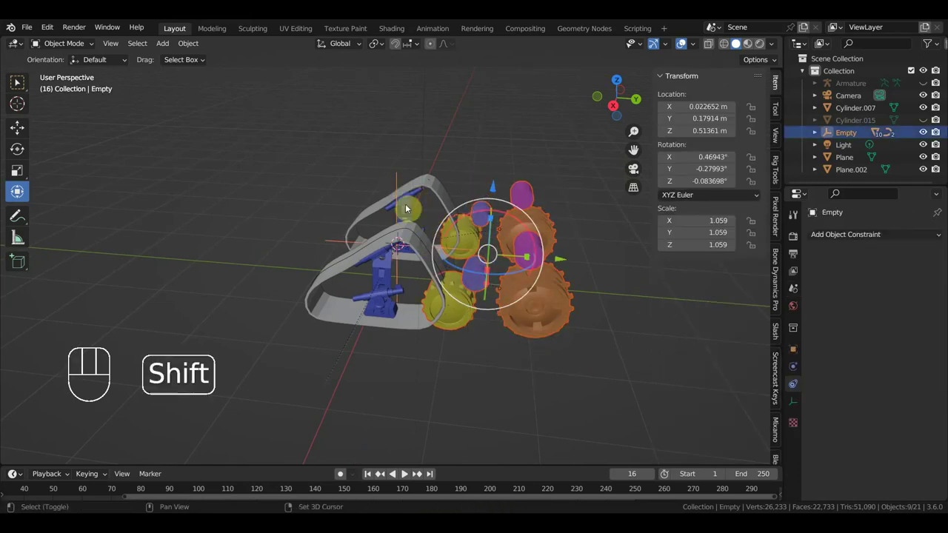
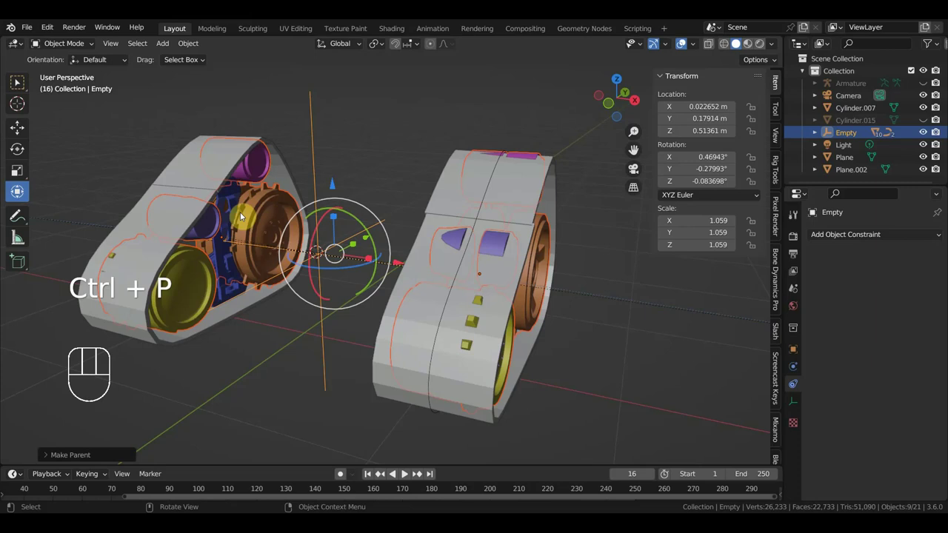
drag(231, 211, 256, 226)
drag(342, 261, 279, 262)
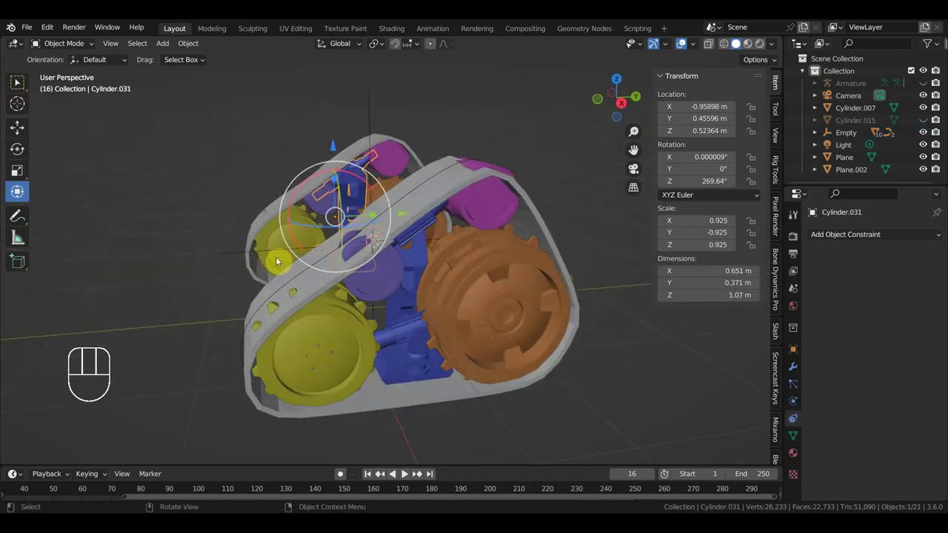
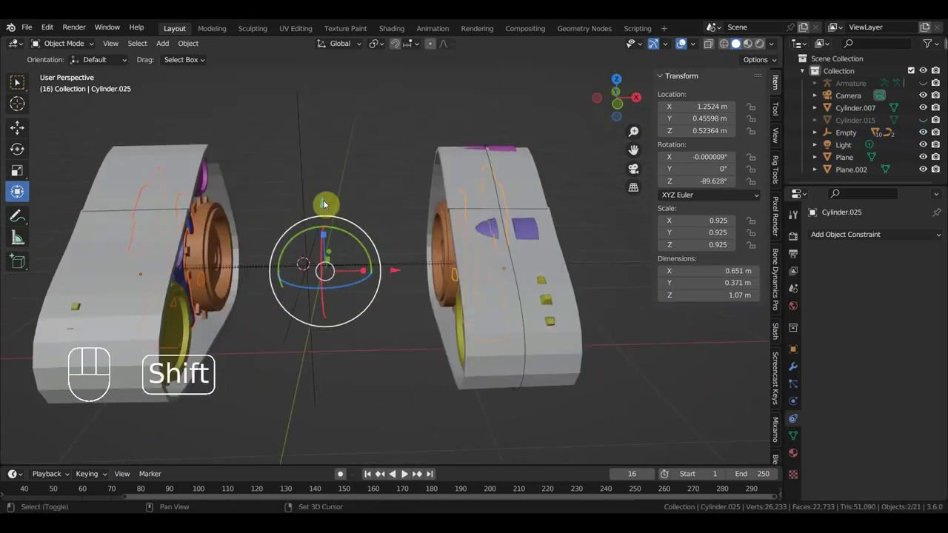
click(307, 183)
key(ctrl+p)
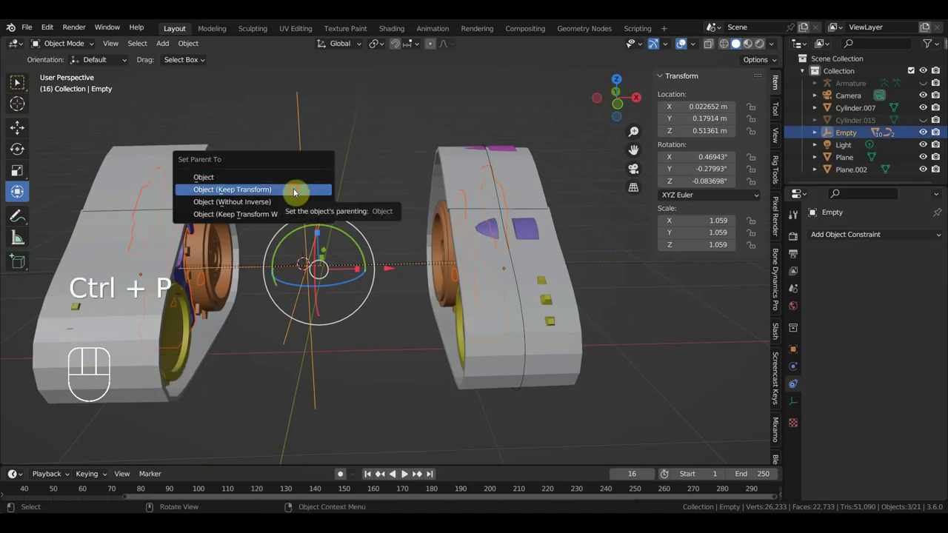
click(306, 185)
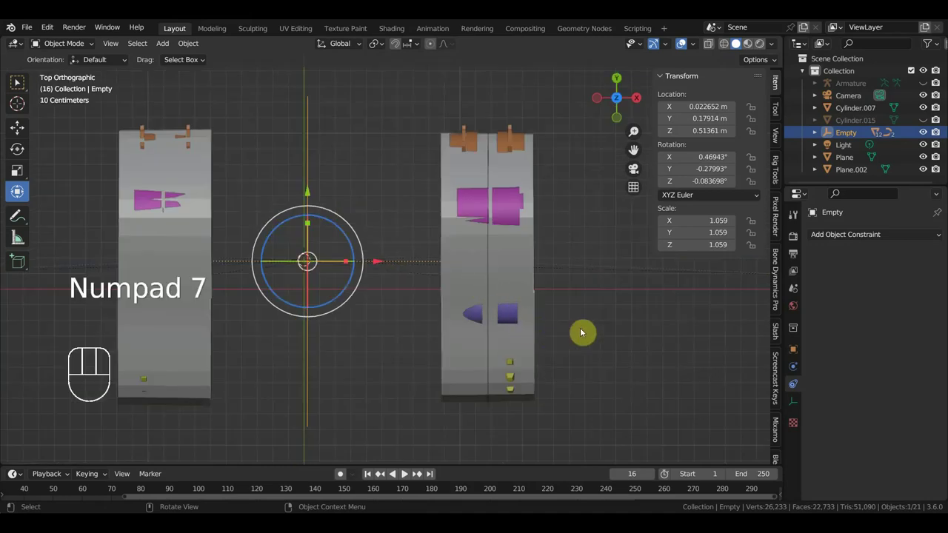
key(r)
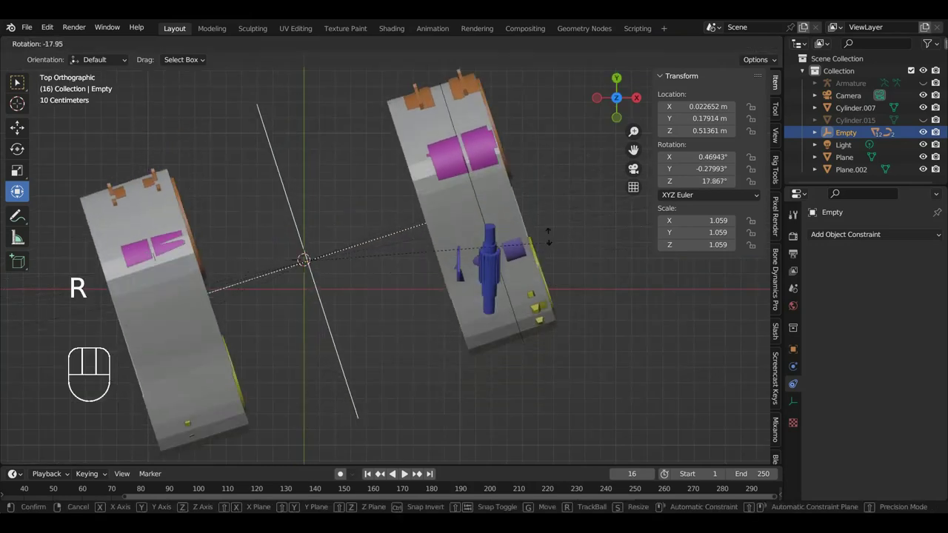
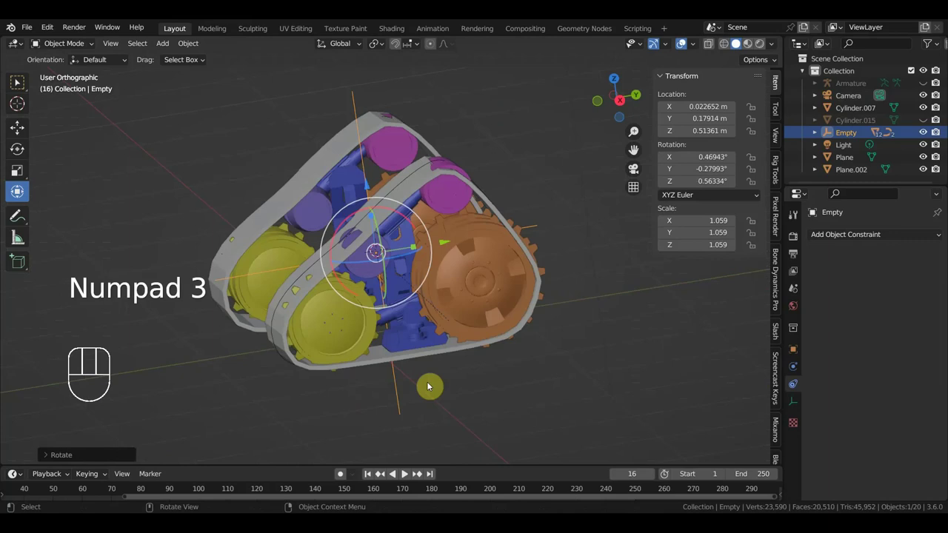
drag(453, 386, 705, 387)
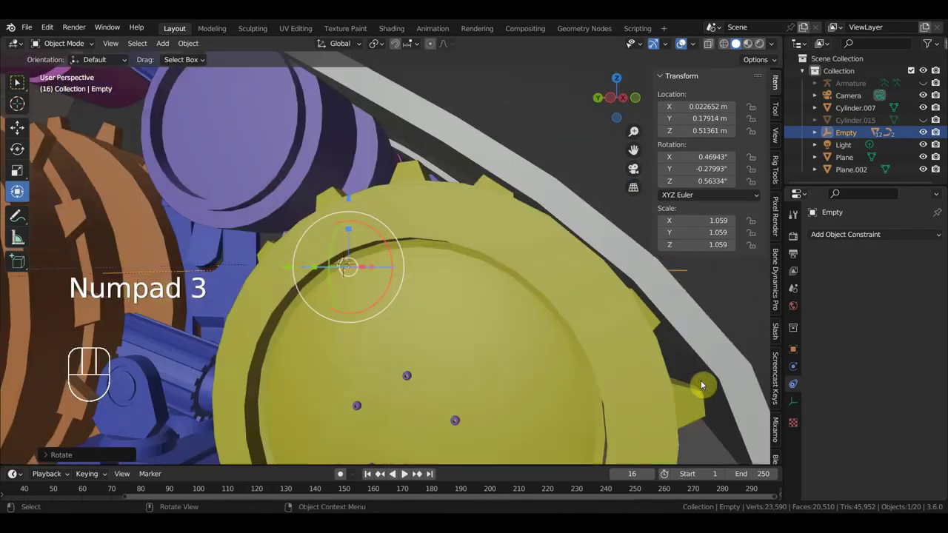
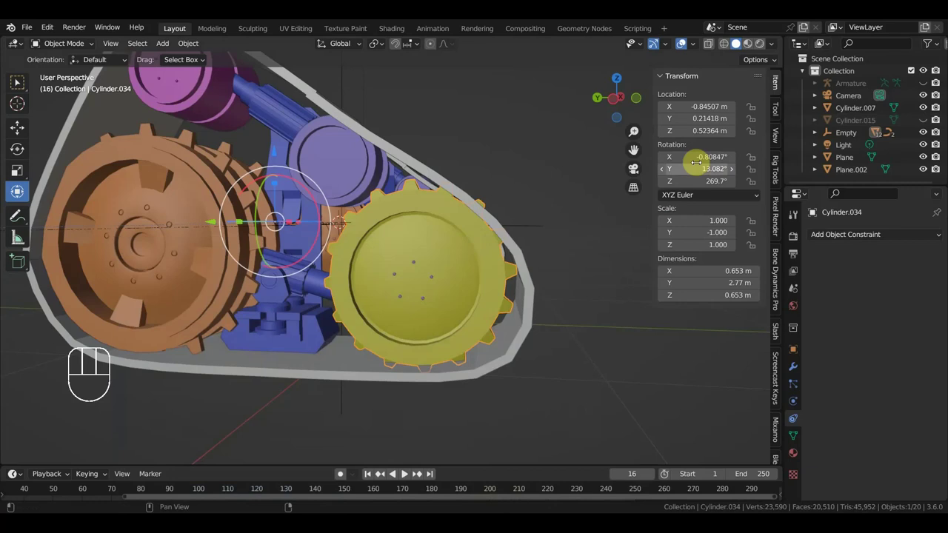
Drive Cylinder.034's Y rotation from the Empty's Y location, checking the wheel against the Empty
click(467, 268)
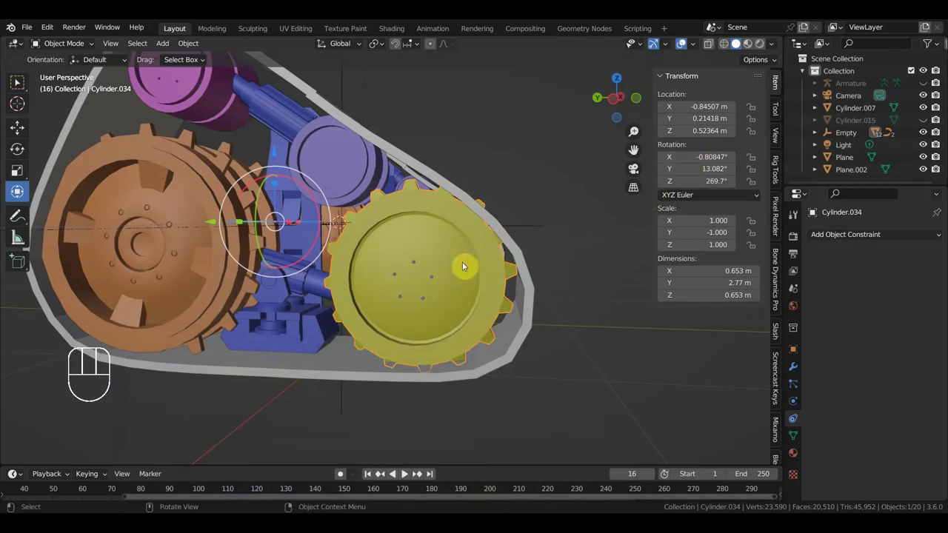
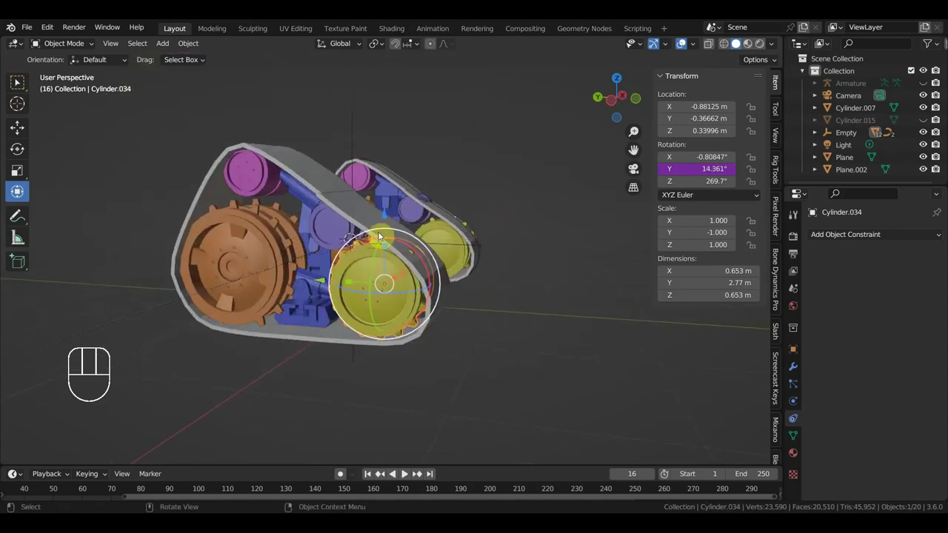
click(355, 156)
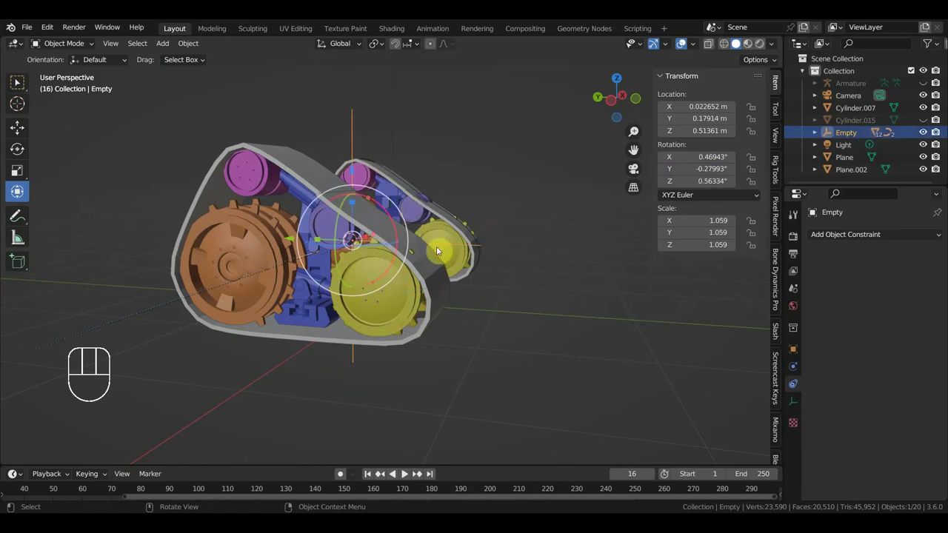
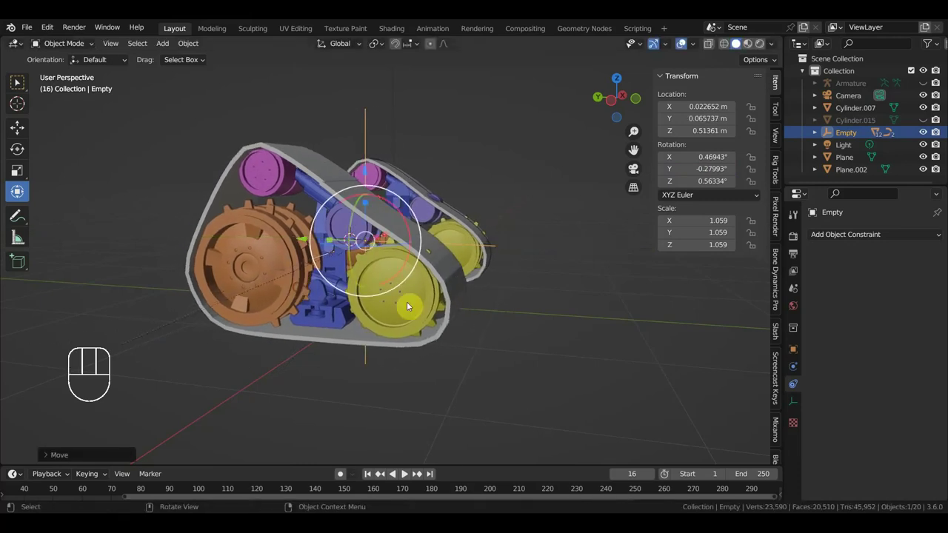
click(448, 308)
click(433, 310)
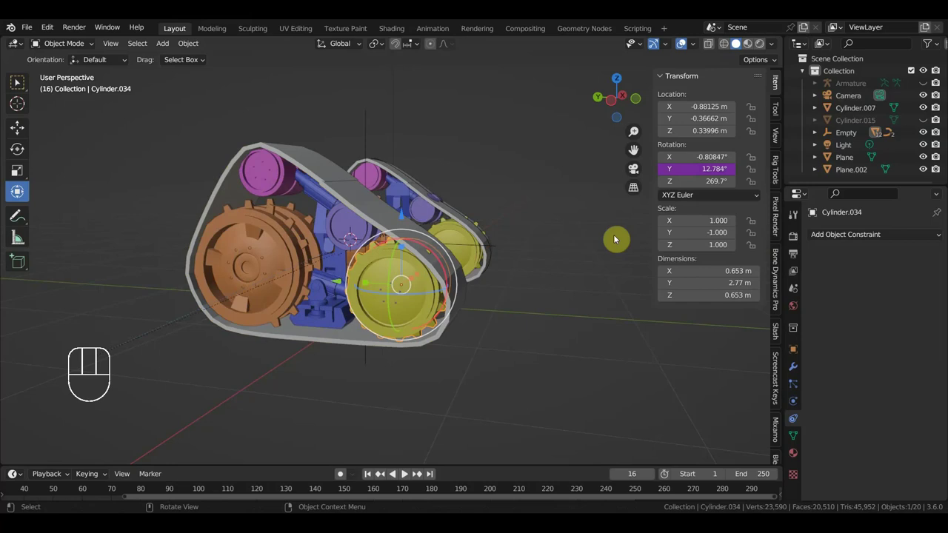
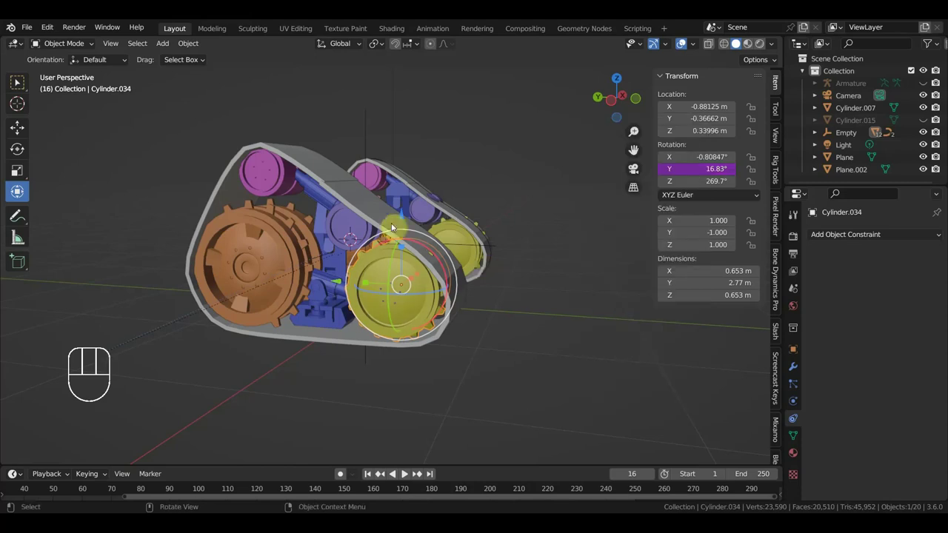
click(369, 157)
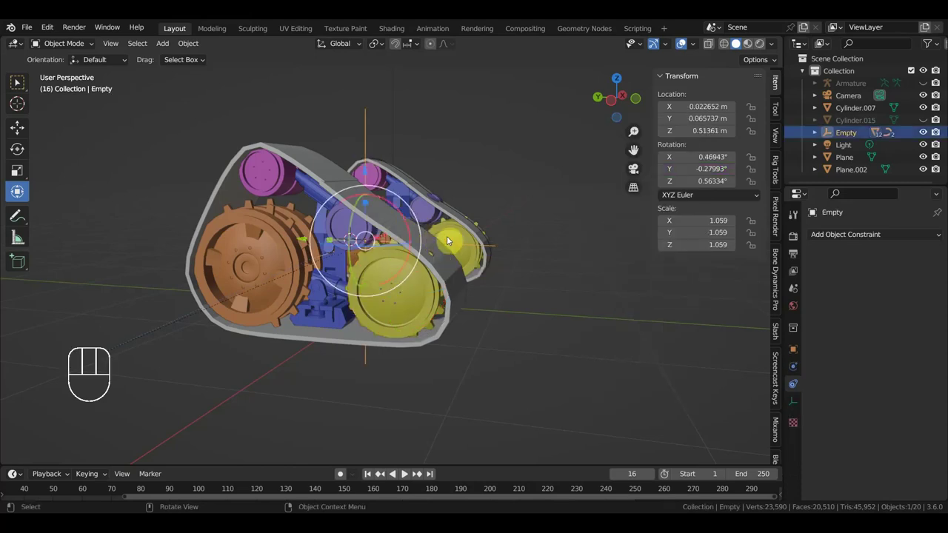
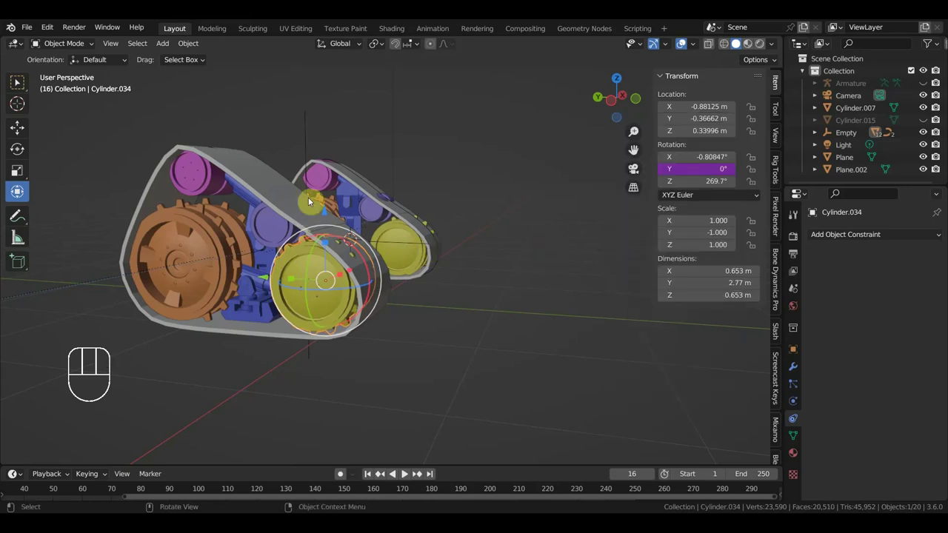
Move the rig Empty along Y to test the wheel spins, then undo the test move
click(311, 150)
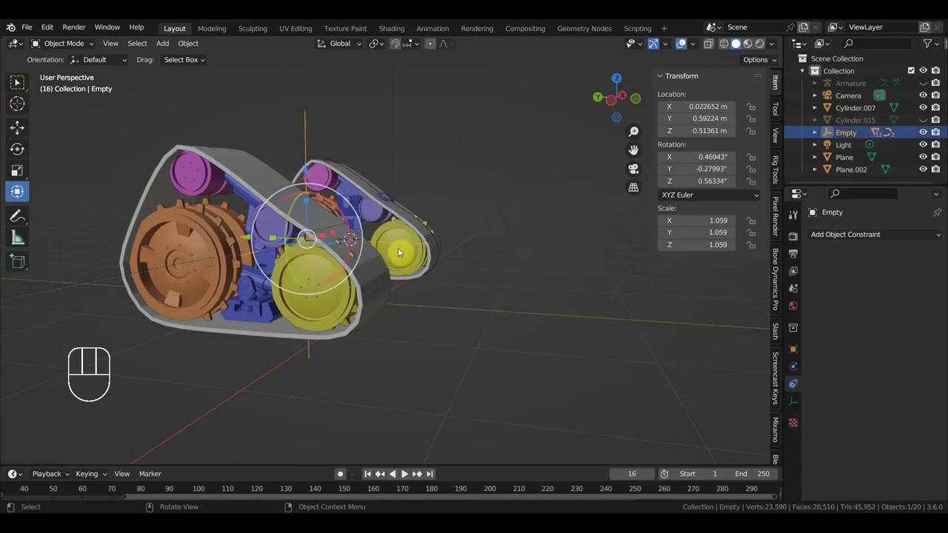
drag(248, 243, 294, 263)
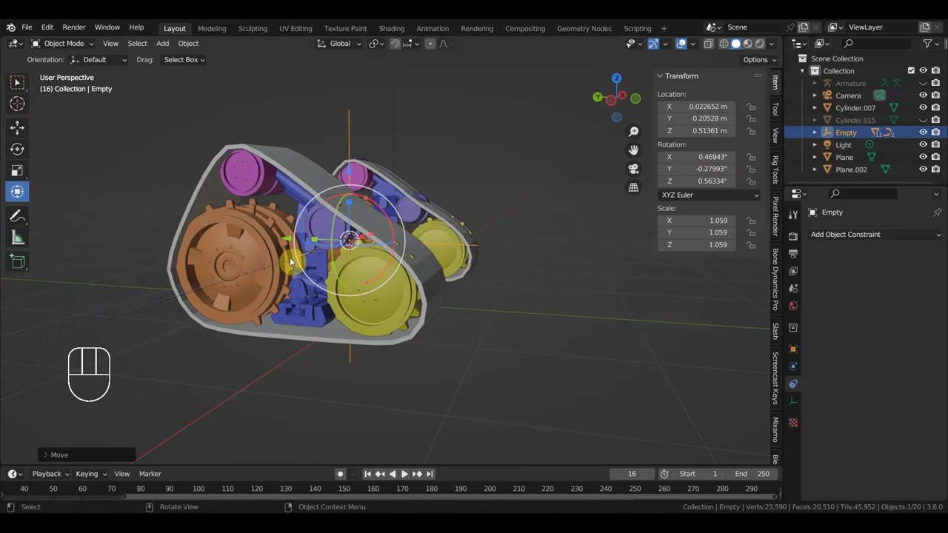
key(ctrl+z)
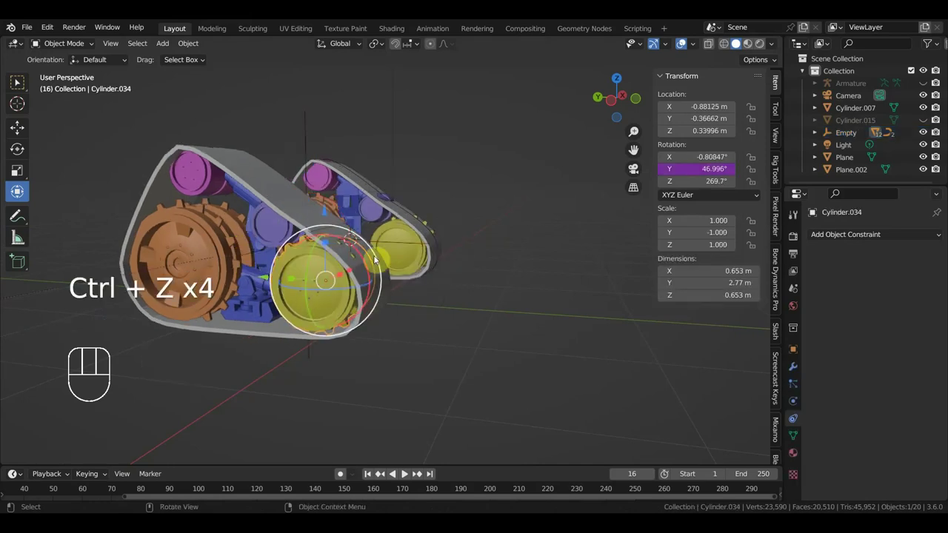
drag(497, 274, 458, 276)
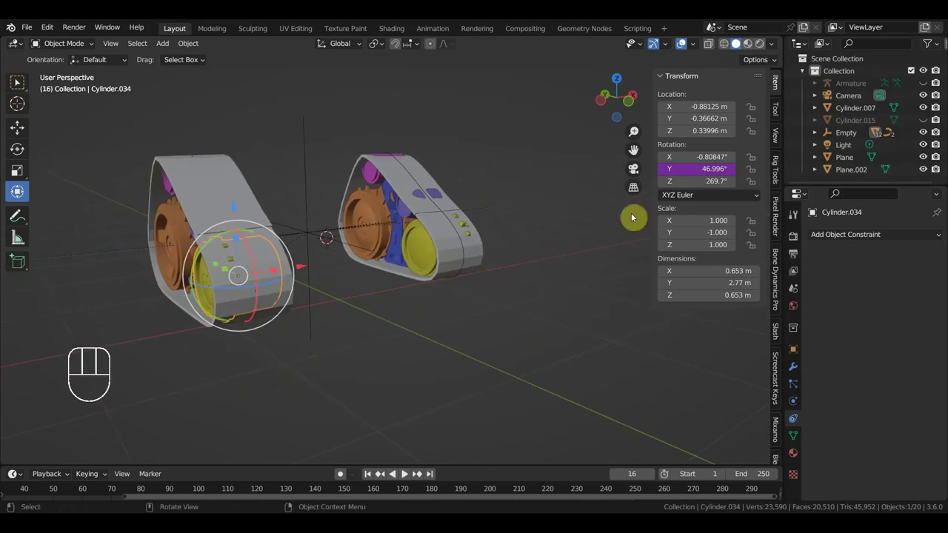
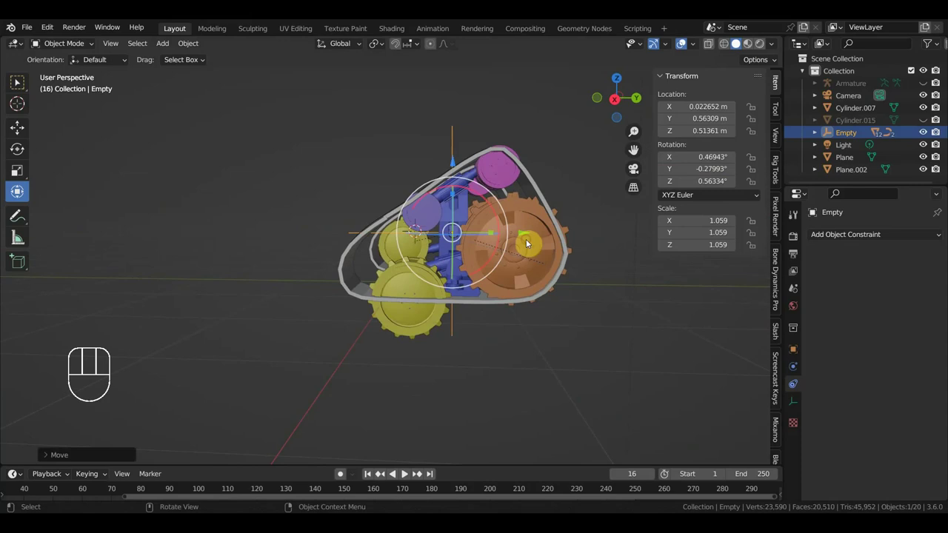
Undo the test move of the rig Empty before setting up Cylinder.029
key(ctrl+z)
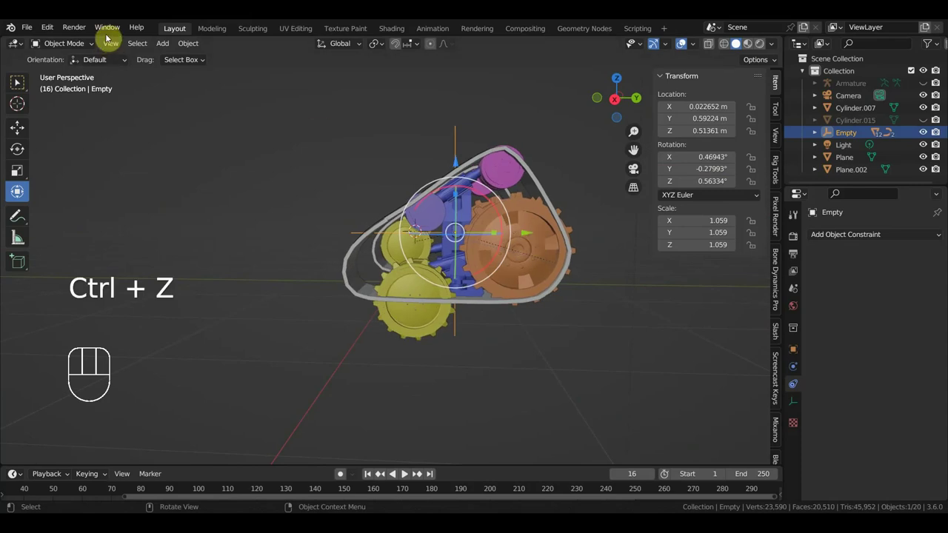
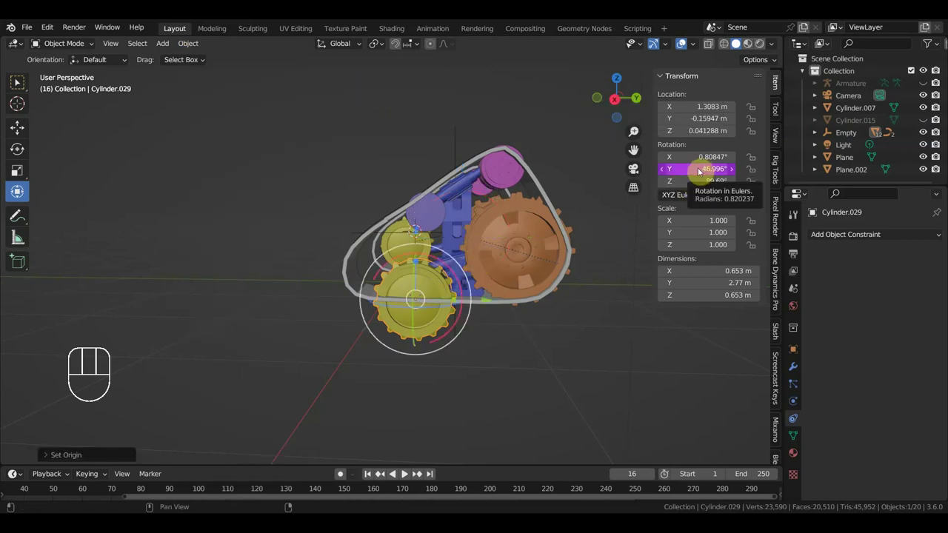
Undo the last change and reapply Set Origin to recentre Cylinder.029 on its geometry
key(ctrl+z)
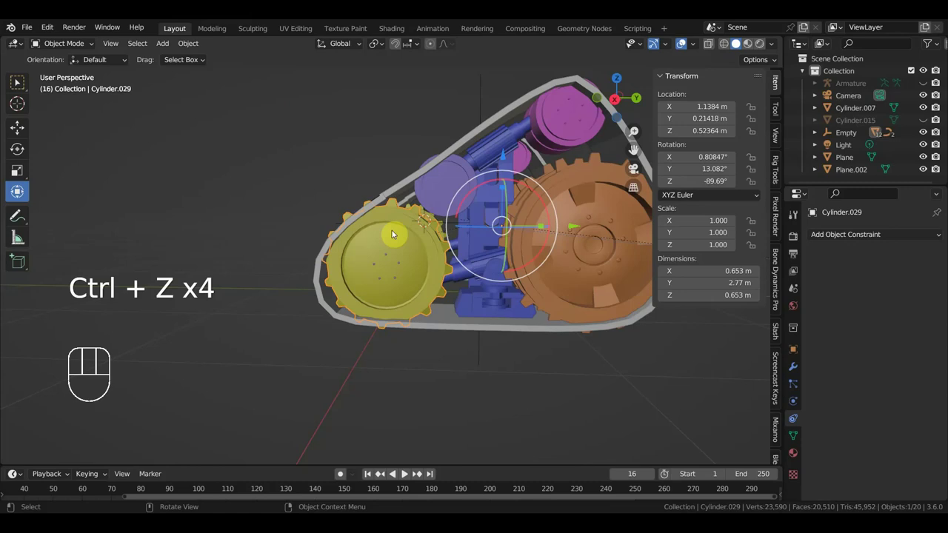
drag(193, 54, 385, 136)
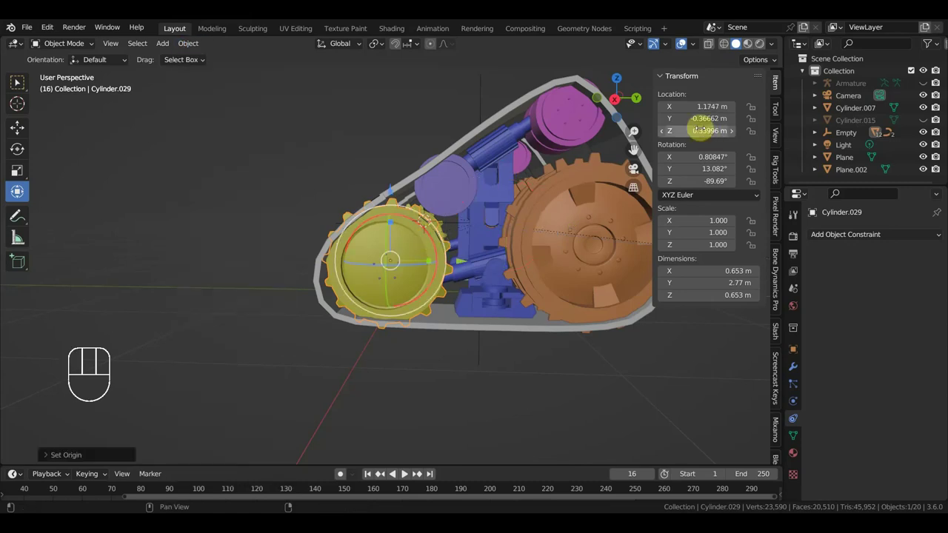
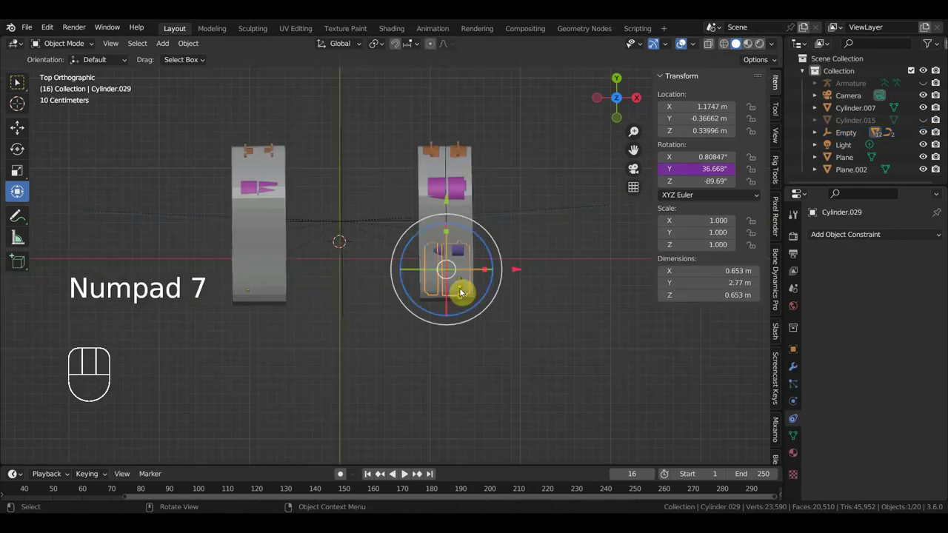
Select Cylinder.034 with Cylinder.029 and rotate both to test their alignment
drag(351, 286, 397, 198)
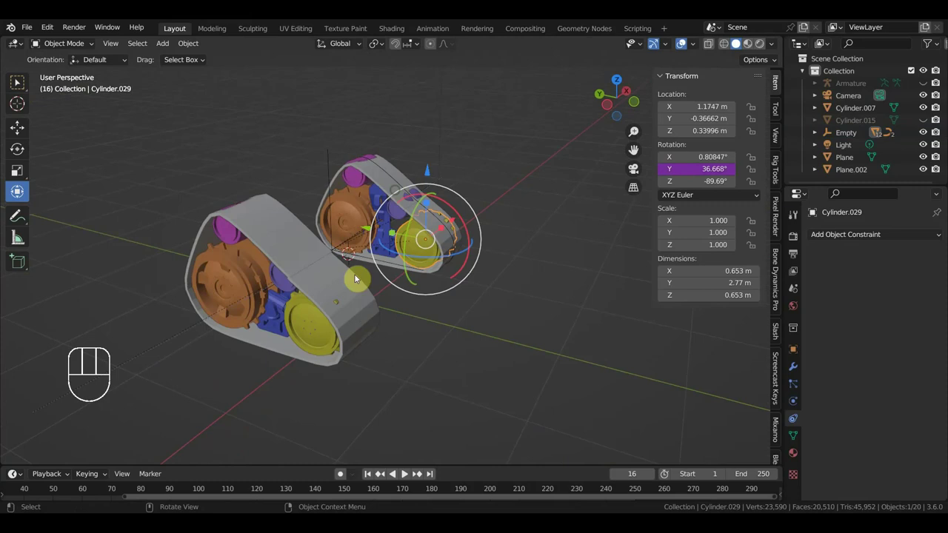
click(311, 340)
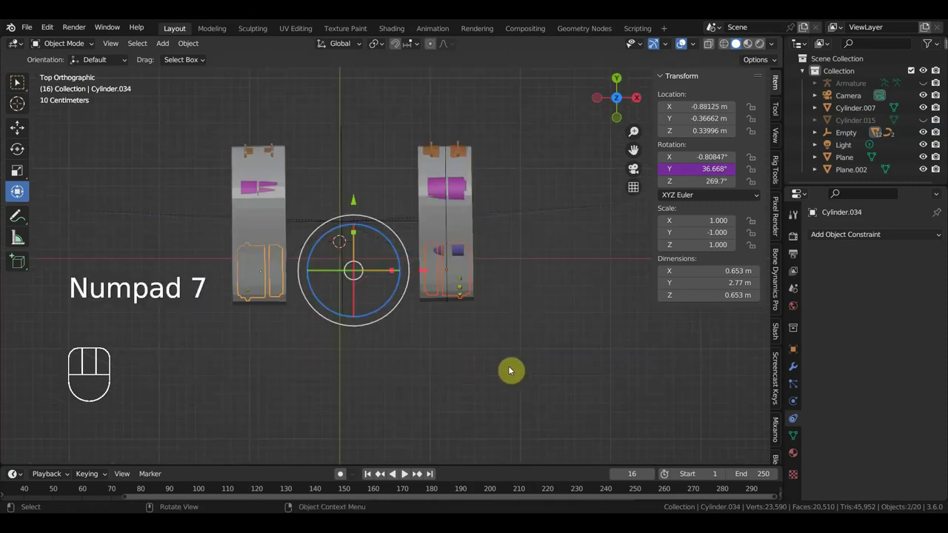
key(r)
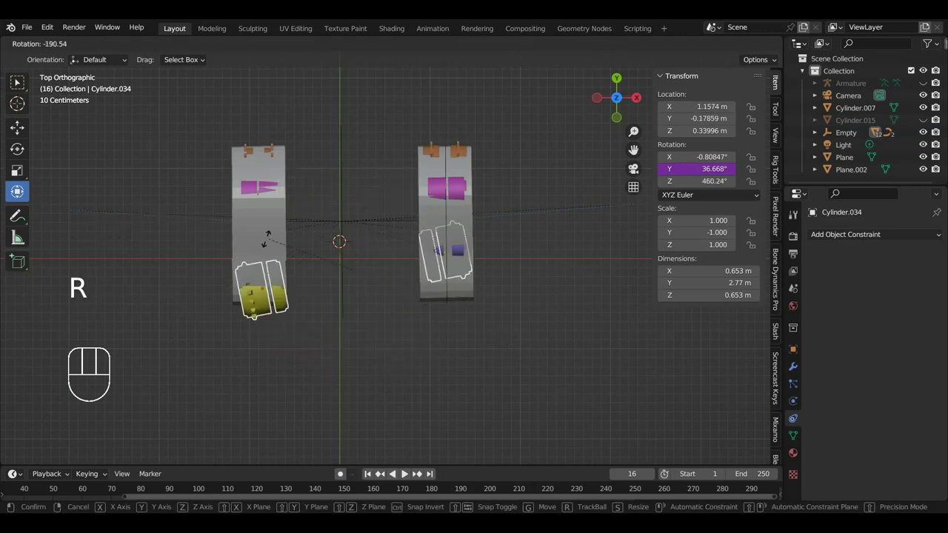
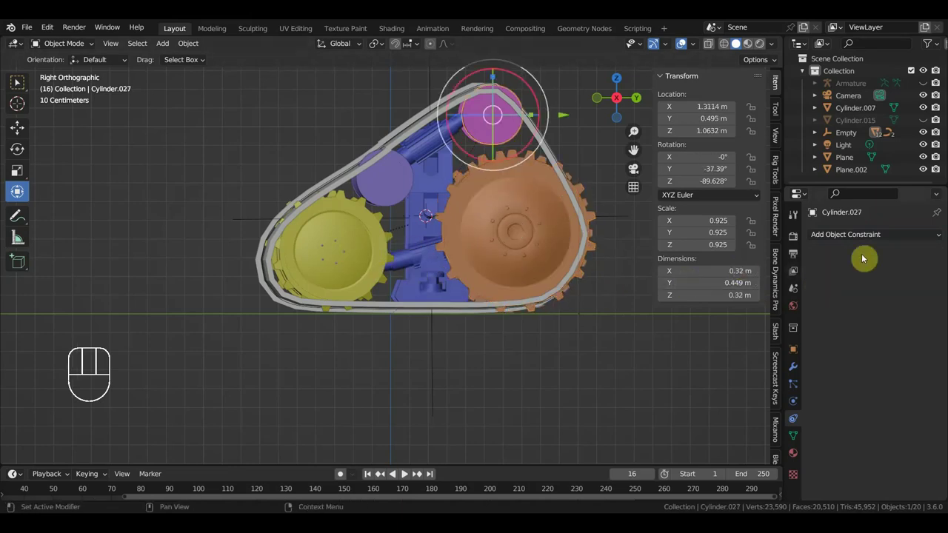
Add a Copy Rotation constraint to pink roller Cylinder.027 targeting yellow wheel Cylinder.034
drag(881, 239, 758, 289)
click(923, 276)
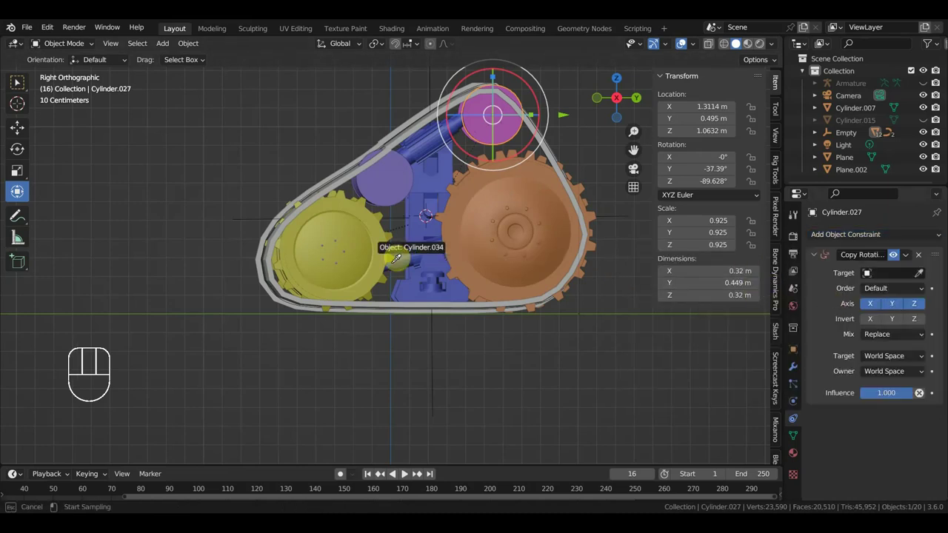
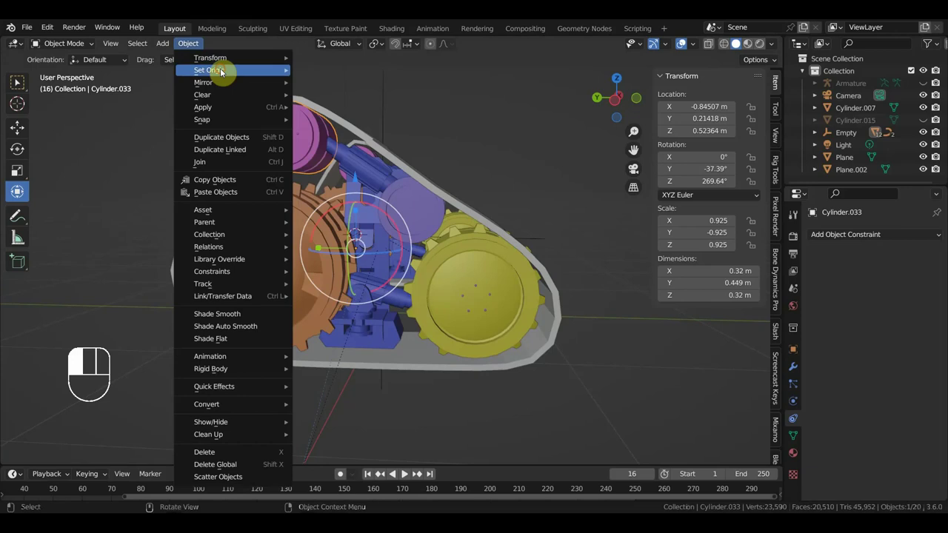
Give the small purple inner wheel a Copy Rotation constraint picking the yellow front wheel as source
click(411, 211)
drag(189, 51, 445, 231)
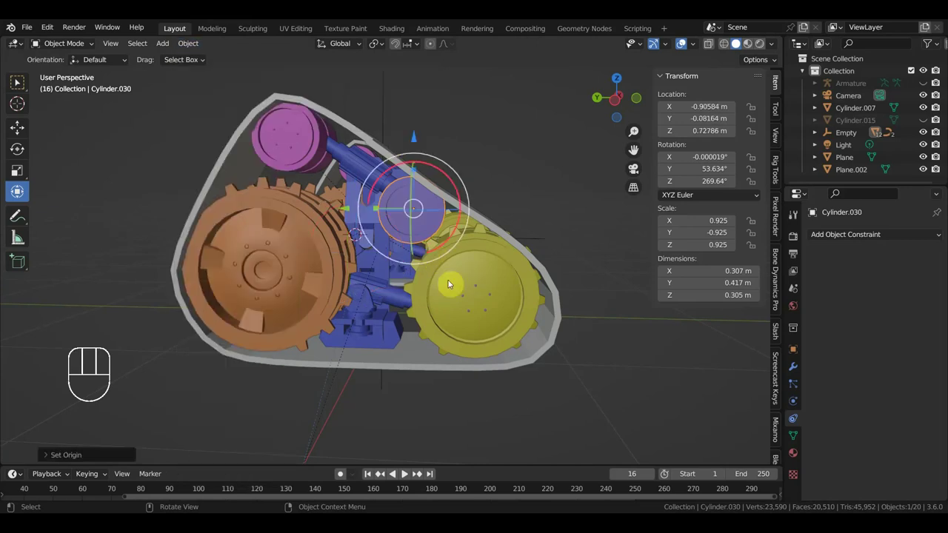
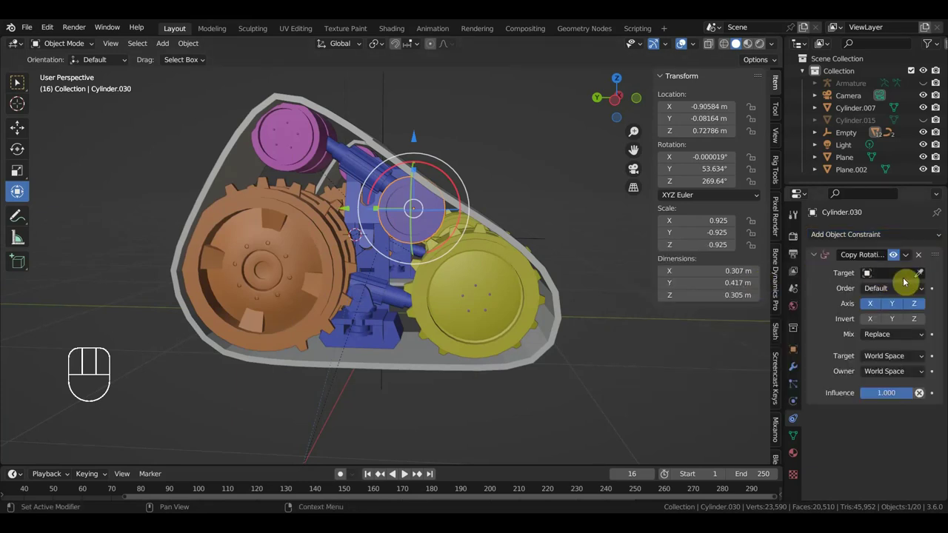
click(923, 279)
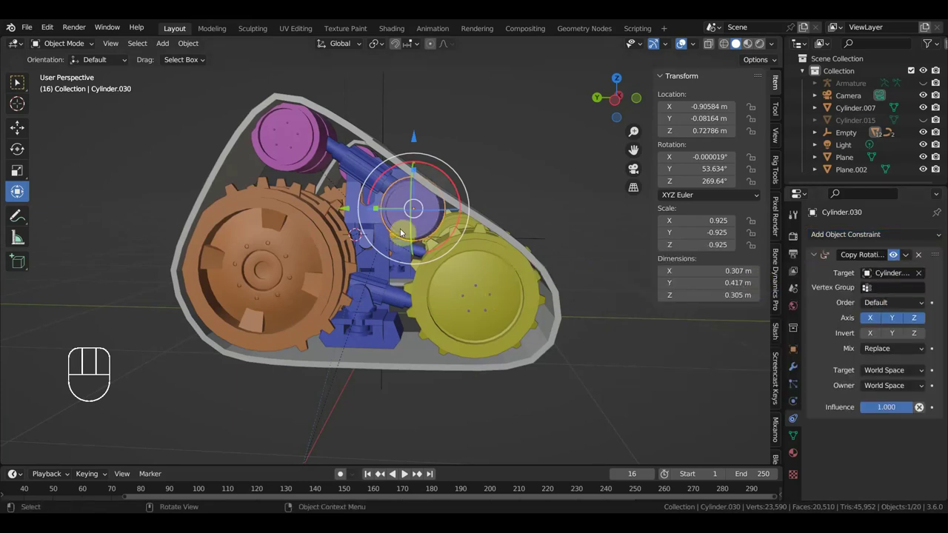
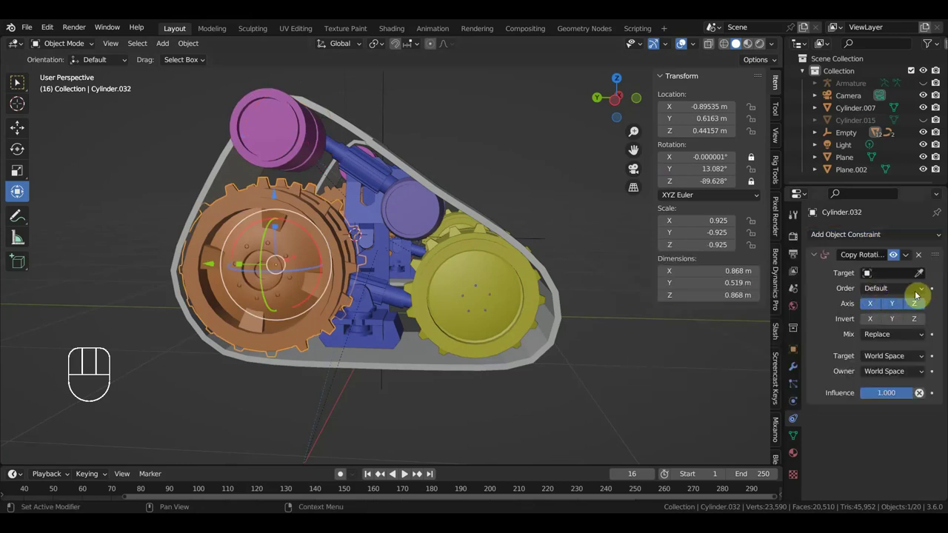
click(923, 279)
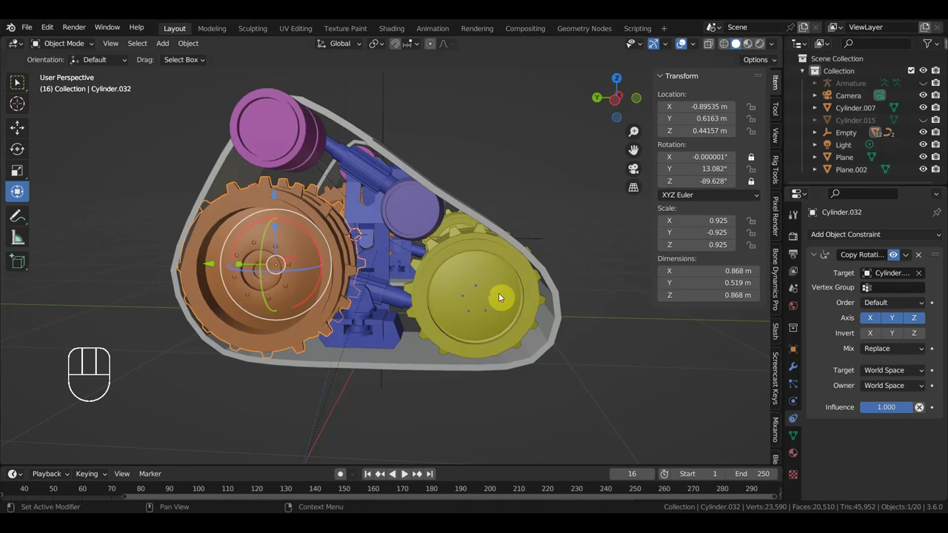
drag(490, 223, 347, 249)
drag(289, 303, 452, 261)
drag(518, 201, 579, 223)
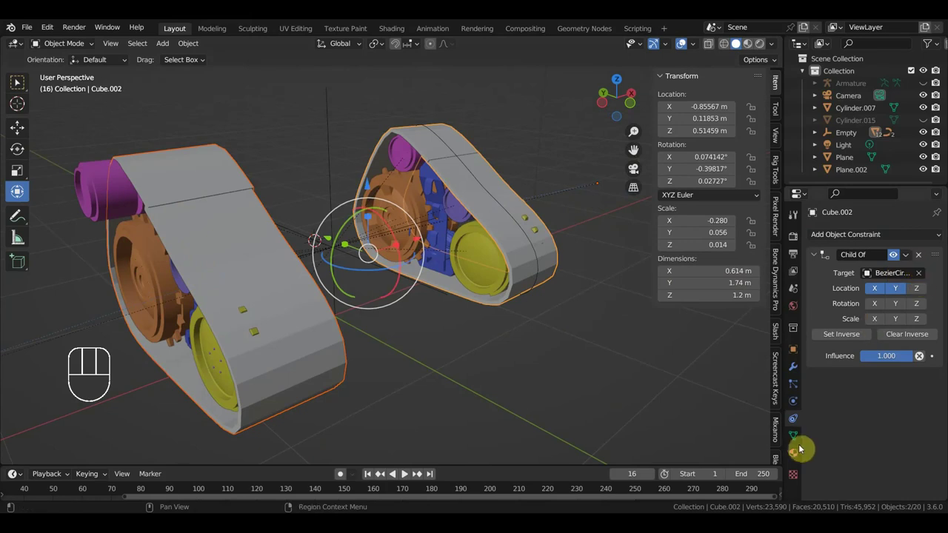
Show the track casing's Material settings, switch to Material Preview shading, and select an inner wheel
drag(901, 296, 869, 302)
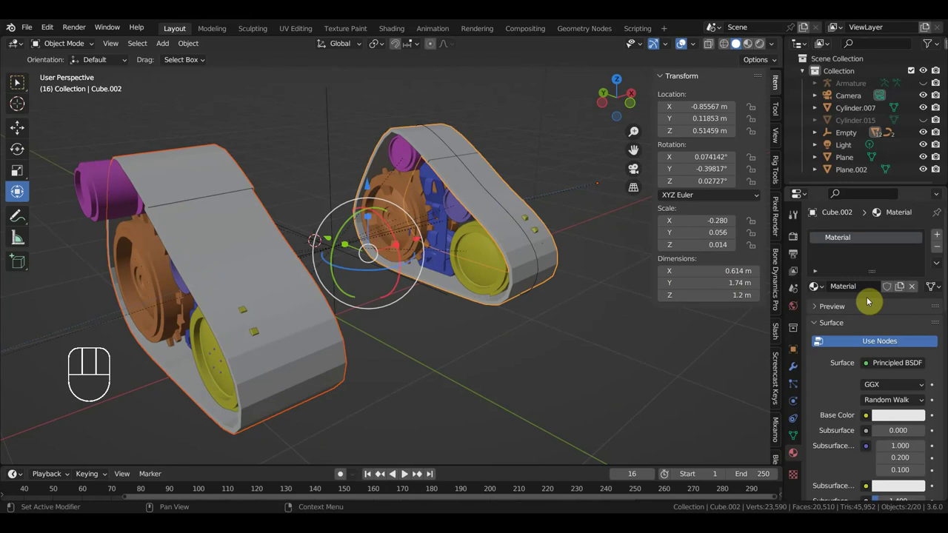
drag(909, 422, 916, 356)
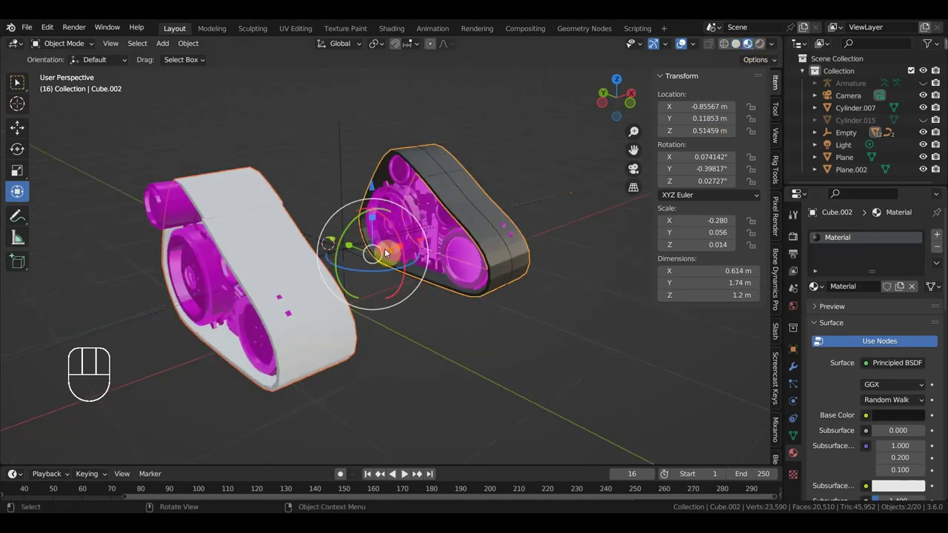
middle_click(383, 256)
click(213, 213)
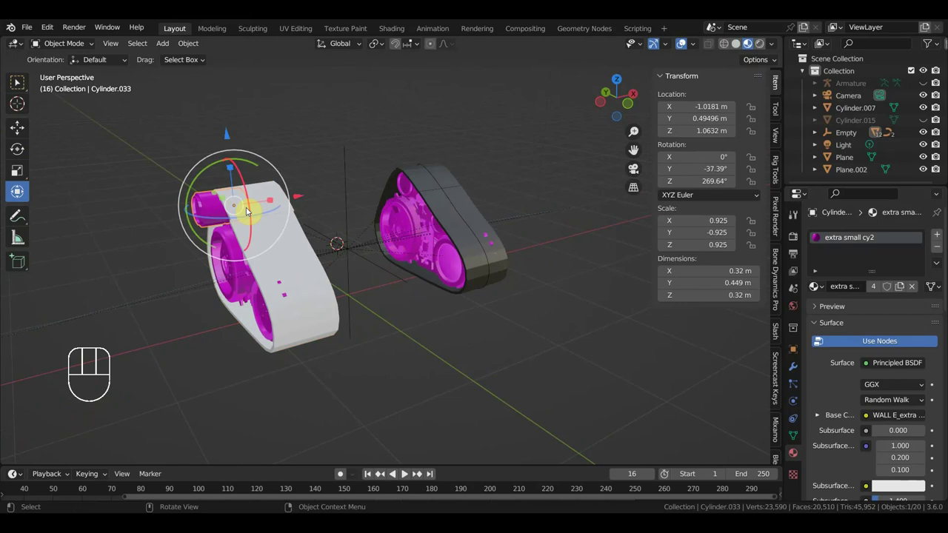
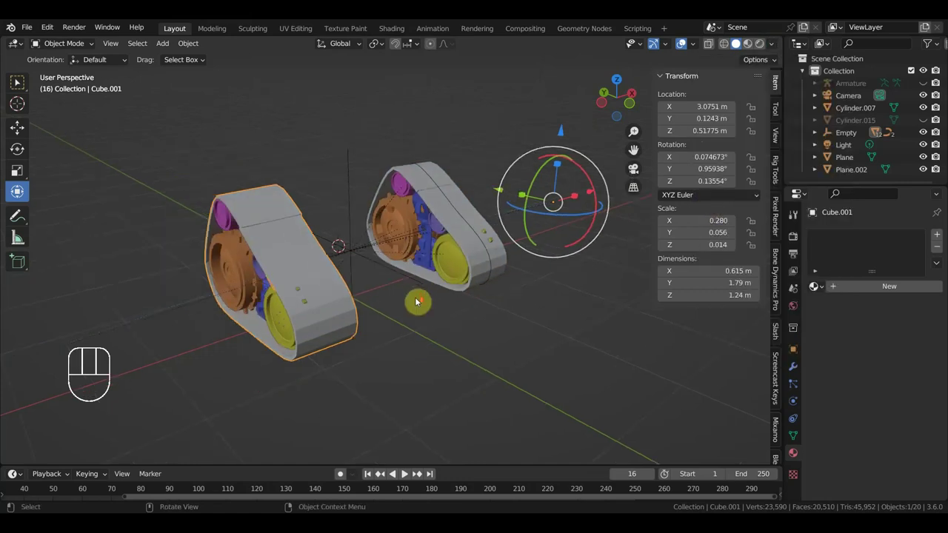
Orbit around the tracks and view them from the side in front orthographic
middle_click(472, 299)
drag(469, 300, 460, 303)
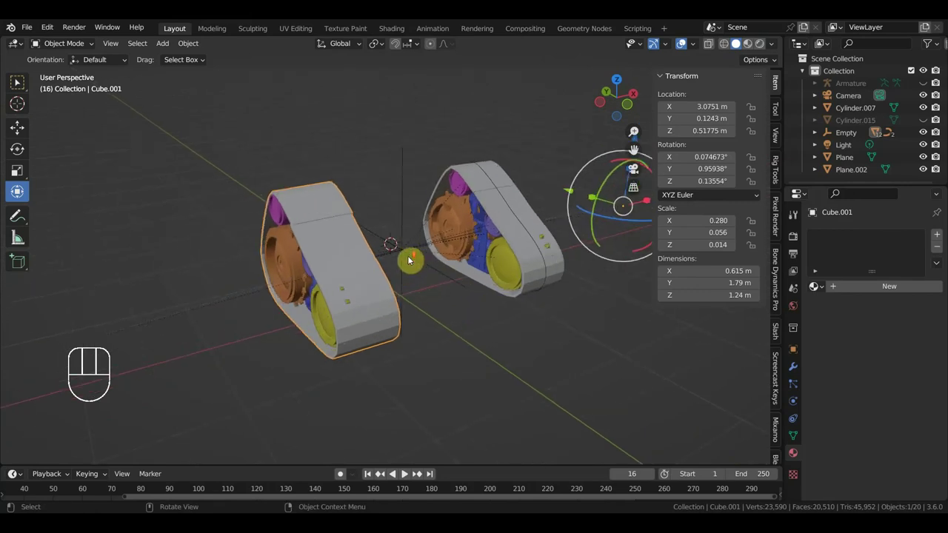
middle_click(407, 235)
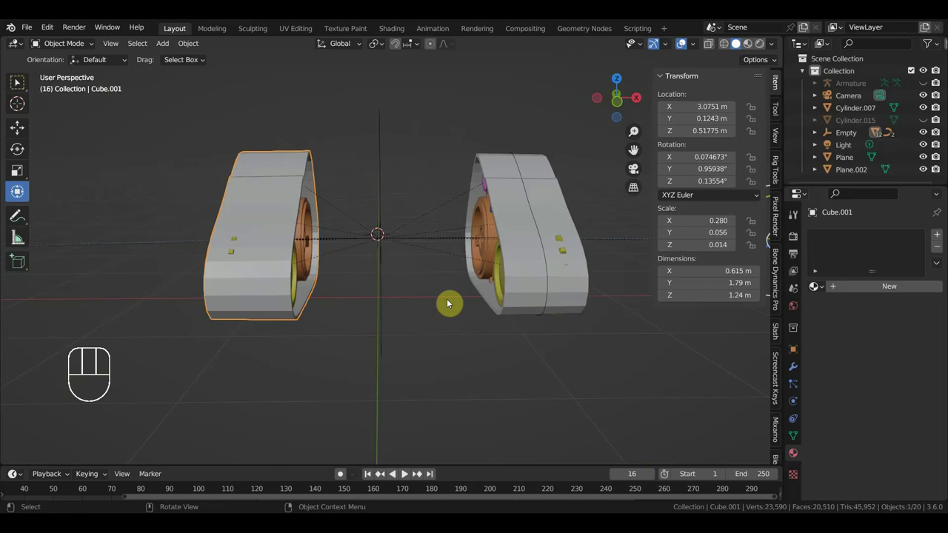
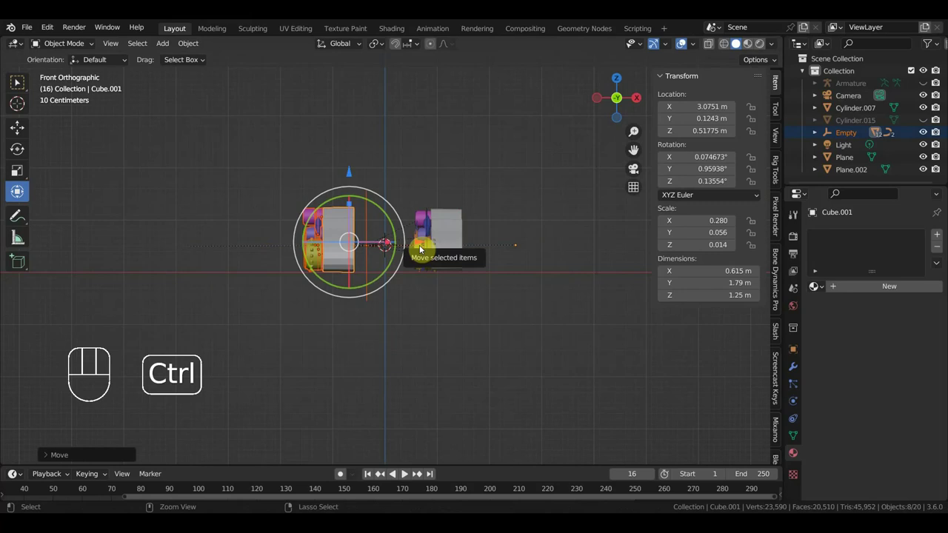
Nudge the rig Empty a few millimetres along X so the track assembly follows
key(ctrl+z)
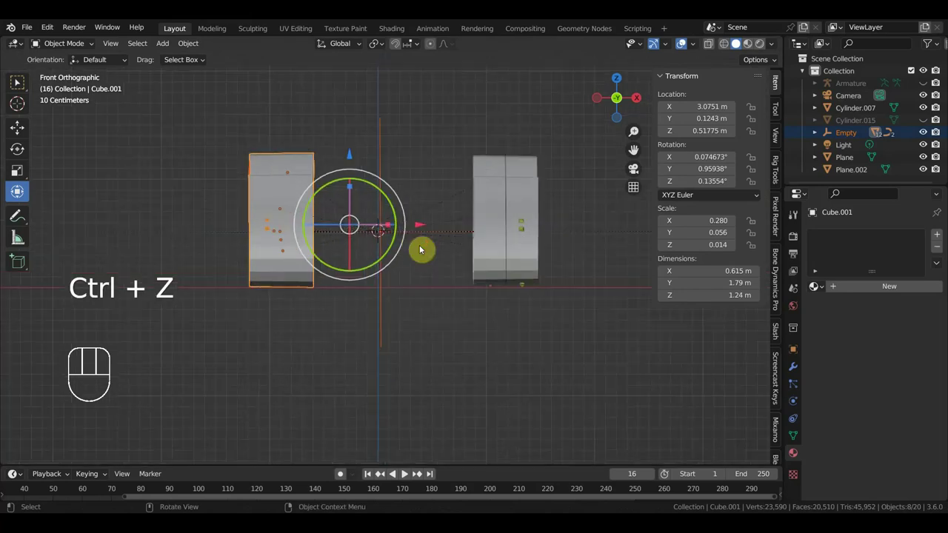
drag(303, 262, 194, 76)
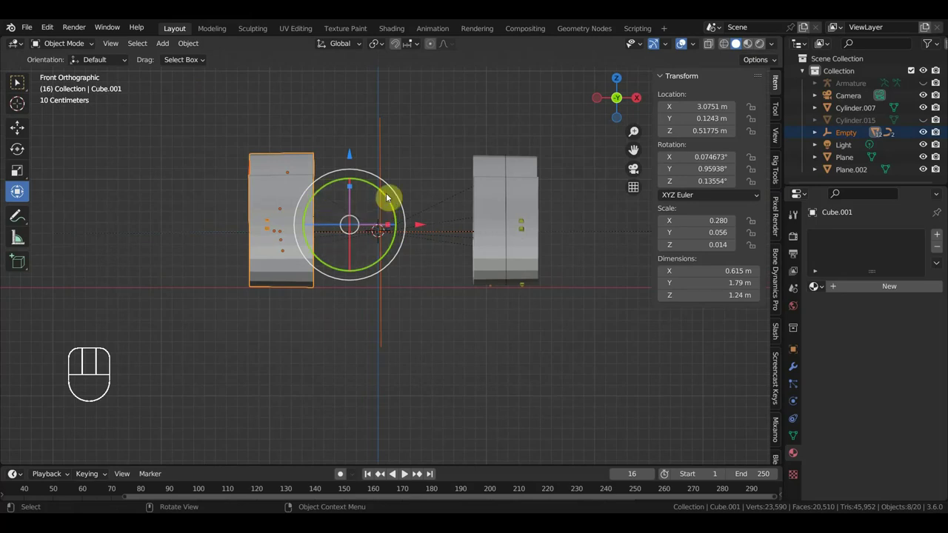
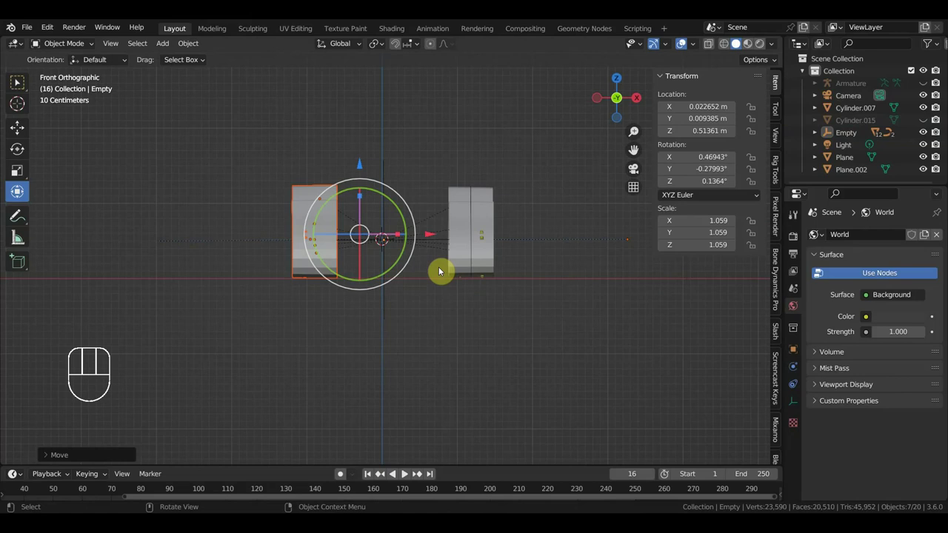
key(ctrl+z)
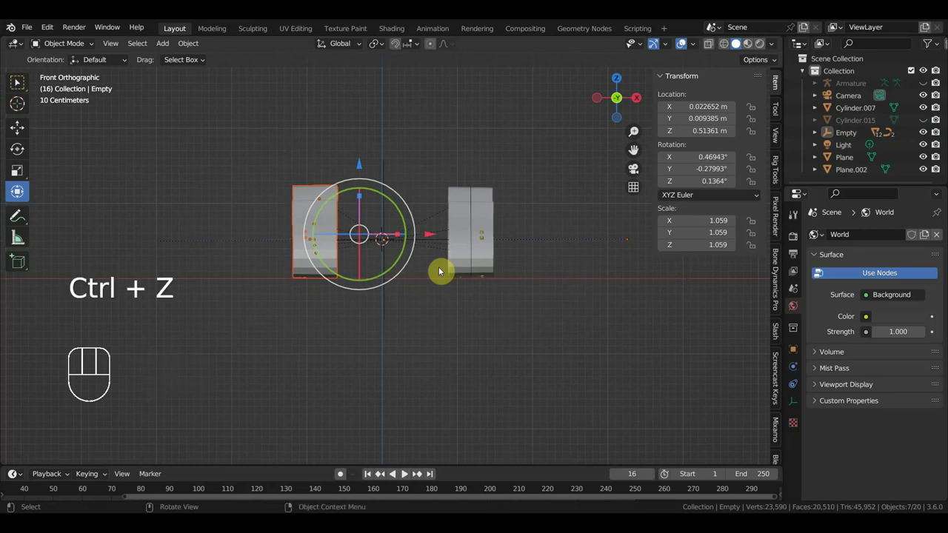
key(alt+h)
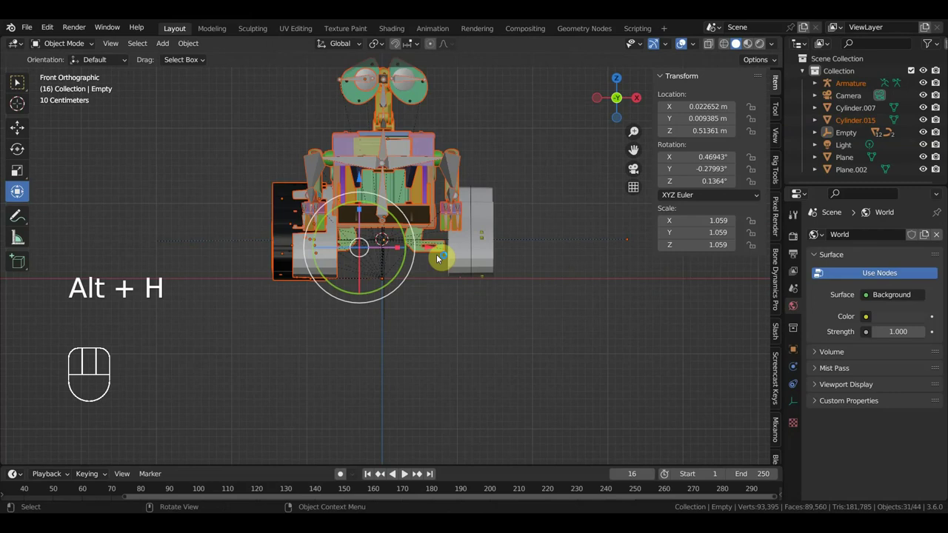
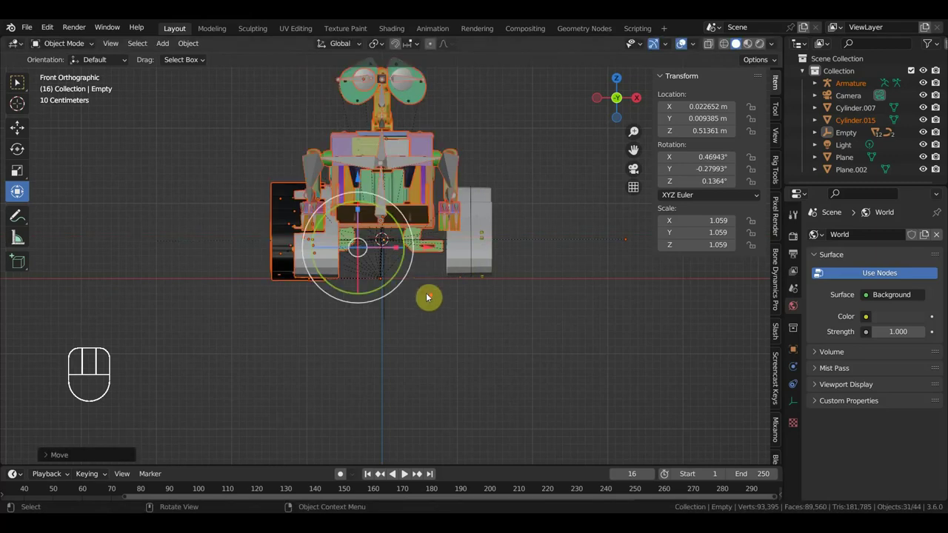
drag(411, 300, 485, 314)
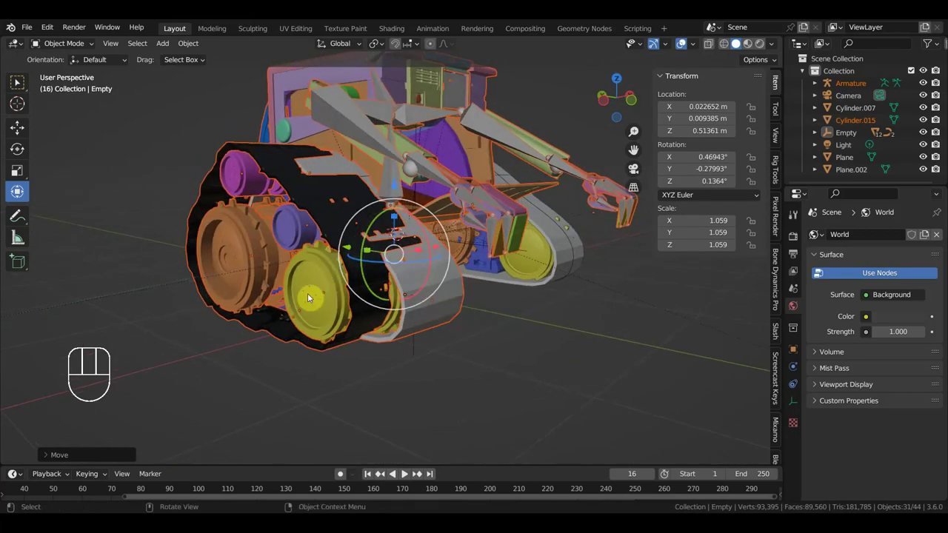
drag(313, 302, 248, 276)
click(275, 274)
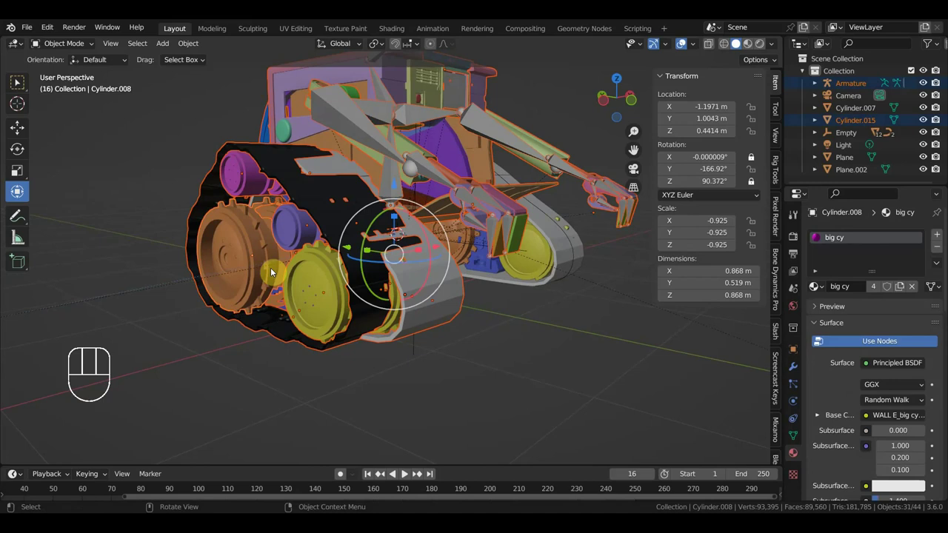
key(ctrl+z)
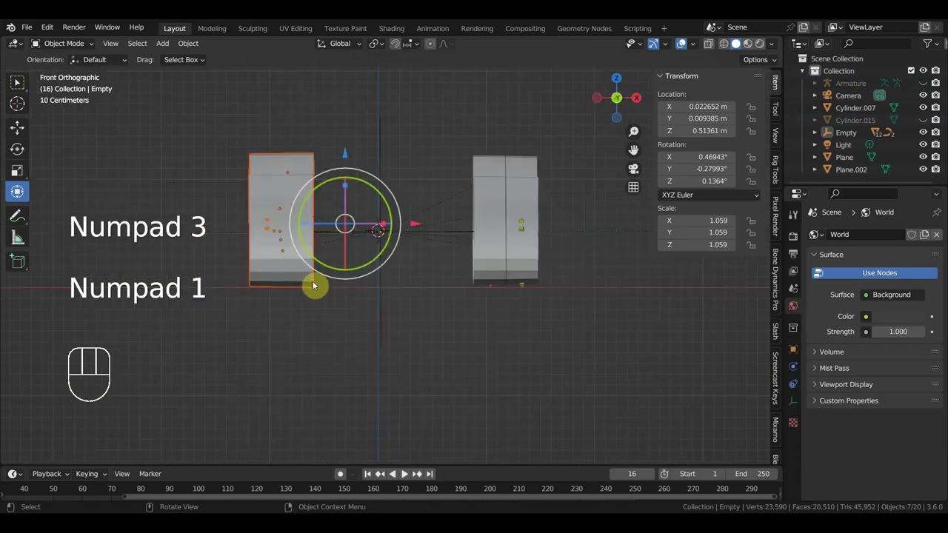
Rotate the Empty about 28 degrees so the track turns with it, checking from several angles
click(385, 168)
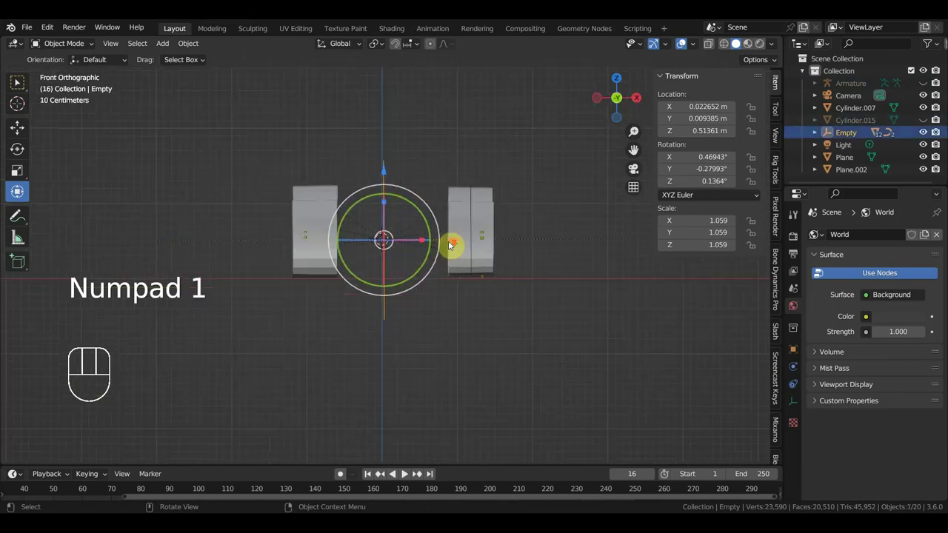
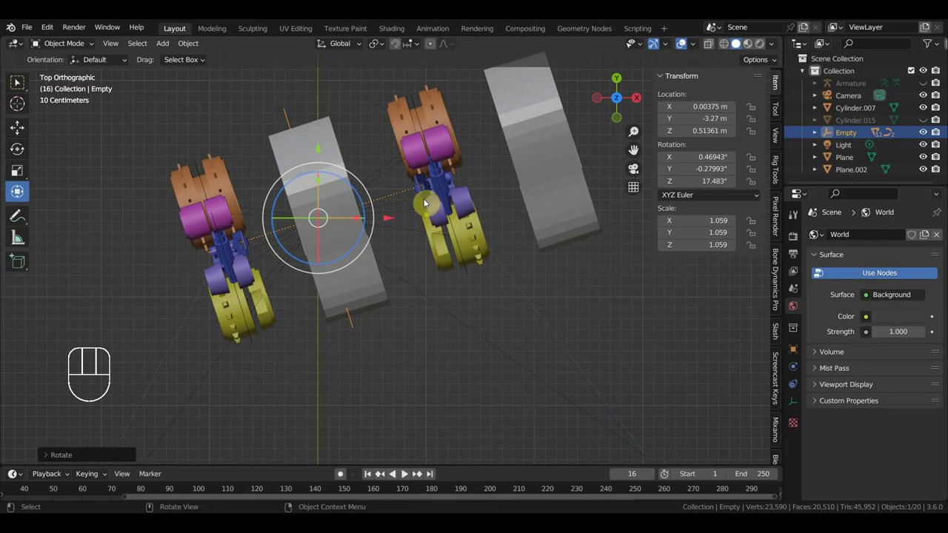
key(ctrl+z)
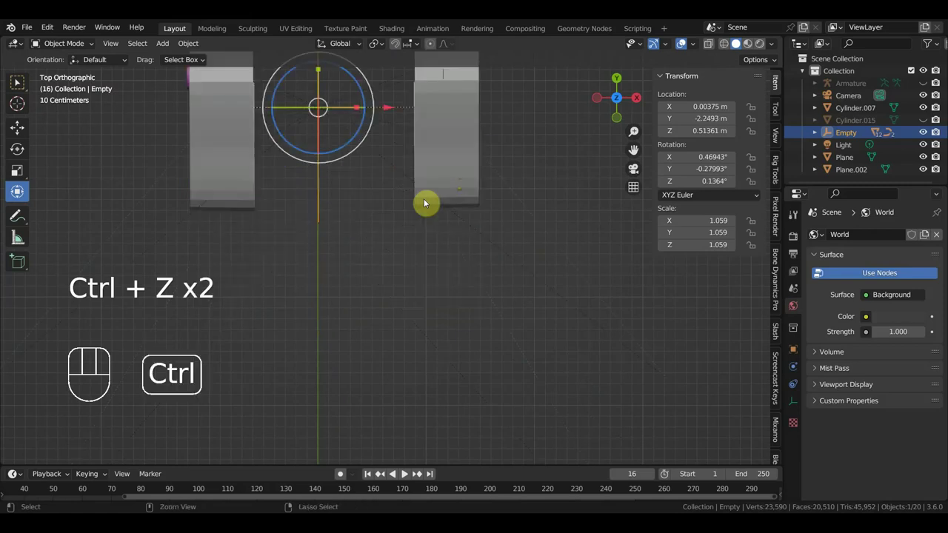
drag(447, 231, 463, 406)
drag(465, 376, 464, 281)
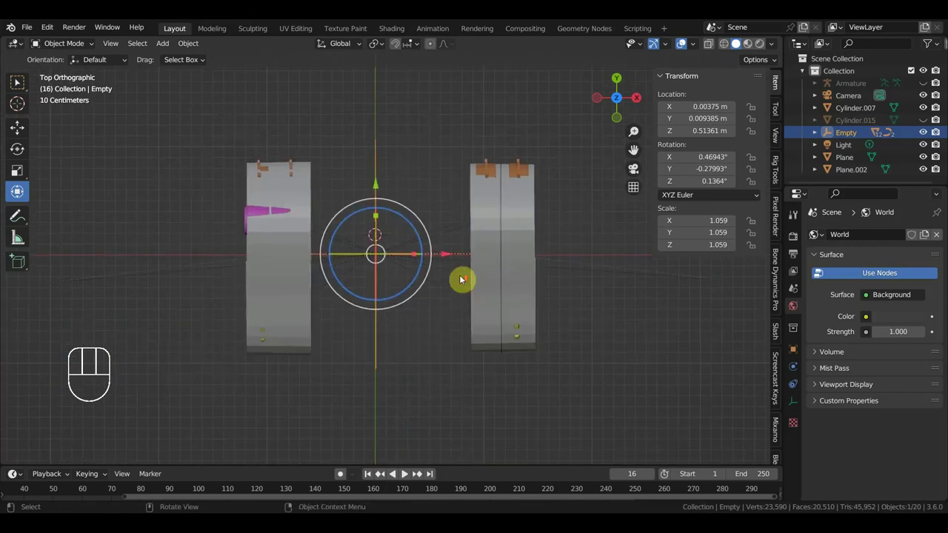
drag(373, 332, 418, 243)
drag(424, 236, 415, 197)
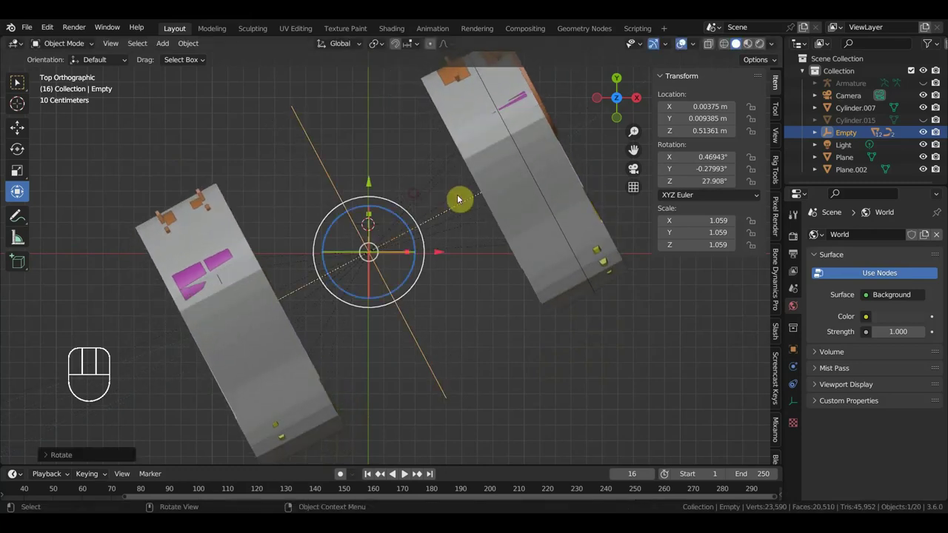
drag(407, 304, 395, 317)
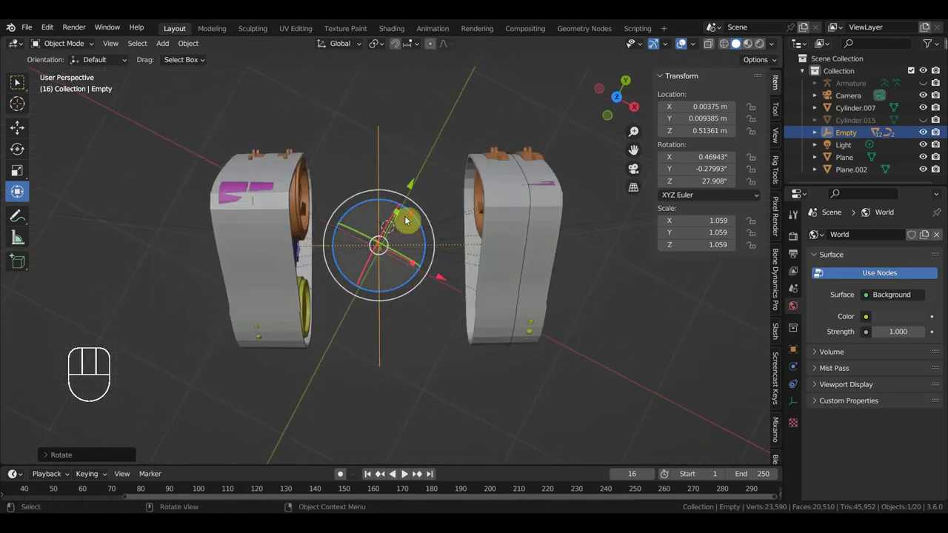
drag(404, 222, 243, 83)
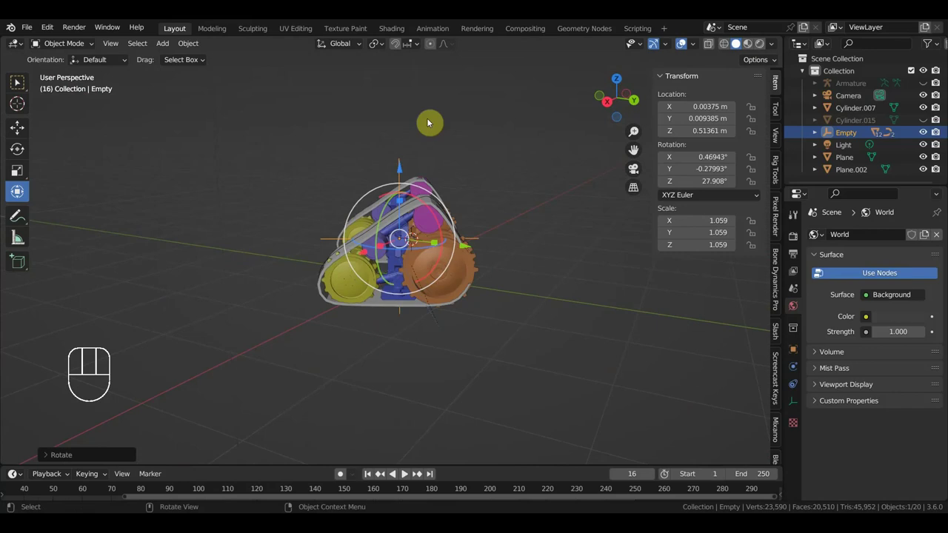
Move the Empty away from the origin to about 1.16 m X, -2.07 m Y and unhide the whole robot
key(g)
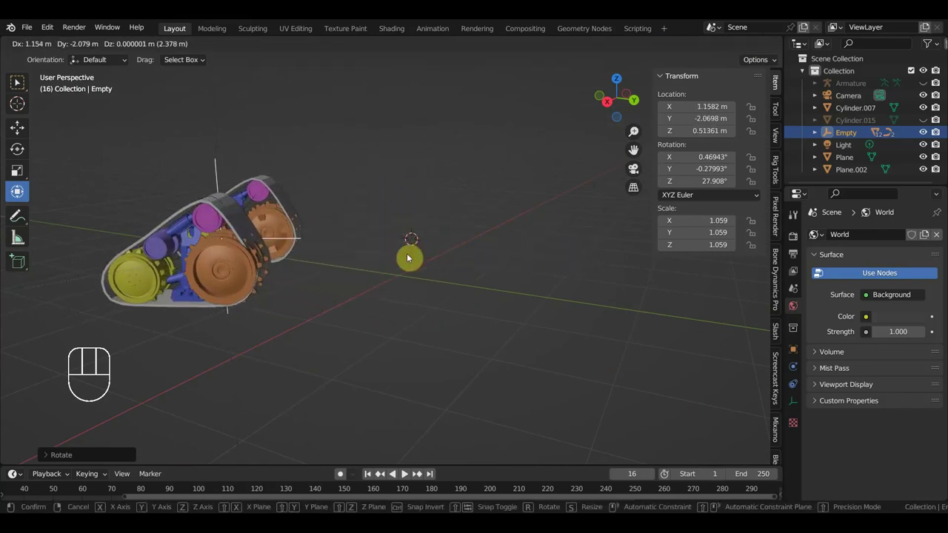
drag(406, 258, 292, 257)
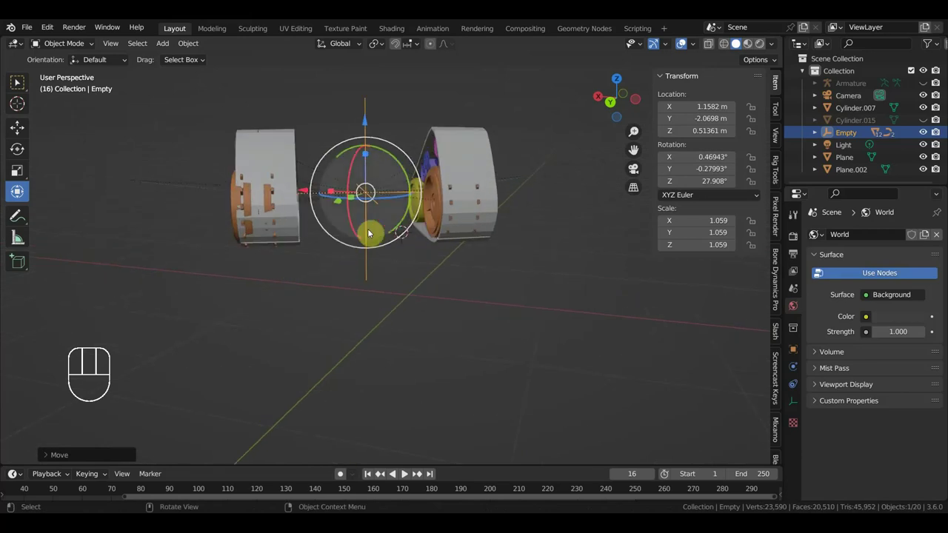
drag(409, 215, 483, 223)
drag(450, 252, 588, 282)
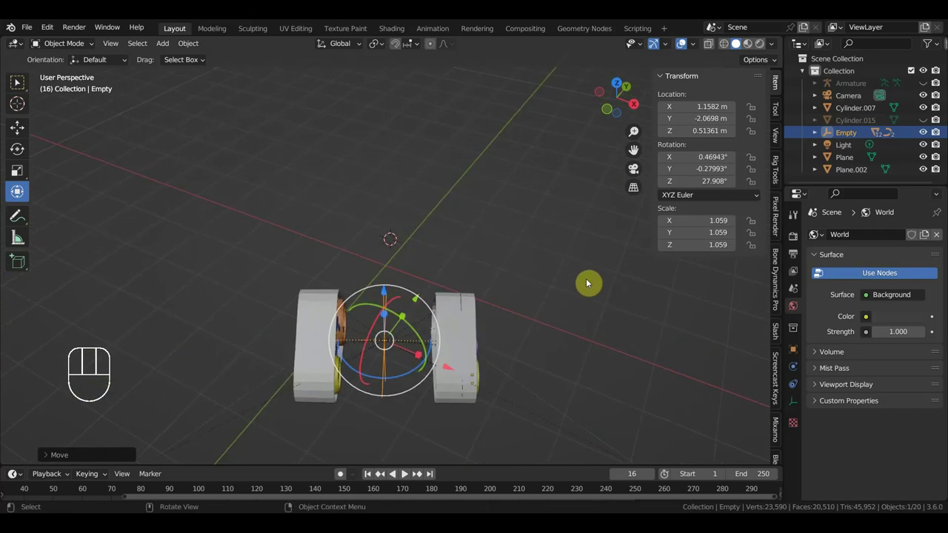
key(alt+h)
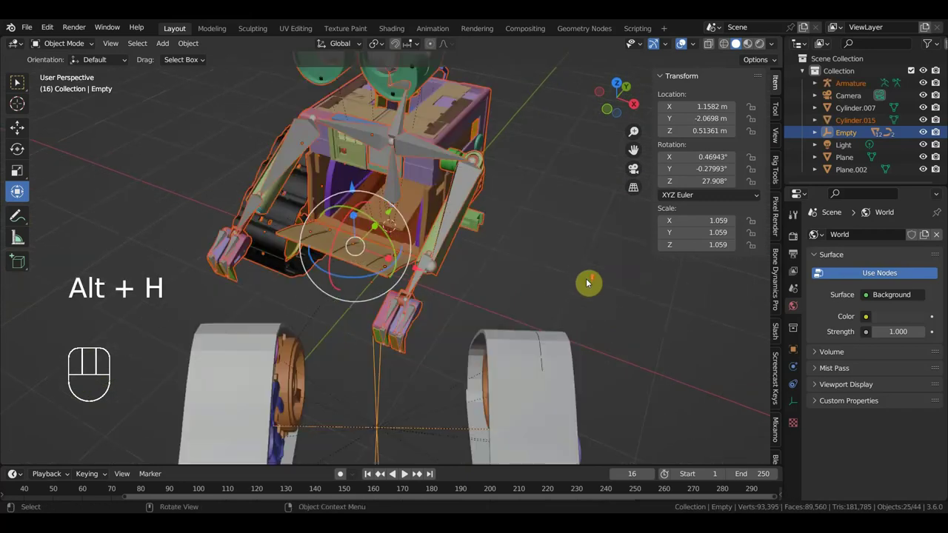
Move the Empty near 0.06 m X, -0.53 m Y and rotate it back toward 1° Z so the tracks sit under the body
drag(614, 248, 458, 282)
middle_click(292, 334)
drag(272, 223, 259, 158)
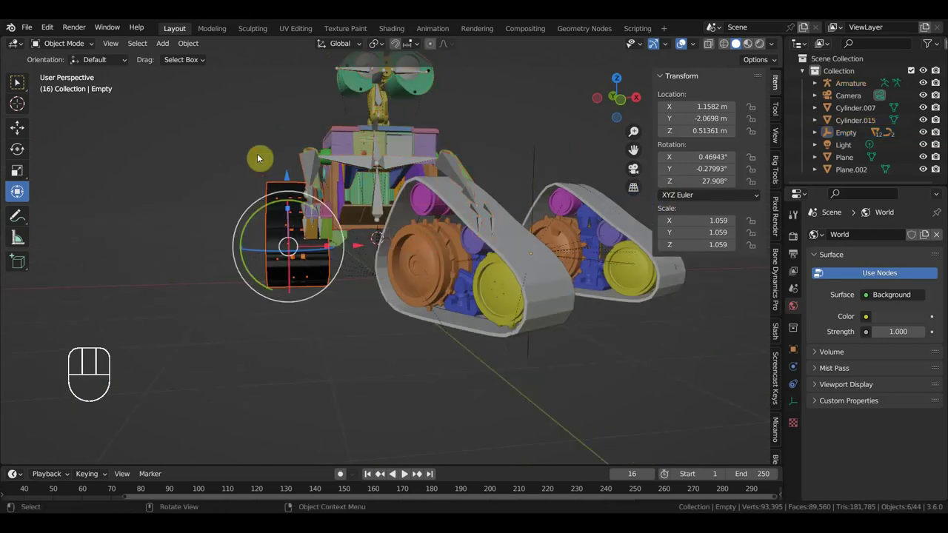
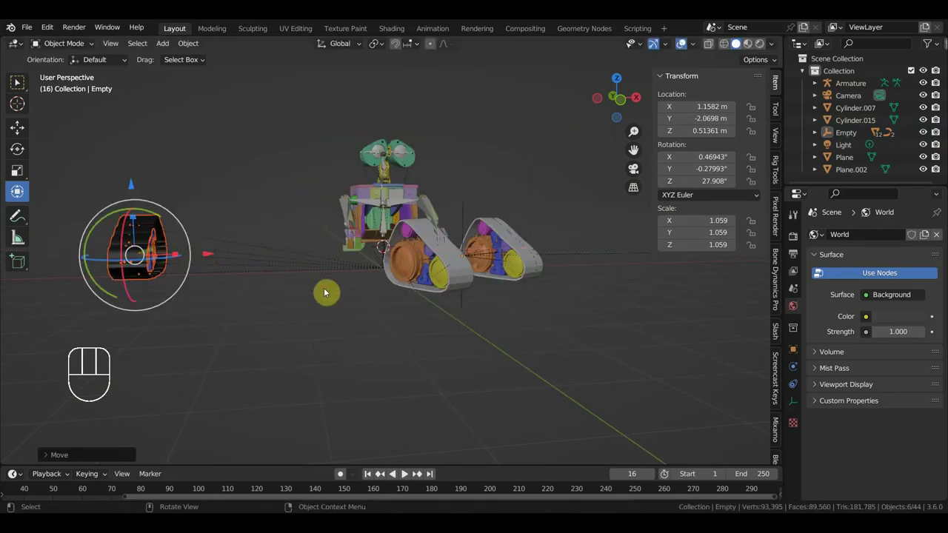
click(444, 366)
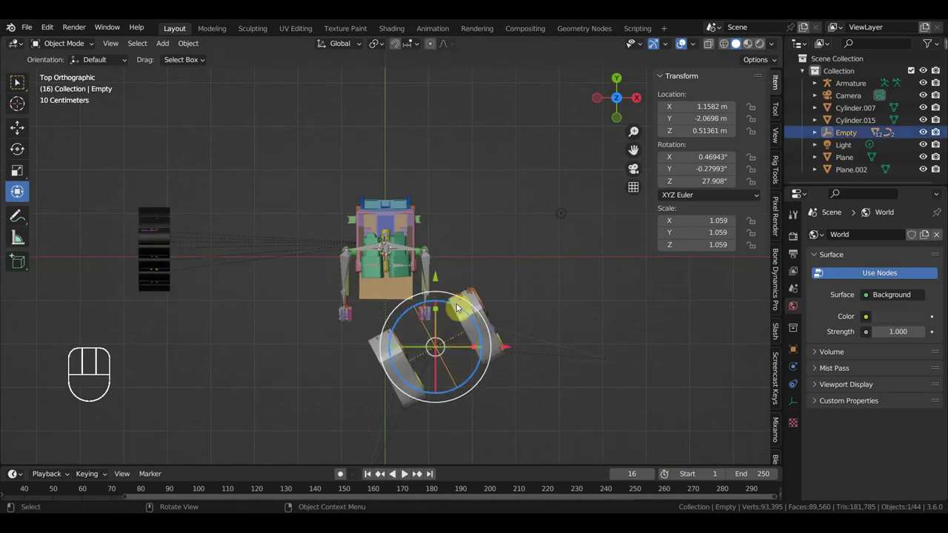
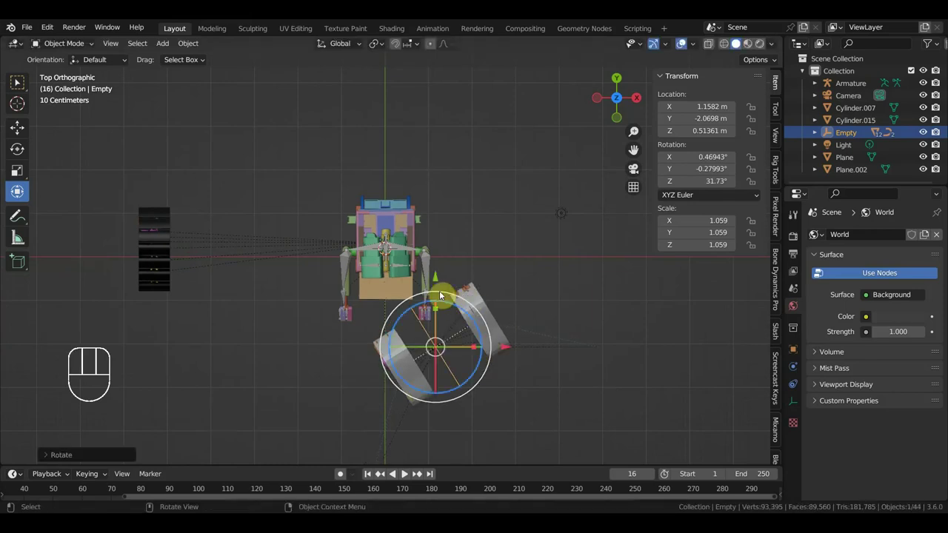
key(g)
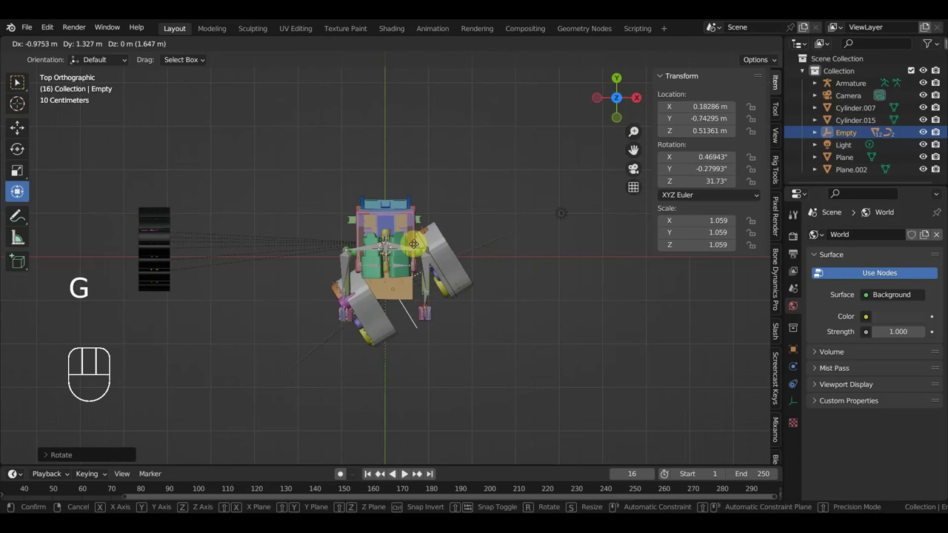
key(r)
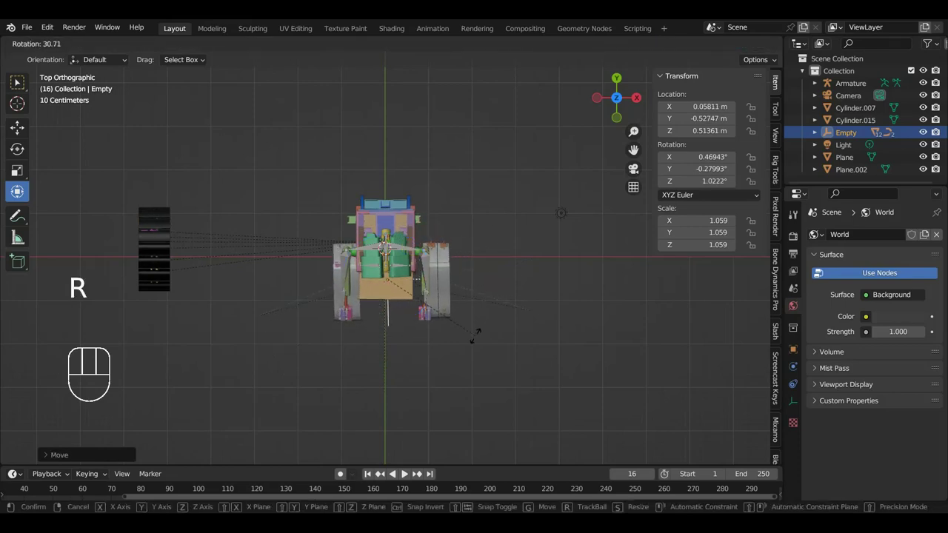
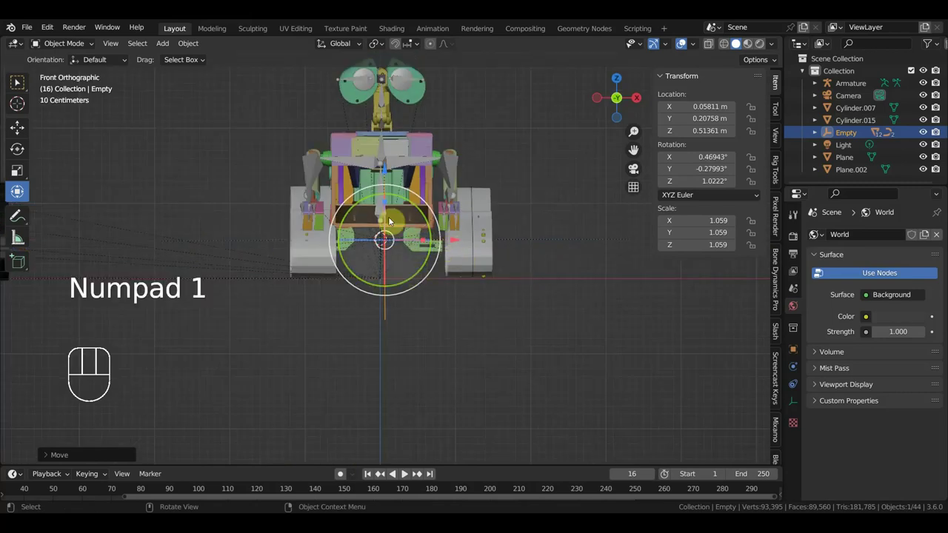
Select the armature to inspect it before parenting the gate
click(385, 218)
drag(69, 42, 295, 188)
click(386, 209)
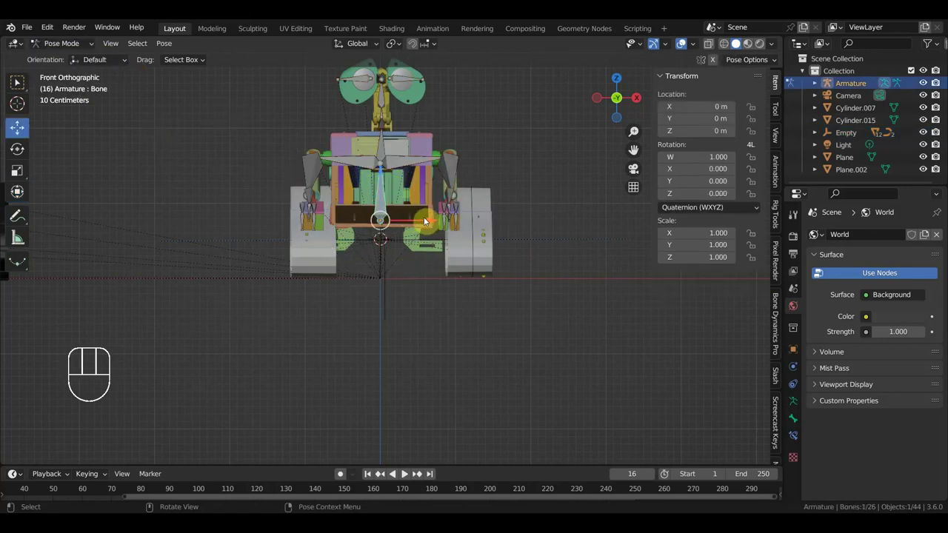
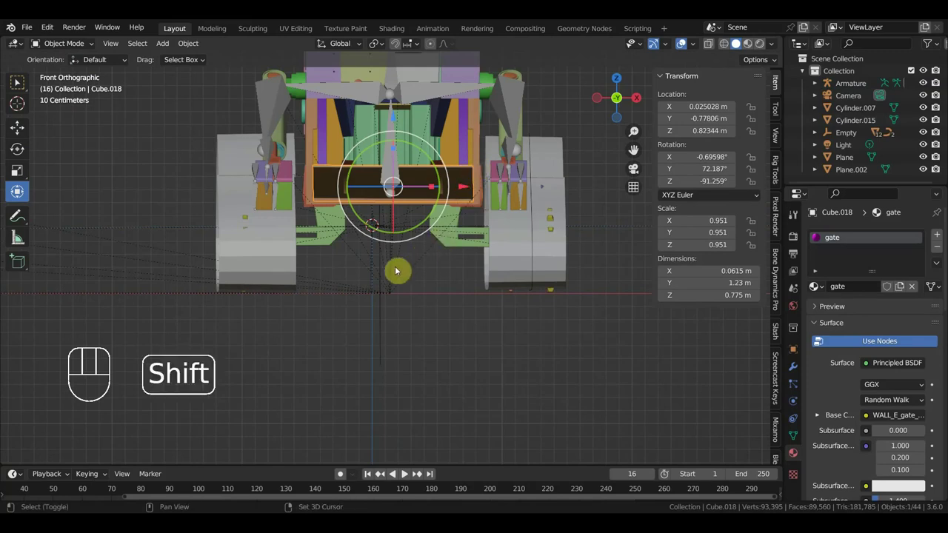
Parent the gate piece Cube.018 to the Empty with Ctrl+P Object, then select the armature
click(392, 274)
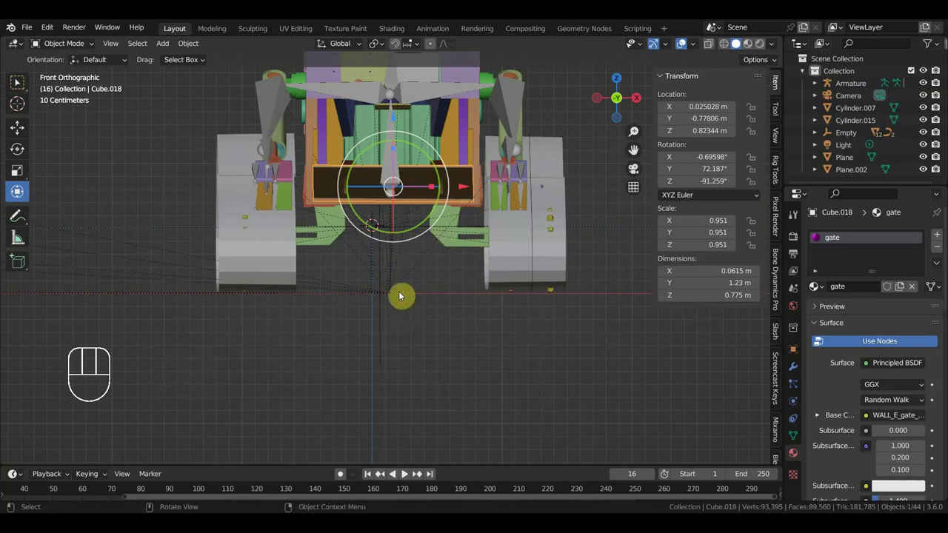
click(387, 356)
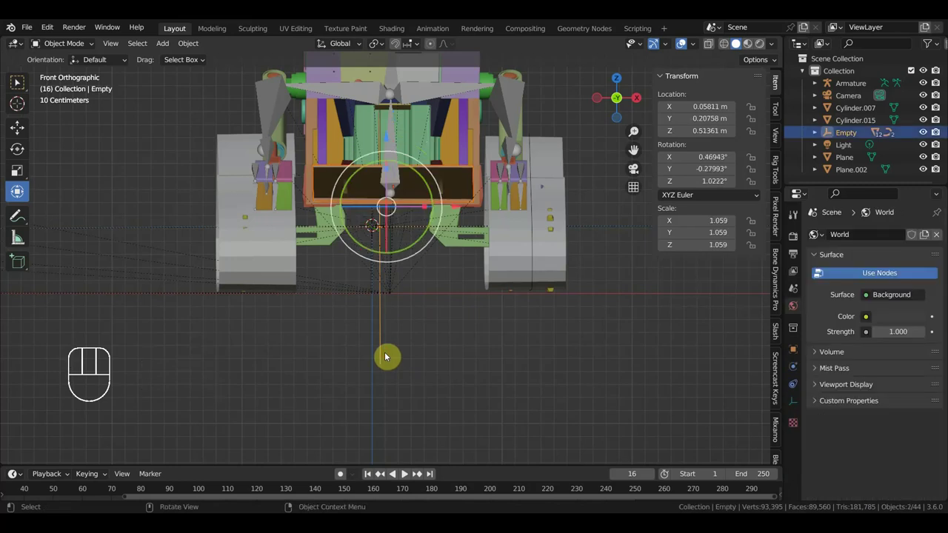
key(ctrl+p)
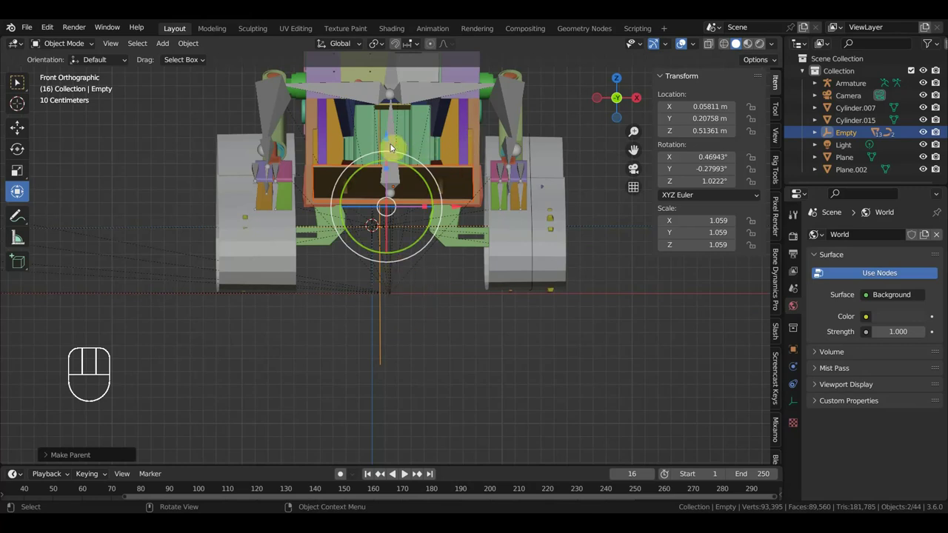
click(394, 148)
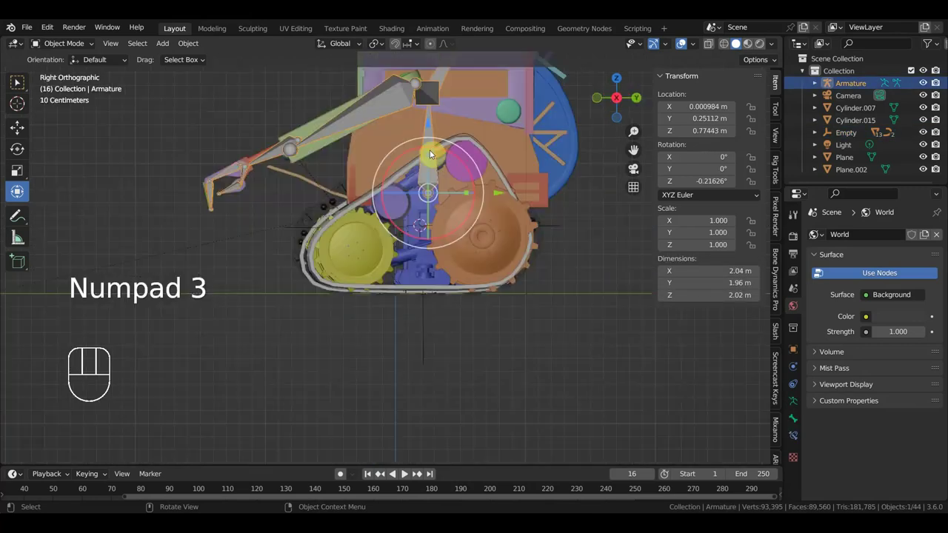
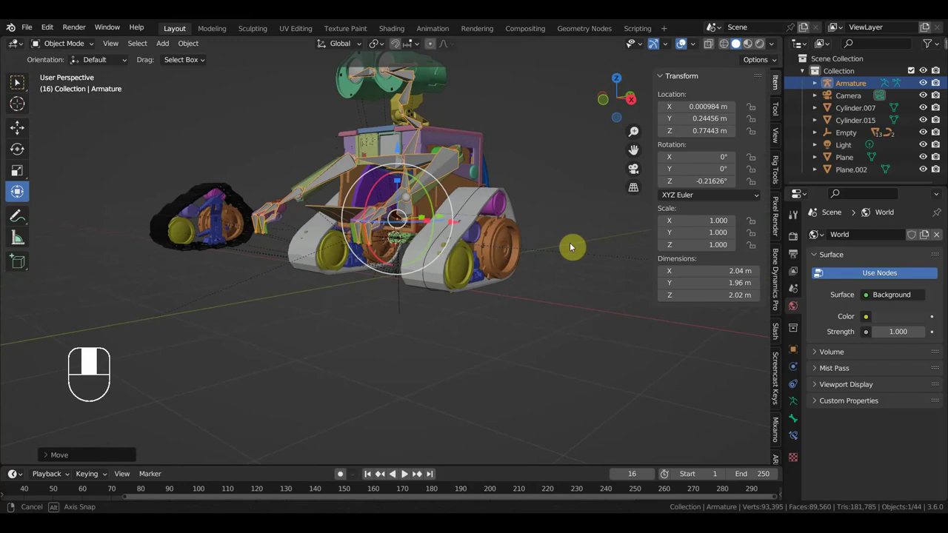
Undo the trial armature move, retry parenting the gate to the Empty (loop-in-parents error), then select Armature and Empty together
key(ctrl+z)
drag(484, 323, 508, 323)
click(389, 320)
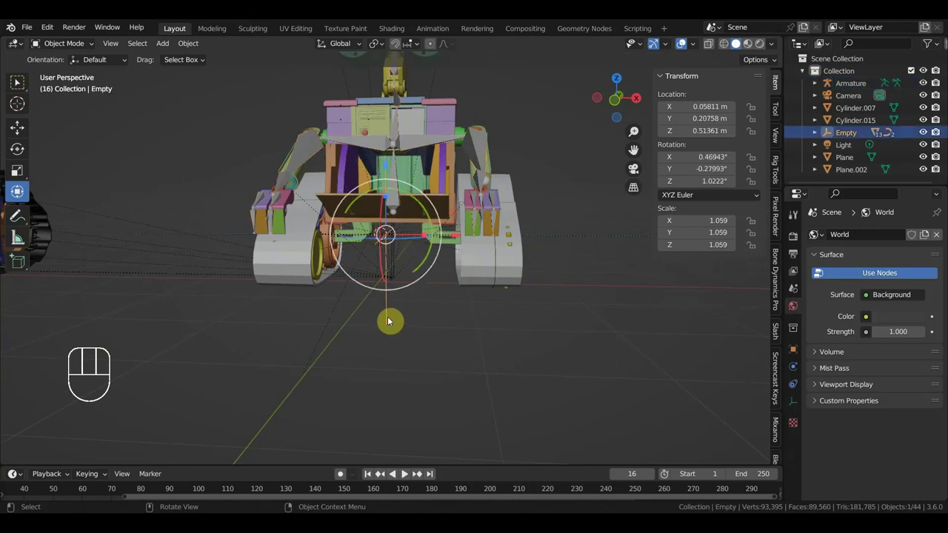
click(452, 199)
key(ctrl+p)
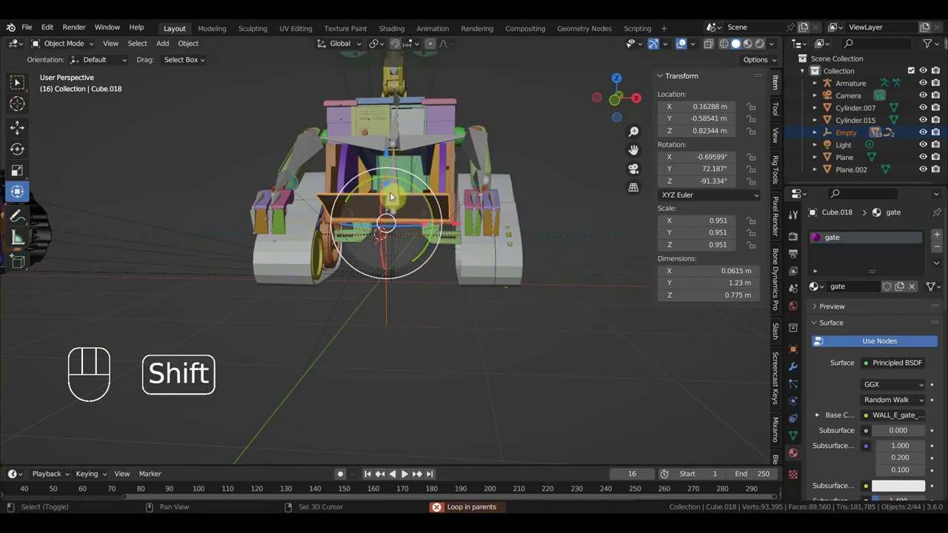
click(396, 199)
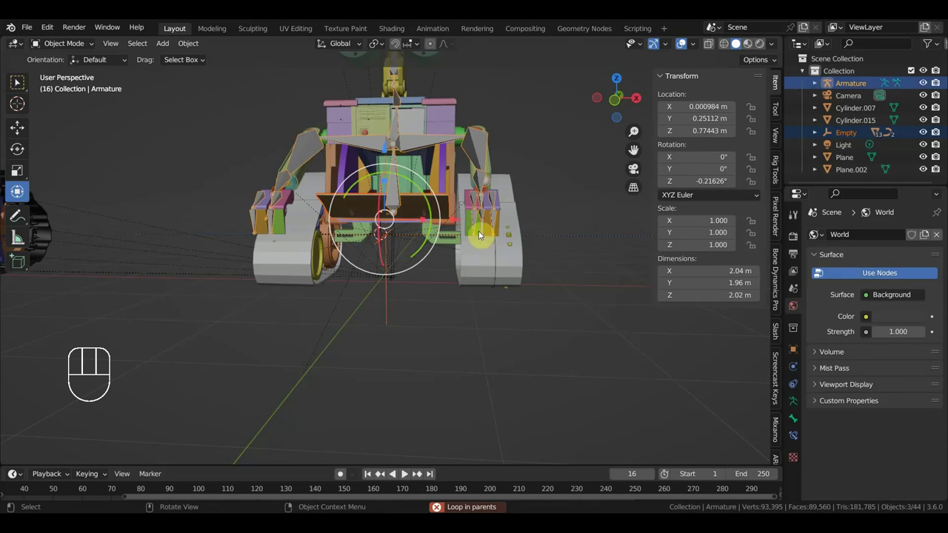
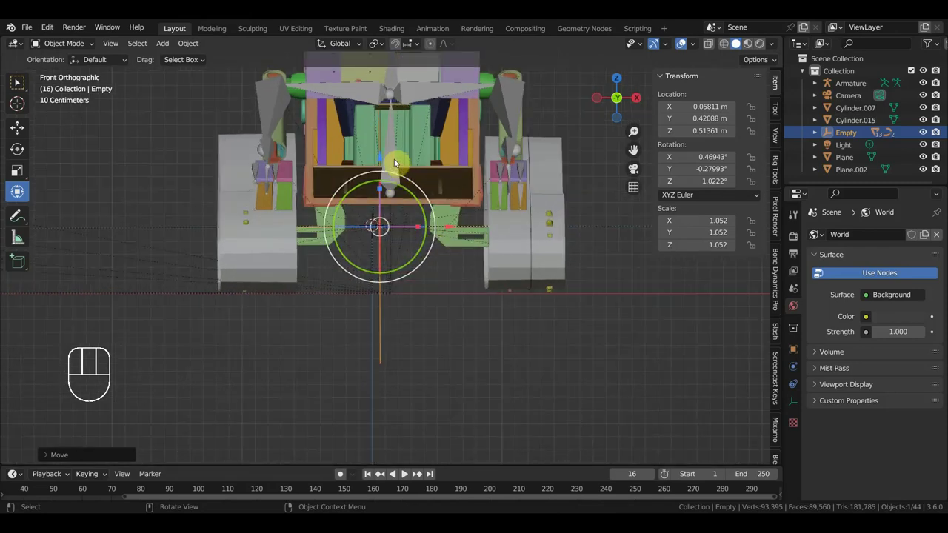
click(395, 265)
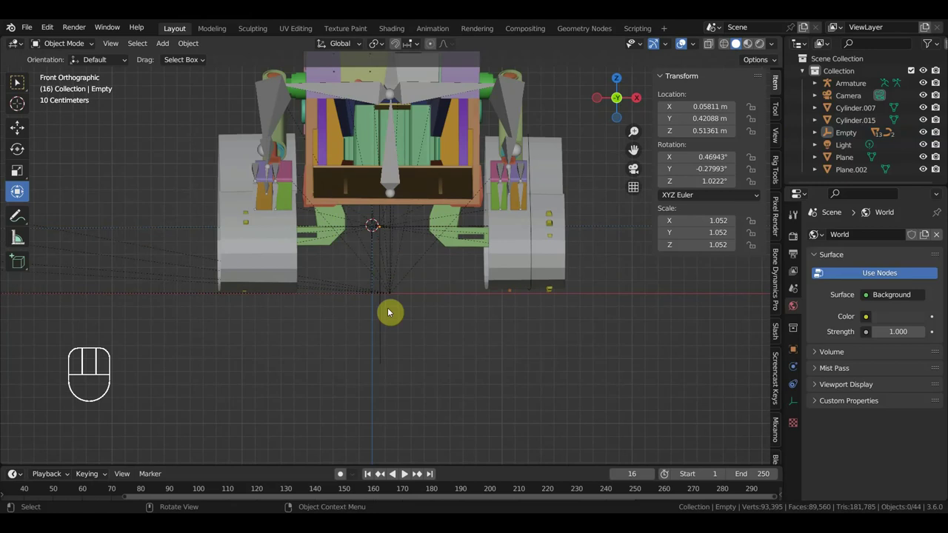
click(387, 321)
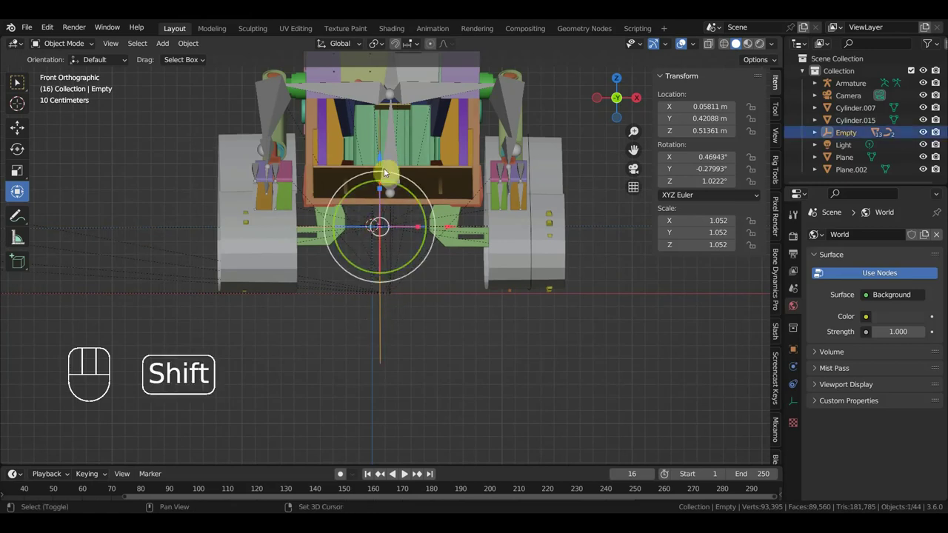
click(399, 158)
drag(74, 51, 129, 103)
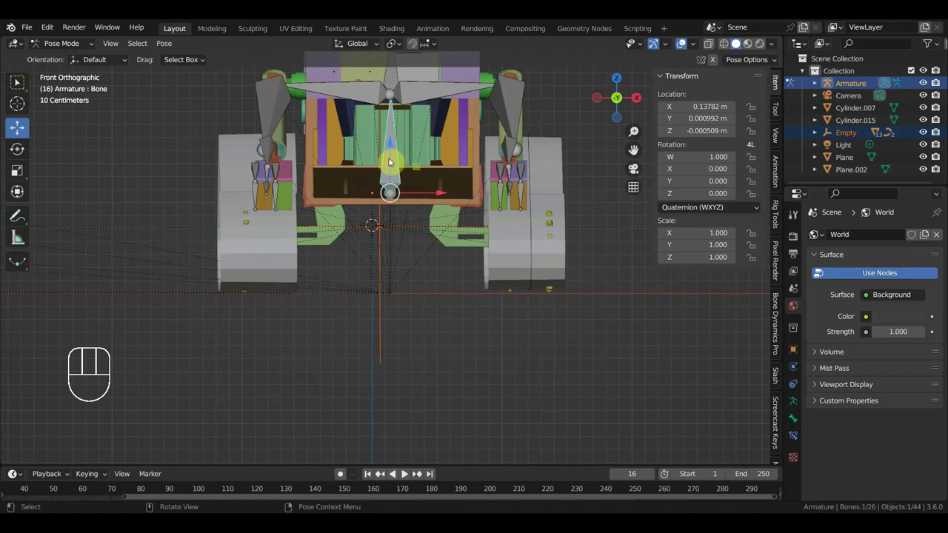
key(ctrl+p)
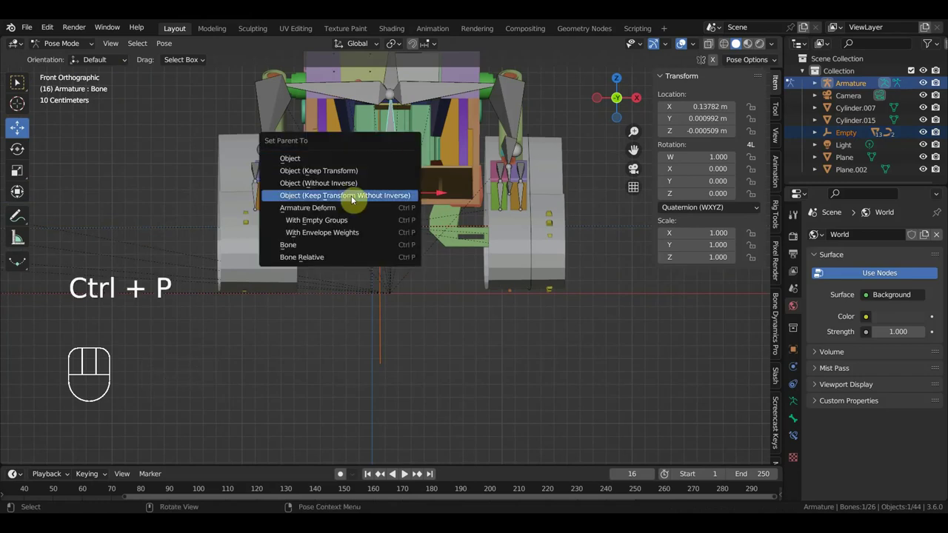
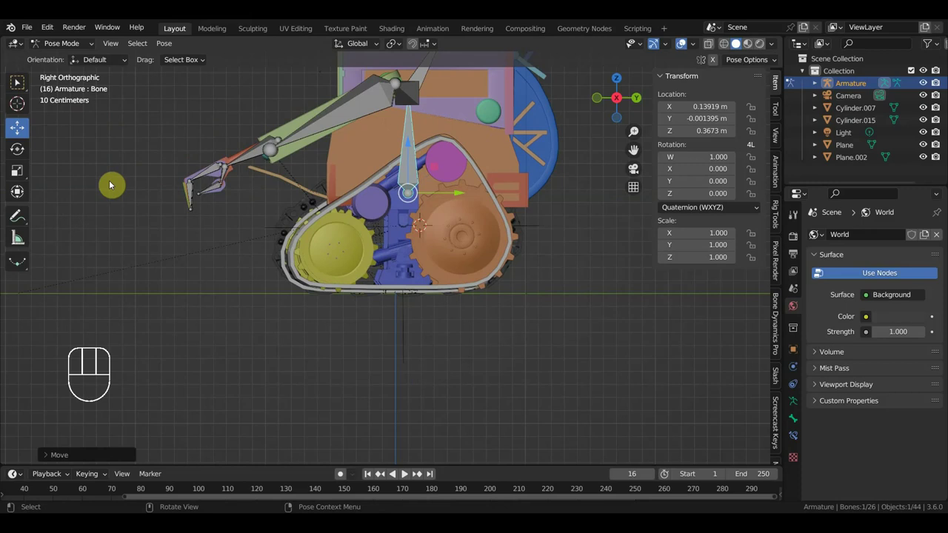
key(ctrl+z)
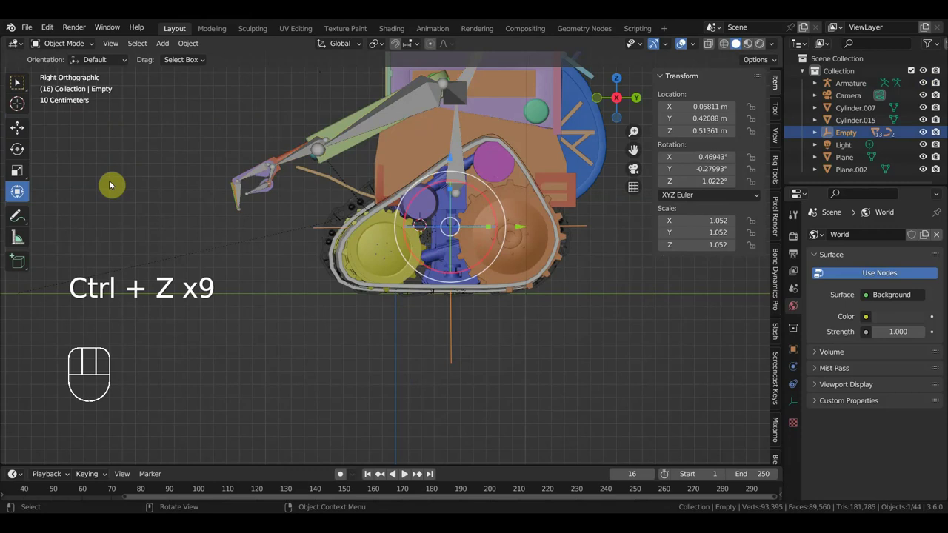
From a straight front view, box-select the armature with the track cylinders and clear their parent with Alt+P
drag(455, 395, 460, 337)
click(461, 141)
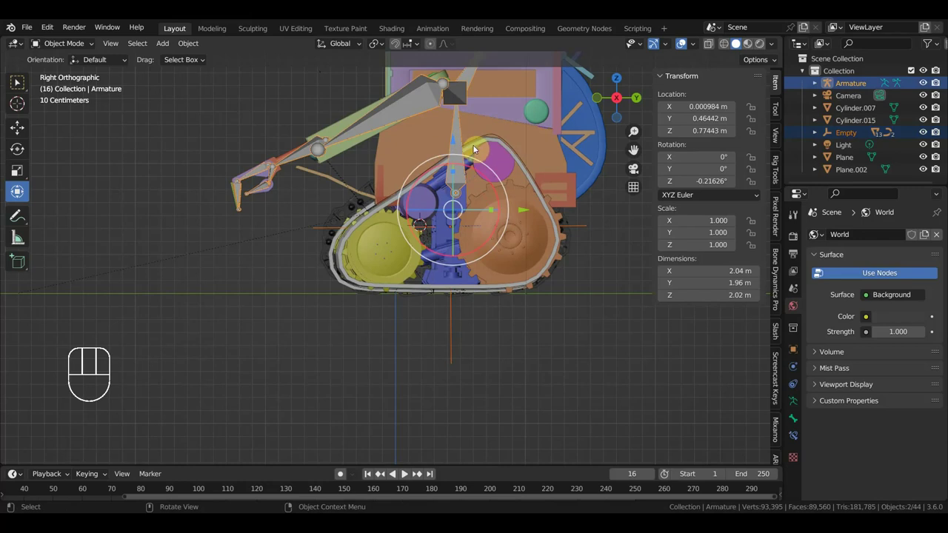
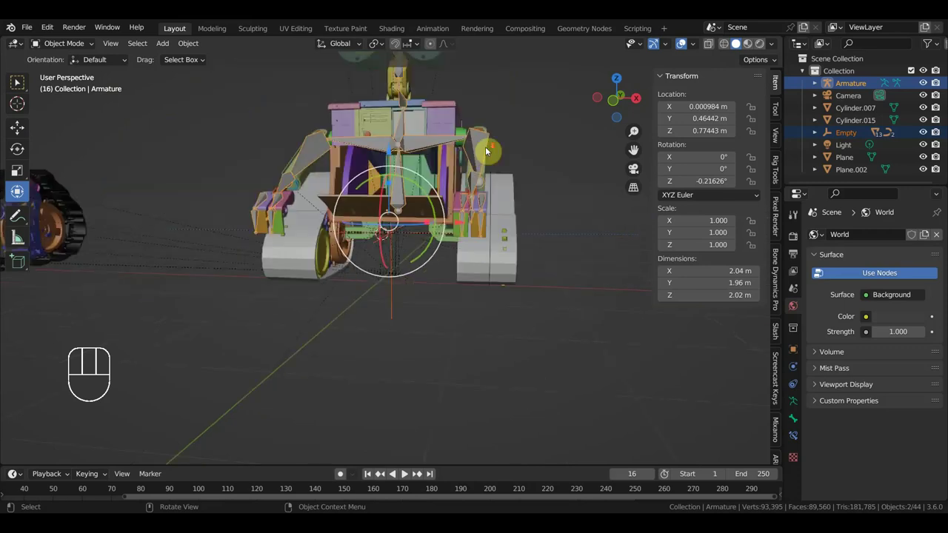
drag(447, 207, 450, 223)
drag(457, 225, 466, 228)
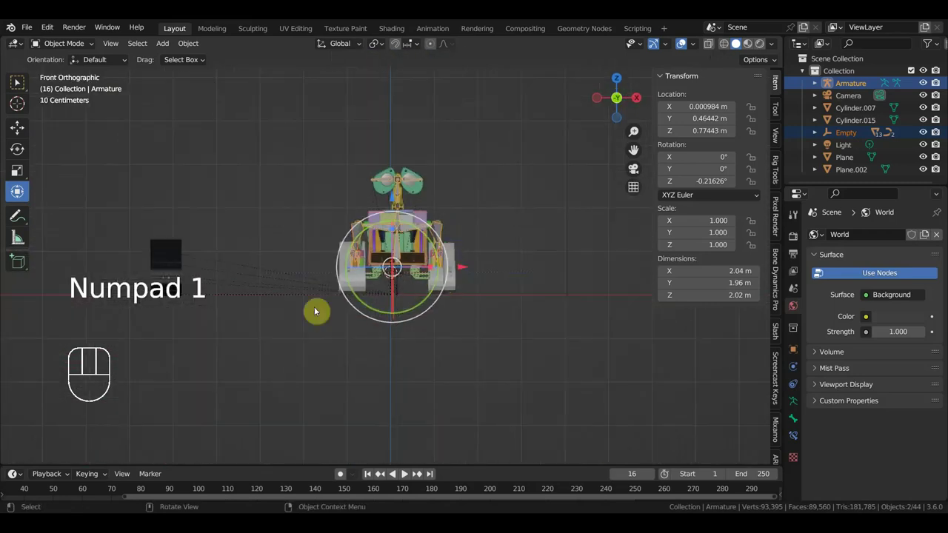
drag(219, 323, 142, 222)
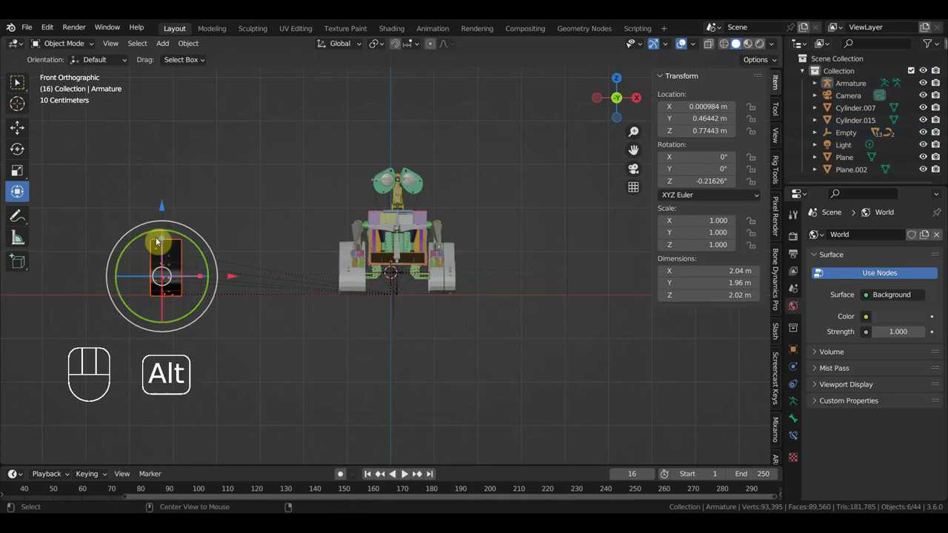
key(alt+p)
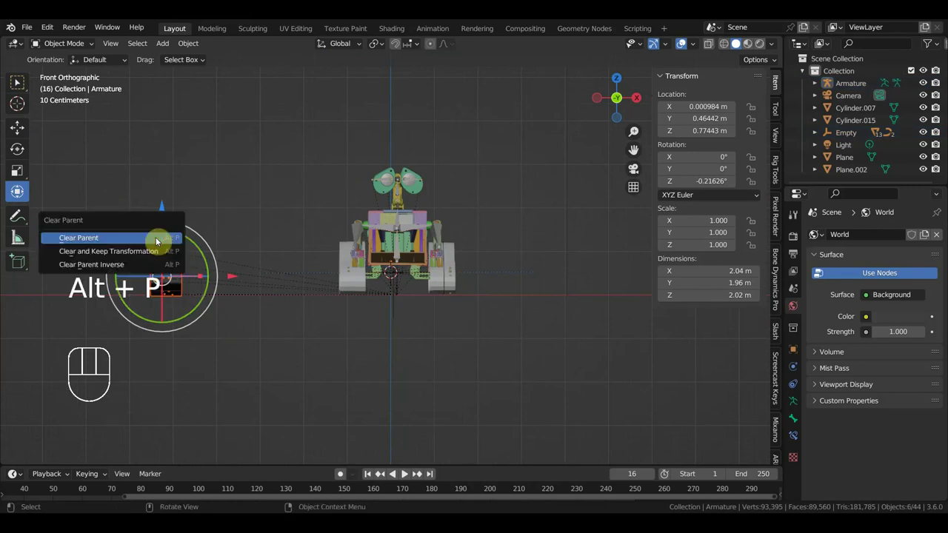
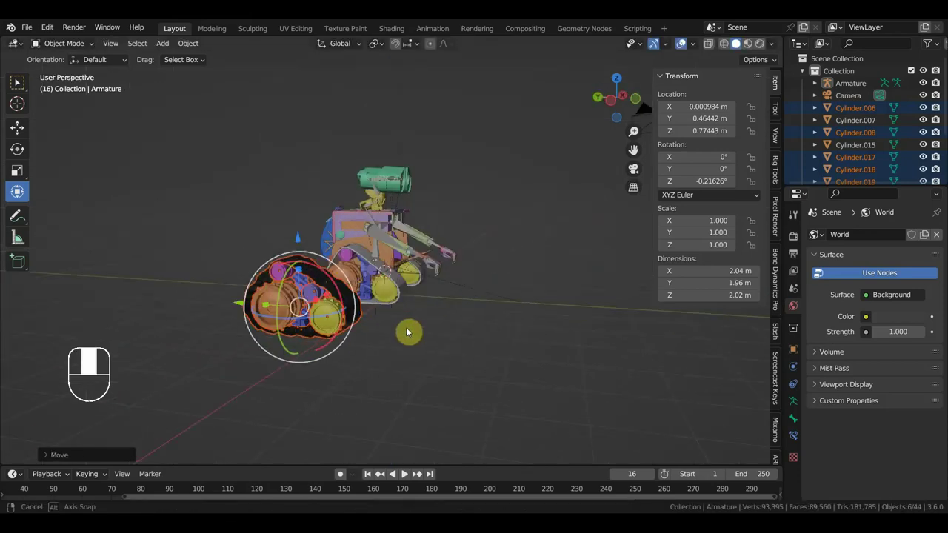
Drag the rig and tracks to test whether the tracks follow, then orbit to the robot's front
drag(235, 305, 252, 347)
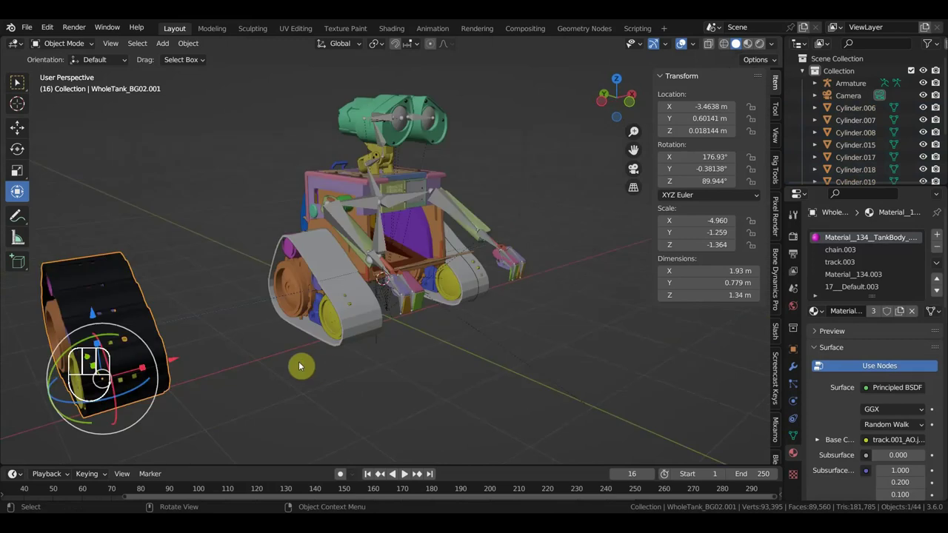
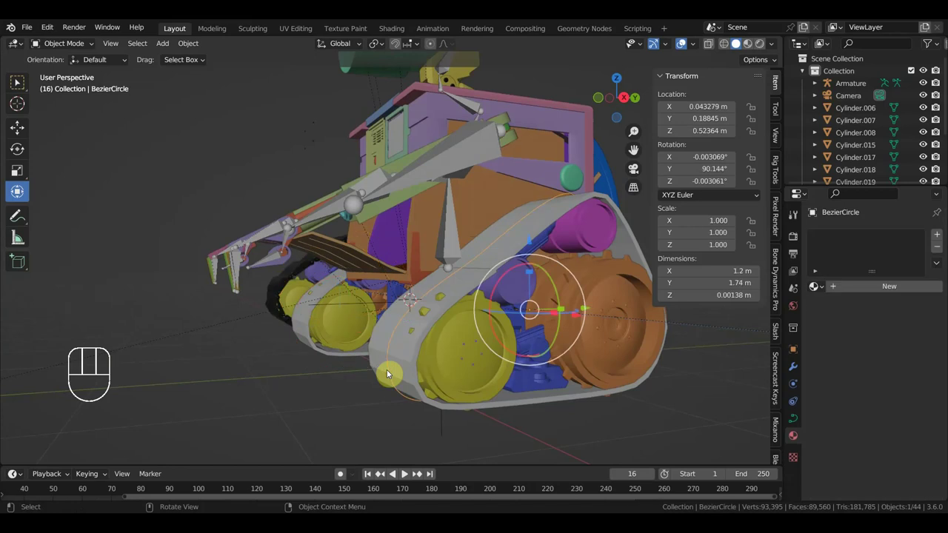
drag(169, 50, 523, 247)
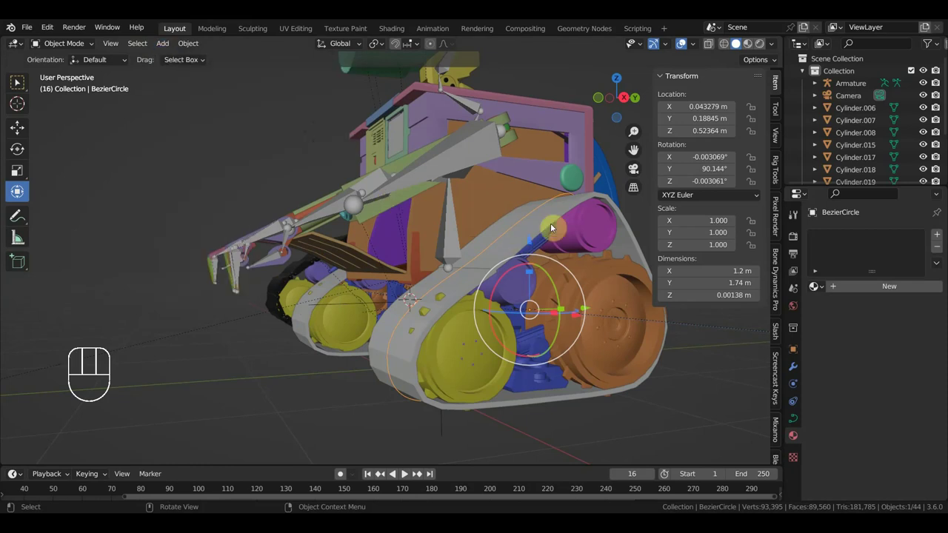
drag(440, 371, 489, 397)
middle_click(517, 371)
middle_click(521, 364)
drag(525, 359, 524, 352)
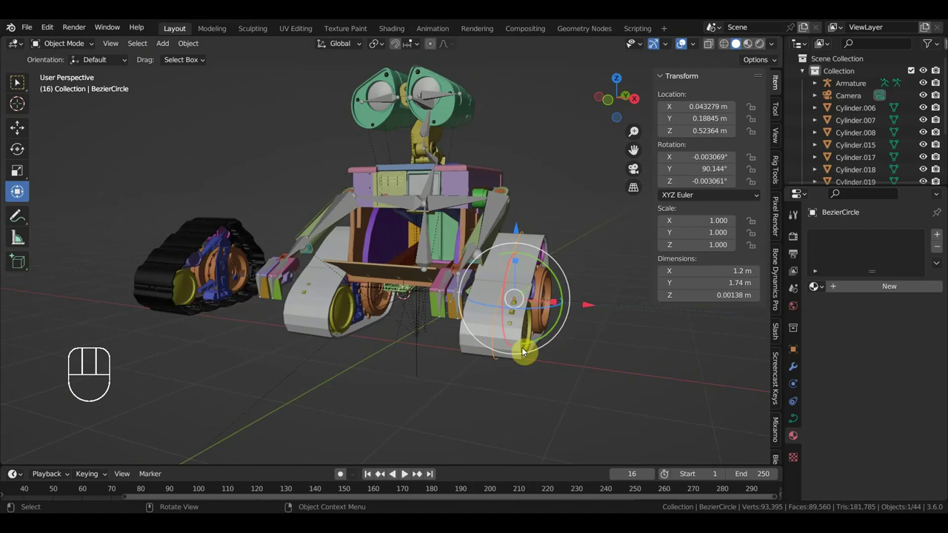
middle_click(551, 352)
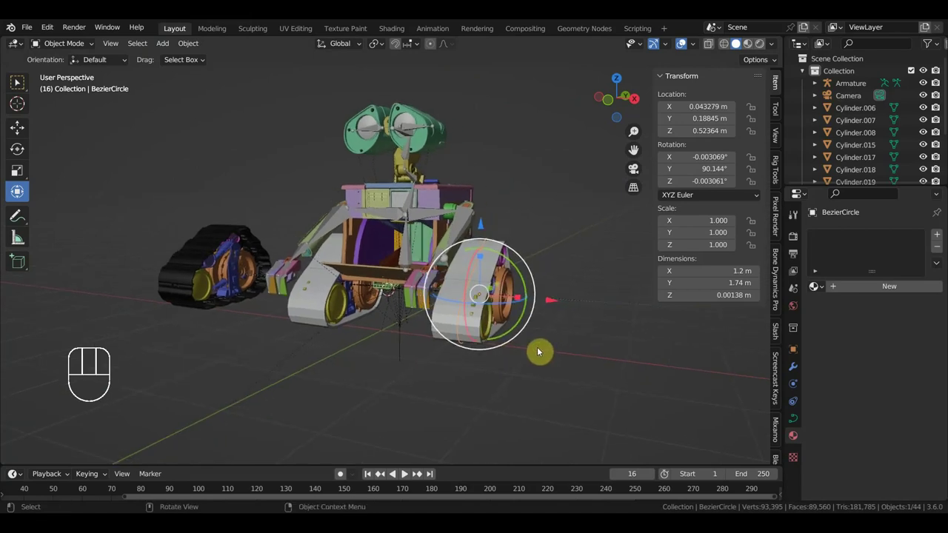
Select the robot's Armature rig as the object to animate instead of the track Empty
click(404, 354)
drag(411, 348, 355, 352)
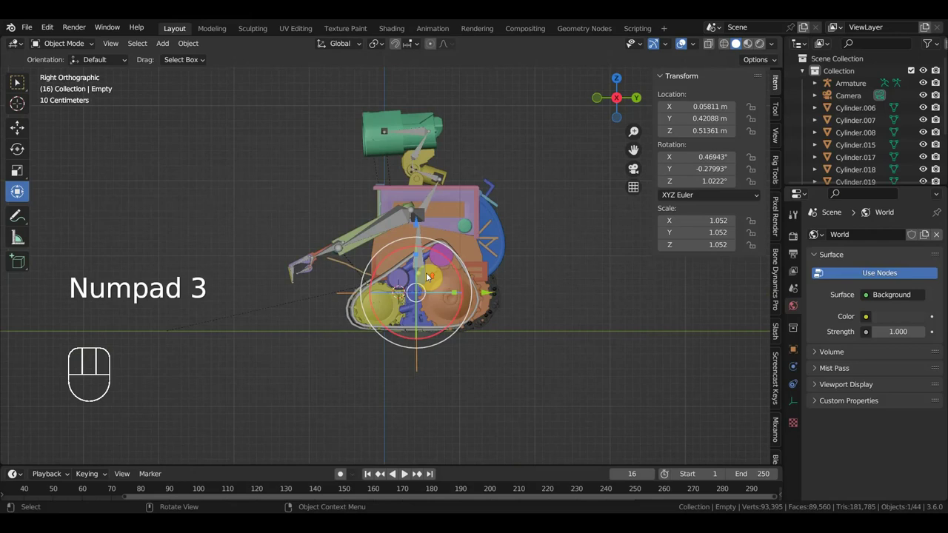
click(438, 235)
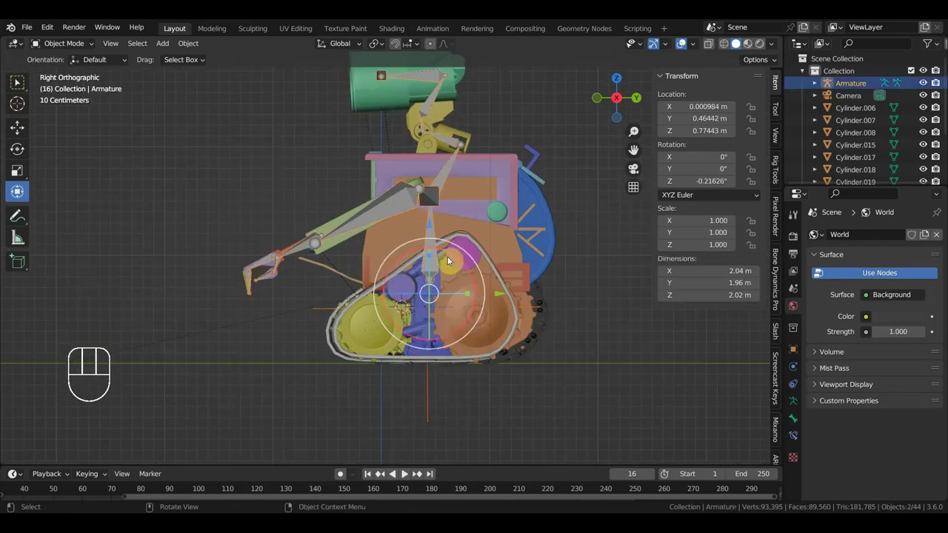
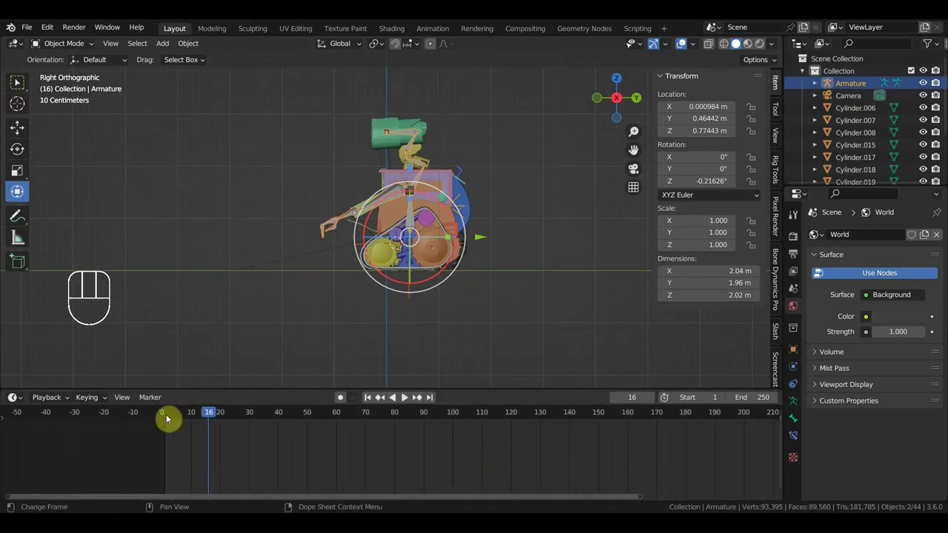
Keyframe the rig's location at frame 0, then move it about 9.8 m along Y at frame 79 and keyframe again
click(164, 420)
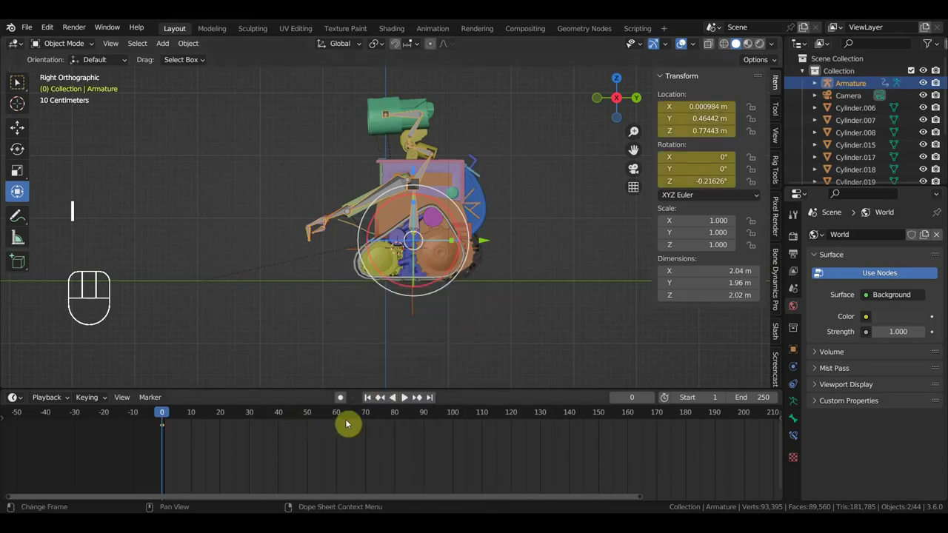
click(394, 418)
drag(486, 243, 137, 266)
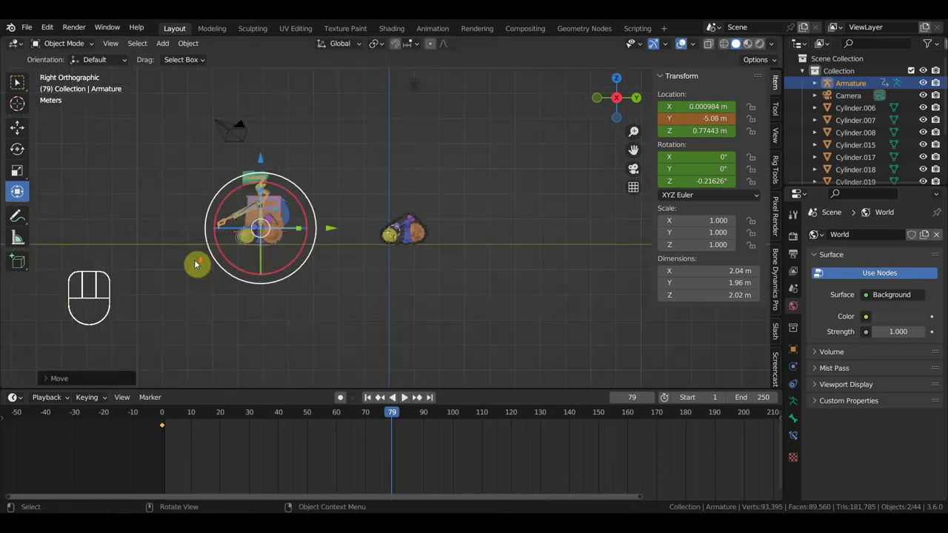
drag(236, 261, 392, 264)
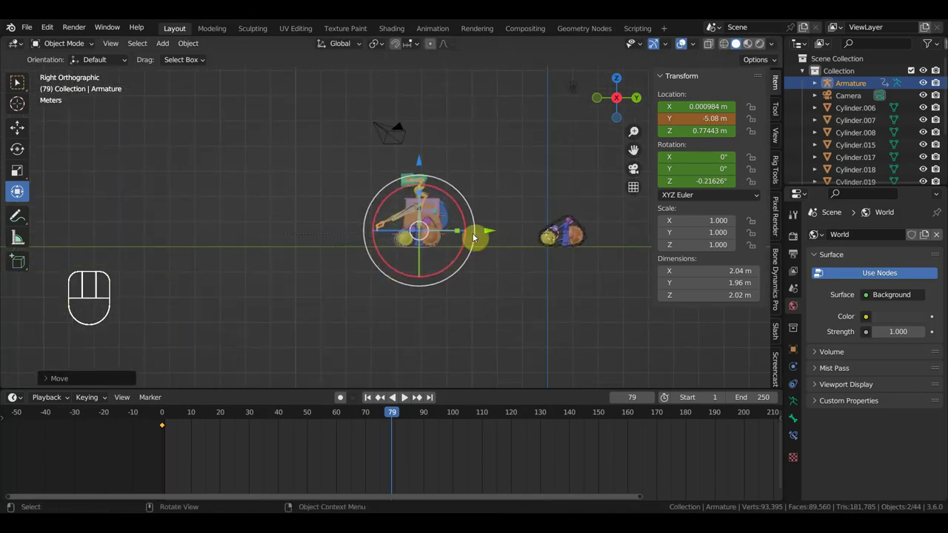
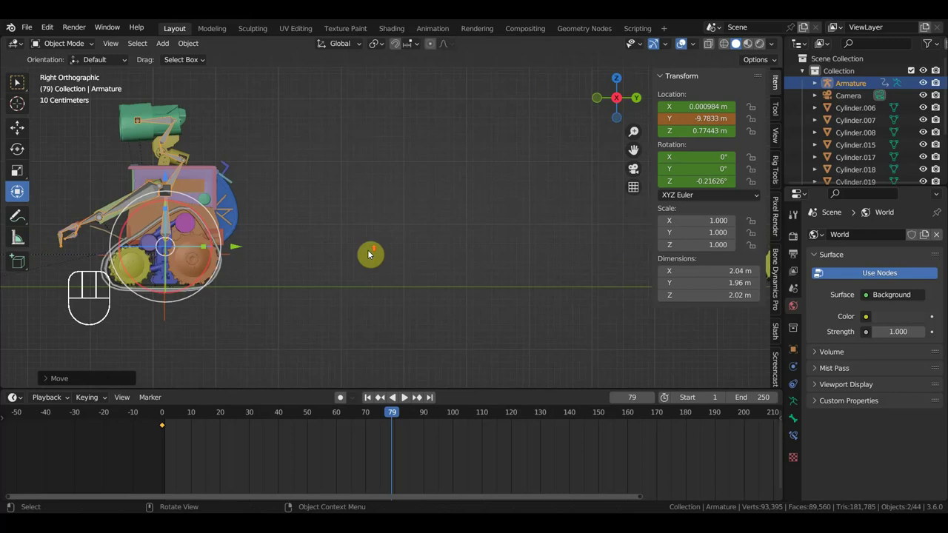
drag(464, 247, 570, 228)
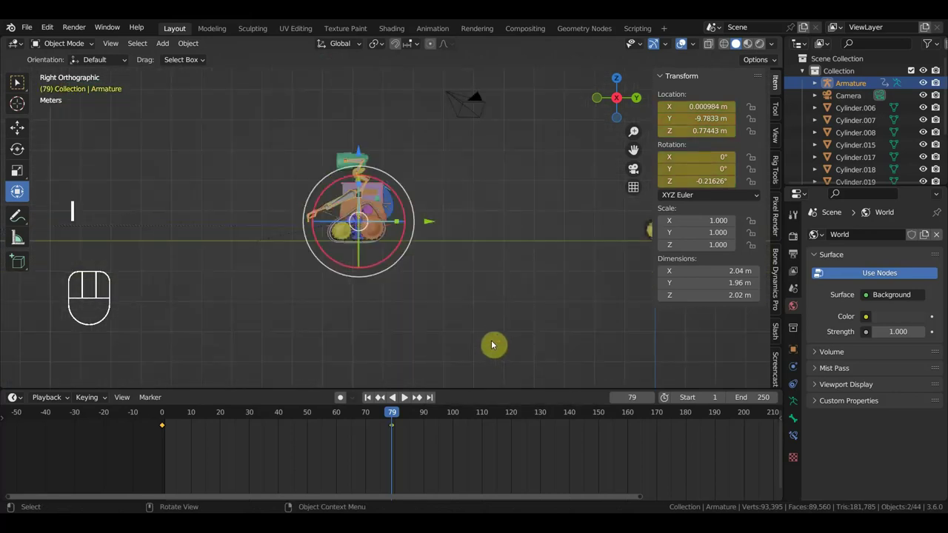
Scrub around frame 68 to check the motion and return to the start of the animation
drag(386, 419, 396, 393)
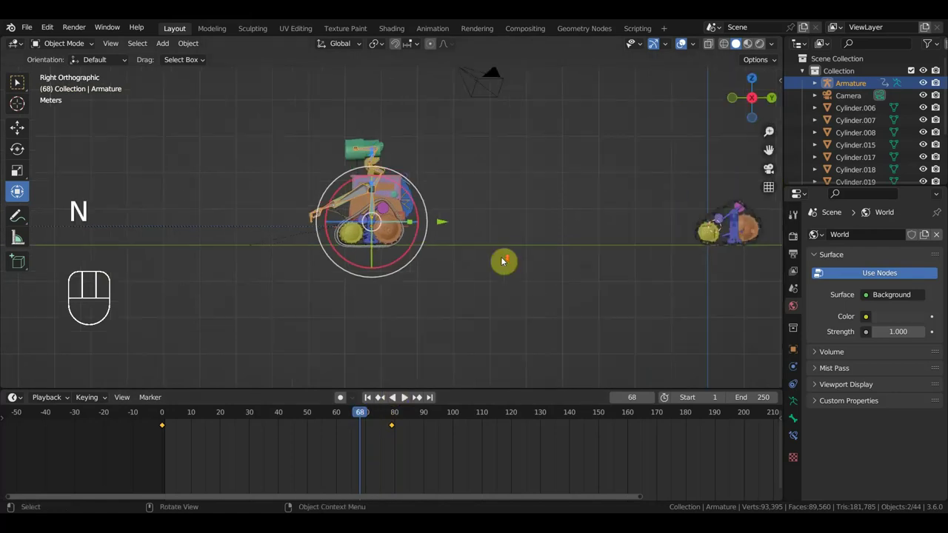
click(166, 422)
drag(564, 307, 399, 306)
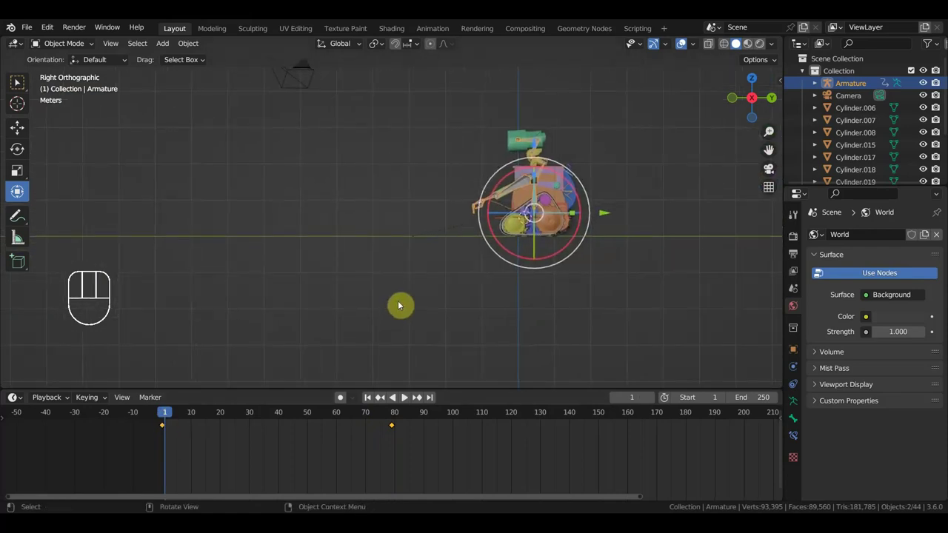
With overlays hidden, scrub to frames 49 and 29 to confirm the tracks stay put, then re-enable overlays and view from above
click(14, 85)
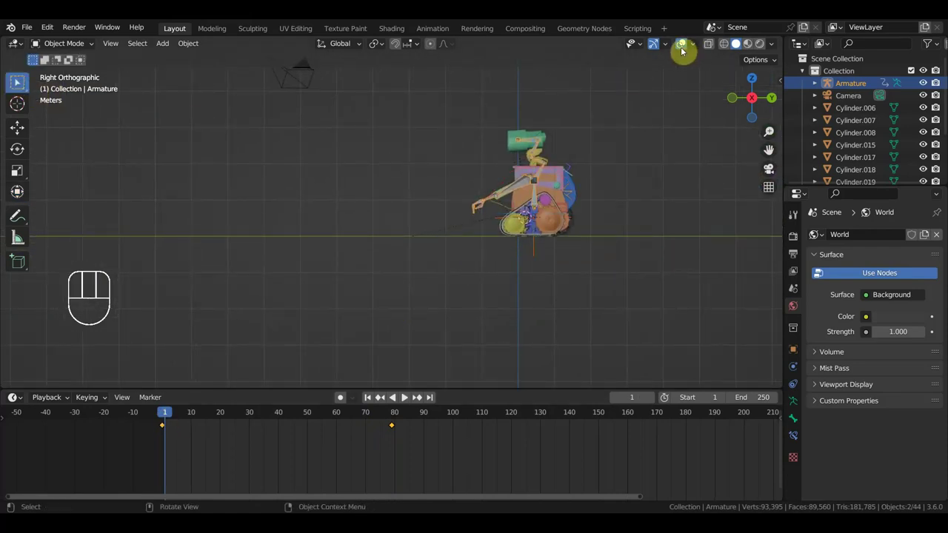
click(17, 82)
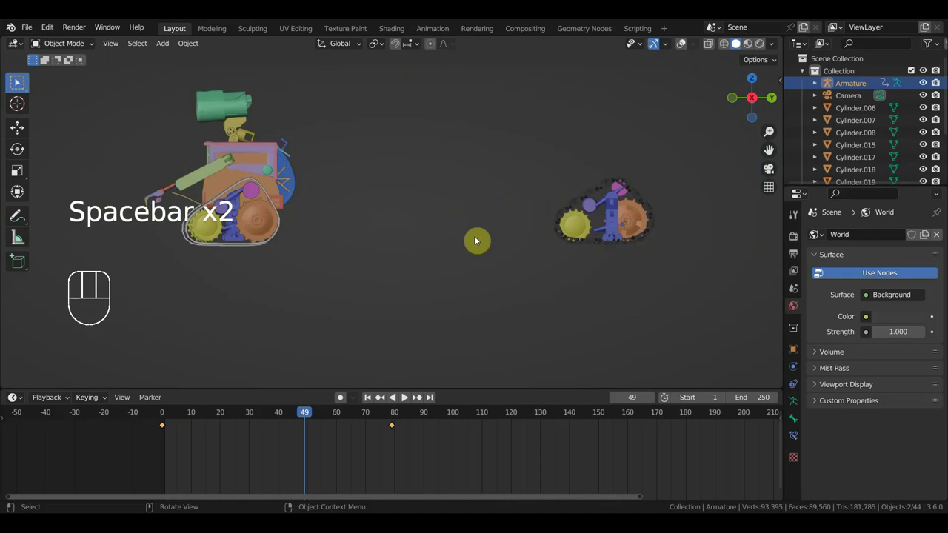
middle_click(17, 82)
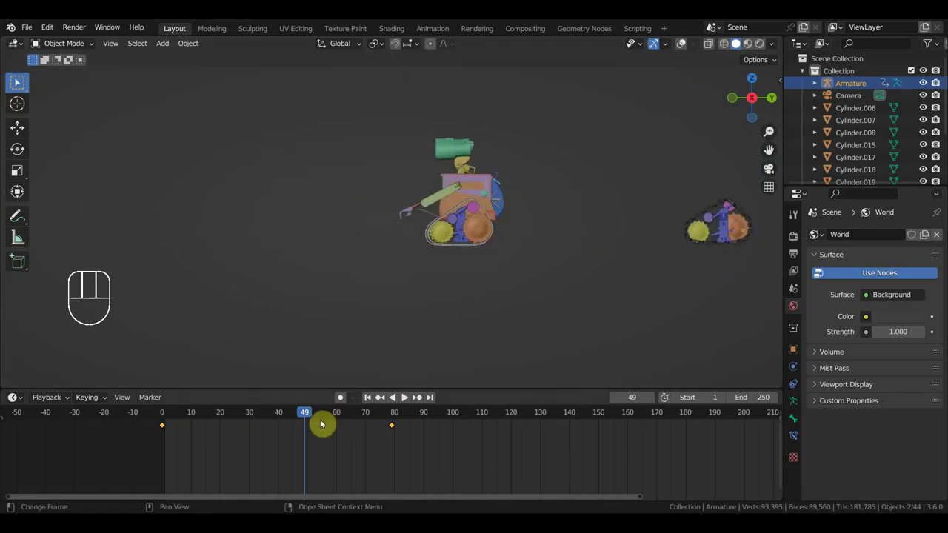
click(17, 82)
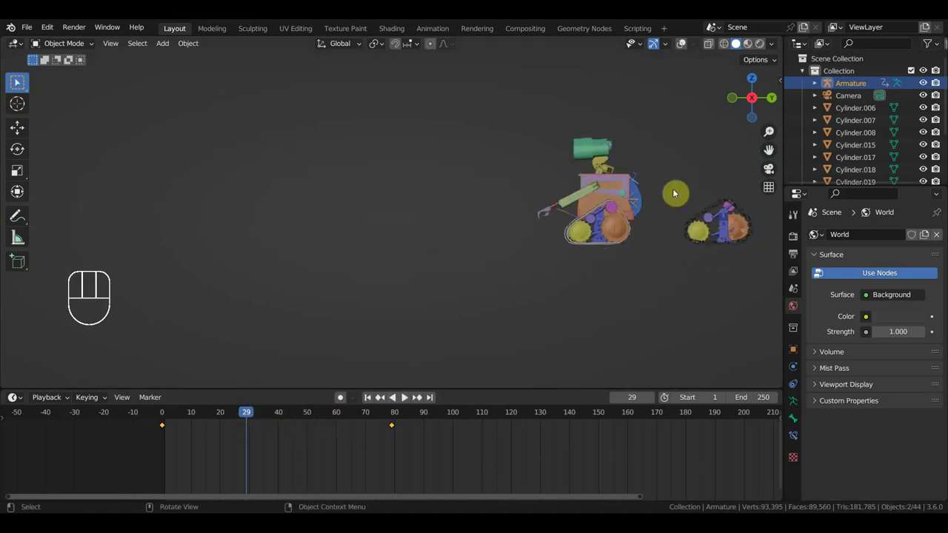
click(17, 82)
click(17, 82)
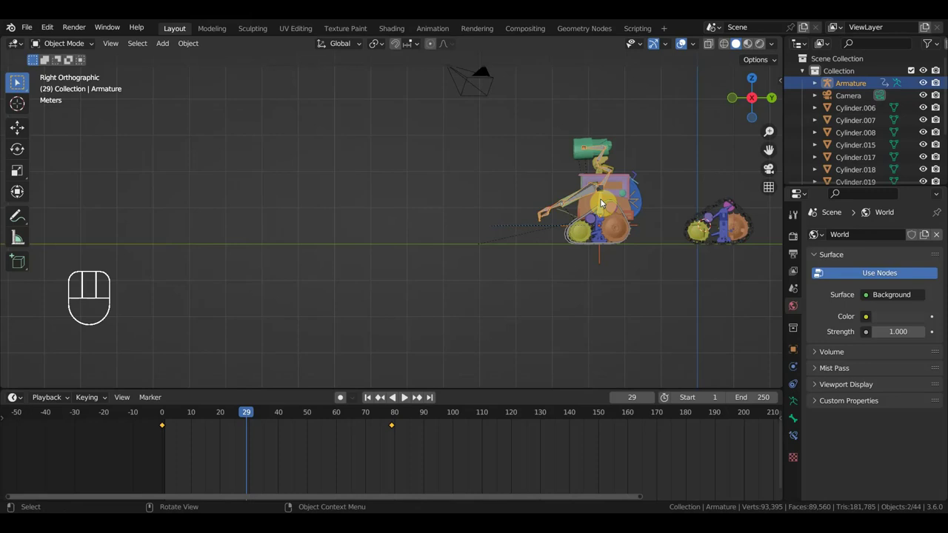
middle_click(17, 82)
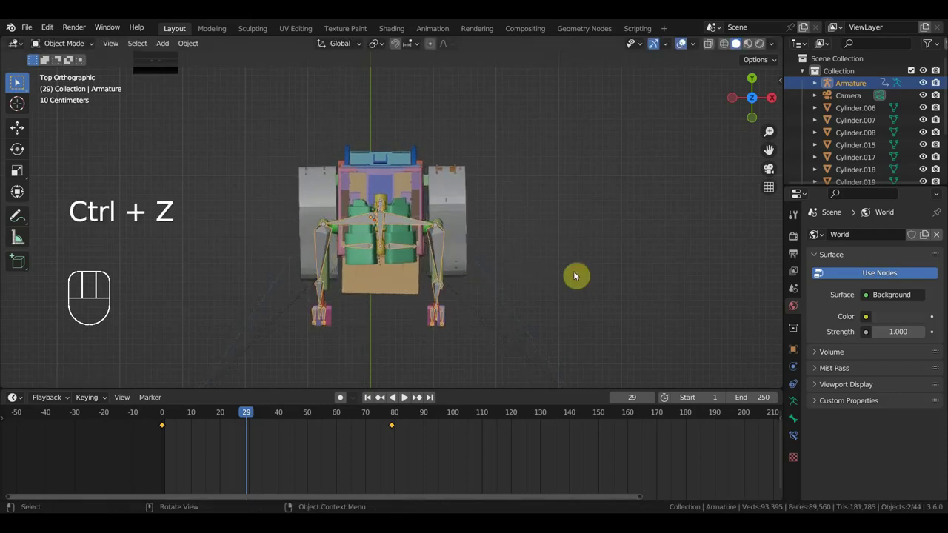
From Right view, select the stray cylinder wheel and track parts in the Outliner and hide them
middle_click(17, 82)
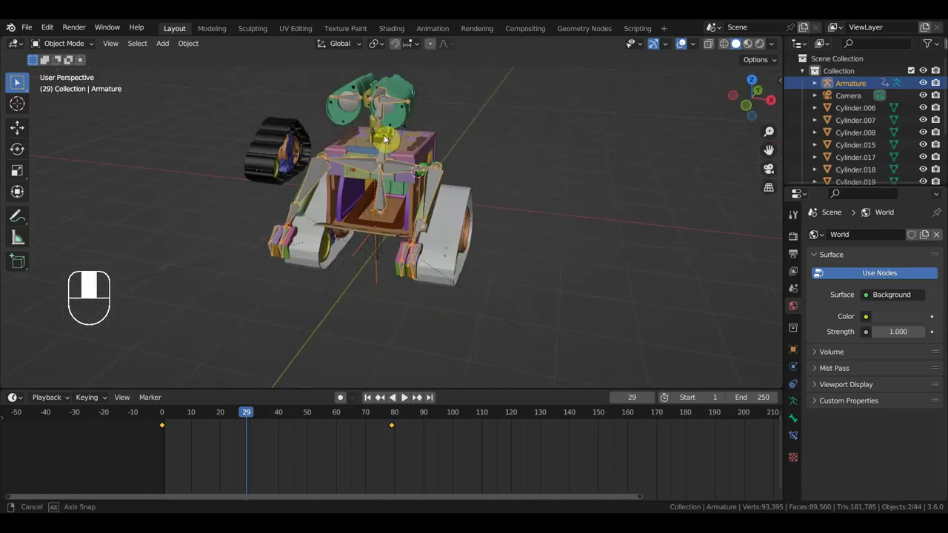
click(17, 82)
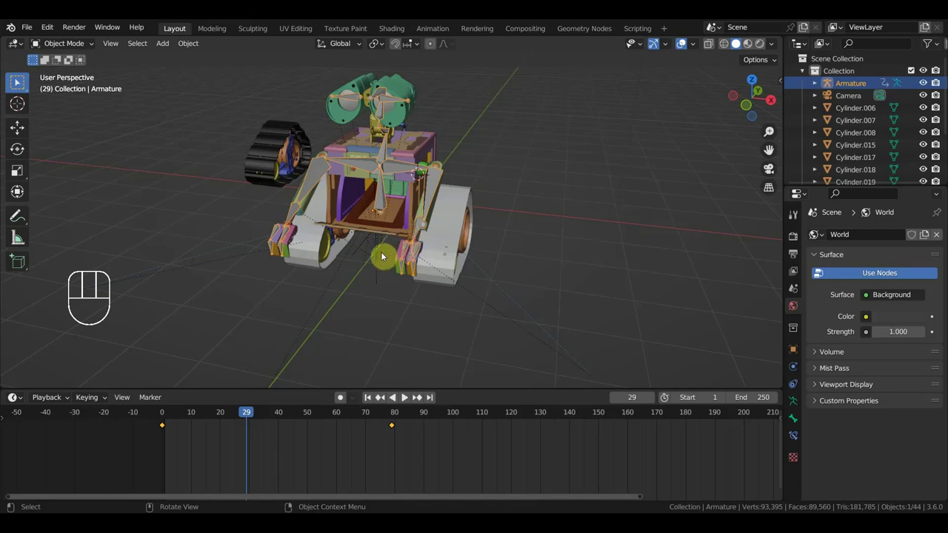
click(17, 82)
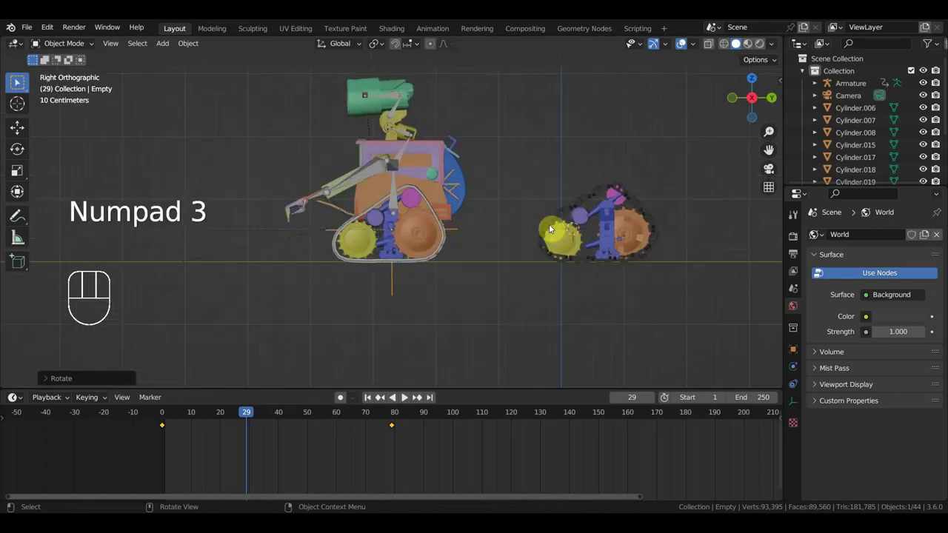
click(17, 82)
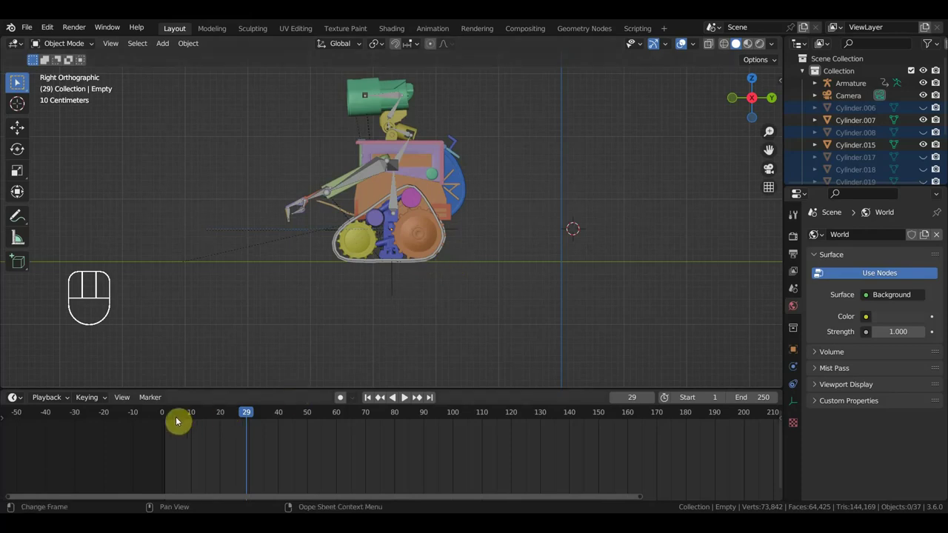
Return to frame 1, select the robot's Armature and enable the Move tool
click(17, 82)
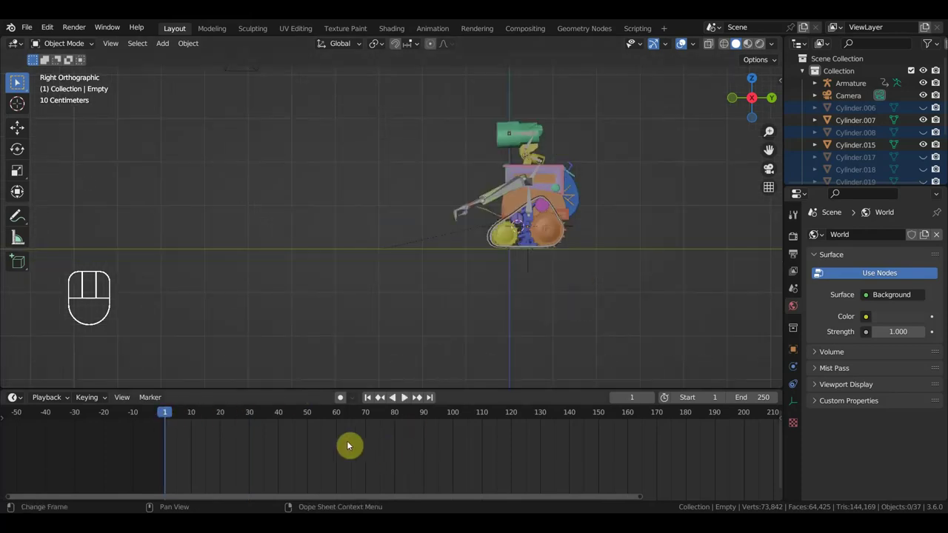
click(531, 199)
click(528, 262)
drag(438, 467, 380, 426)
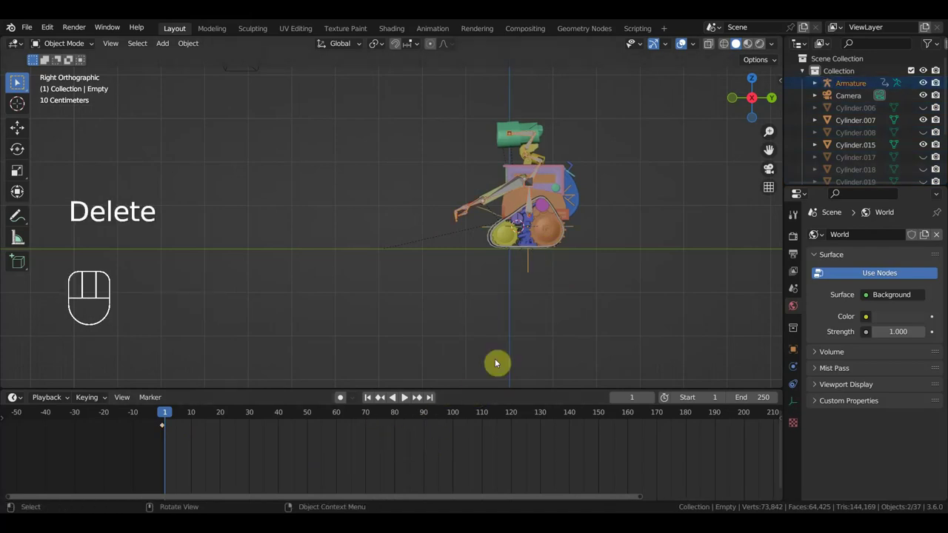
Zoom and orbit the viewport to inspect the tracks around the rig in perspective
drag(535, 264, 454, 274)
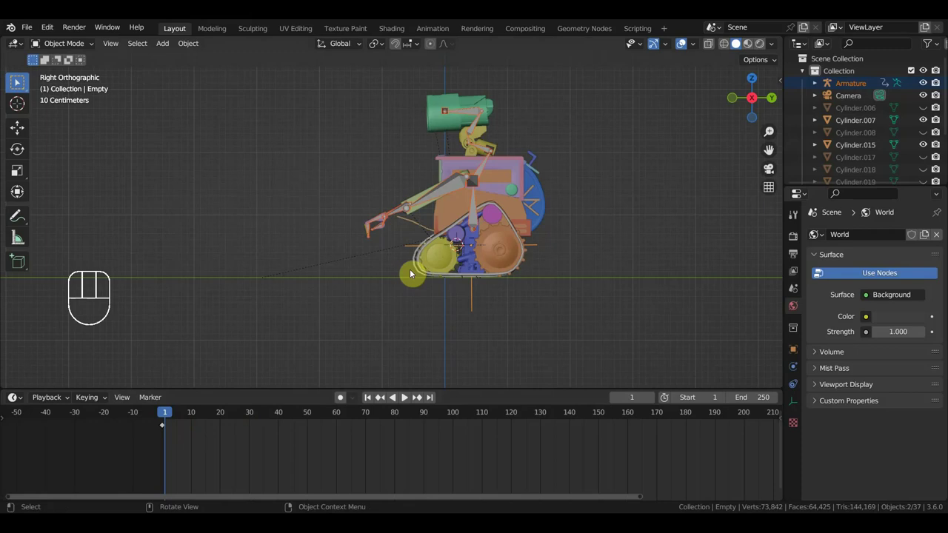
middle_click(17, 83)
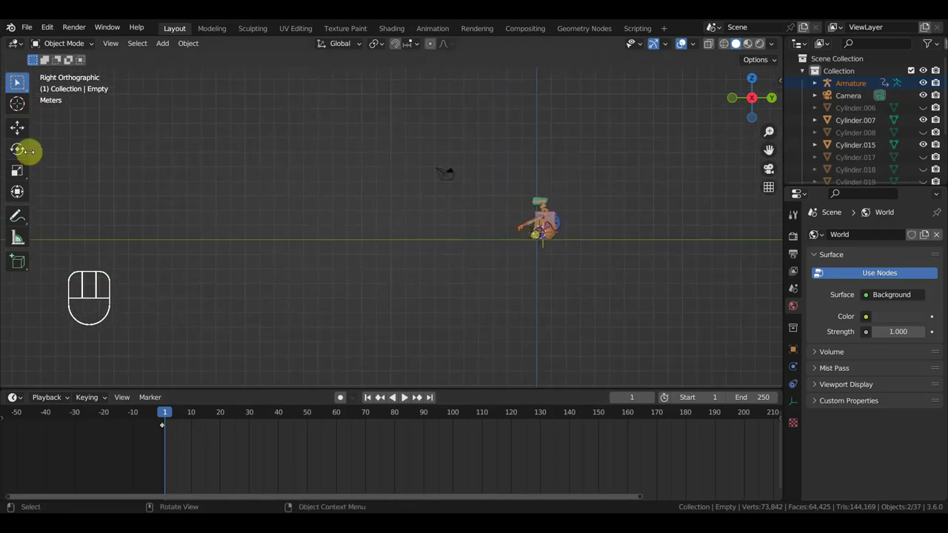
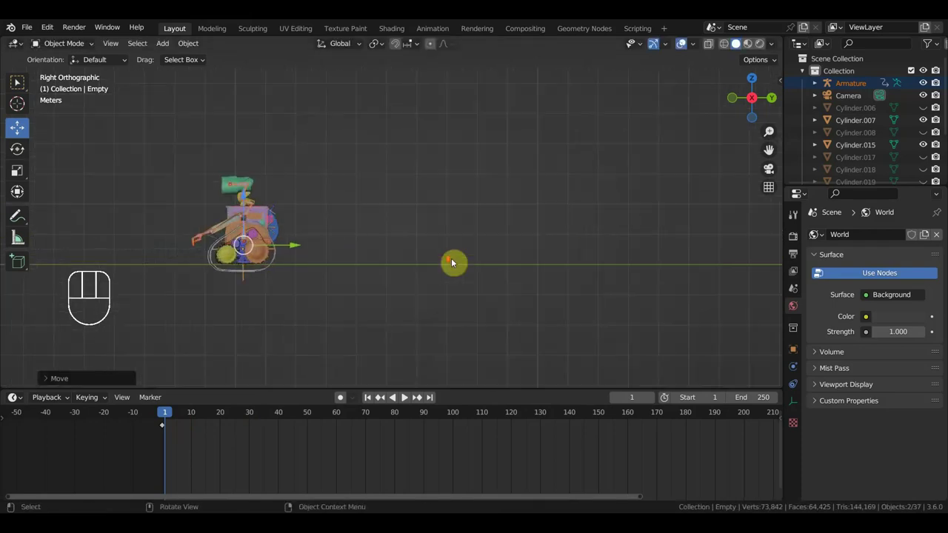
middle_click(445, 263)
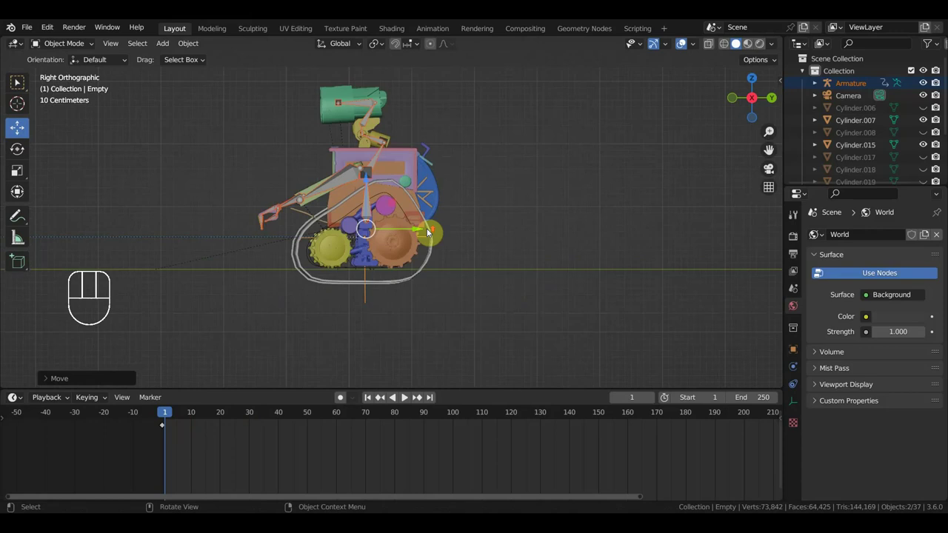
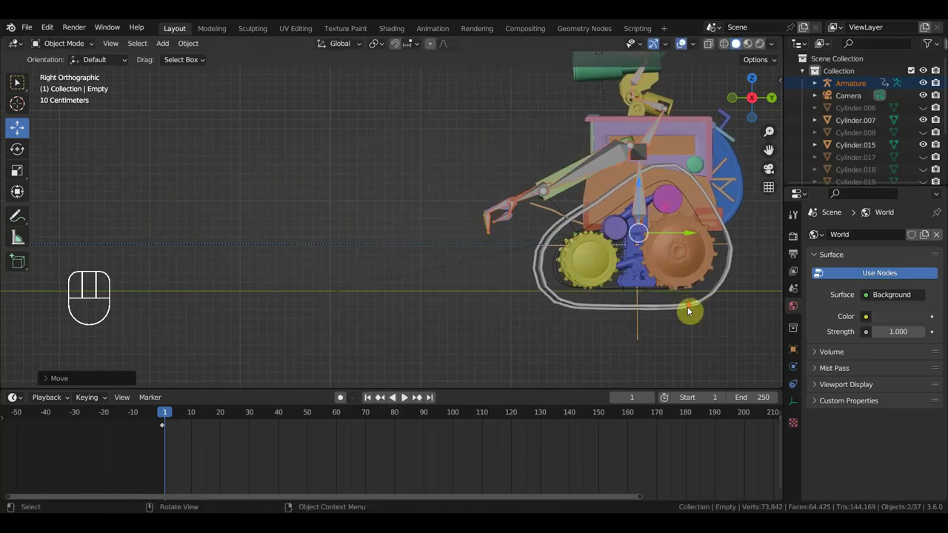
middle_click(679, 314)
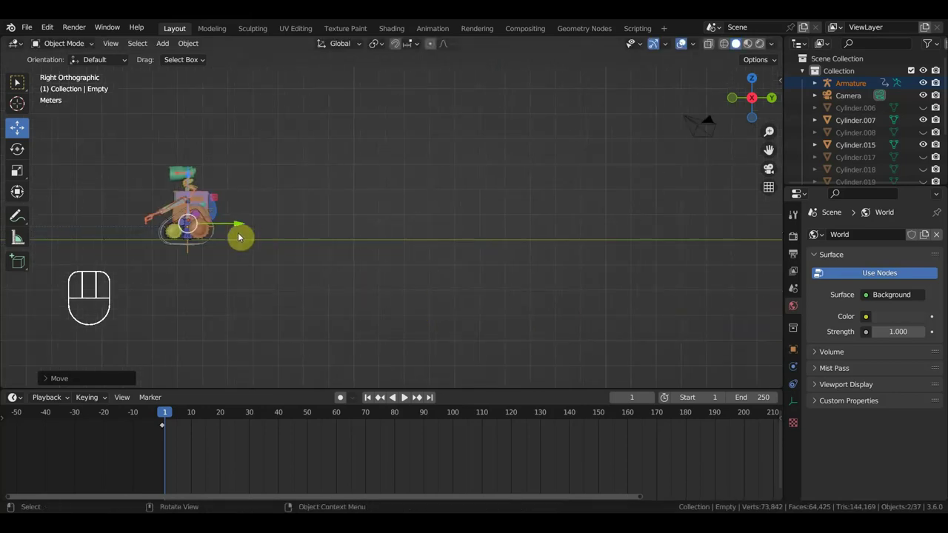
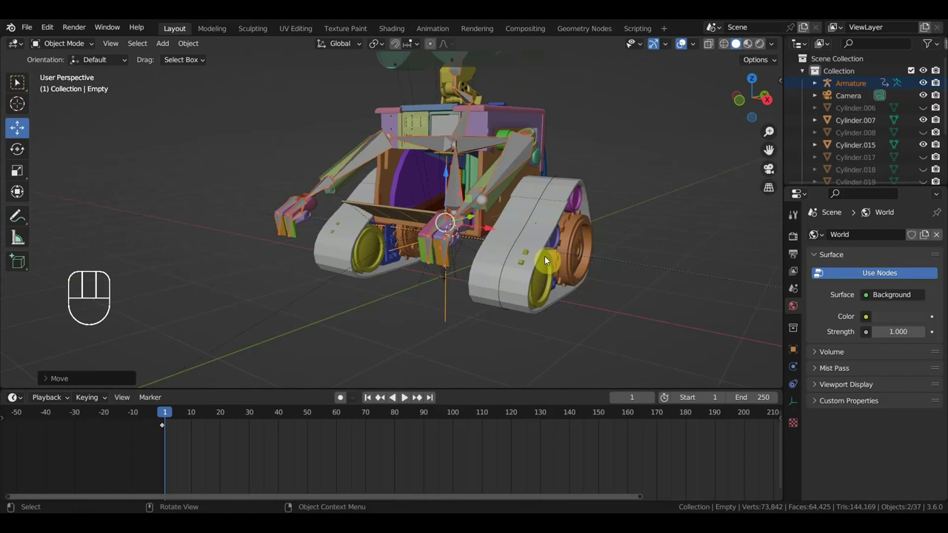
Select track casing Cube.002 and let its BezierCircle Child Of inherit scale on Y and Z
click(550, 237)
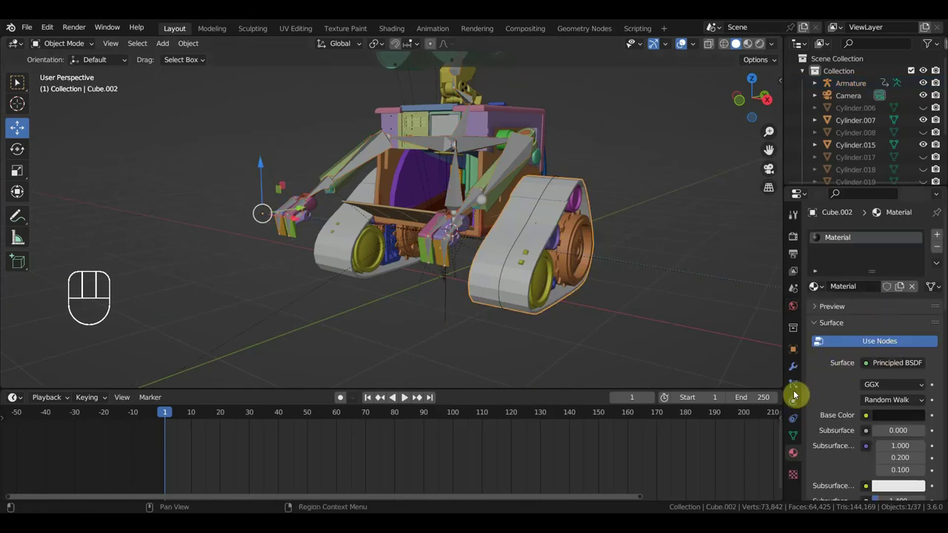
click(797, 425)
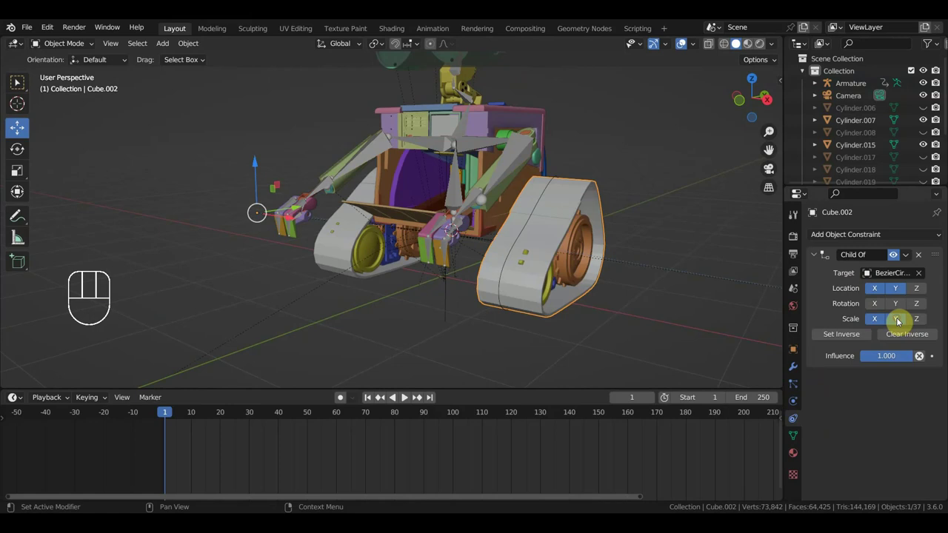
drag(632, 316, 579, 310)
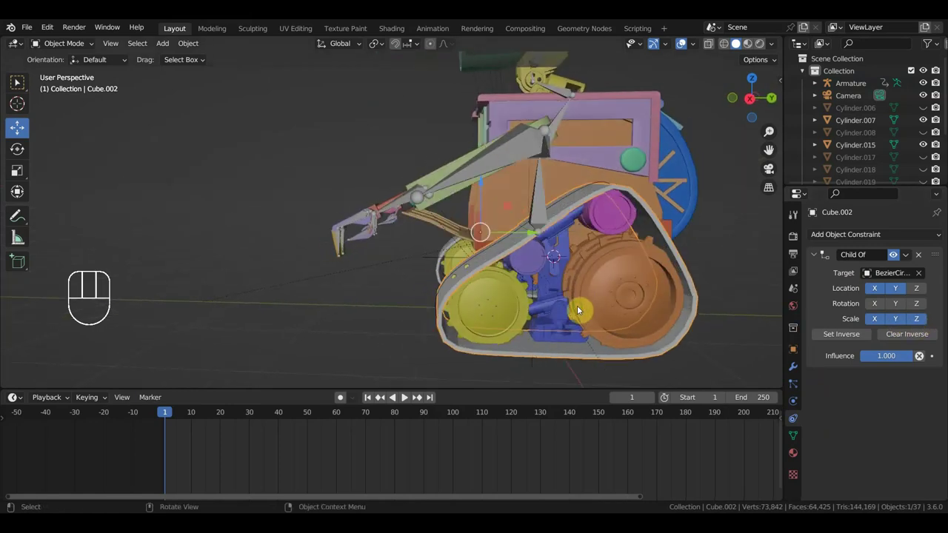
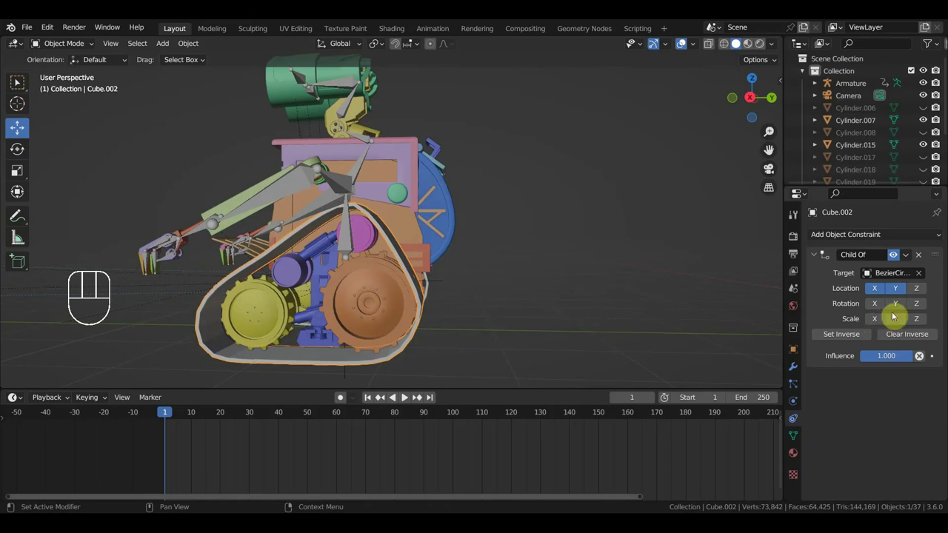
Add a second Child Of constraint to Cube.002 targeting the Armature's Bone
click(915, 239)
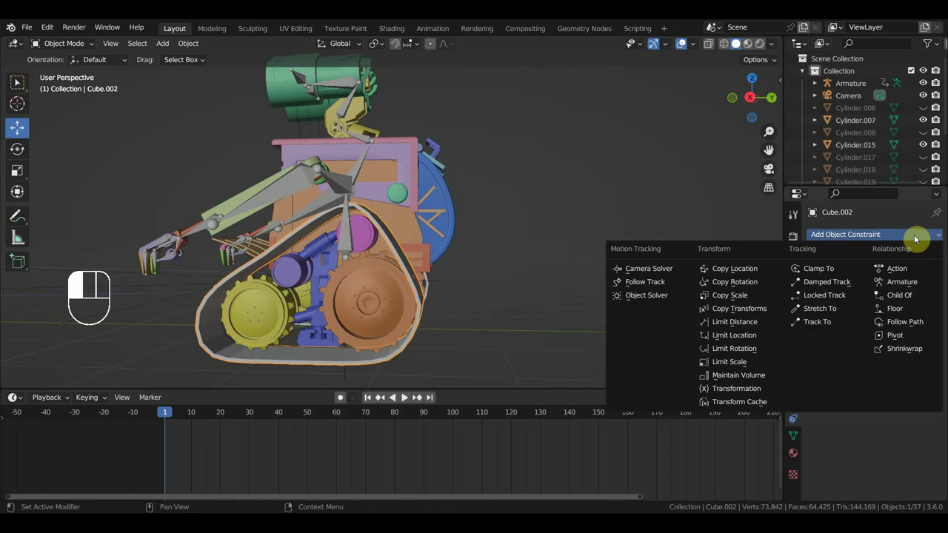
click(272, 363)
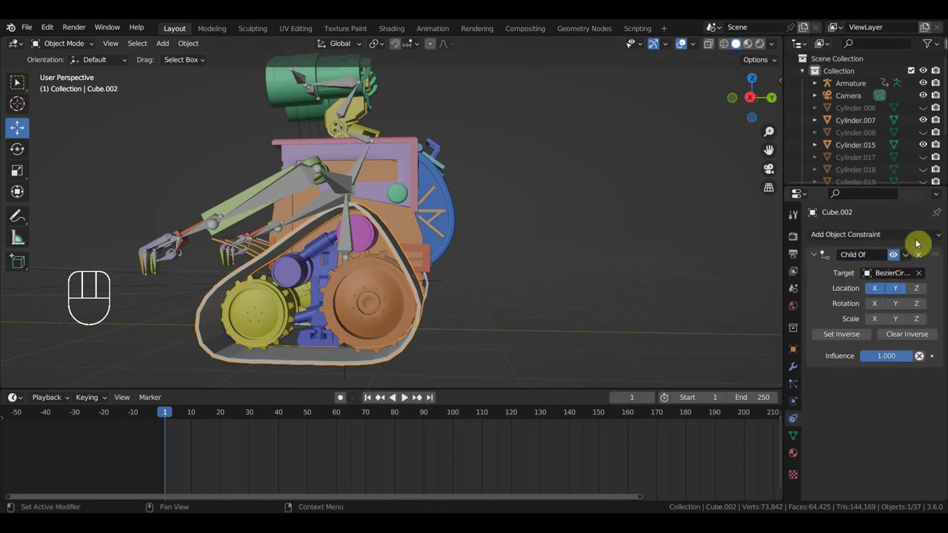
drag(919, 242, 914, 300)
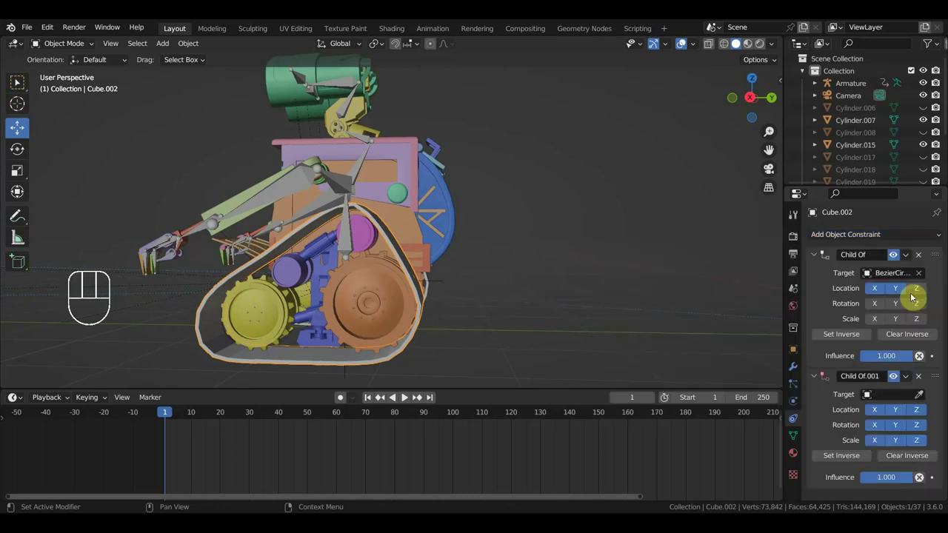
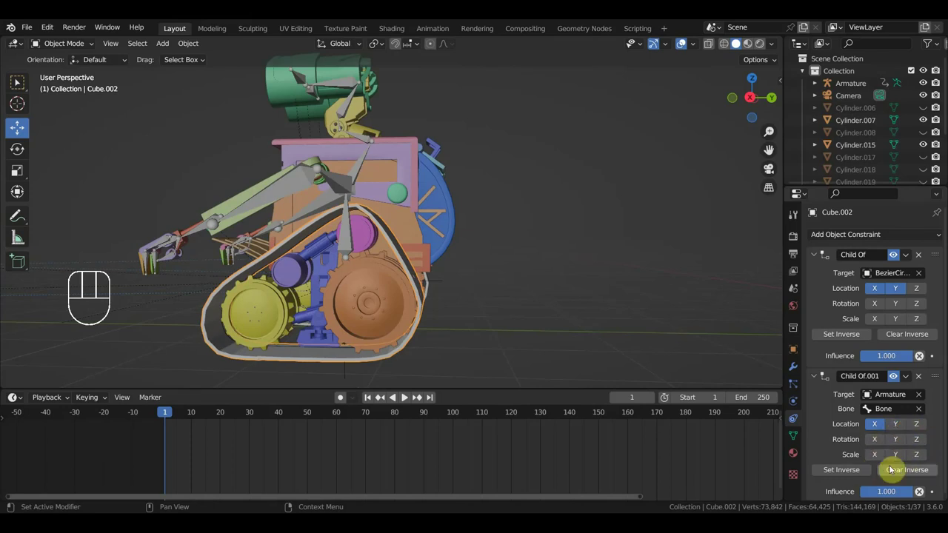
Make the bone Child Of follow only Y and Z location and rotation, then select the rig's Empty
click(878, 443)
click(898, 443)
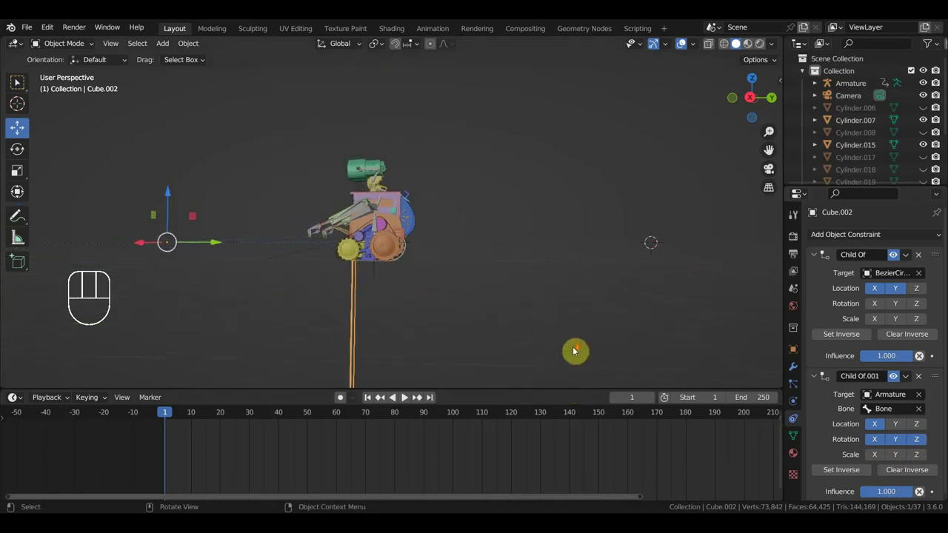
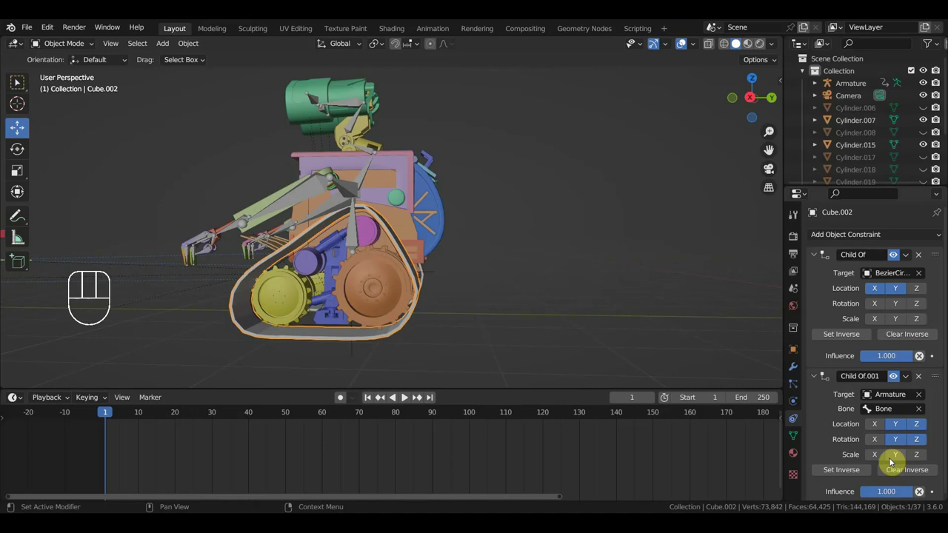
click(917, 464)
click(920, 431)
click(922, 459)
click(923, 445)
click(923, 445)
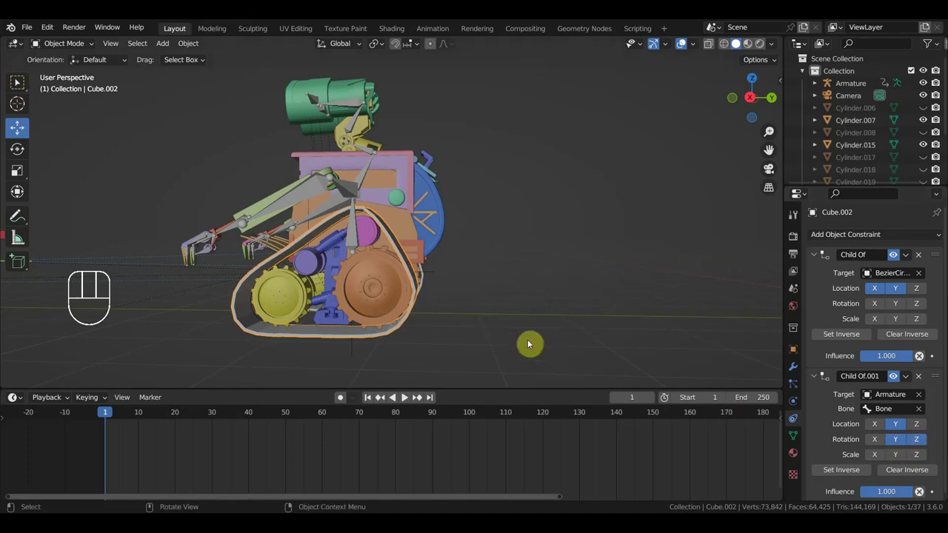
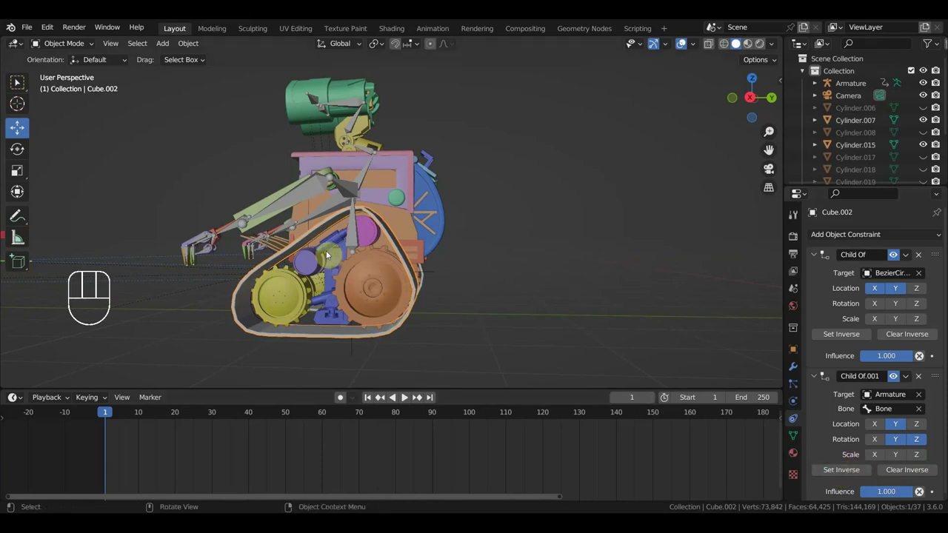
drag(354, 360, 361, 348)
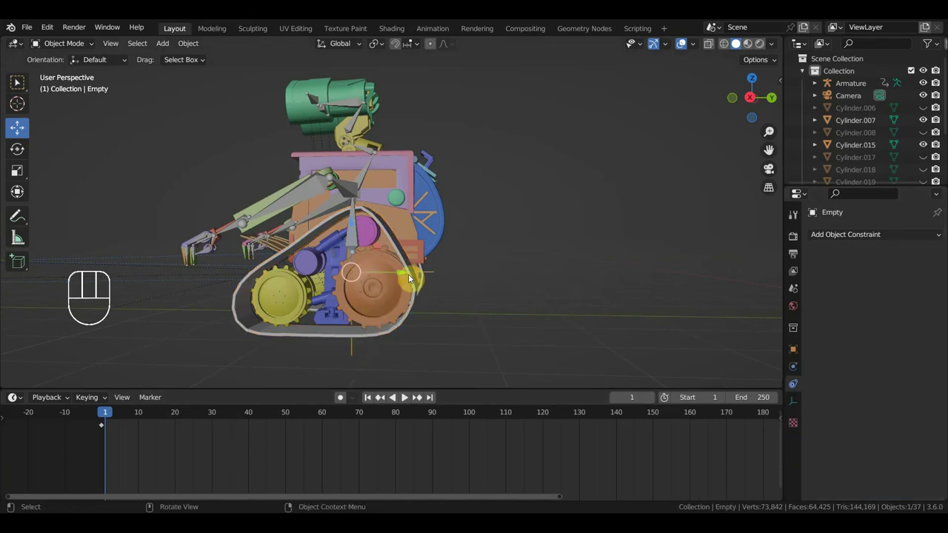
Select Cube.002 and delete its bone-following Child Of.001 constraint, keeping the curve one
click(361, 236)
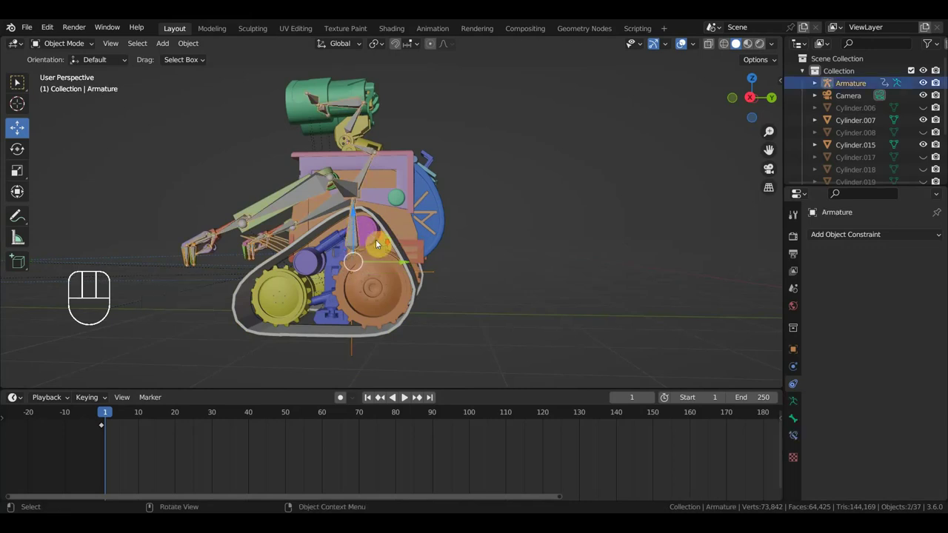
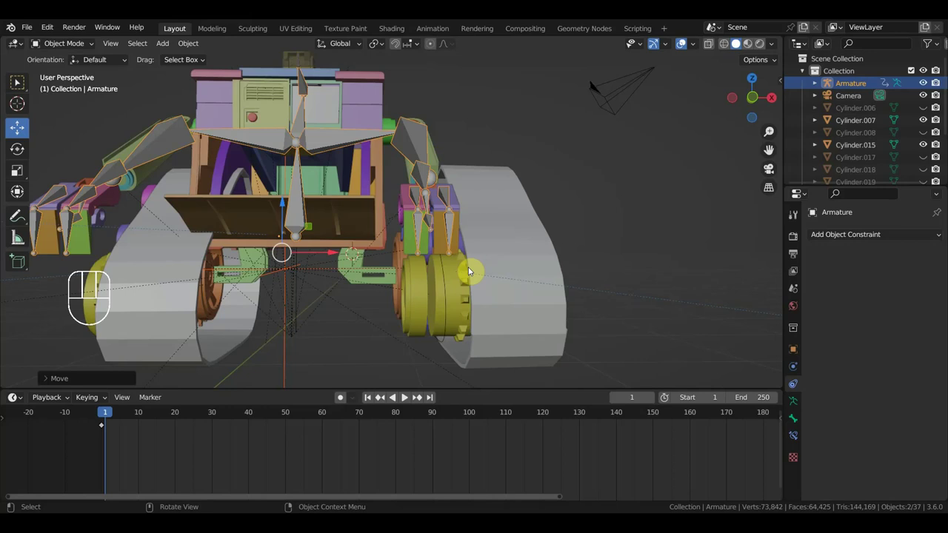
drag(121, 415, 166, 373)
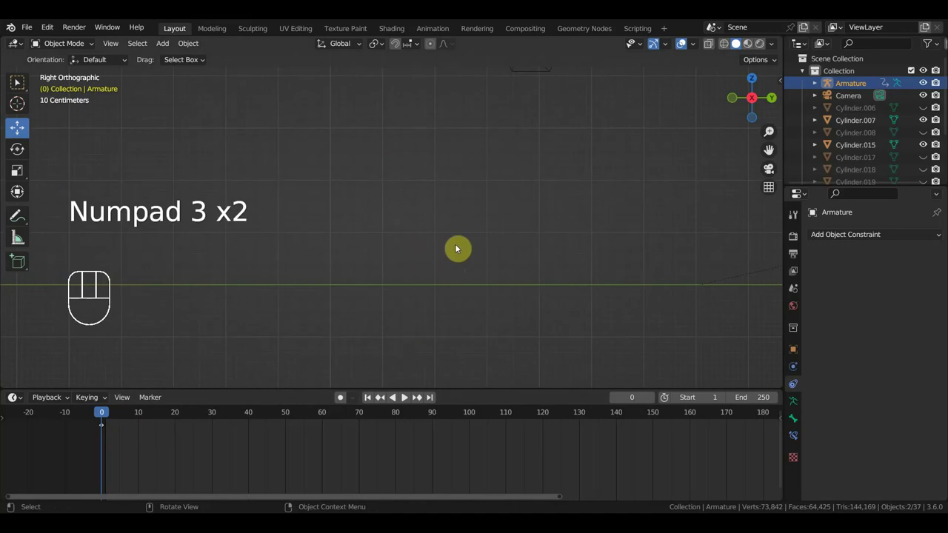
middle_click(354, 268)
drag(459, 268, 518, 274)
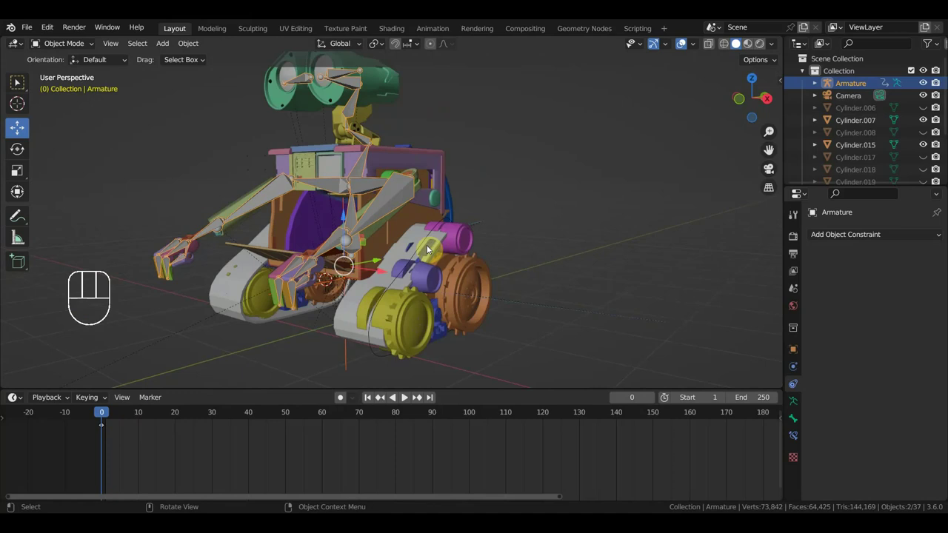
click(418, 243)
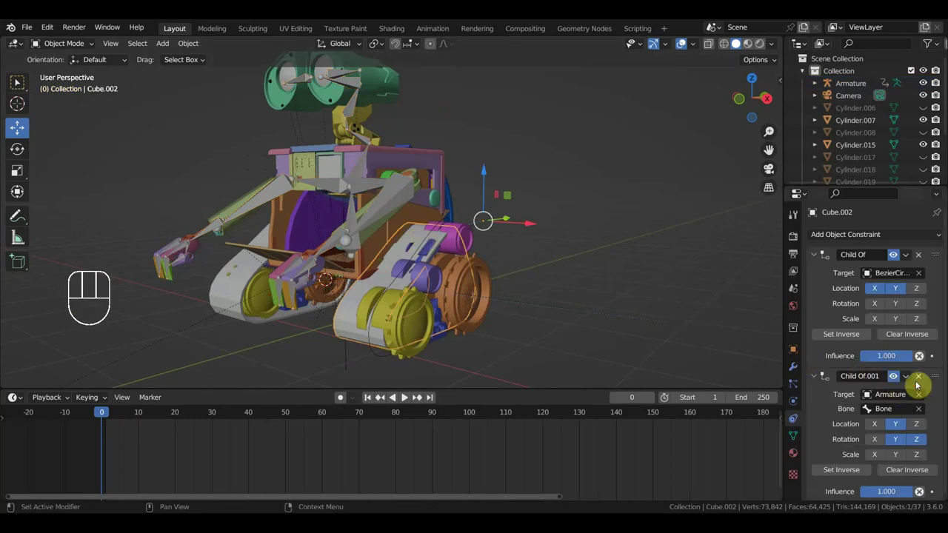
click(921, 381)
Select the rig's Empty beneath the robot and drag it to test the tracks sliding
drag(555, 310, 614, 341)
middle_click(620, 338)
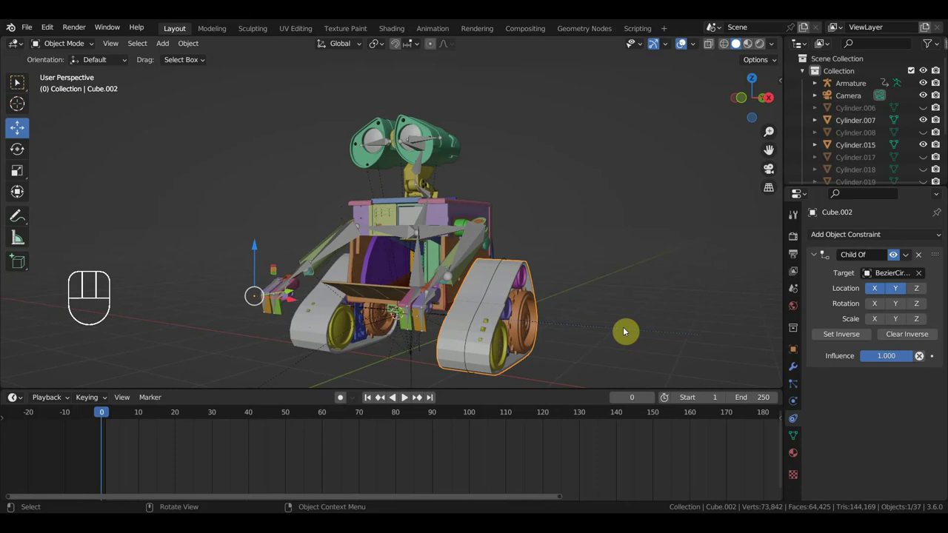
drag(552, 359, 504, 357)
click(565, 328)
click(493, 355)
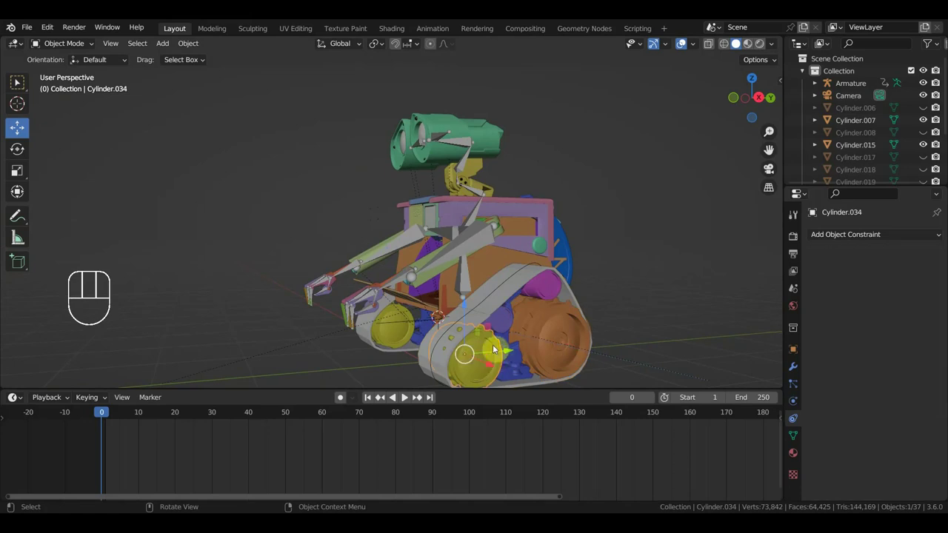
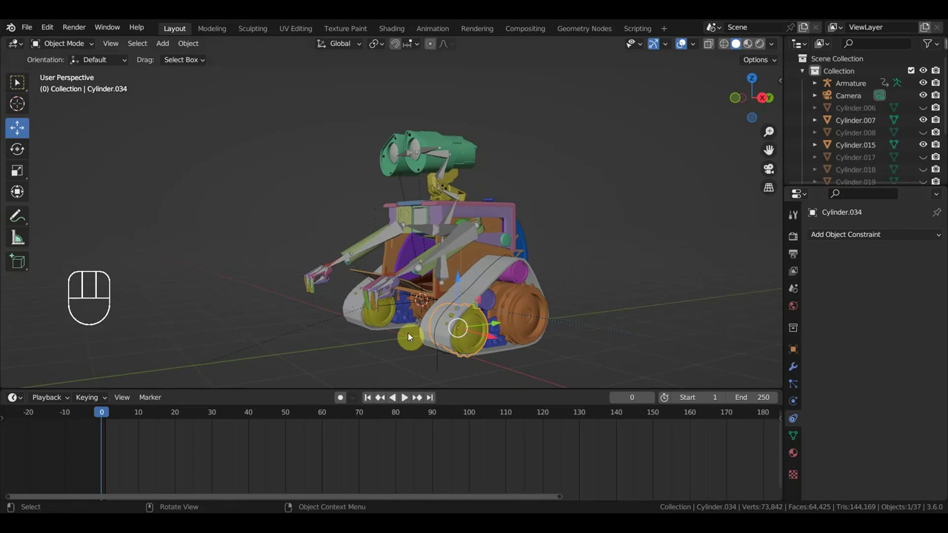
drag(539, 321, 600, 320)
drag(586, 323, 586, 334)
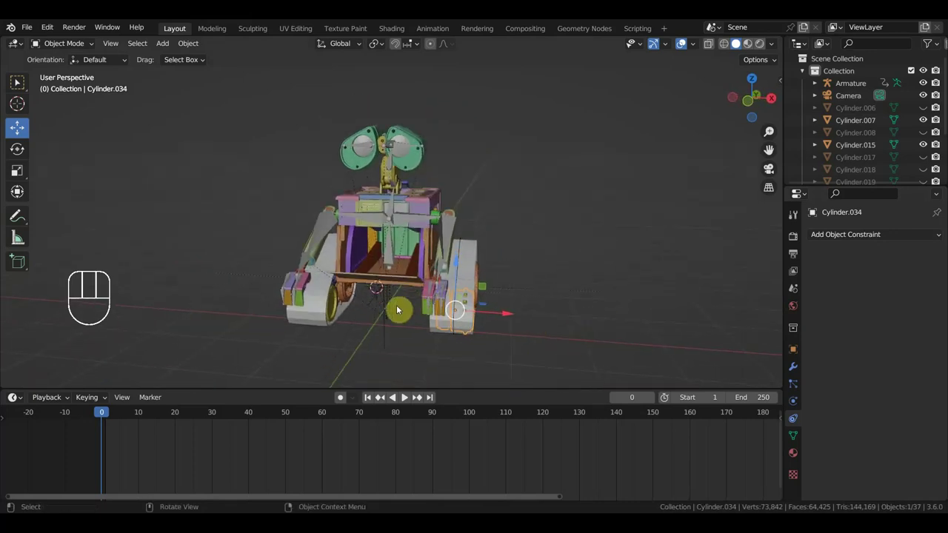
click(390, 326)
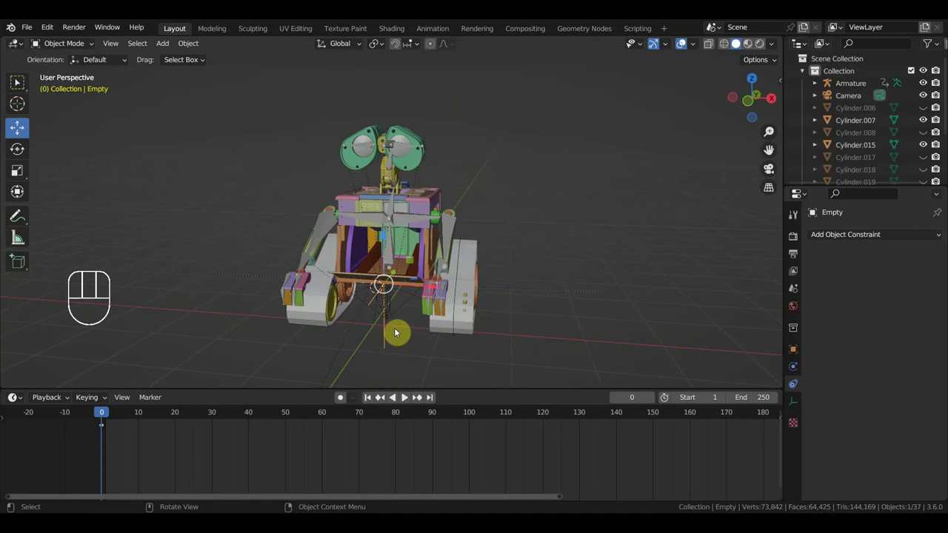
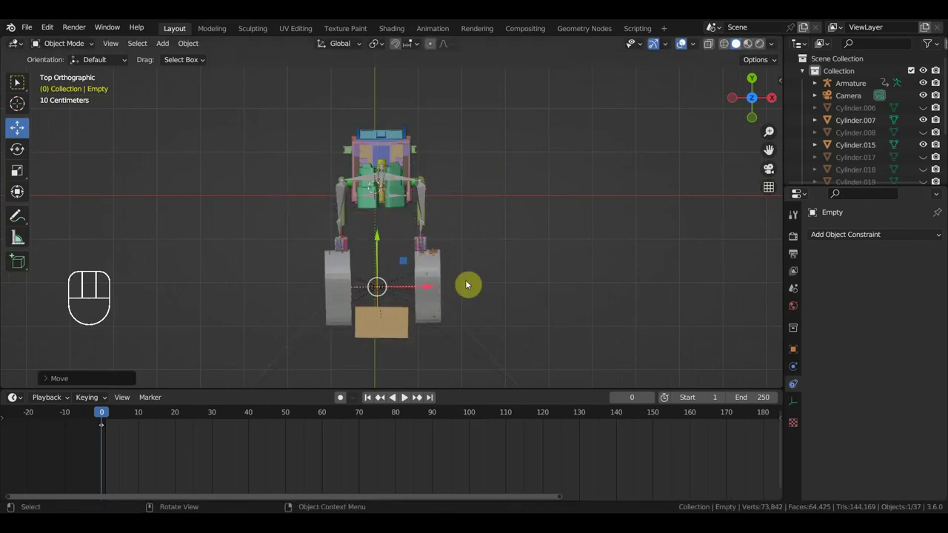
drag(479, 300, 406, 193)
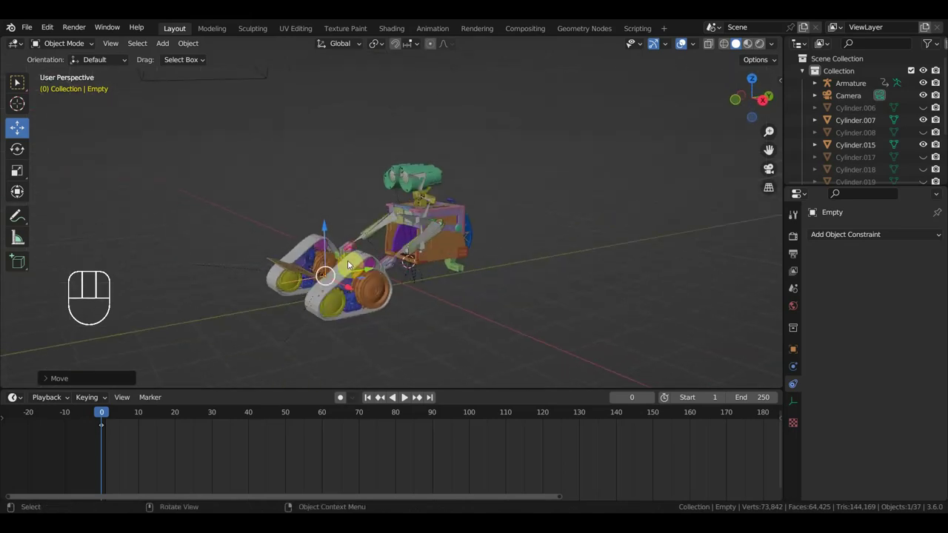
Select Cube.018 briefly, then grab the rig Empty and move it to check track following
click(303, 277)
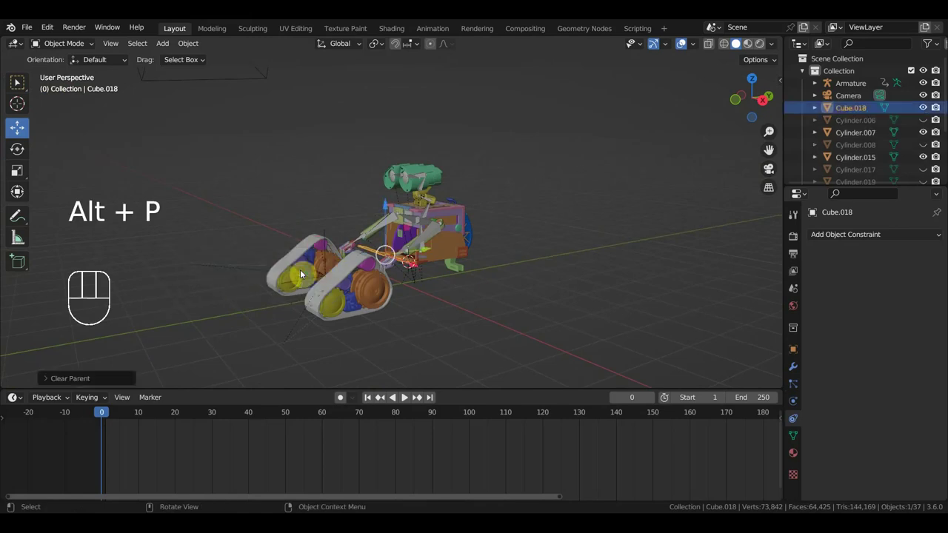
drag(353, 274, 443, 349)
click(382, 317)
drag(354, 248, 253, 183)
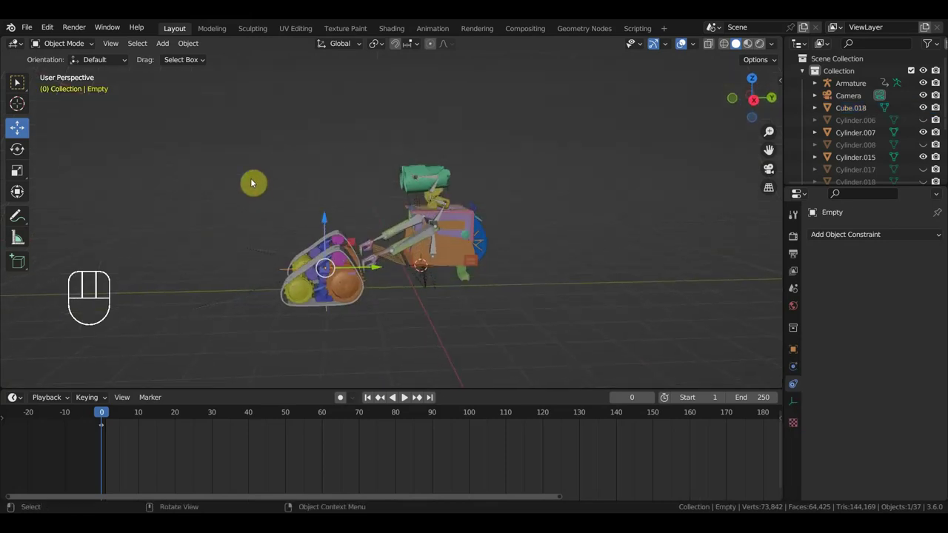
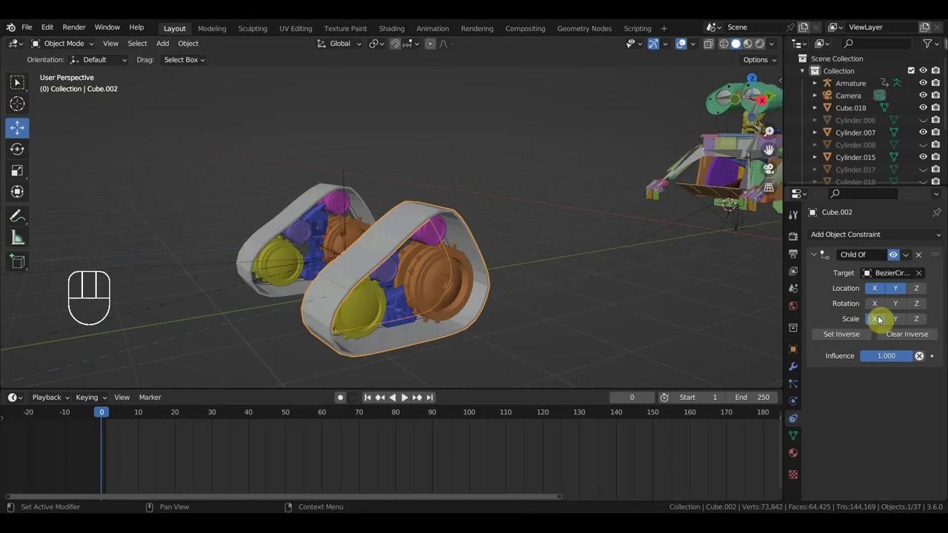
Enable Scale X, Y and Z on Cube.002's BezierCircle Child Of constraint
click(898, 323)
click(918, 324)
click(851, 341)
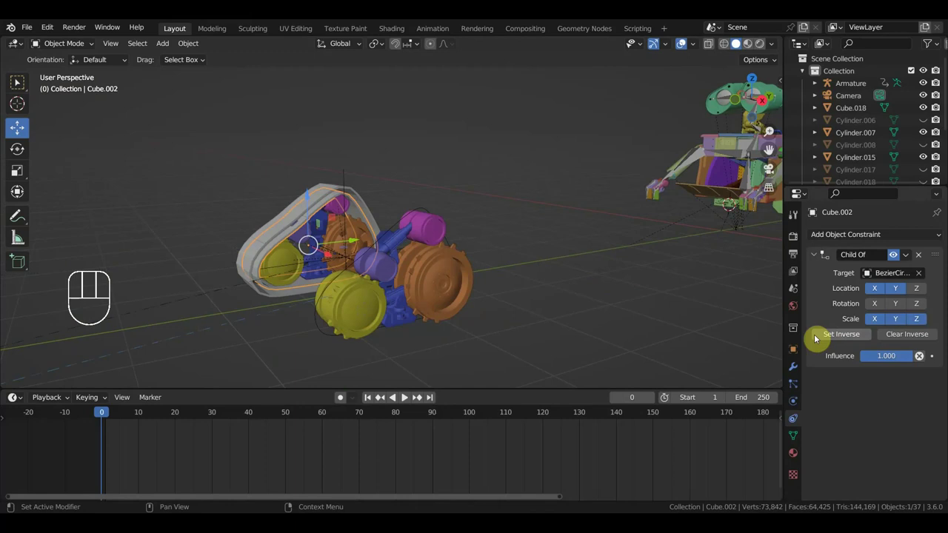
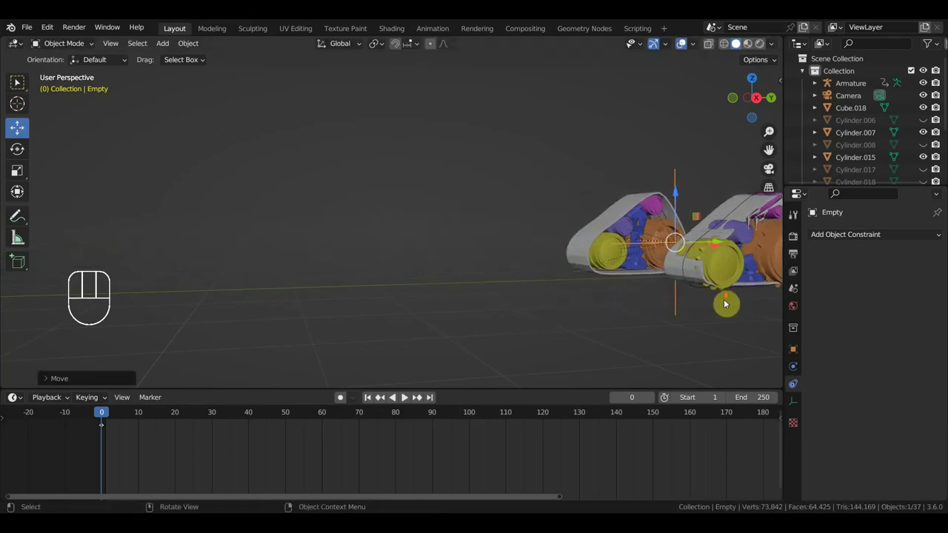
Orbit the viewport to see the track and robot body apart
drag(716, 303, 410, 356)
drag(412, 356, 405, 344)
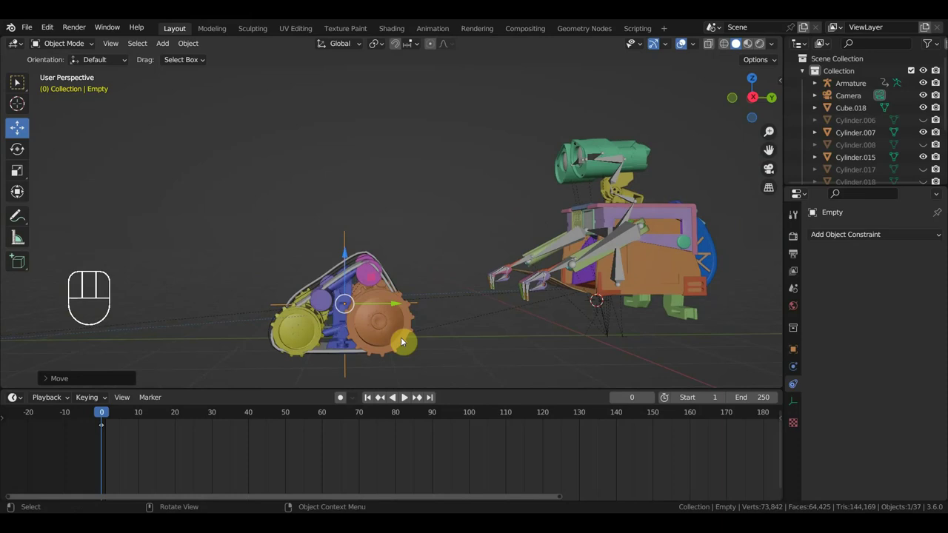
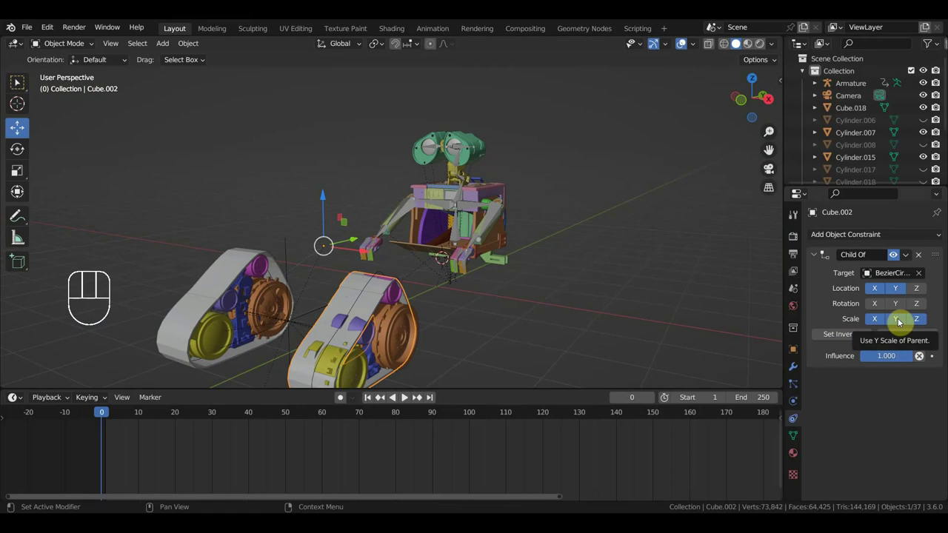
Untoggle rotation axes, keep scale following, and Set Inverse on Cube.002's curve Child Of
click(902, 324)
click(900, 324)
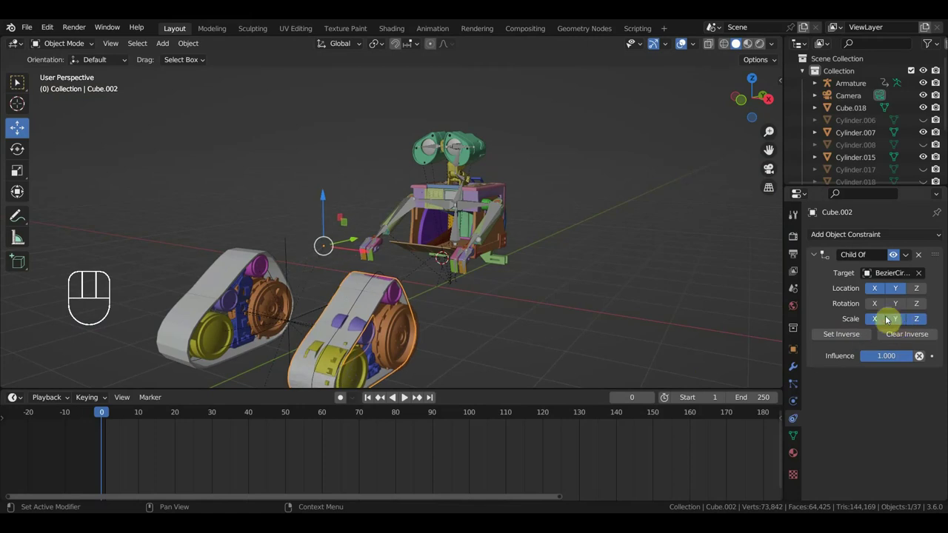
click(923, 325)
drag(518, 317, 446, 301)
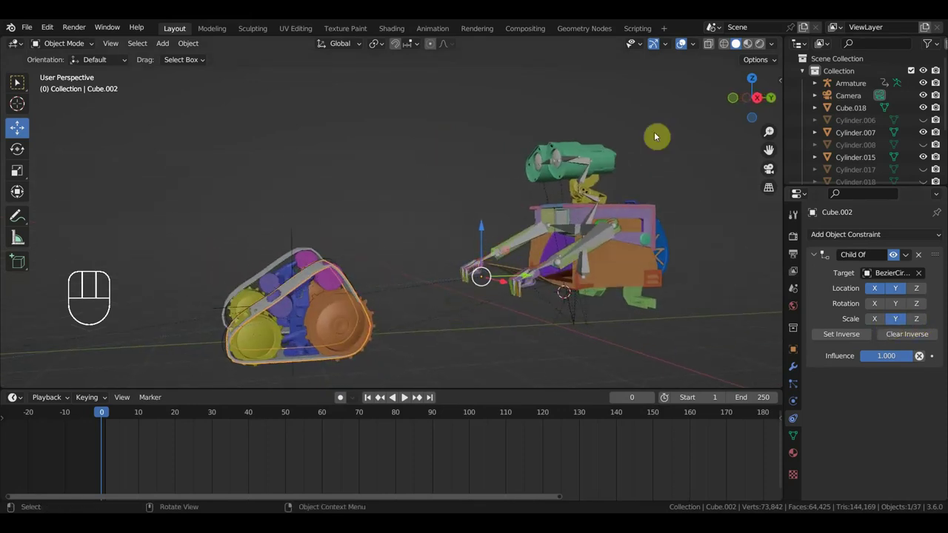
click(879, 320)
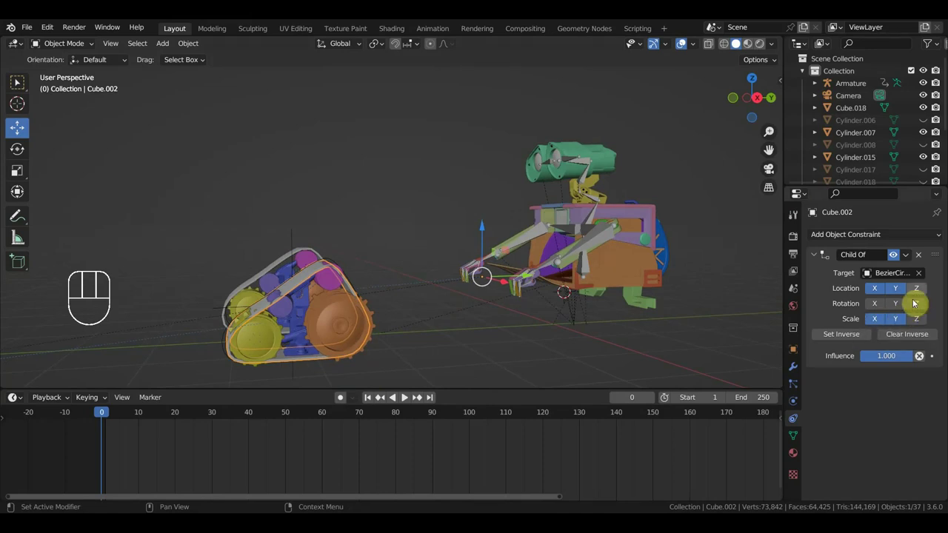
click(920, 294)
click(920, 294)
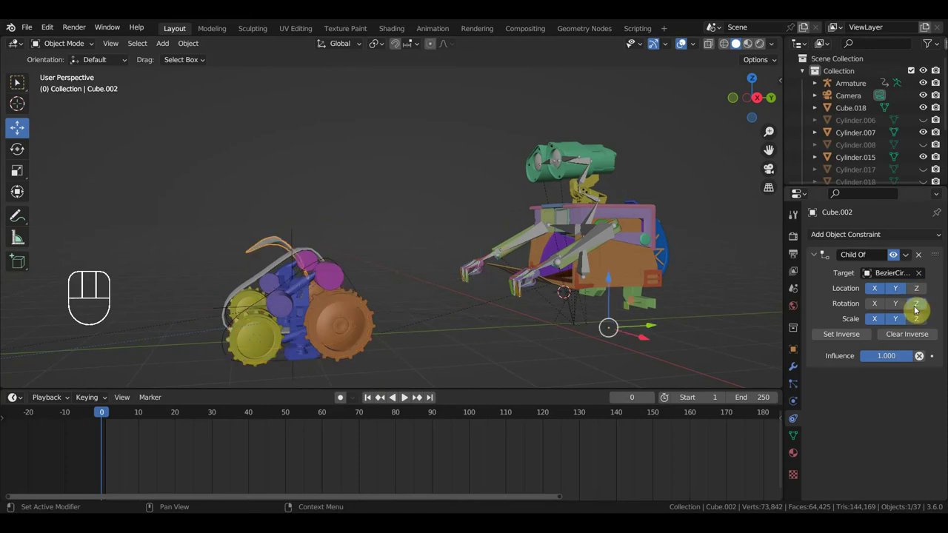
click(920, 322)
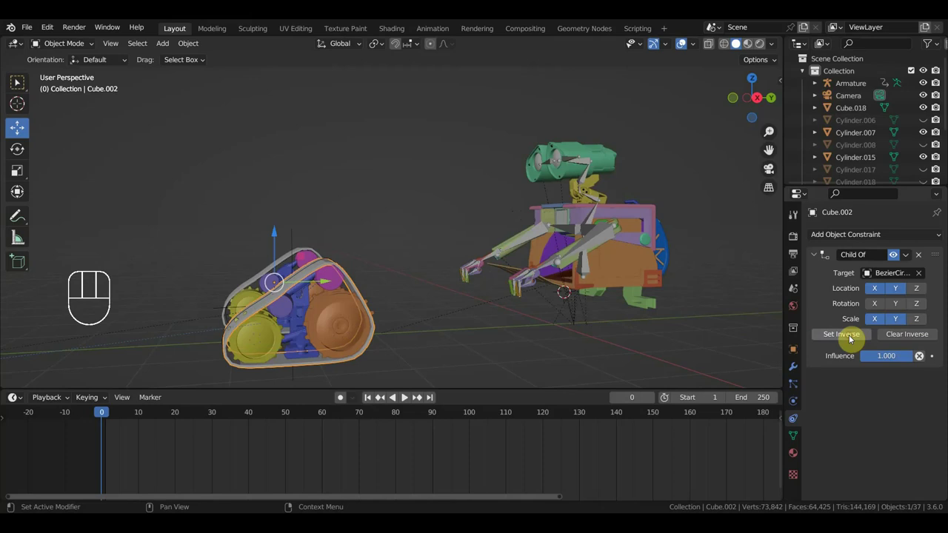
Orbit around the robot and select the rig control Empty
drag(526, 336, 442, 323)
drag(393, 308, 331, 337)
drag(316, 299, 335, 326)
drag(326, 327, 297, 323)
drag(290, 245, 311, 269)
middle_click(347, 297)
drag(353, 298, 313, 330)
click(296, 339)
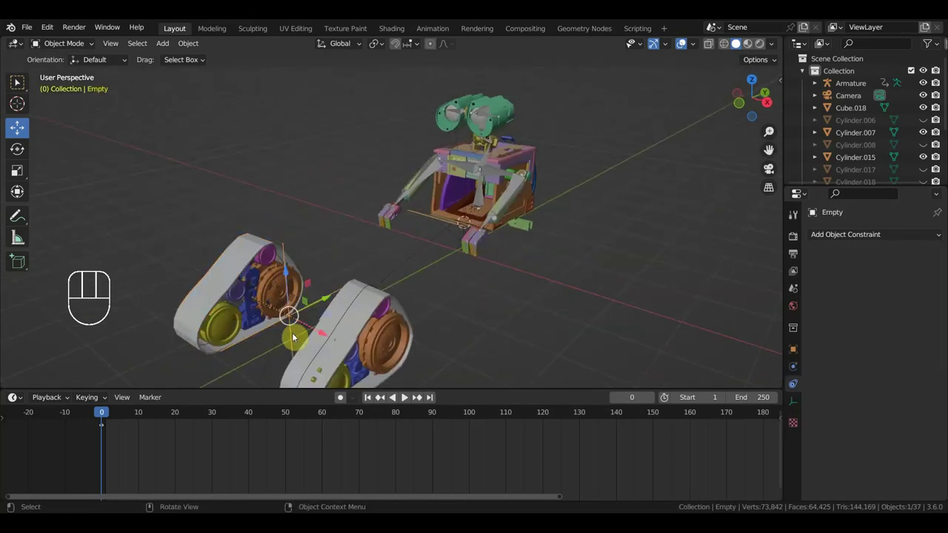
Drag the rig control Empty sideways to test how the track responds
drag(321, 333, 296, 315)
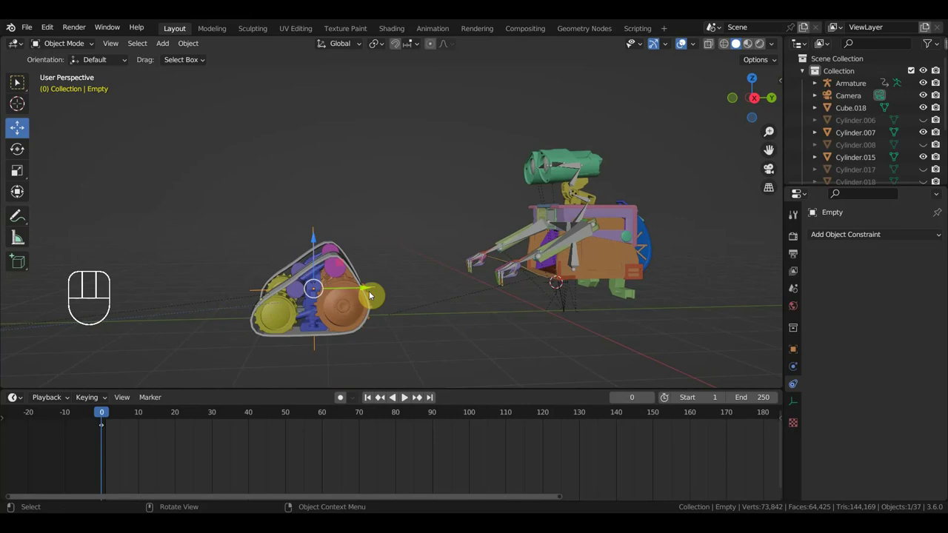
drag(368, 293, 77, 308)
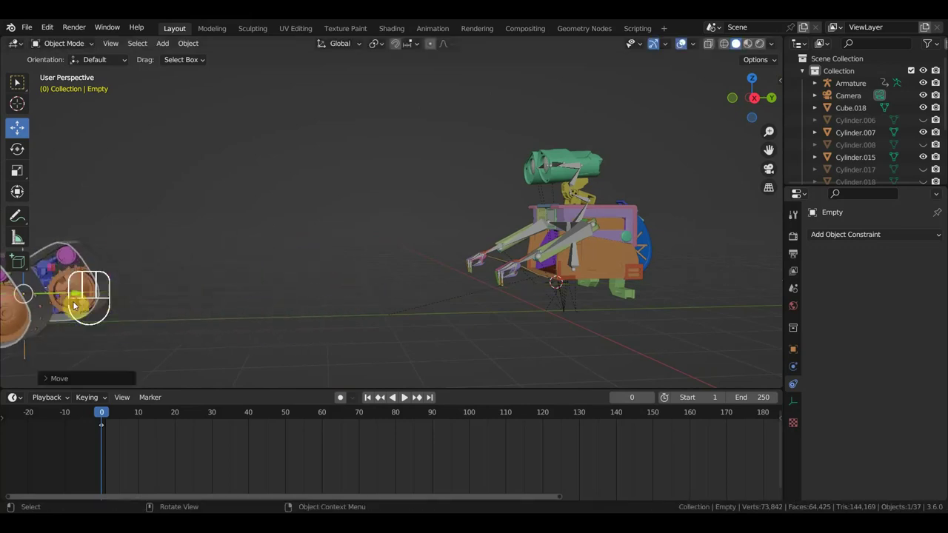
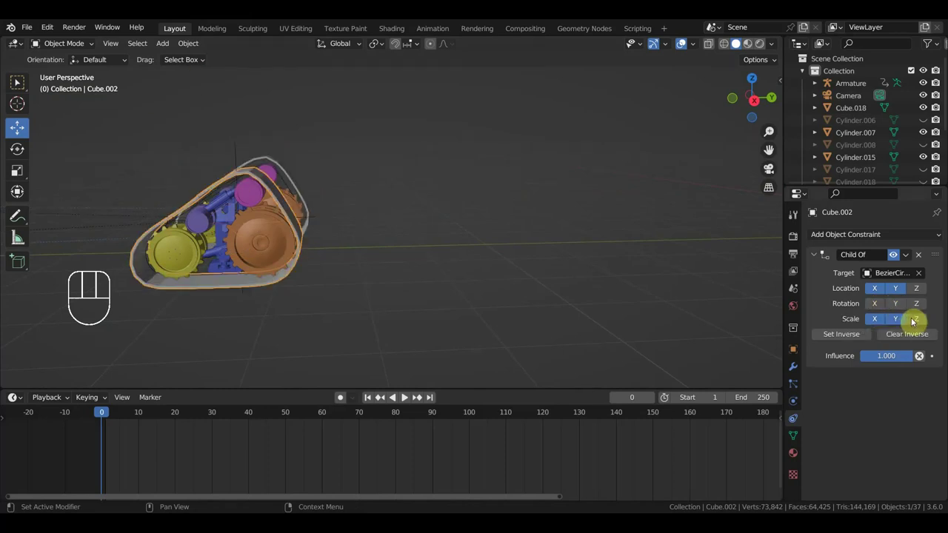
Toggle the Scale axis buttons on the track's Child Of constraint
click(881, 326)
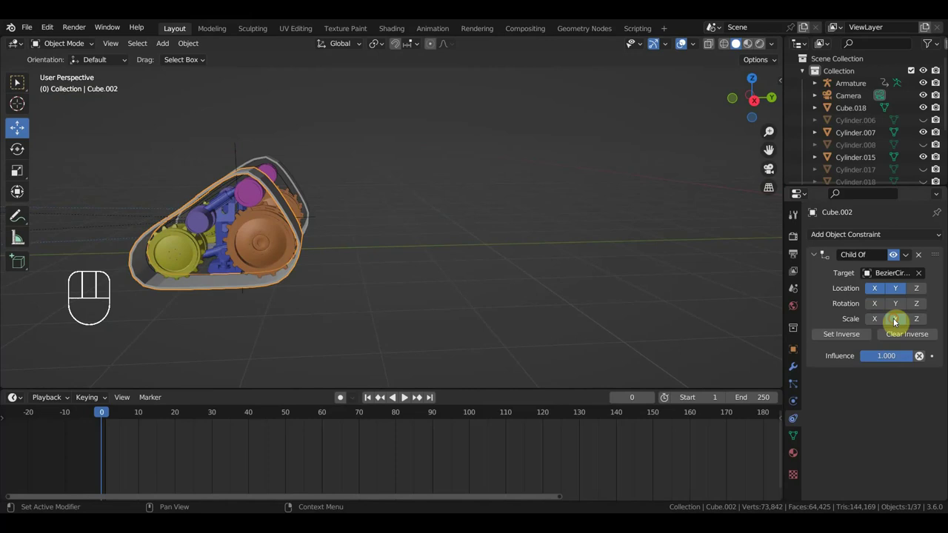
click(899, 324)
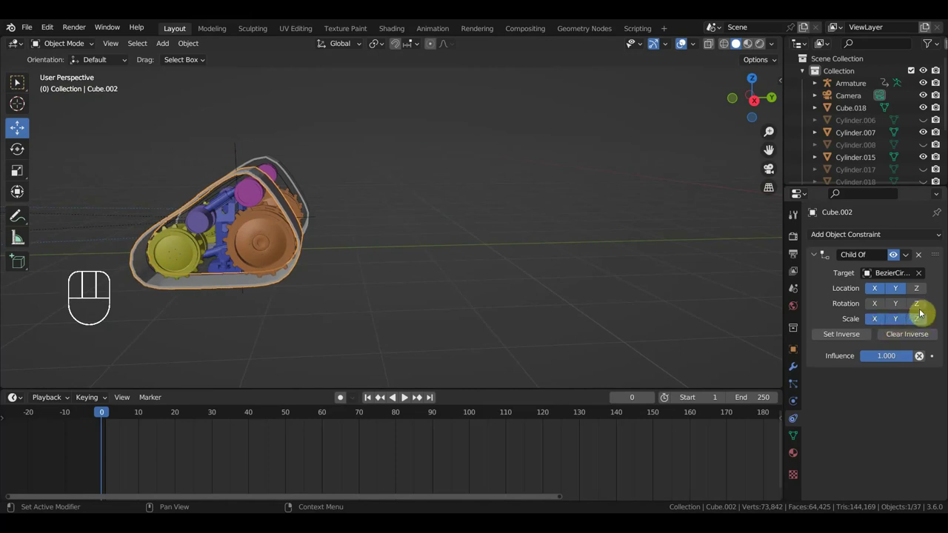
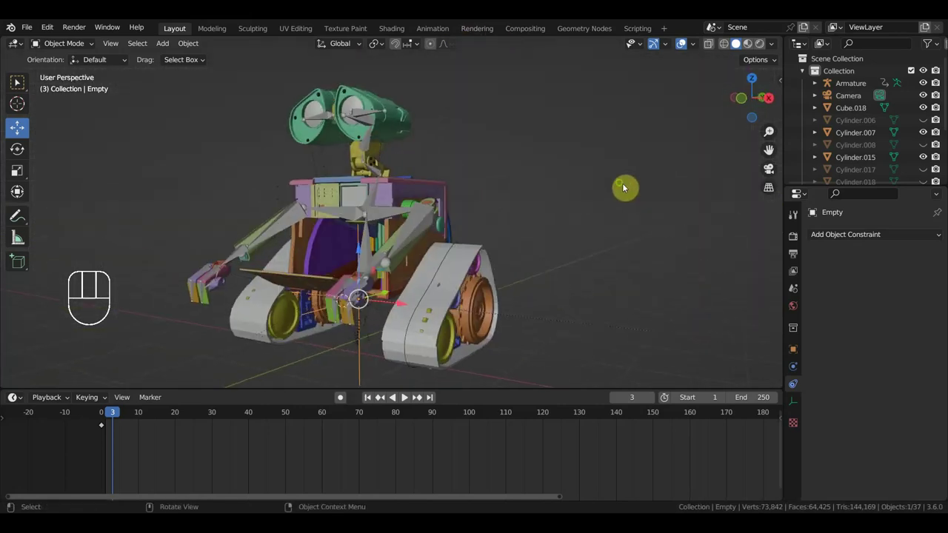
Orbit the viewport around the robot to inspect the tracks
drag(586, 227, 639, 215)
drag(626, 226, 640, 230)
drag(641, 232, 624, 233)
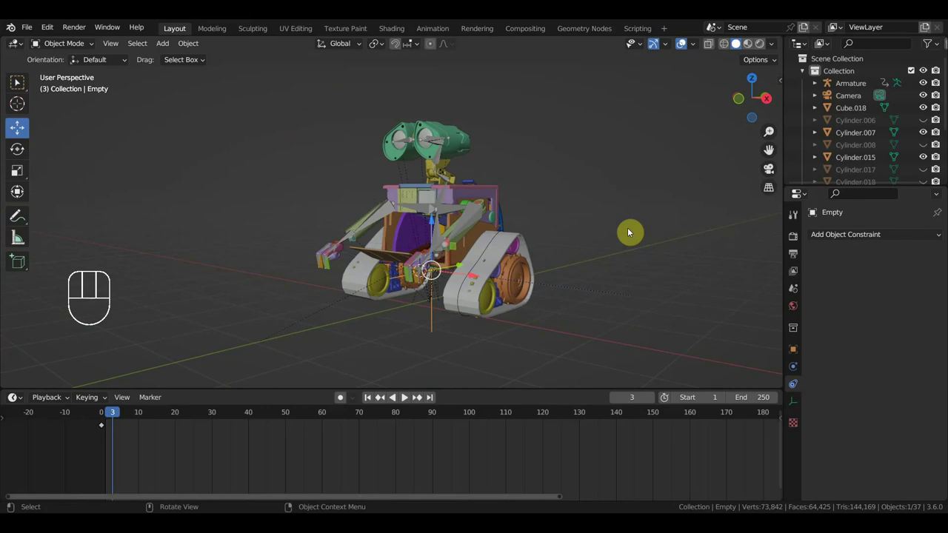
drag(544, 243, 515, 248)
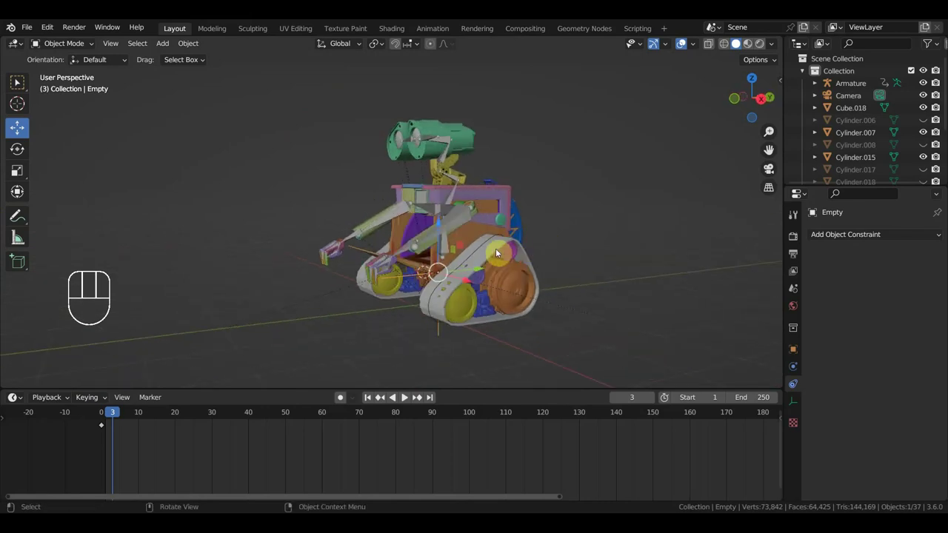
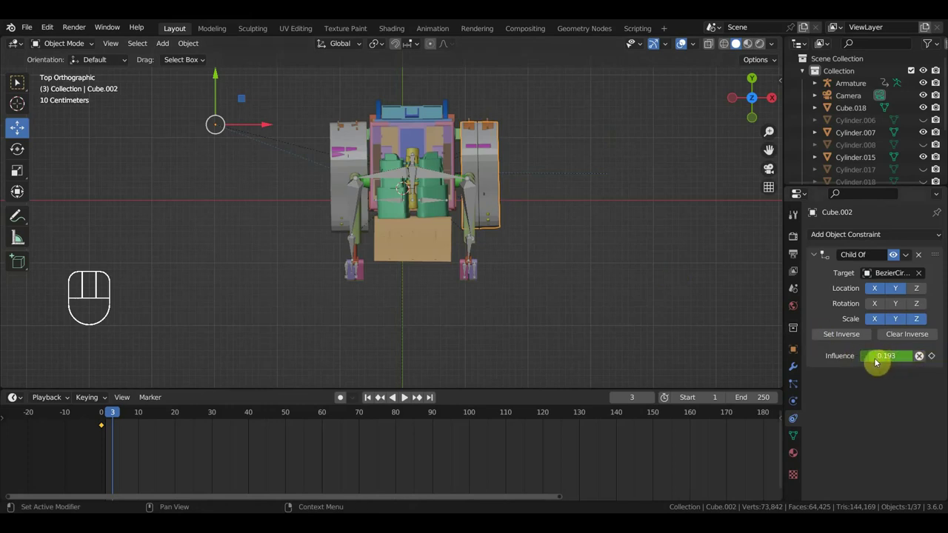
Turn off Scale X/Y/Z on the Child Of constraint and keyframe its influence at 0.128
drag(904, 325, 914, 325)
click(840, 334)
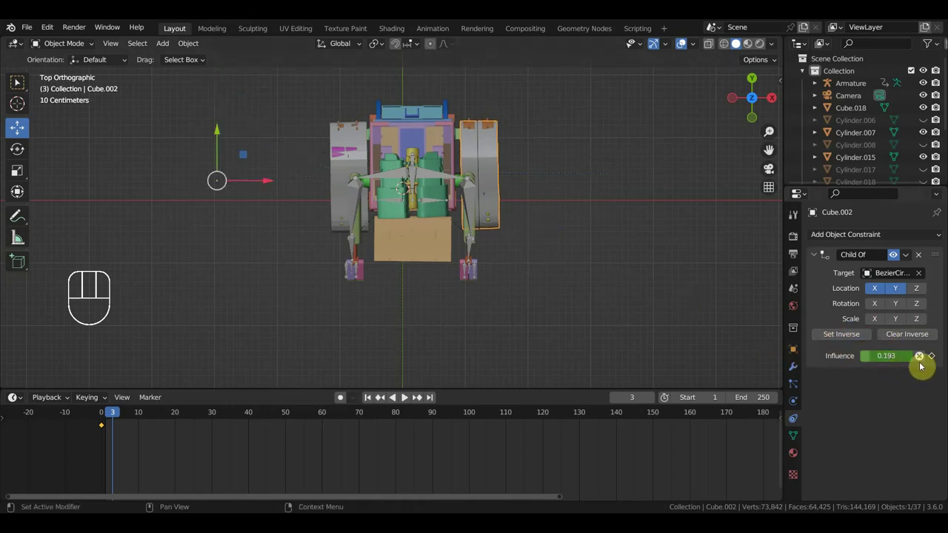
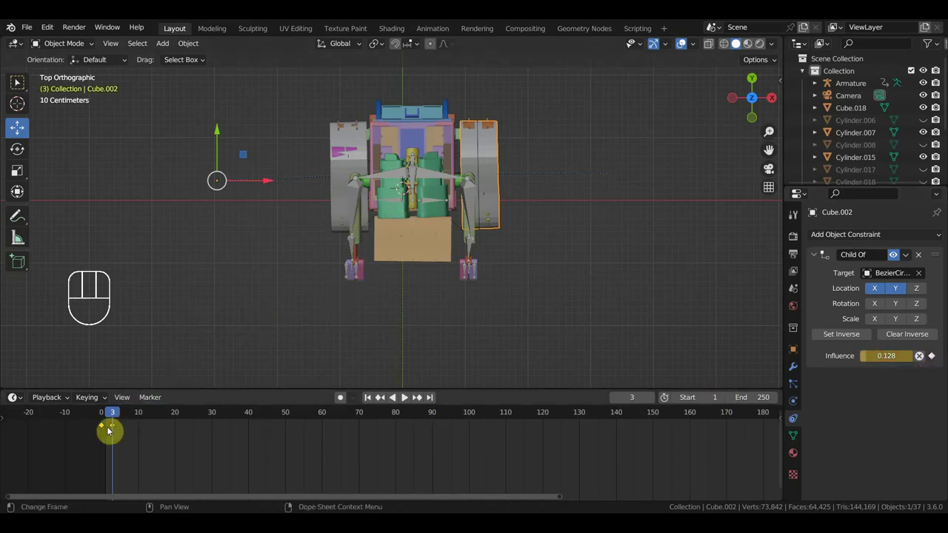
click(104, 428)
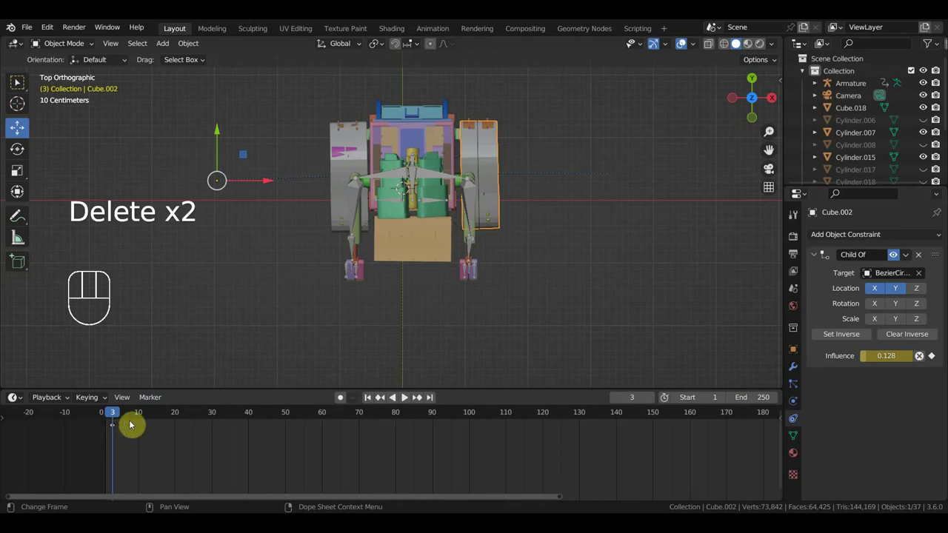
drag(475, 310, 341, 183)
drag(474, 305, 471, 288)
Rotate the rig control Empty about -24 degrees to test how the tracks follow
click(448, 337)
drag(463, 337, 512, 331)
drag(568, 348, 606, 354)
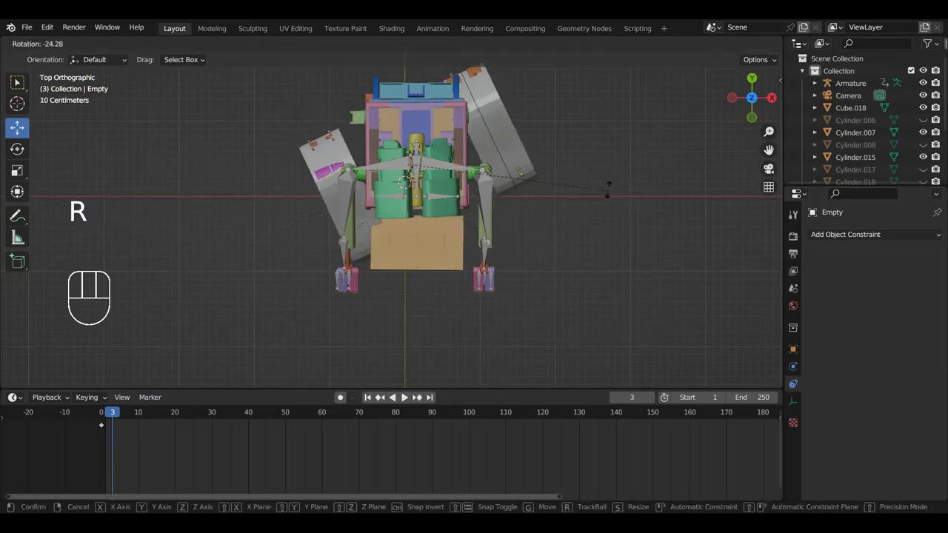
Test-rotate the BezierCircle track curve, then reselect the rig control Empty
click(497, 146)
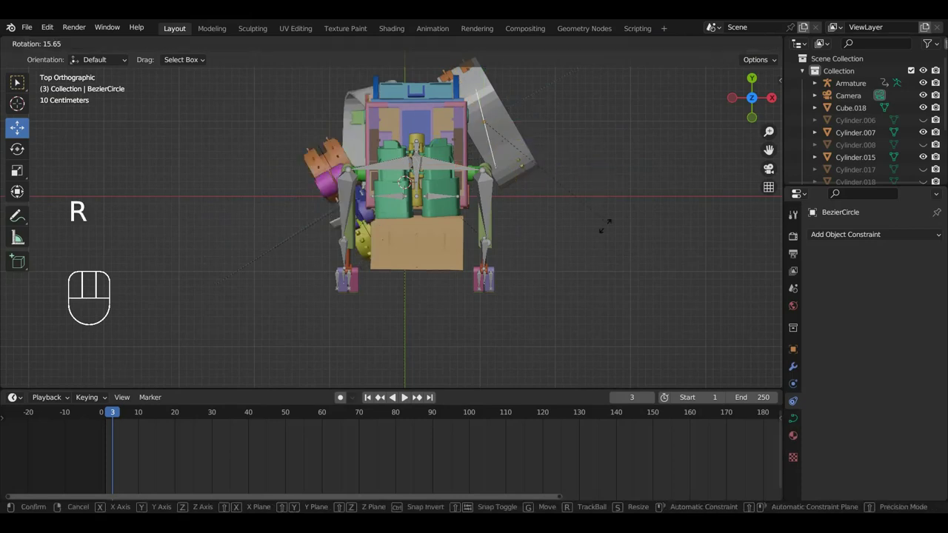
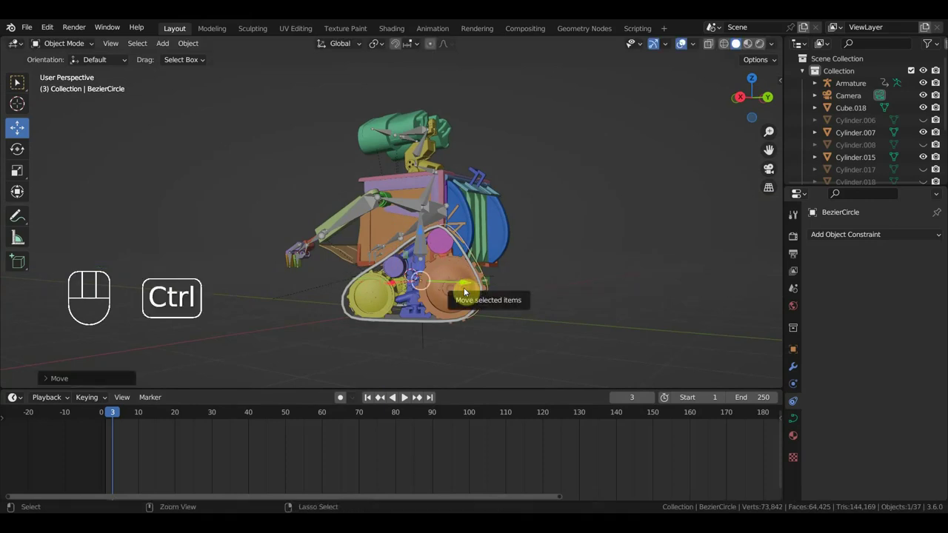
click(426, 348)
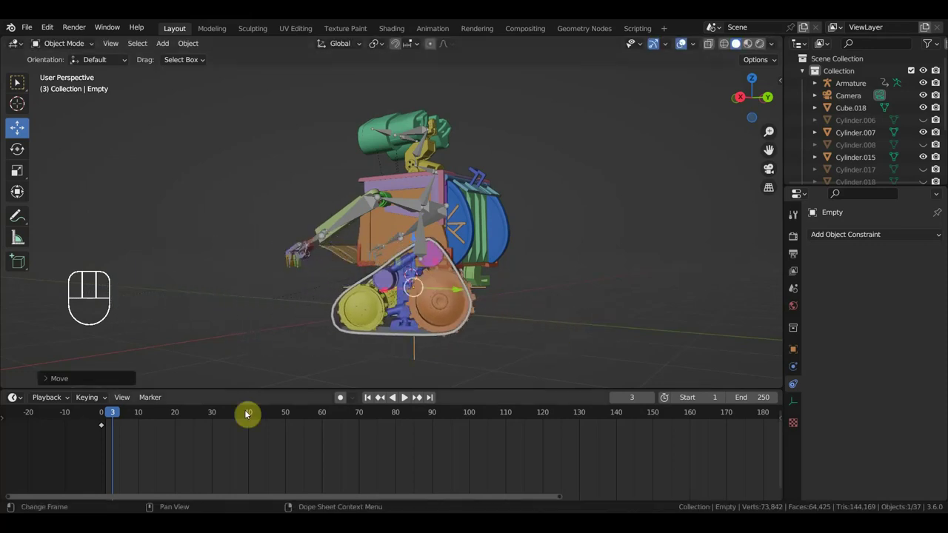
Return to frame 0 and move the Empty about 2 m to confirm the tracks follow it
click(107, 419)
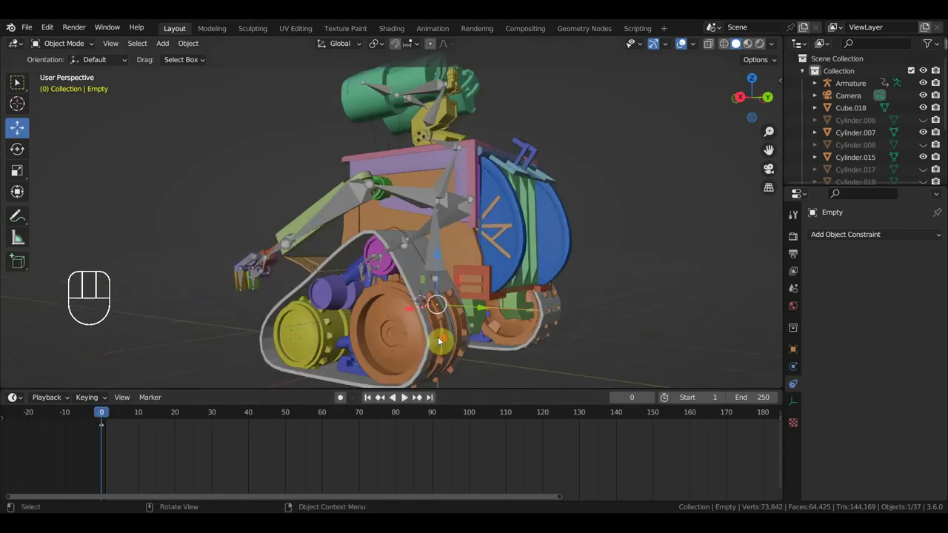
drag(525, 340, 544, 336)
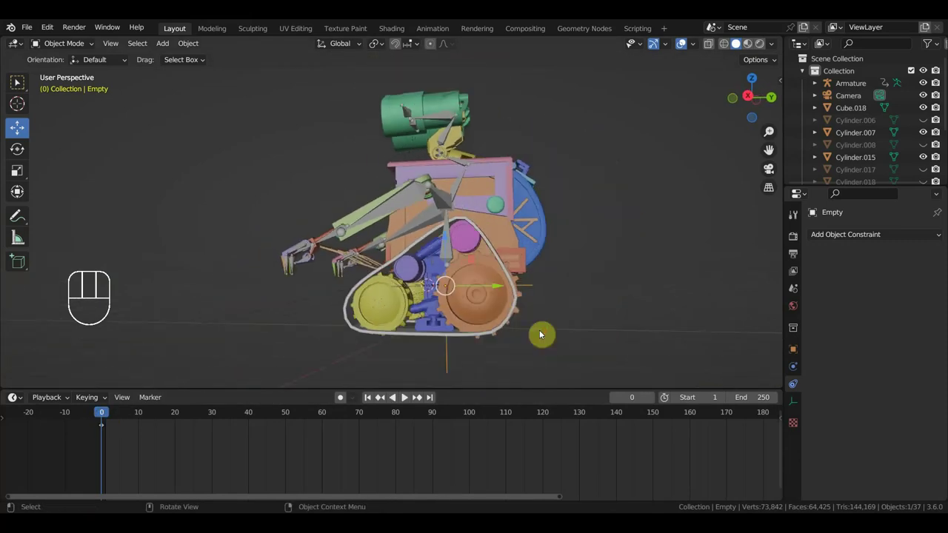
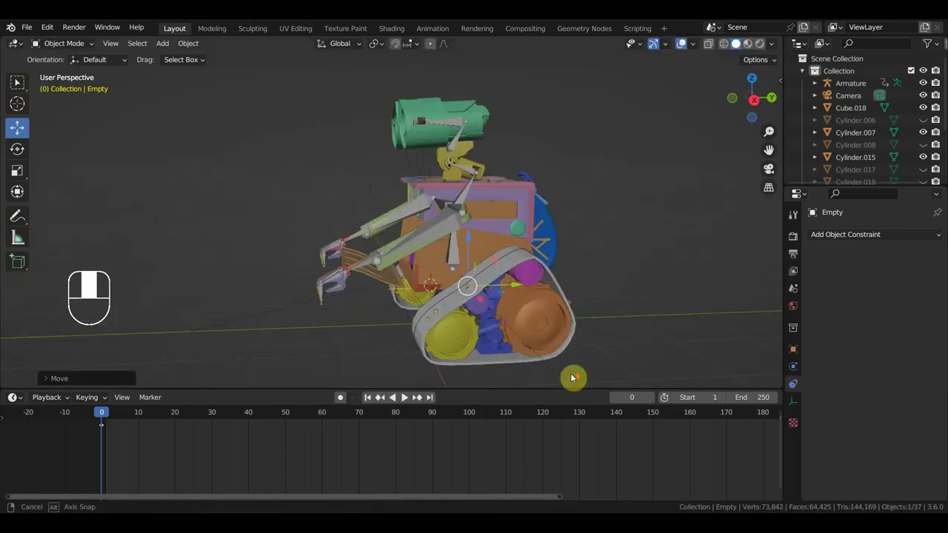
drag(576, 373, 532, 299)
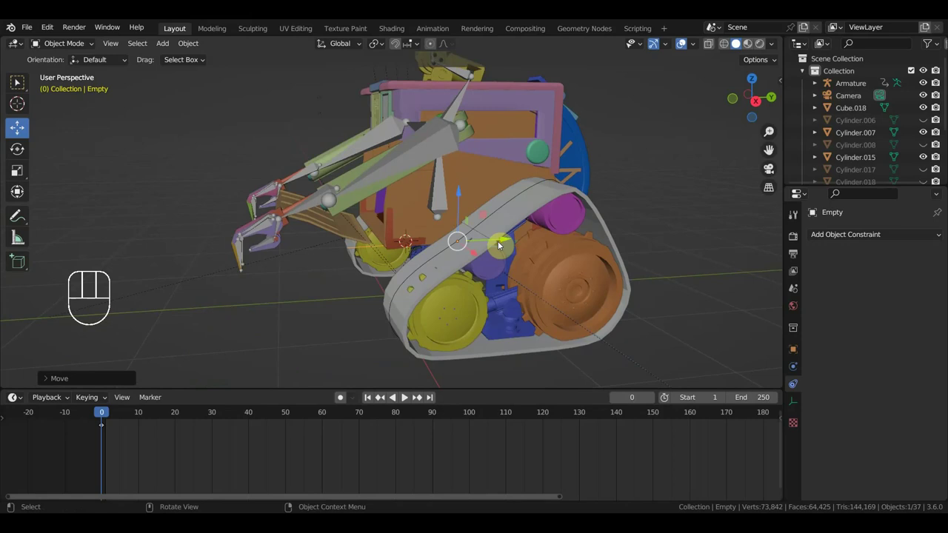